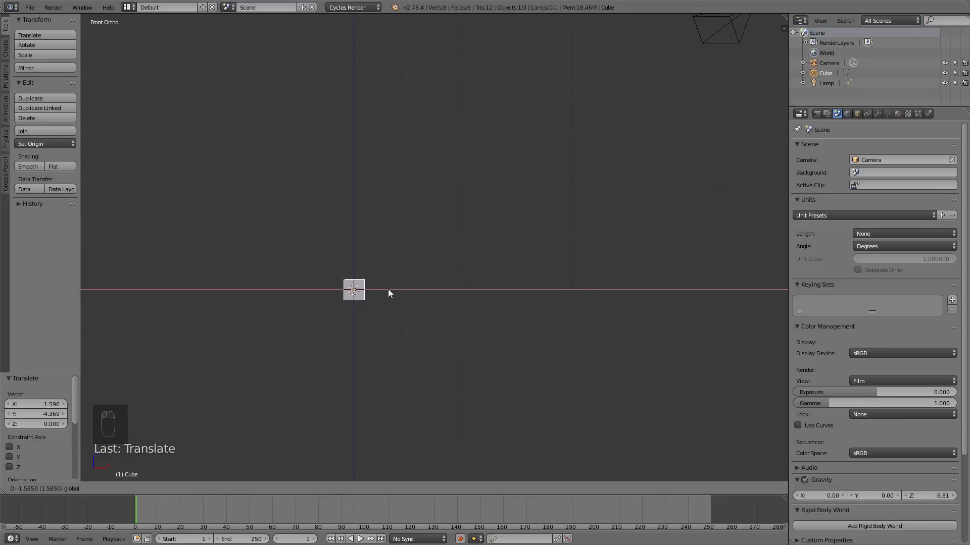
Move the default cube over the plan and squash it down into a thin slab.
key(KP_7)
drag(398, 307, 288, 363)
key(g)
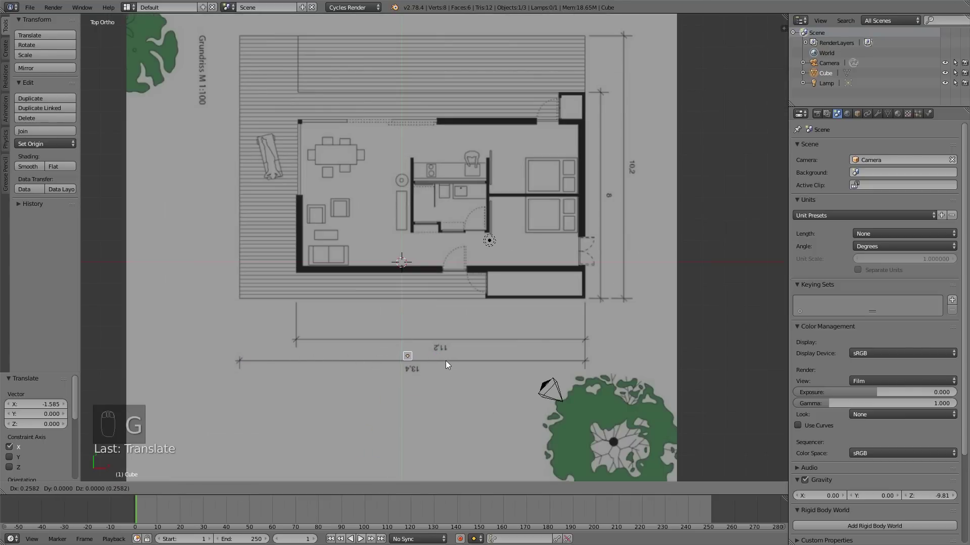
key(s)
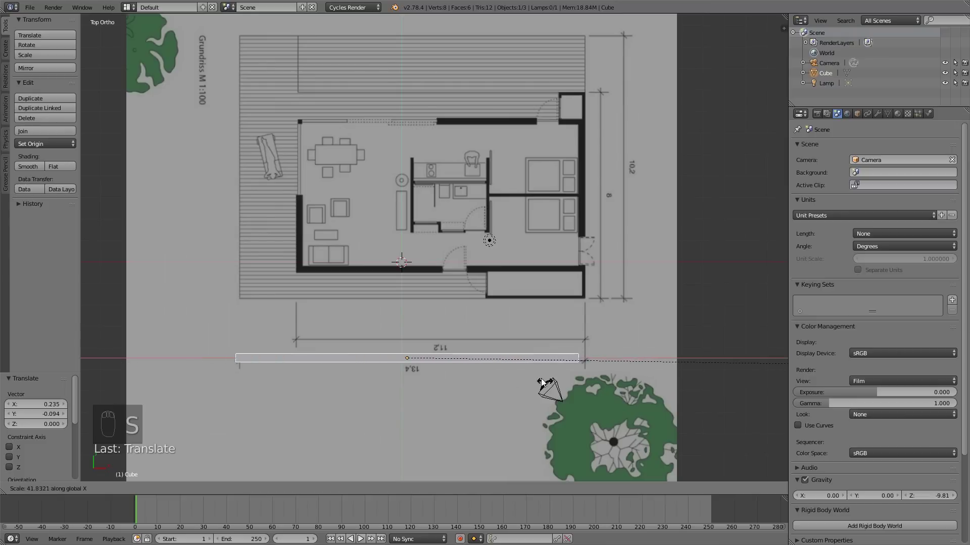
click(449, 361)
middle_click(535, 370)
key(KP_1)
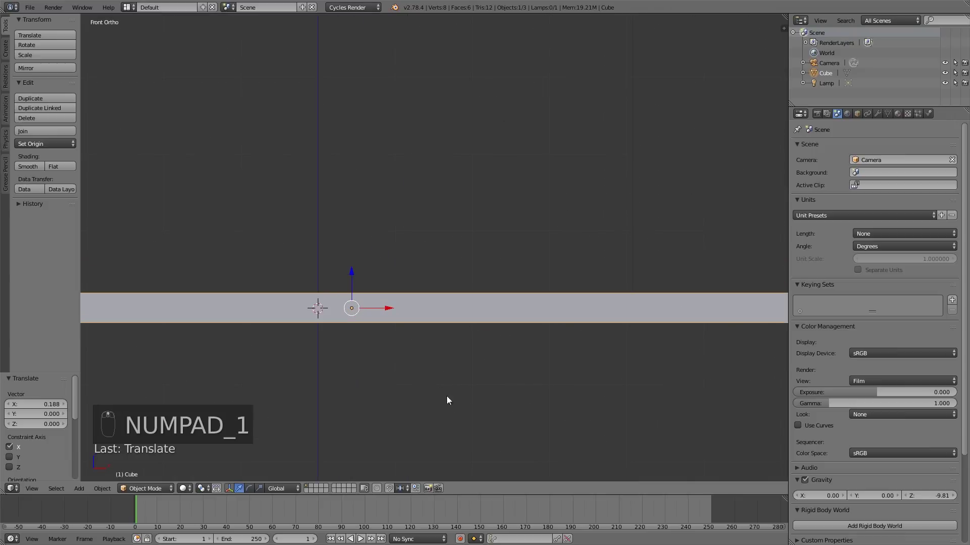
key(s)
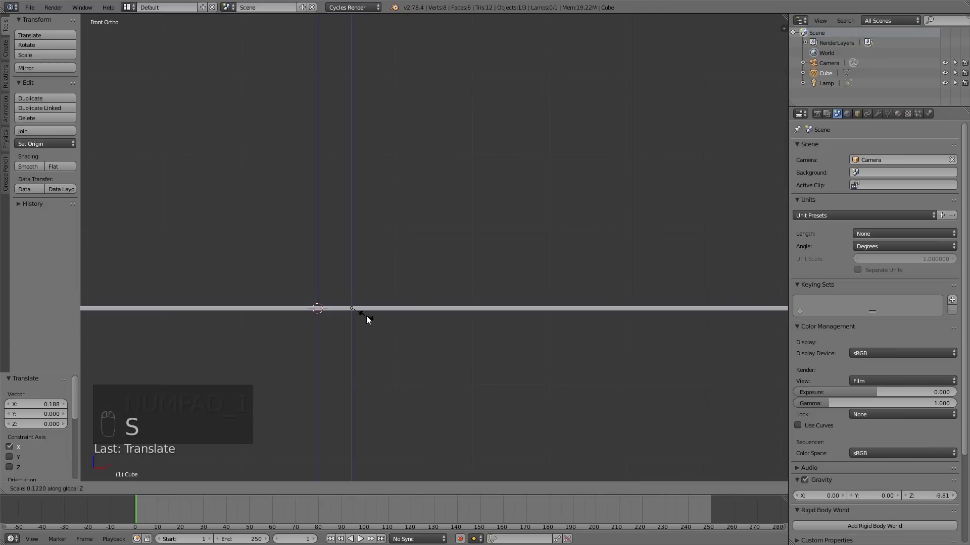
drag(514, 309, 506, 279)
Narrow the slab and stretch it into a long board along the 13.4 dimension line.
key(KP_7)
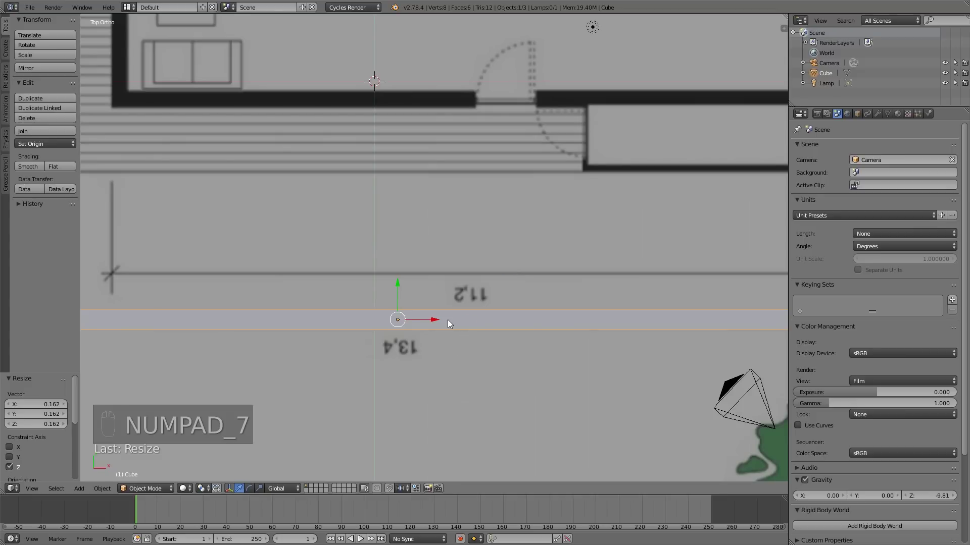
key(s)
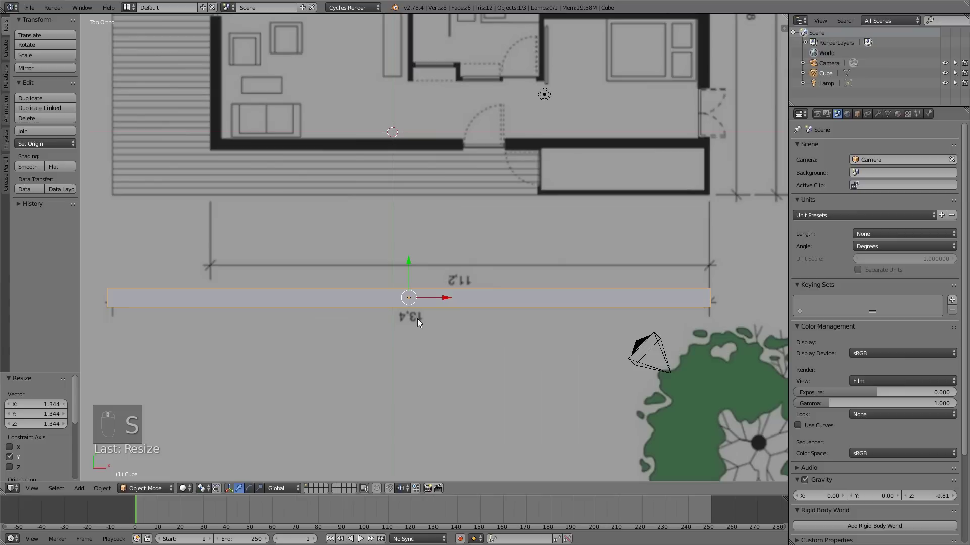
key(s)
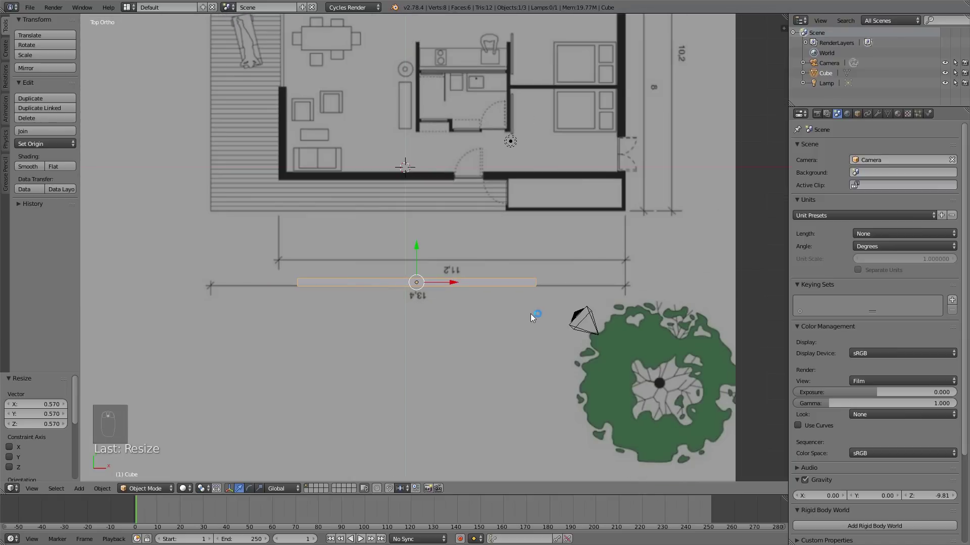
drag(521, 308, 461, 259)
key(KP_7)
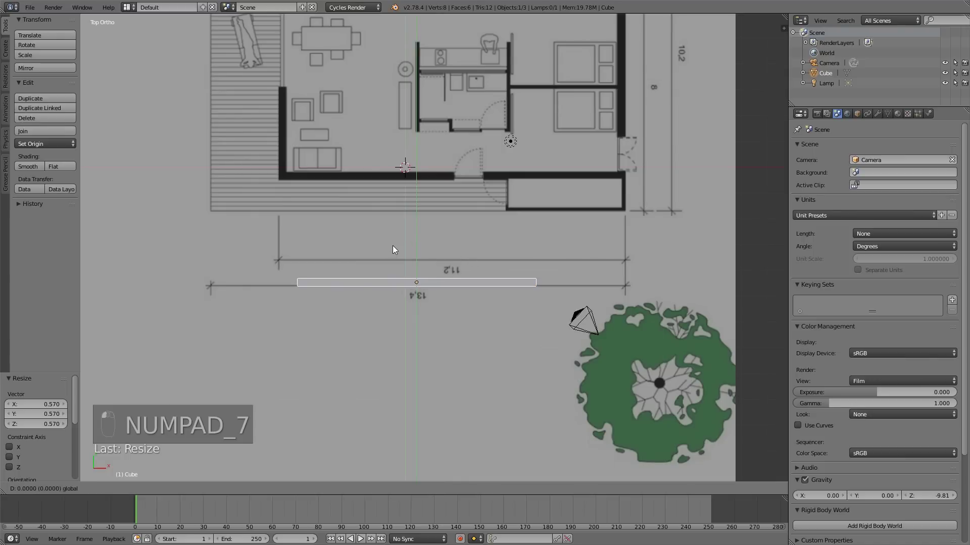
drag(396, 248, 440, 282)
key(s)
drag(435, 283, 533, 250)
drag(533, 250, 510, 297)
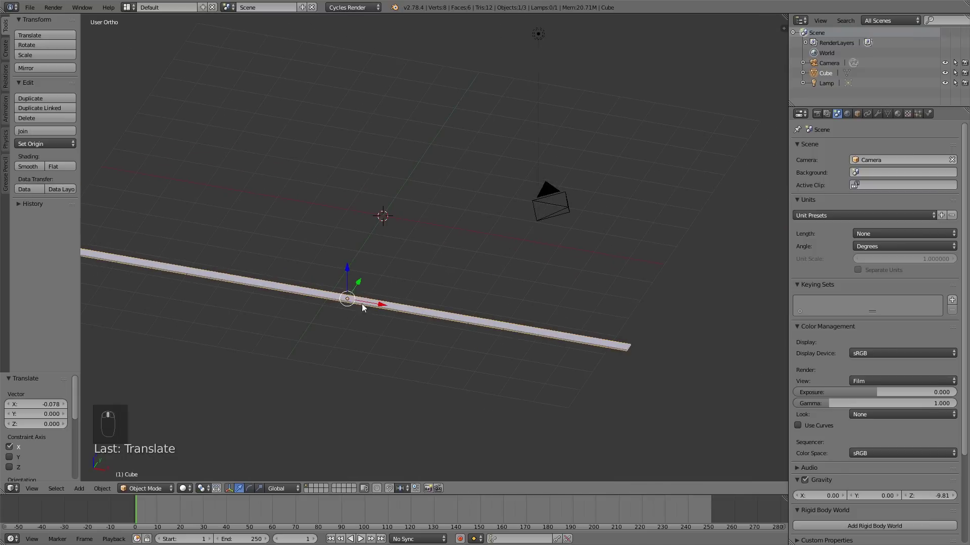
key(KP_1)
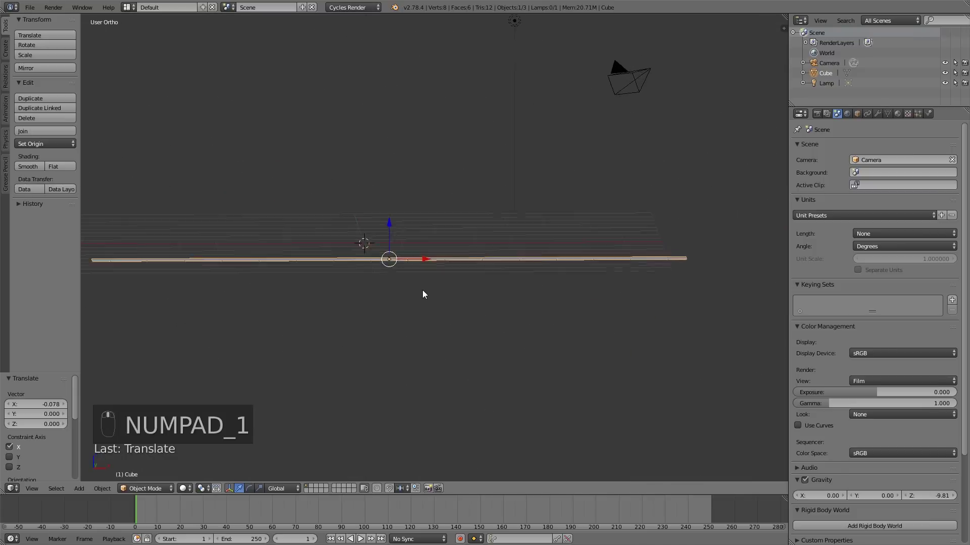
UV-unwrap the board's mesh in Edit Mode, toggling the face selection.
key(s)
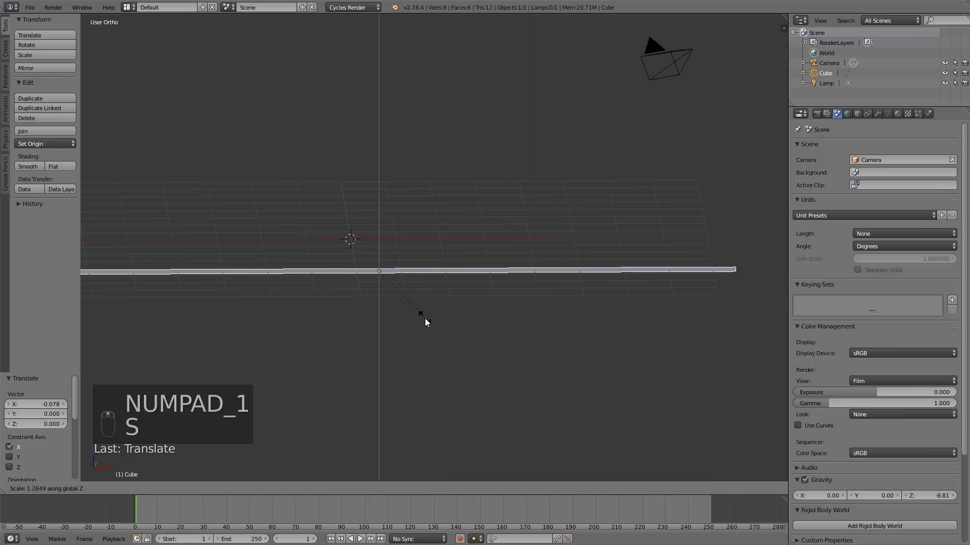
key(Tab)
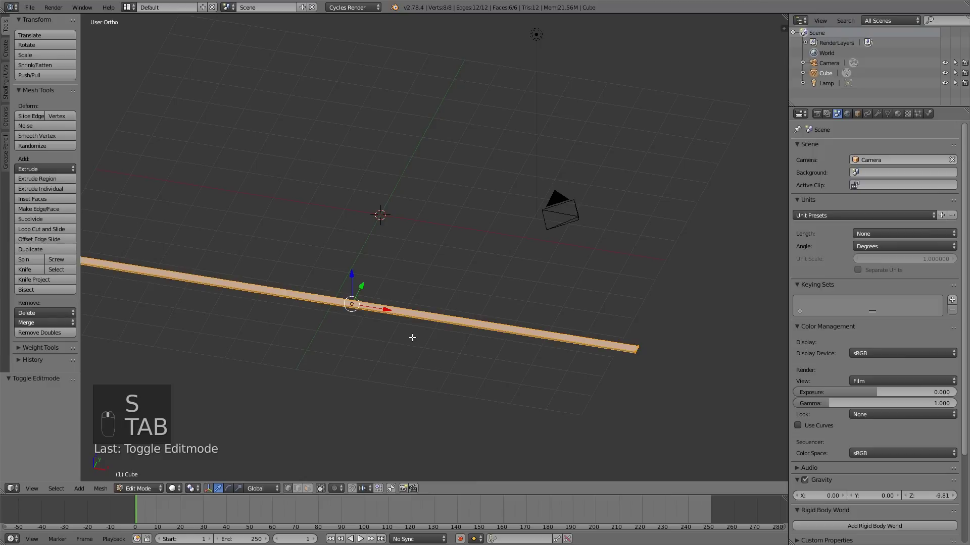
key(u)
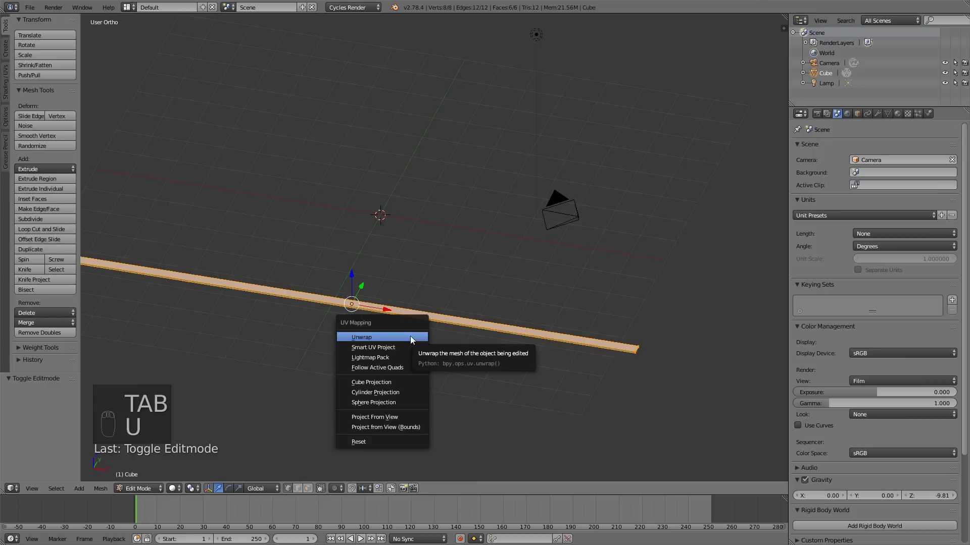
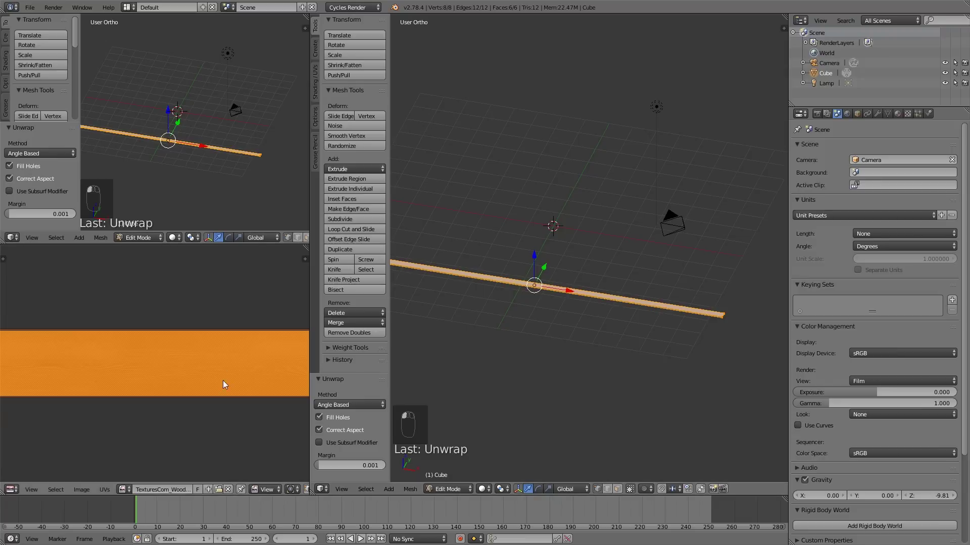
middle_click(227, 384)
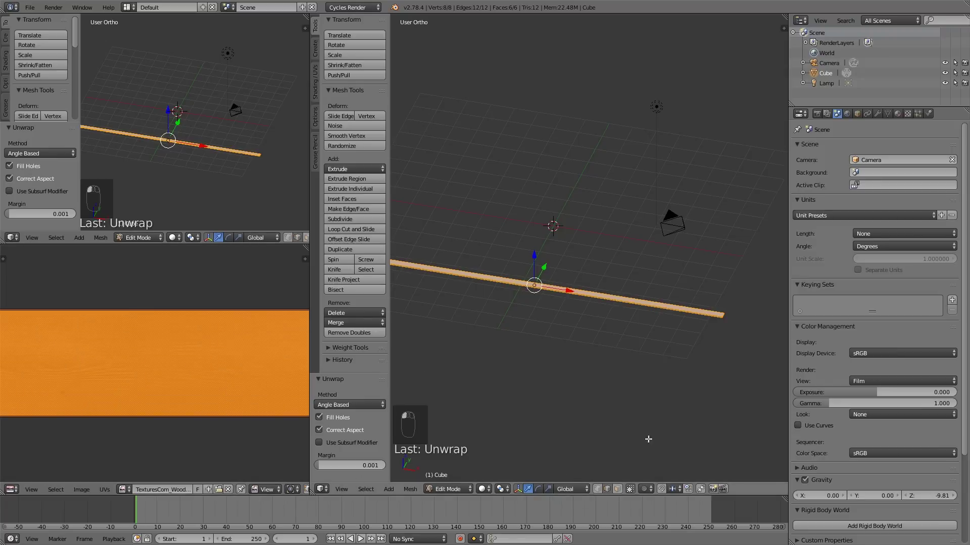
key(a)
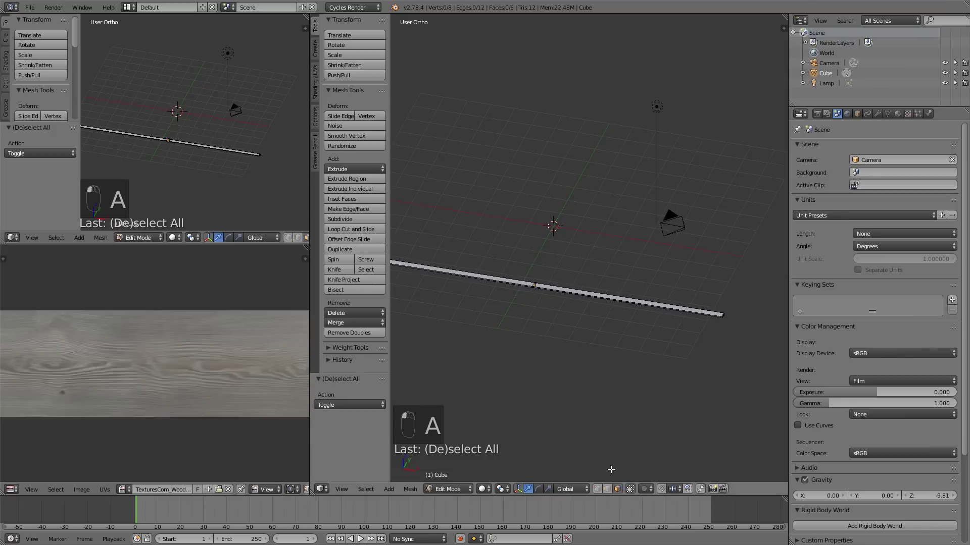
key(b)
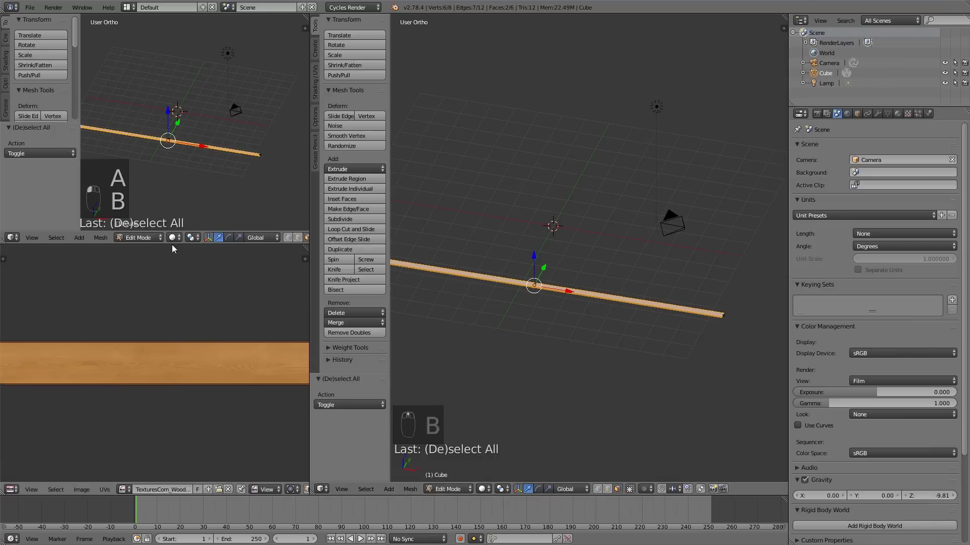
Split off a Node Editor area and add a new material to the board.
drag(11, 238, 55, 361)
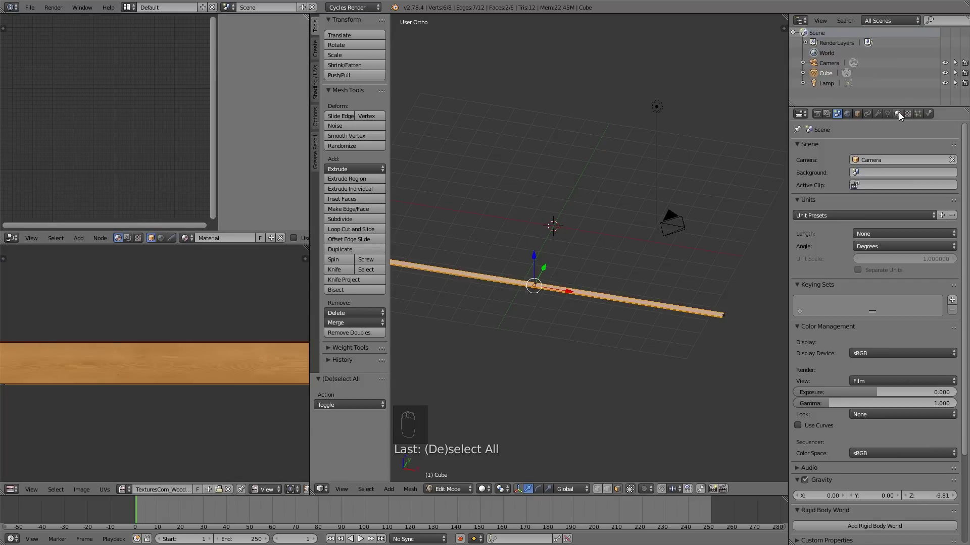
drag(901, 115, 313, 149)
key(n)
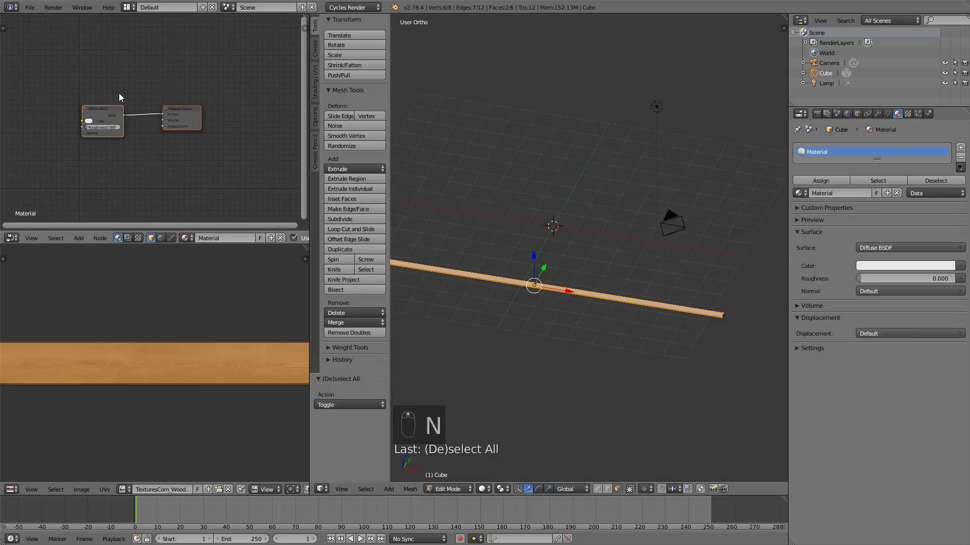
click(159, 136)
drag(184, 139, 32, 156)
Add an Image Texture node feeding the Diffuse BSDF colour and pick the wood image.
key(shift+a)
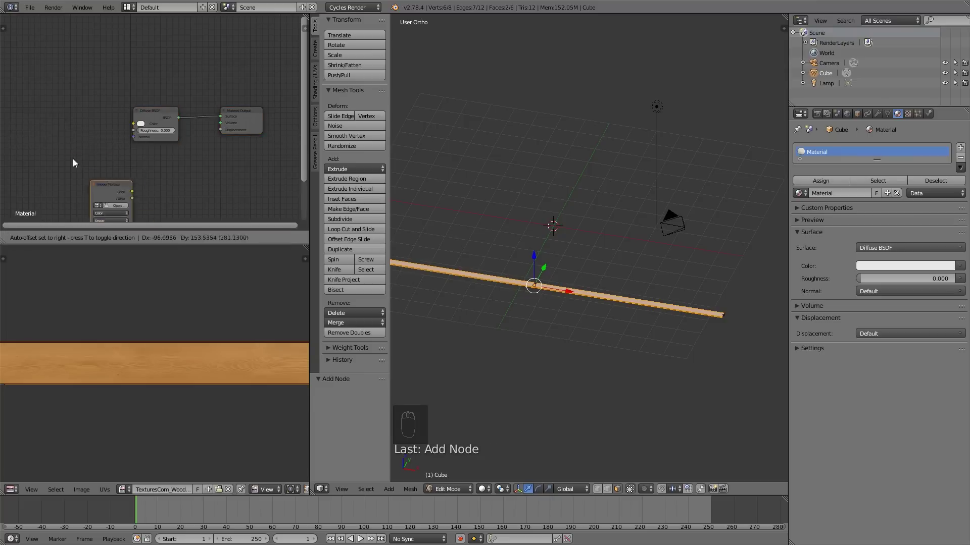
drag(85, 122, 570, 404)
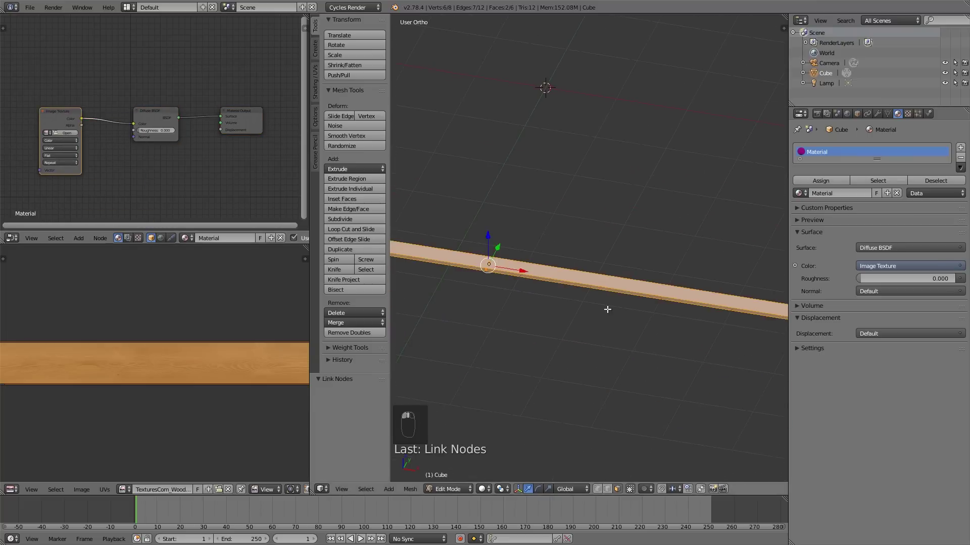
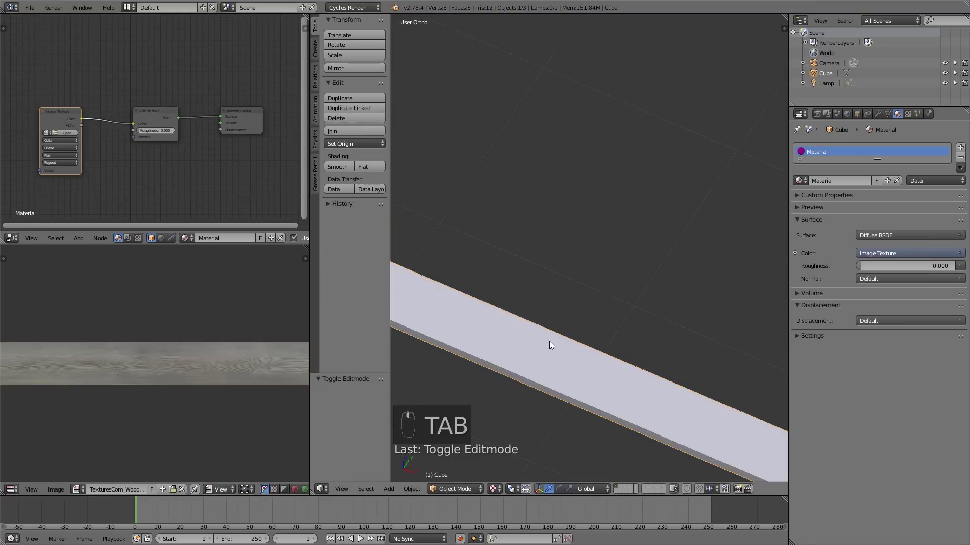
key(Tab)
drag(550, 372, 131, 157)
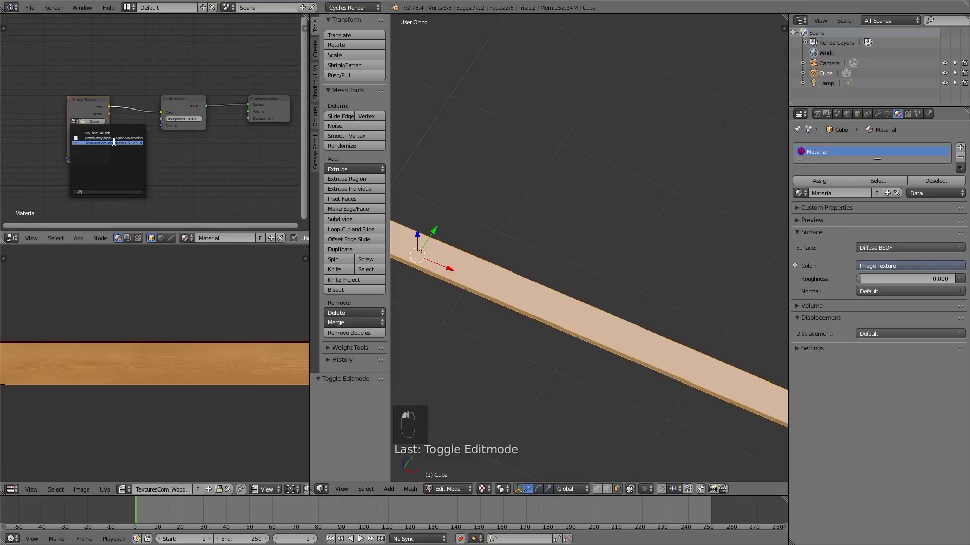
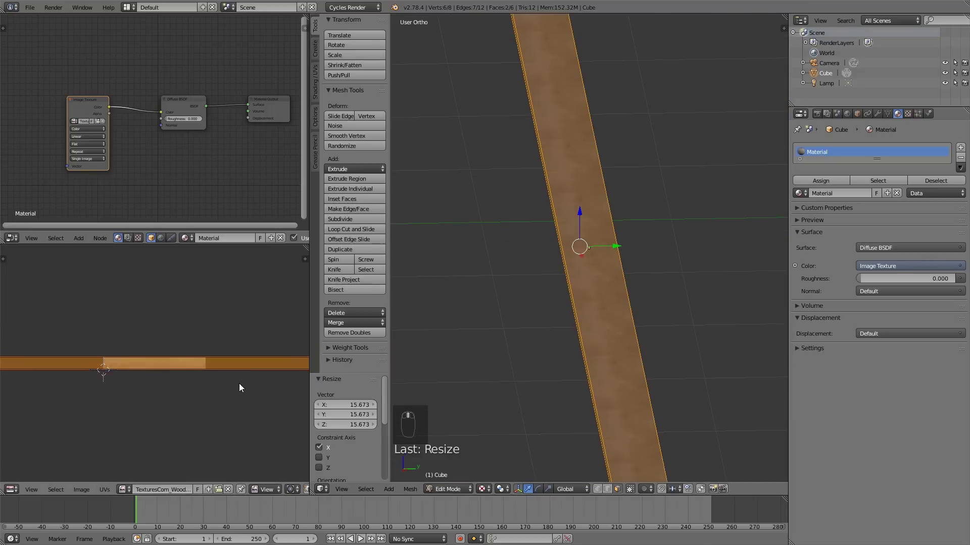
Scale the textured cube in Edit Mode to long, thin deck-board proportions.
key(s)
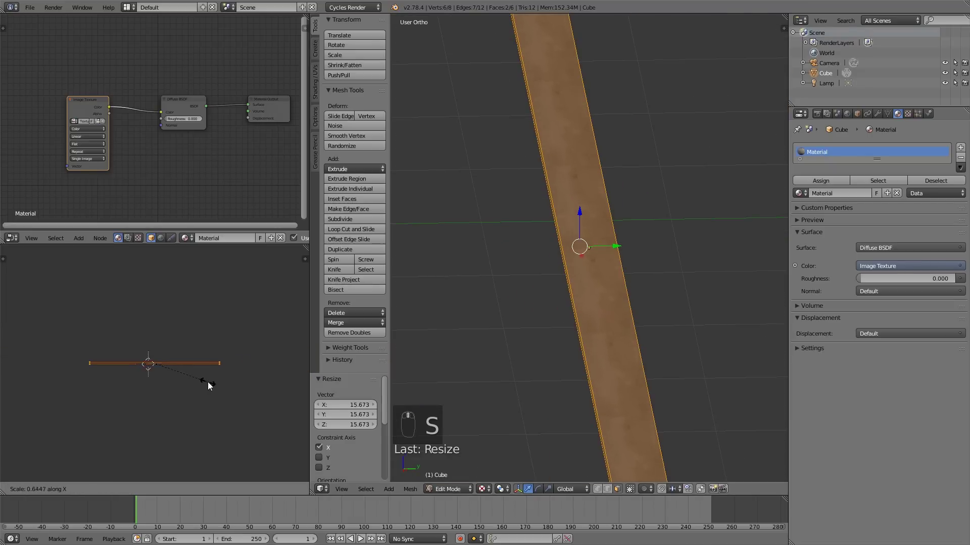
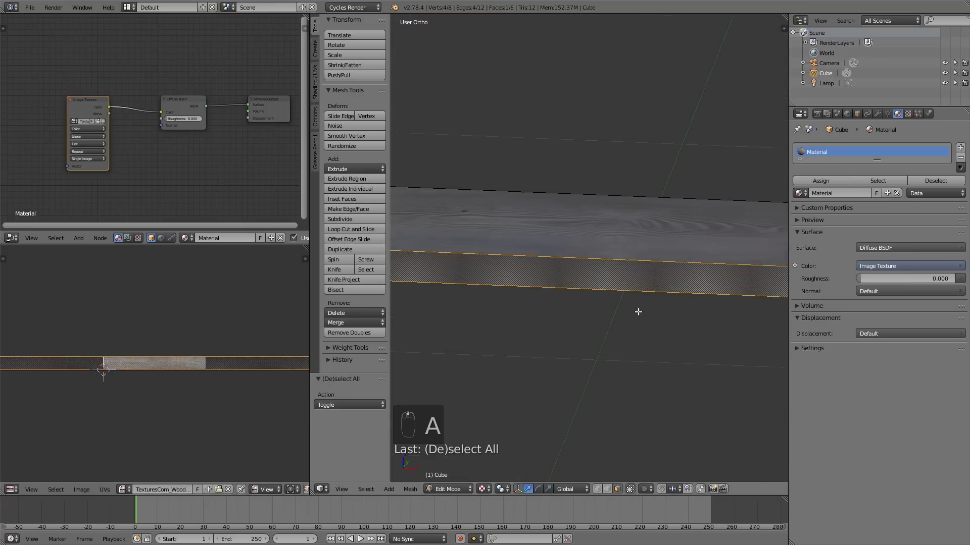
key(s)
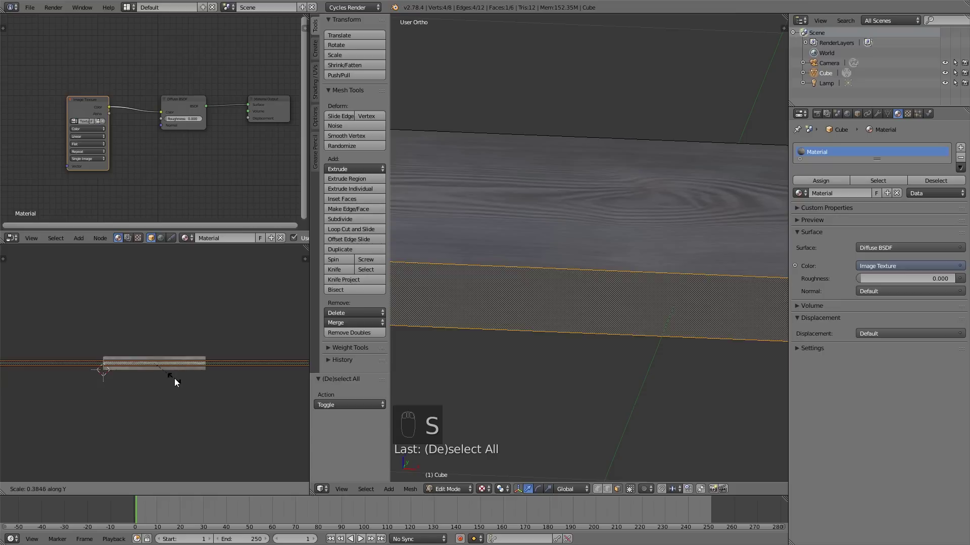
key(a)
key(Tab)
drag(592, 347, 576, 337)
key(Tab)
key(r)
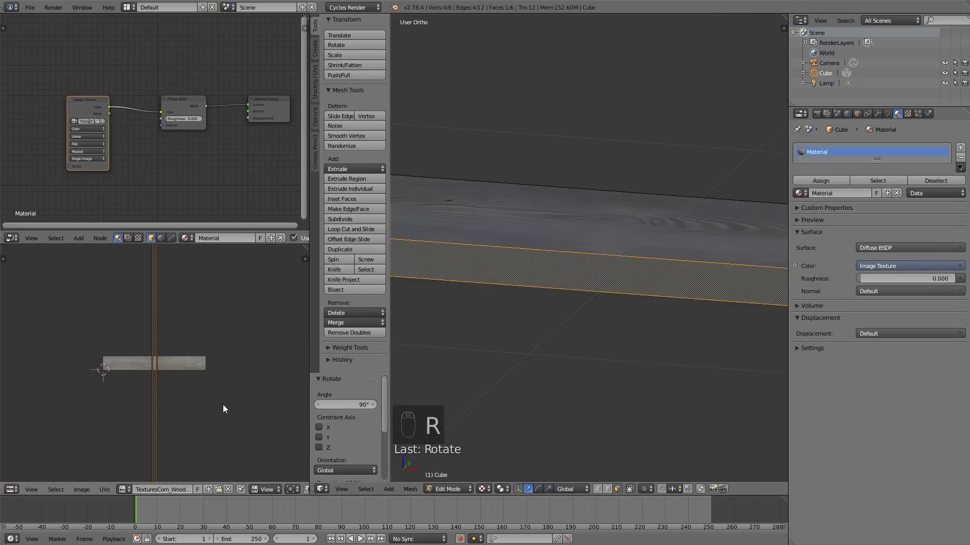
key(s)
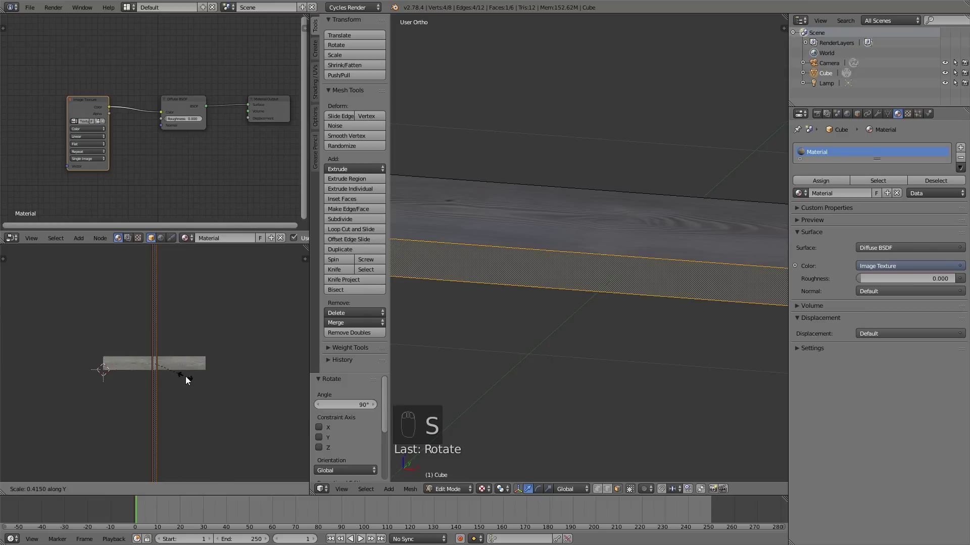
key(s)
key(s)
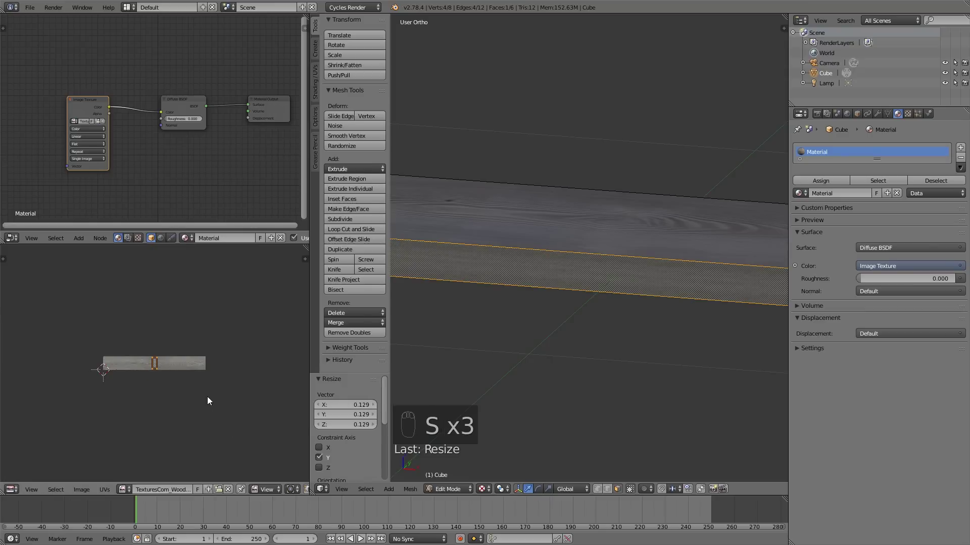
key(s)
key(s)
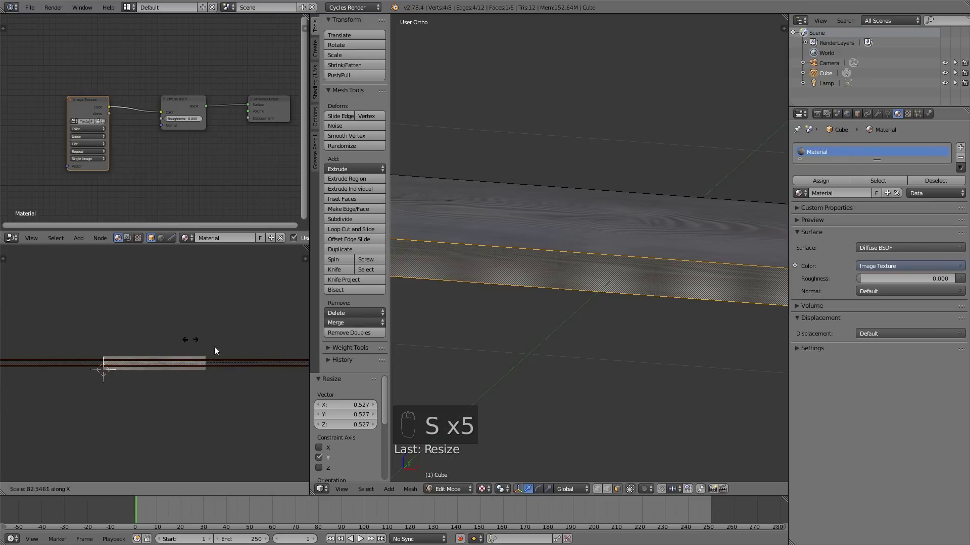
key(a)
Leave Edit Mode and view the wood-grained board from above over the plan.
key(Tab)
drag(612, 297, 589, 269)
drag(573, 271, 618, 289)
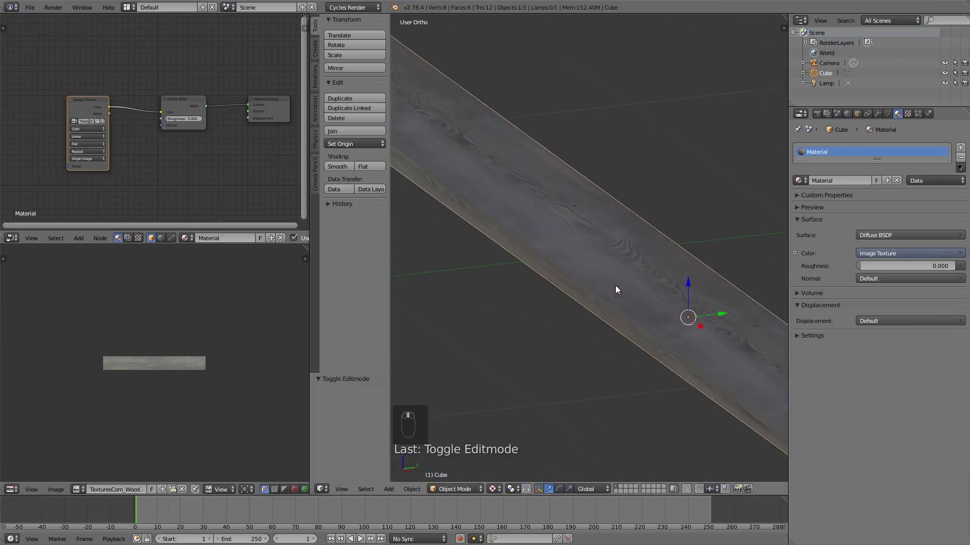
drag(582, 296, 621, 313)
key(KP_7)
key(t)
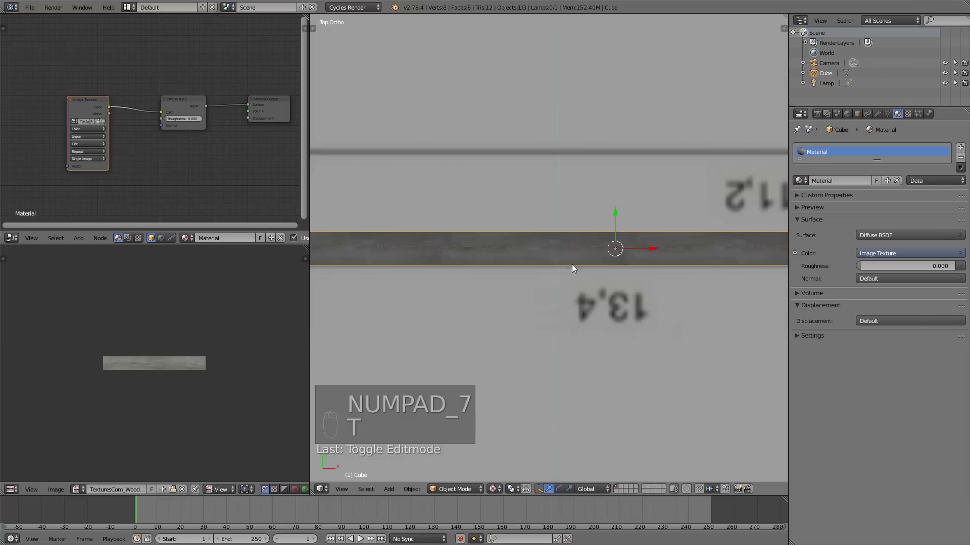
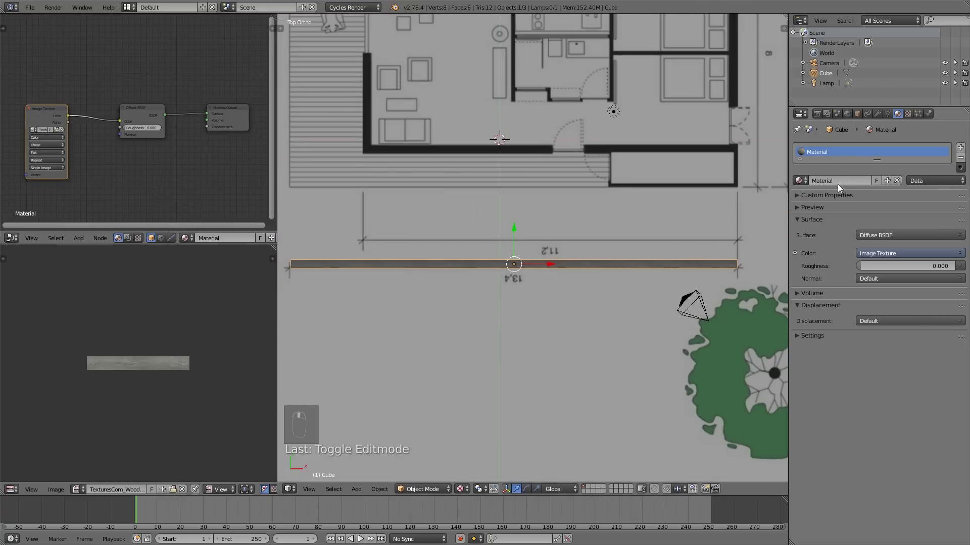
Add an Array modifier repeating the board into six copies.
middle_click(879, 112)
drag(881, 112, 721, 317)
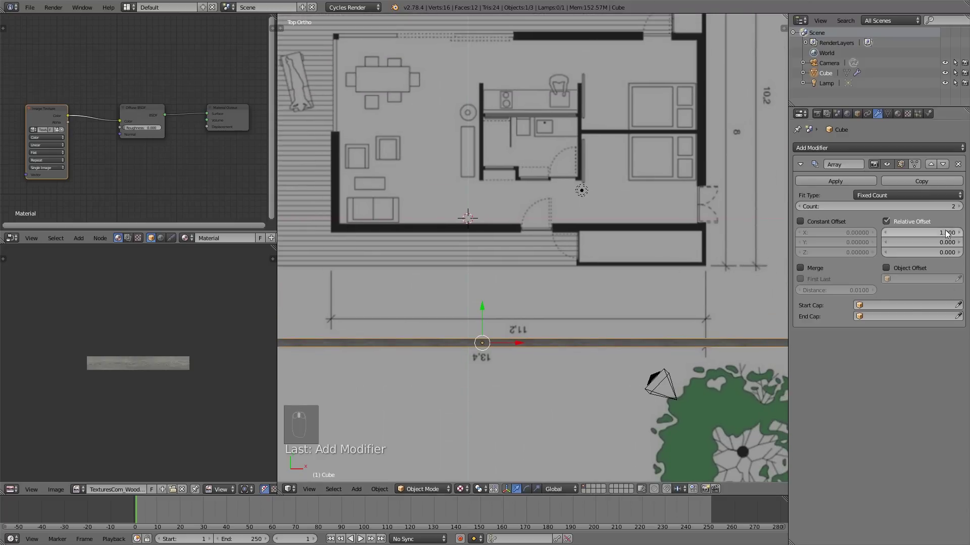
drag(947, 232, 945, 243)
drag(953, 245, 728, 332)
drag(728, 332, 622, 367)
Set the Relative Offset Y to 1.2 so the six planks sit with small gaps.
drag(619, 278, 943, 248)
drag(944, 248, 488, 259)
drag(493, 264, 527, 311)
key(KP_7)
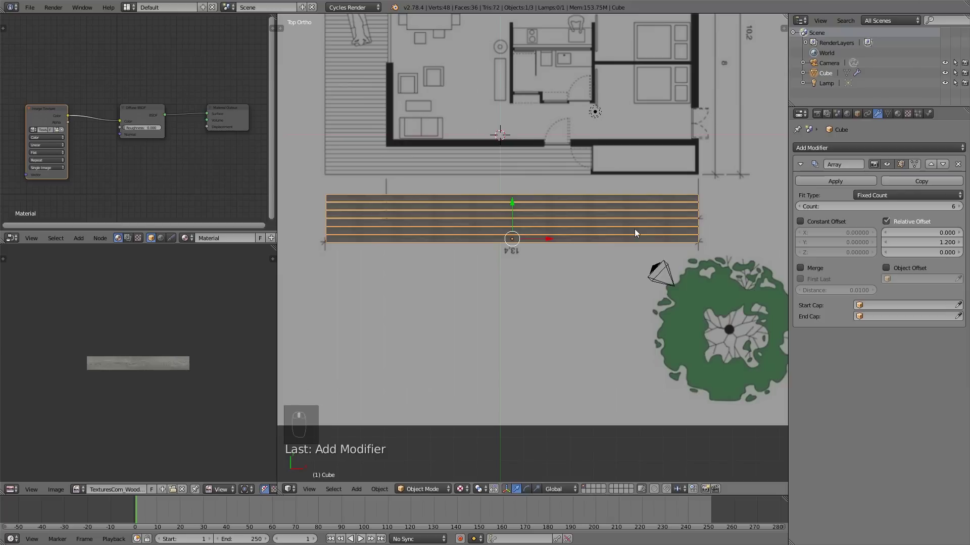
drag(550, 238, 558, 241)
drag(551, 237, 558, 241)
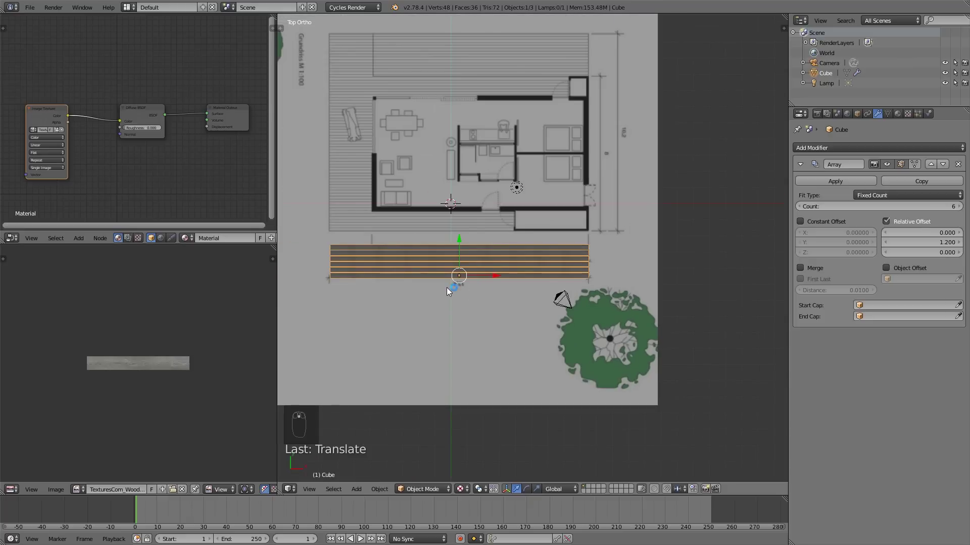
Duplicate the plank group, rotate it 90° and place it along the plan's right side.
key(shift+d)
drag(494, 274, 654, 280)
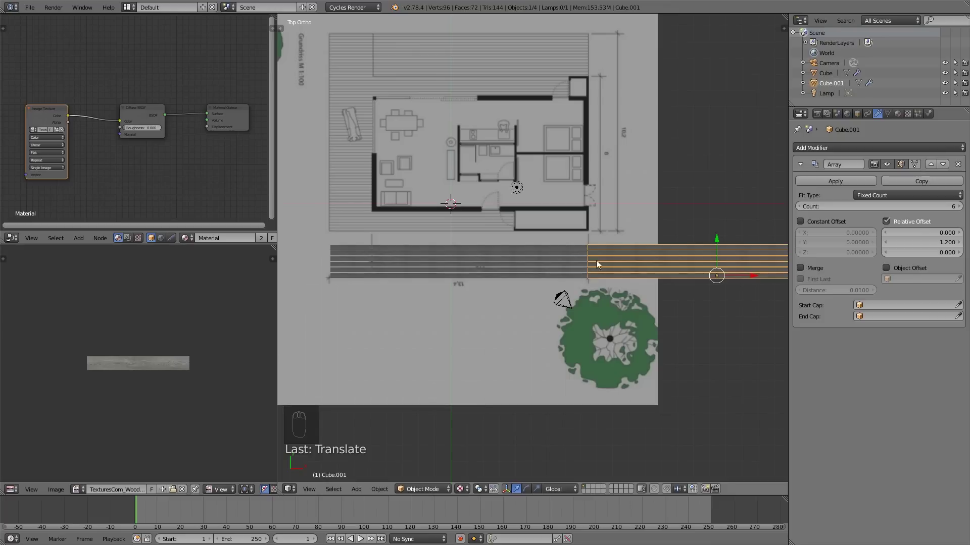
key(KP_1)
drag(639, 296, 696, 250)
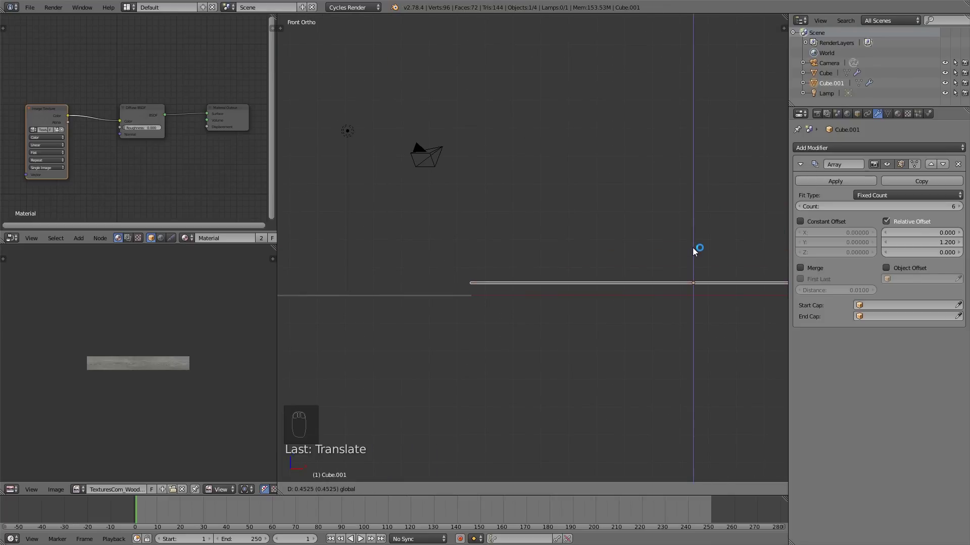
key(KP_7)
drag(639, 280, 678, 318)
key(s)
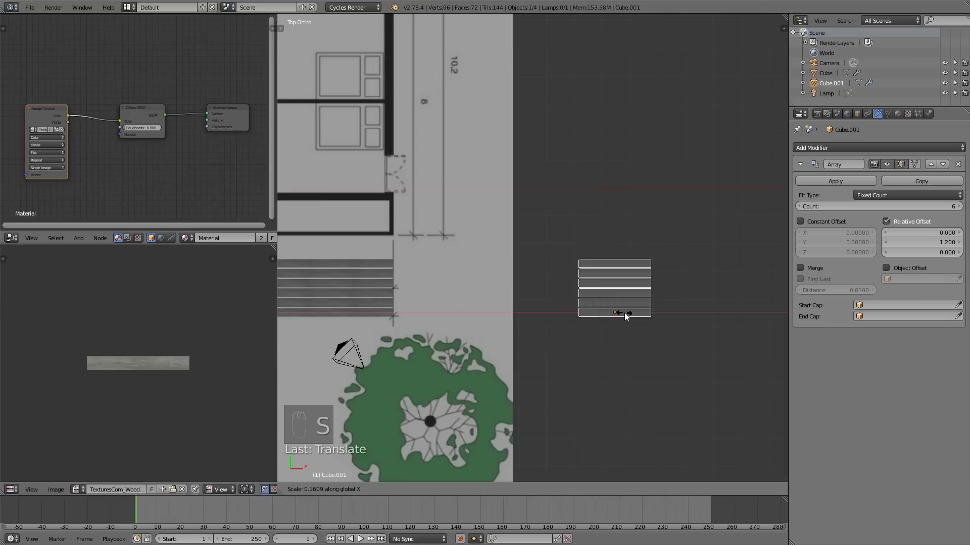
drag(647, 315, 500, 293)
scroll(down, 3)
drag(500, 292, 547, 263)
Resize the copied board and raise its array count to cover the side run.
key(Tab)
key(a)
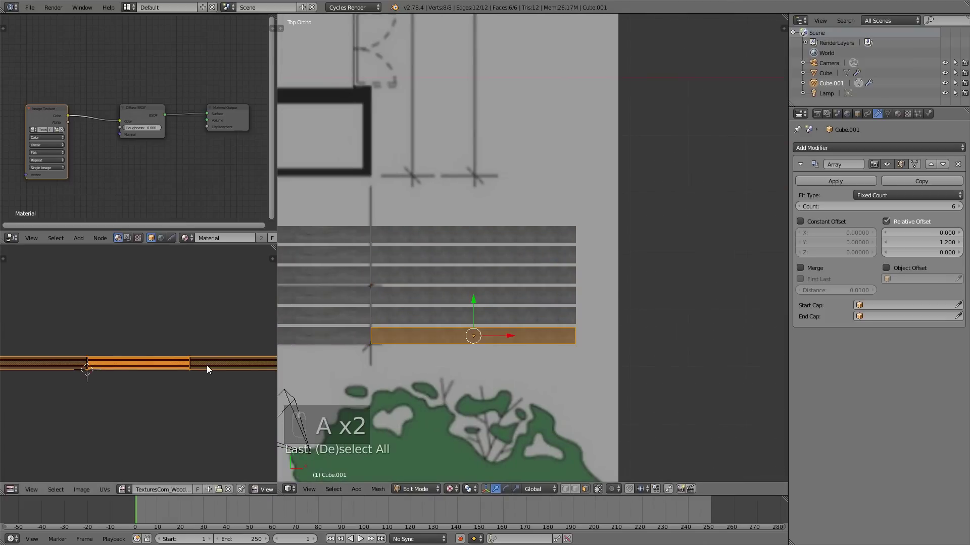
key(s)
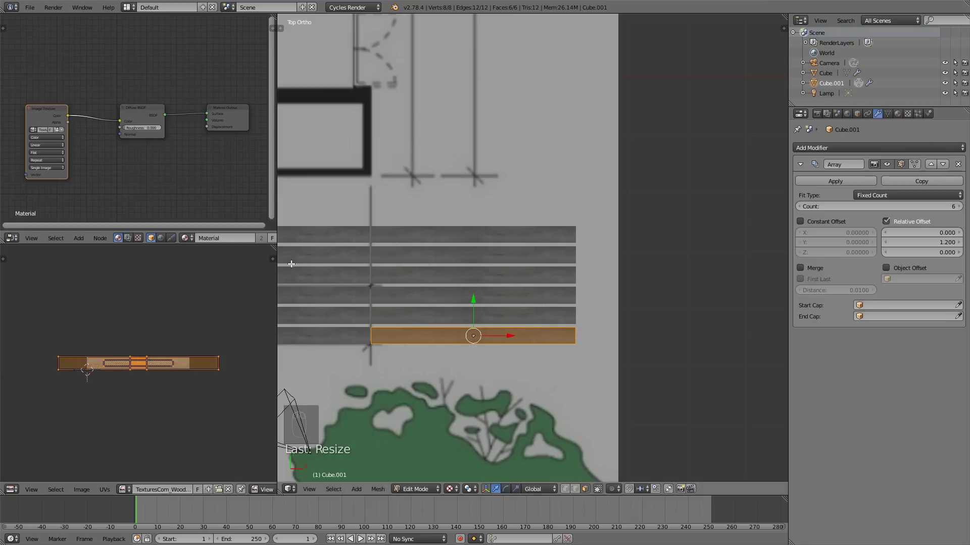
key(a)
key(Tab)
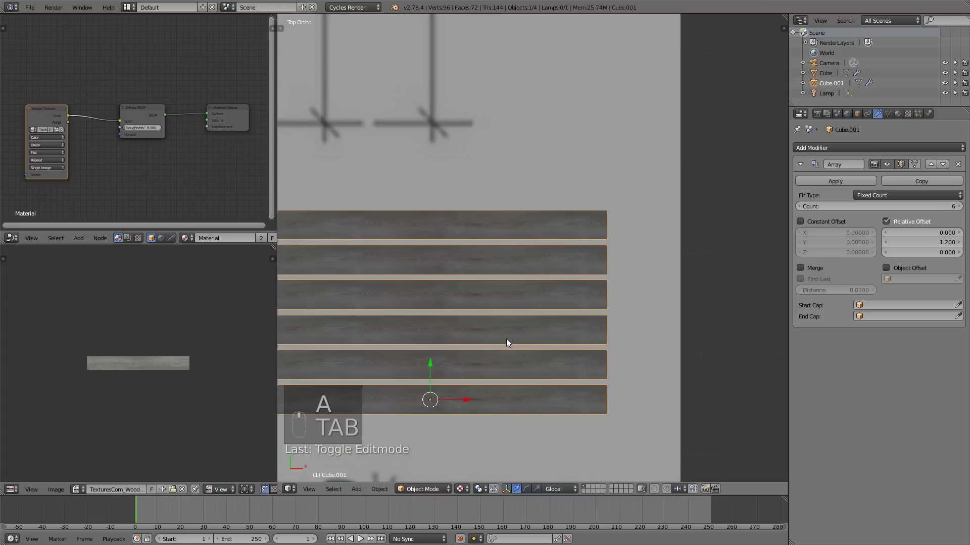
middle_click(512, 338)
middle_click(517, 336)
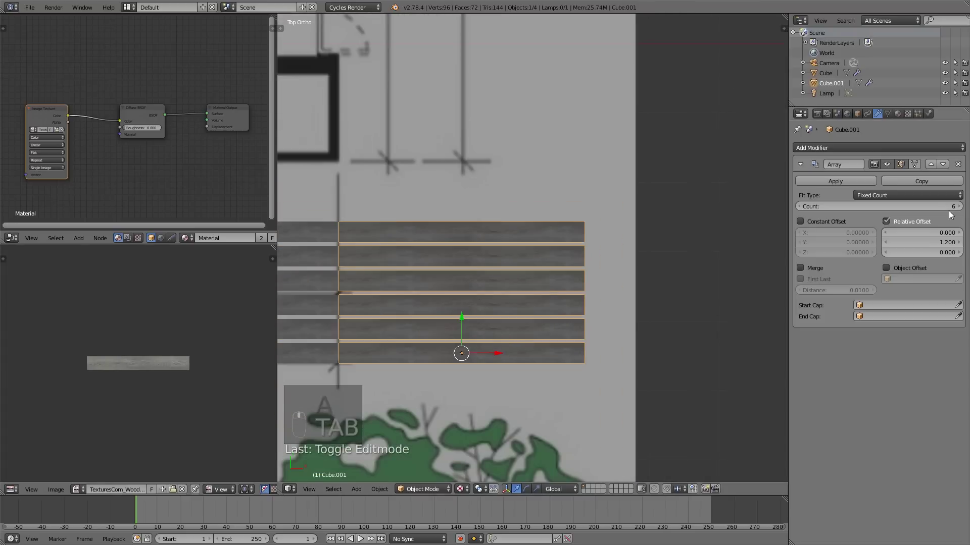
drag(527, 182, 919, 212)
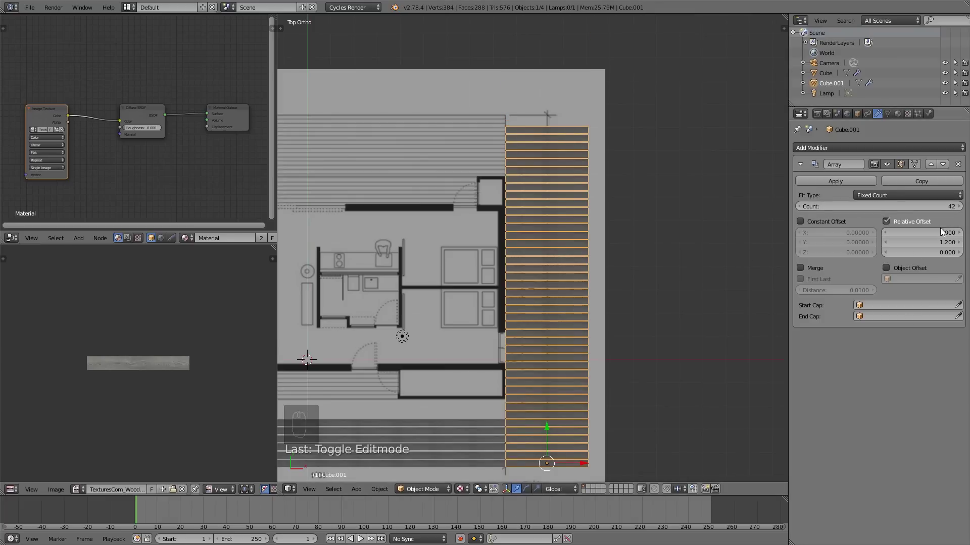
drag(652, 289, 360, 287)
drag(361, 292, 373, 286)
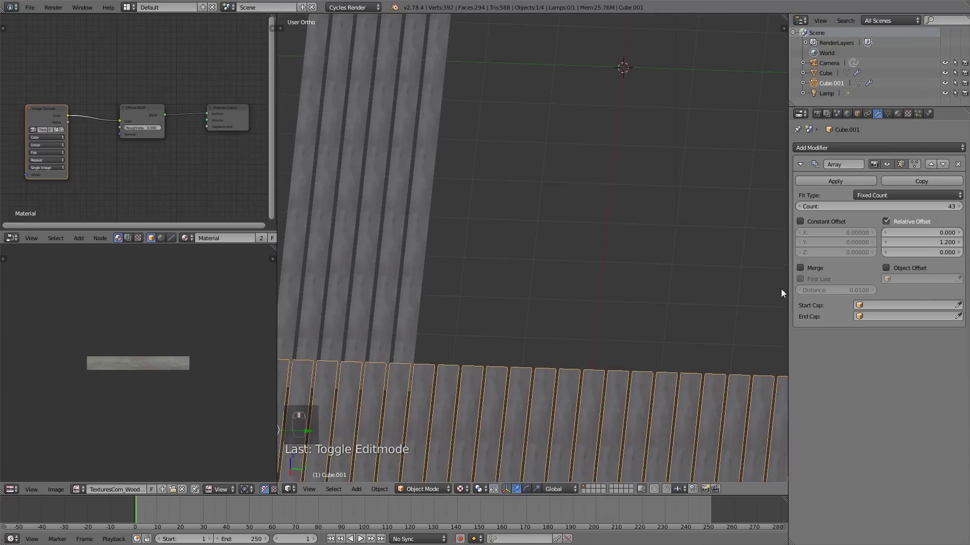
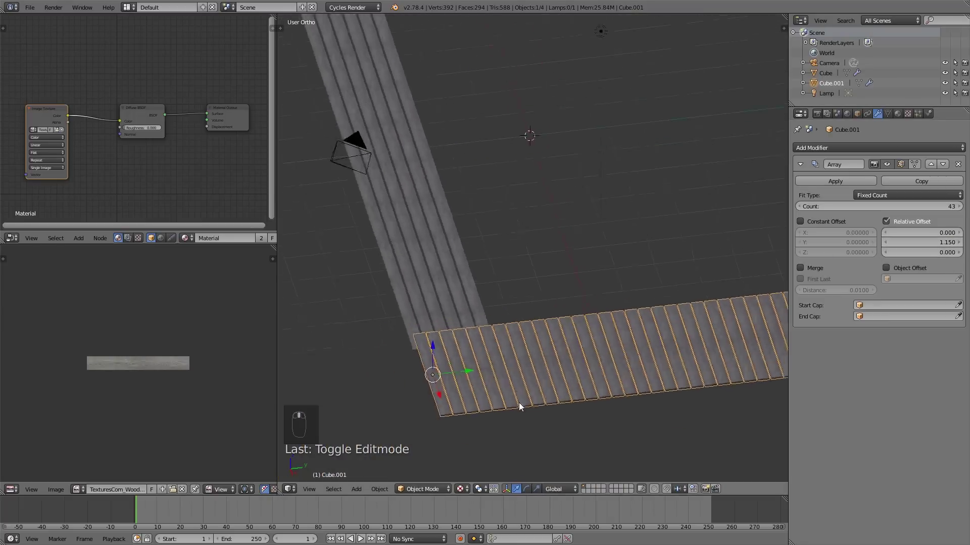
Set the side array to 45 boards at 1.15 Y offset and apply the modifier.
key(KP_7)
drag(574, 333, 942, 251)
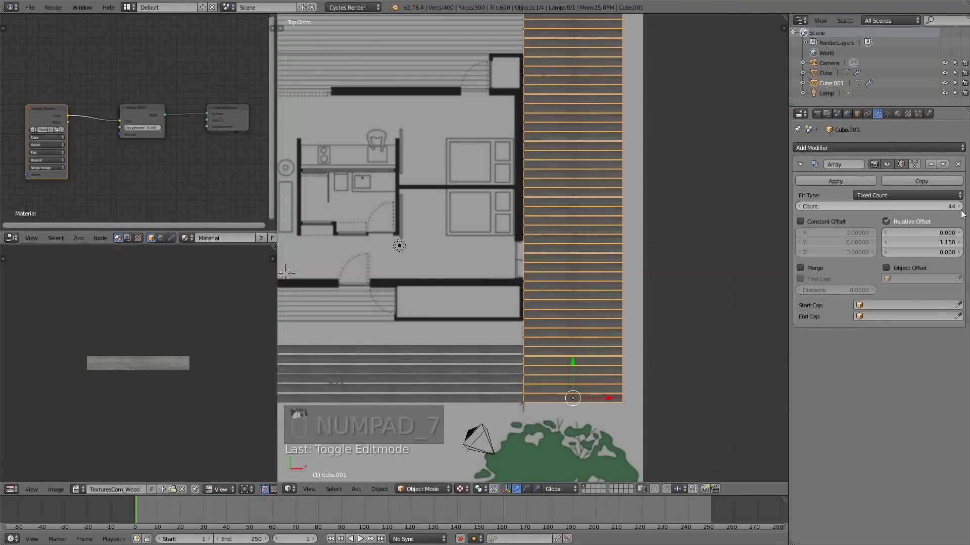
middle_click(957, 213)
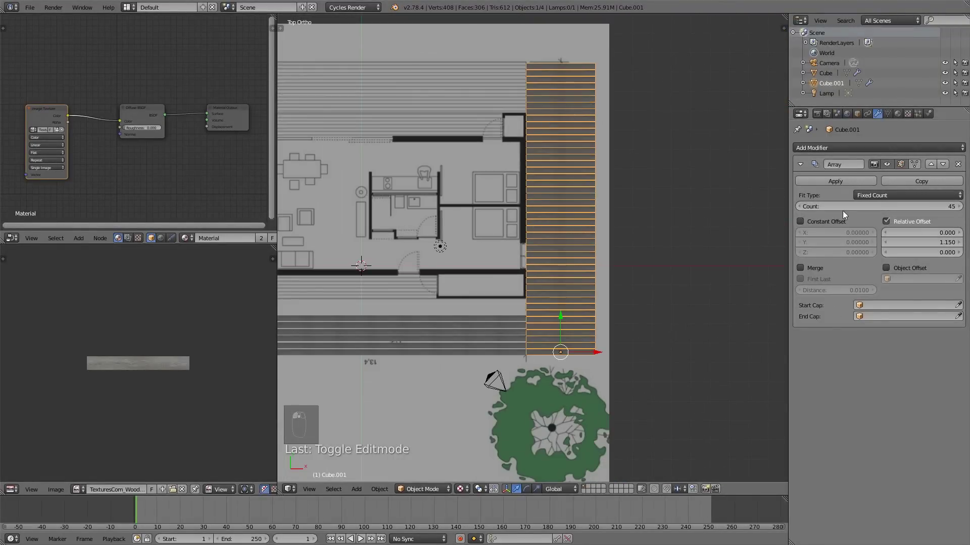
middle_click(594, 339)
drag(542, 347, 545, 311)
click(545, 312)
In Edit Mode, box-select a strip of six boards in the side deck mesh.
key(Tab)
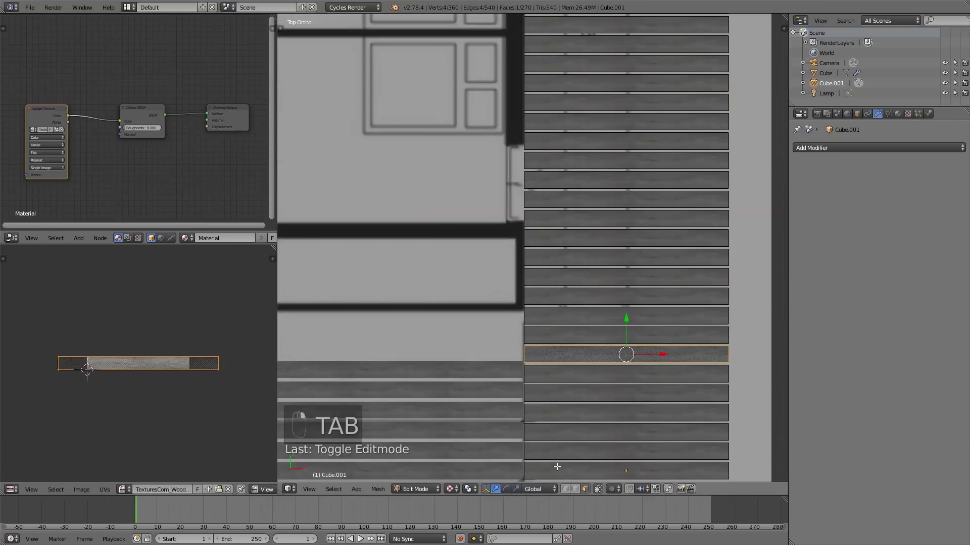
drag(491, 407, 516, 379)
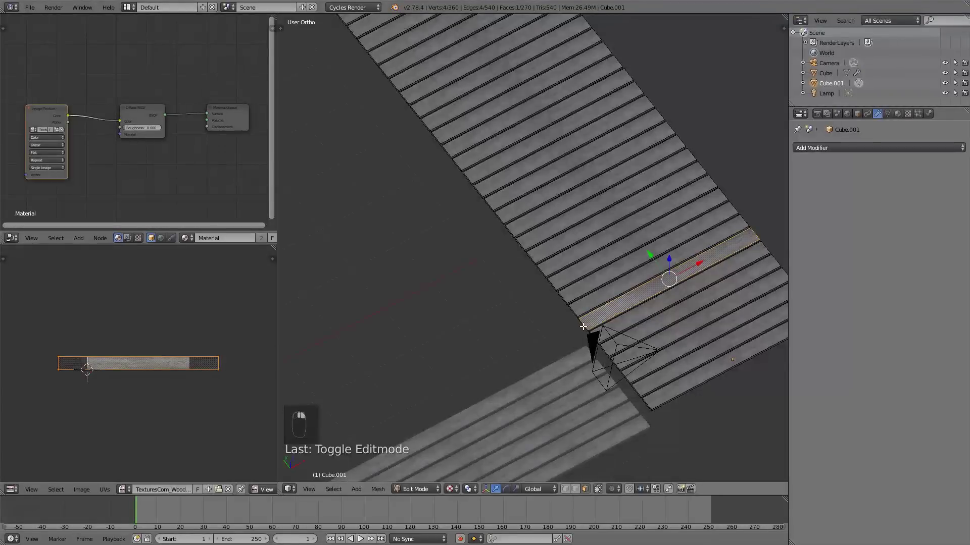
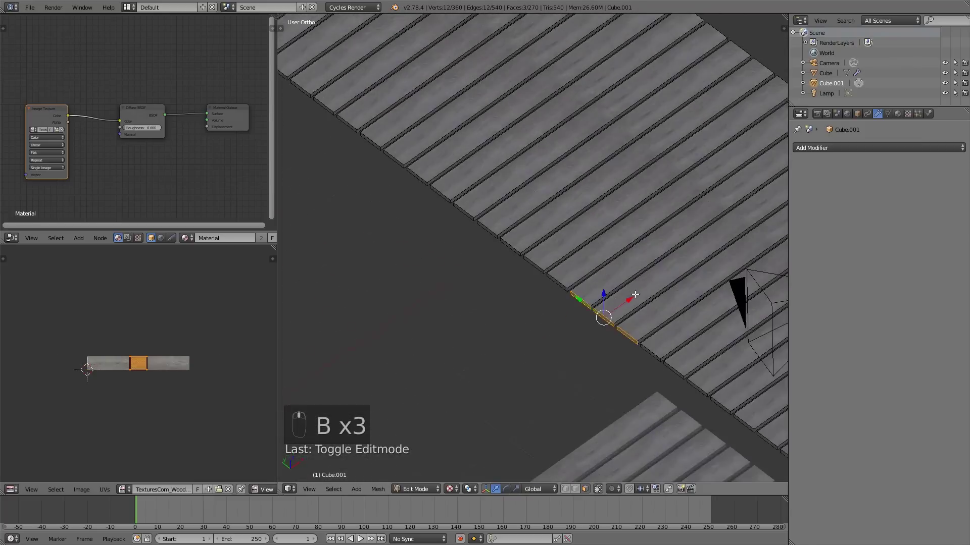
drag(606, 488, 654, 353)
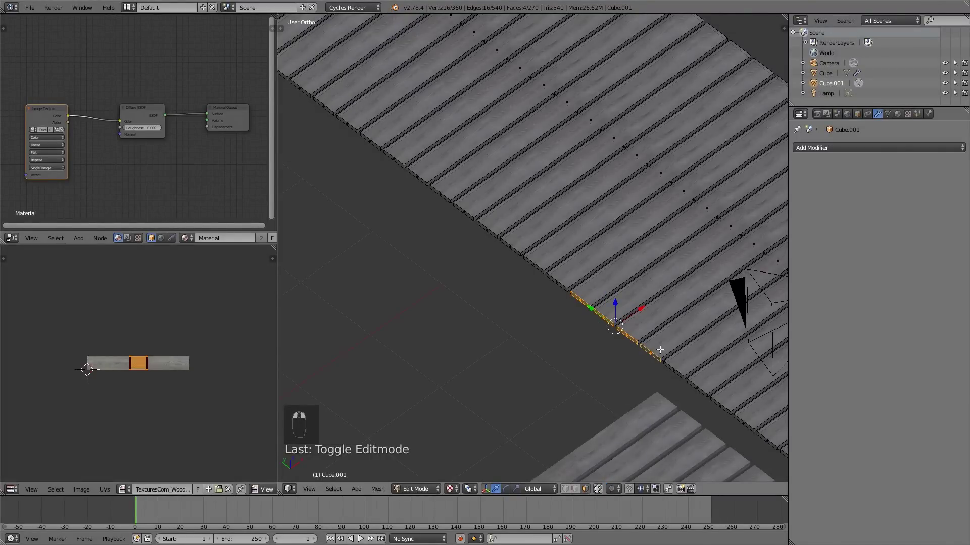
drag(602, 478, 599, 436)
key(KP_7)
drag(557, 357, 379, 298)
drag(384, 300, 562, 327)
key(b)
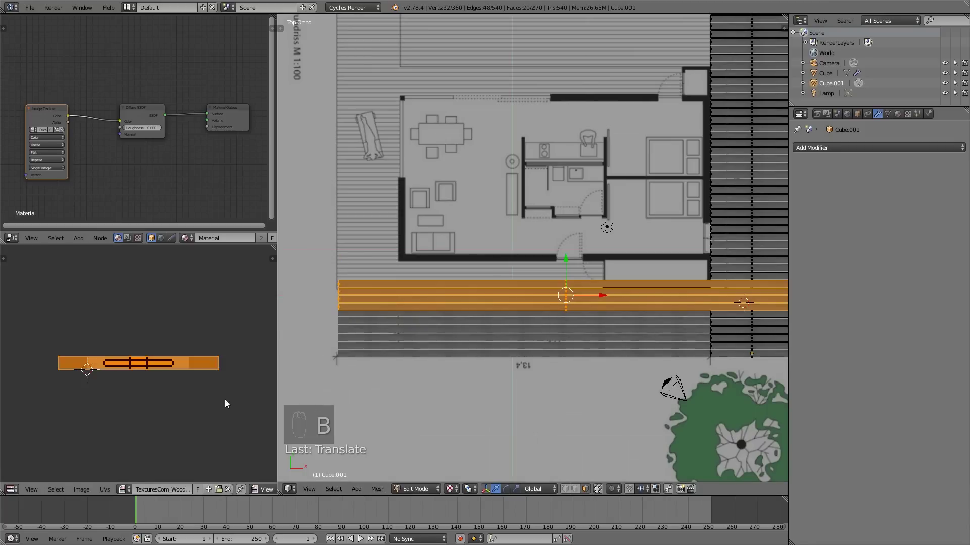
Move the six selected boards lengthwise to meet the side deck and confirm.
key(s)
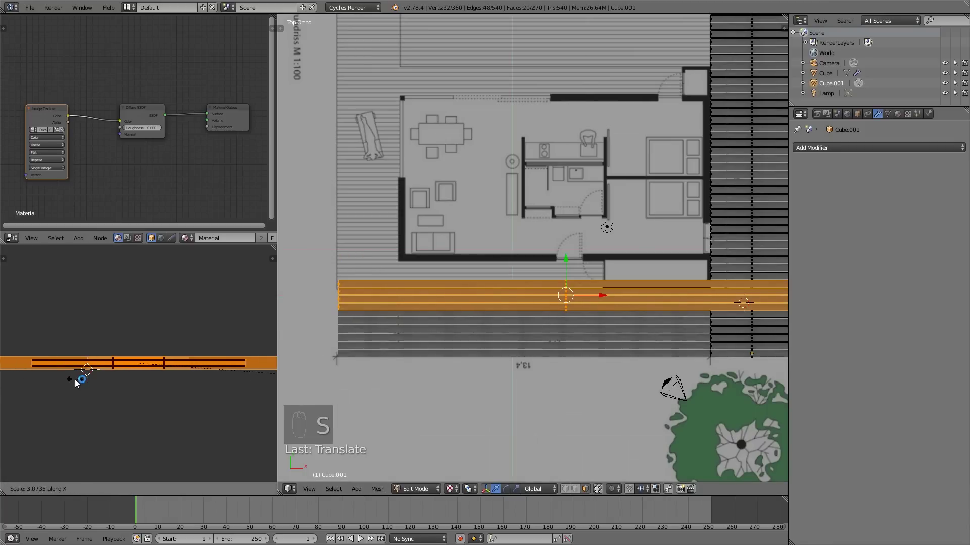
key(a)
key(Tab)
key(z)
key(Tab)
key(z)
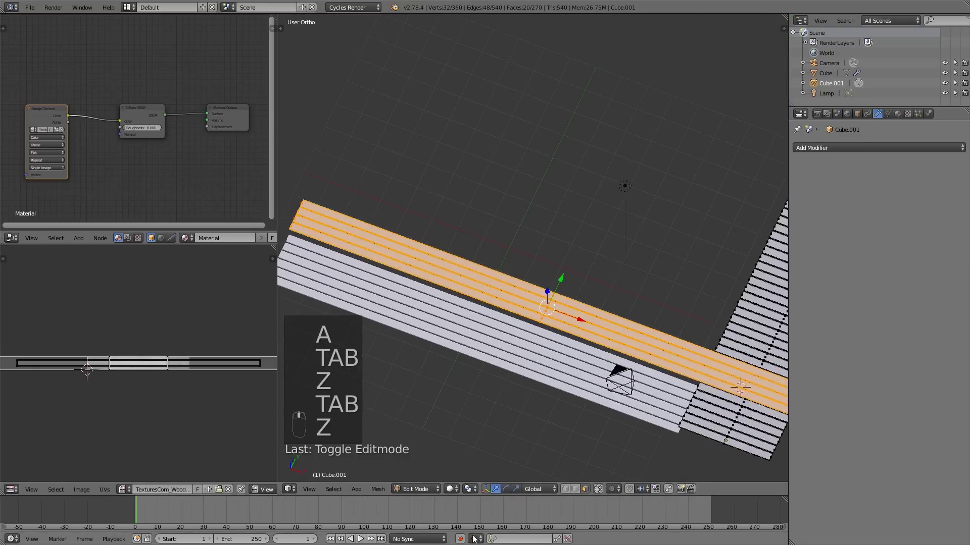
Duplicate the front plank group and rotate the copy to stand upright on edge.
drag(453, 491, 560, 366)
key(a)
key(Tab)
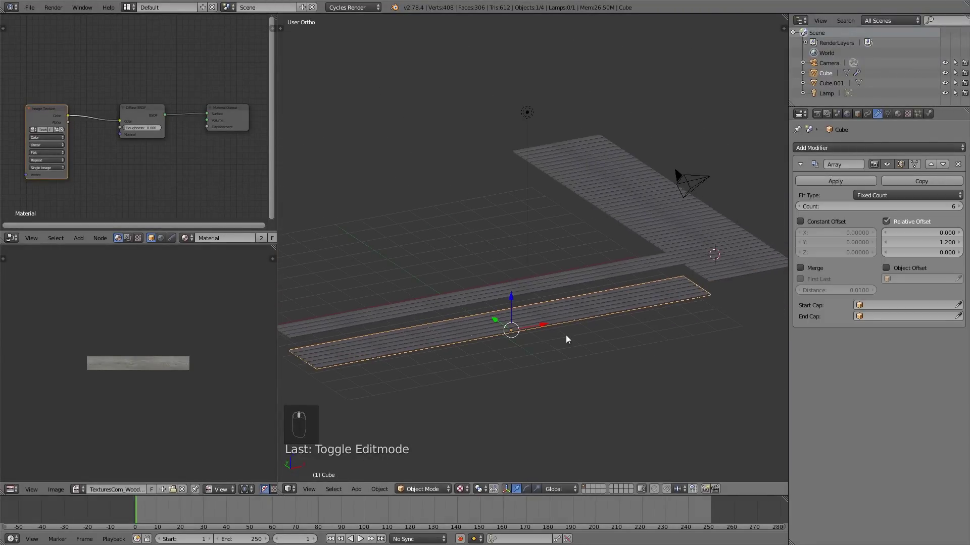
middle_click(561, 337)
key(shift+d)
key(r)
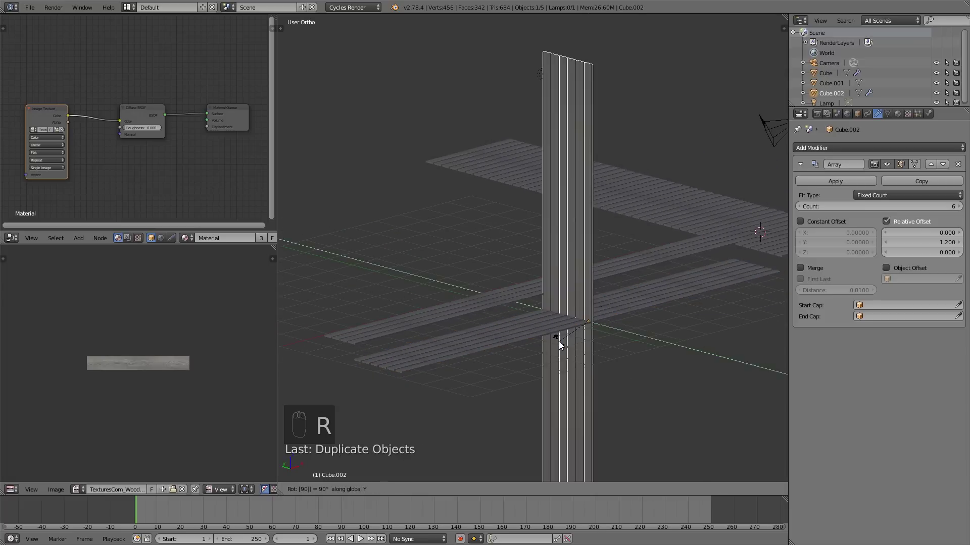
drag(571, 354, 840, 209)
drag(840, 208, 529, 294)
Cut the copy's array to two boards and place them along the deck's rim.
drag(552, 344, 486, 320)
key(KP_1)
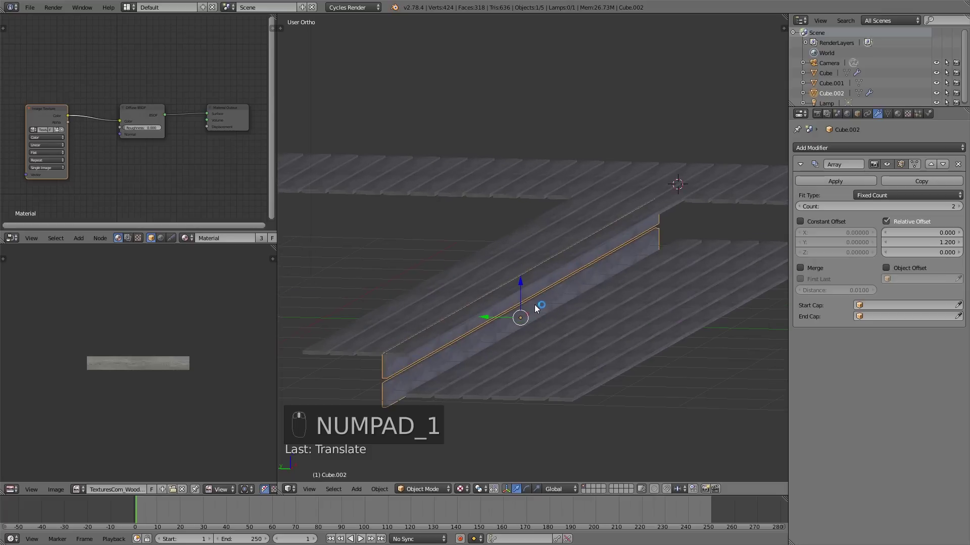
drag(495, 270, 506, 303)
drag(588, 325, 589, 311)
Give Cube.002 an Array modifier with Count 2 and Relative Offset Y 1.2.
key(n)
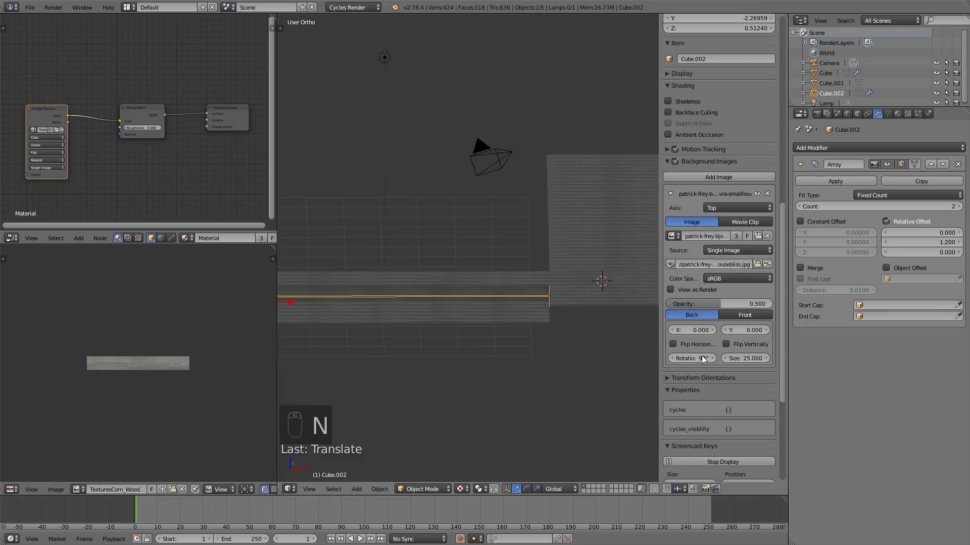
drag(670, 448, 710, 173)
drag(710, 173, 682, 119)
click(682, 119)
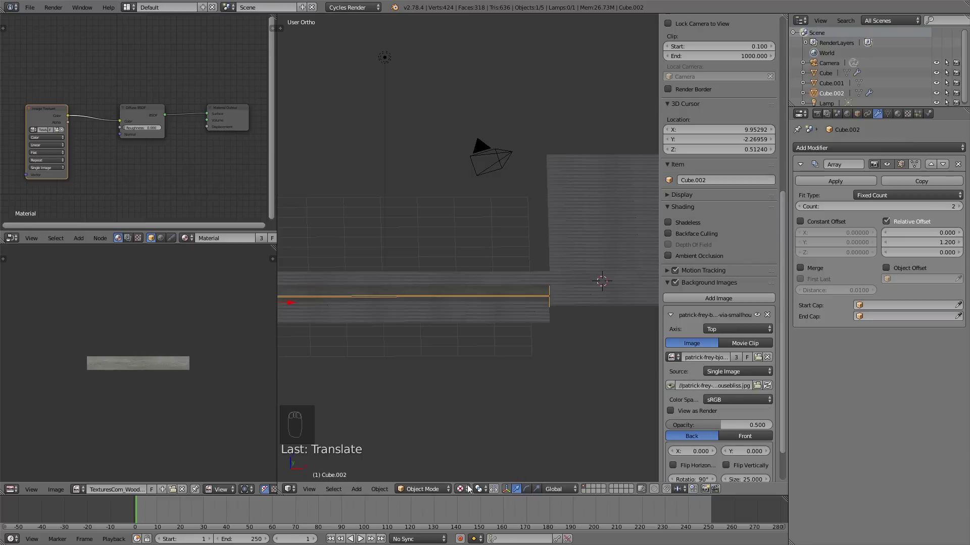
drag(468, 490, 706, 248)
click(696, 237)
Orbit around the deck to inspect the paired boards, ending in top view.
middle_click(531, 323)
drag(522, 322, 710, 331)
drag(710, 331, 426, 393)
middle_click(458, 381)
drag(412, 400, 437, 394)
drag(454, 384, 472, 371)
drag(493, 360, 513, 353)
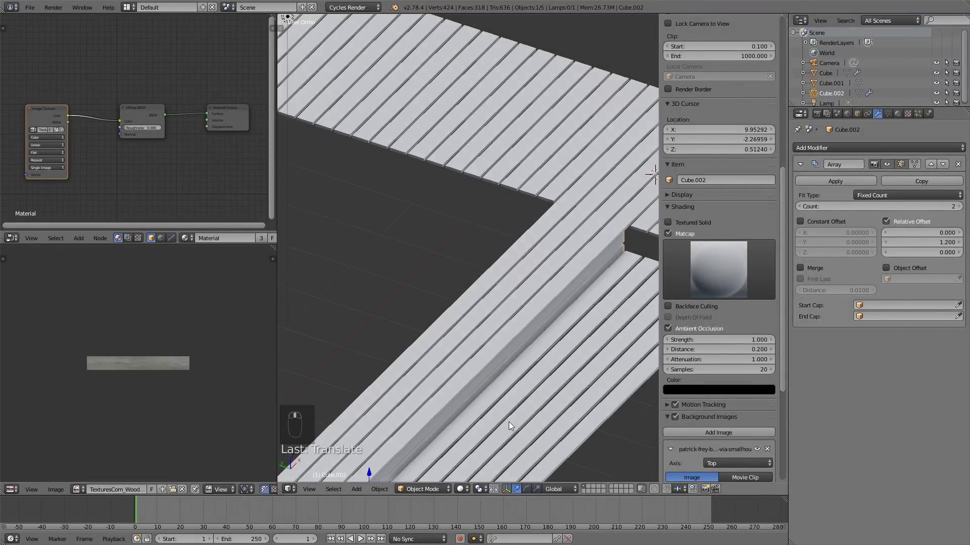
middle_click(521, 410)
middle_click(562, 447)
key(KP_7)
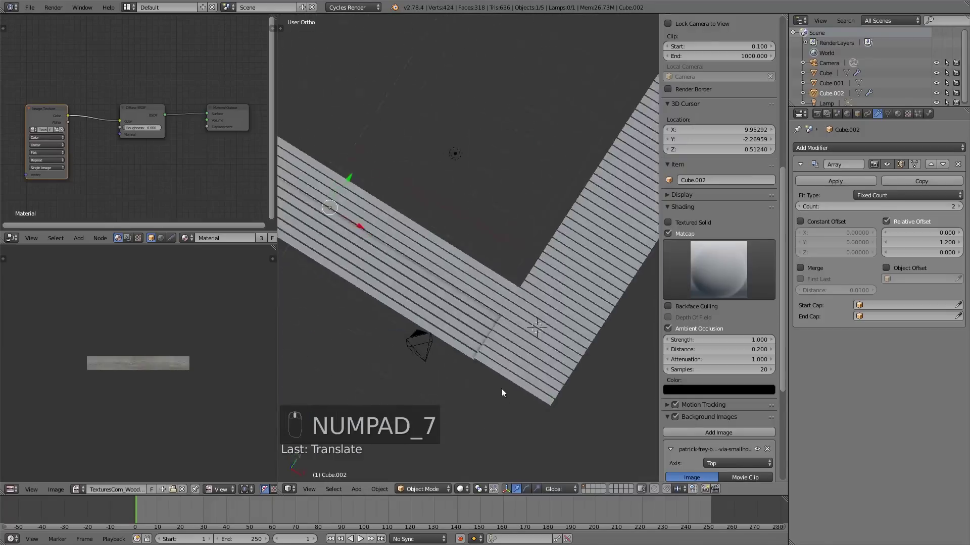
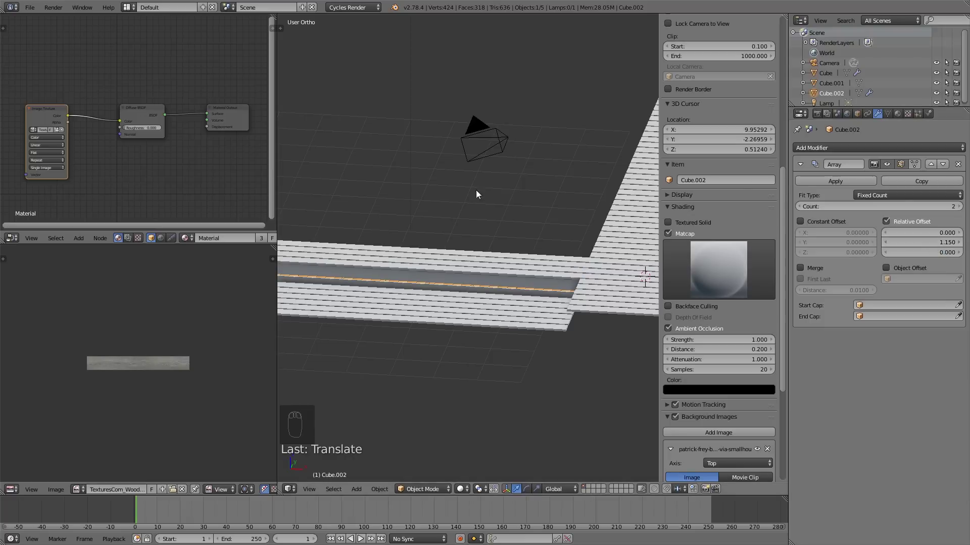
Set the pair's Y offset to 1.150 and duplicate Cube.002 as Cube.003.
drag(422, 239, 507, 264)
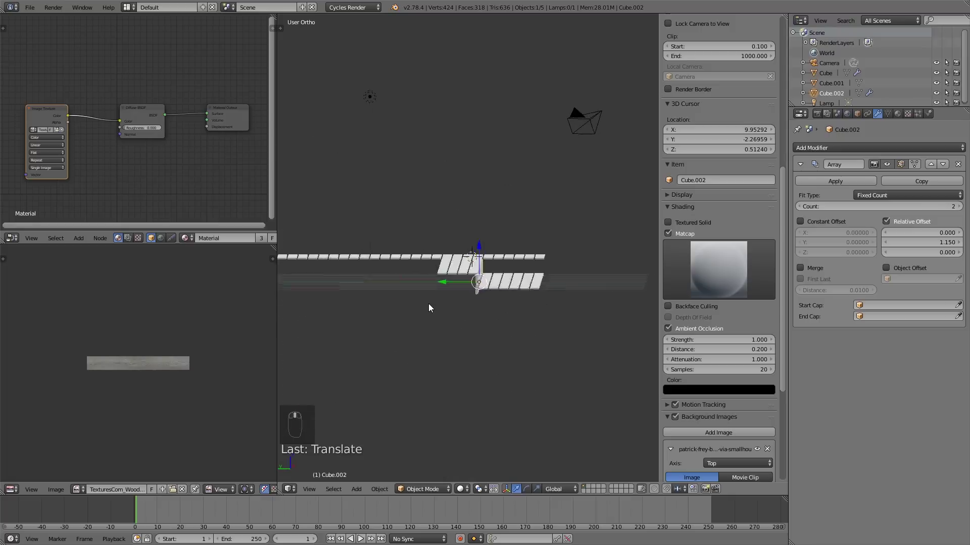
key(KP_3)
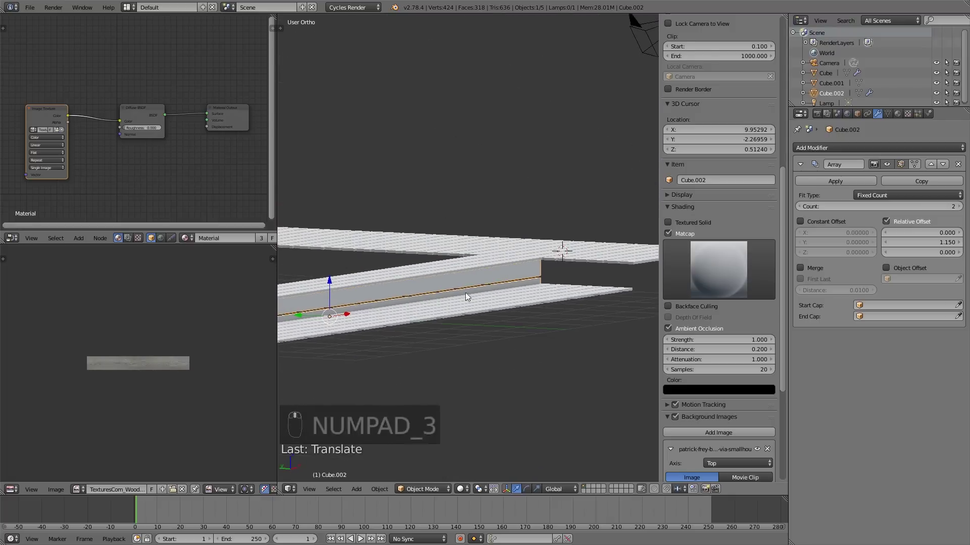
drag(449, 281, 458, 300)
click(458, 300)
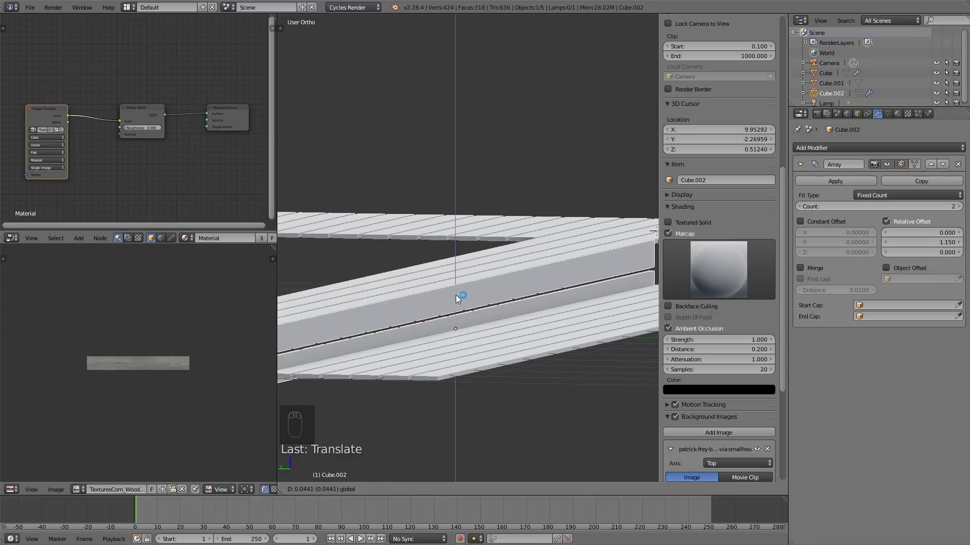
drag(521, 318, 521, 330)
drag(494, 345, 536, 321)
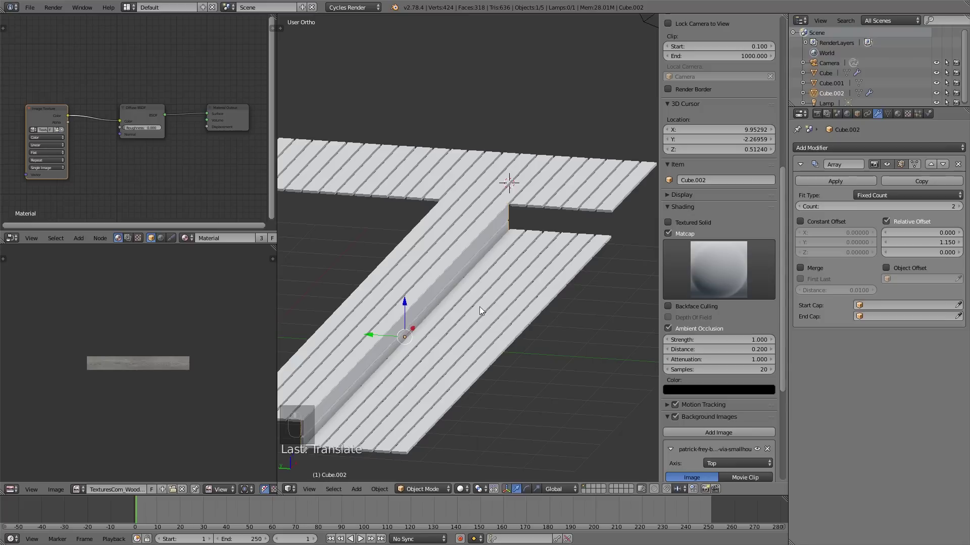
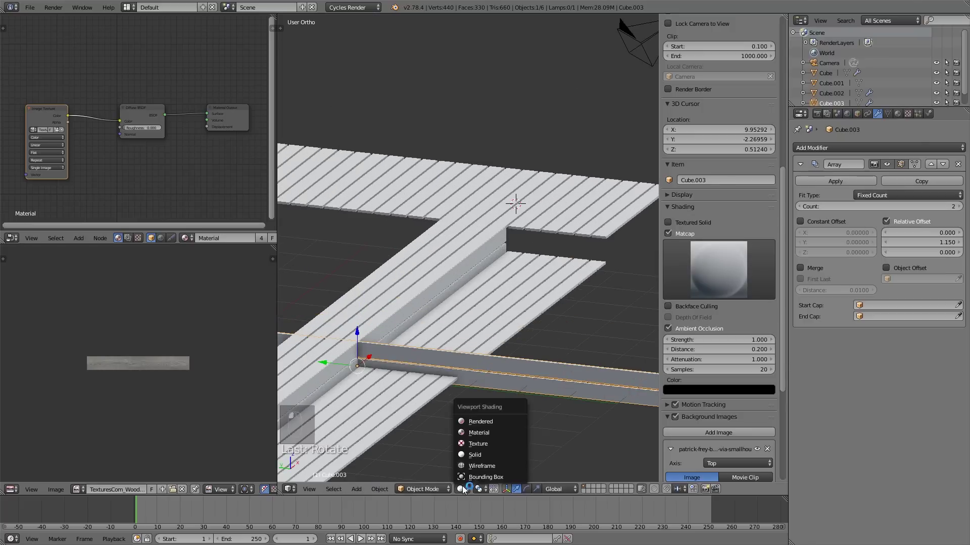
Shift the copied board pair along the deck's inner edge, checked from a straight-down plan view.
middle_click(506, 430)
key(s)
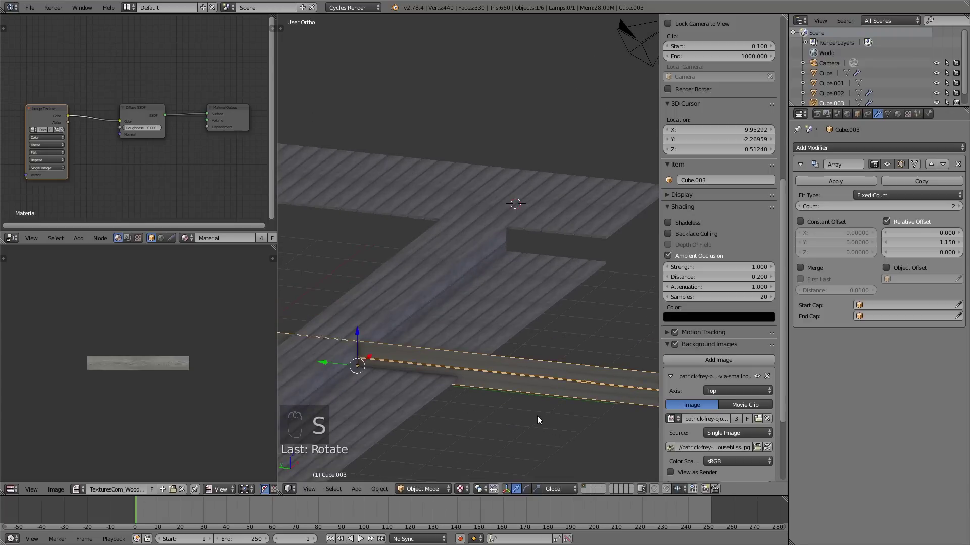
key(s)
key(s)
drag(420, 287, 533, 236)
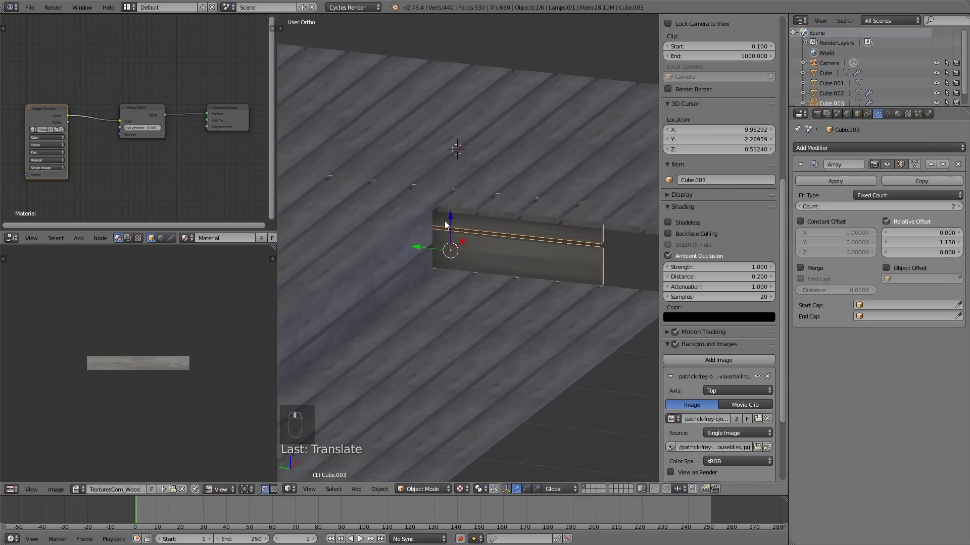
click(452, 223)
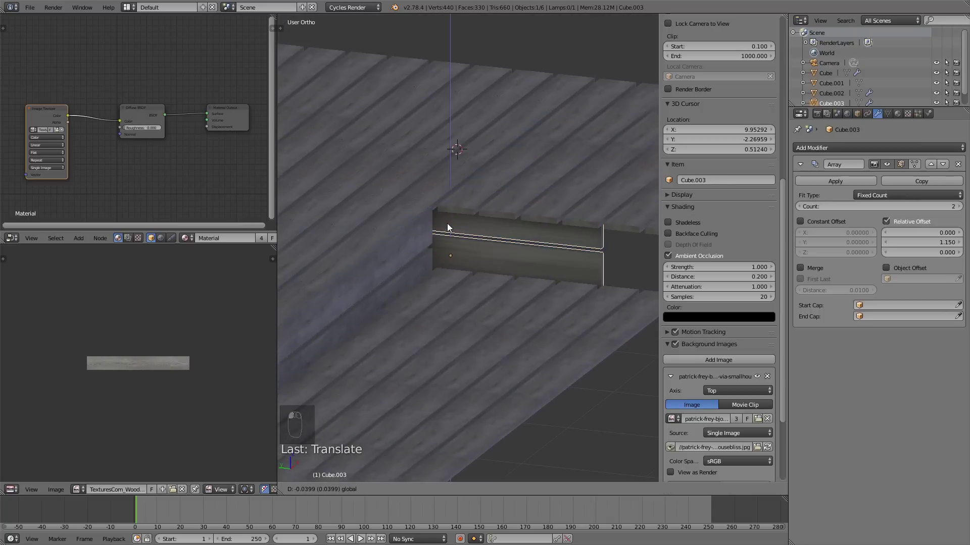
drag(426, 247, 558, 292)
key(KP_7)
key(z)
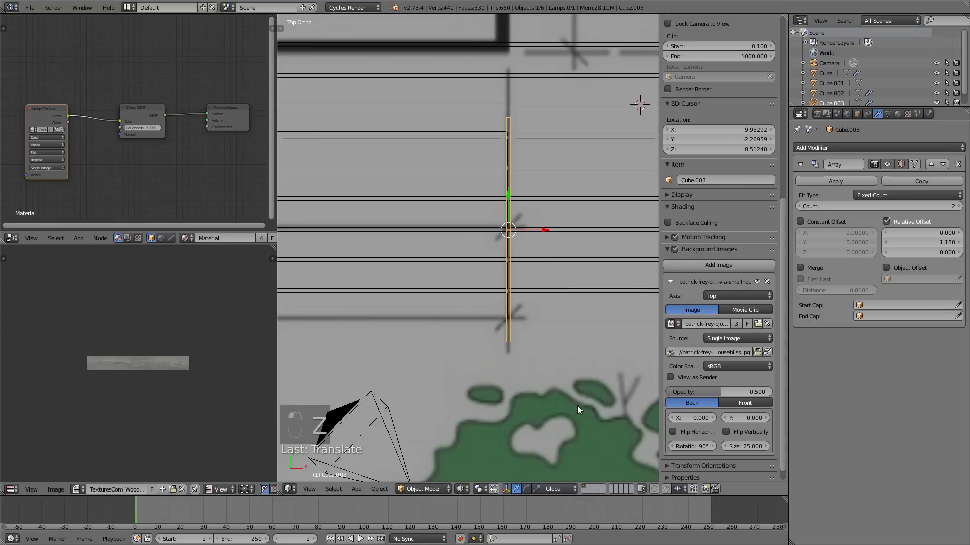
key(s)
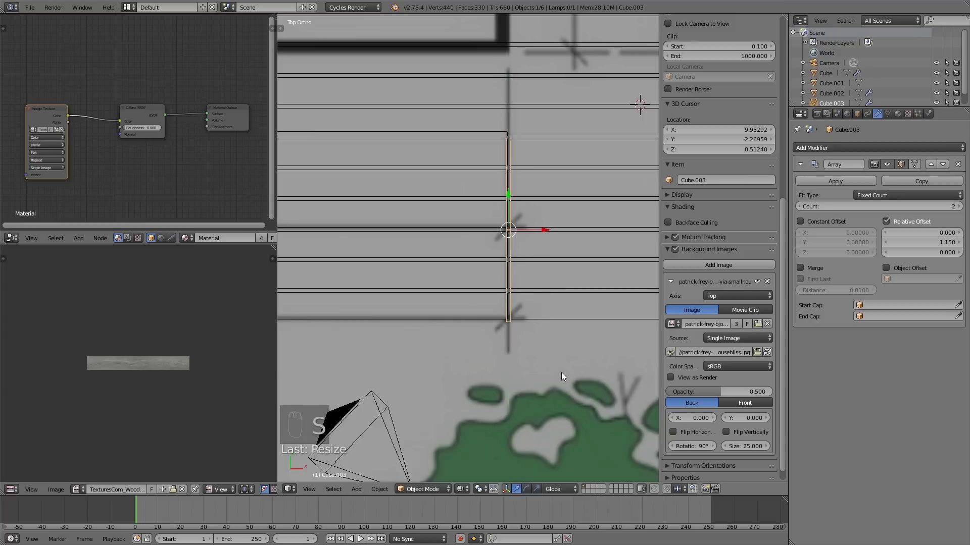
click(509, 195)
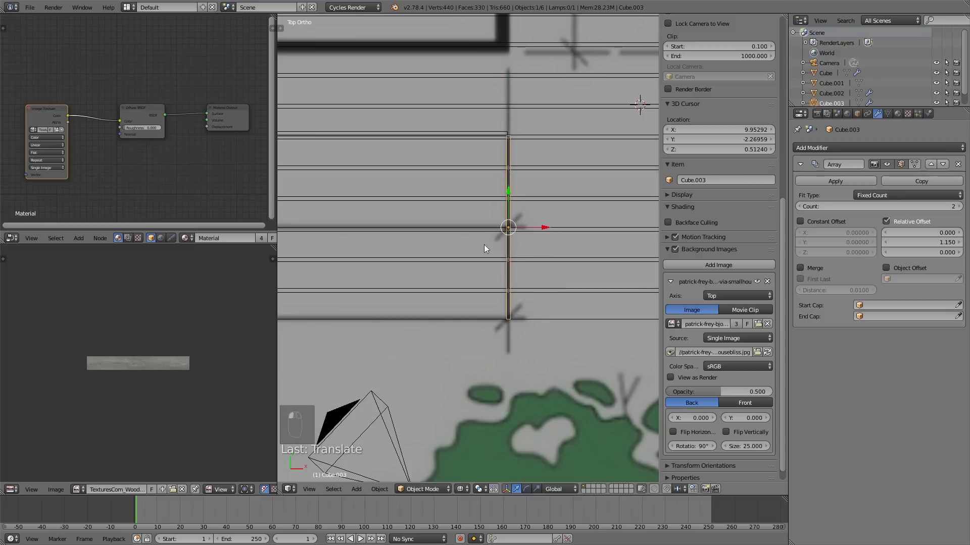
drag(538, 197, 472, 269)
key(z)
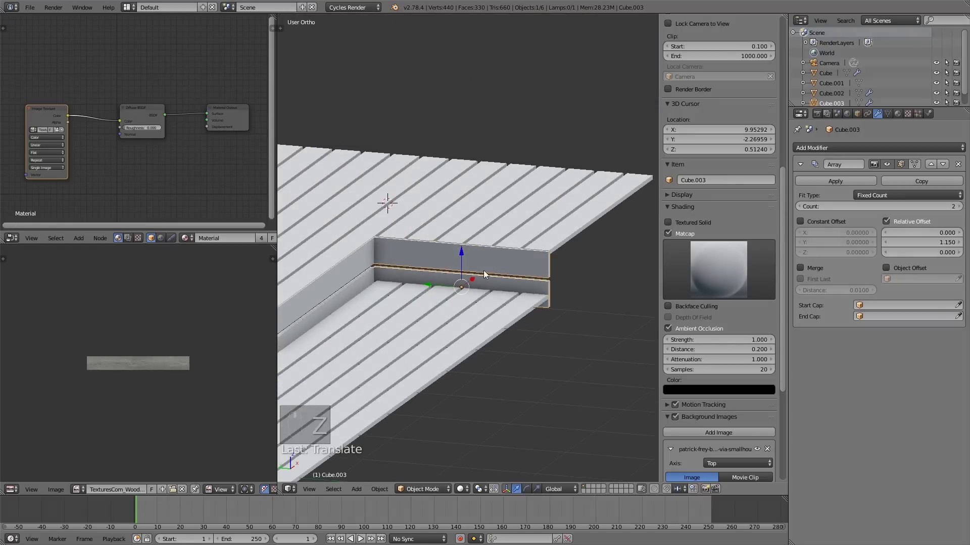
Adjust the board pair's vertices to fit the edge, then duplicate it into Cube.004.
key(Tab)
key(Tab)
key(Tab)
key(b)
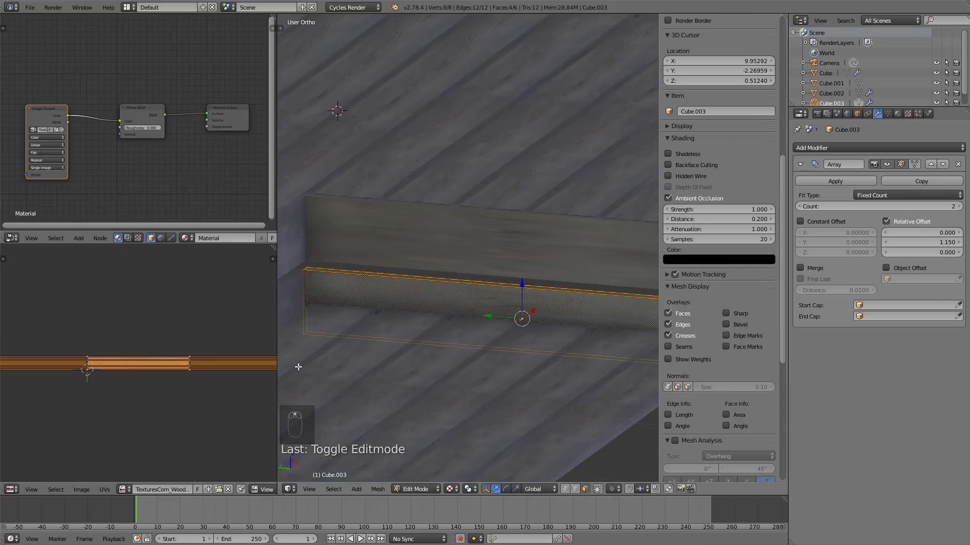
key(s)
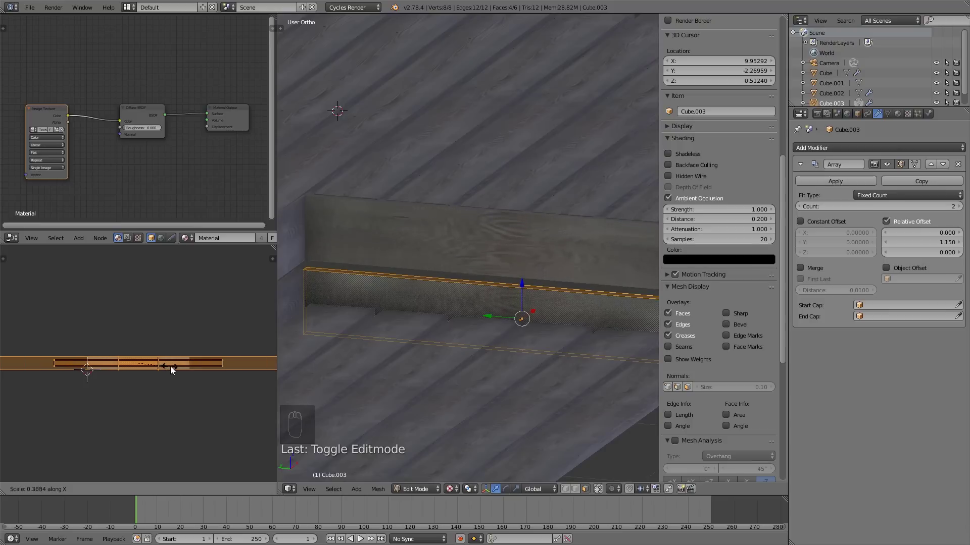
key(a)
key(Tab)
key(a)
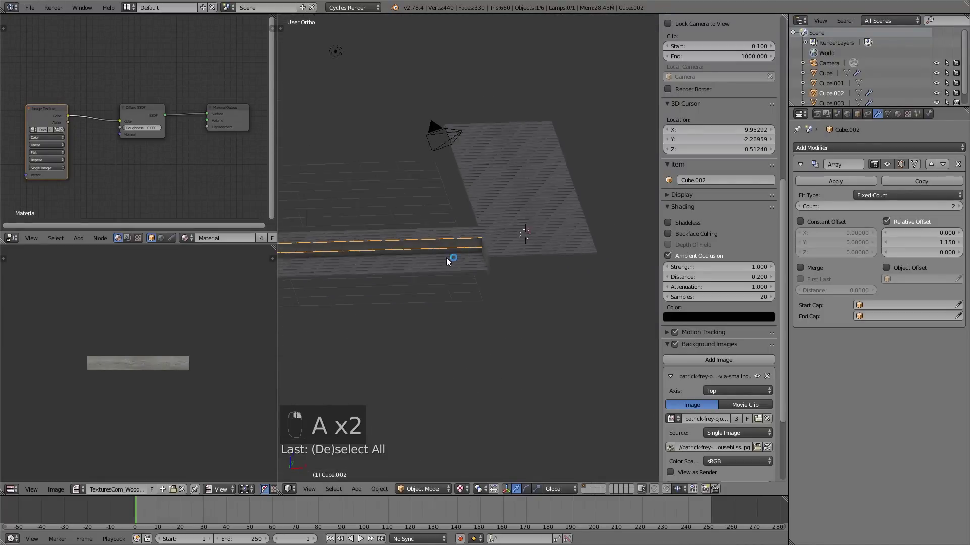
key(shift+d)
Move Cube.004 away from the original and slide it onto the deck's front edge in plan view.
drag(421, 249, 488, 252)
key(KP_7)
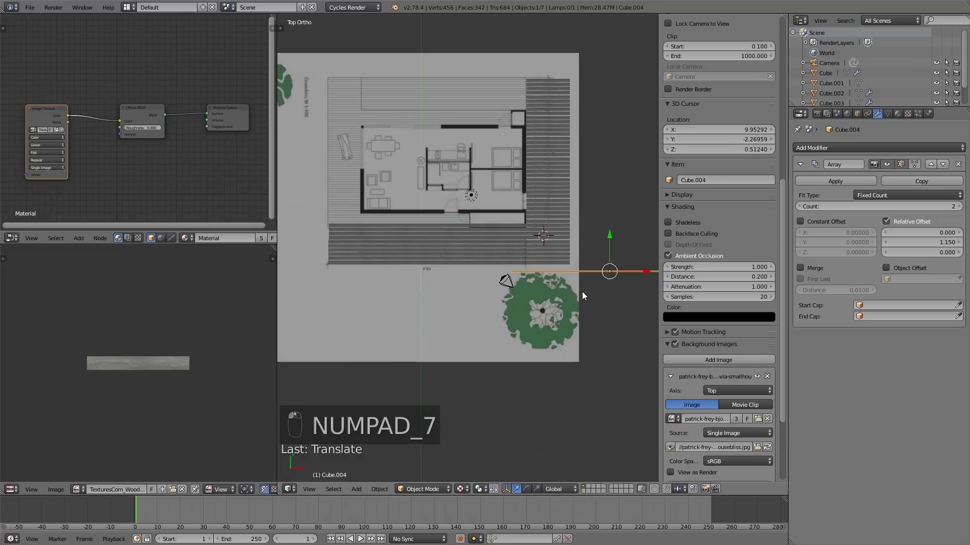
key(s)
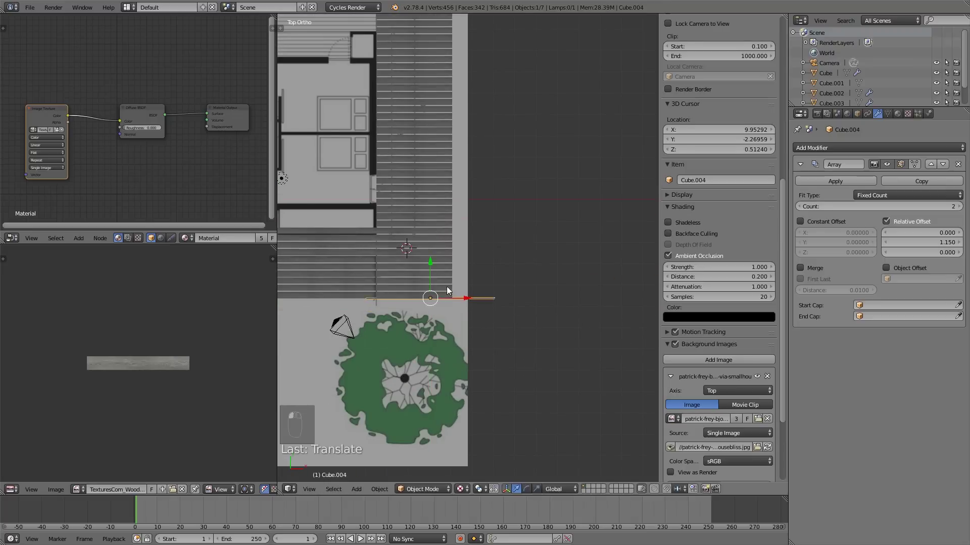
drag(535, 301, 527, 312)
key(s)
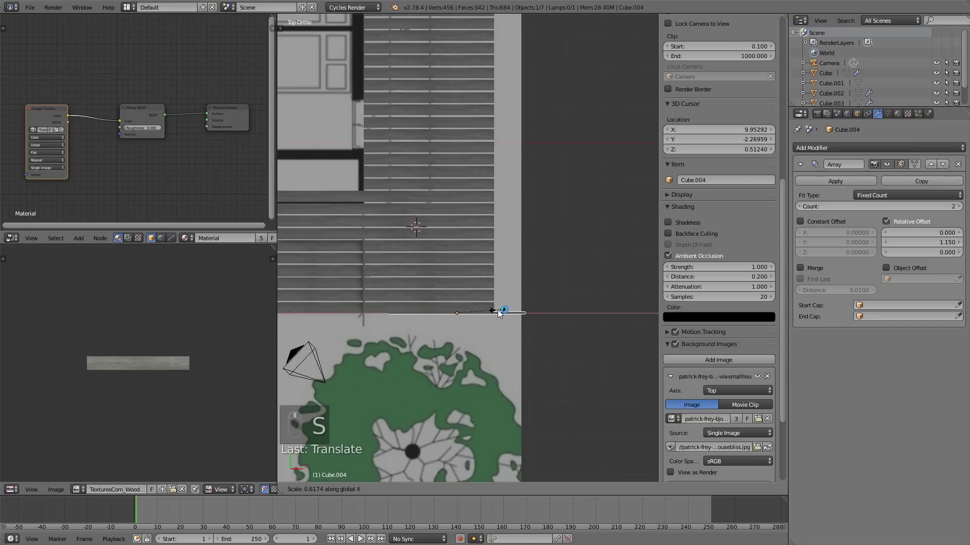
drag(491, 316, 466, 317)
key(s)
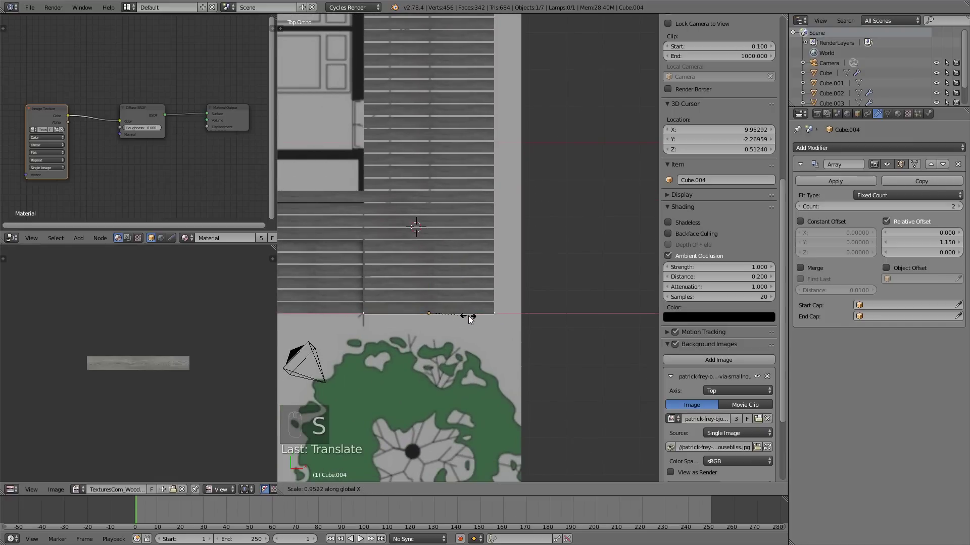
Resize the board pair from the front view and tweak its vertices to tuck into the corner.
key(KP_1)
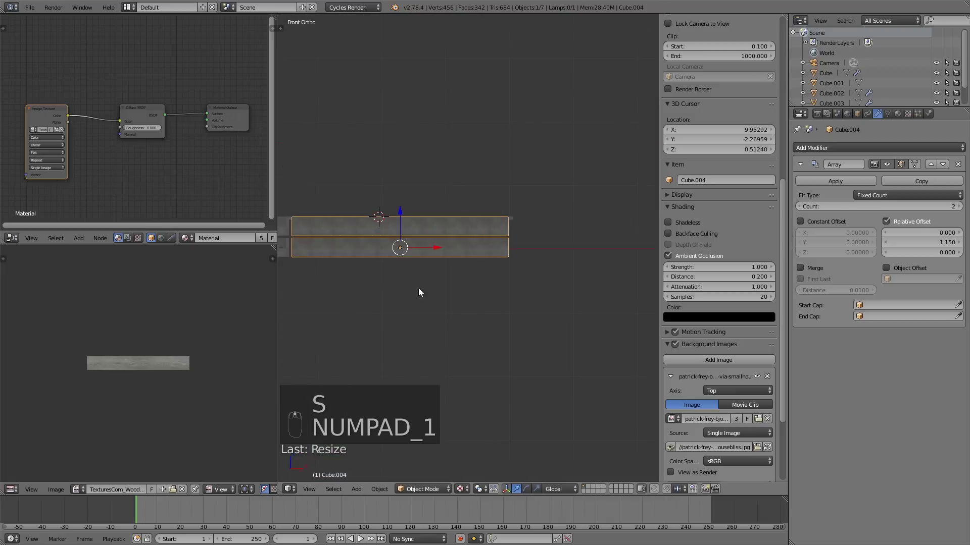
key(s)
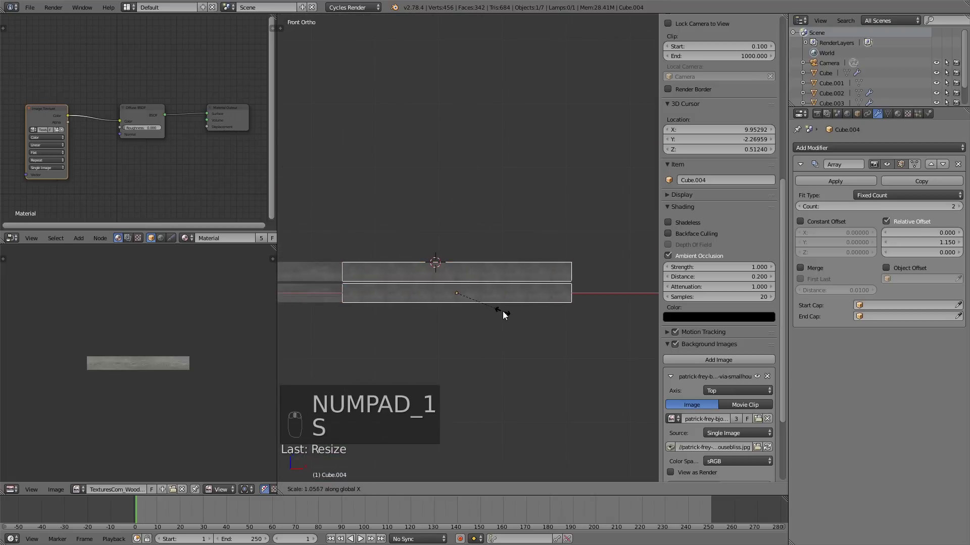
key(Tab)
key(q)
key(b)
key(s)
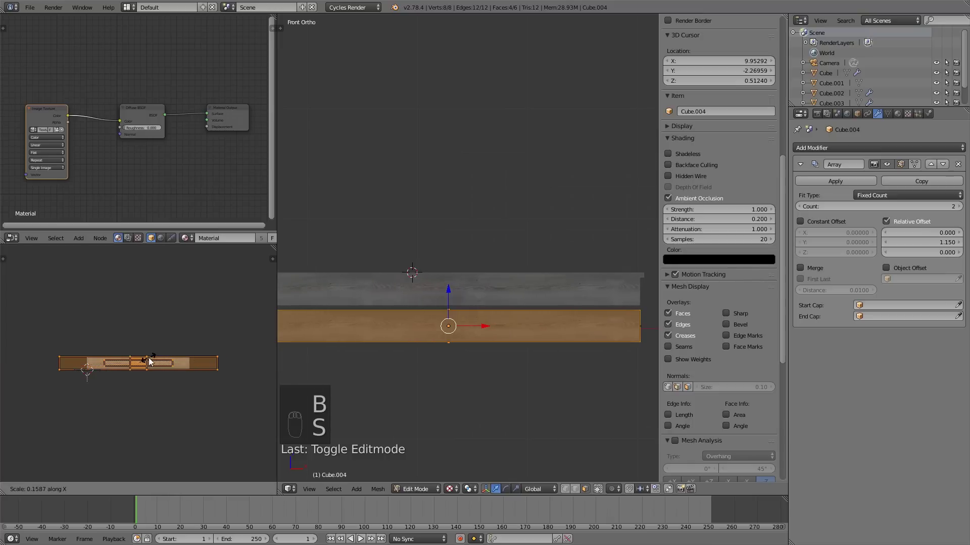
key(a)
key(Tab)
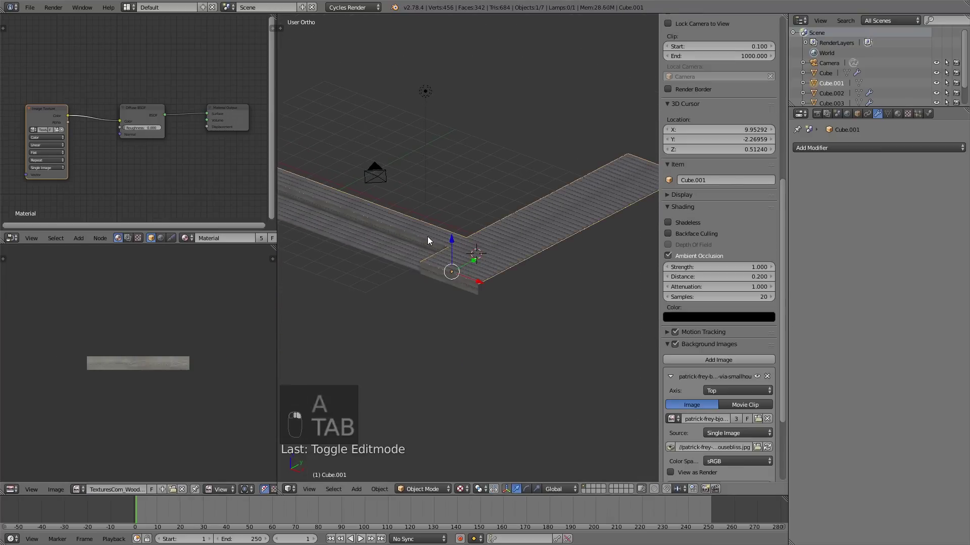
Duplicate the board pair again and move the new copy into place along the deck edge.
key(KP_7)
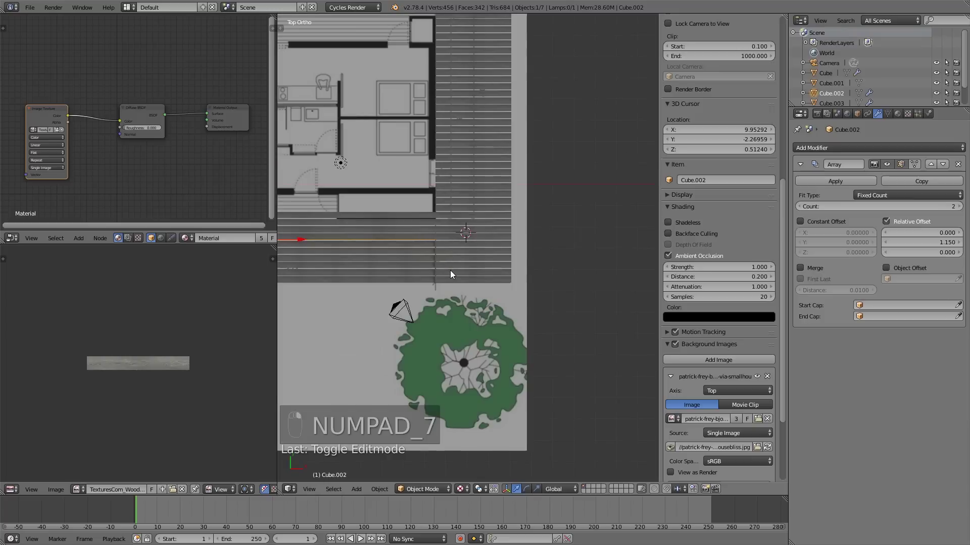
key(shift+d)
key(r)
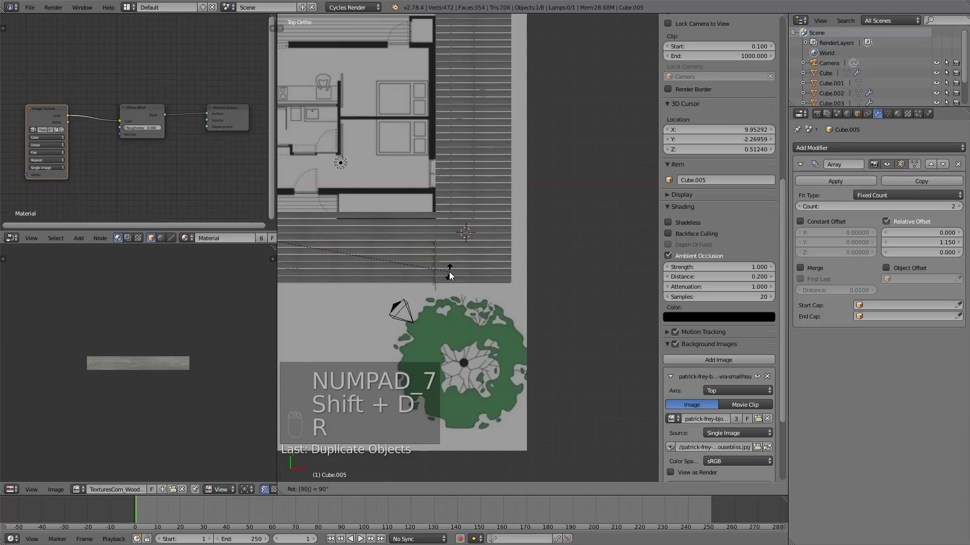
drag(429, 271, 368, 244)
drag(369, 244, 509, 215)
key(KP_3)
drag(504, 239, 530, 255)
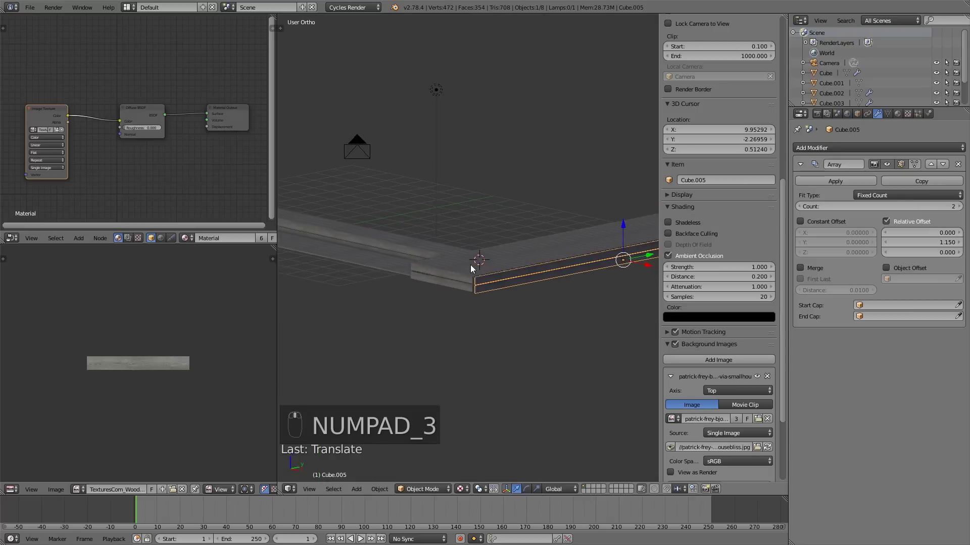
drag(524, 226, 551, 215)
drag(551, 214, 537, 244)
drag(536, 244, 491, 253)
Turn the copy to run along the side edge, then inspect the slatted deck boards in 3D.
key(KP_7)
key(s)
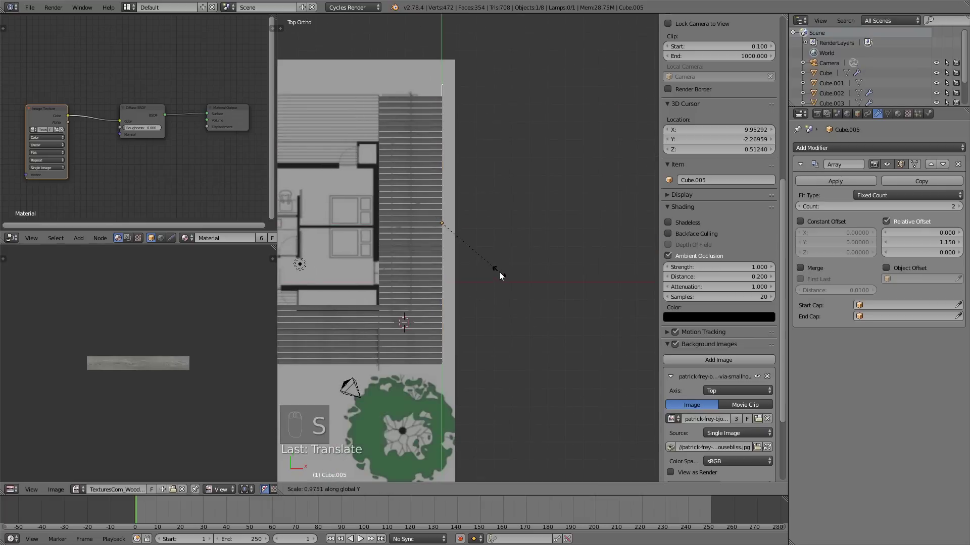
click(441, 190)
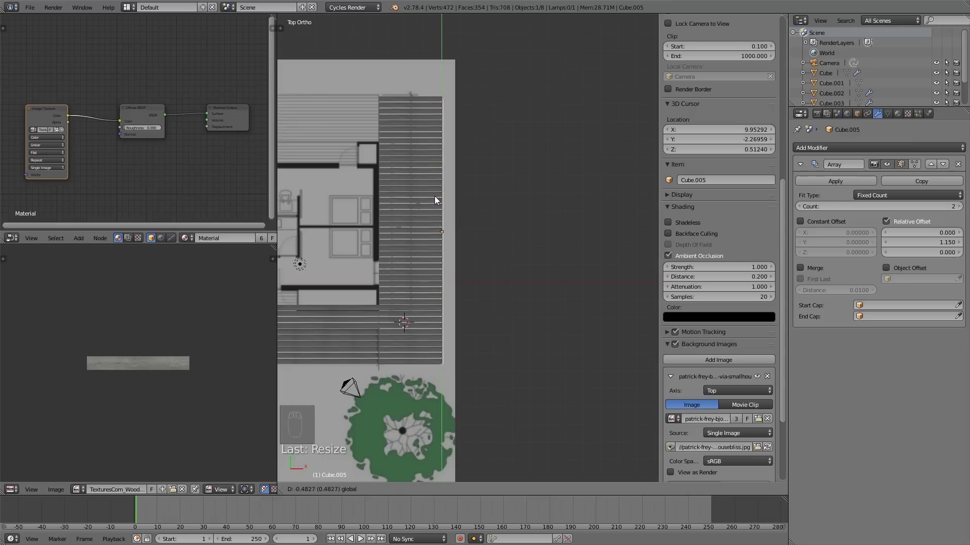
key(s)
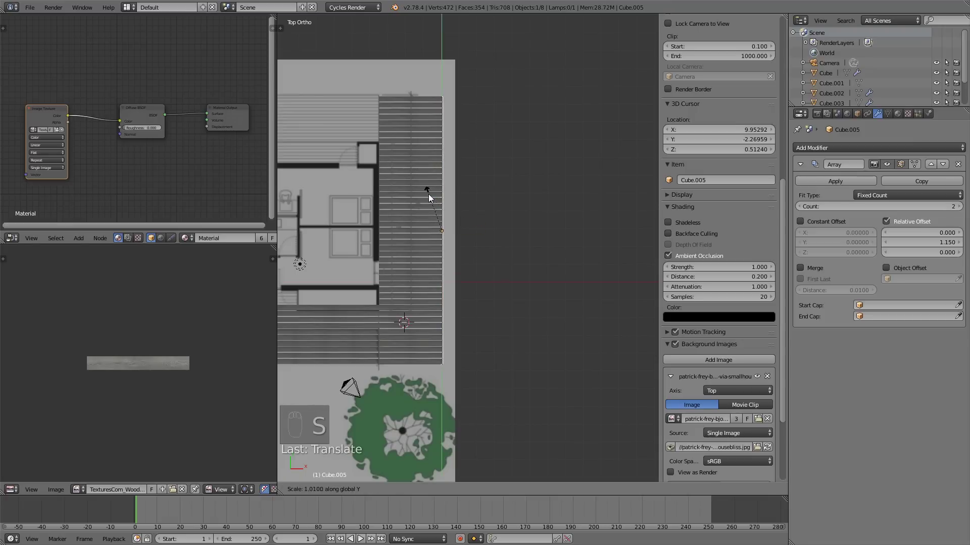
key(a)
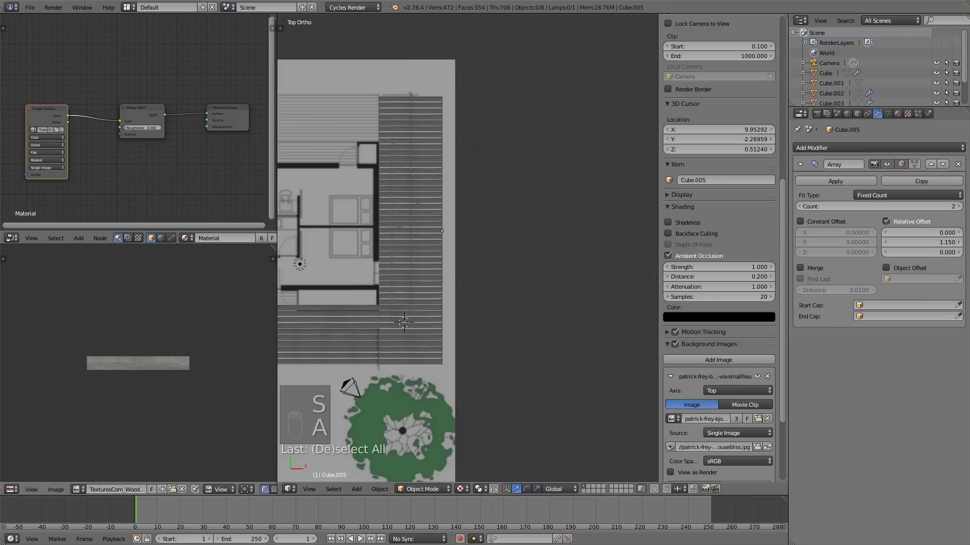
drag(249, 387, 441, 399)
drag(441, 398, 494, 269)
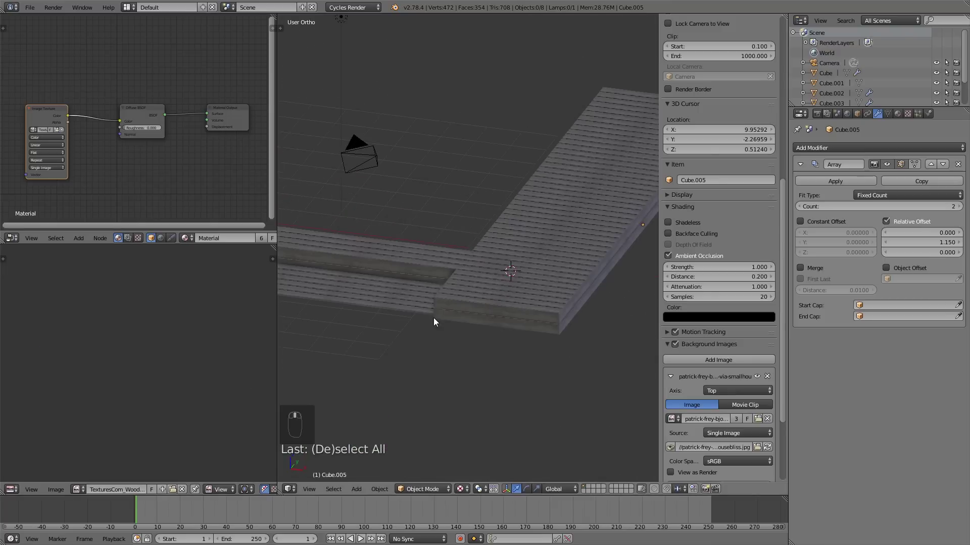
drag(540, 280, 472, 237)
Duplicate the long edge board and drop the copy below it as a second layer, trimming its mesh.
key(shift+d)
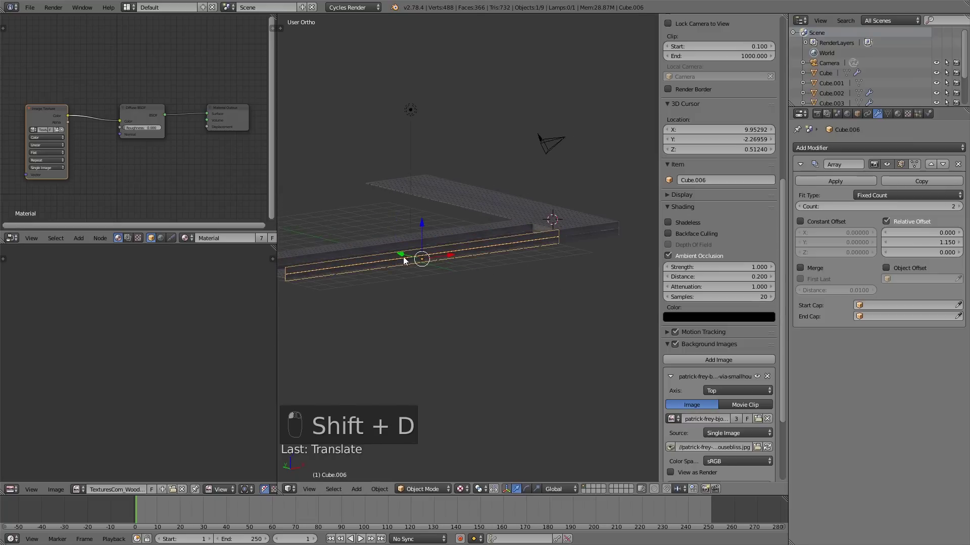
key(KP_7)
key(KP_1)
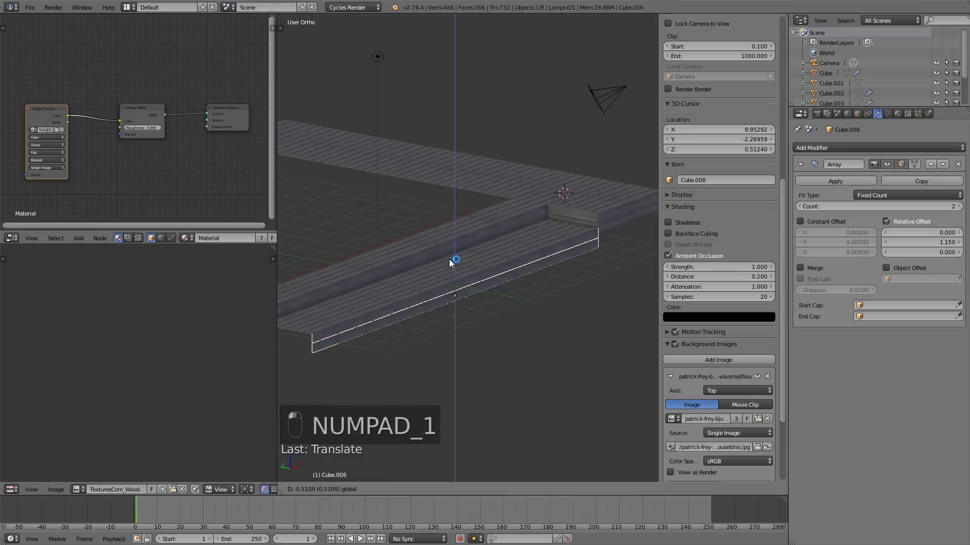
key(a)
key(Tab)
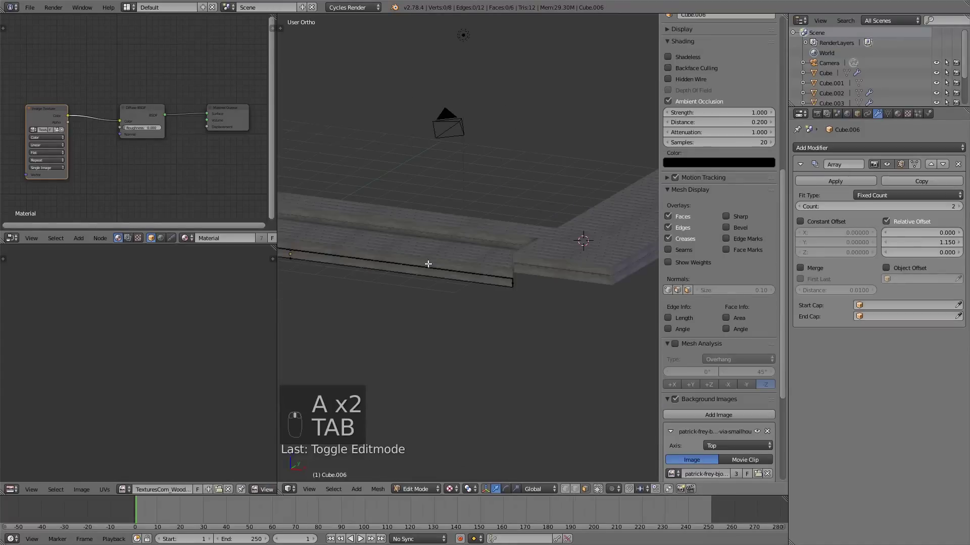
key(a)
key(Tab)
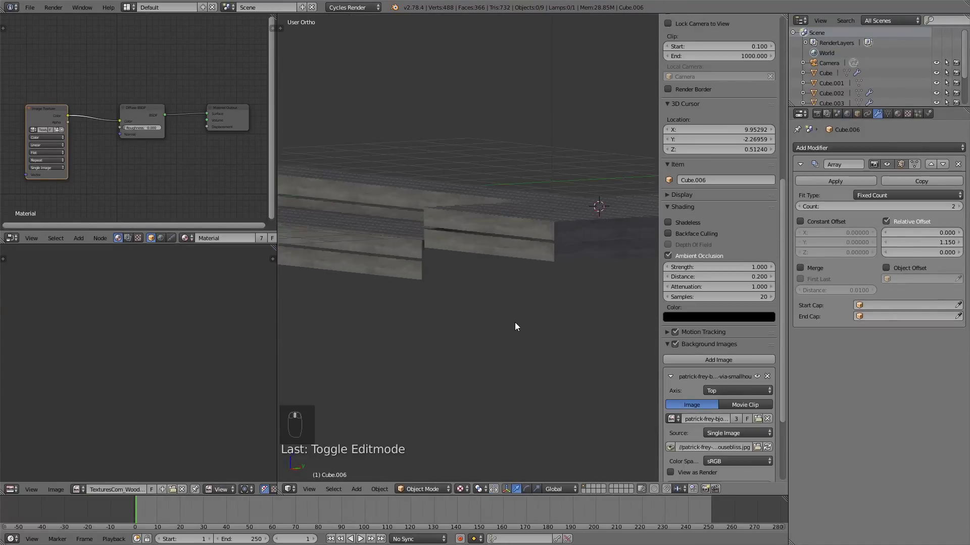
Cut the stacked copies down from pairs to single boards at the board ends.
drag(519, 270, 505, 274)
drag(505, 274, 495, 284)
drag(496, 285, 426, 272)
key(Tab)
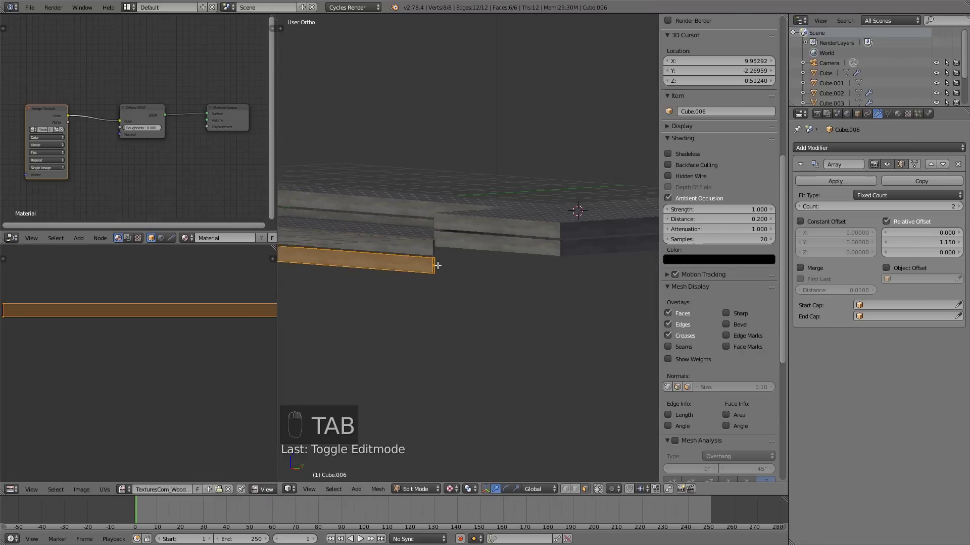
key(Tab)
key(Tab)
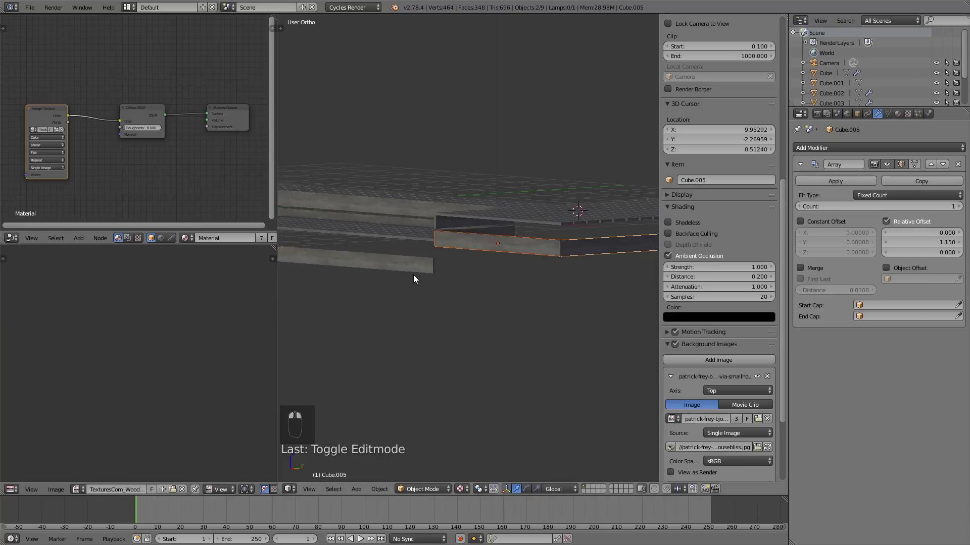
Show the model with matcap shading and set the edge-board array offset to 1.100.
click(509, 194)
middle_click(508, 192)
key(a)
key(Tab)
key(Tab)
click(537, 271)
key(z)
key(z)
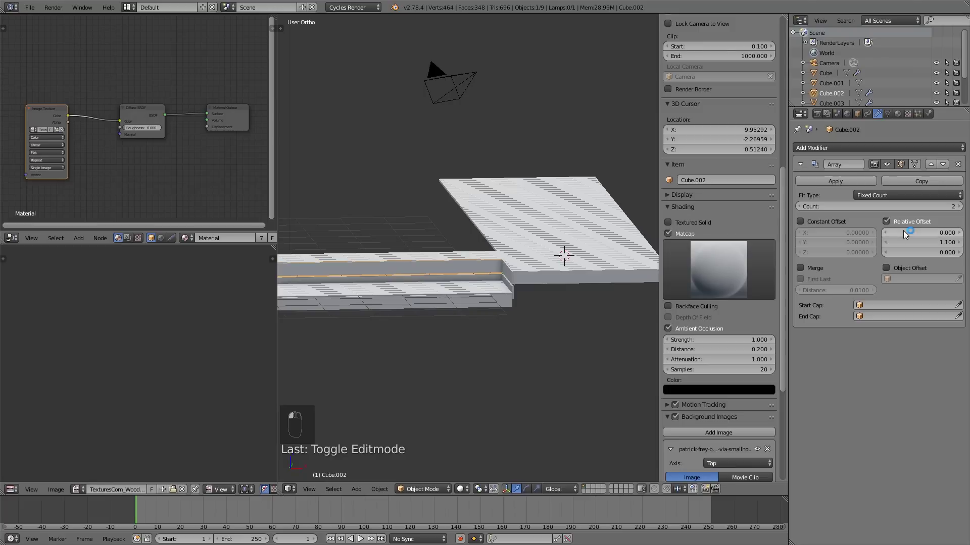
middle_click(571, 260)
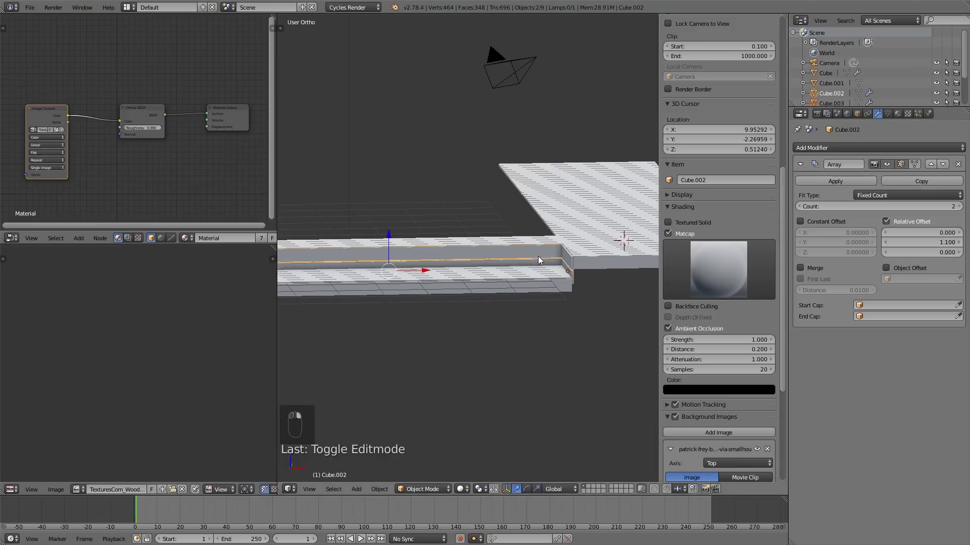
drag(547, 258, 479, 275)
Move the lower edge board so its single board meets the front board at the deck corner.
right_click(479, 275)
key(g)
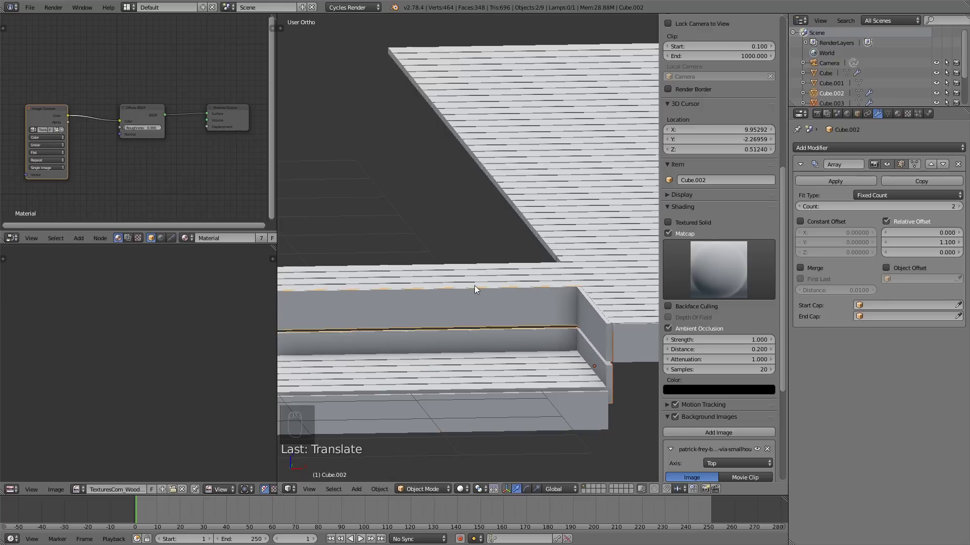
key(a)
key(Tab)
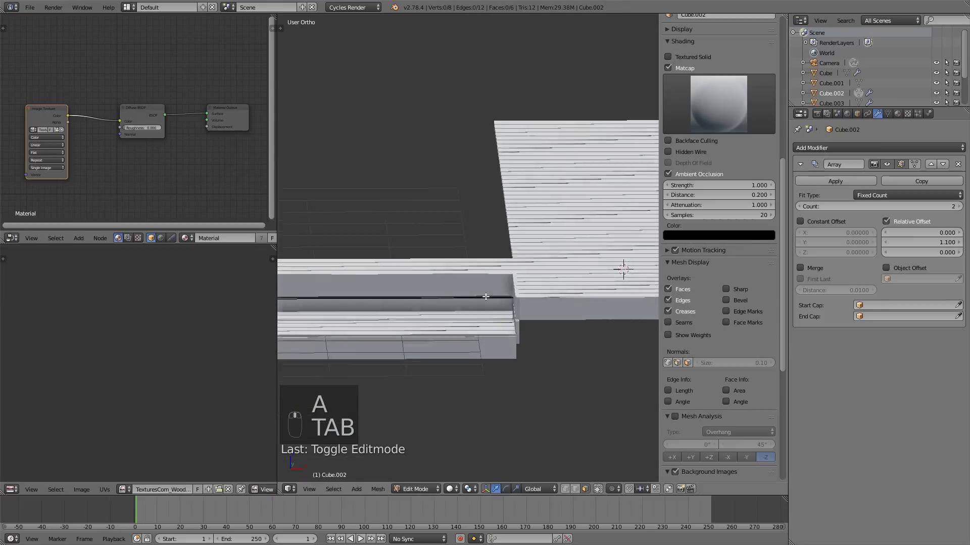
key(Tab)
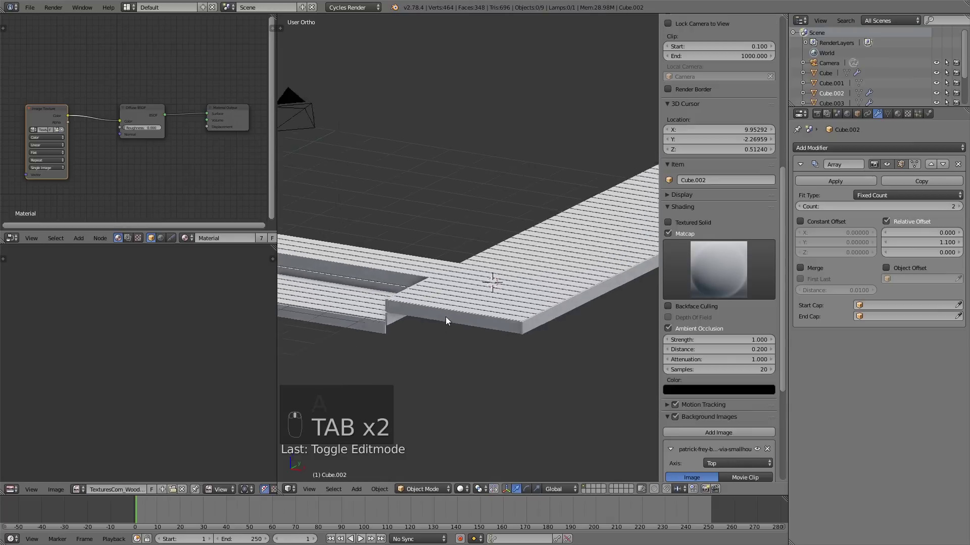
key(g)
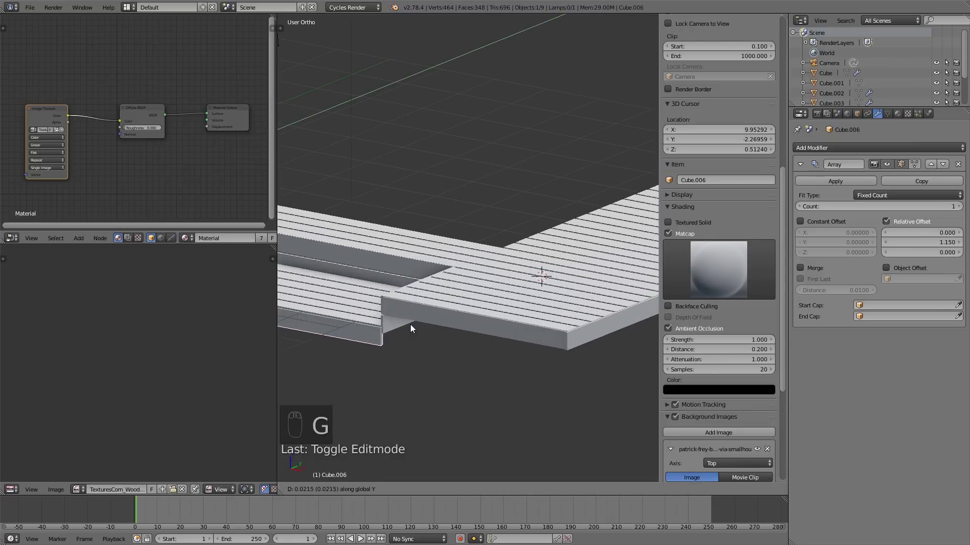
key(a)
key(Tab)
key(Tab)
middle_click(525, 333)
Frame the whole floor plan from above and start rotating the background image toward -90°.
key(KP_7)
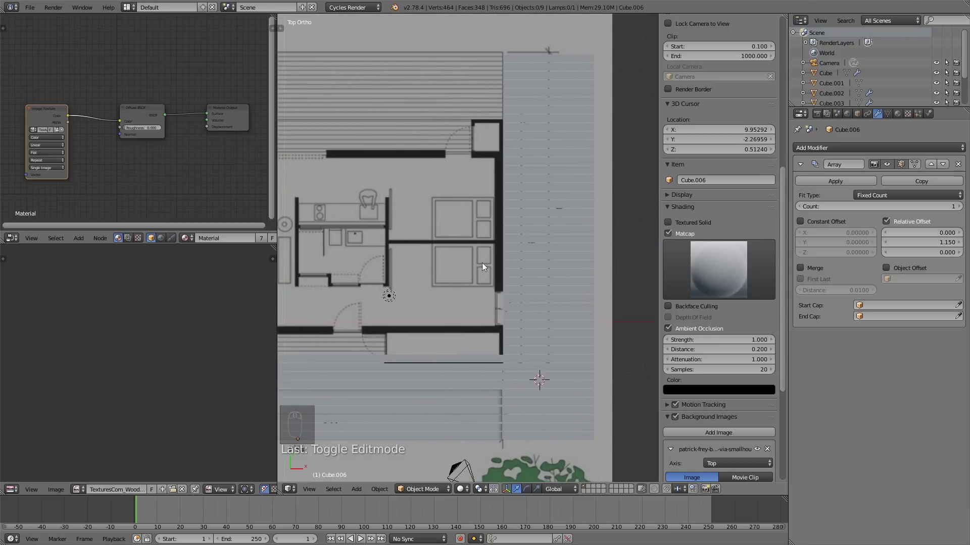
drag(496, 290, 551, 397)
drag(511, 377, 520, 379)
middle_click(497, 358)
key(KP_7)
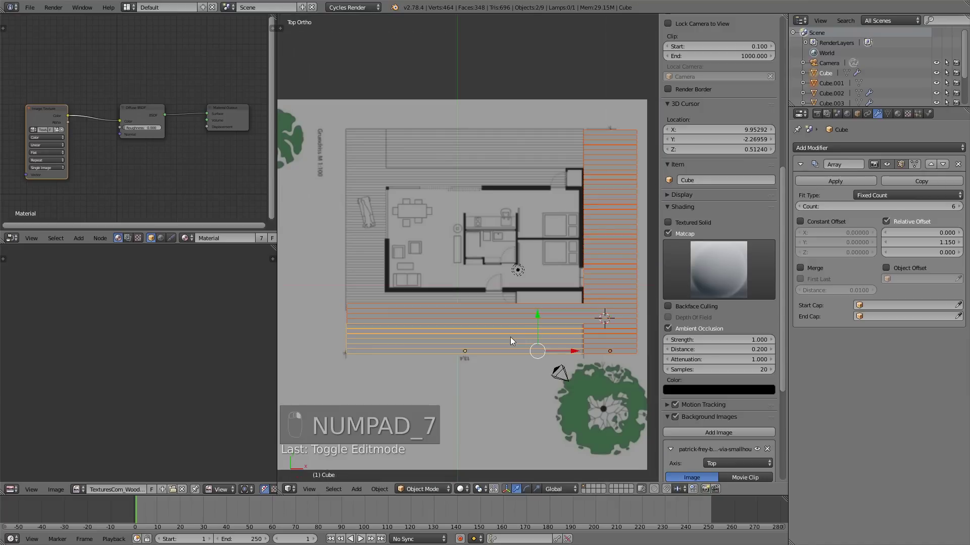
key(b)
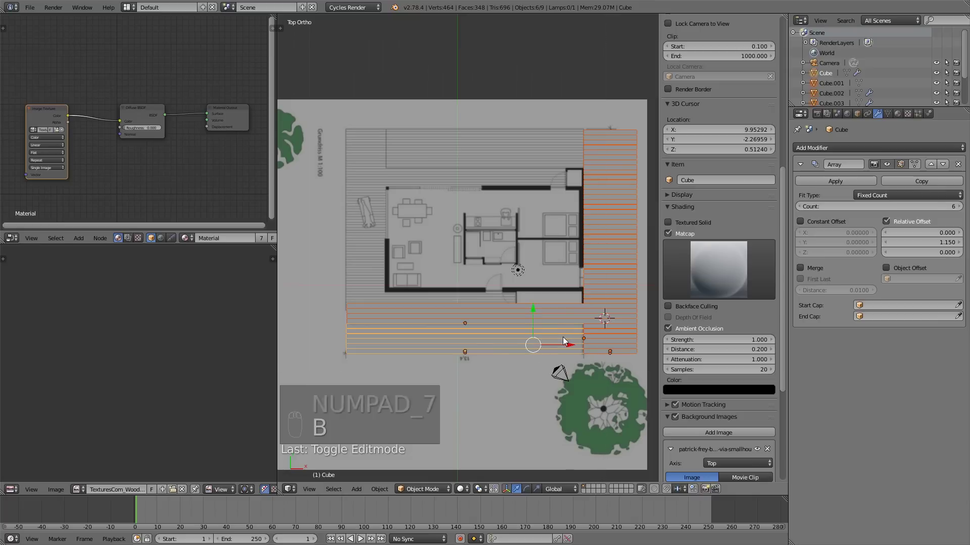
key(z)
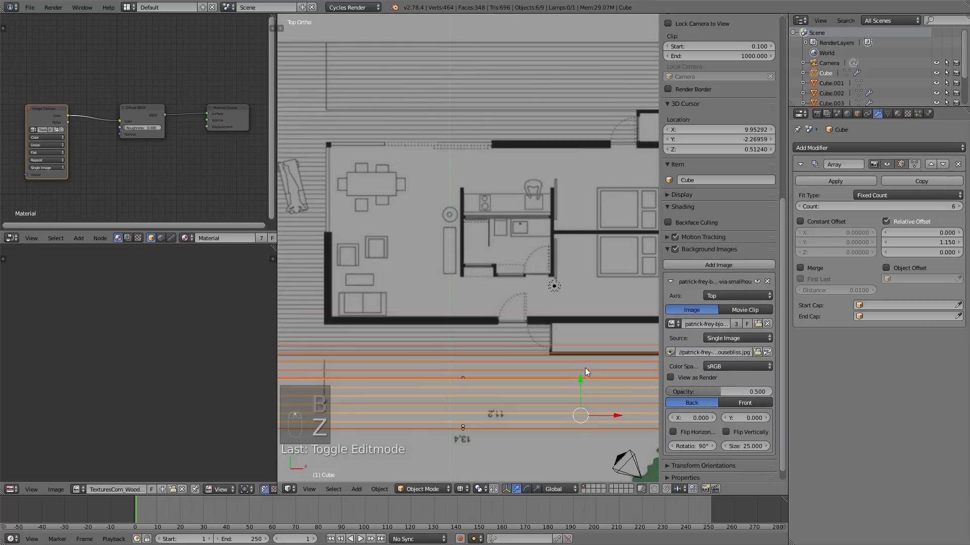
drag(519, 328, 540, 321)
drag(540, 321, 538, 309)
drag(539, 309, 469, 227)
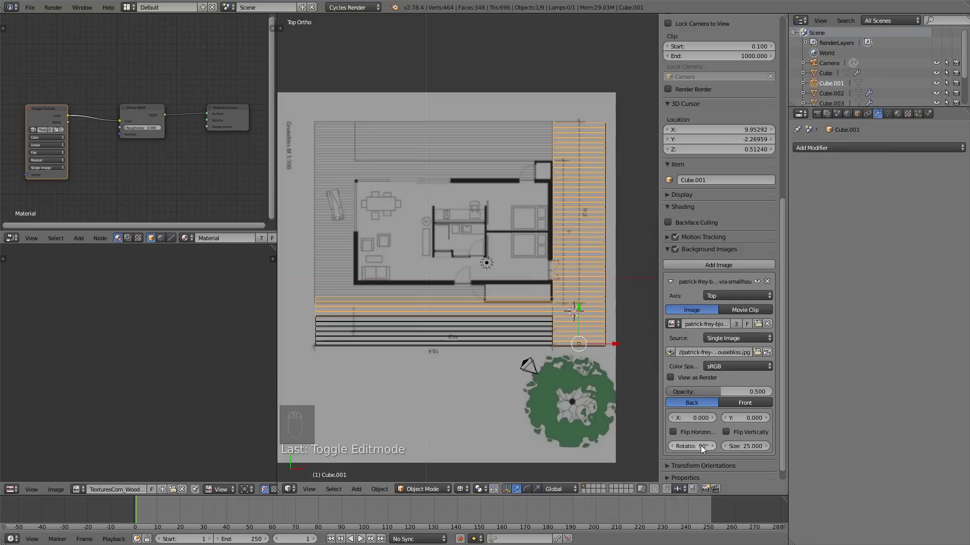
click(701, 447)
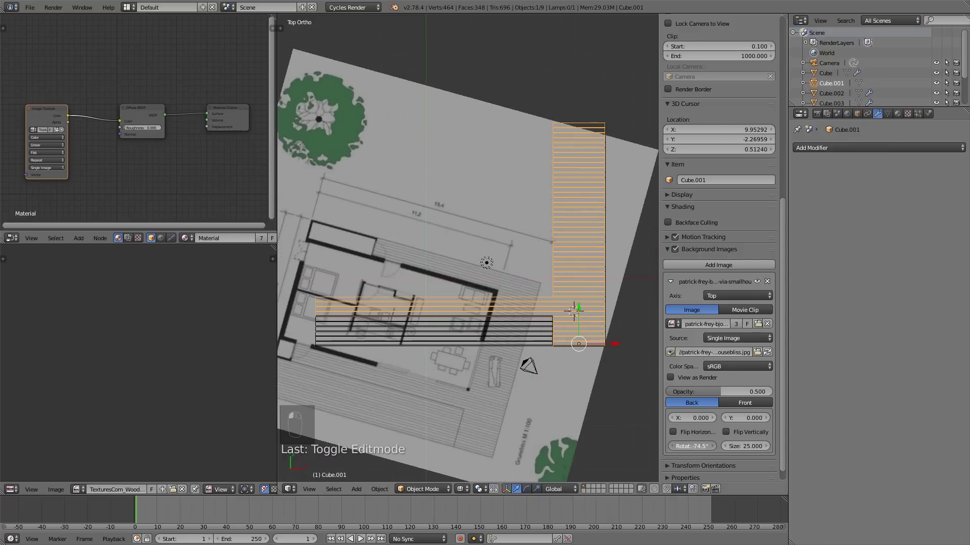
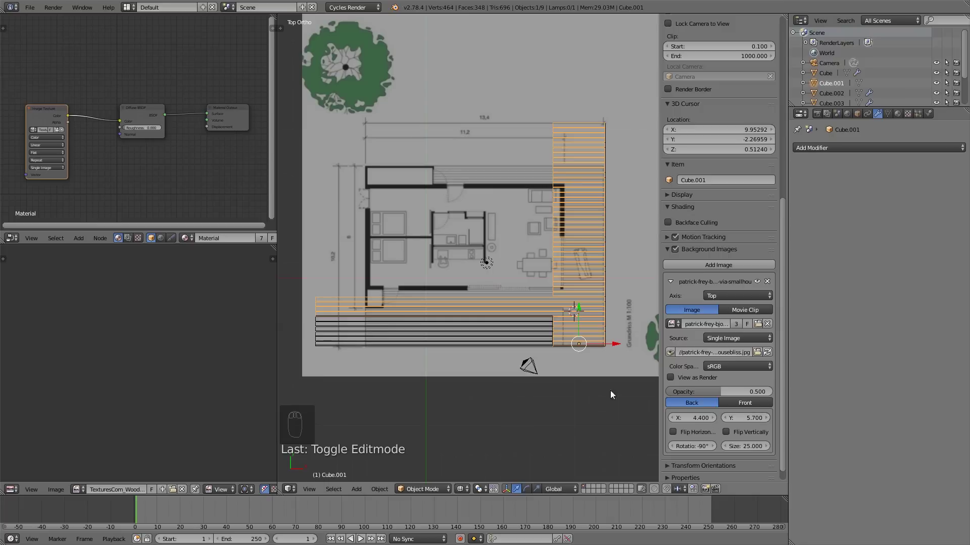
Slide the slatted deck boards along X onto the decking drawn on the rotated plan.
drag(562, 373, 596, 352)
key(a)
key(b)
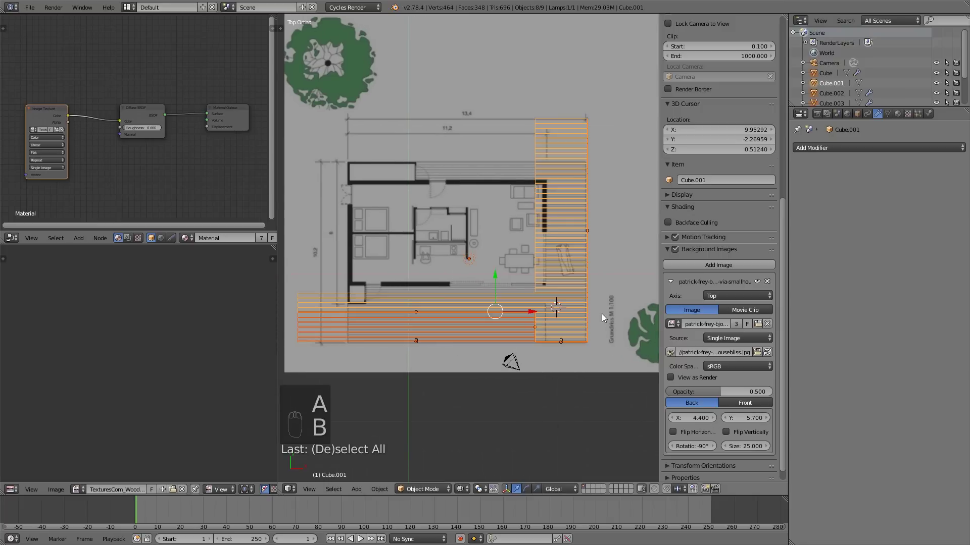
key(s)
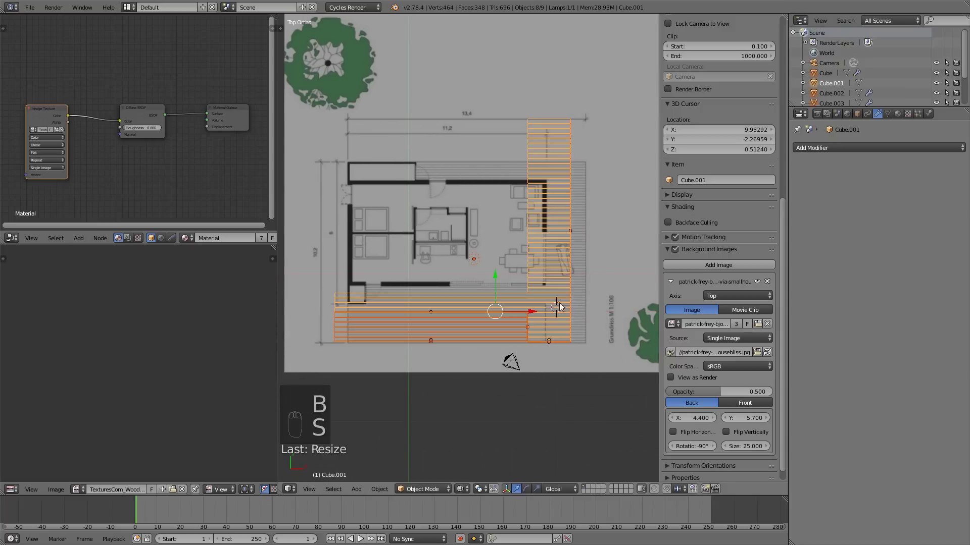
drag(532, 311, 547, 311)
key(s)
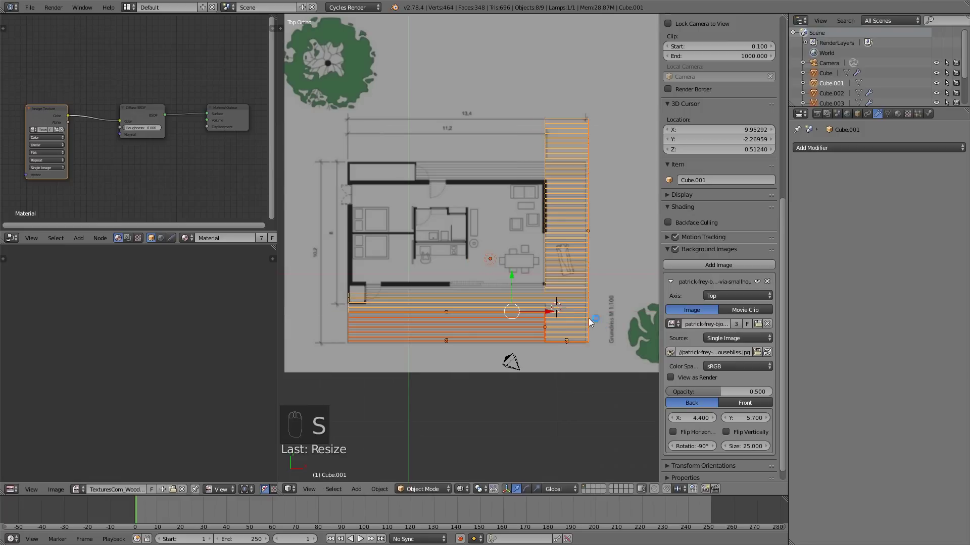
drag(545, 311, 582, 326)
key(s)
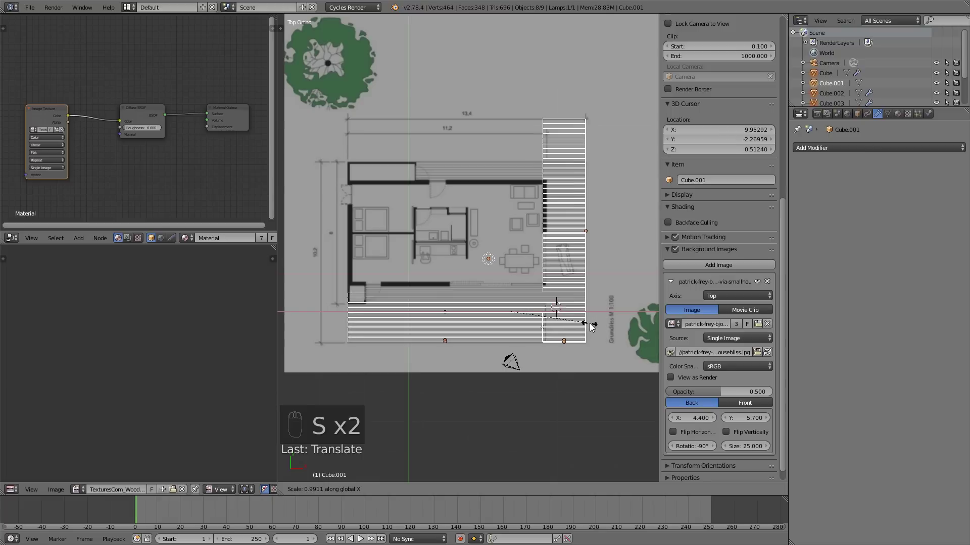
drag(590, 329, 528, 333)
key(a)
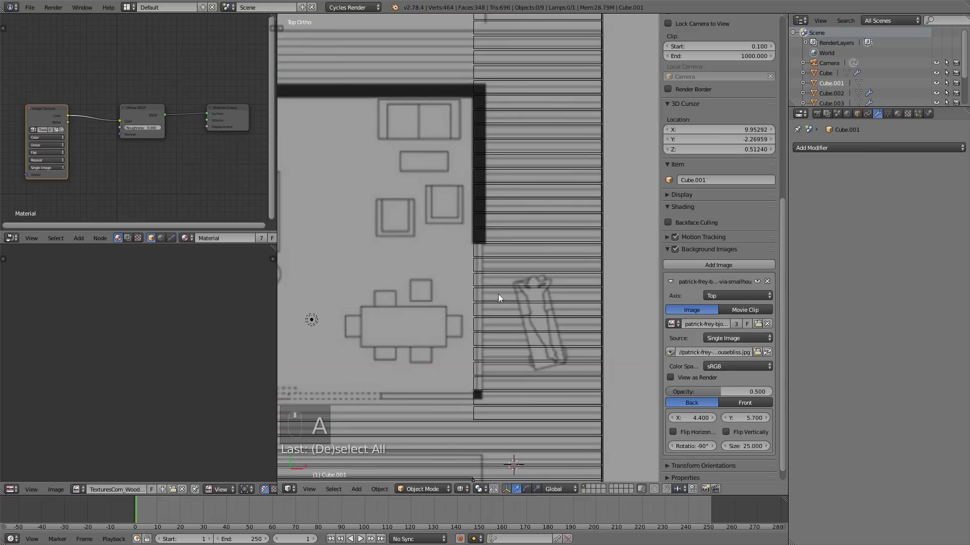
middle_click(483, 391)
drag(507, 356, 565, 287)
Edit the slat boards' mesh and duplicate one horizontal board out of the group.
key(z)
key(KP_7)
key(z)
drag(501, 291, 531, 274)
middle_click(534, 275)
key(Tab)
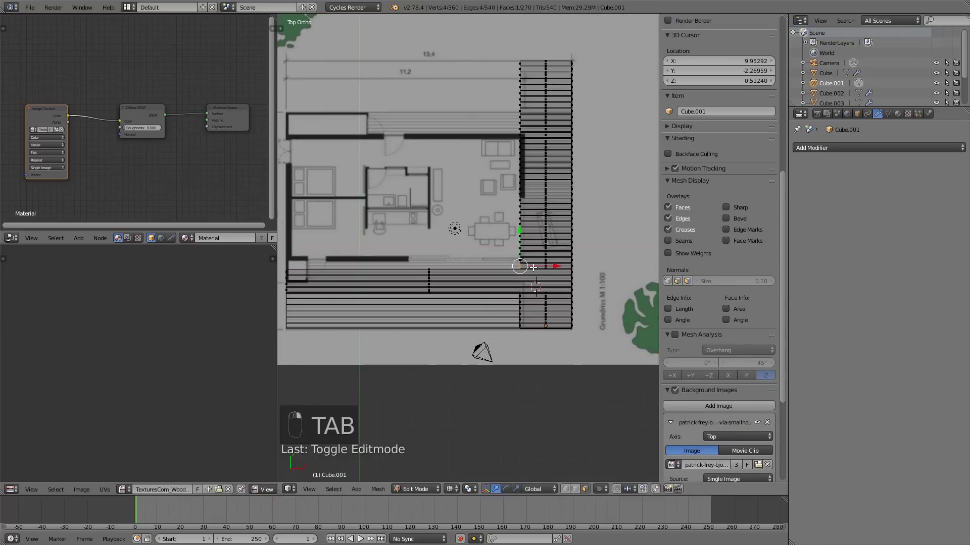
key(l)
key(z)
key(x)
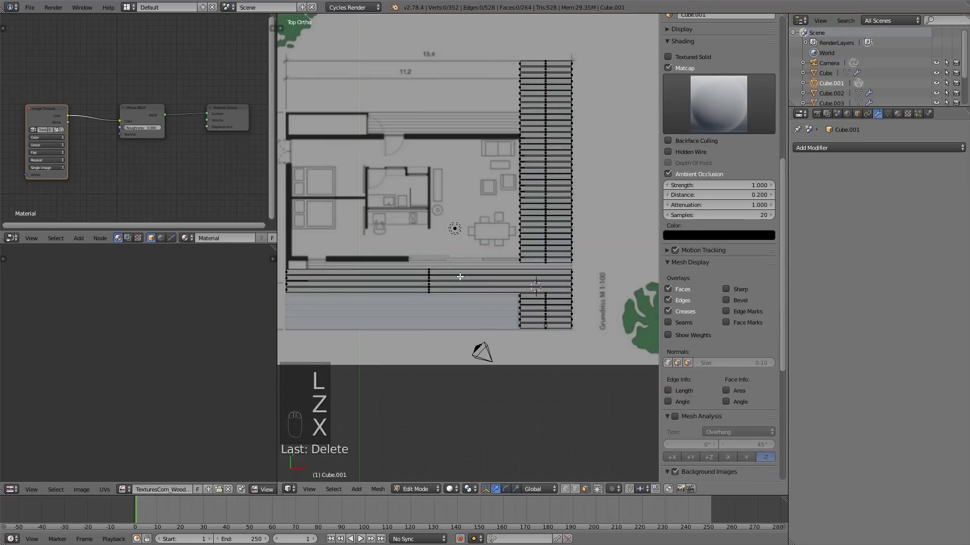
key(k)
key(l)
key(shift+d)
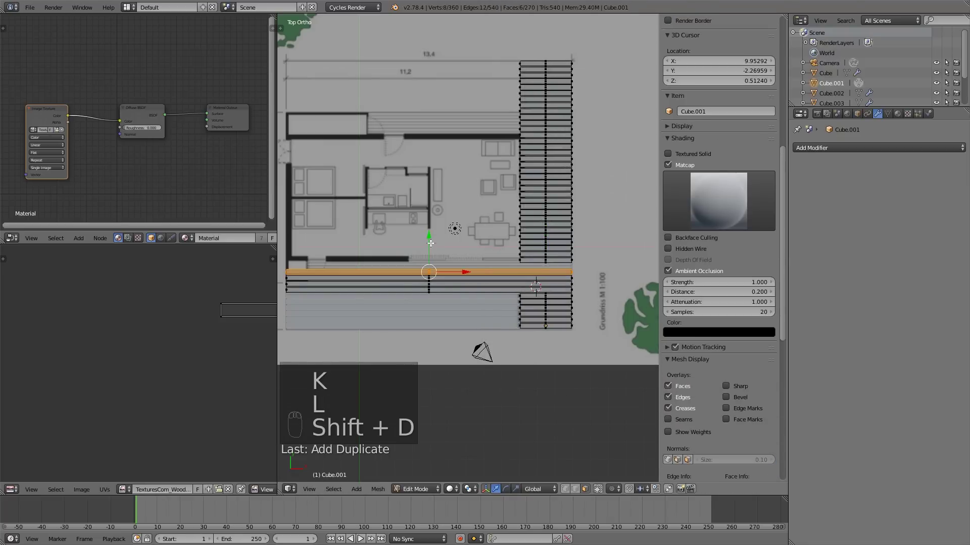
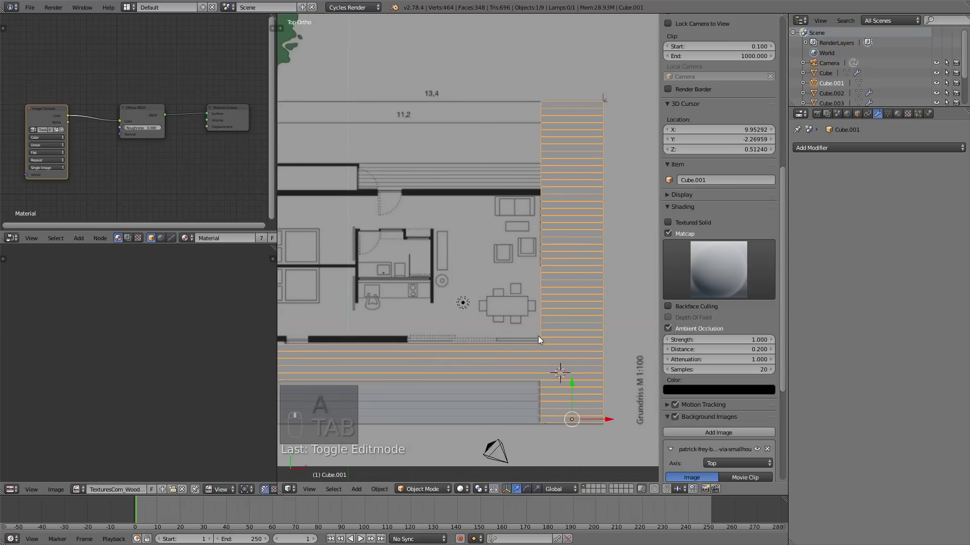
Position the 3D cursor at the plan's bottom wall and add a new cube there.
drag(550, 334, 476, 329)
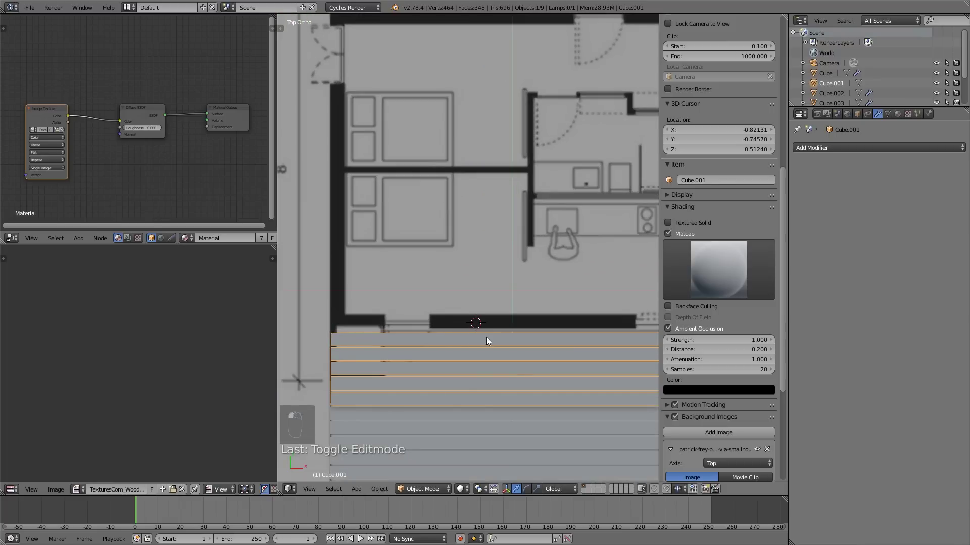
key(KP_1)
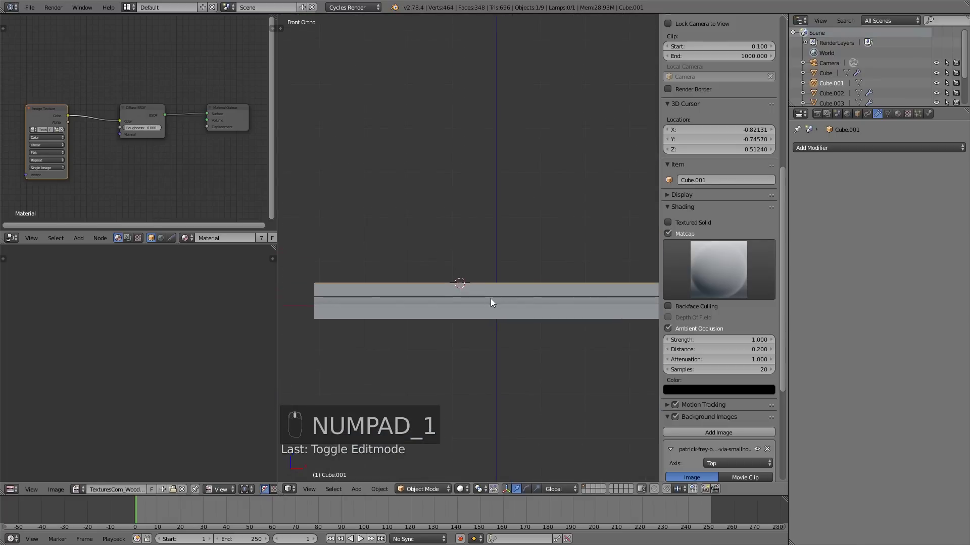
drag(497, 292, 487, 331)
key(KP_7)
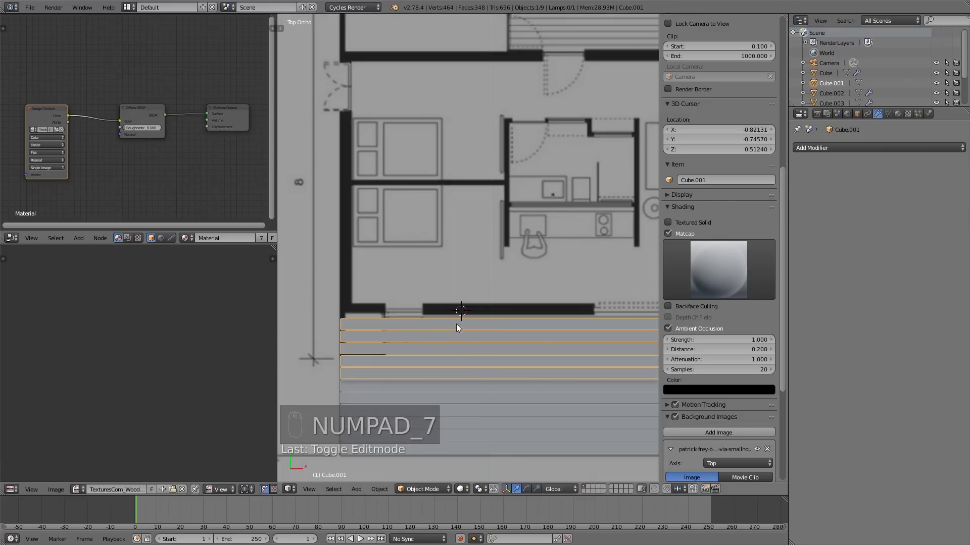
key(shift+a)
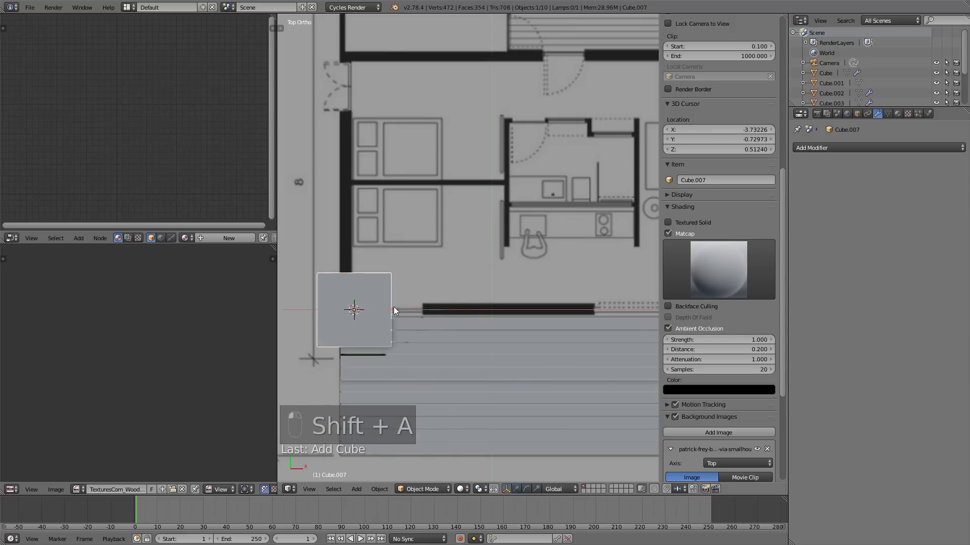
Scale the cube into a long thin board, Cube.007, lying along the bottom wall.
key(s)
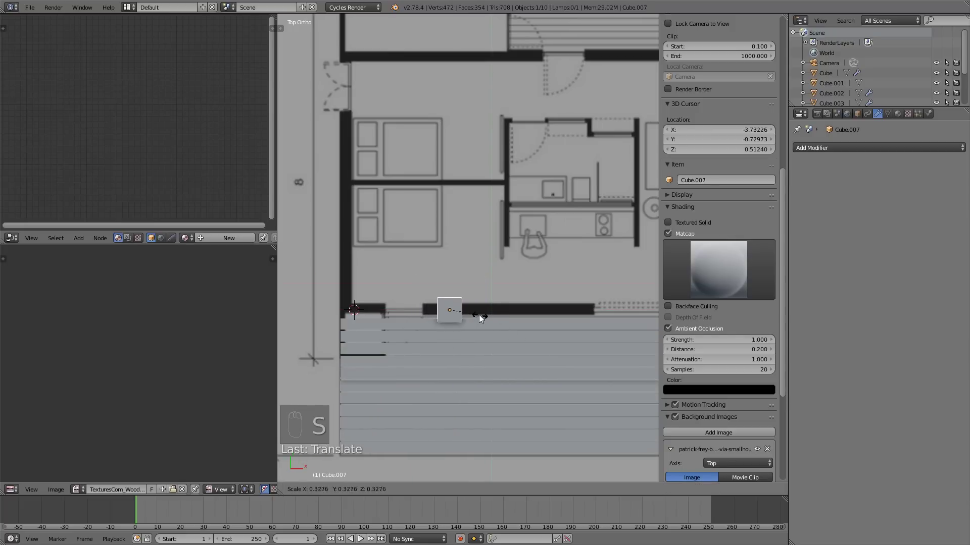
key(s)
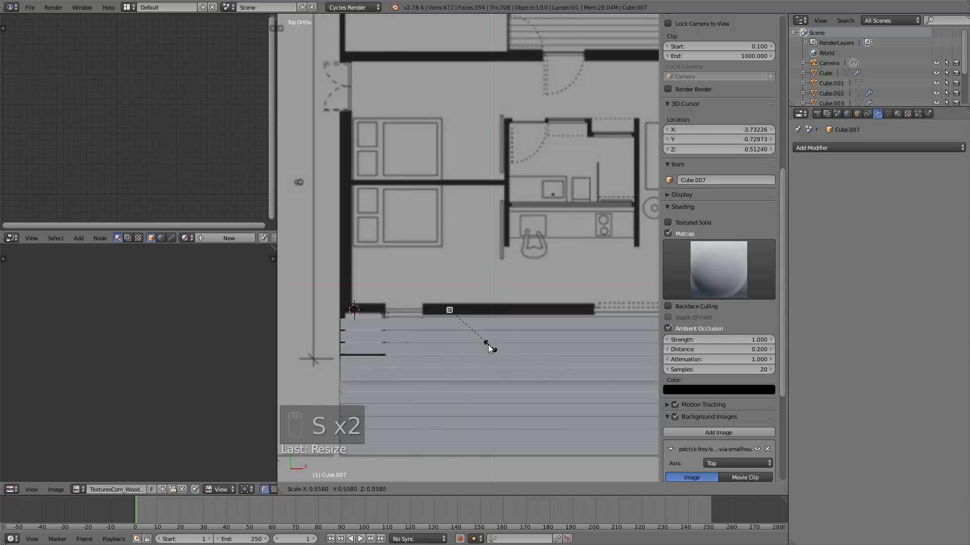
key(s)
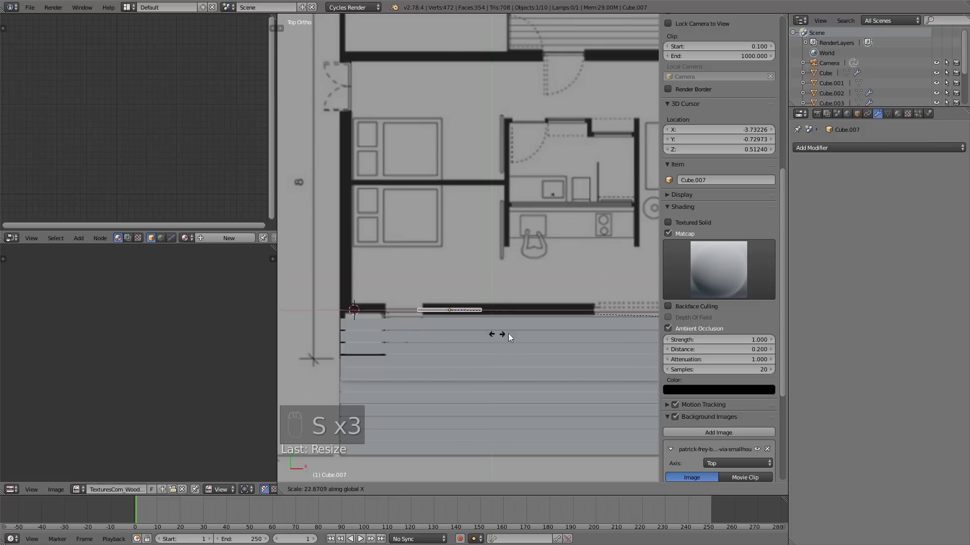
key(s)
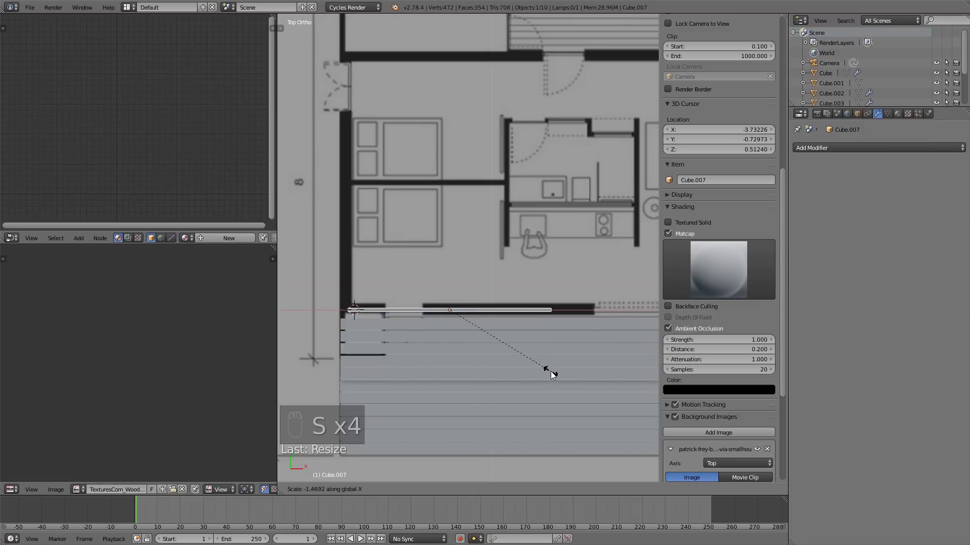
Unwrap all of the new board's (Cube.007) faces for texturing.
key(s)
key(s)
drag(485, 312, 663, 176)
key(n)
key(KP_1)
drag(581, 376, 484, 304)
drag(536, 359, 522, 390)
key(Tab)
key(a)
key(b)
key(u)
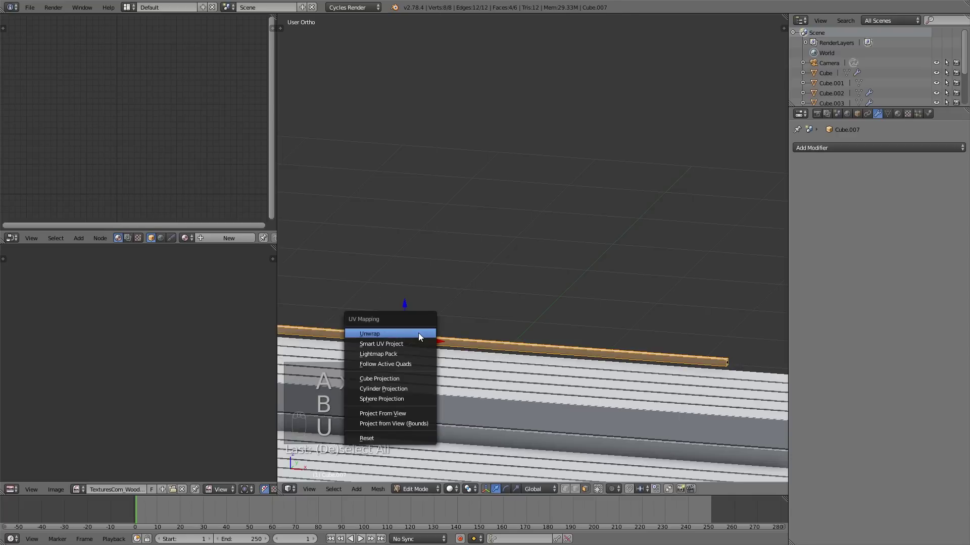
key(a)
key(Tab)
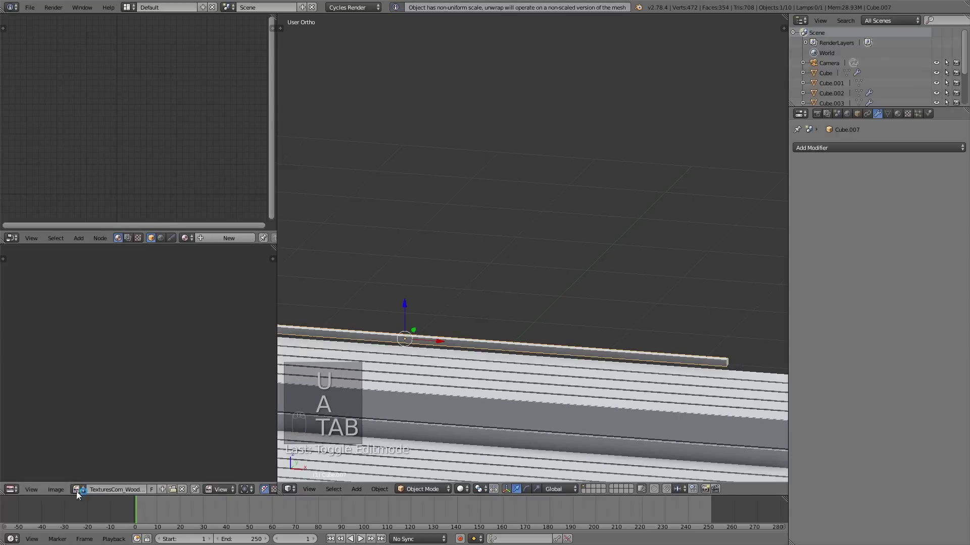
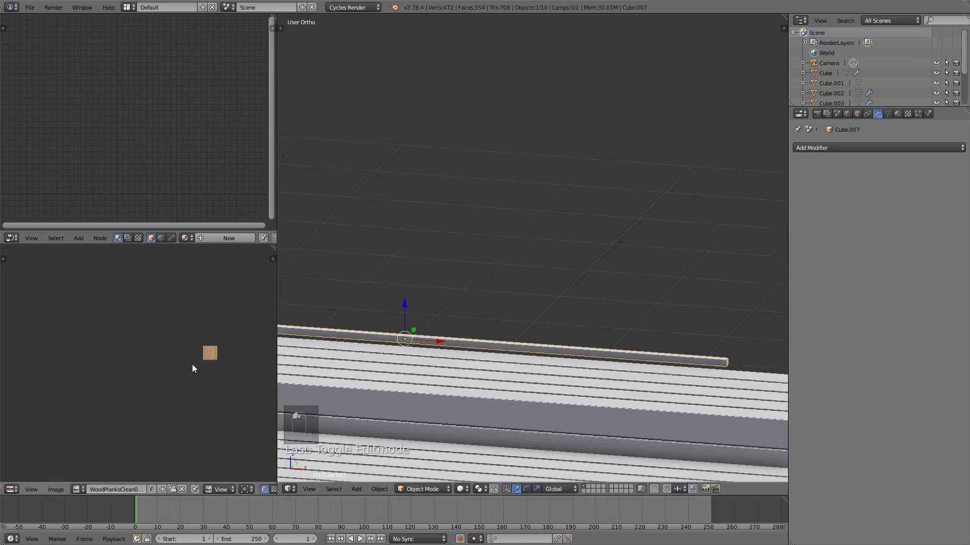
Re-unwrap the board onto the wood plank image and bring up its empty material settings.
drag(195, 371, 220, 387)
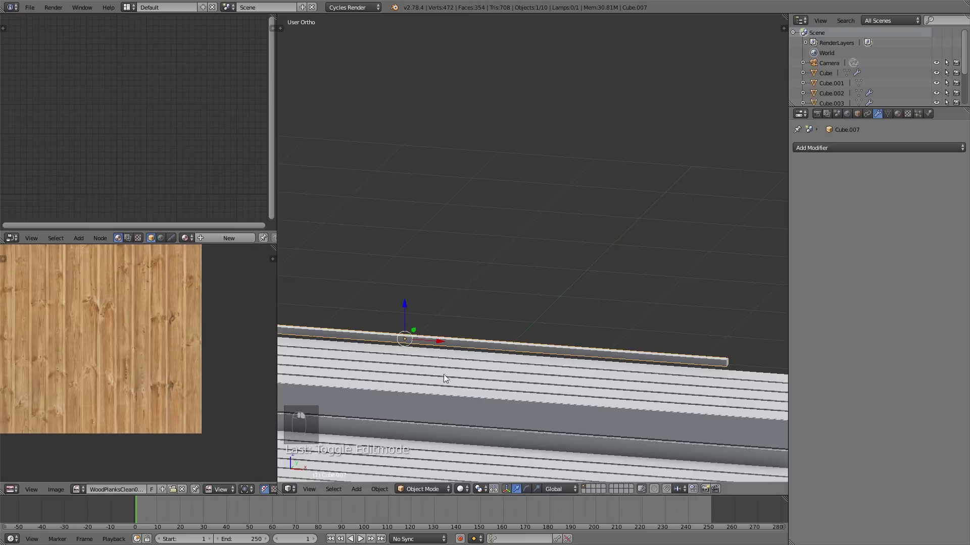
key(Tab)
key(a)
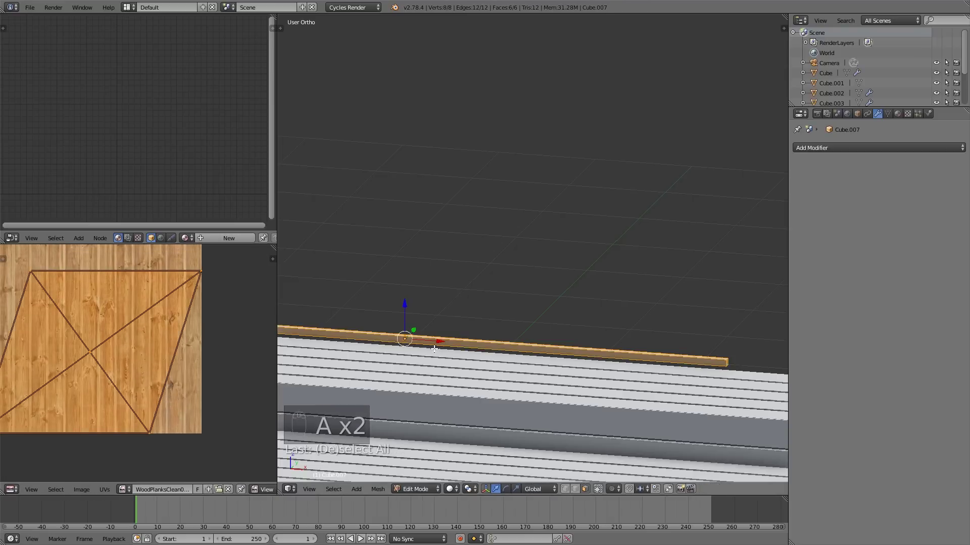
key(a)
key(a)
key(u)
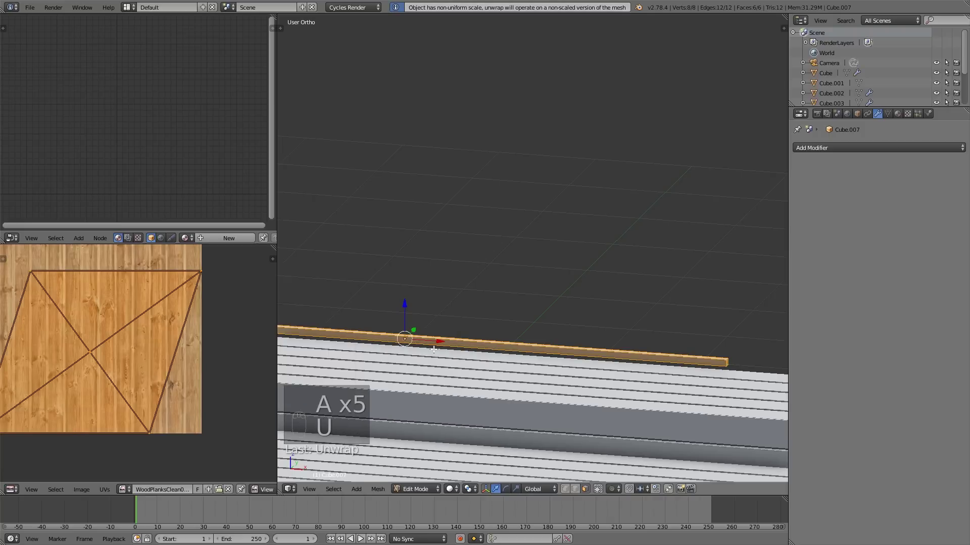
key(KP_1)
key(u)
key(Tab)
key(Tab)
key(a)
key(u)
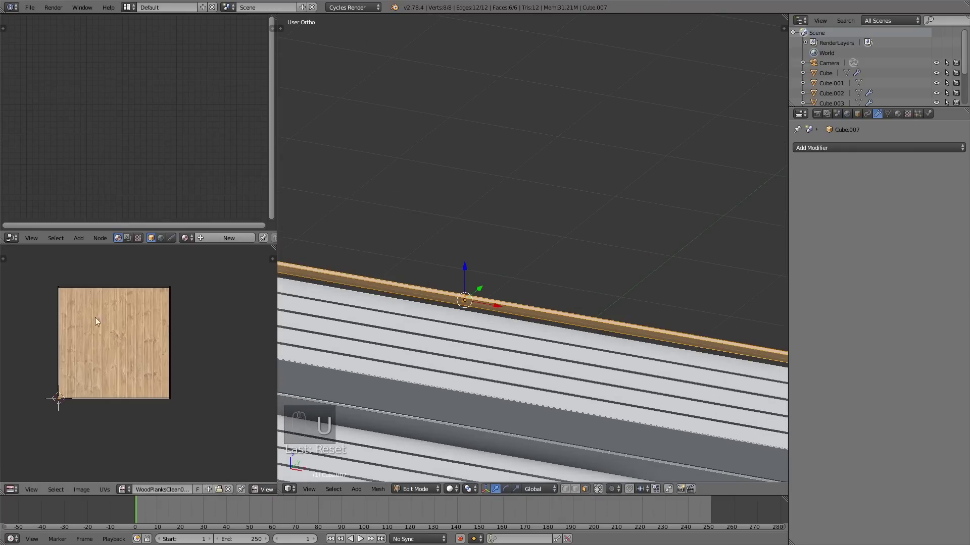
key(a)
key(b)
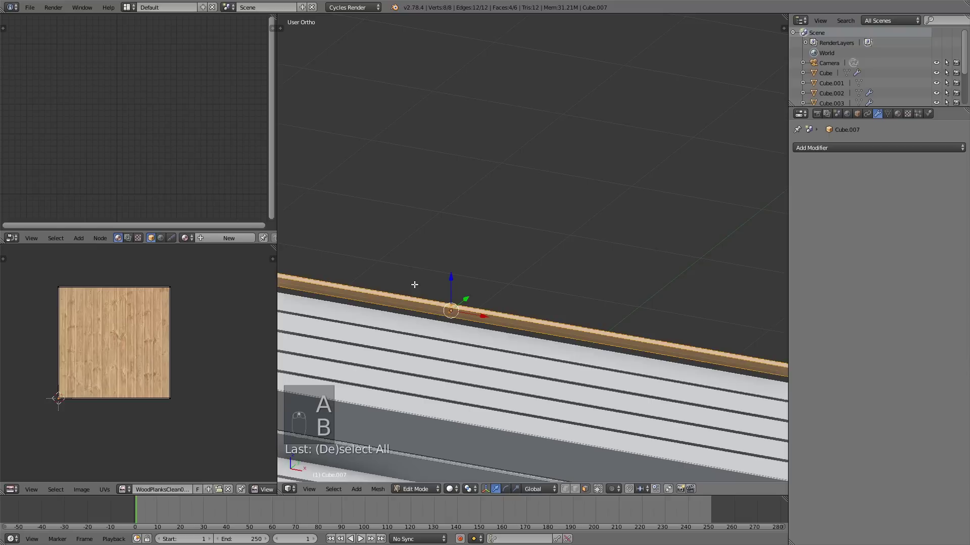
click(476, 445)
click(876, 139)
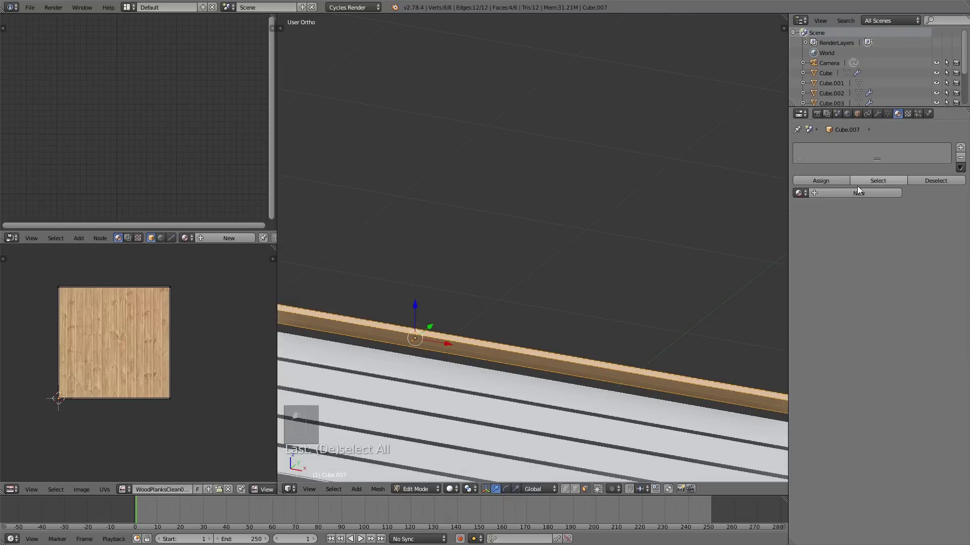
Create Material.001 with an Image Texture node feeding the Diffuse BSDF colour.
key(shift+a)
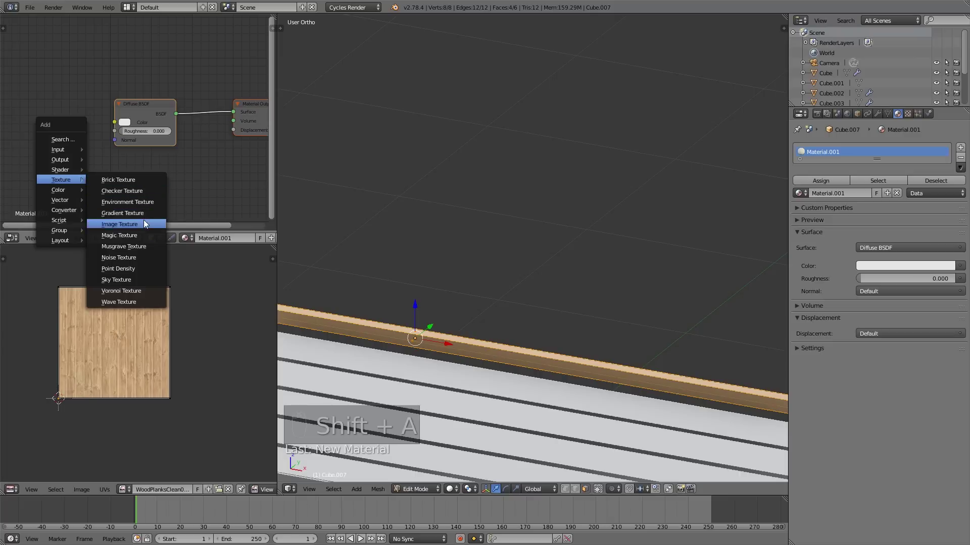
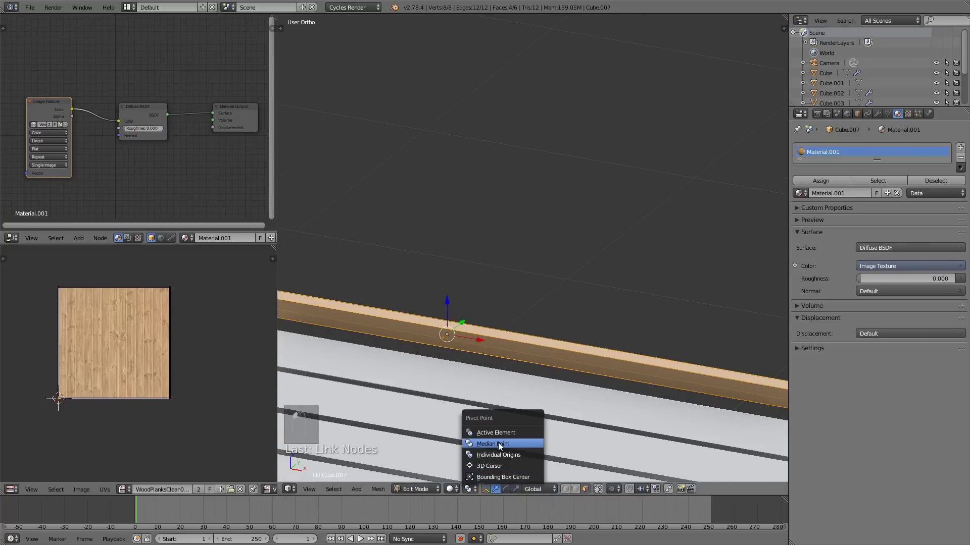
Scale the board's UV islands narrower on the wood image so the grain runs lengthwise.
click(485, 432)
drag(452, 487, 476, 444)
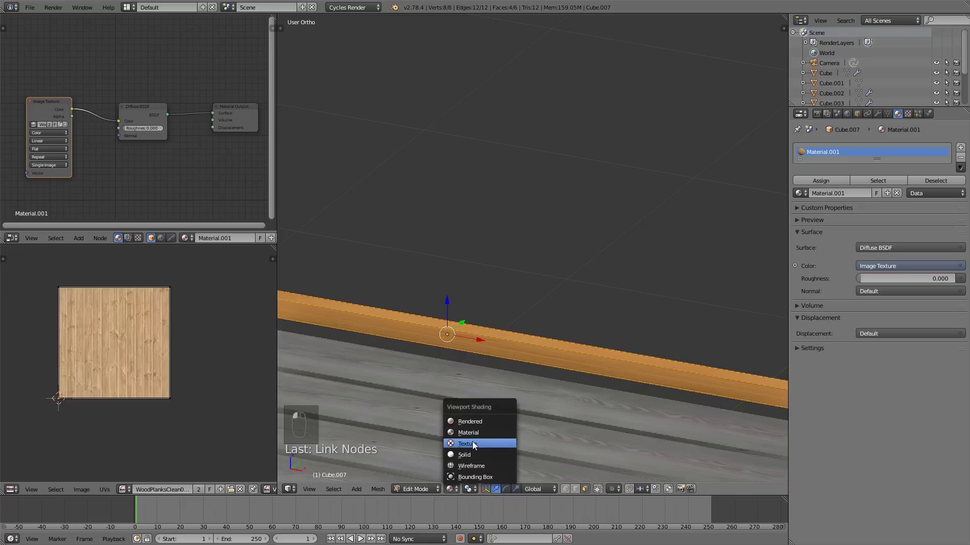
drag(472, 438, 196, 345)
drag(196, 345, 158, 481)
key(a)
key(a)
key(s)
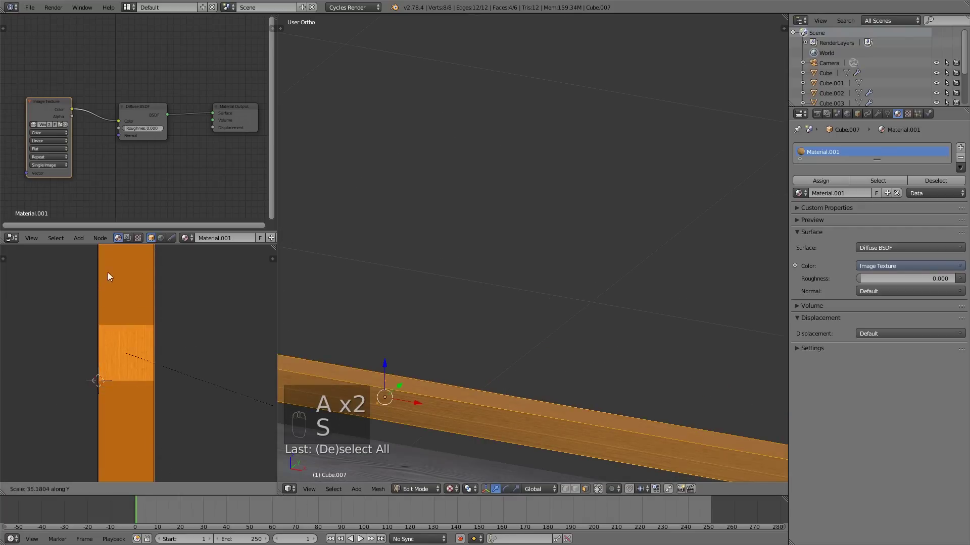
drag(501, 371, 493, 290)
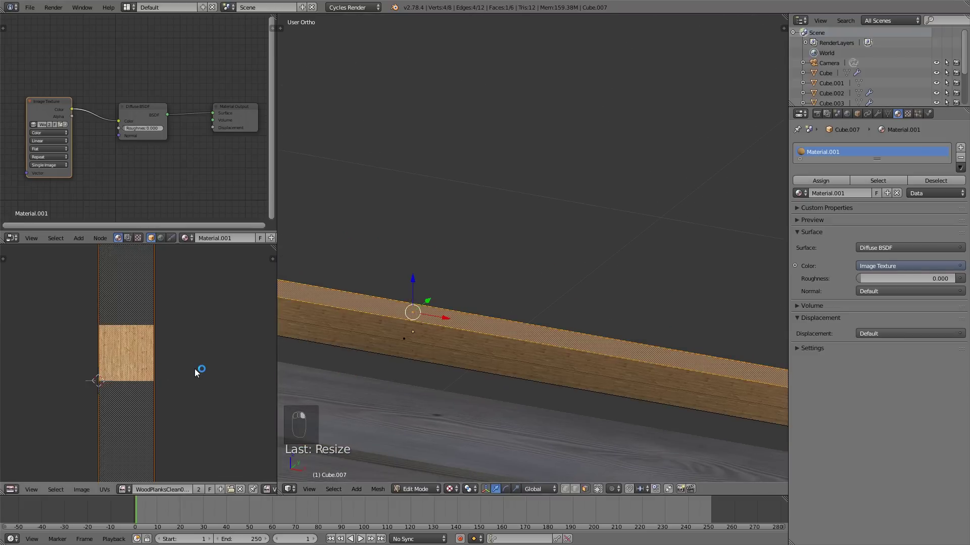
key(s)
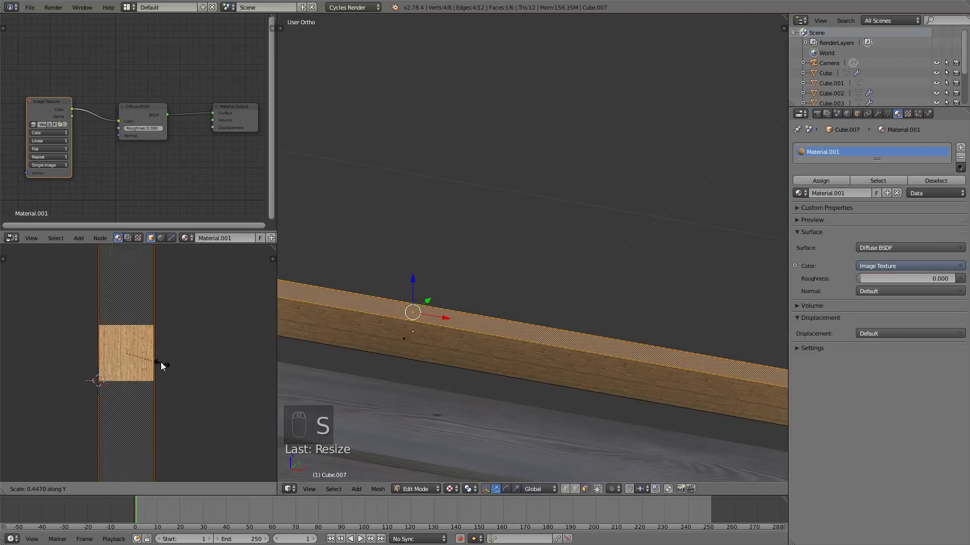
drag(126, 358, 136, 352)
key(s)
key(r)
key(s)
drag(204, 384, 228, 427)
key(s)
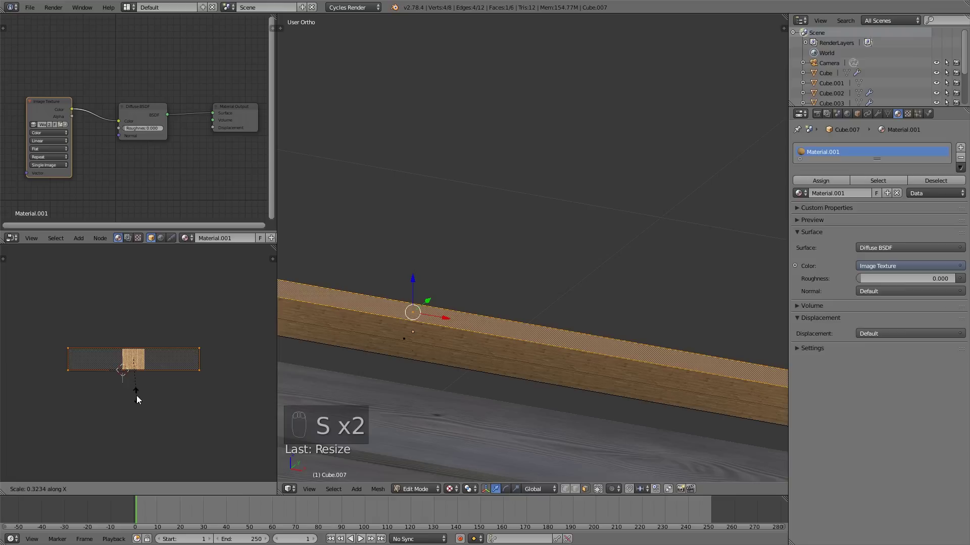
key(s)
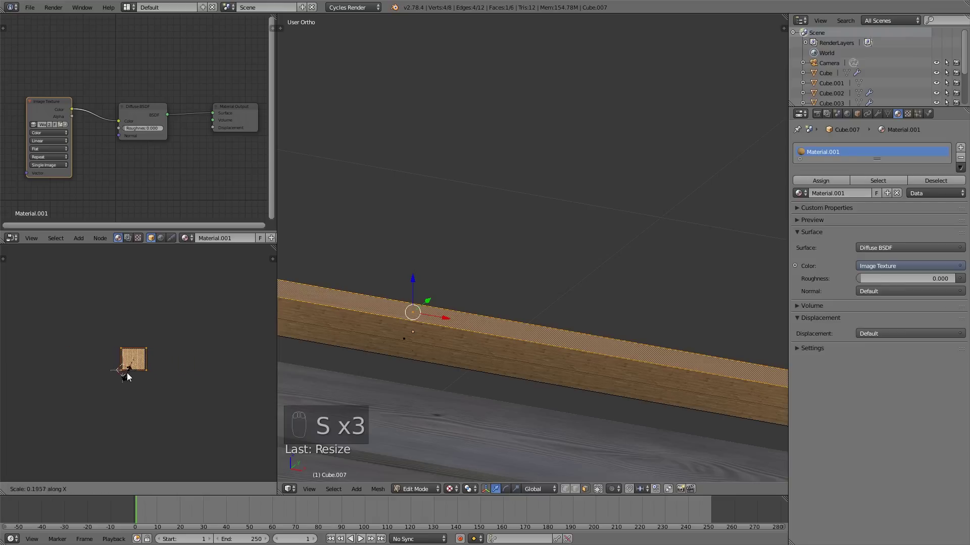
key(s)
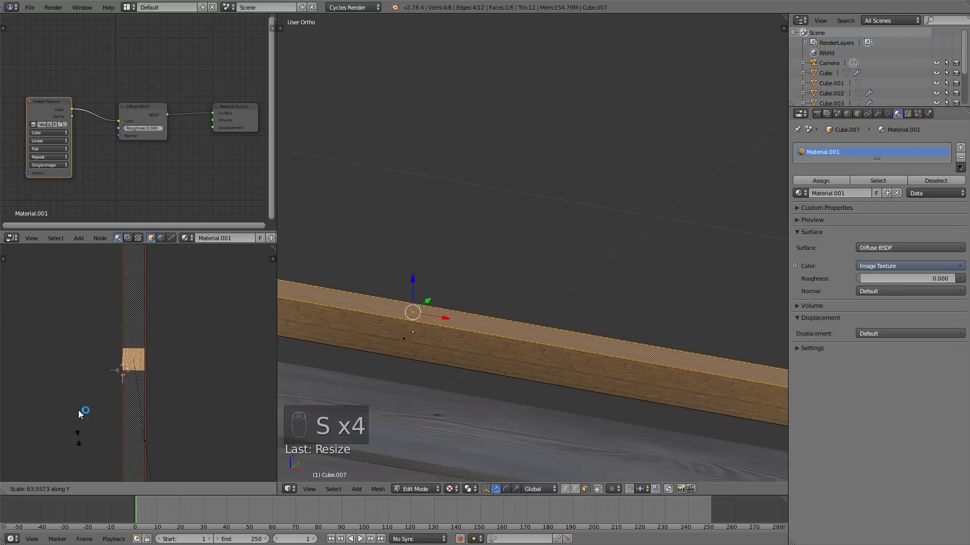
Fine-tune the UV scale while checking the grain close up on the board.
drag(621, 243, 461, 164)
key(a)
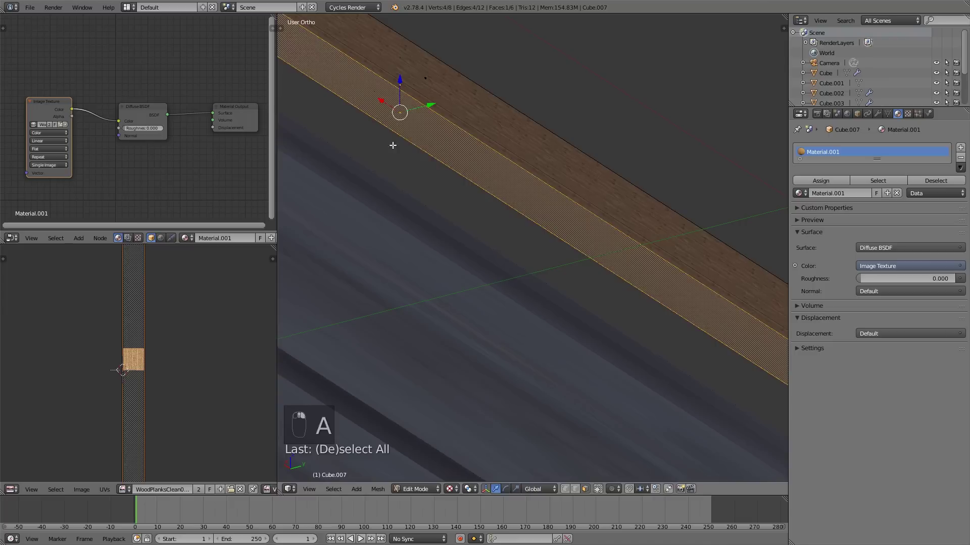
key(r)
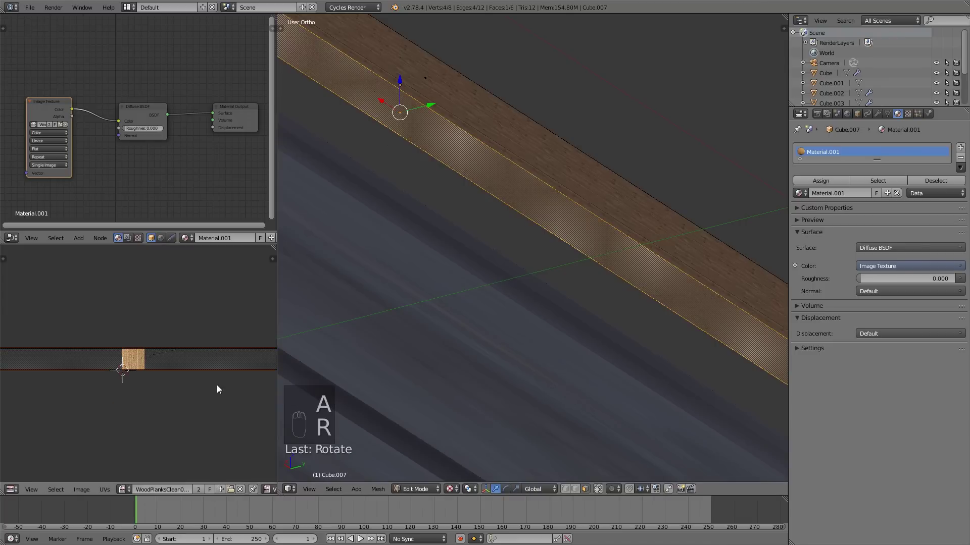
key(s)
key(s)
key(s)
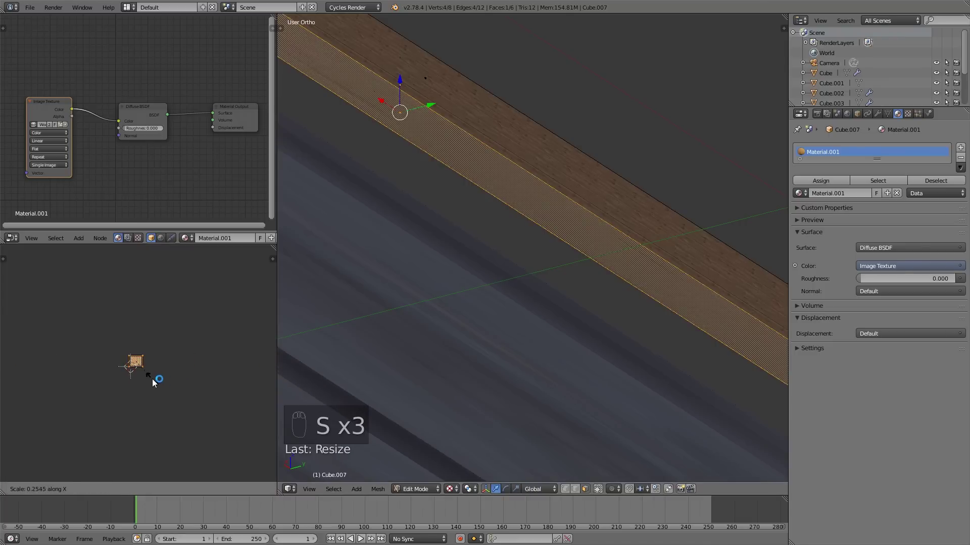
key(s)
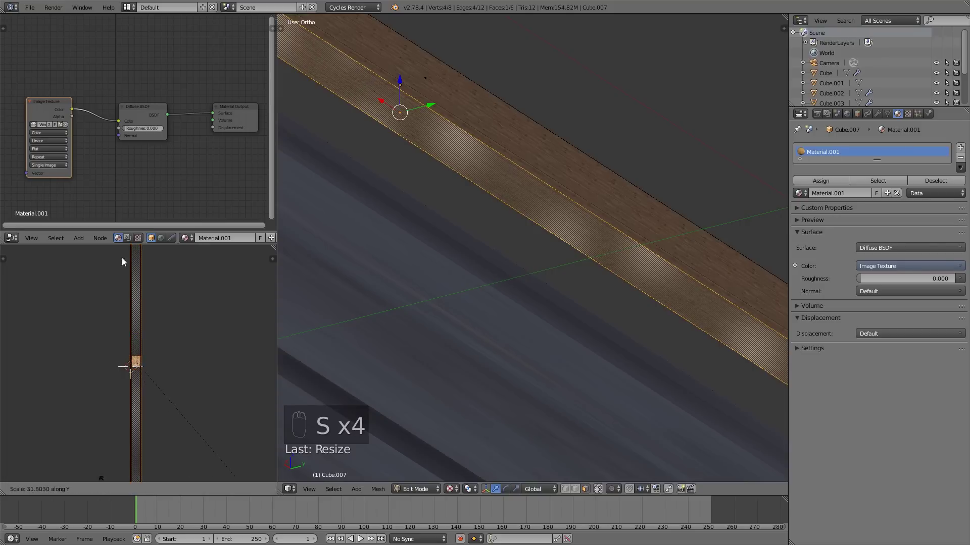
Select all of the long board's faces and unwrap them onto the wood texture.
drag(593, 216, 176, 366)
key(a)
key(b)
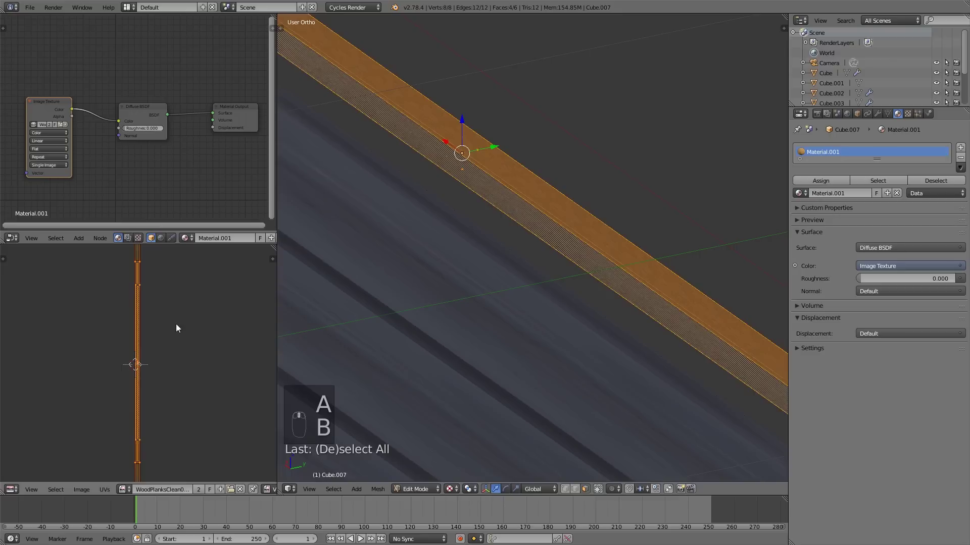
key(a)
key(b)
click(103, 417)
key(b)
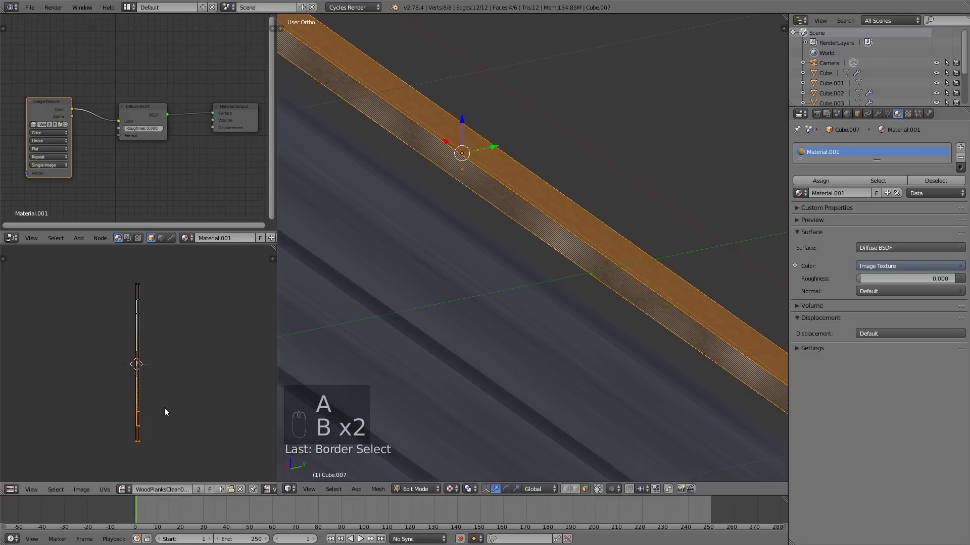
key(s)
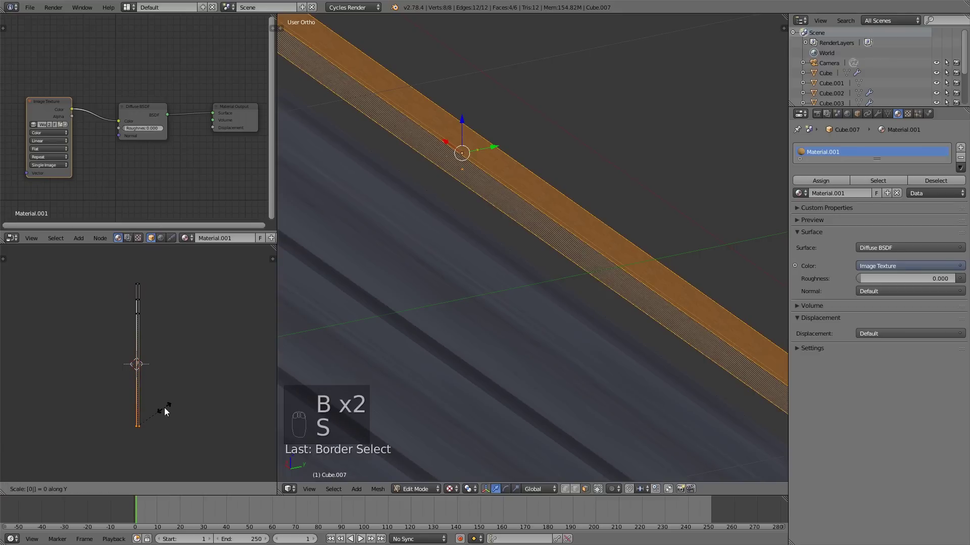
key(a)
key(b)
key(s)
key(a)
key(Tab)
key(Tab)
key(a)
Shrink the board's UVs in the UV/Image Editor toward a narrow strip of the image.
drag(182, 372, 195, 378)
key(s)
key(a)
key(b)
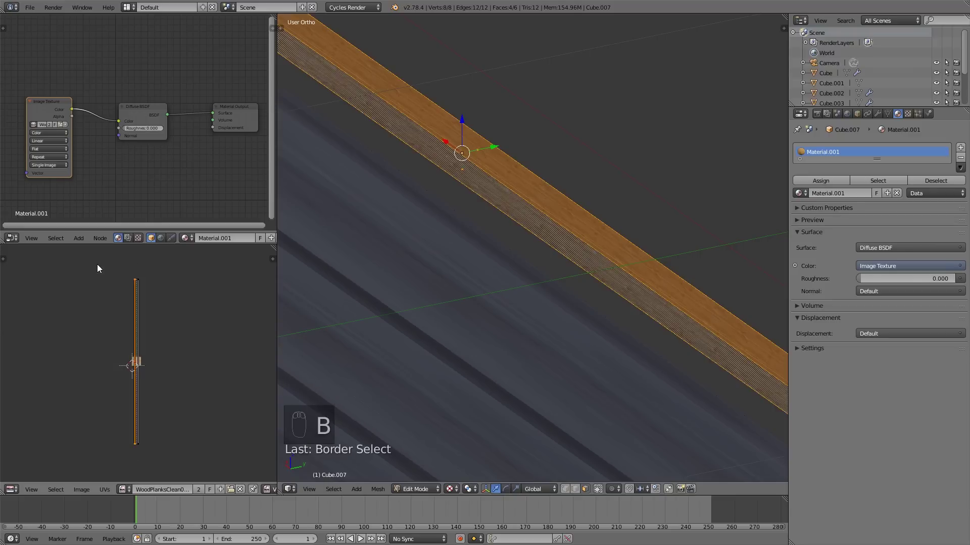
key(s)
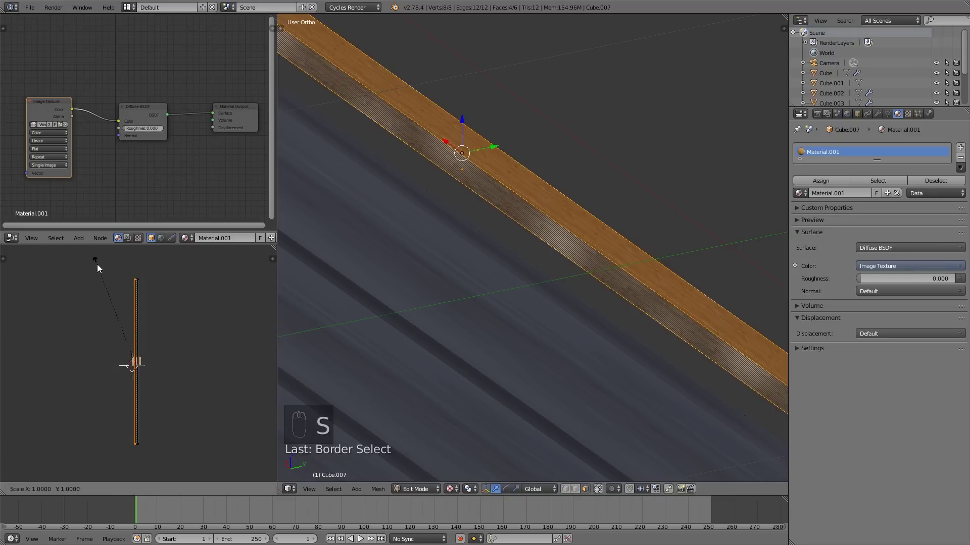
drag(150, 317, 121, 366)
key(s)
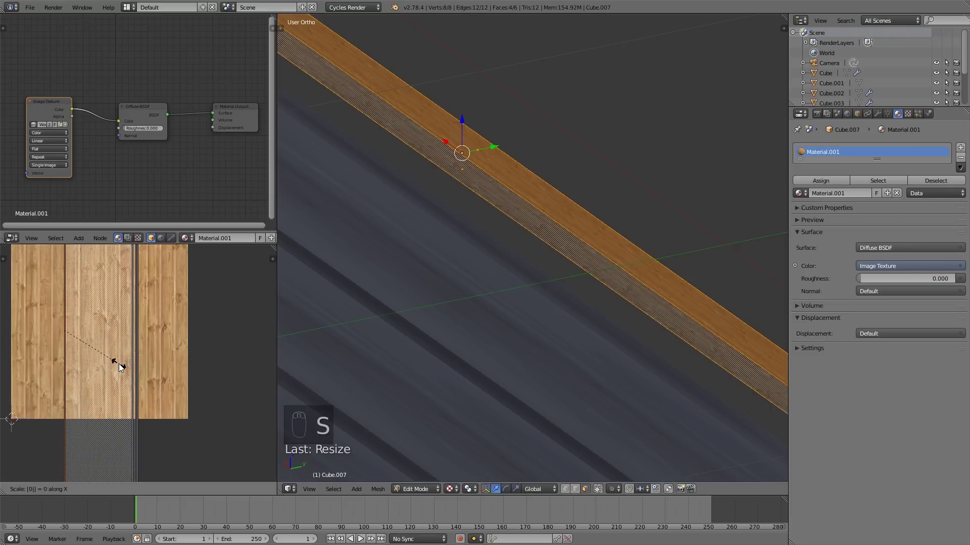
key(a)
key(b)
click(144, 435)
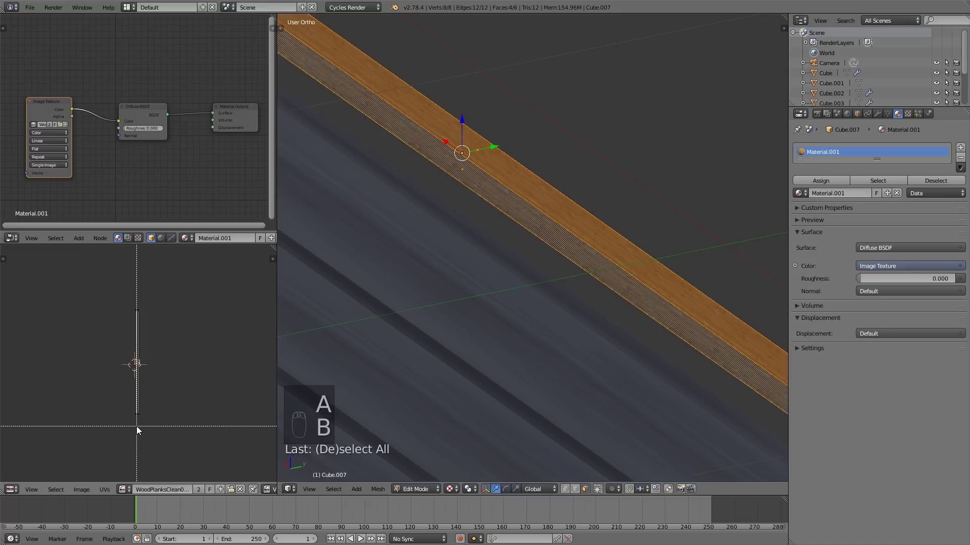
Fit the board's mapping onto a single plank of the image and leave Edit Mode.
drag(150, 328, 163, 337)
key(s)
middle_click(166, 336)
key(a)
key(a)
key(s)
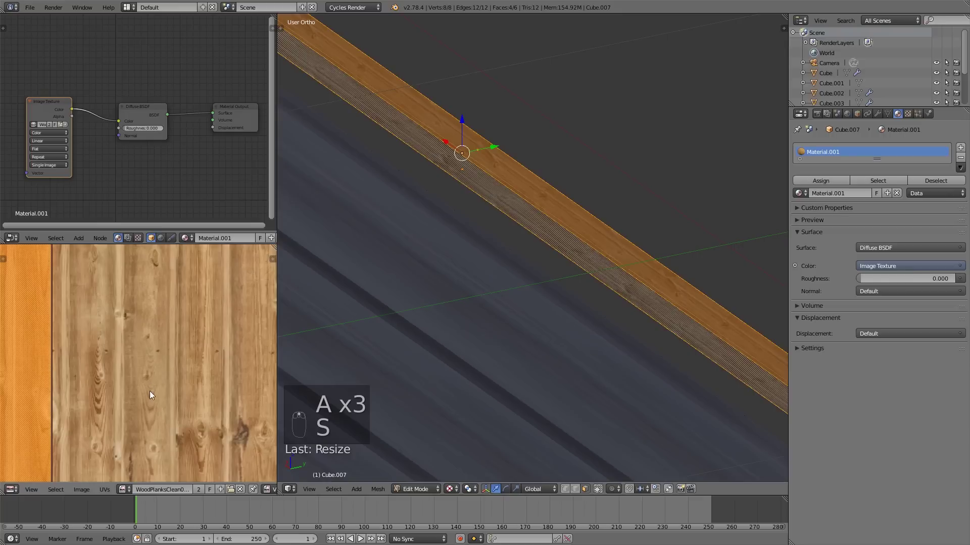
key(s)
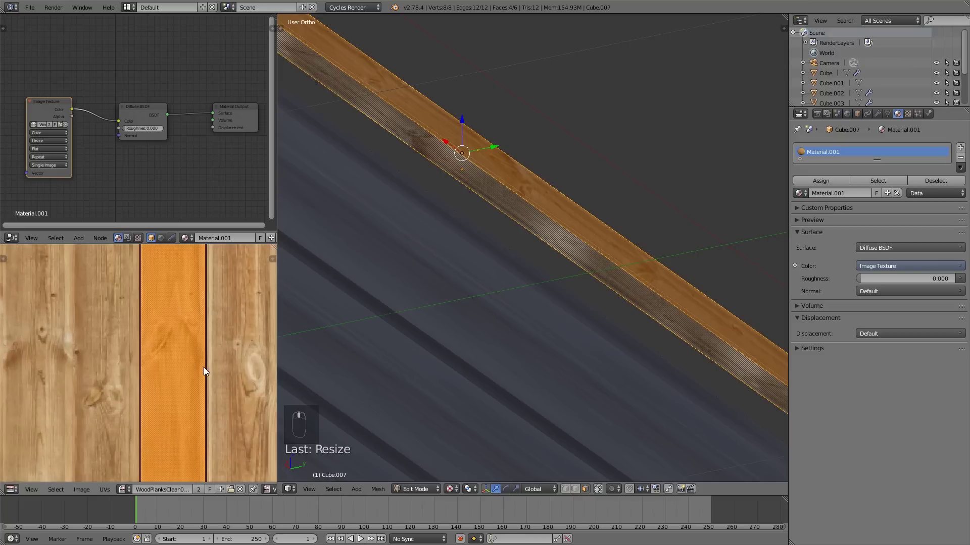
key(s)
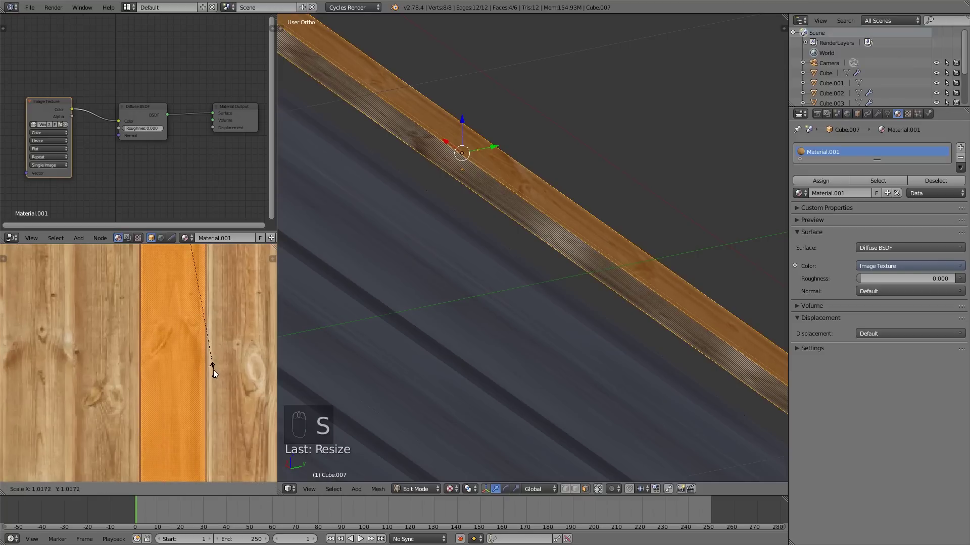
key(a)
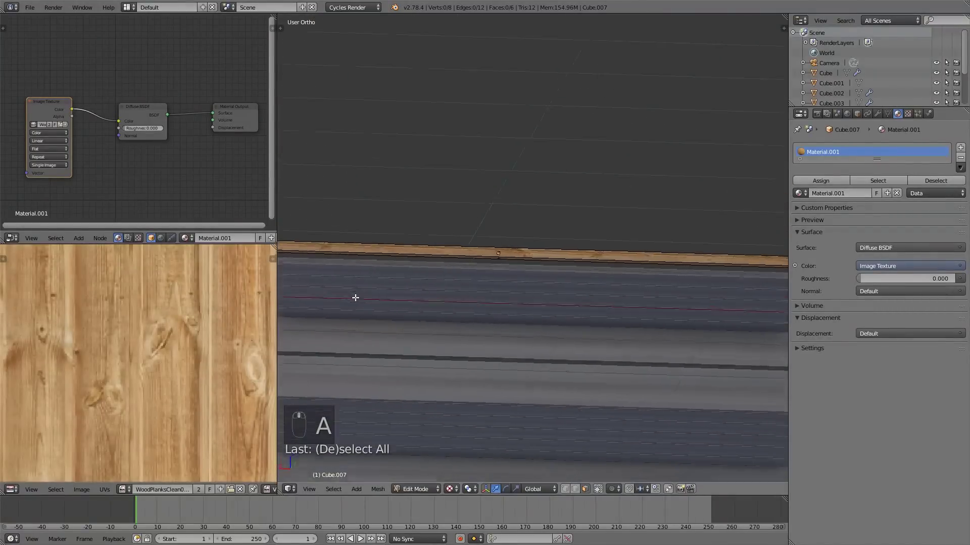
key(a)
key(Tab)
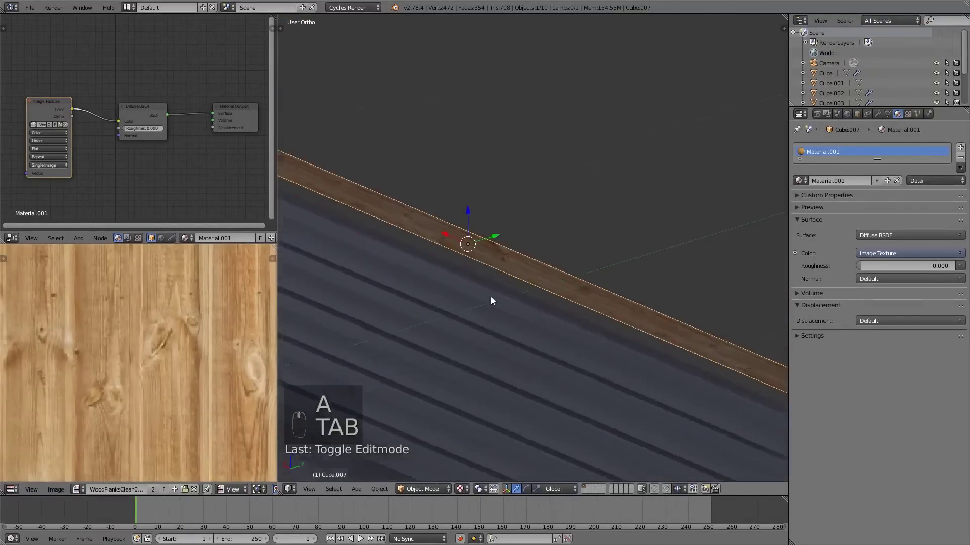
Check the board's grain from the front, ready for a 24-count Array at Relative Offset Z 1.2.
middle_click(518, 296)
middle_click(519, 318)
key(Tab)
key(a)
key(a)
drag(555, 326, 546, 360)
key(KP_1)
key(Tab)
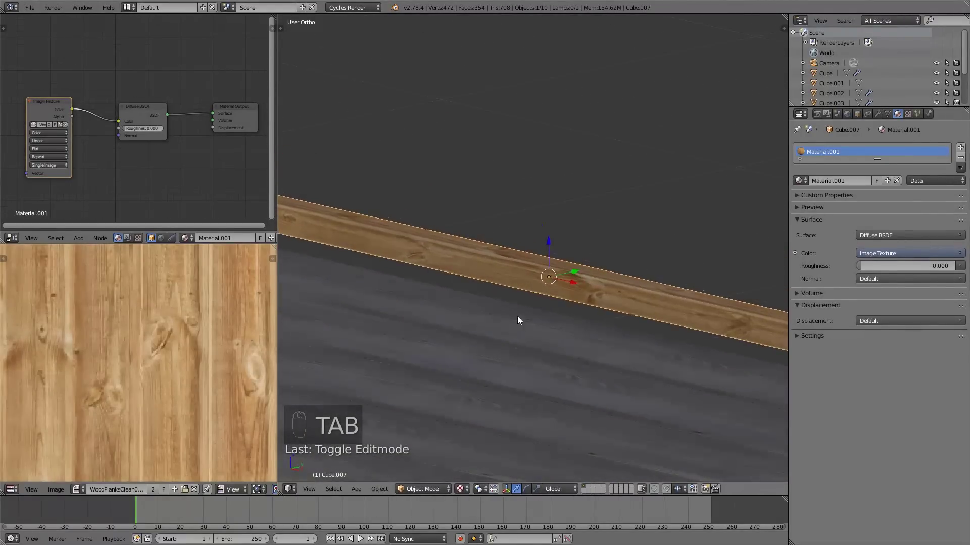
key(KP_1)
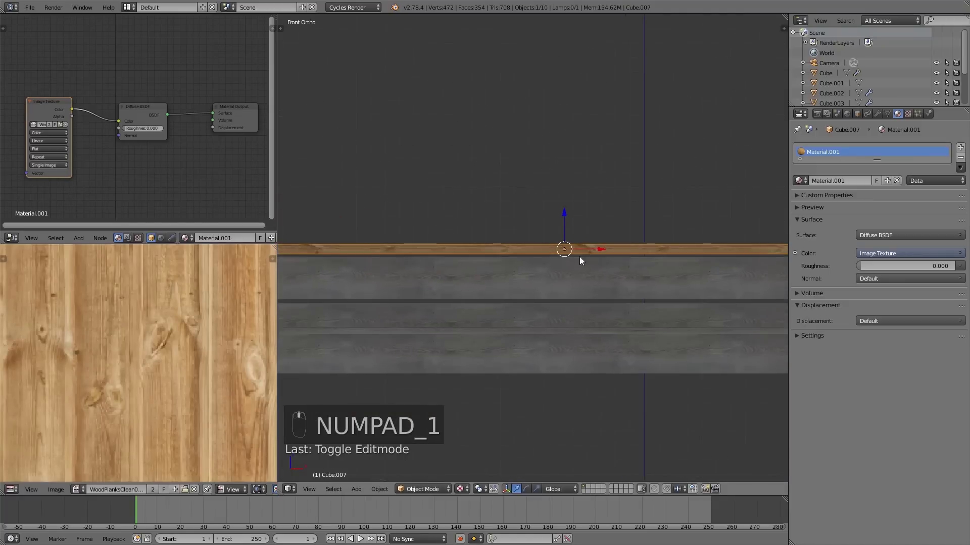
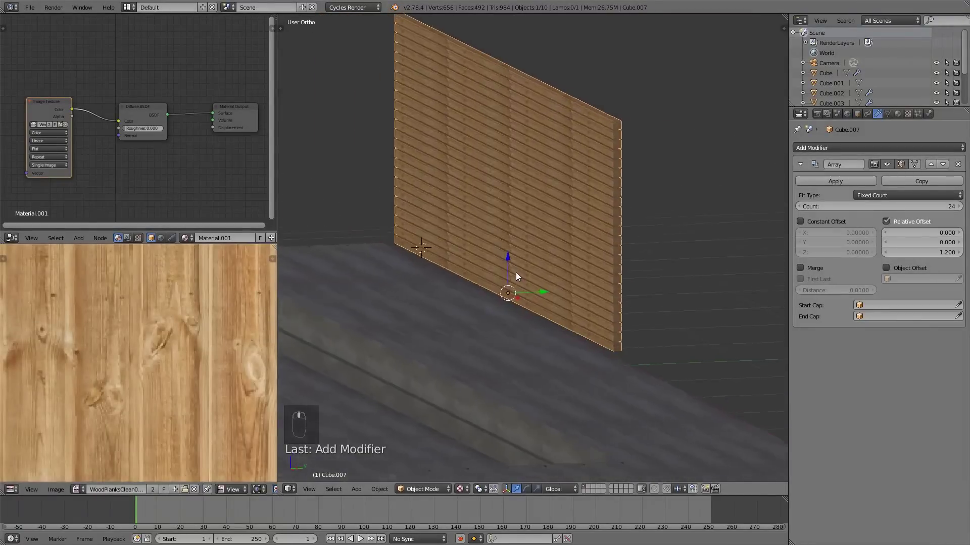
From top orthographic view, move the slatted wall onto the plan's front wall edge.
drag(517, 259, 565, 267)
drag(573, 268, 635, 280)
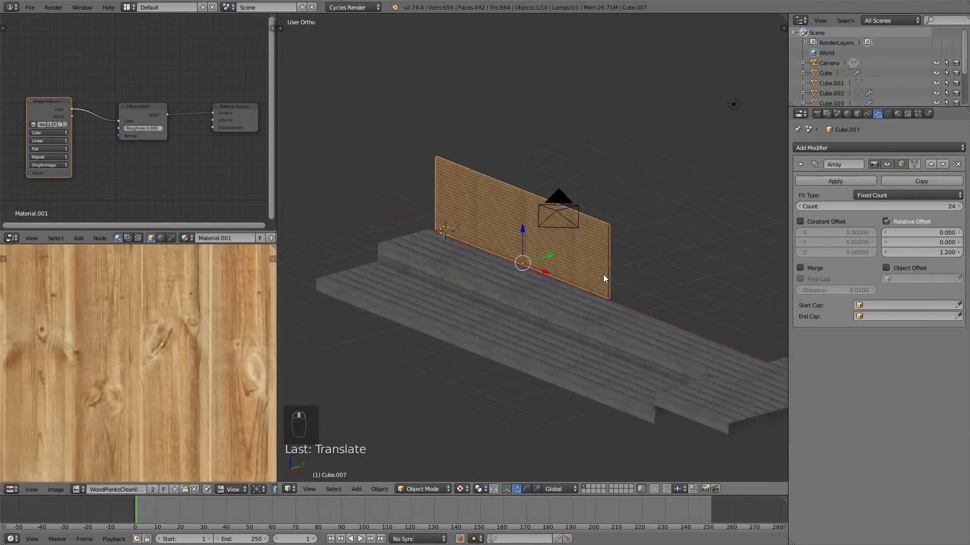
key(KP_5)
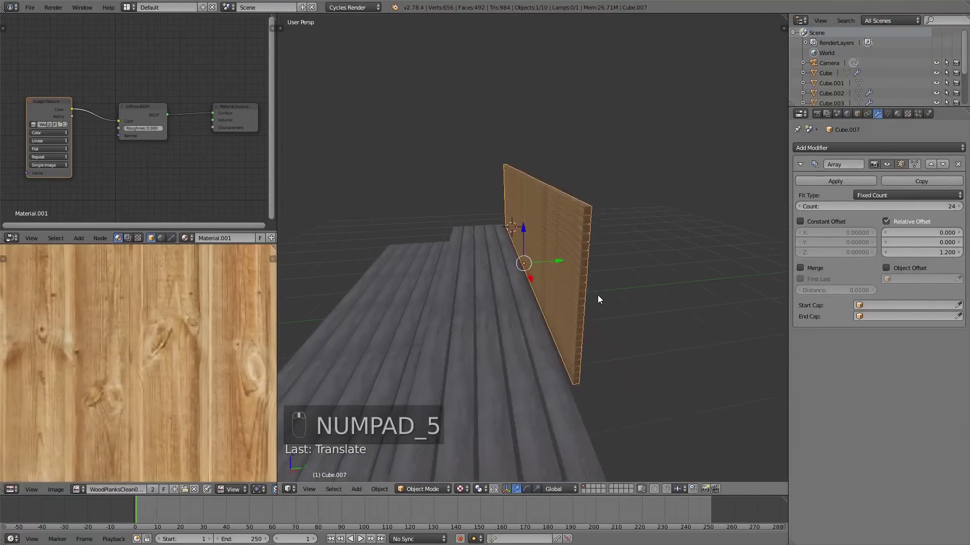
key(s)
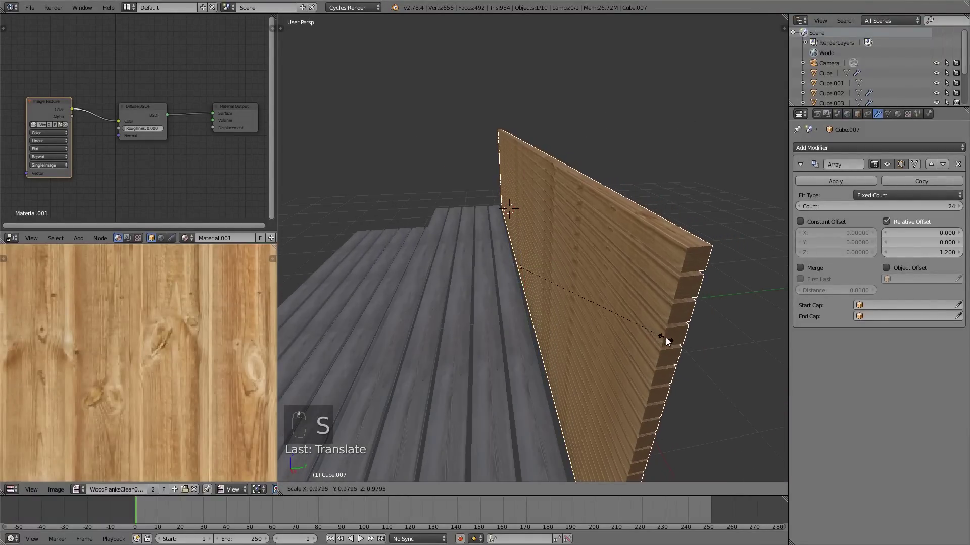
drag(572, 275, 551, 270)
drag(550, 271, 571, 273)
key(KP_7)
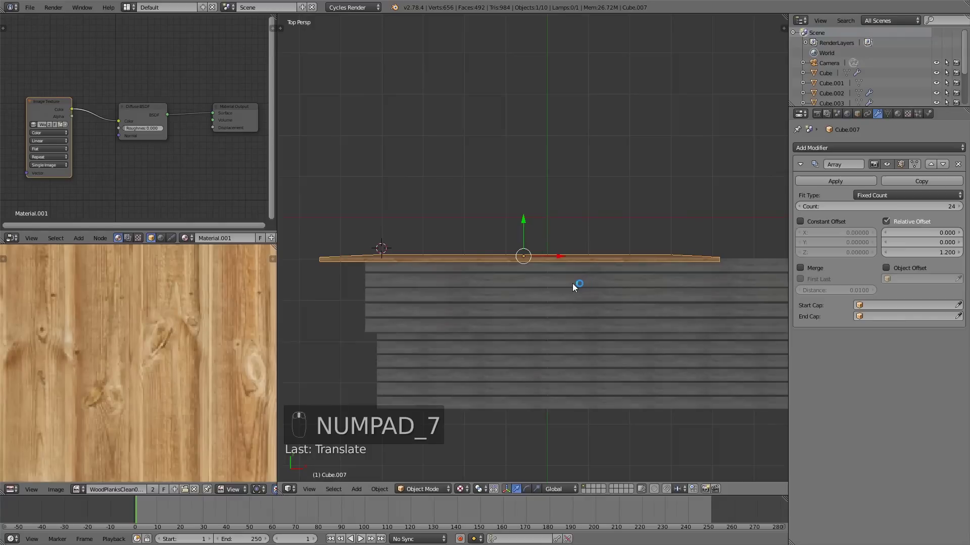
key(KP_5)
key(s)
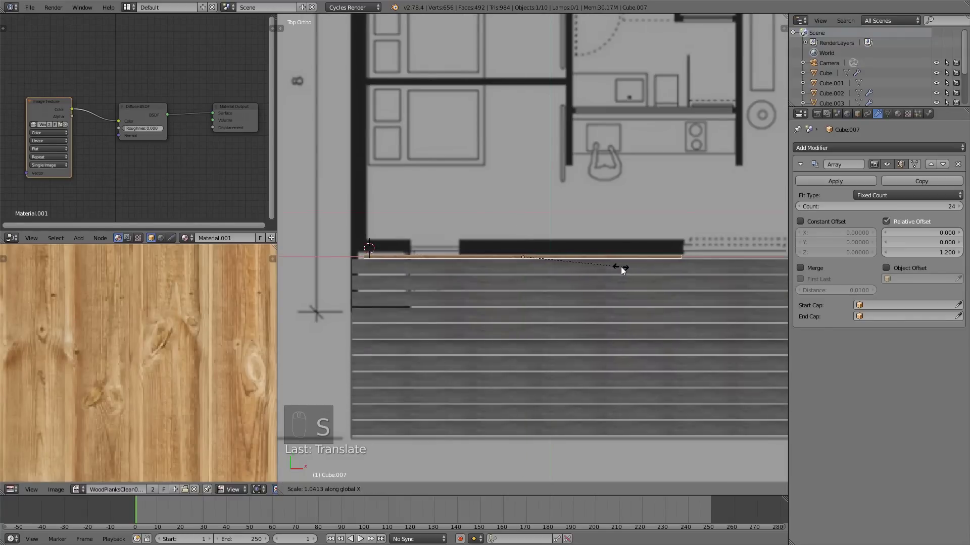
drag(650, 291, 632, 300)
drag(631, 301, 495, 266)
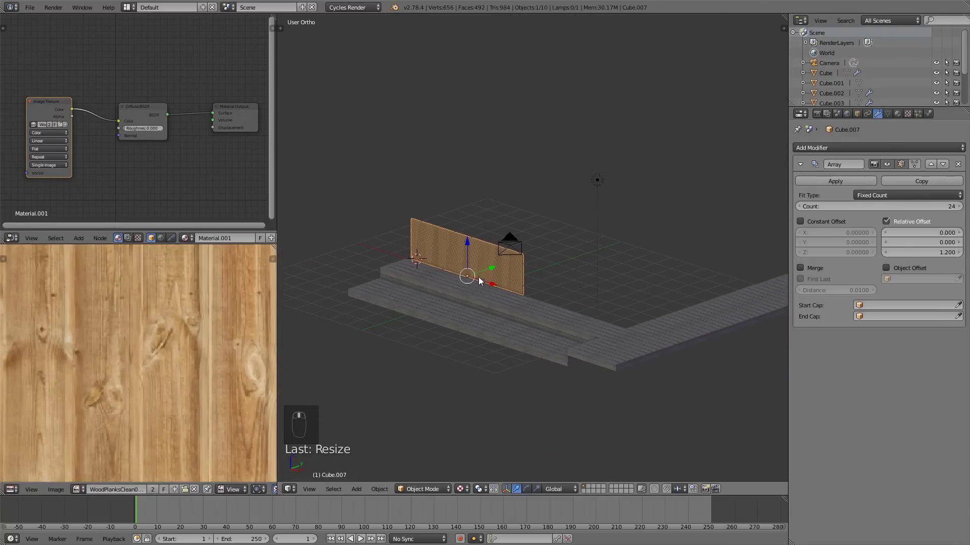
drag(516, 278, 528, 266)
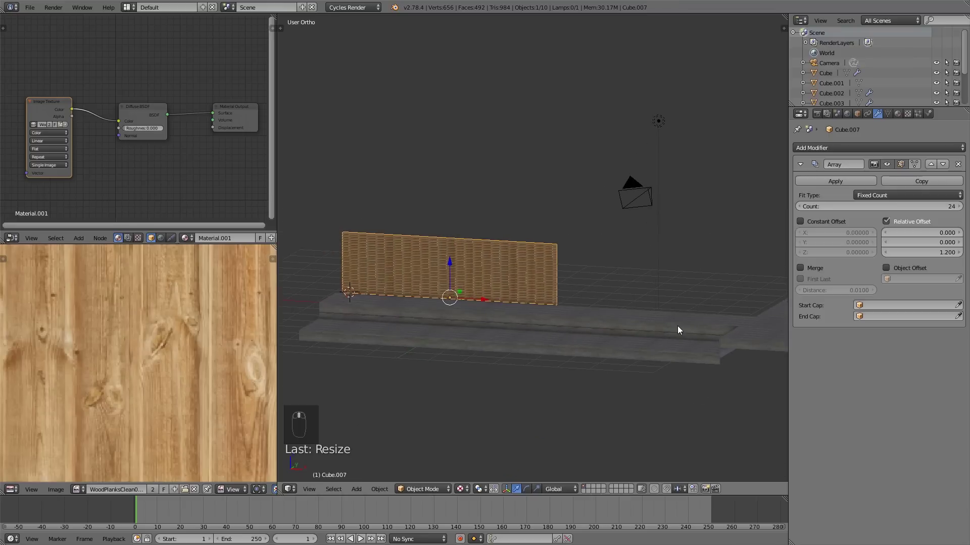
Raise the wall's Array Count to 30 boards.
drag(965, 211, 943, 211)
middle_click(953, 209)
drag(957, 209, 582, 244)
middle_click(601, 248)
Duplicate the 30-board slatted wall and turn the copy crosswise along the plan's right-side wall.
middle_click(615, 235)
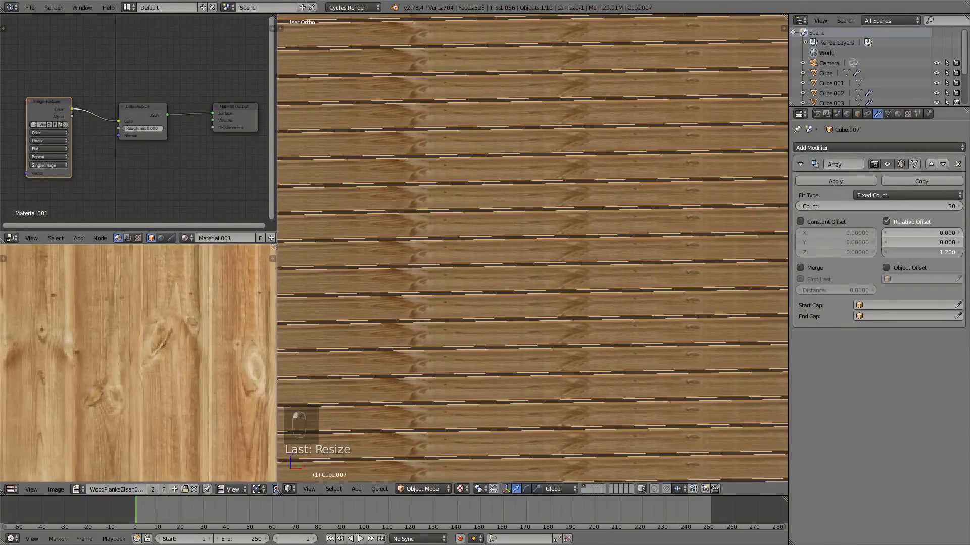
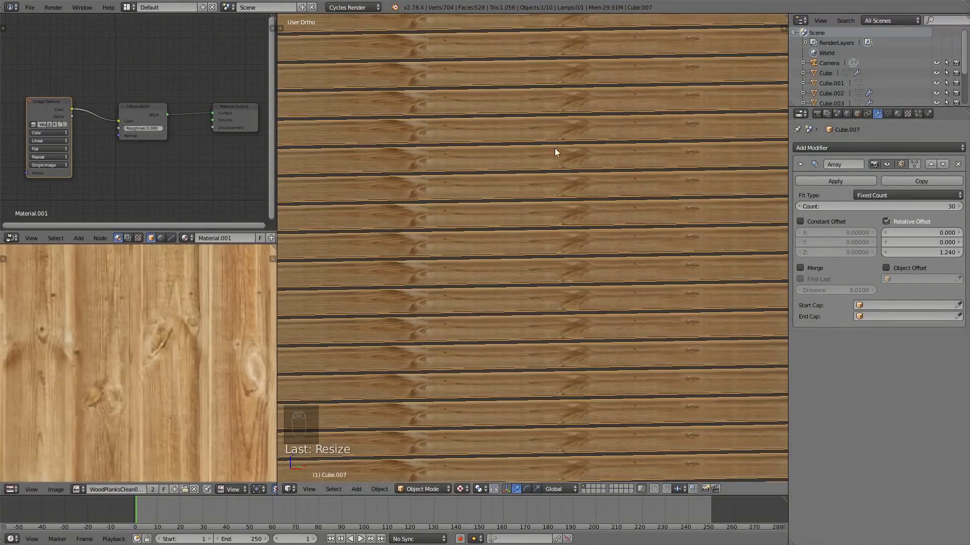
drag(563, 160, 559, 176)
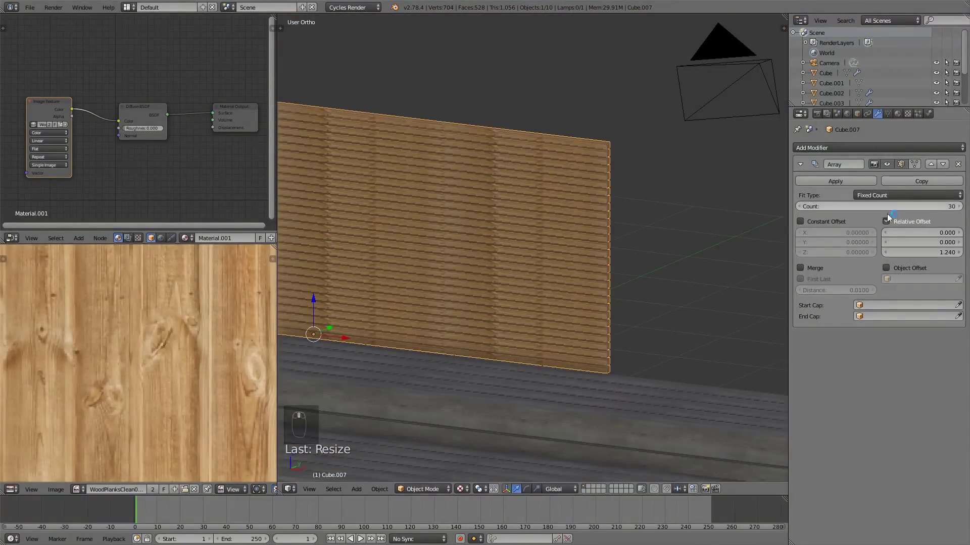
drag(600, 257, 627, 265)
key(KP_1)
key(KP_7)
key(shift+d)
key(r)
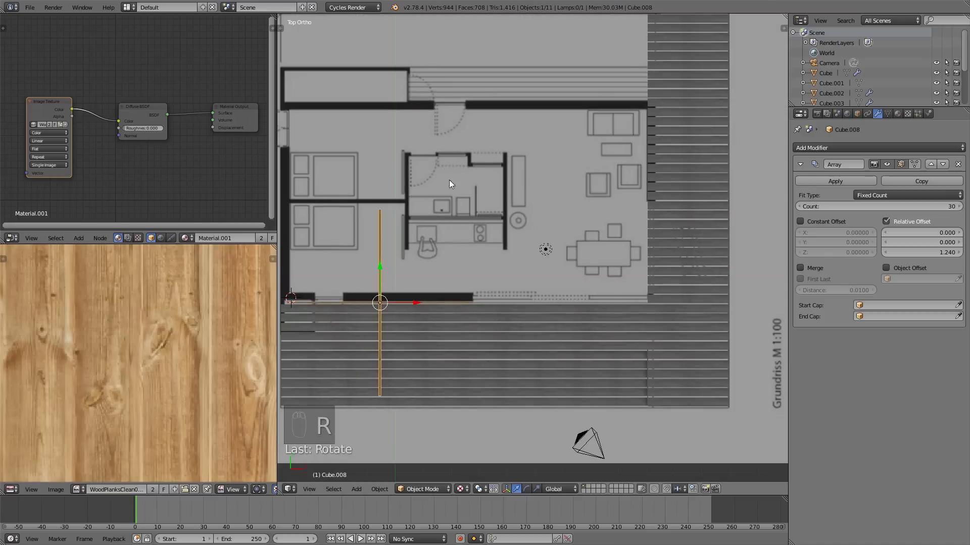
key(g)
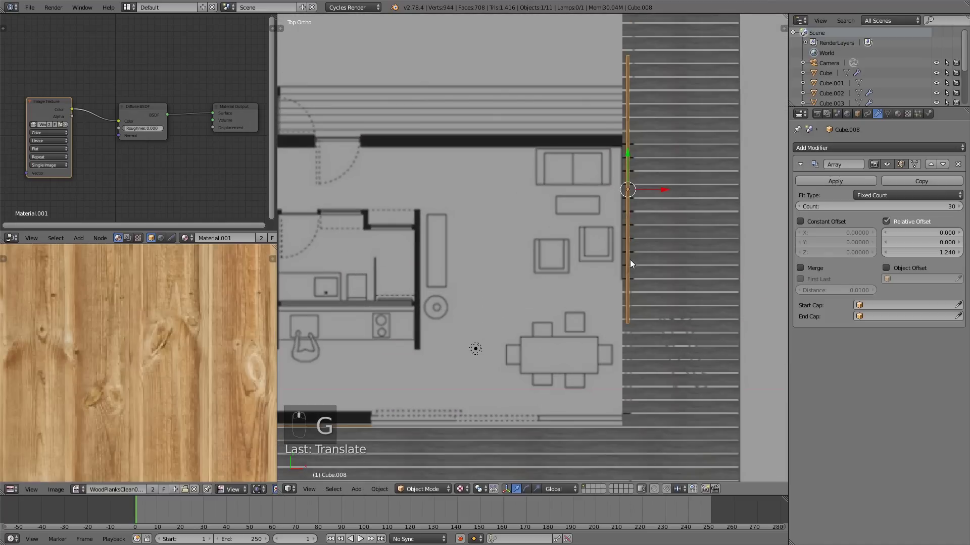
key(g)
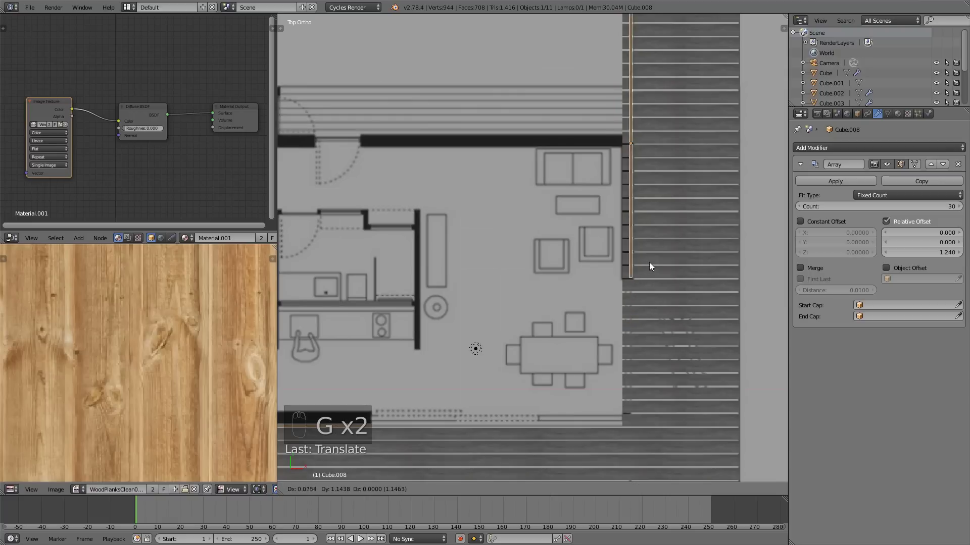
drag(665, 292, 617, 265)
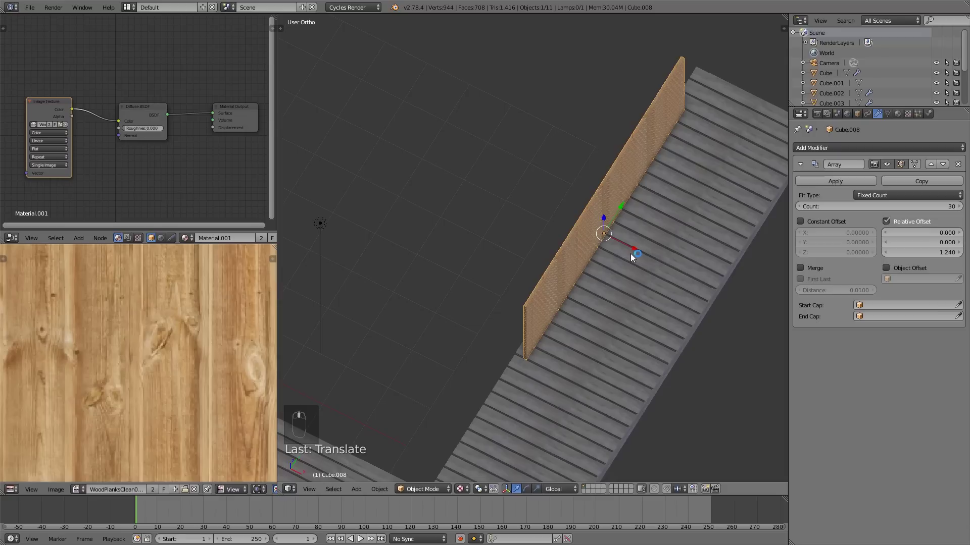
key(KP_7)
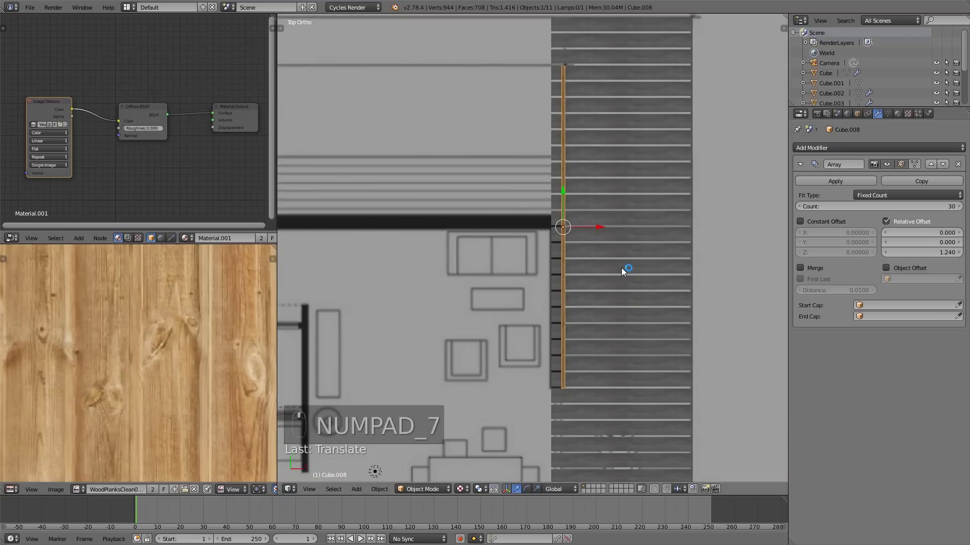
Move the copied wall's end vertices along the wall line to resize it to the side edge.
key(Tab)
key(a)
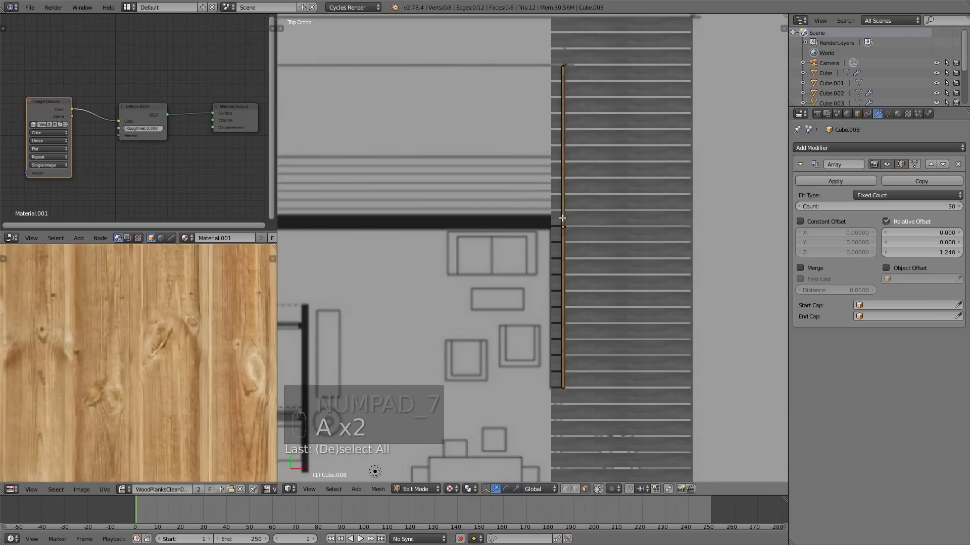
key(ctrl+r)
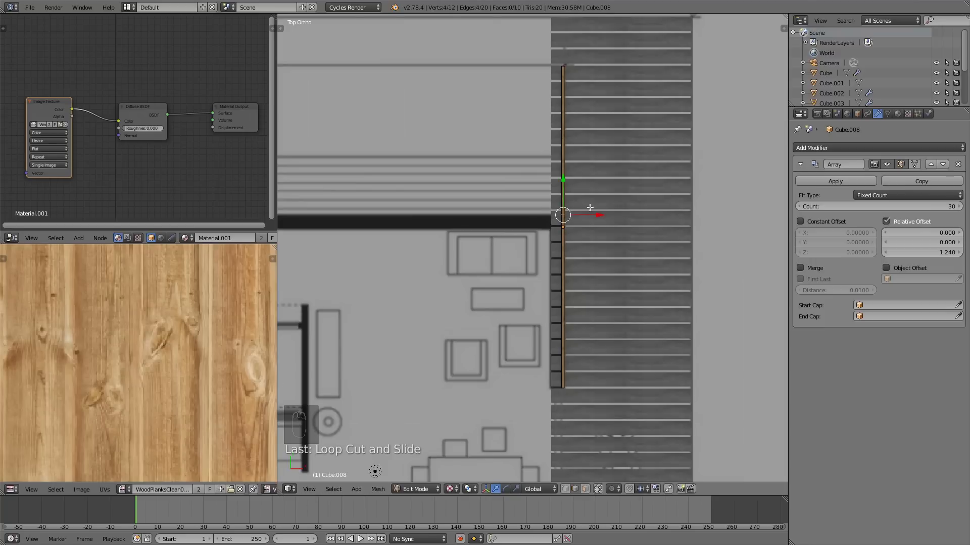
key(a)
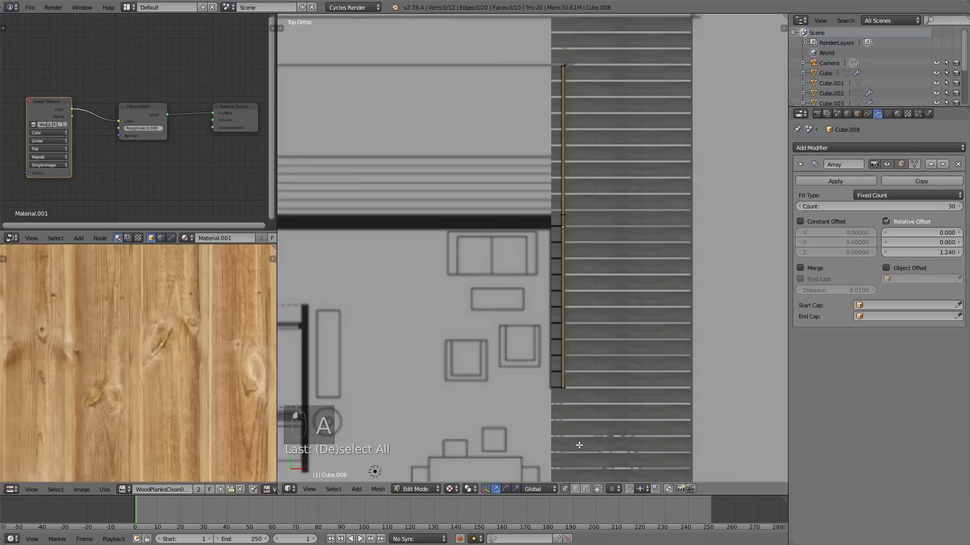
key(b)
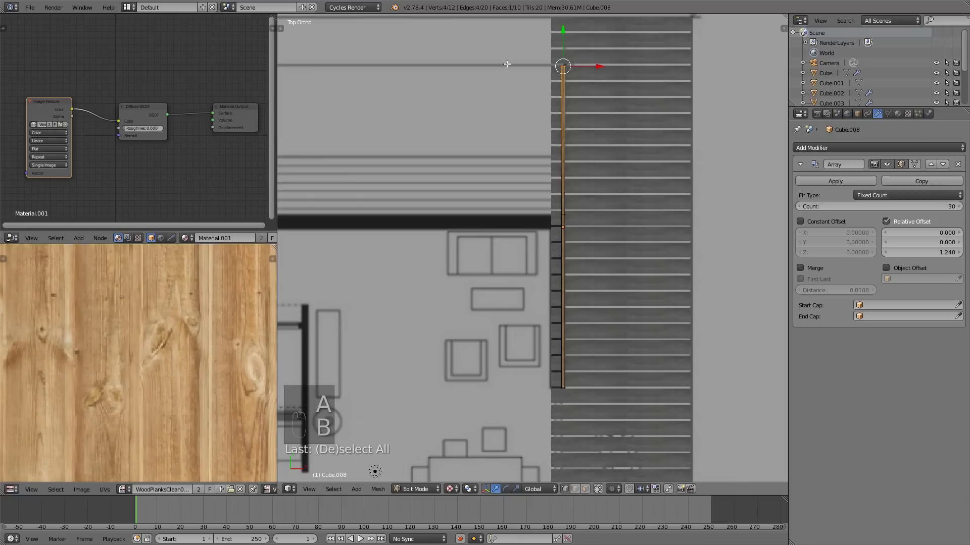
key(x)
key(Tab)
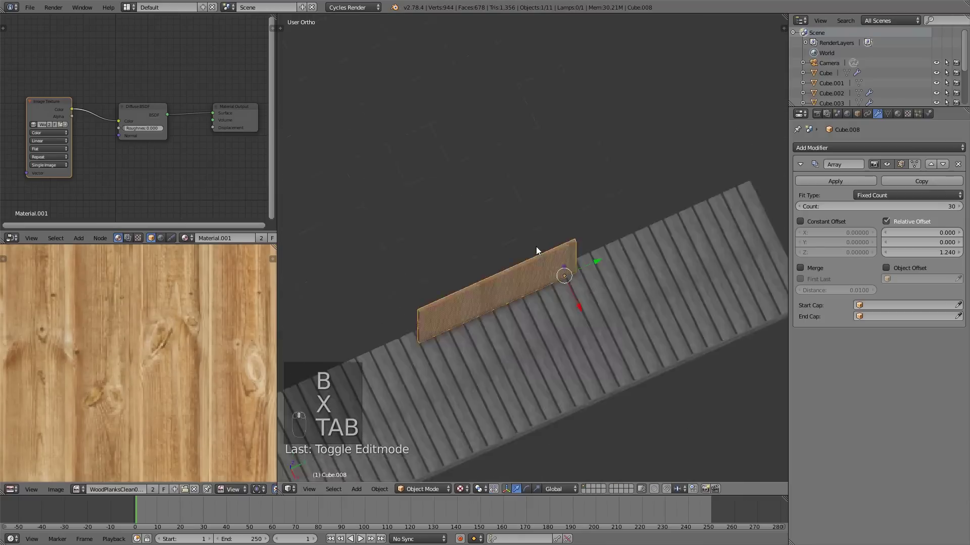
Refine the copy's end vertices again and check the side wall against the deck in 3D.
key(Tab)
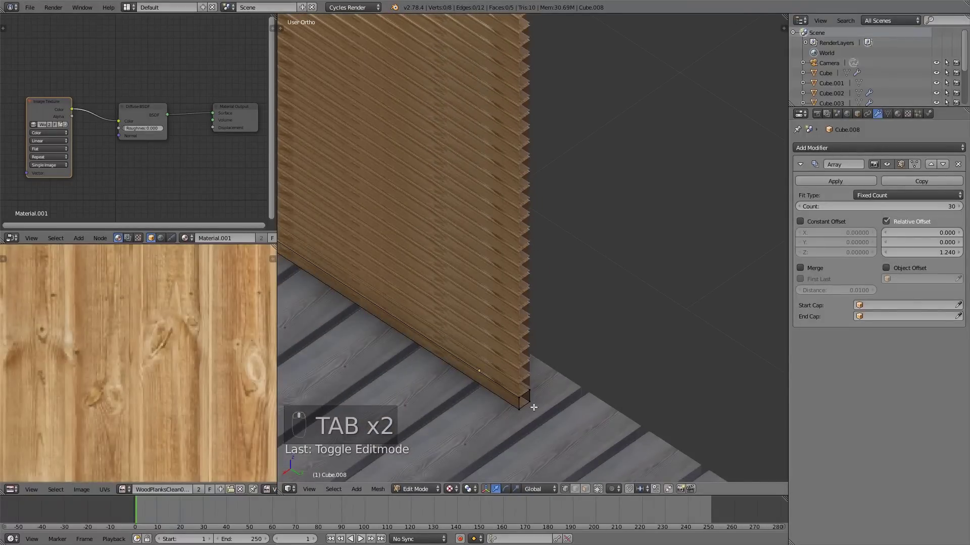
key(b)
key(f)
key(a)
key(Tab)
drag(480, 339, 526, 238)
key(KP_7)
drag(547, 295, 560, 205)
drag(561, 198, 587, 243)
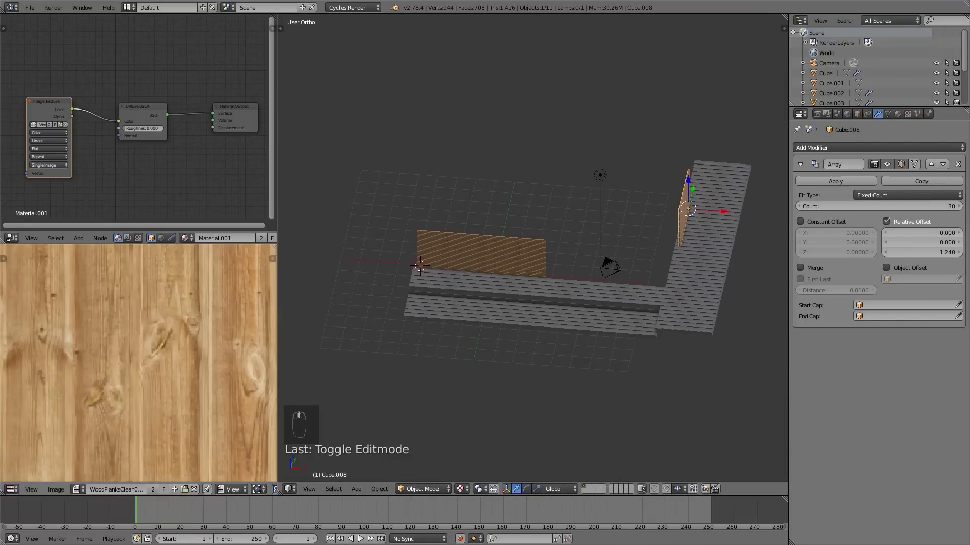
Slide the panel along the front wall, duplicate it as Cube.009 and rotate the copy 90 degrees across the plan.
drag(337, 364, 394, 352)
drag(592, 293, 571, 292)
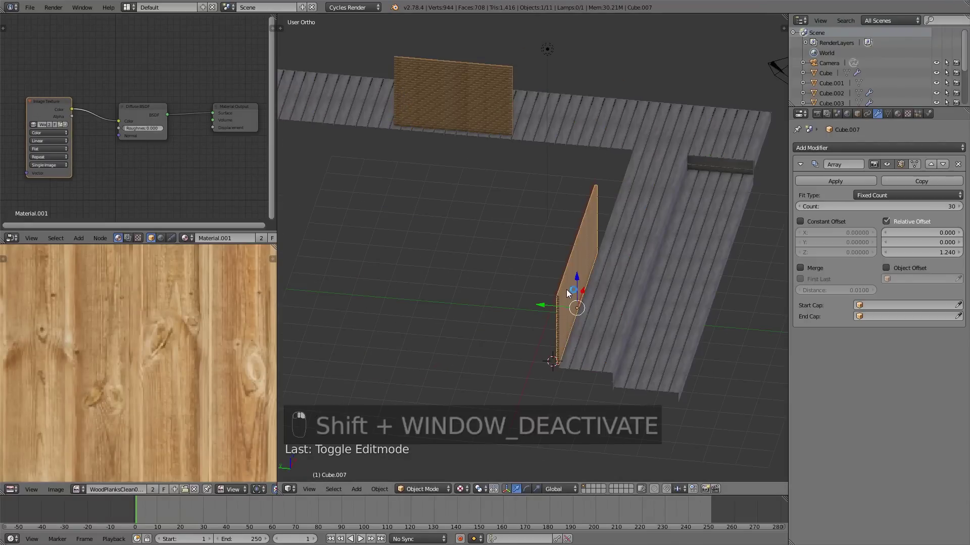
key(KP_7)
key(z)
key(s)
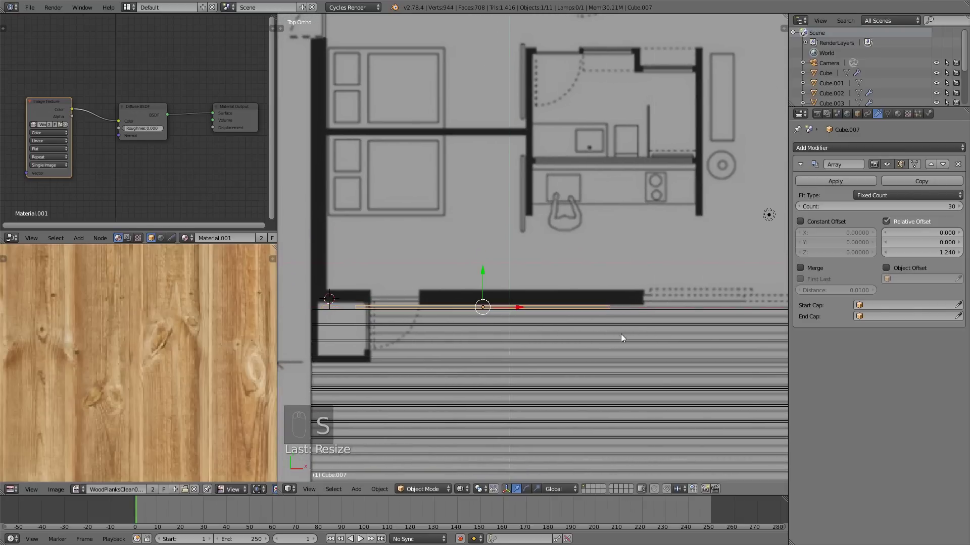
key(s)
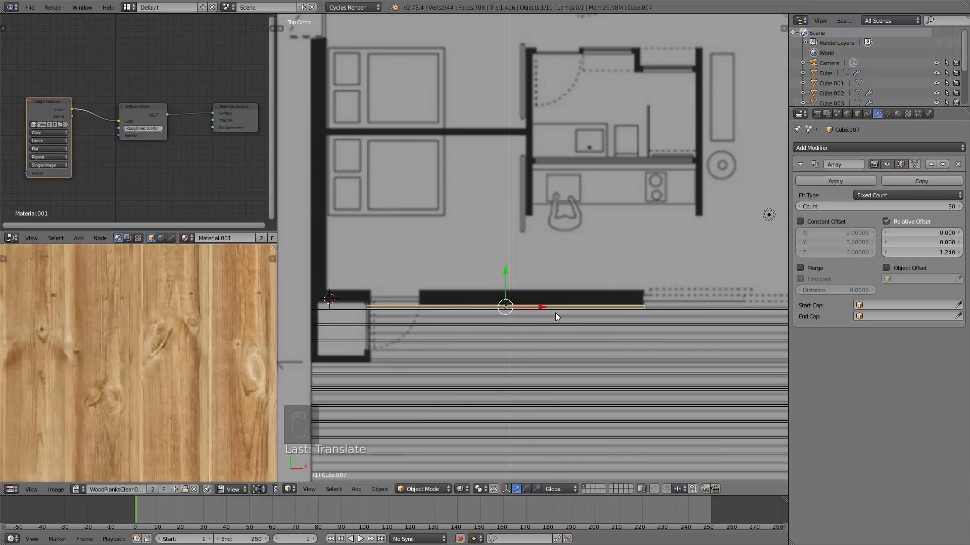
key(shift+d)
key(r)
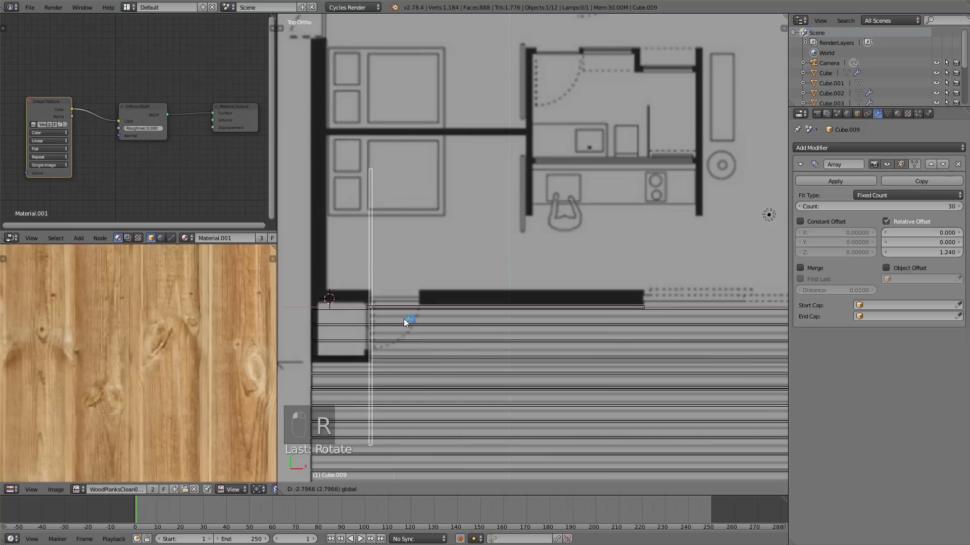
Move Cube.009 onto the side wall line and stretch its end vertices to the wall corner.
drag(370, 272, 371, 393)
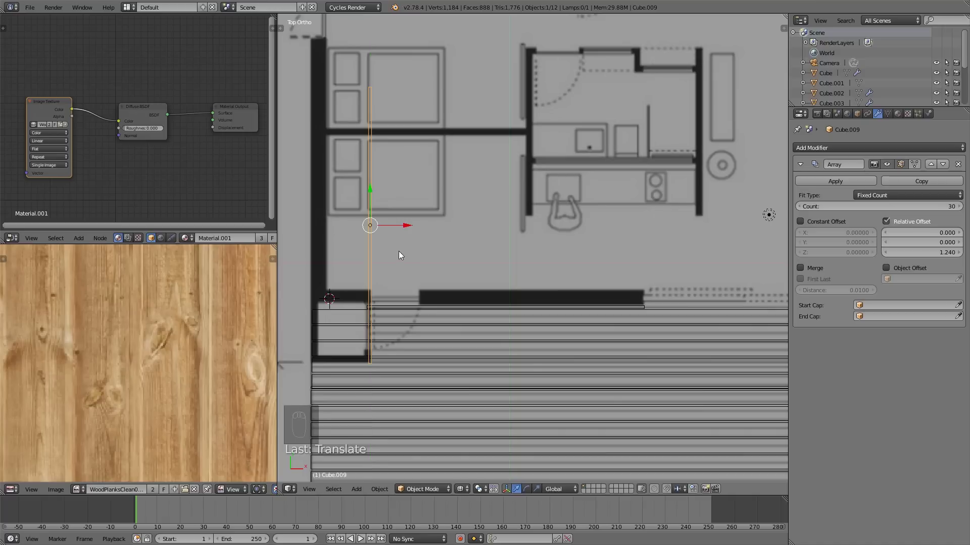
key(Tab)
key(ctrl+r)
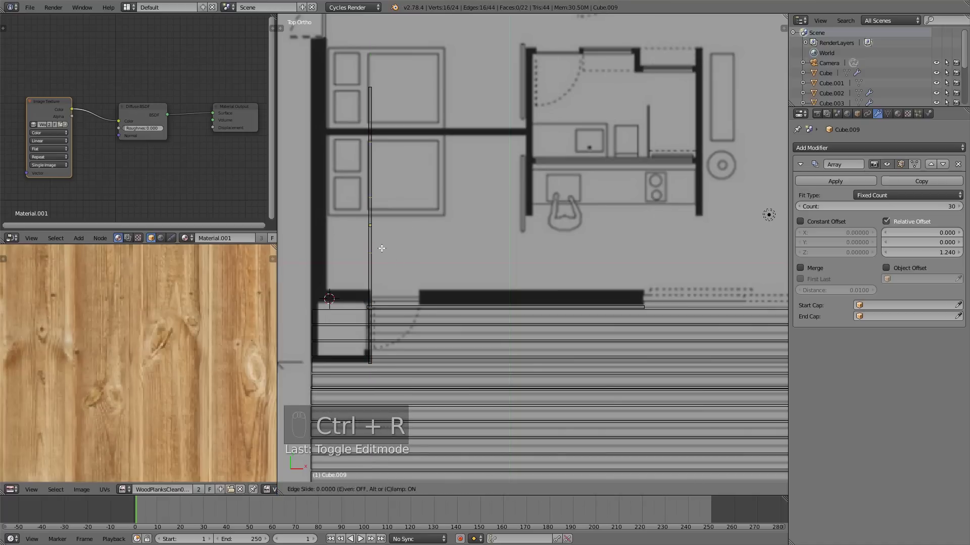
key(a)
key(b)
key(x)
key(a)
key(Tab)
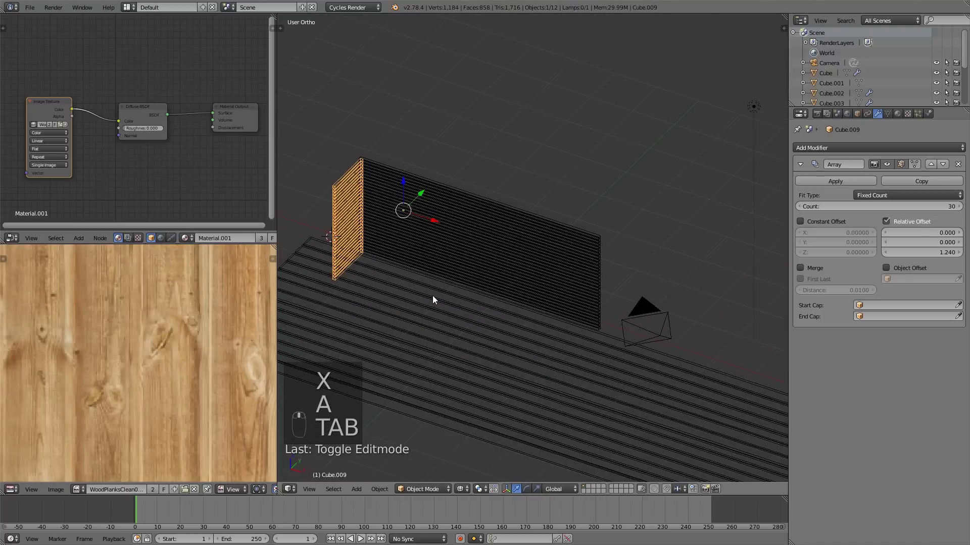
Adjust the panel's end vertices so it meets the front wall as a short slatted panel on the deck.
key(z)
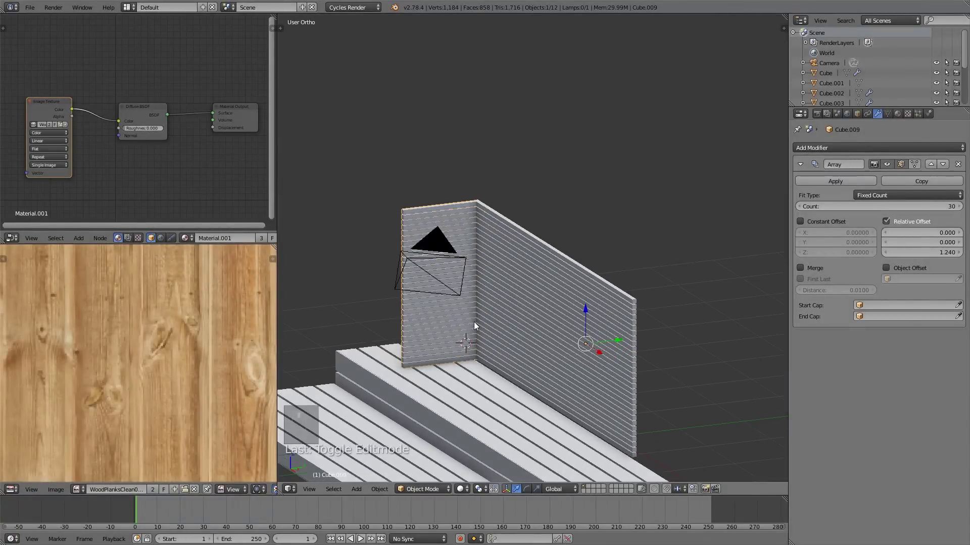
key(KP_7)
key(Tab)
key(z)
key(a)
key(b)
key(l)
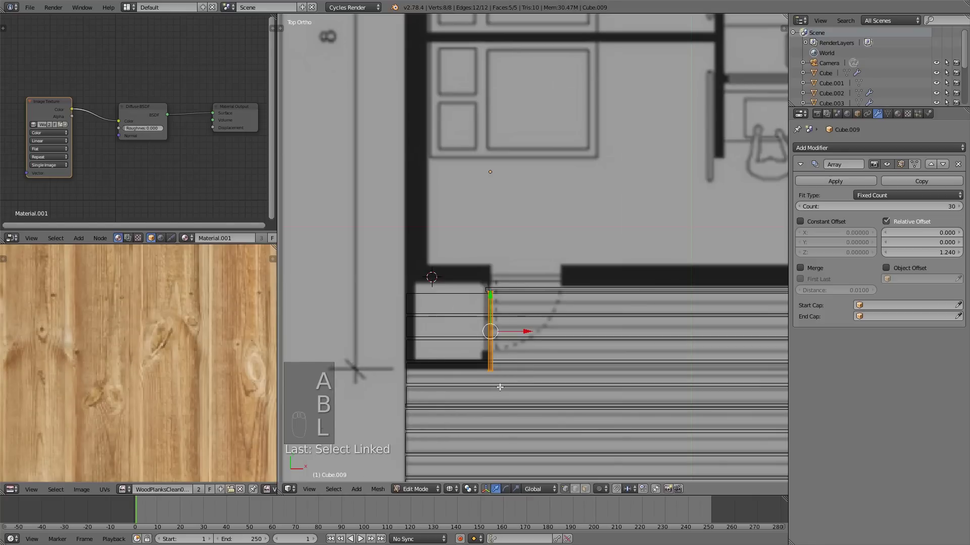
key(shift+d)
key(r)
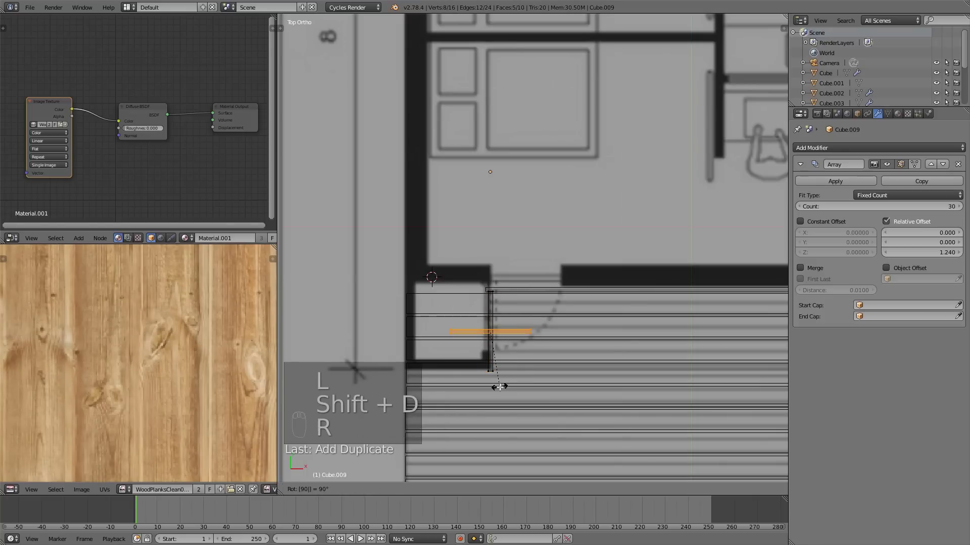
key(g)
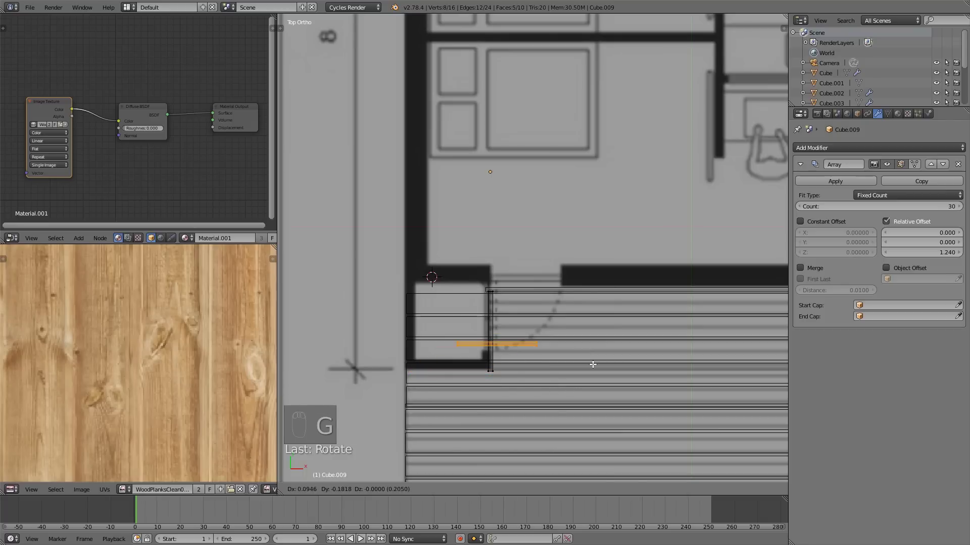
key(x)
key(Tab)
Inspect the slatted wall corner in 3D and return to the top view of the plan.
key(z)
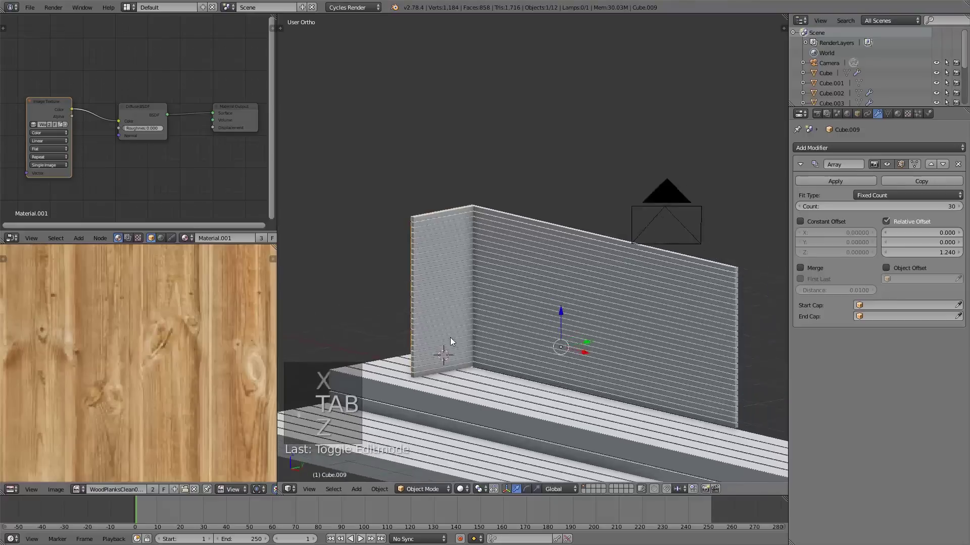
double_click(456, 329)
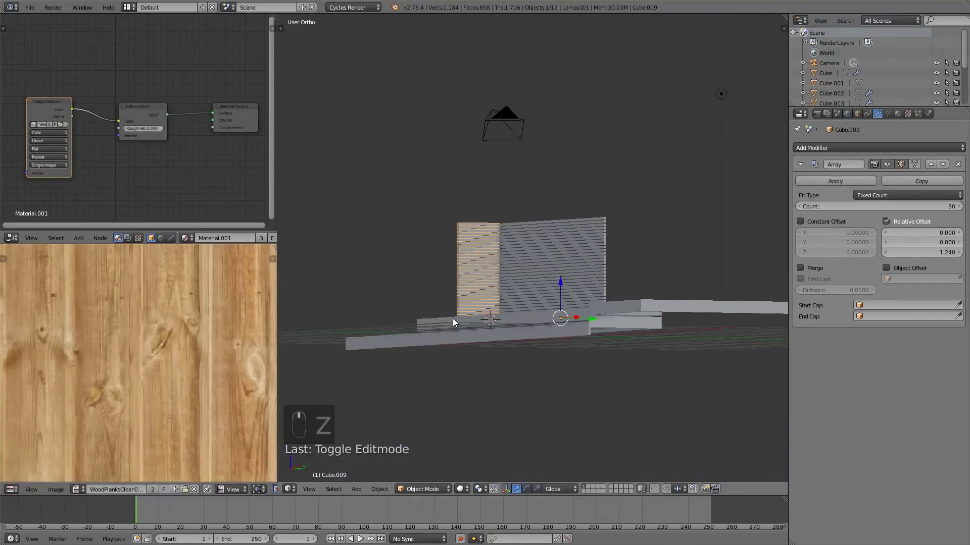
drag(662, 402, 525, 372)
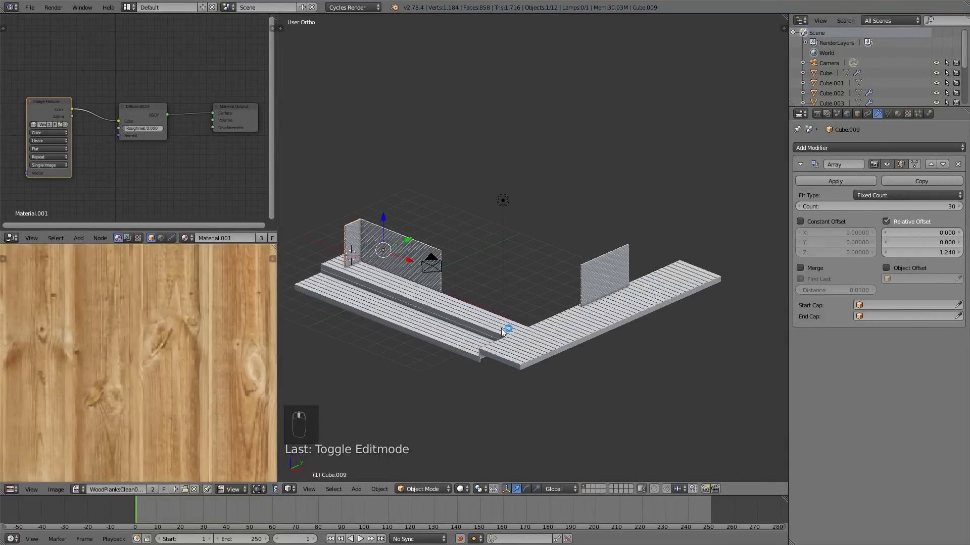
key(KP_7)
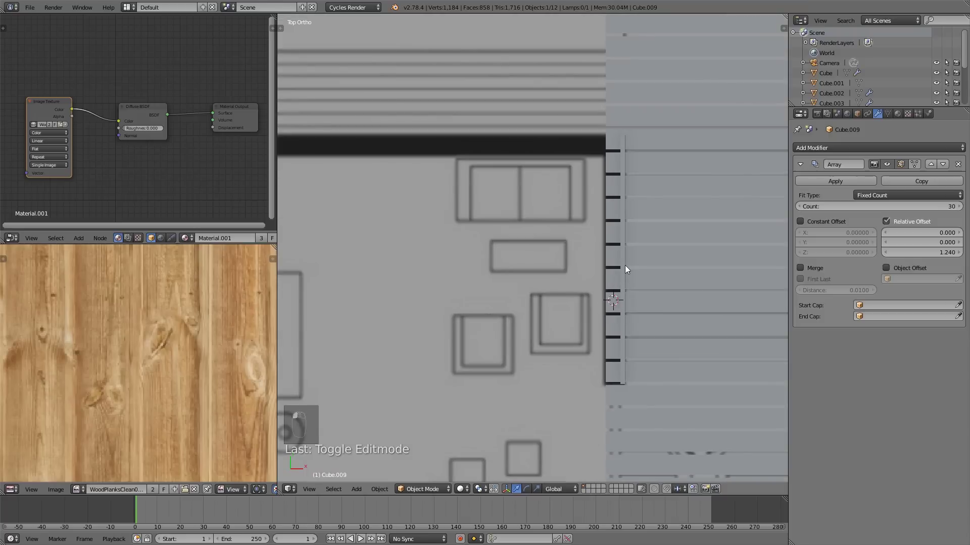
Add a new cube (Cube.010) and scale it into a thin plain wall block behind the slats.
key(shift+a)
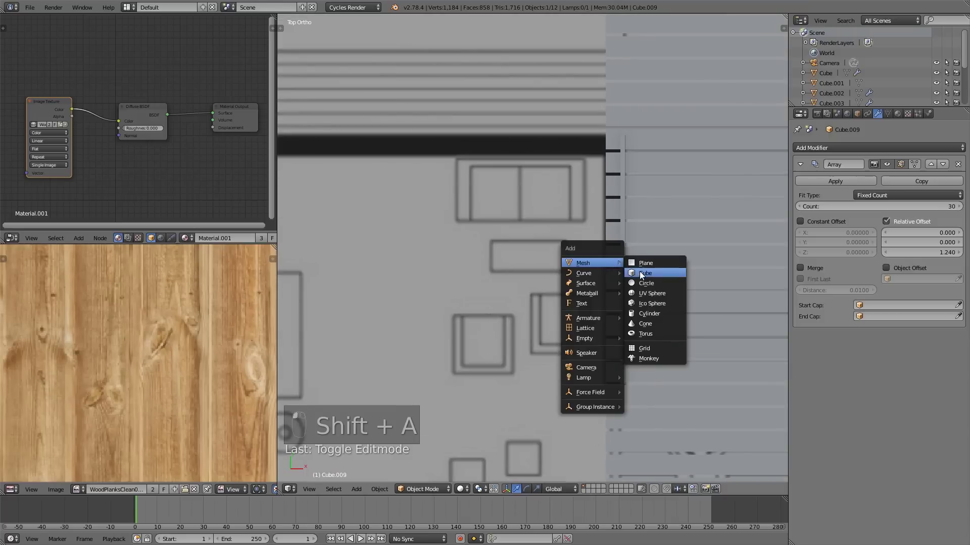
key(s)
key(s)
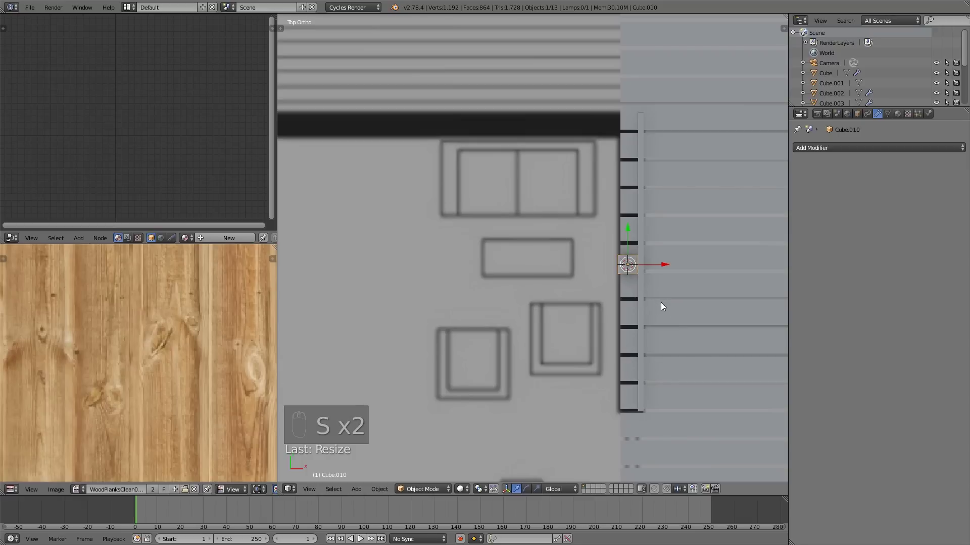
key(s)
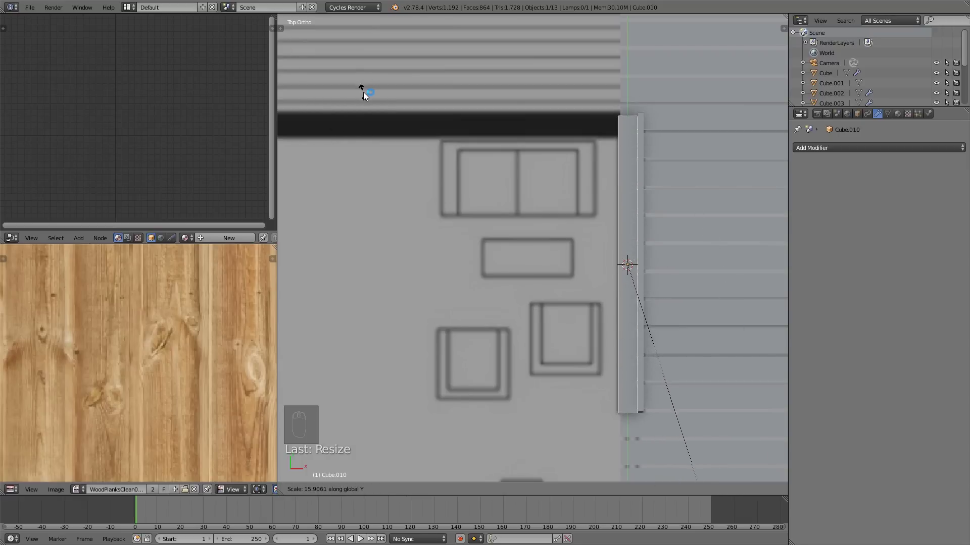
key(Tab)
key(b)
key(a)
key(b)
key(b)
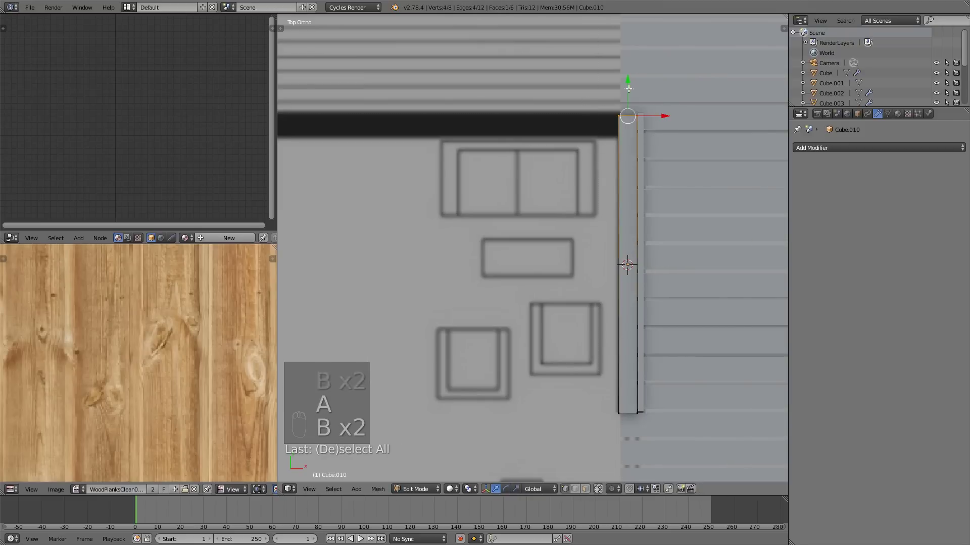
Move the wall's end to the corner and extrude it along the front line into an L shape.
key(r)
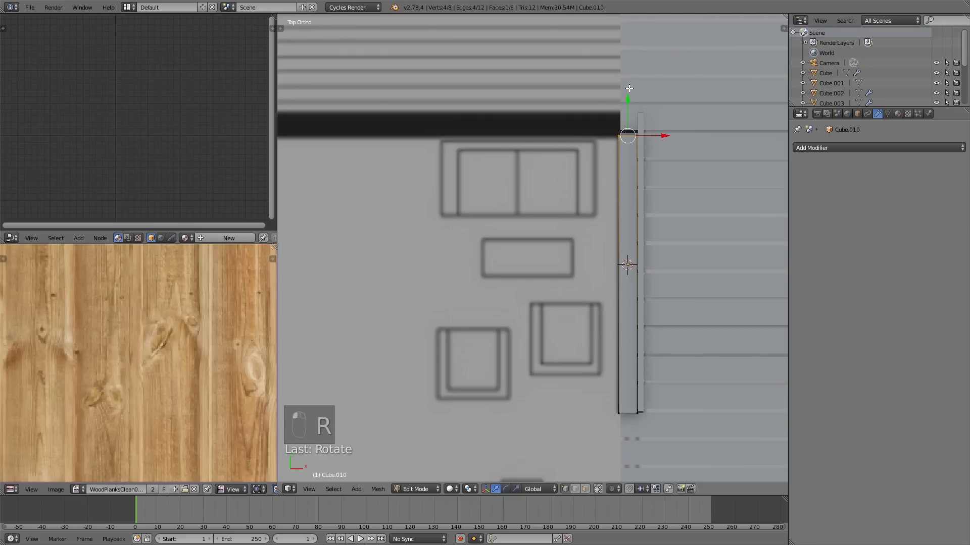
key(e)
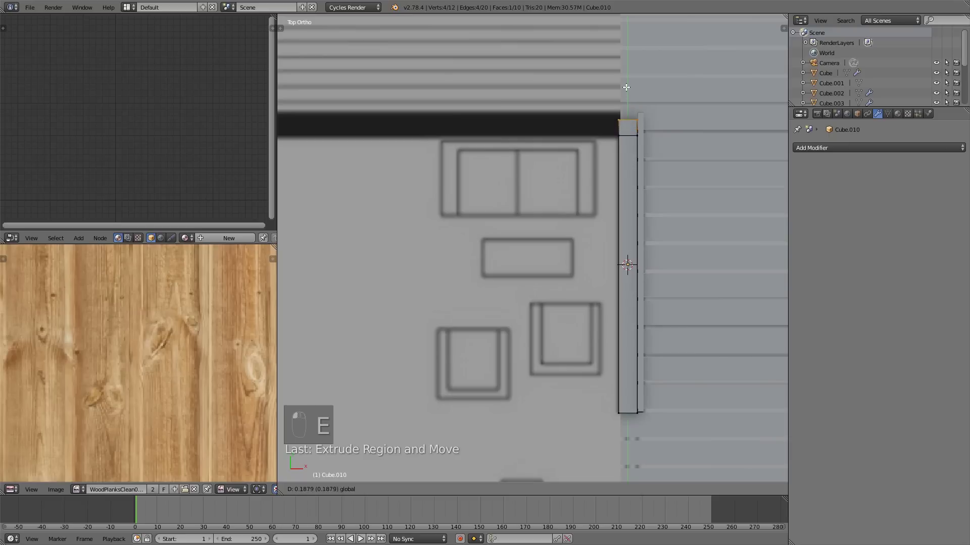
key(a)
key(b)
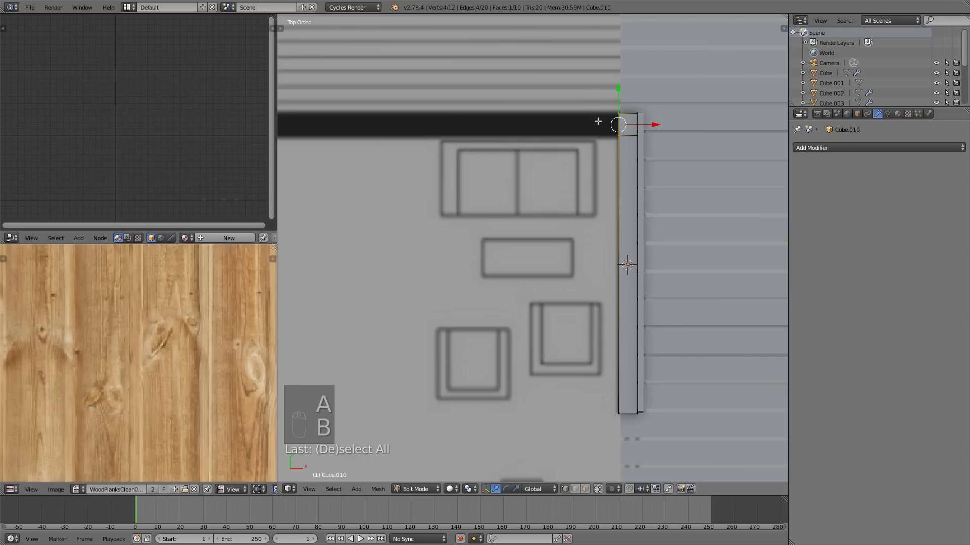
key(e)
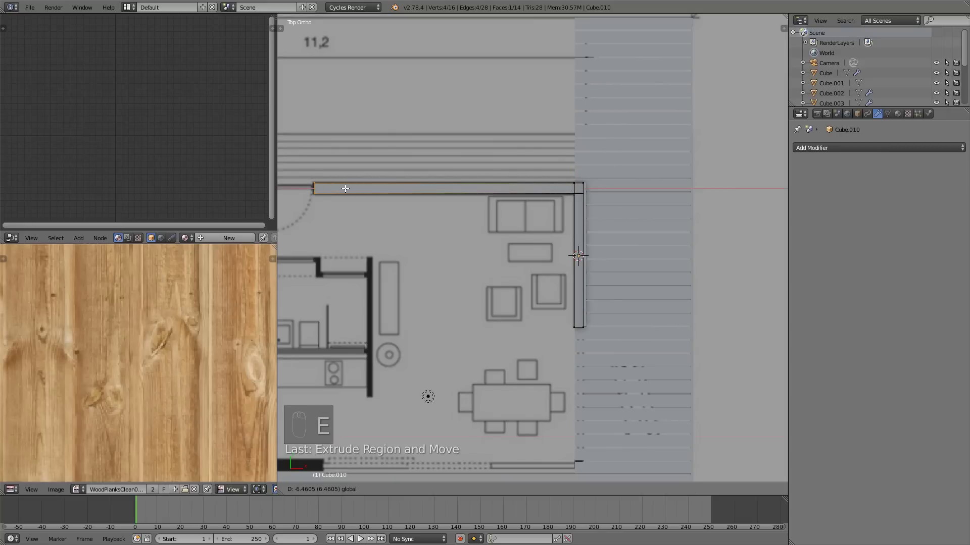
key(a)
key(Tab)
Raise the L-shaped wall to full height.
key(Tab)
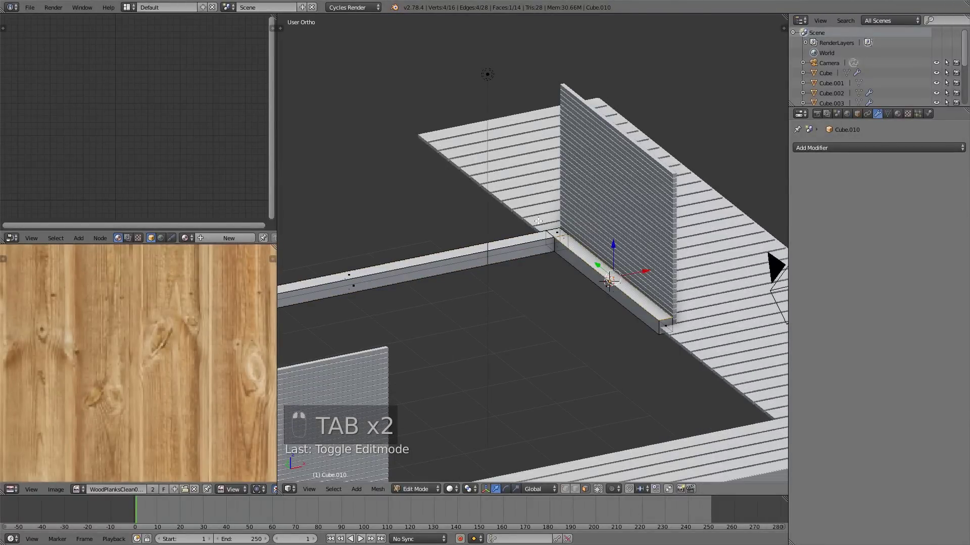
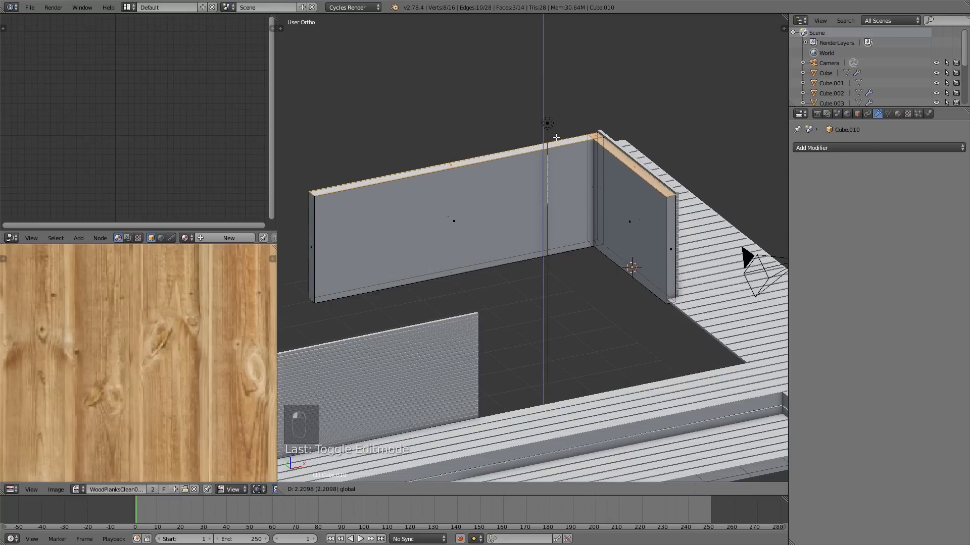
key(a)
key(Tab)
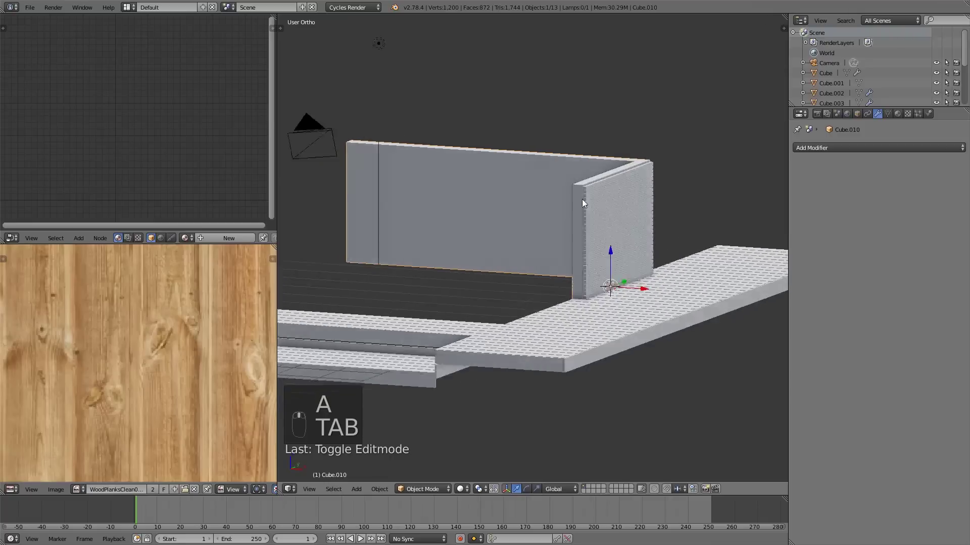
Extrude Cube.010's wall outline along the plan's outer walls round the living area, scaling the corners.
key(KP_7)
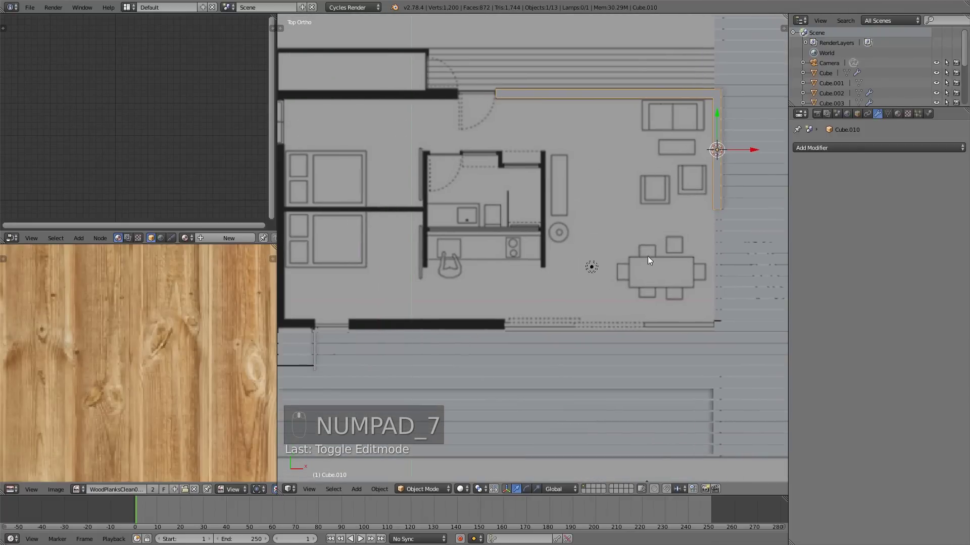
key(Tab)
key(b)
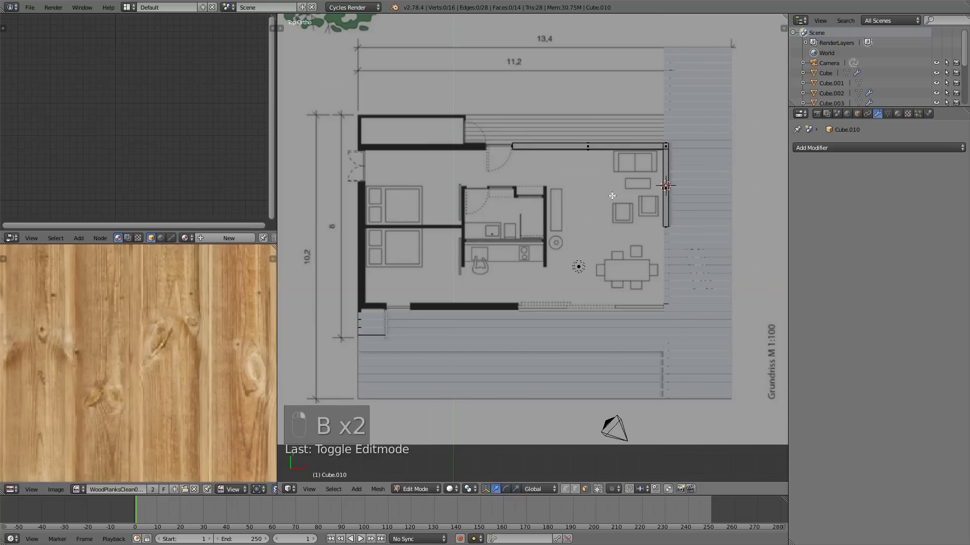
key(b)
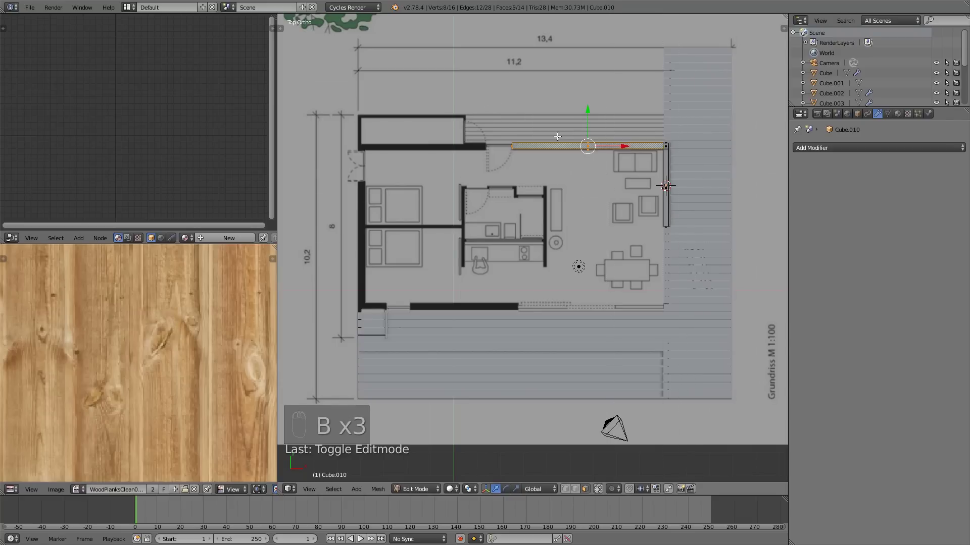
key(a)
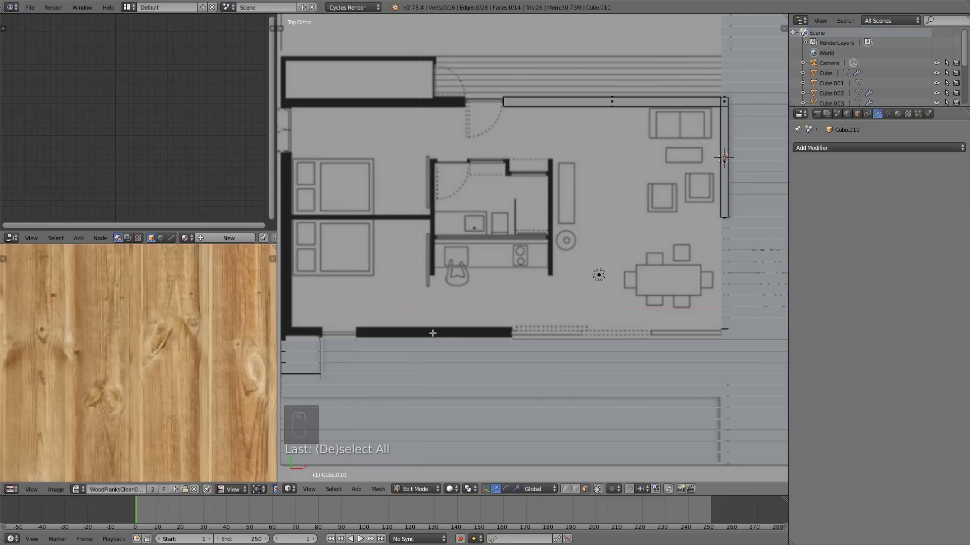
key(shift+a)
key(s)
key(s)
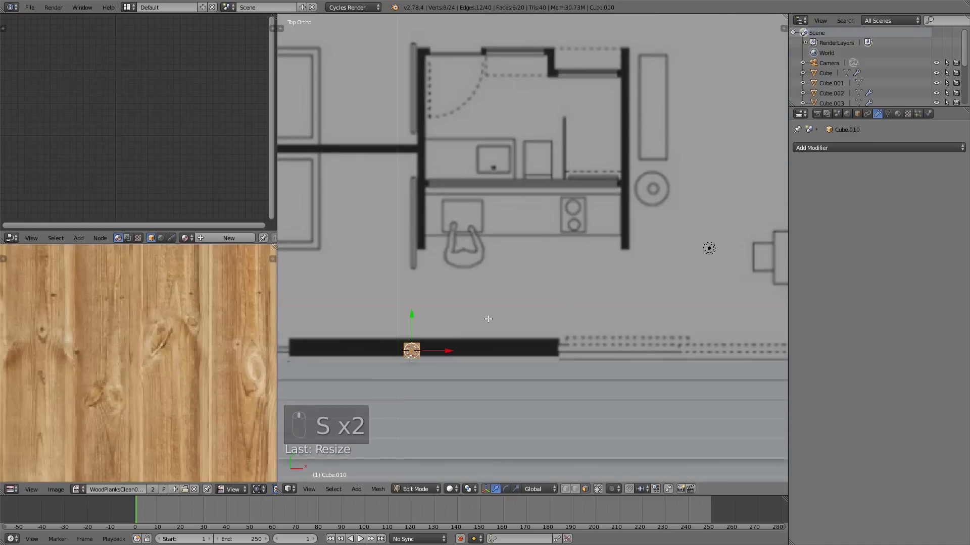
key(s)
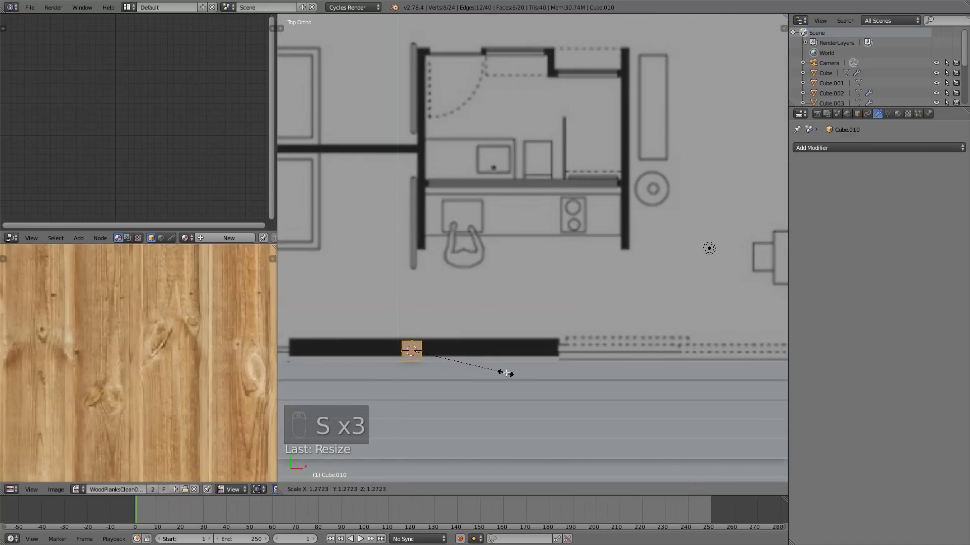
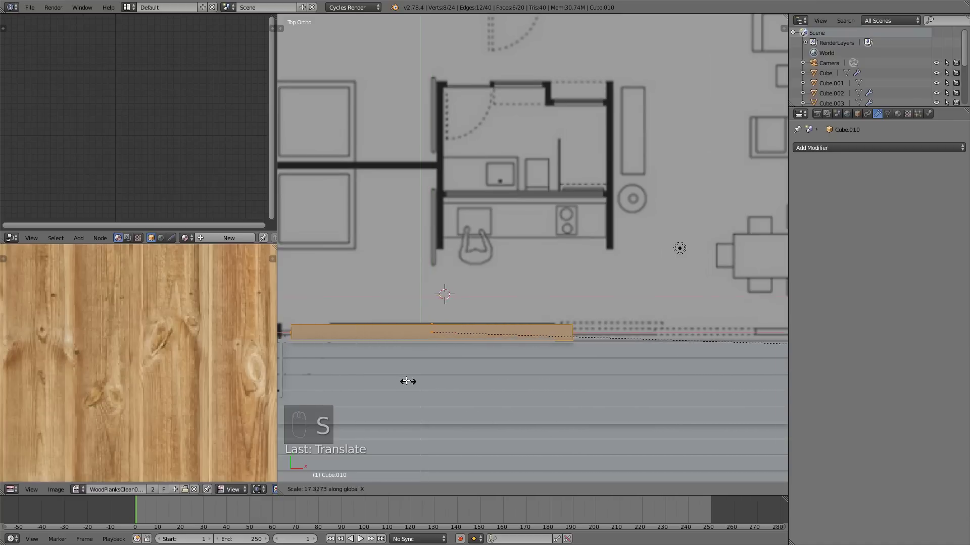
key(s)
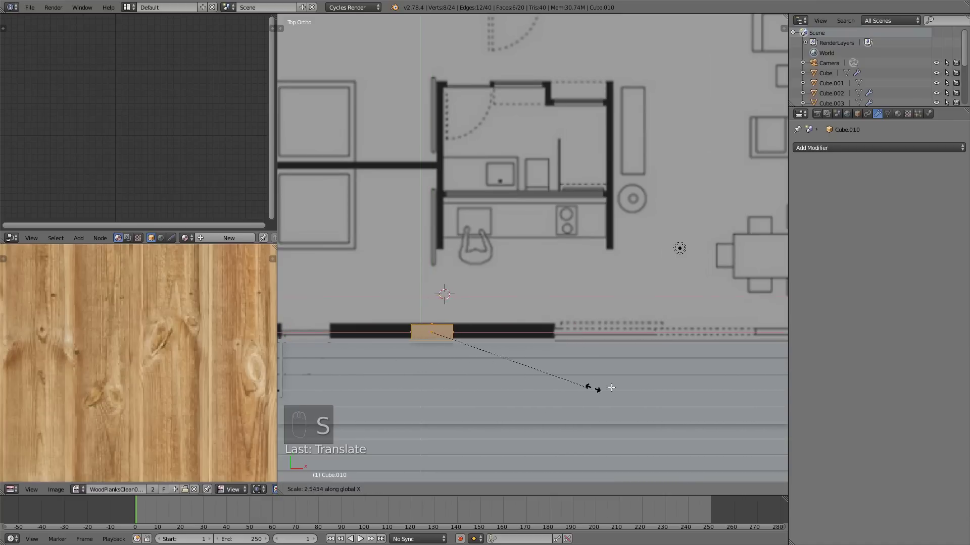
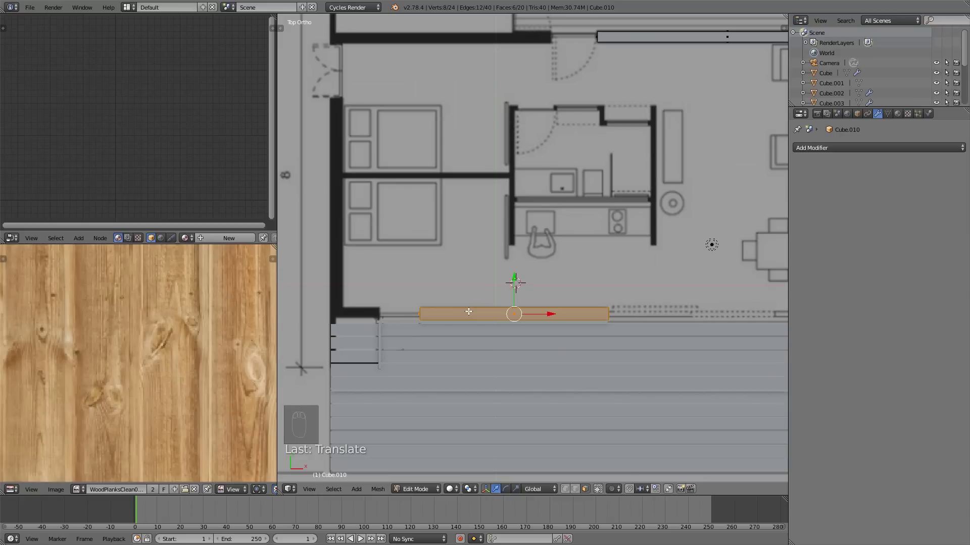
Extend the wall outline along the bottom of the plan and resize the new corner piece toward the deck.
key(shift+d)
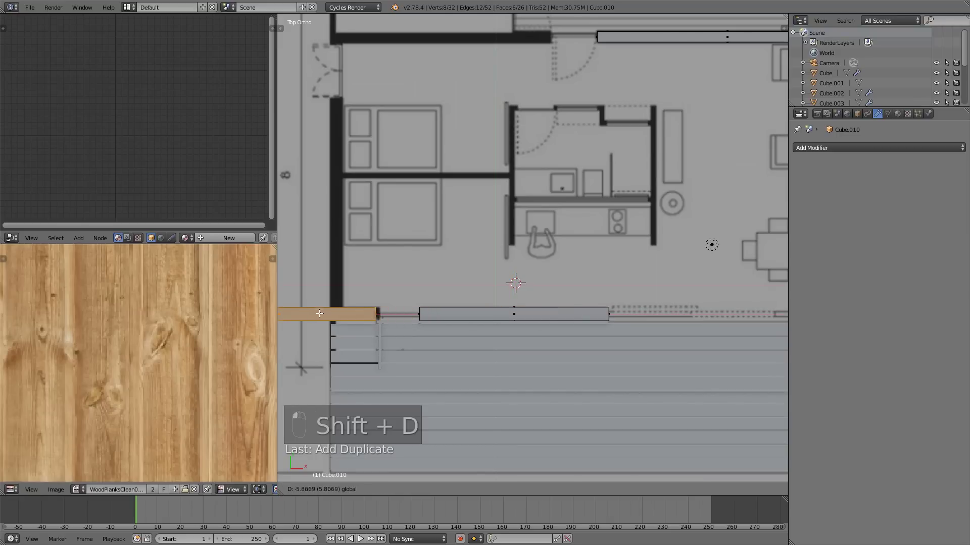
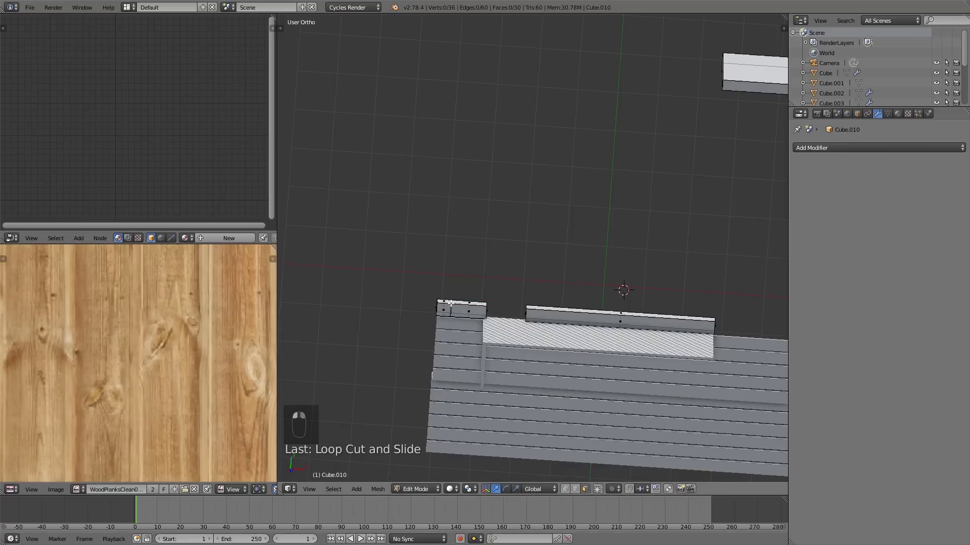
key(KP_7)
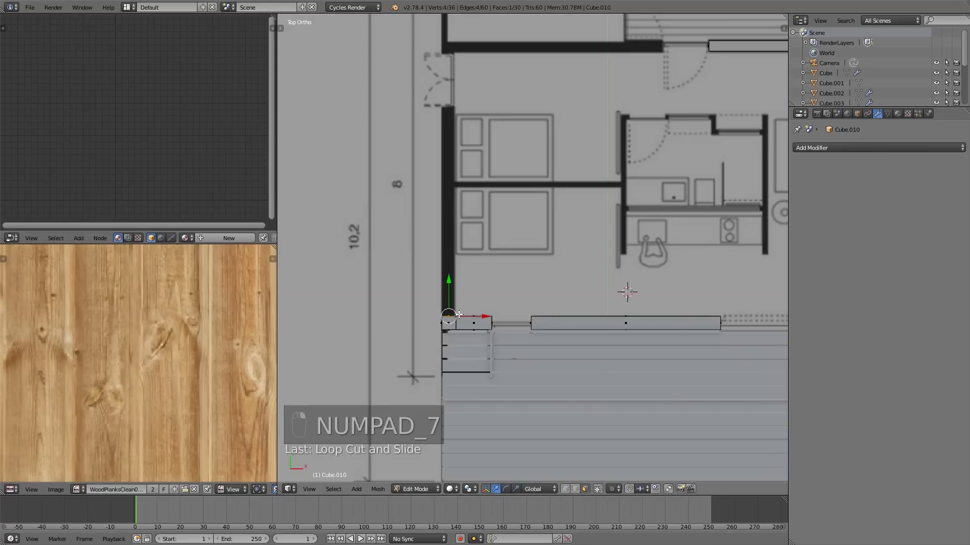
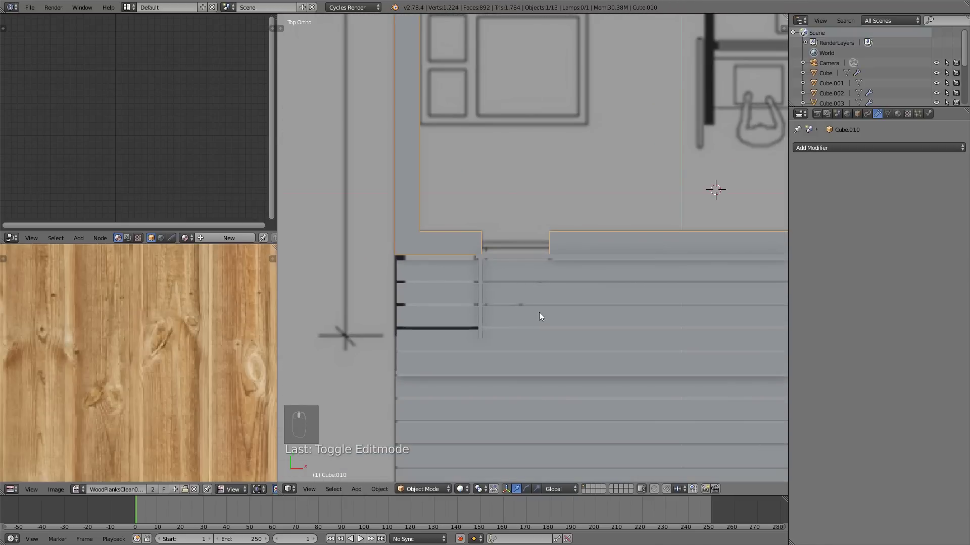
key(Tab)
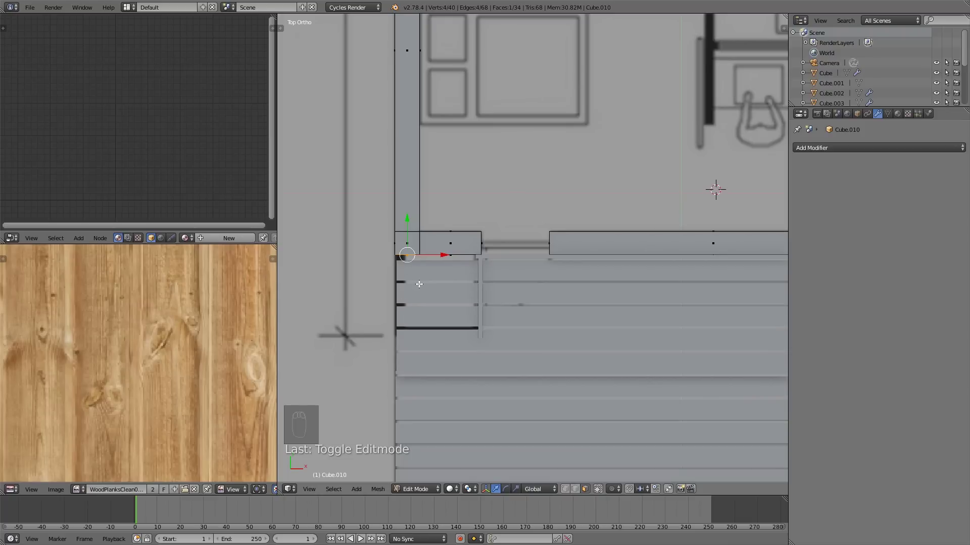
key(shift+d)
key(s)
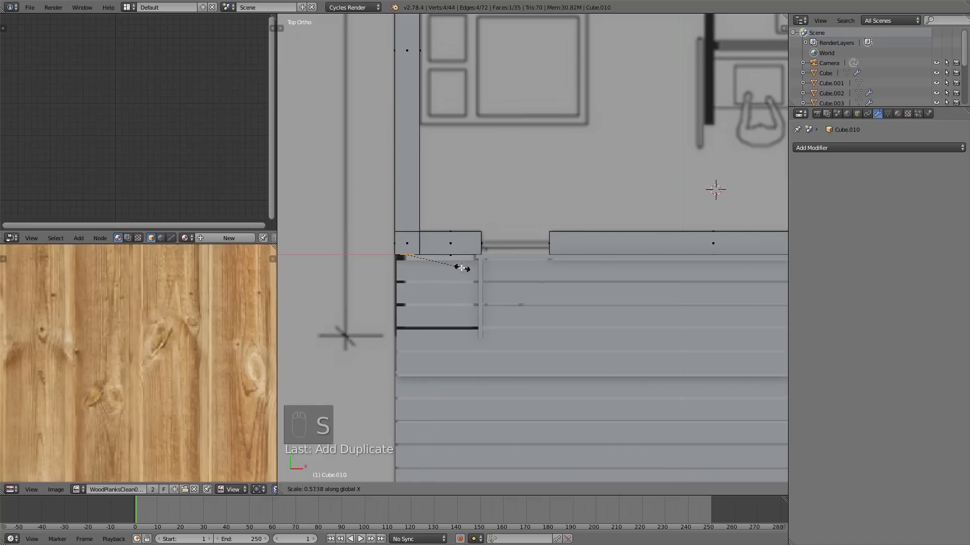
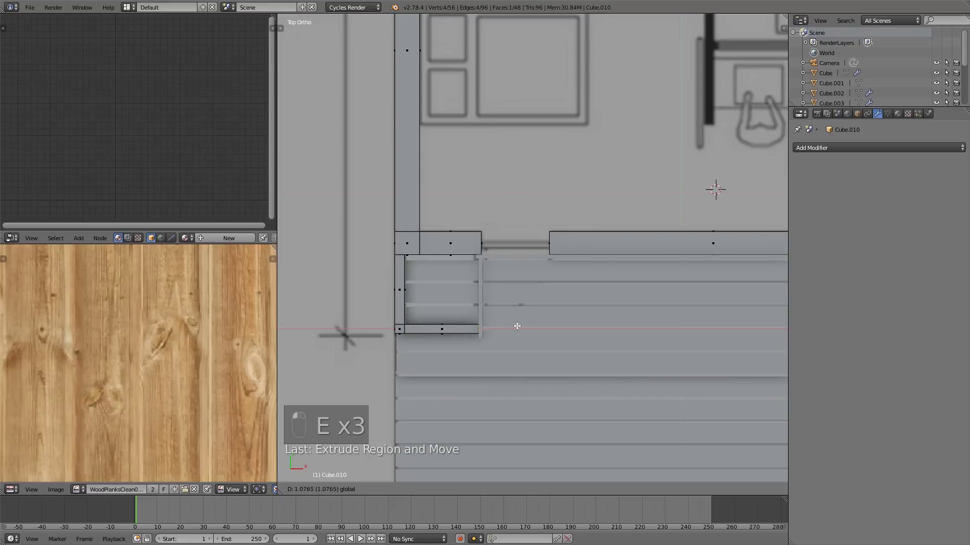
Extrude the traced wall outline upward into full-height walls.
key(a)
key(Tab)
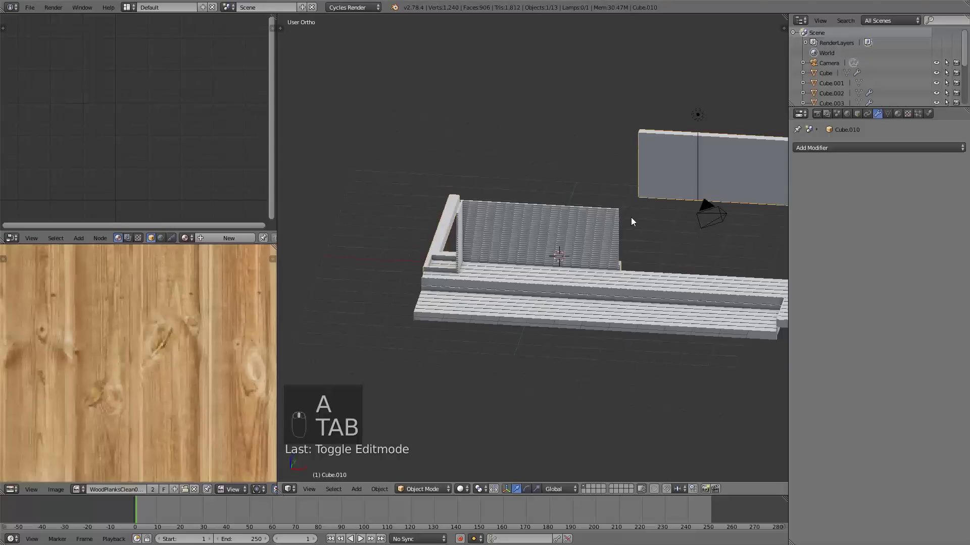
key(Tab)
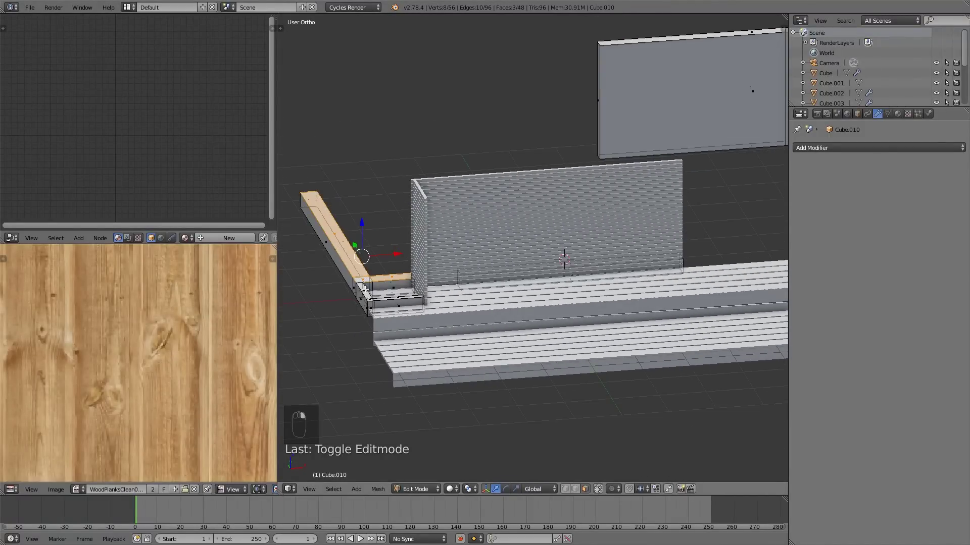
key(ctrl+z)
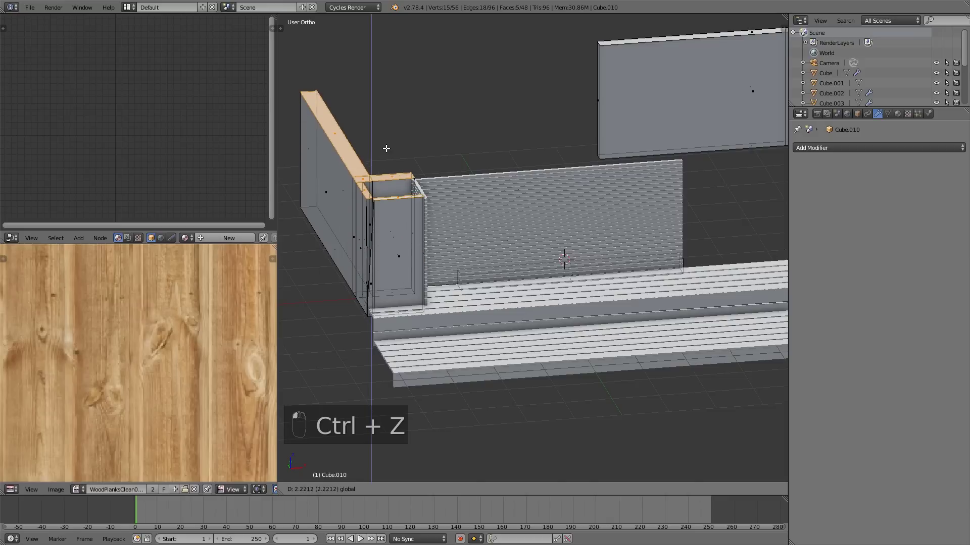
key(a)
key(Tab)
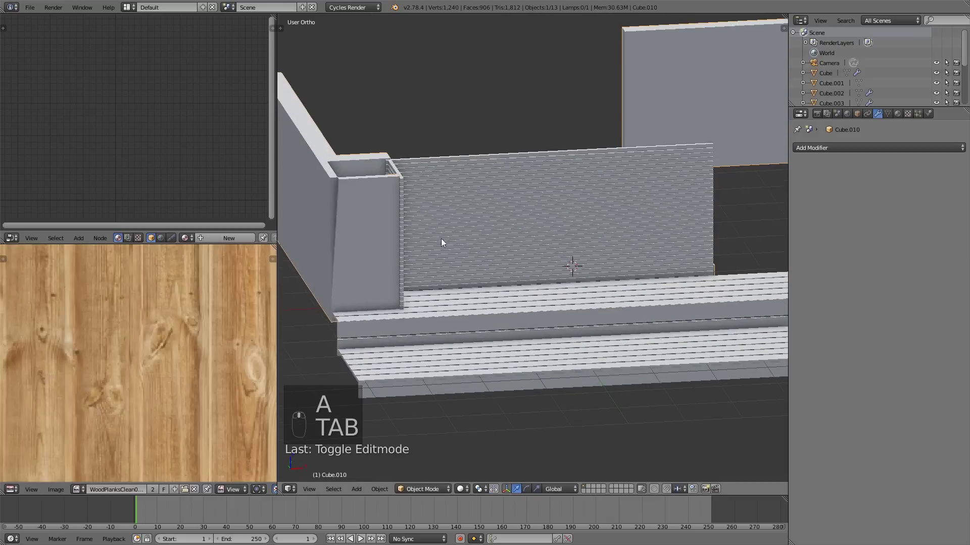
Extend the hollow corner post of the wall and zoom in on the slatted board wall.
key(ctrl+z)
key(Tab)
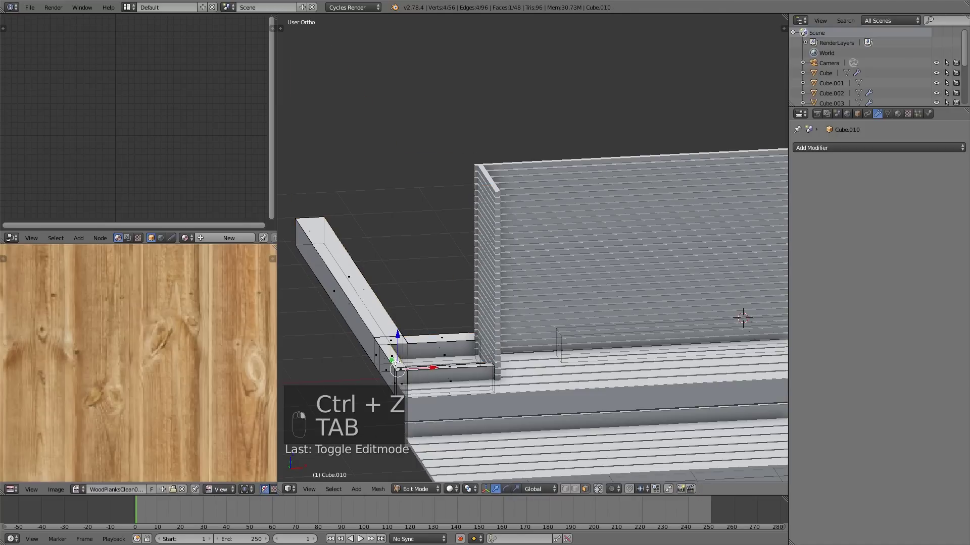
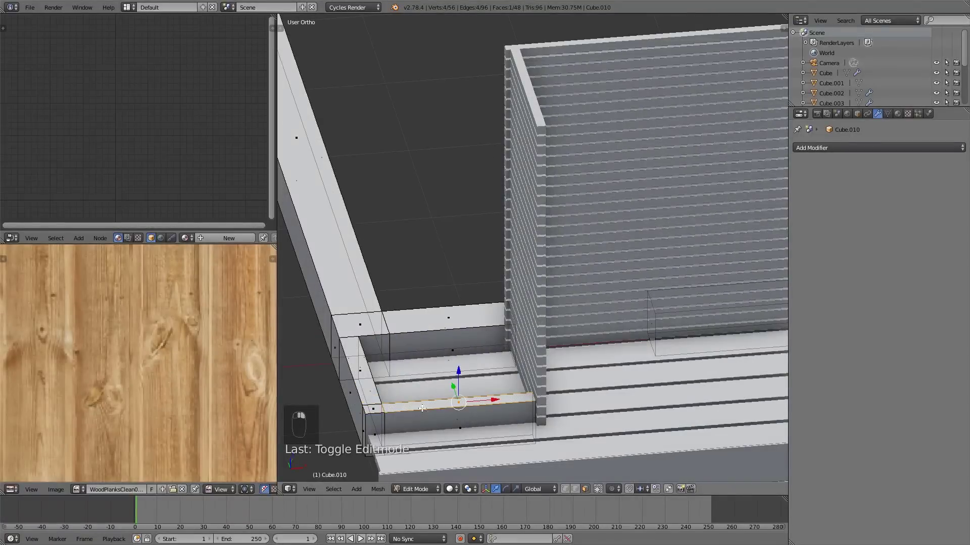
key(ctrl+z)
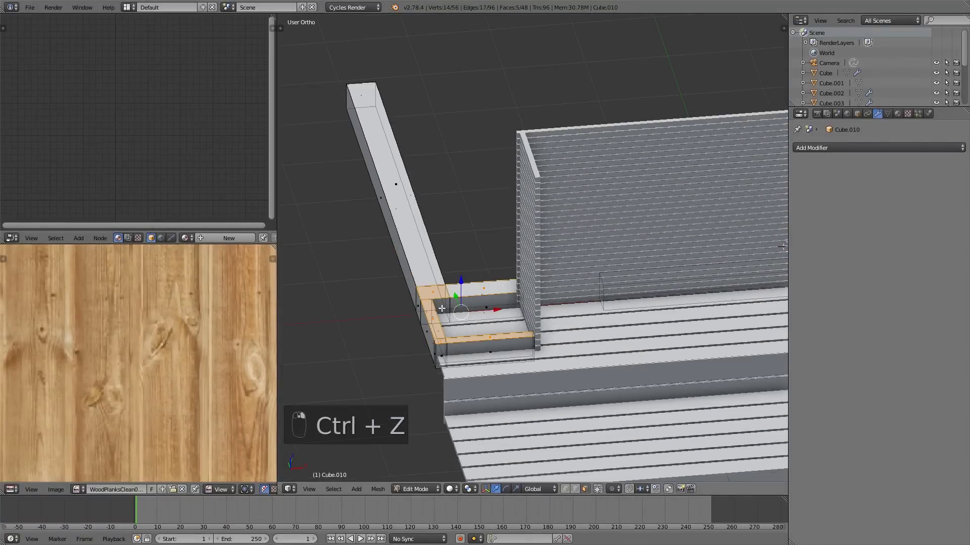
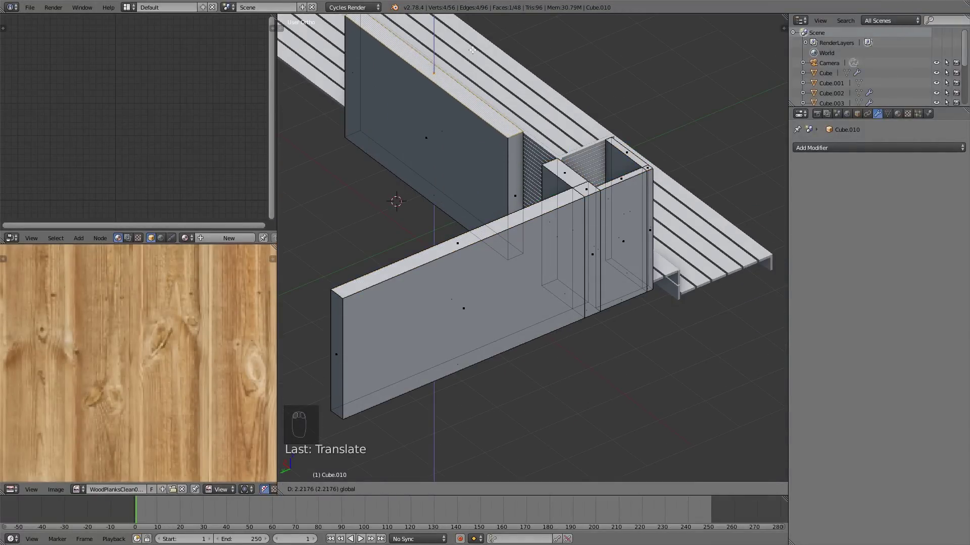
key(a)
key(Tab)
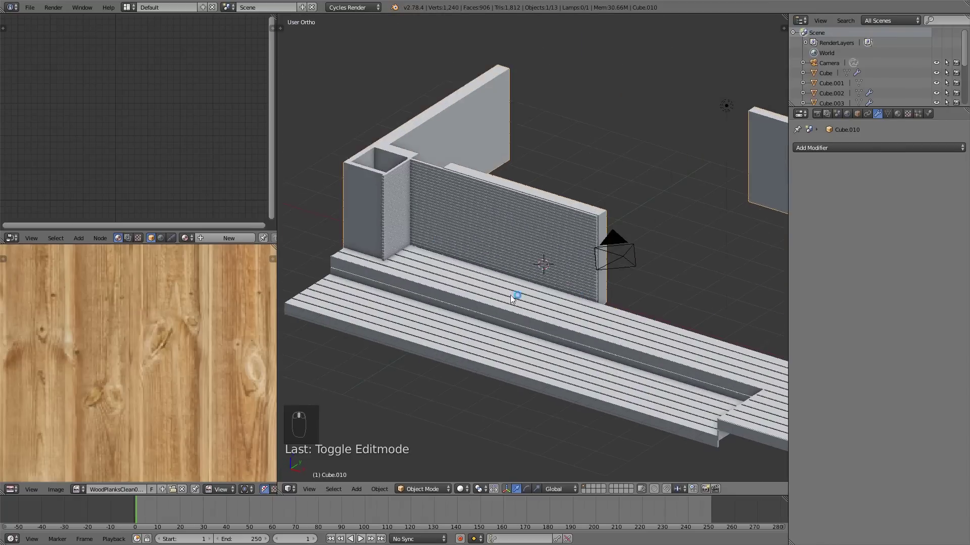
drag(519, 332, 438, 216)
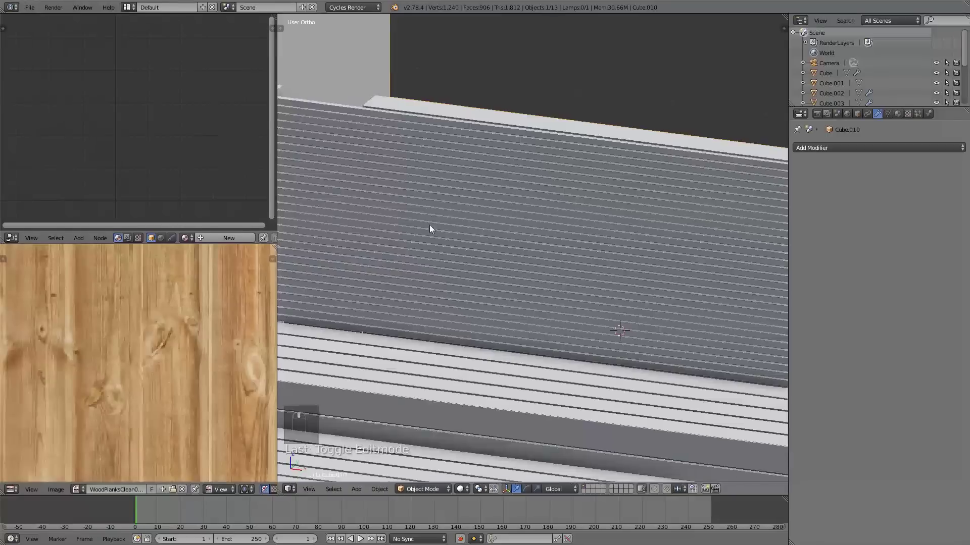
key(Tab)
View Cube.007's slatted wall from the front with its Array applied as real mesh boards.
key(Tab)
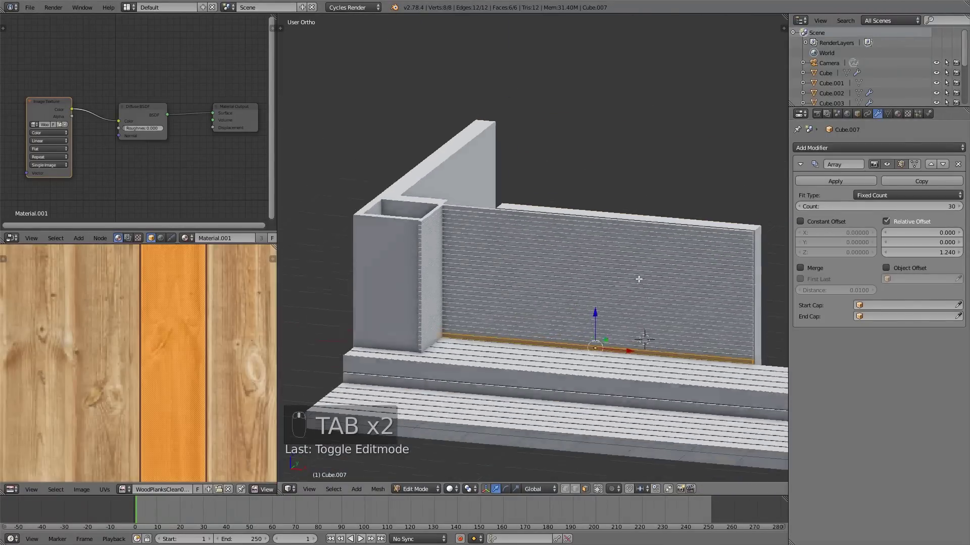
key(KP_1)
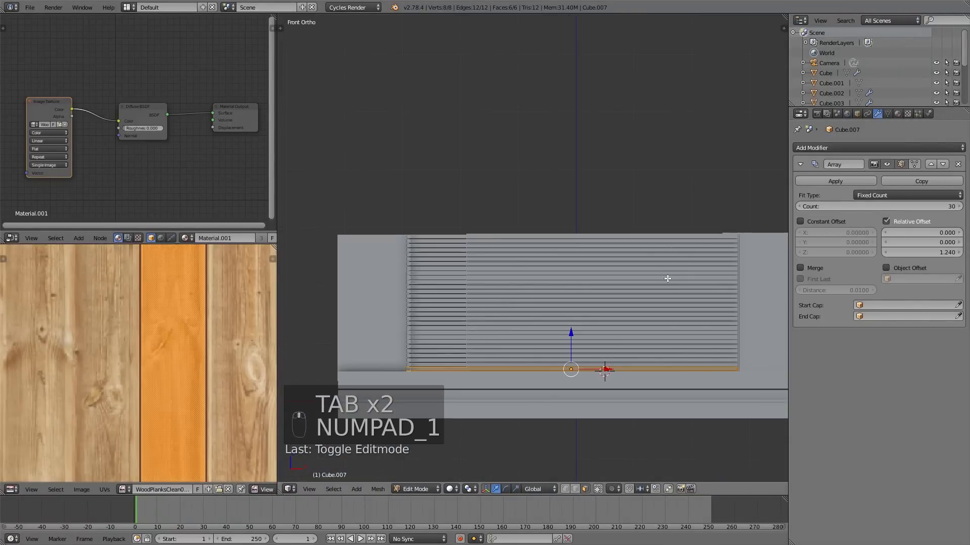
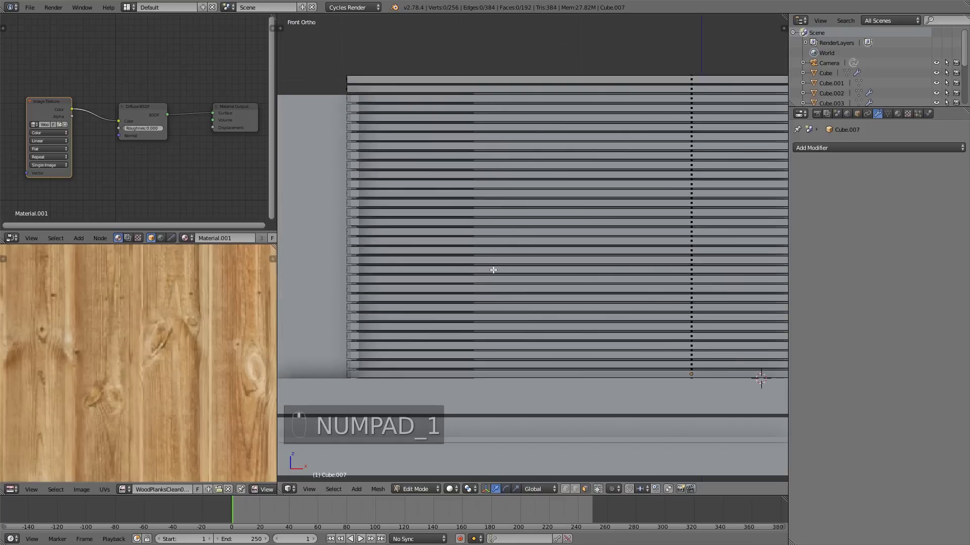
Knife vertical cuts across the slats and delete the block of faces for the doorway.
key(k)
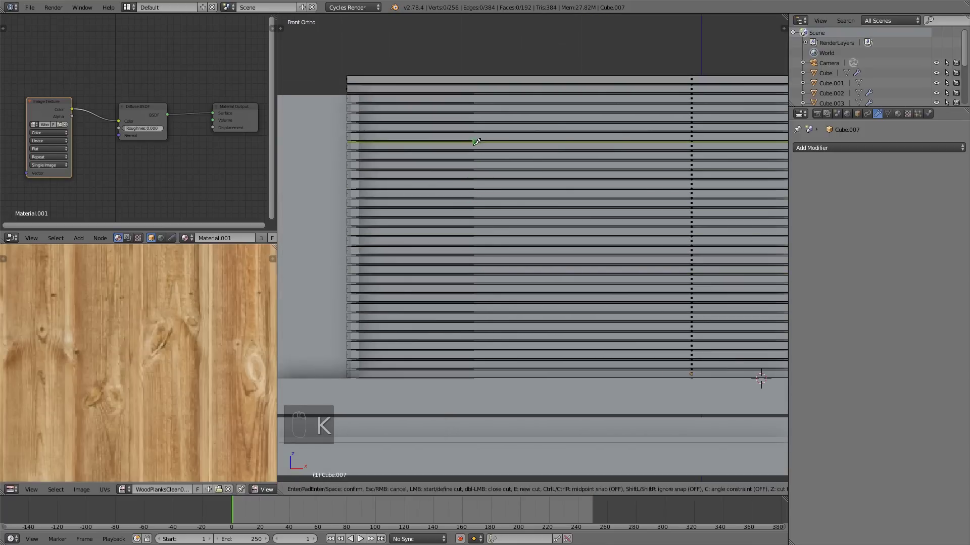
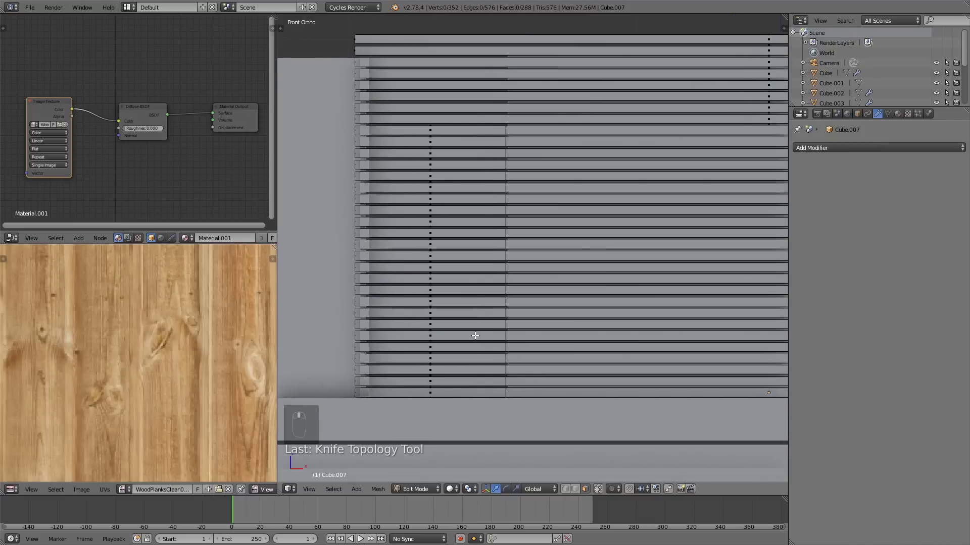
key(k)
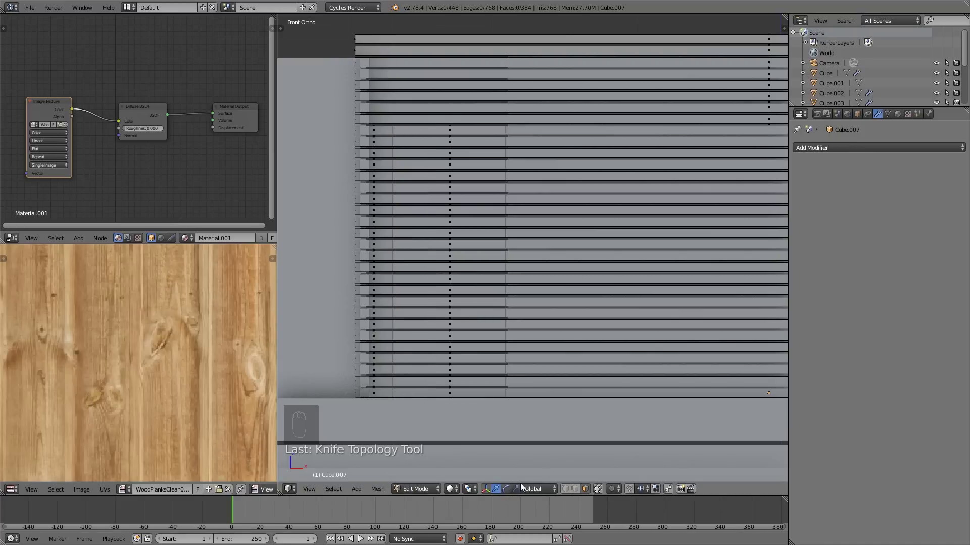
key(b)
key(x)
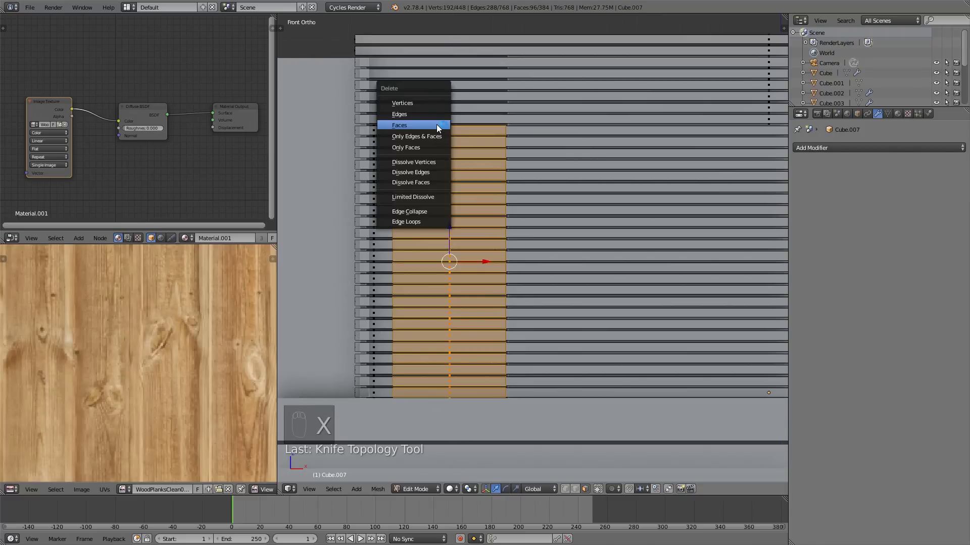
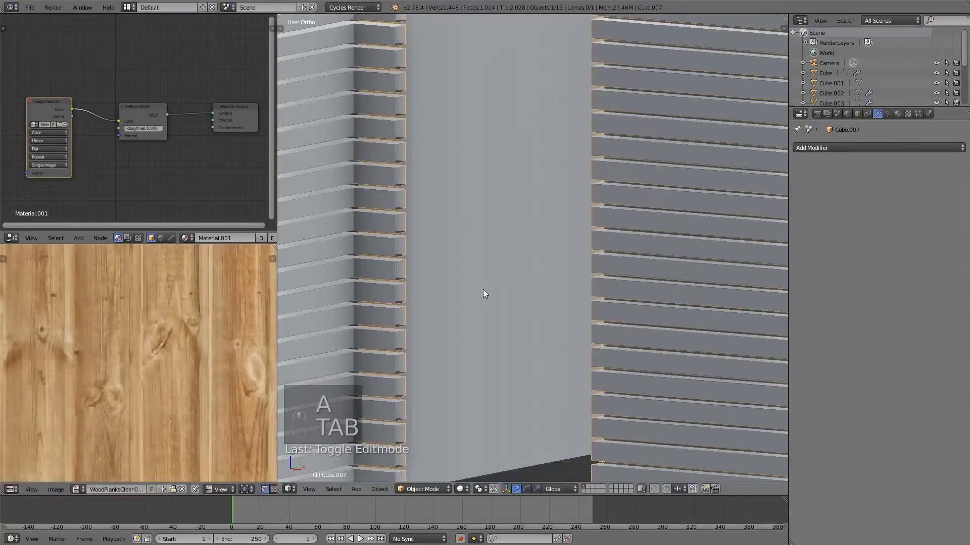
Fill faces over each open slat end around the doorway cut.
drag(466, 368, 465, 385)
middle_click(495, 313)
key(Tab)
key(a)
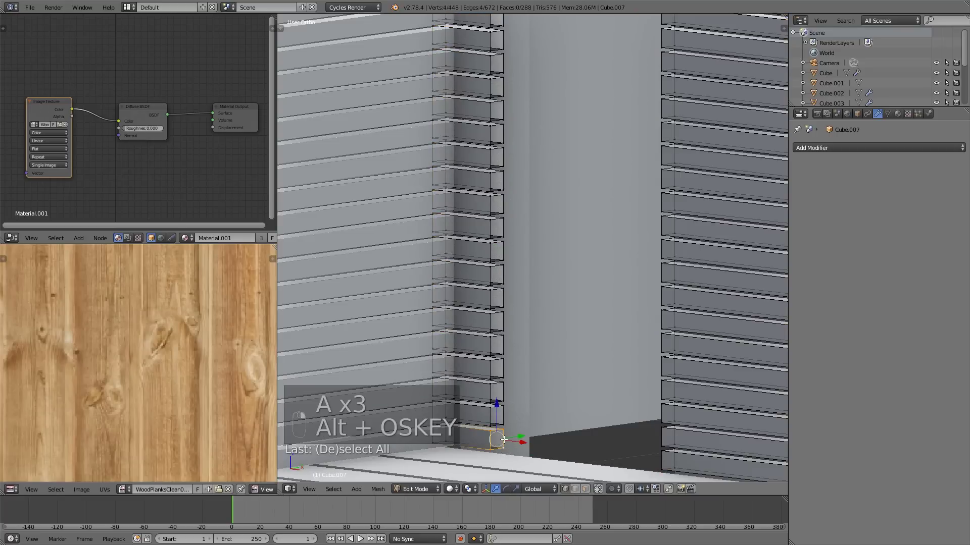
key(alt+super+f)
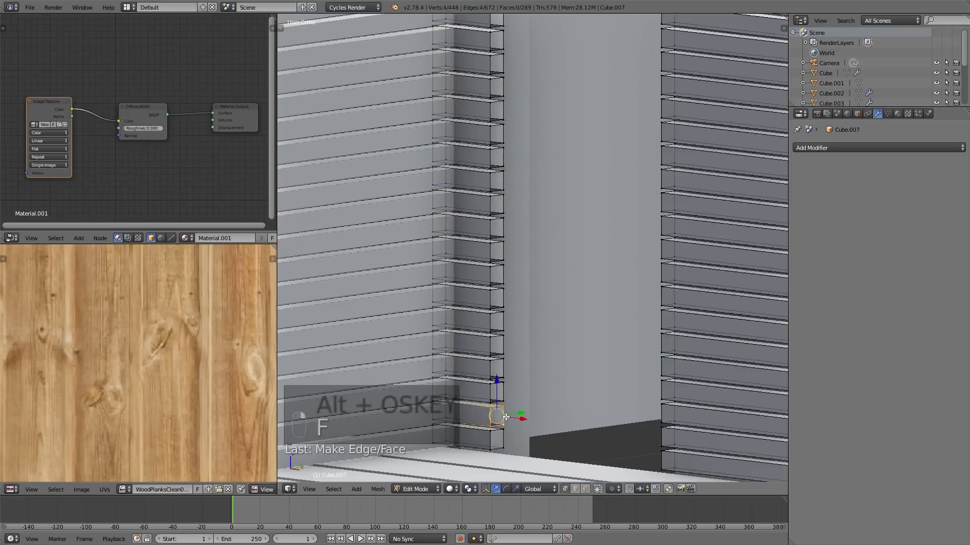
key(f)
key(f)
key(space)
key(f)
key(f)
key(a)
key(Tab)
Check the finished doorway from front and side views and return to the top view.
drag(509, 375, 521, 331)
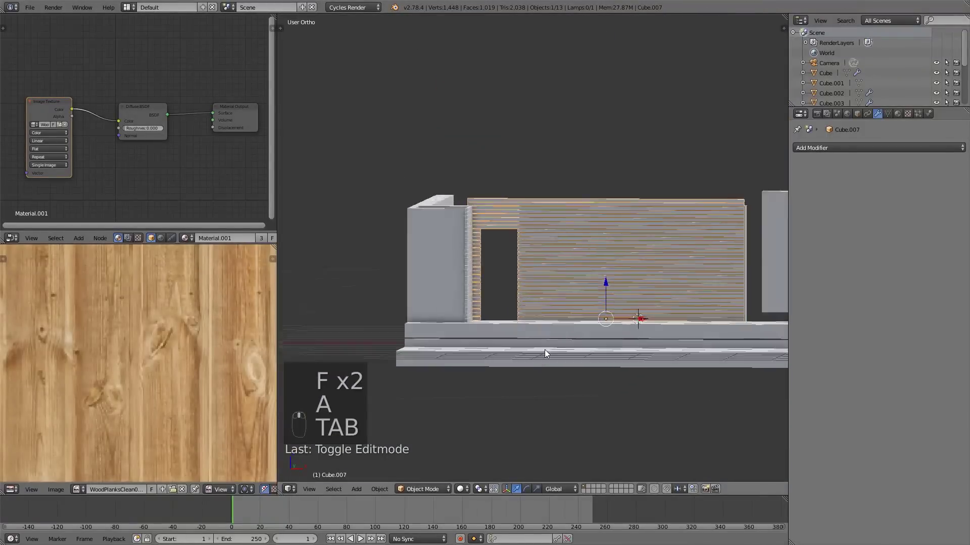
key(KP_1)
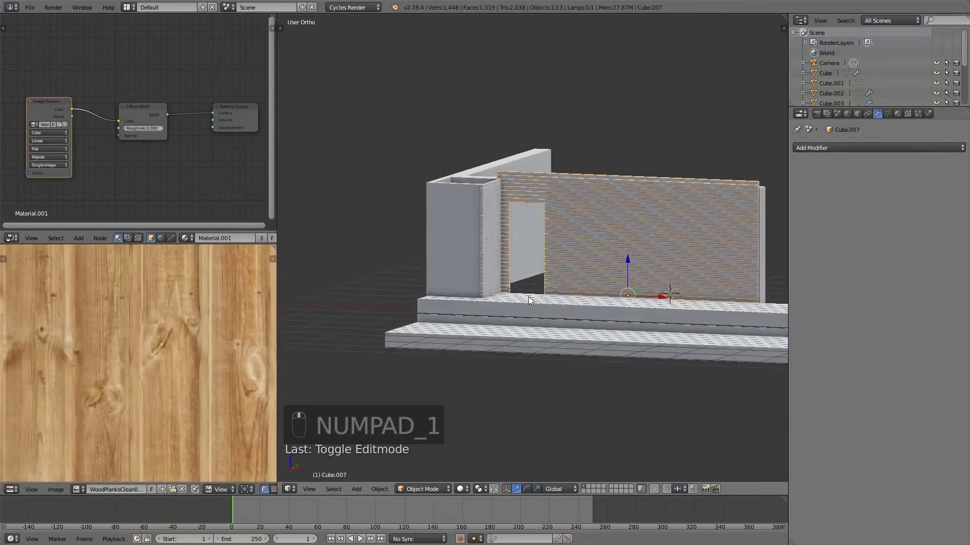
key(Tab)
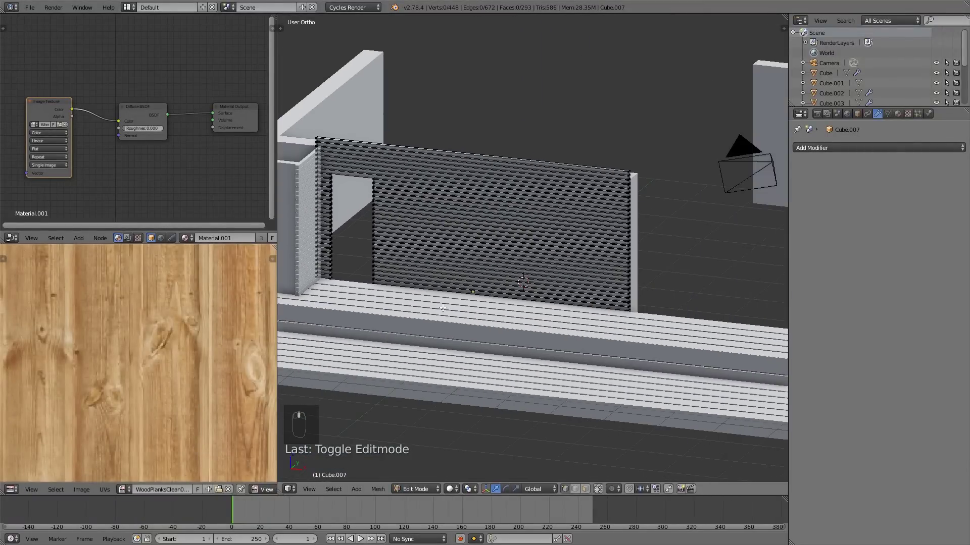
key(Tab)
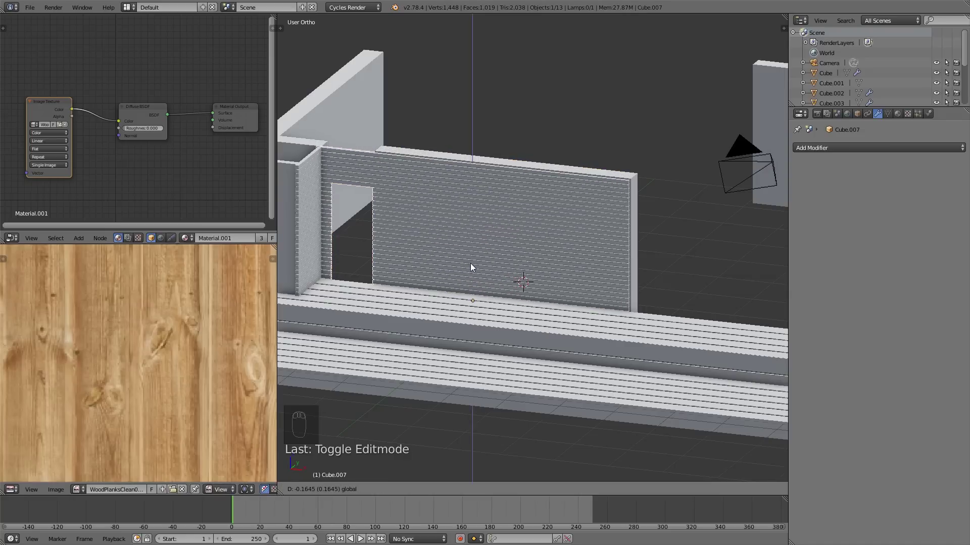
drag(471, 283, 481, 264)
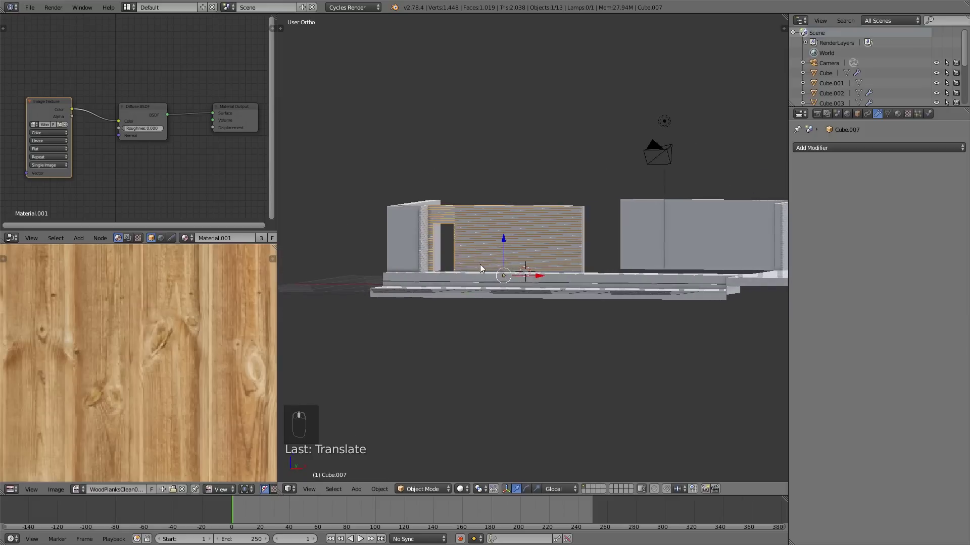
key(KP_4)
key(KP_1)
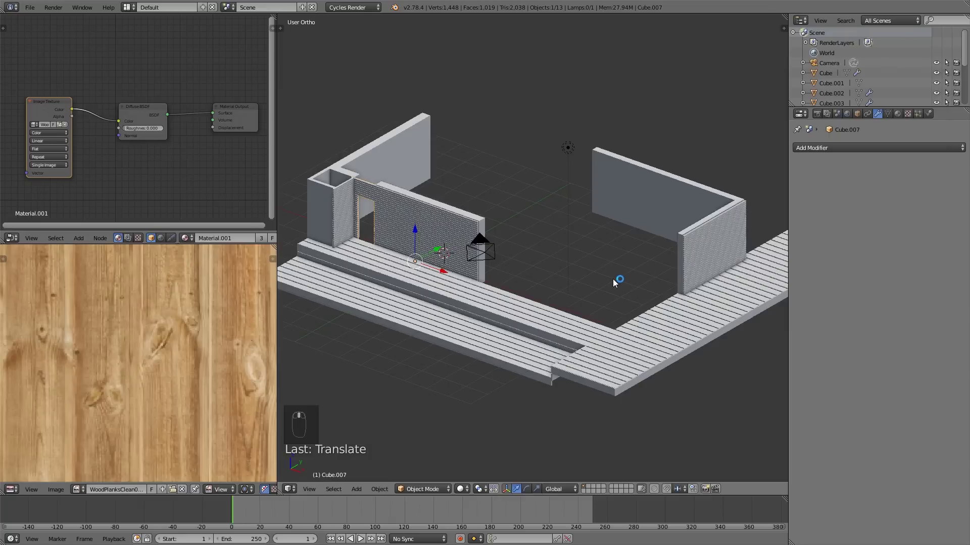
key(KP_7)
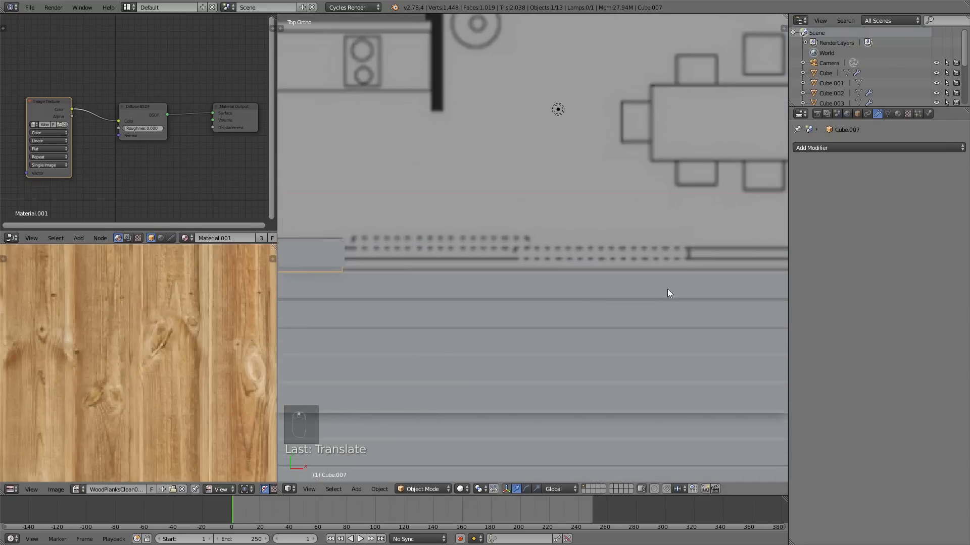
Add a new cube at the front deck corner and shrink it to slim post thickness.
drag(639, 279, 585, 227)
key(KP_7)
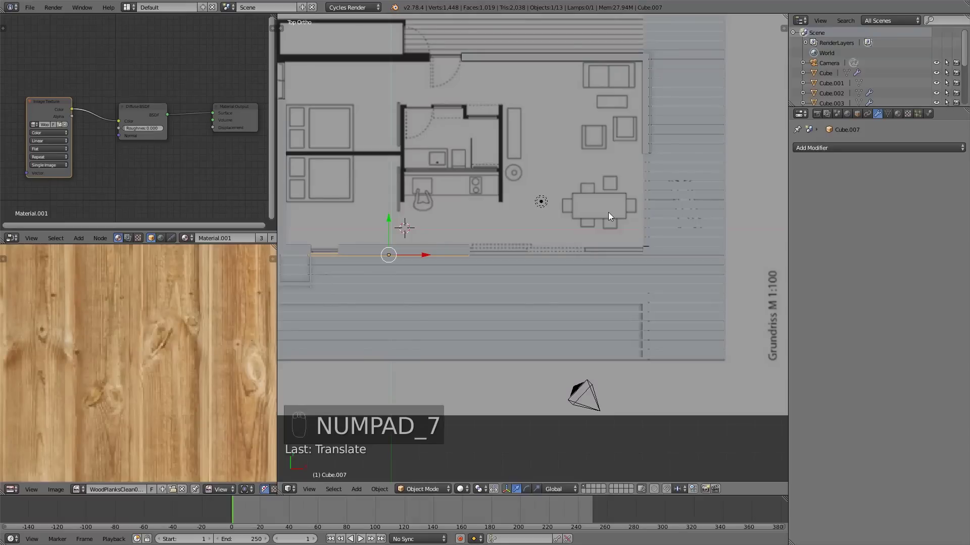
key(z)
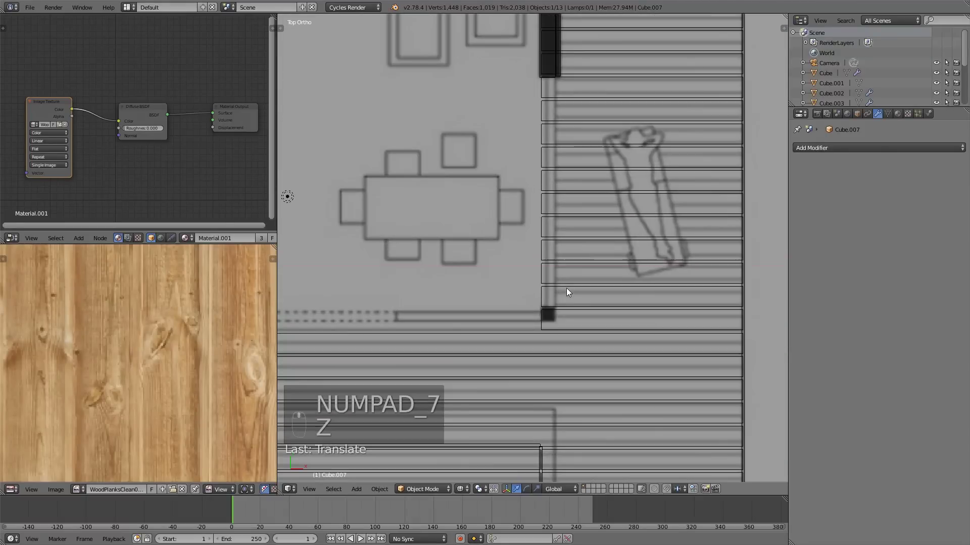
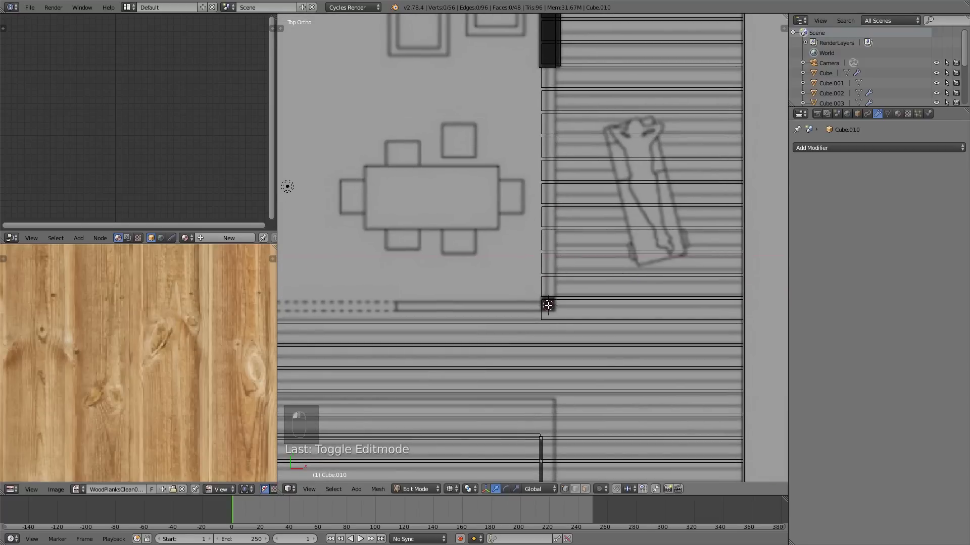
key(shift+a)
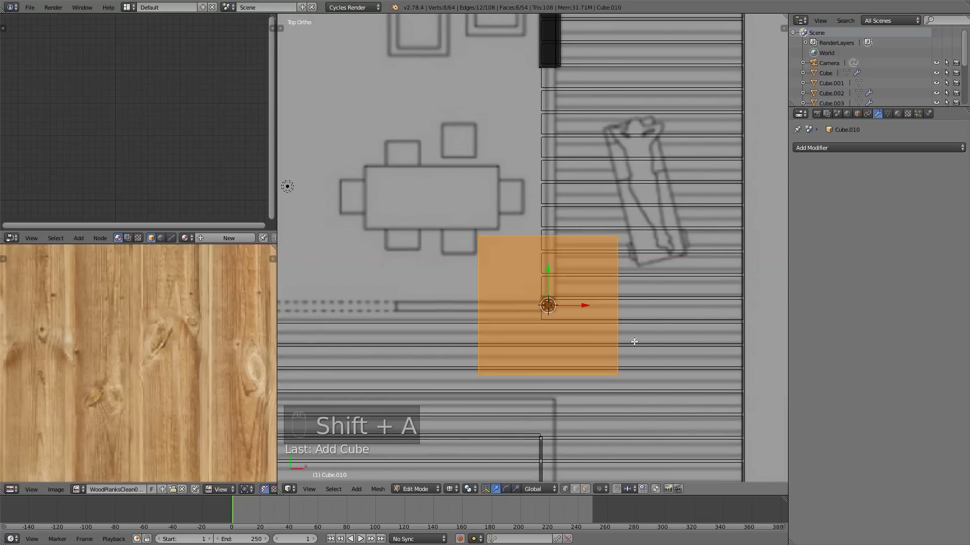
key(Tab)
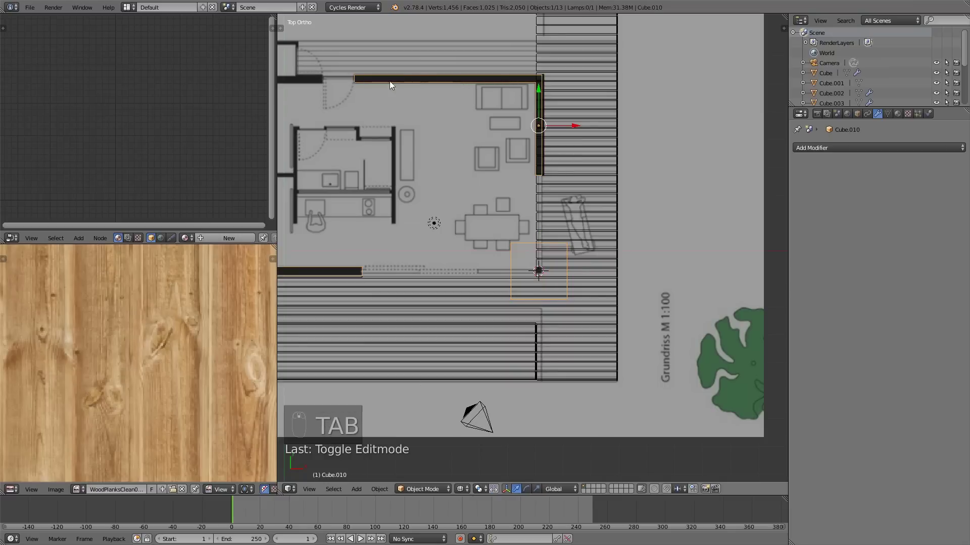
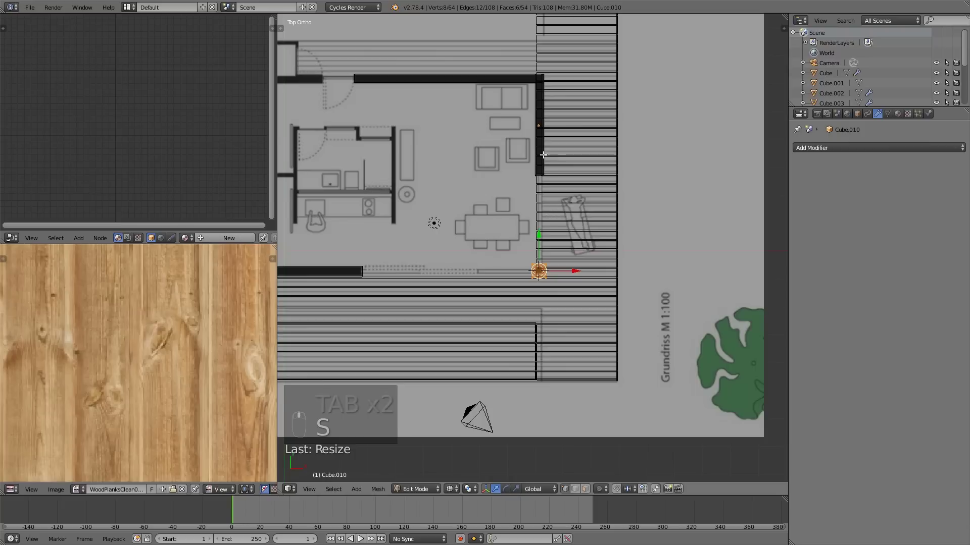
key(s)
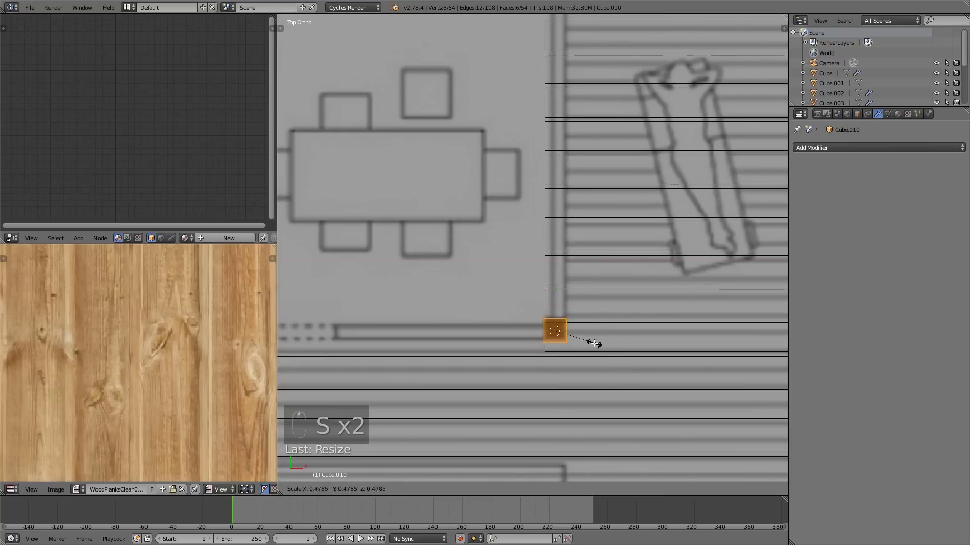
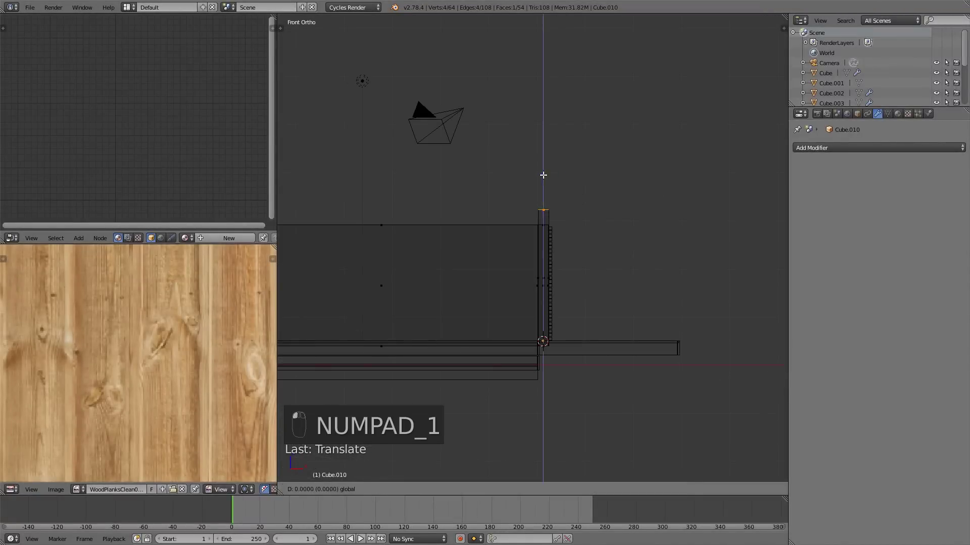
key(KP_7)
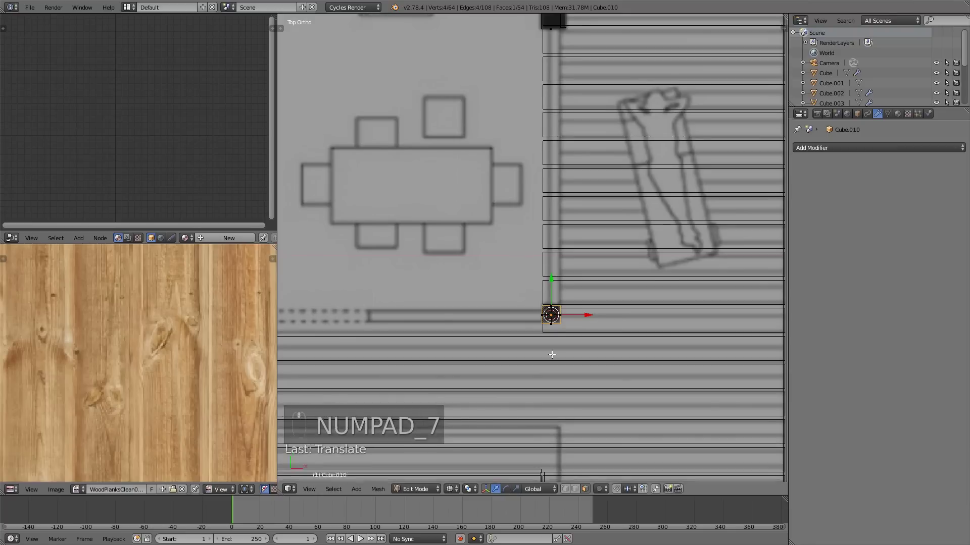
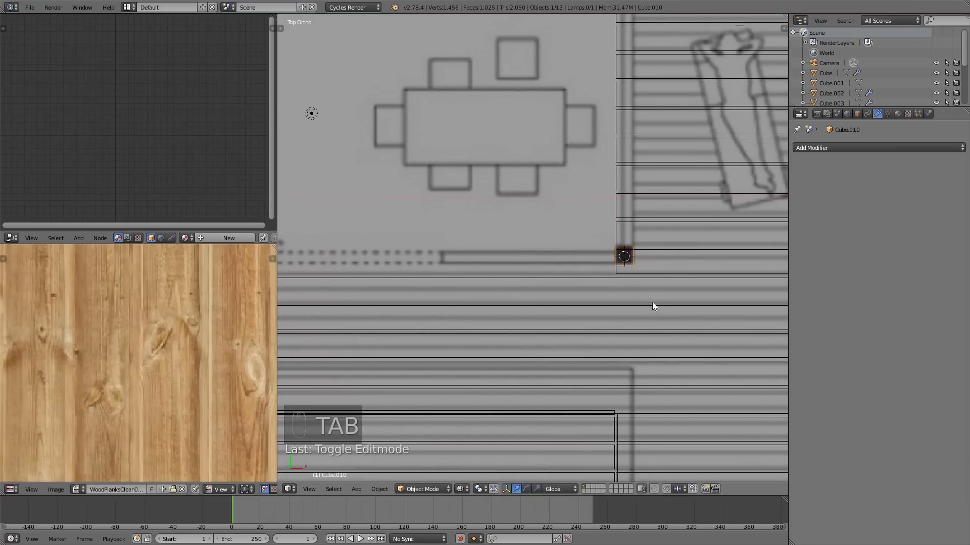
Move the post along one axis onto the house's front corner over the plan.
drag(602, 274, 519, 295)
drag(511, 304, 564, 297)
key(Tab)
key(l)
key(KP_7)
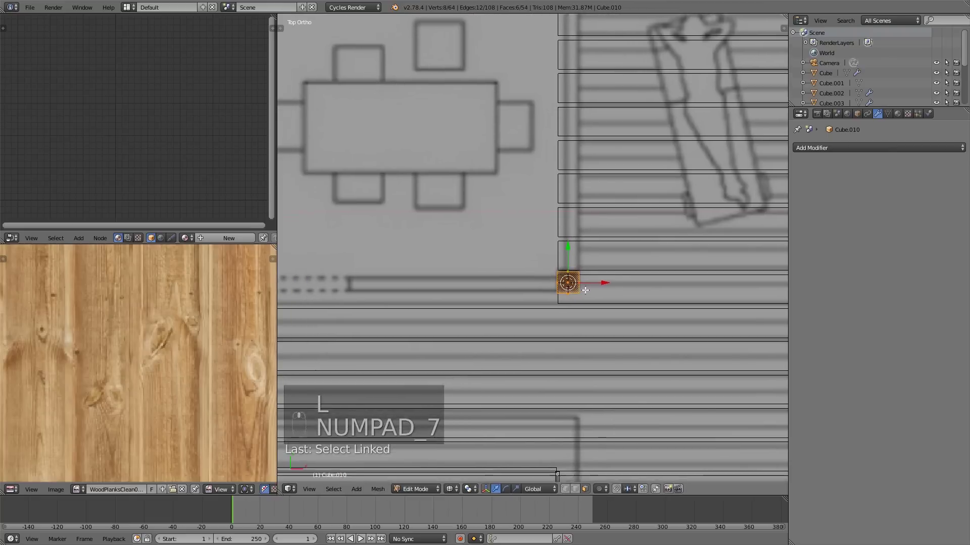
Duplicate the post into a row of posts along the glass front and review them on the deck.
key(shift+d)
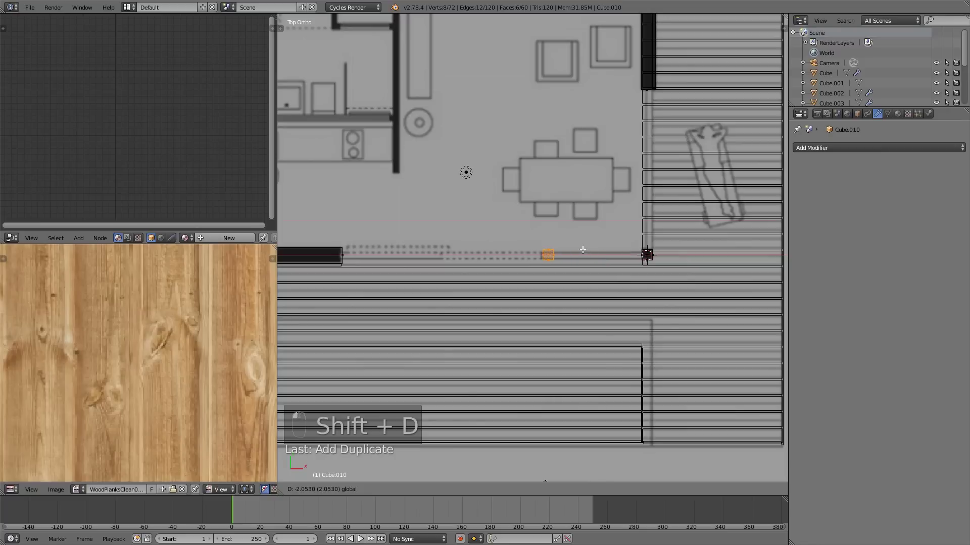
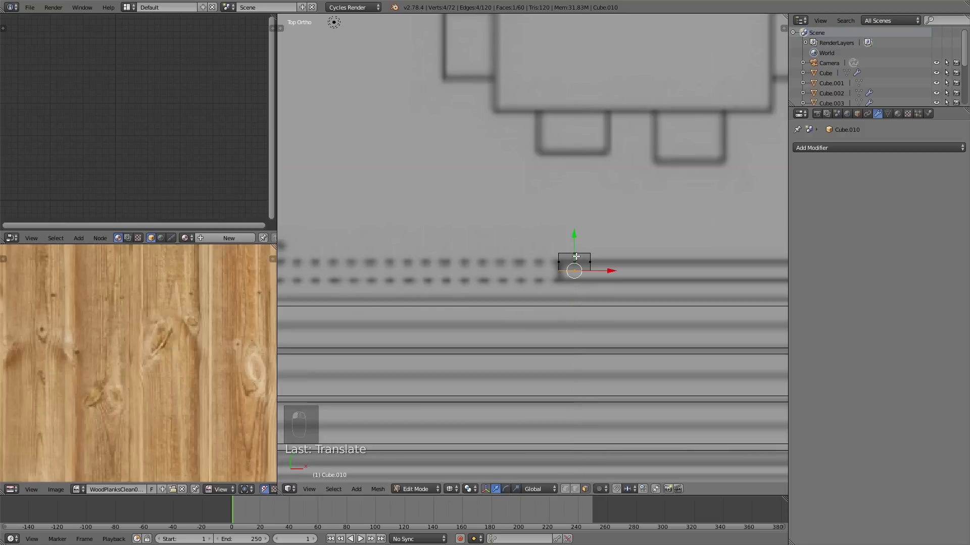
key(l)
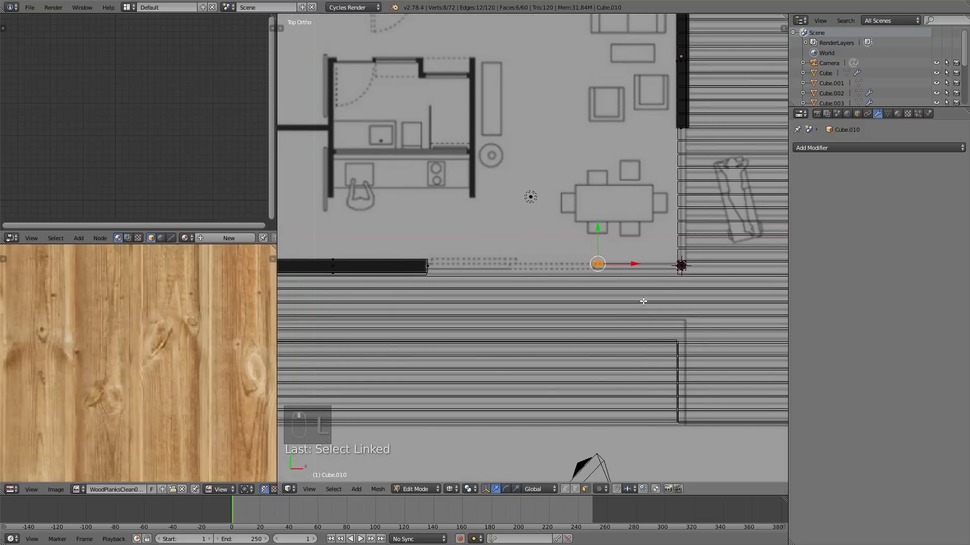
key(shift+d)
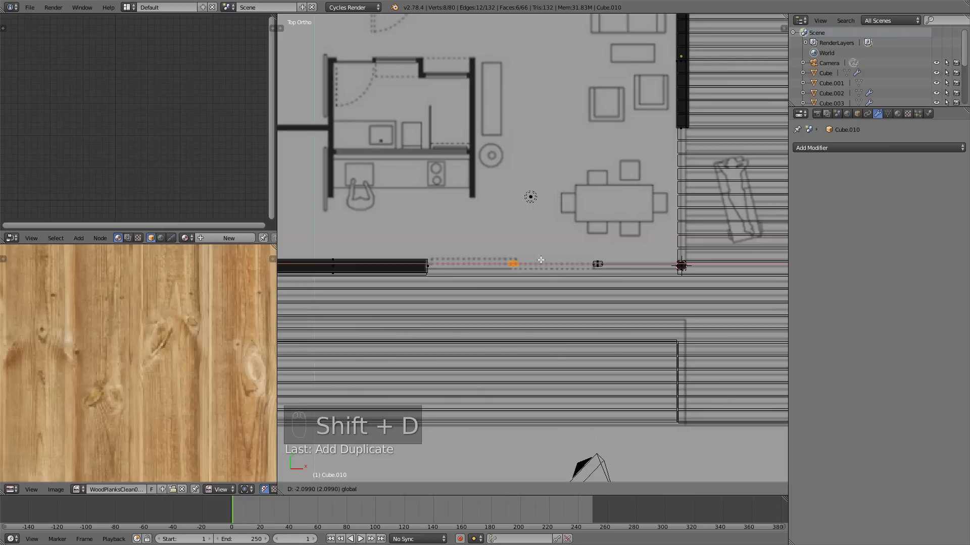
key(shift+d)
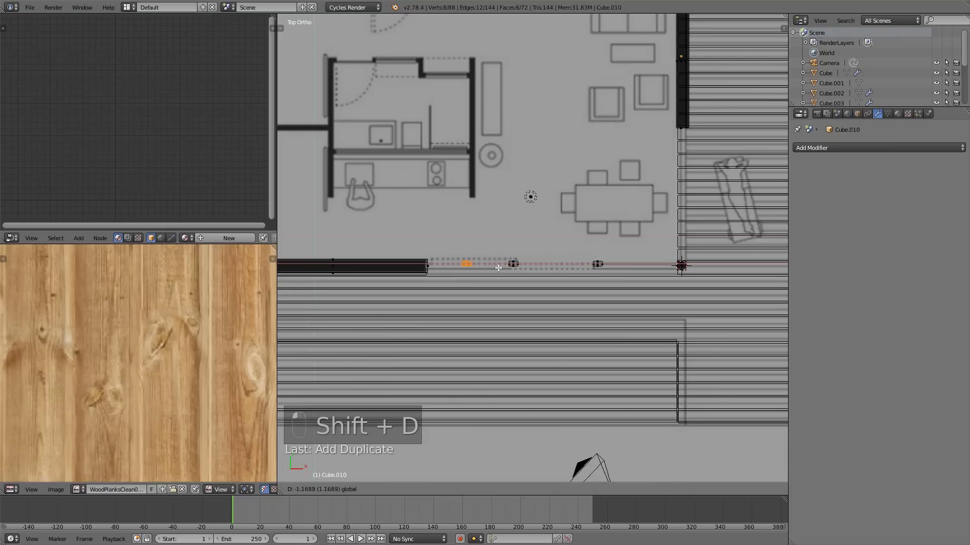
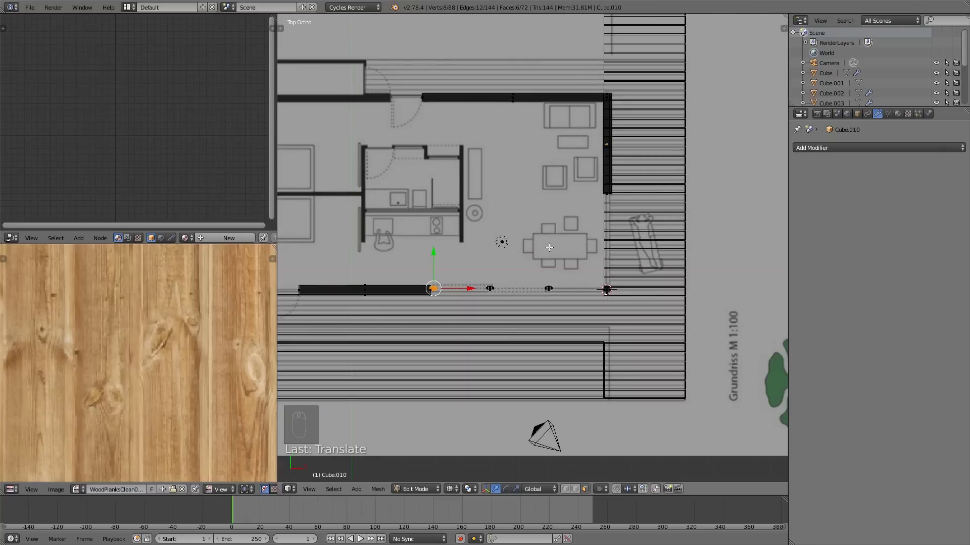
key(KP_1)
drag(493, 292, 577, 305)
key(a)
key(z)
key(Tab)
drag(584, 323, 563, 330)
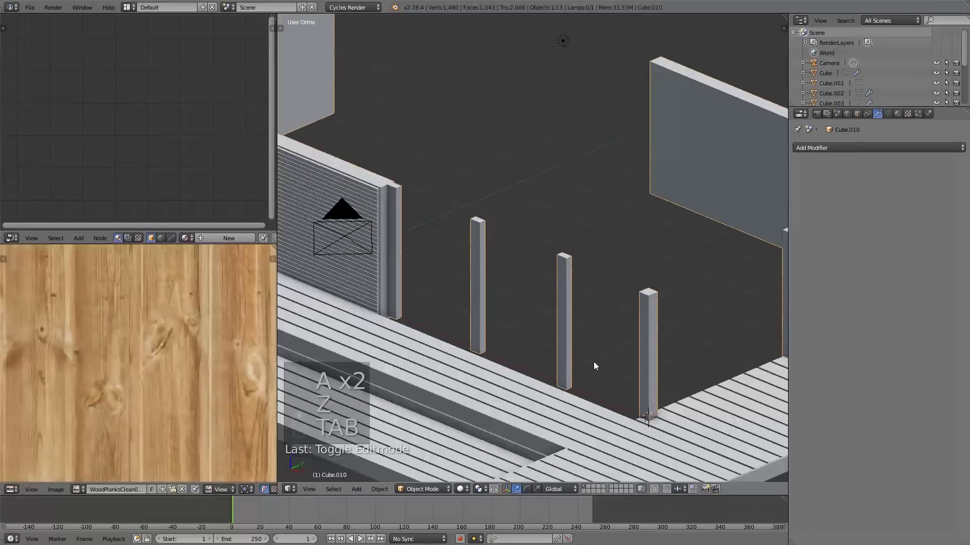
Delete the middle post's vertices so two free-standing posts remain in front of the deck.
middle_click(601, 364)
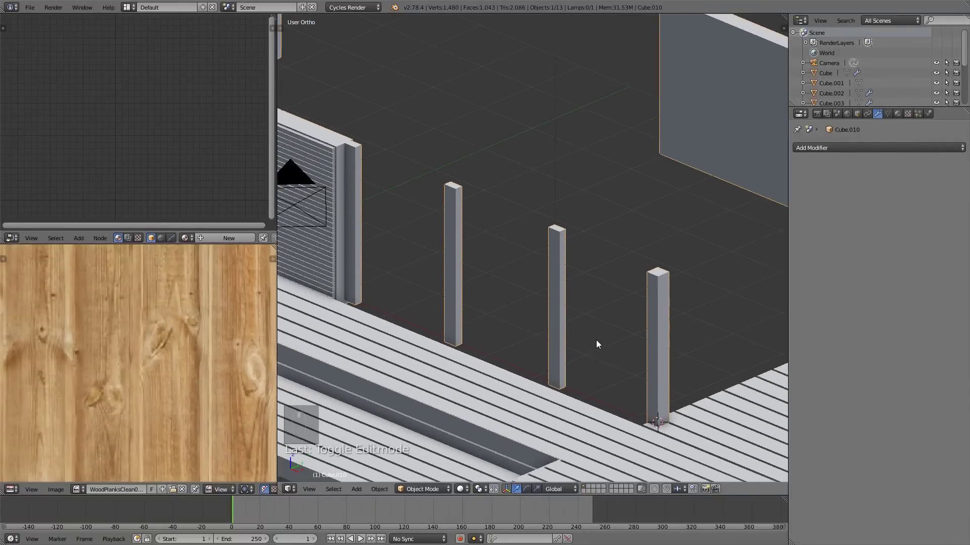
key(Tab)
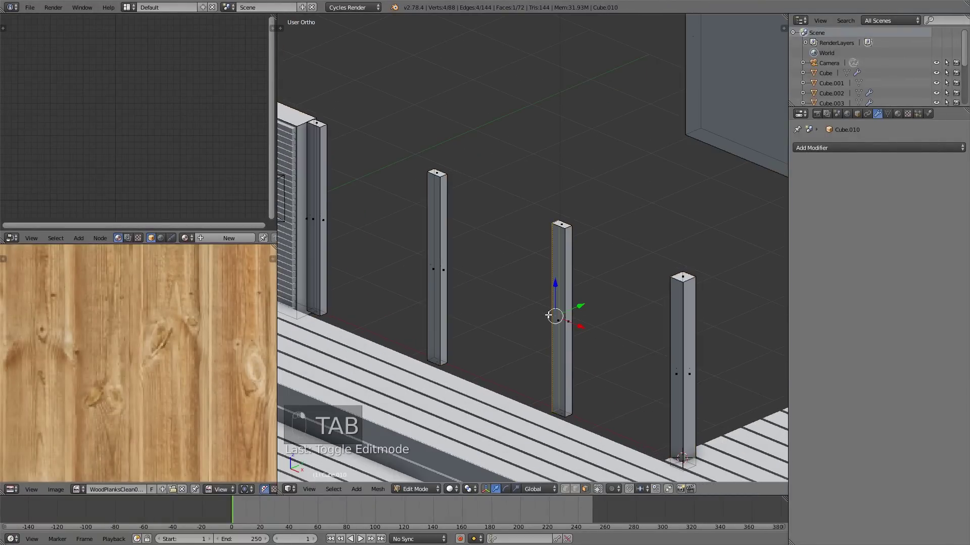
key(a)
key(l)
key(l)
key(x)
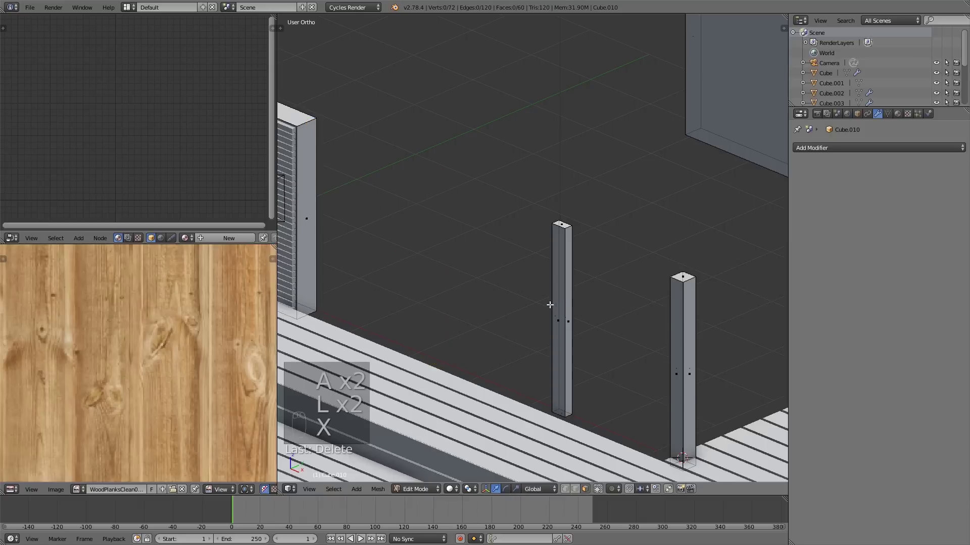
drag(546, 319, 599, 331)
key(KP_Decimal)
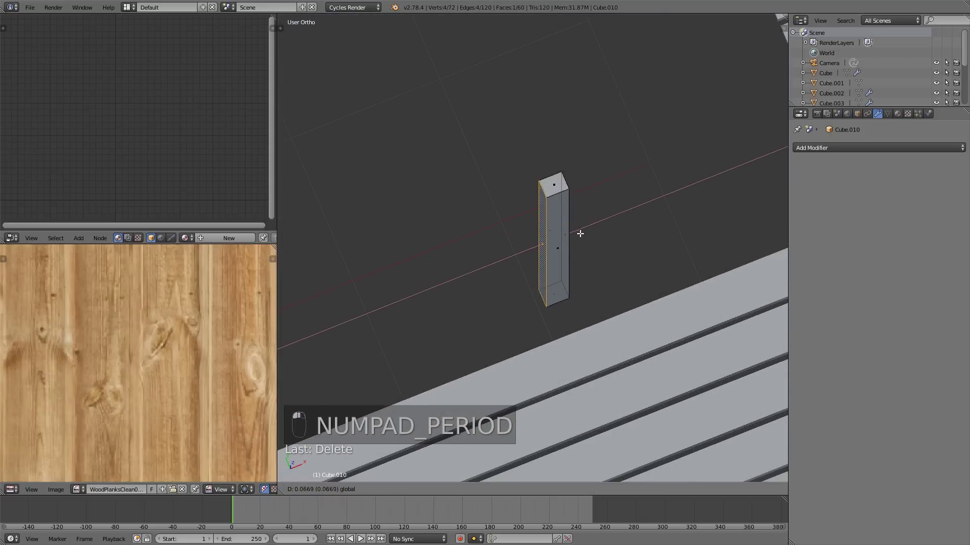
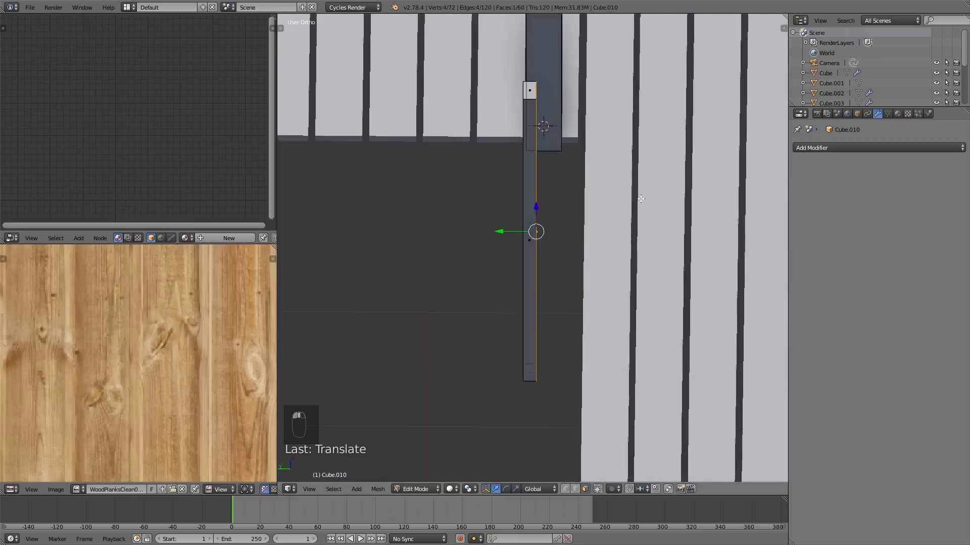
key(Tab)
drag(617, 260, 604, 262)
key(Tab)
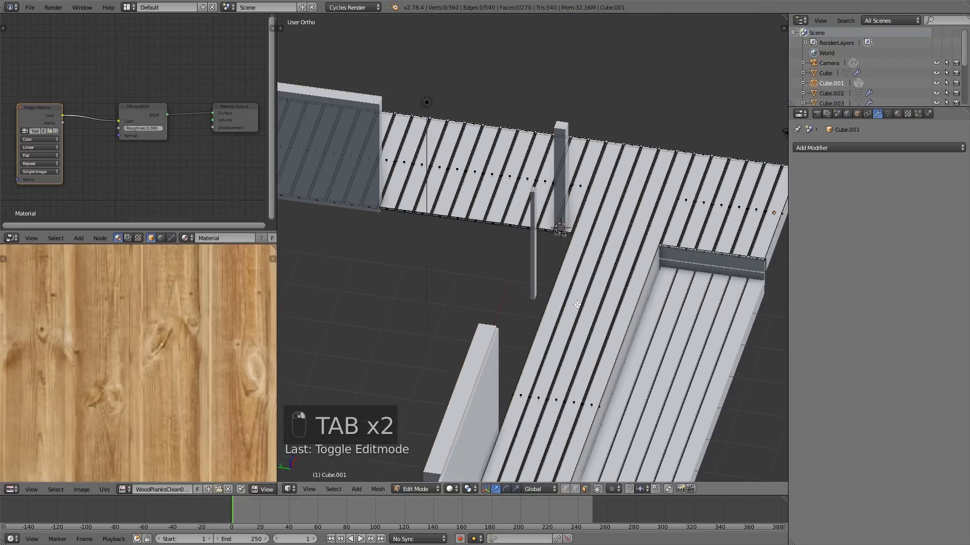
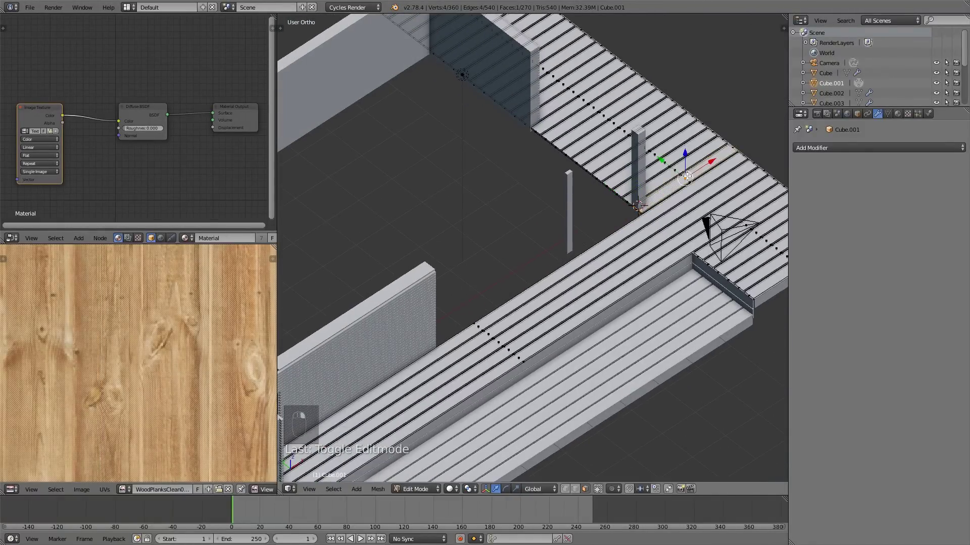
Remove and re-duplicate a post in the Cube.010 mesh, then look it over from around the deck.
key(l)
key(x)
key(l)
key(shift+d)
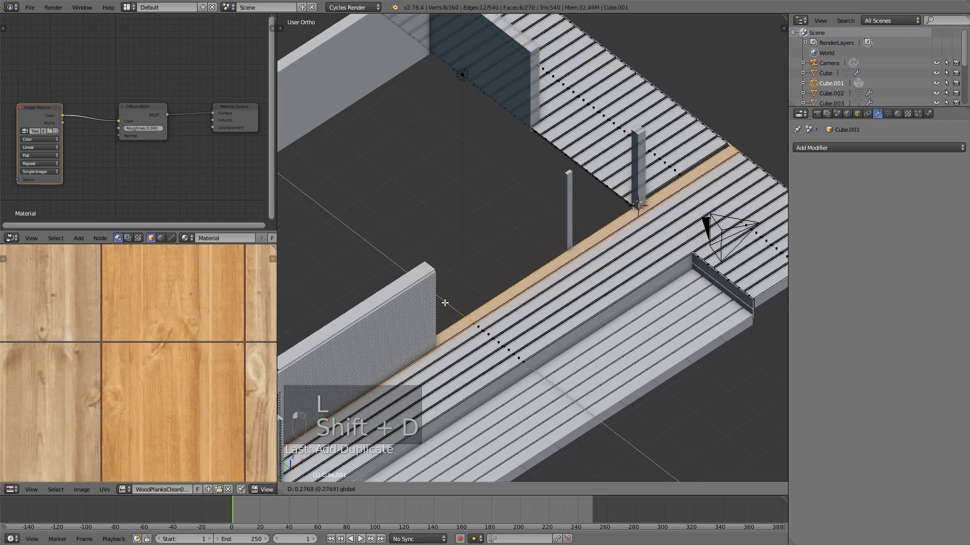
key(a)
key(Tab)
middle_click(560, 340)
drag(550, 331, 507, 326)
drag(568, 324, 527, 311)
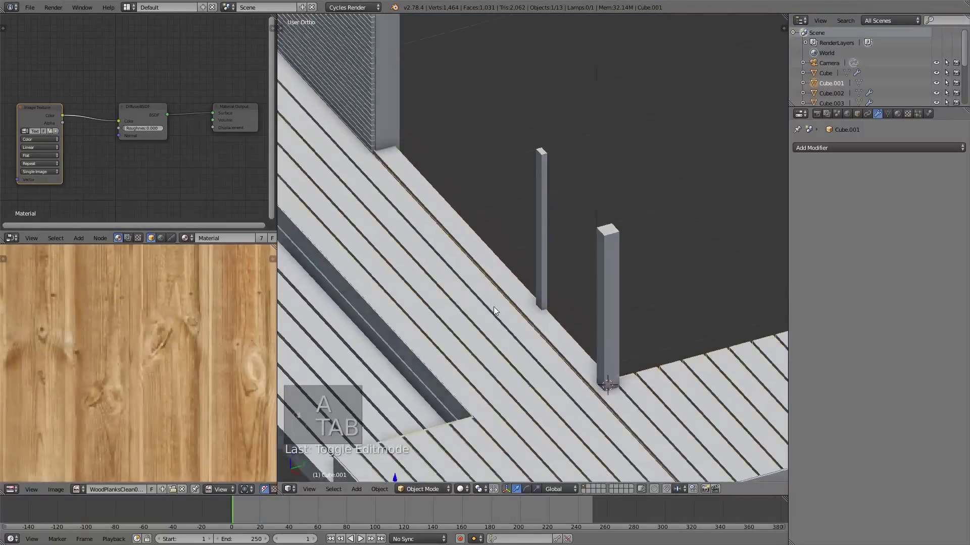
drag(528, 319, 550, 329)
Pick out one slim post and line it up with the floor plan's front wall in Top view with X-ray.
key(Tab)
key(Tab)
key(Tab)
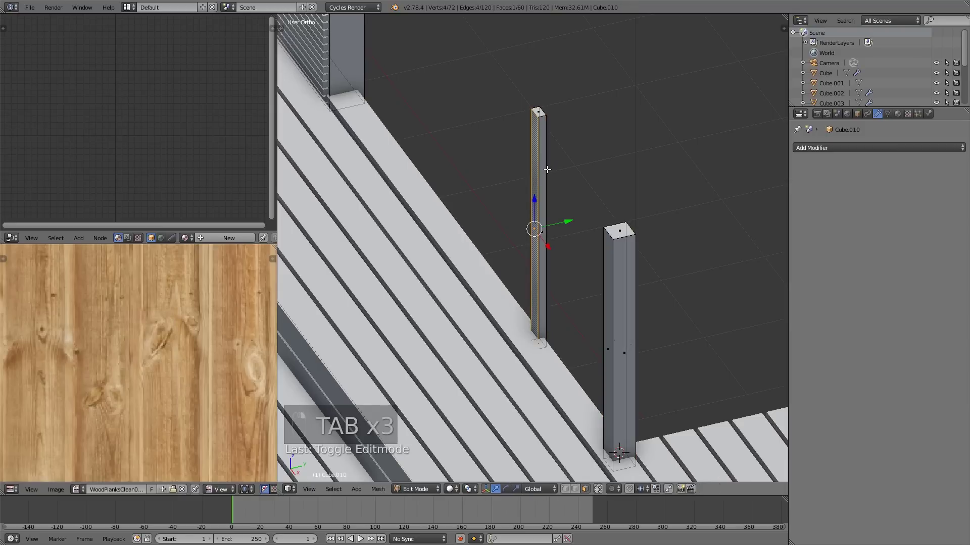
key(l)
key(l)
key(l)
key(l)
key(KP_7)
key(z)
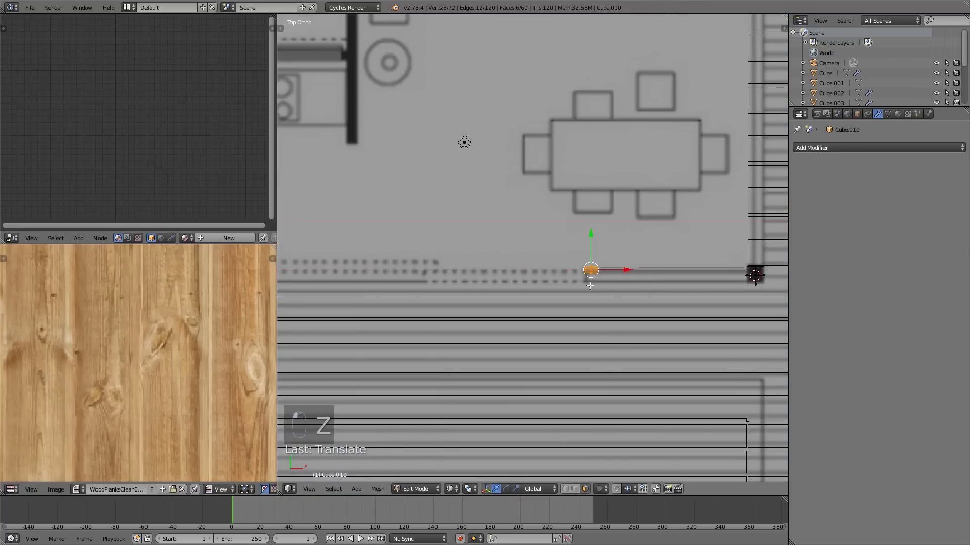
Duplicate another post along the front, then duplicate and rotate a piece into a horizontal beam.
key(shift+d)
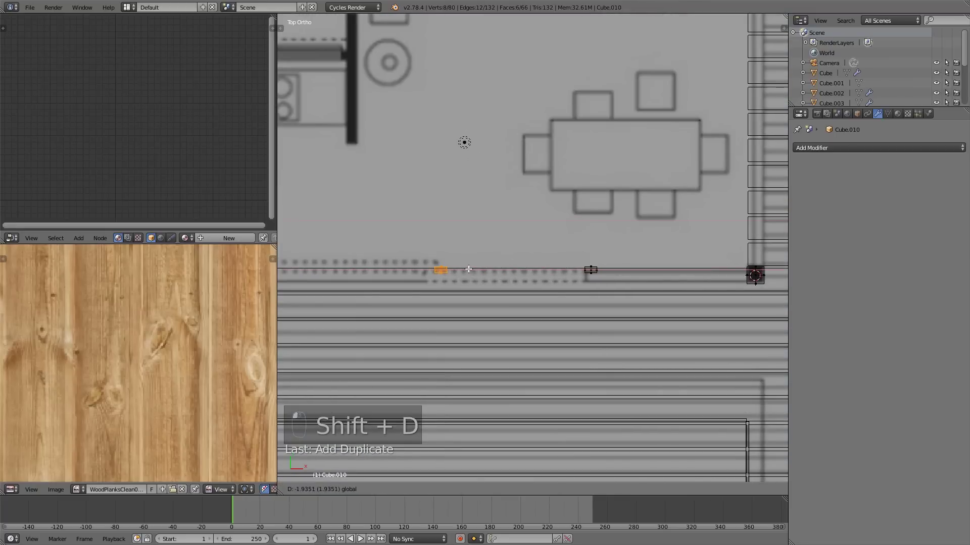
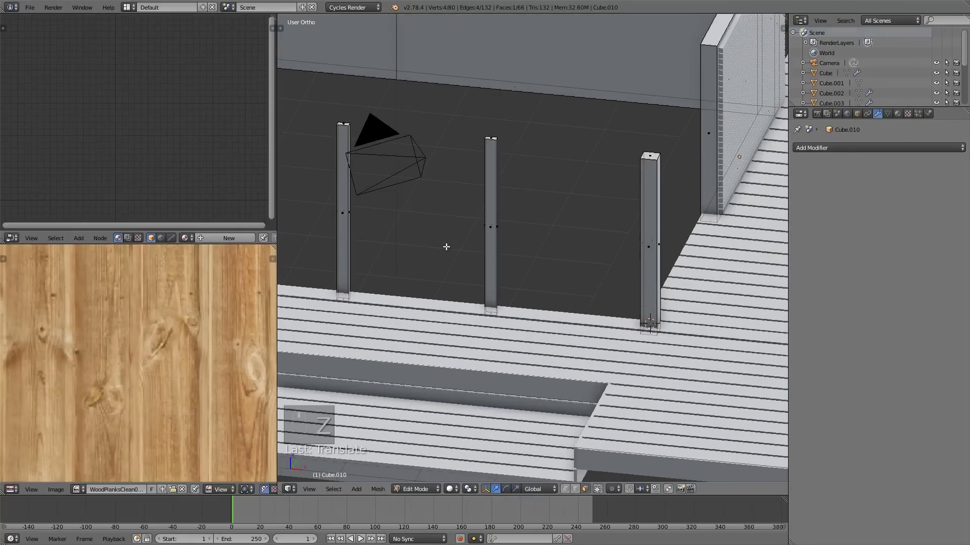
drag(476, 273, 503, 250)
key(l)
key(KP_1)
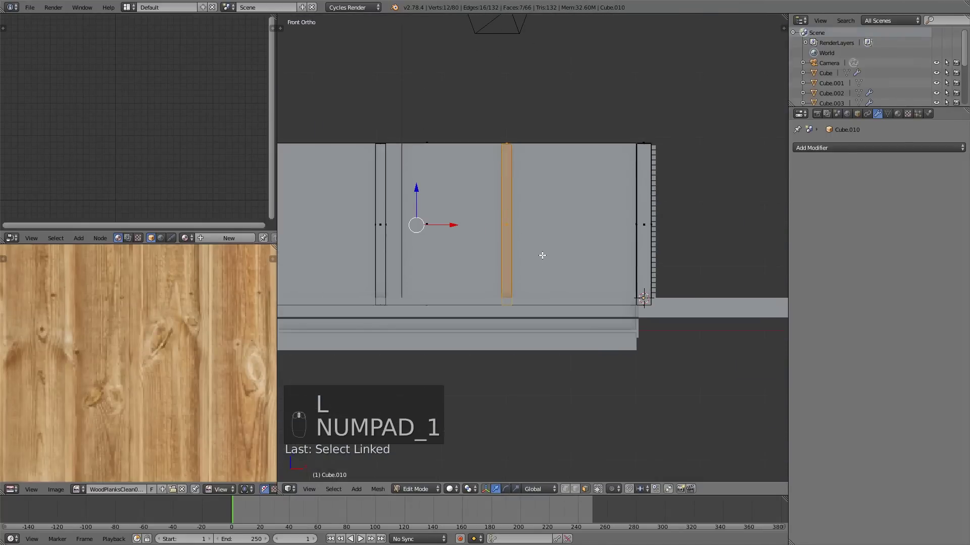
key(shift+d)
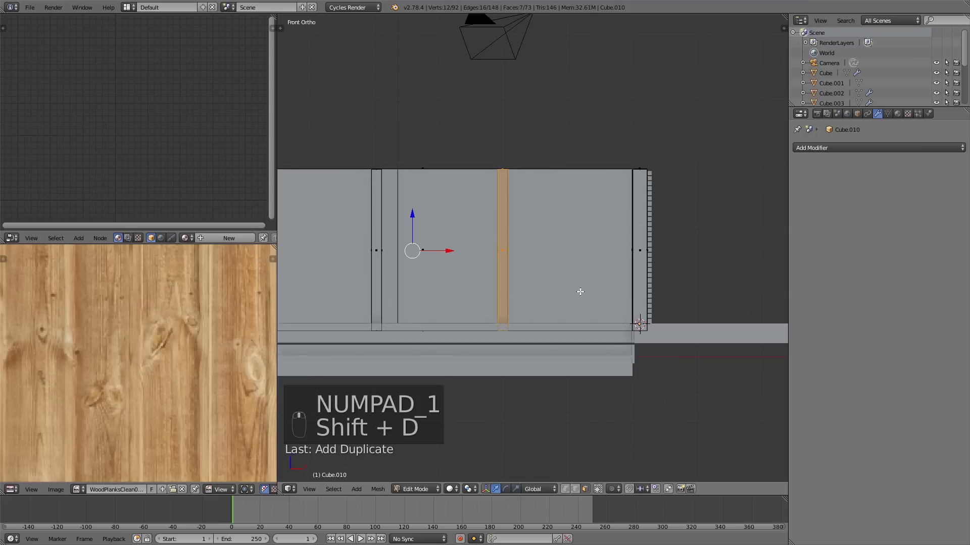
key(r)
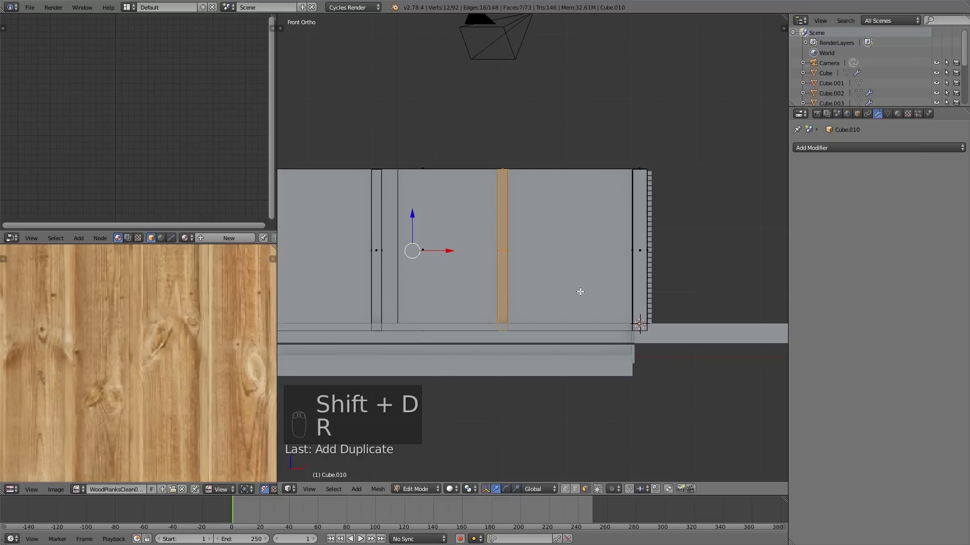
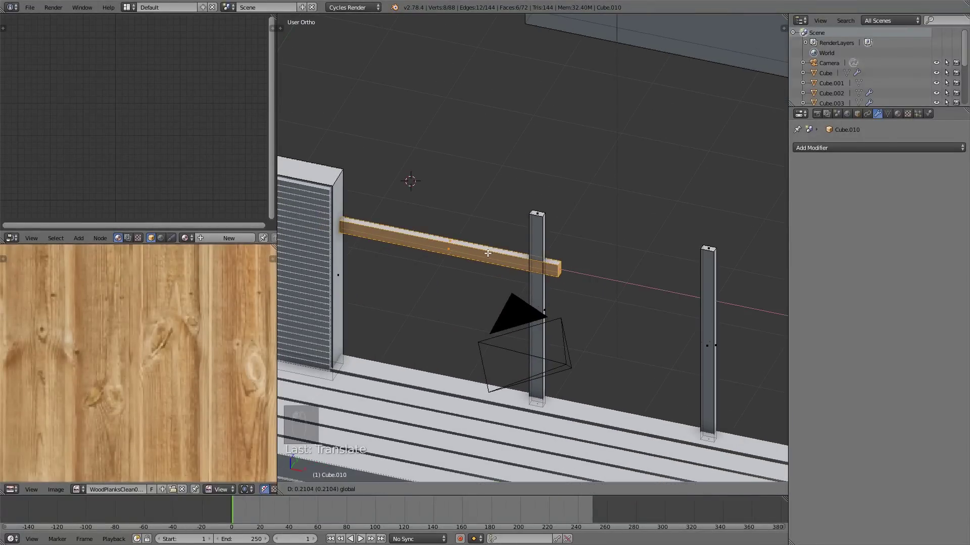
Scale the beam so it spans from the side wall across the slim front posts.
drag(427, 275, 449, 243)
drag(385, 284, 648, 275)
key(a)
key(Tab)
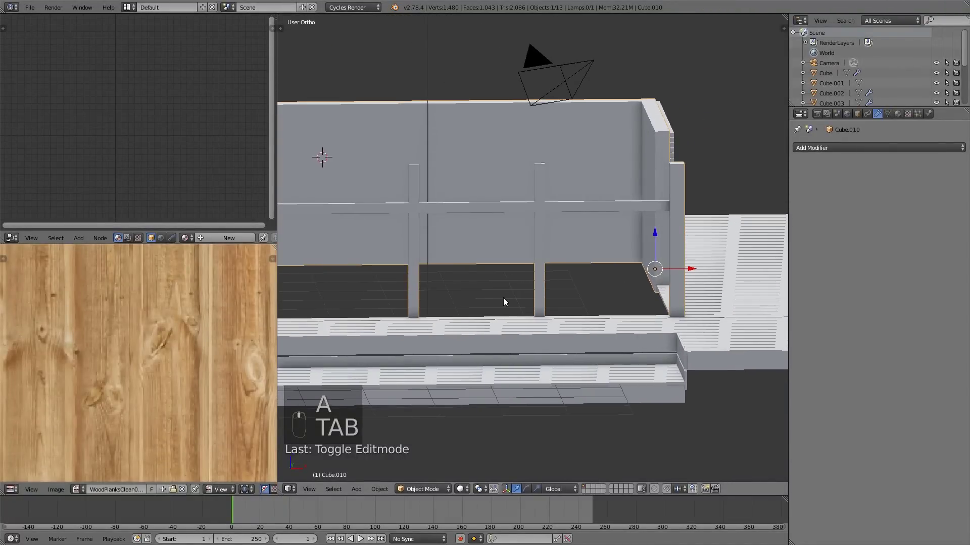
key(Tab)
key(l)
key(a)
key(l)
key(s)
key(Tab)
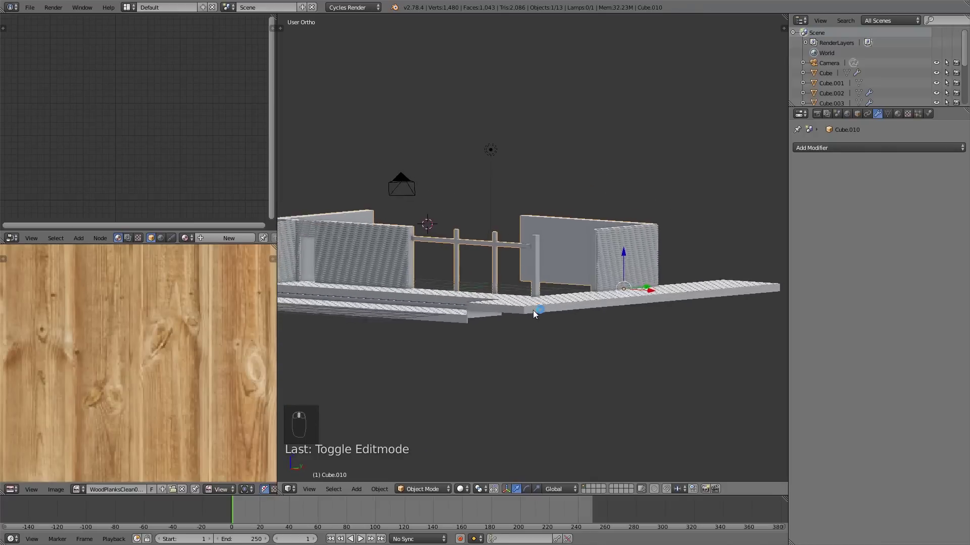
Duplicate the beam in Top view as the start of a front-to-back beam.
key(Tab)
key(l)
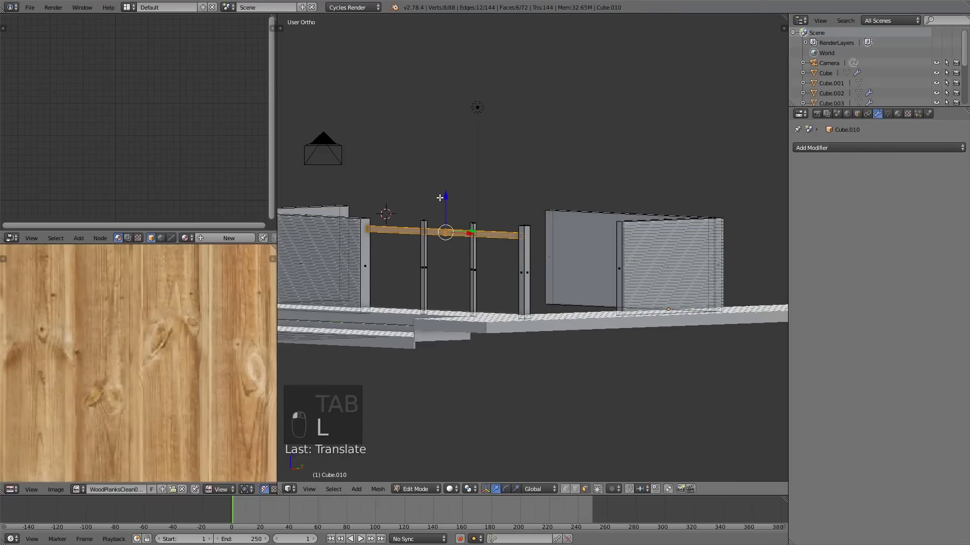
drag(485, 259, 480, 274)
key(KP_7)
key(shift+d)
Rotate the copied beam 90° and move it to run from the corner post back to the side wall.
key(r)
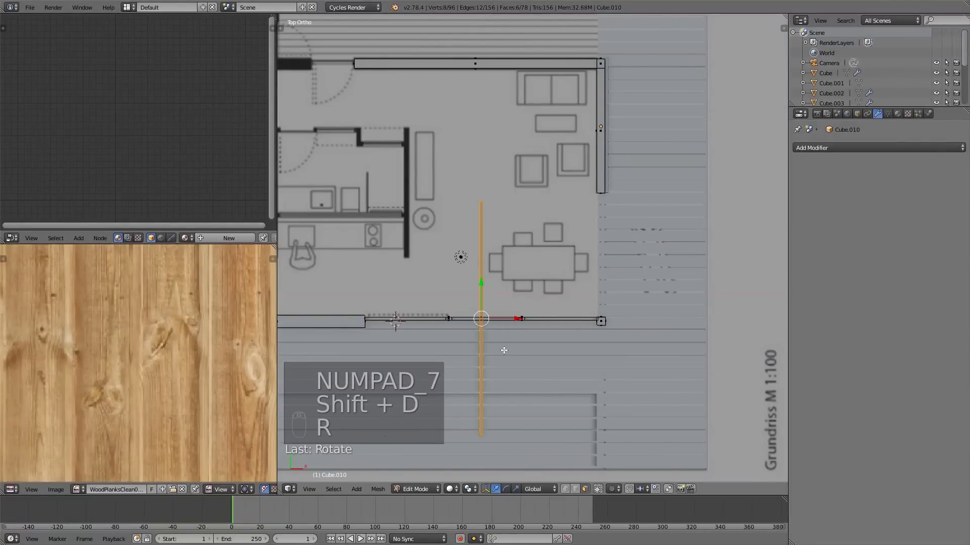
key(g)
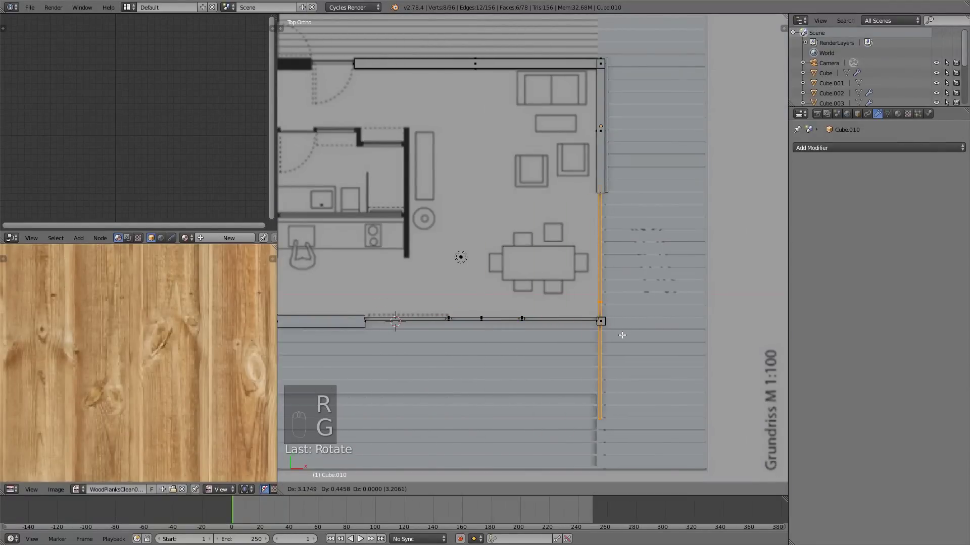
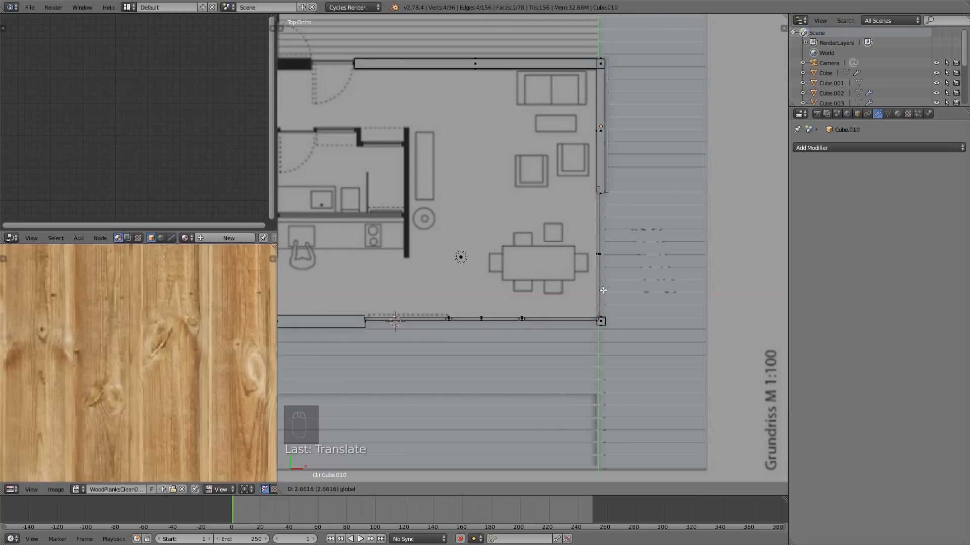
key(Tab)
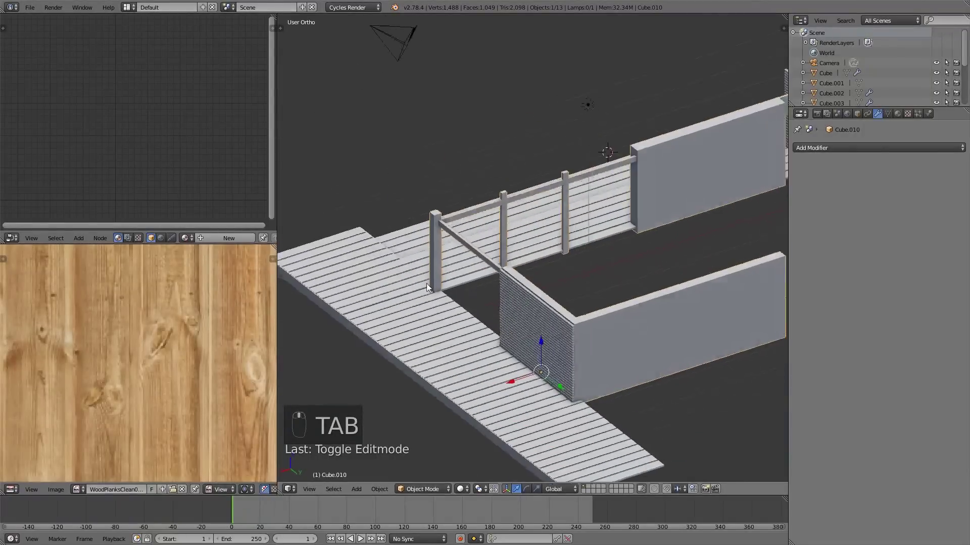
middle_click(424, 278)
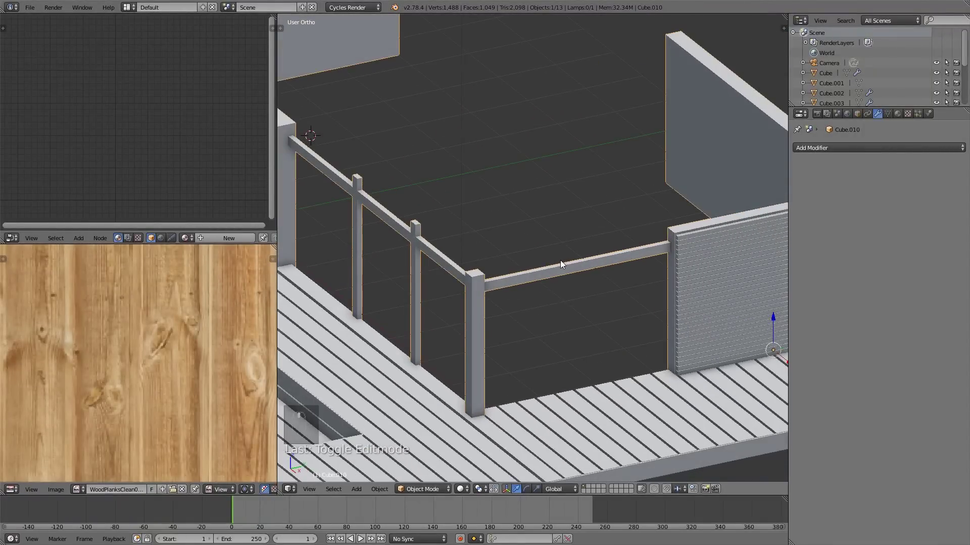
middle_click(519, 268)
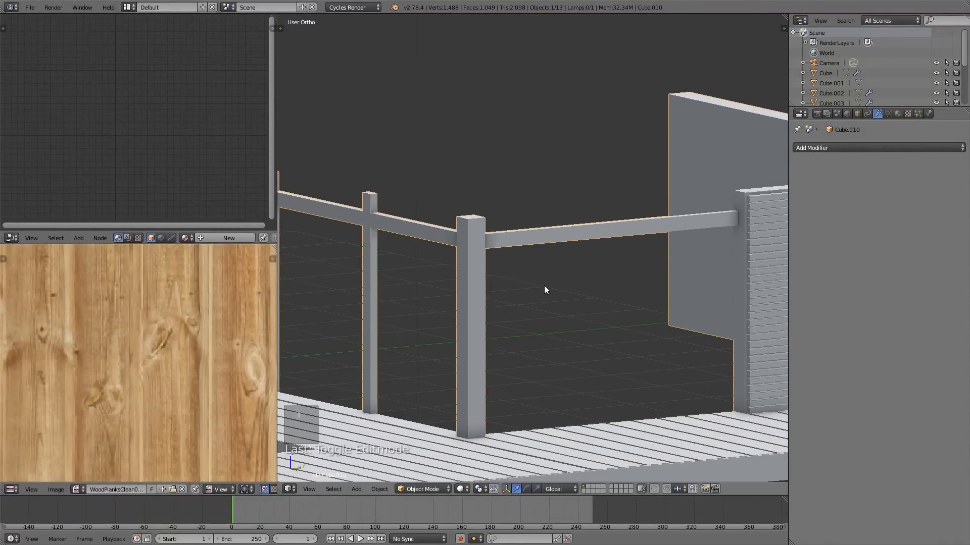
Duplicate two further rails into the frame and check the result in perspective and Top view.
key(Tab)
key(l)
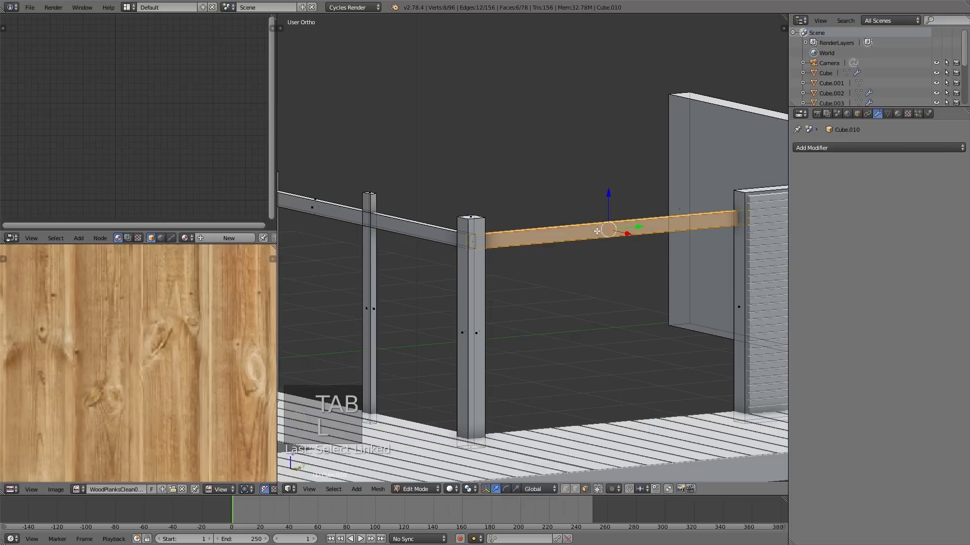
key(shift+d)
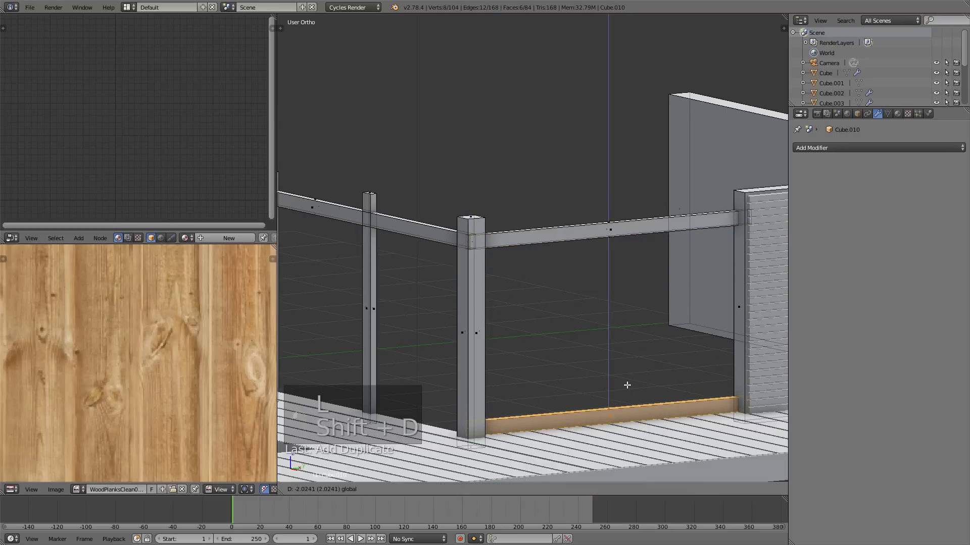
key(a)
key(Tab)
drag(519, 313, 487, 322)
key(Tab)
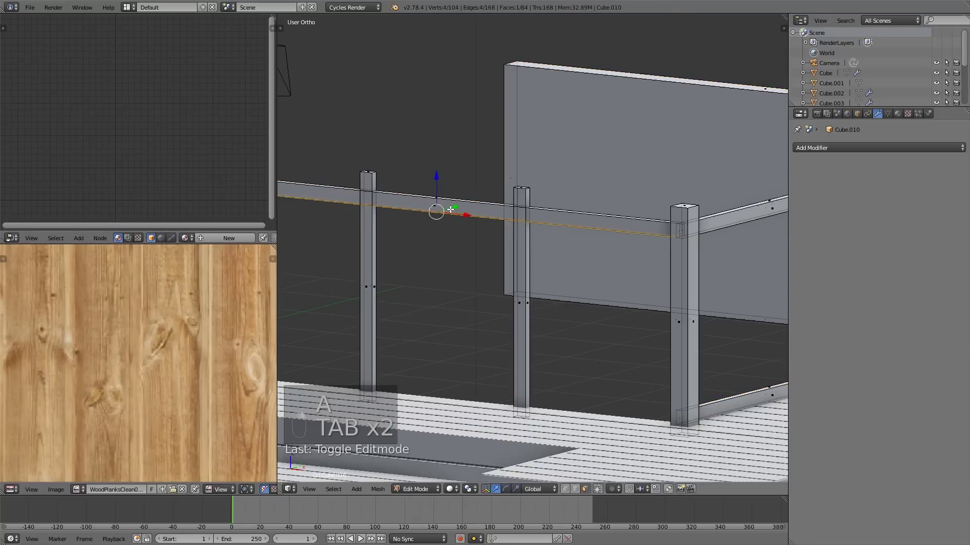
key(l)
key(shift+d)
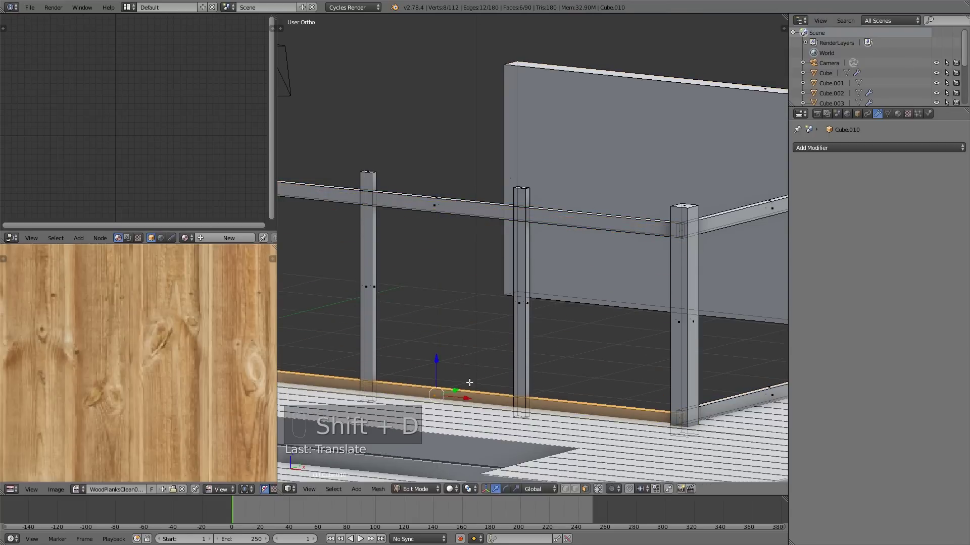
key(a)
key(Tab)
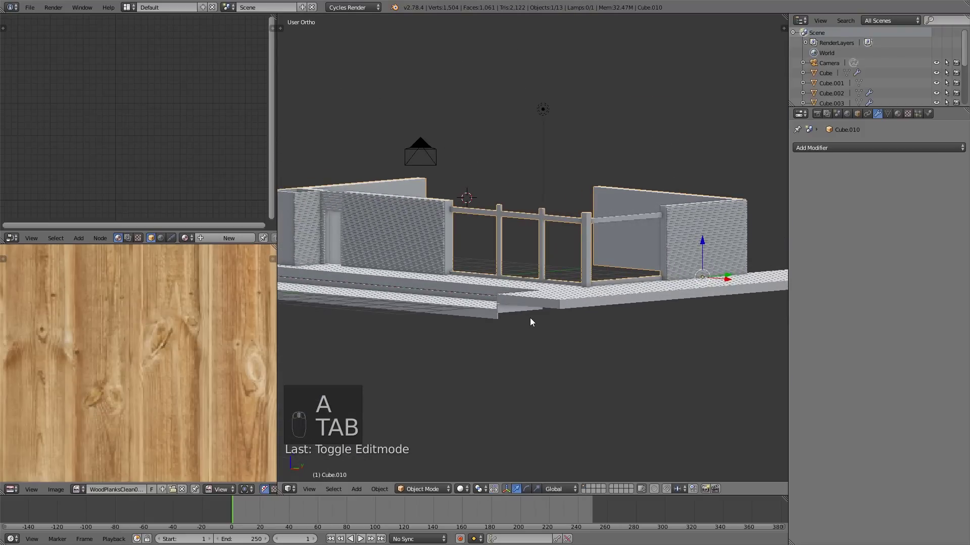
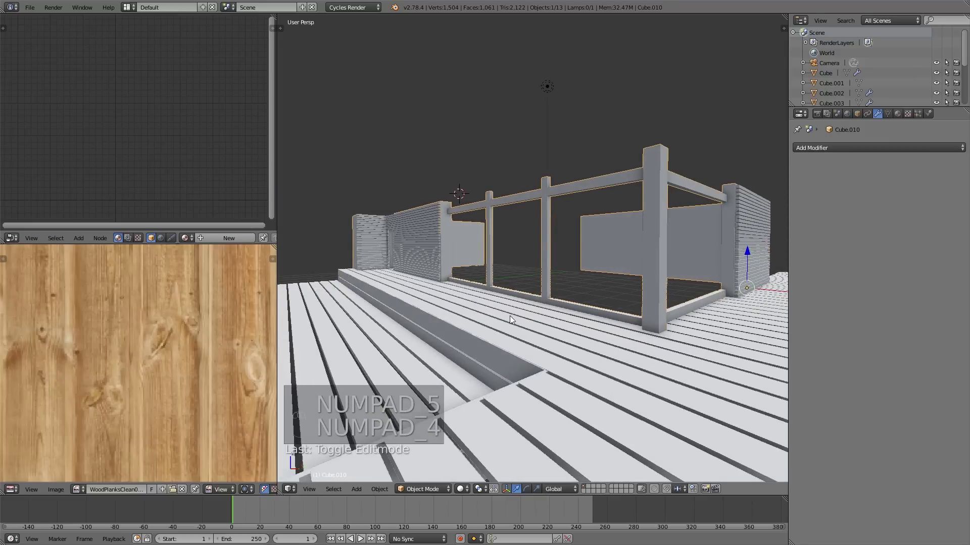
middle_click(535, 345)
middle_click(572, 329)
key(KP_7)
key(KP_5)
key(z)
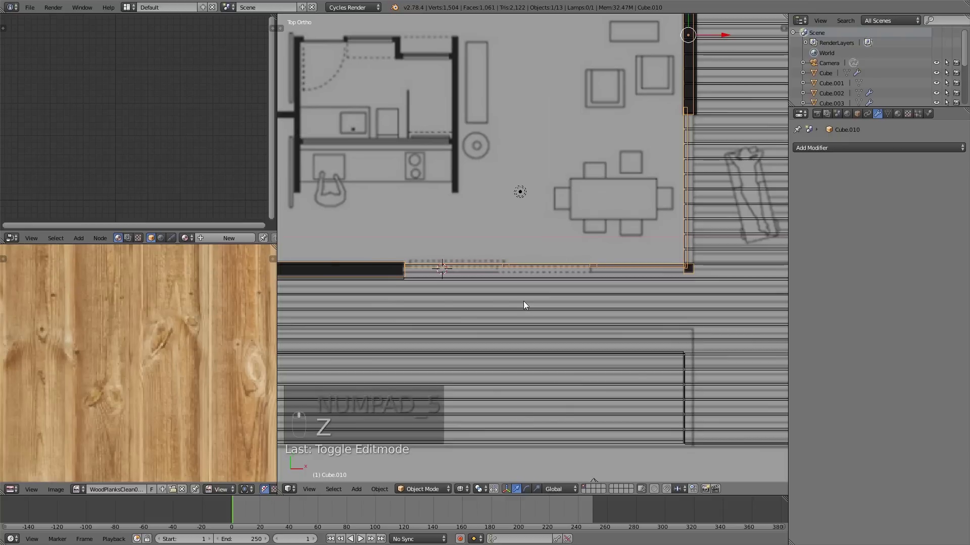
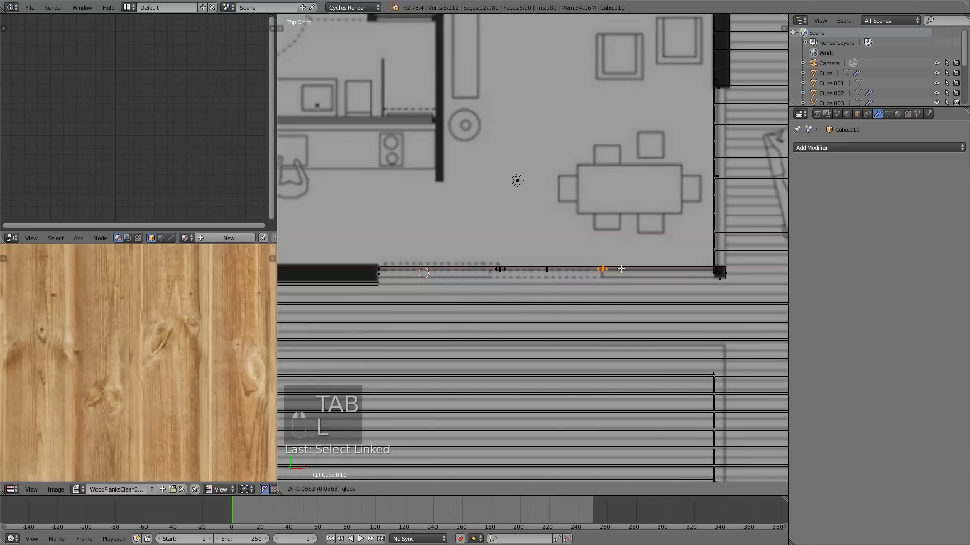
Cut new loops into the frame posts with Ctrl+R to add vertices for extra bars.
key(a)
key(Tab)
key(z)
drag(584, 251, 530, 253)
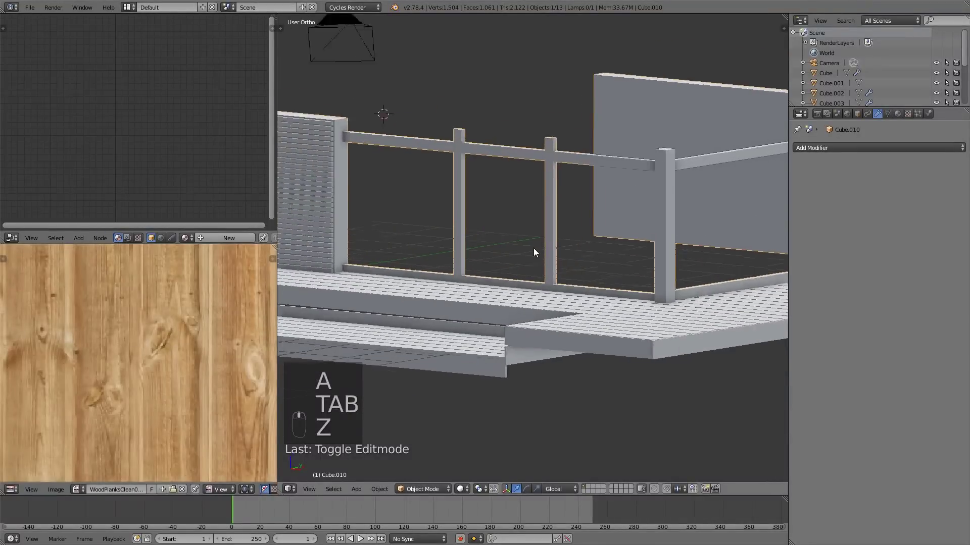
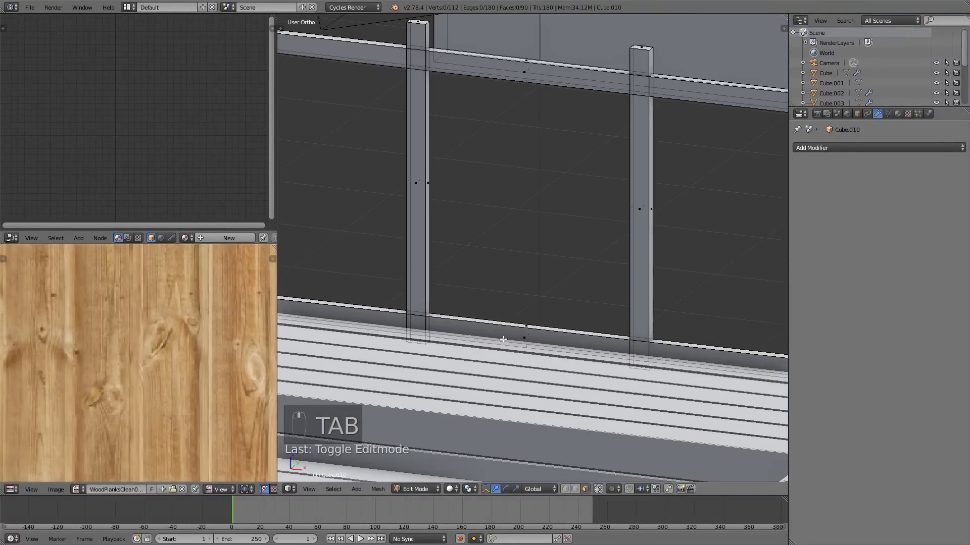
key(ctrl+r)
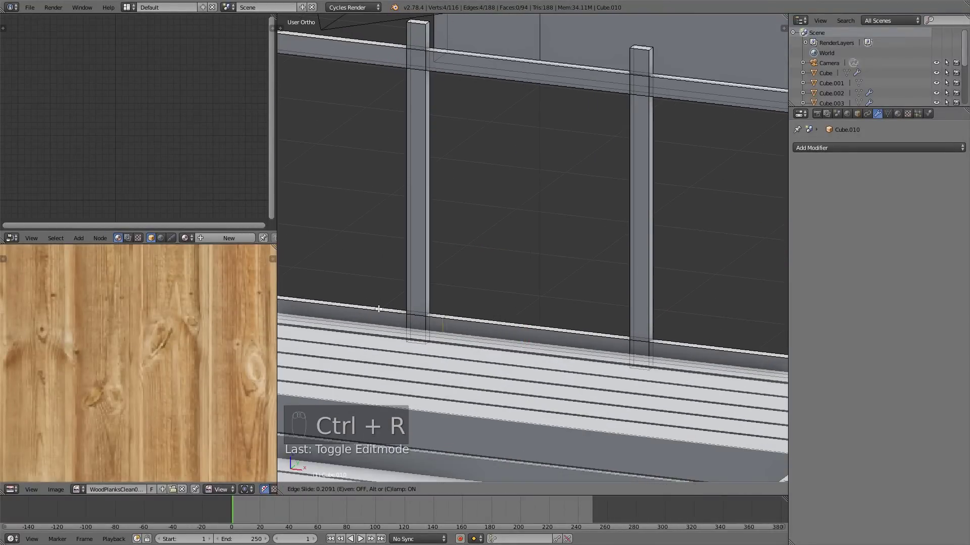
key(ctrl+r)
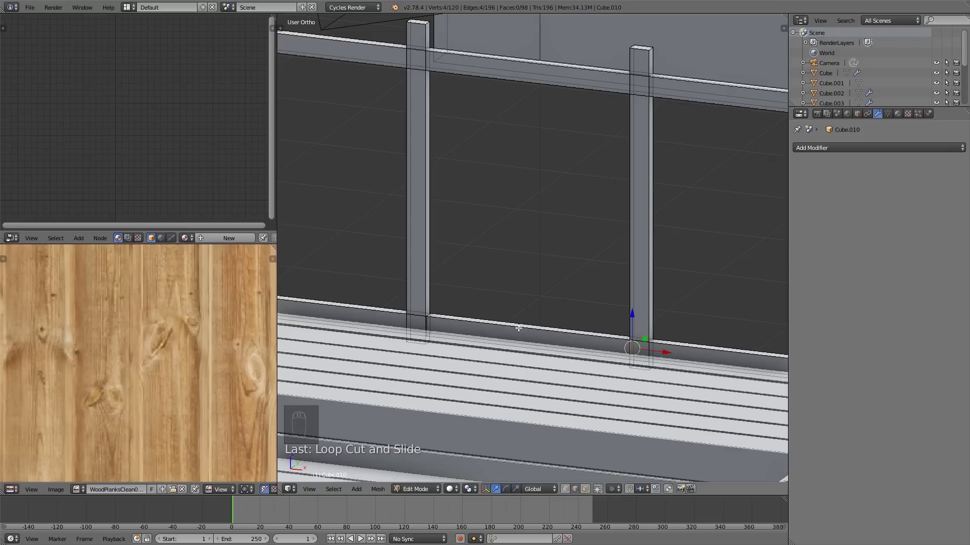
key(l)
Box-select part of the frame and split off a new bar piece, then review the posts and rails from around the house.
key(a)
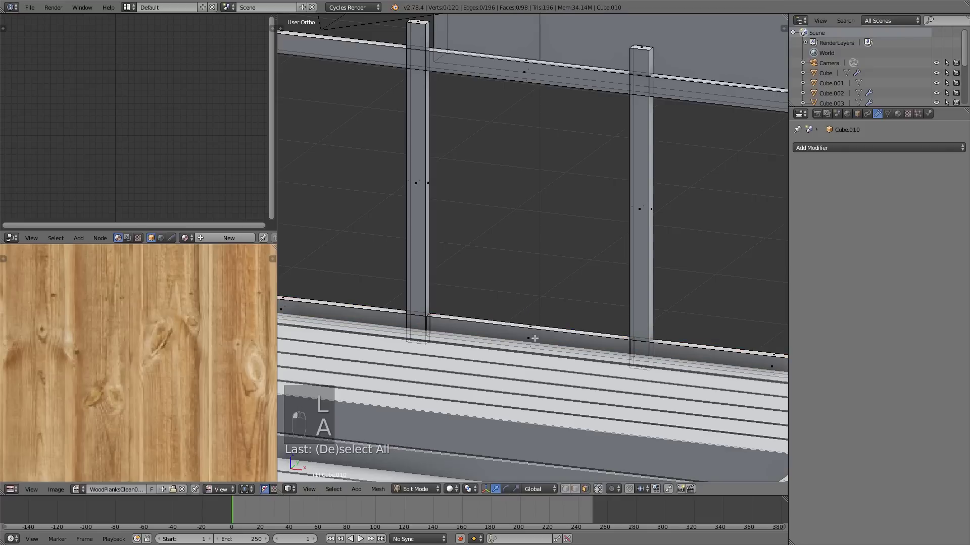
key(b)
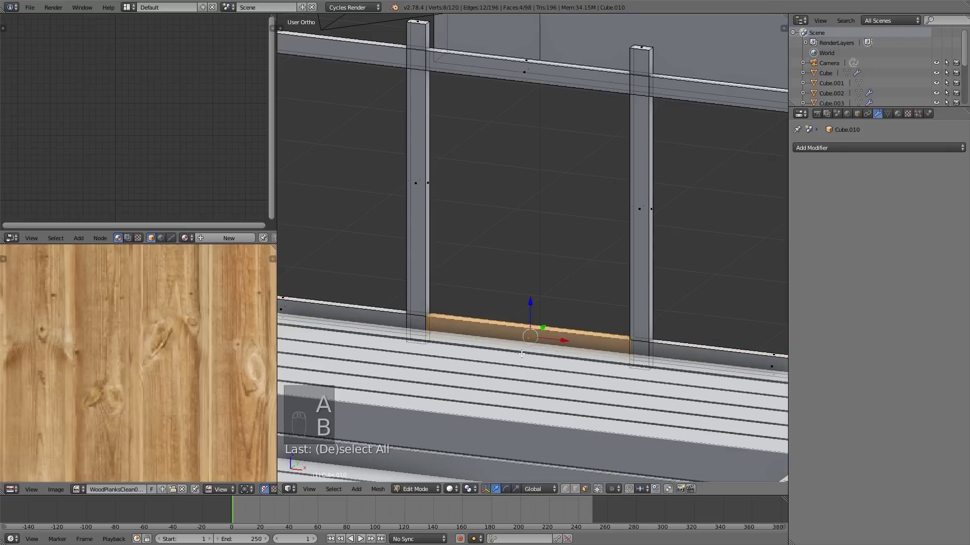
key(y)
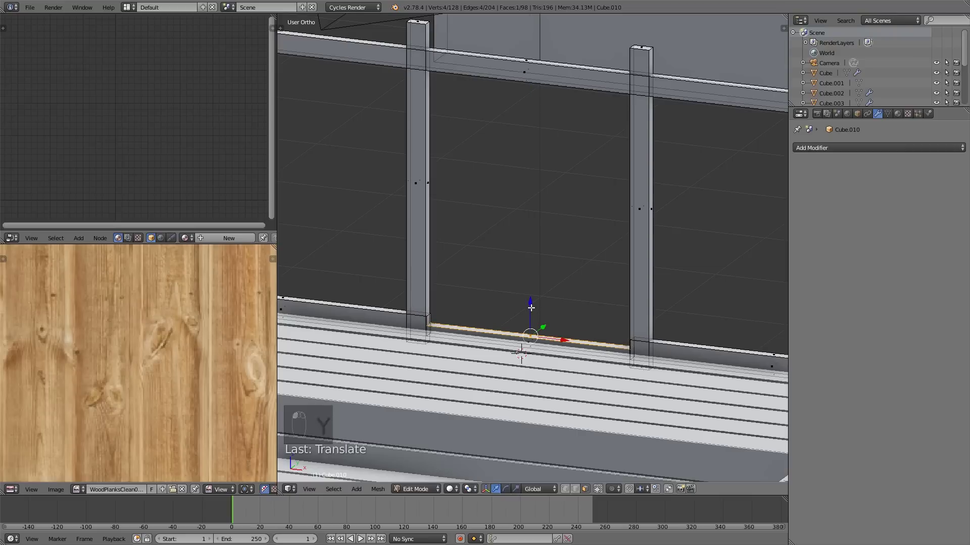
key(a)
key(l)
key(a)
key(Tab)
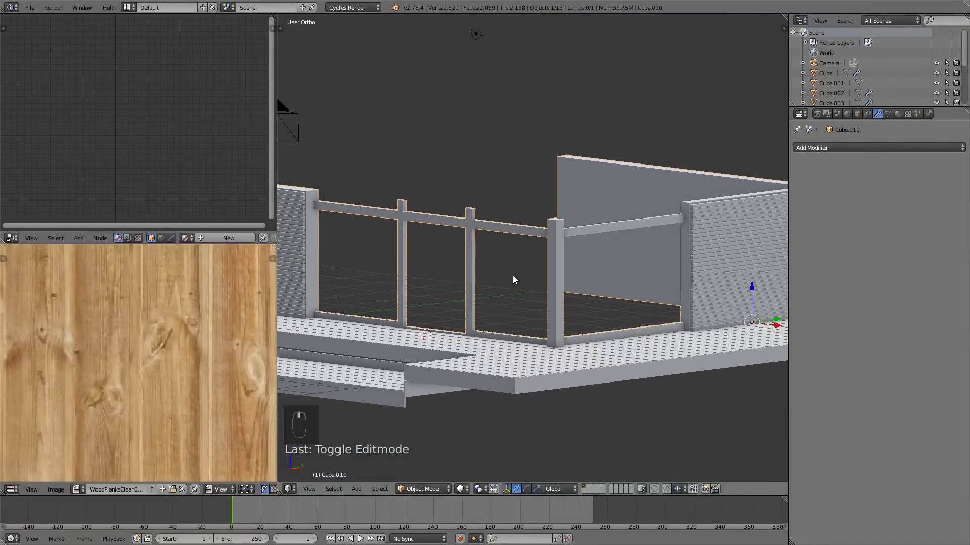
key(Tab)
drag(597, 178, 595, 155)
drag(595, 155, 564, 211)
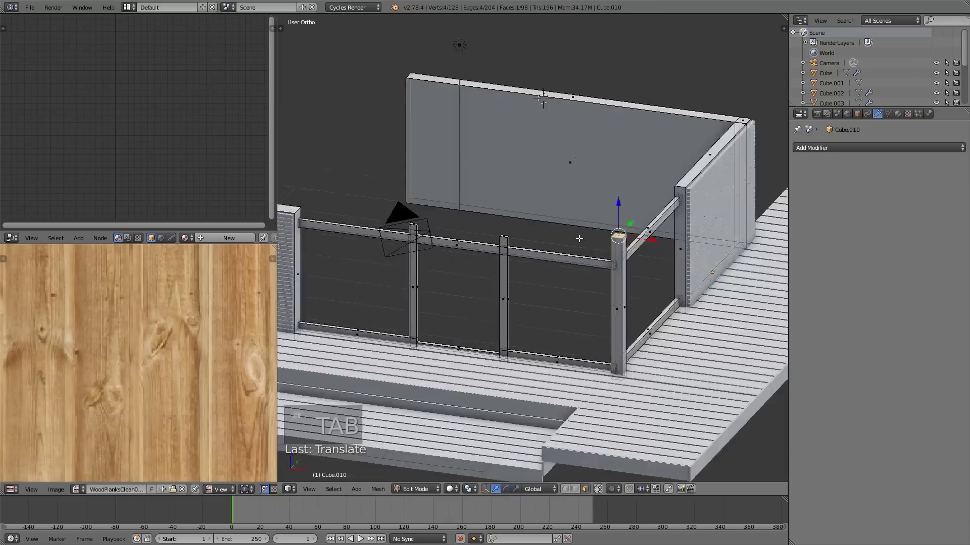
key(a)
key(Tab)
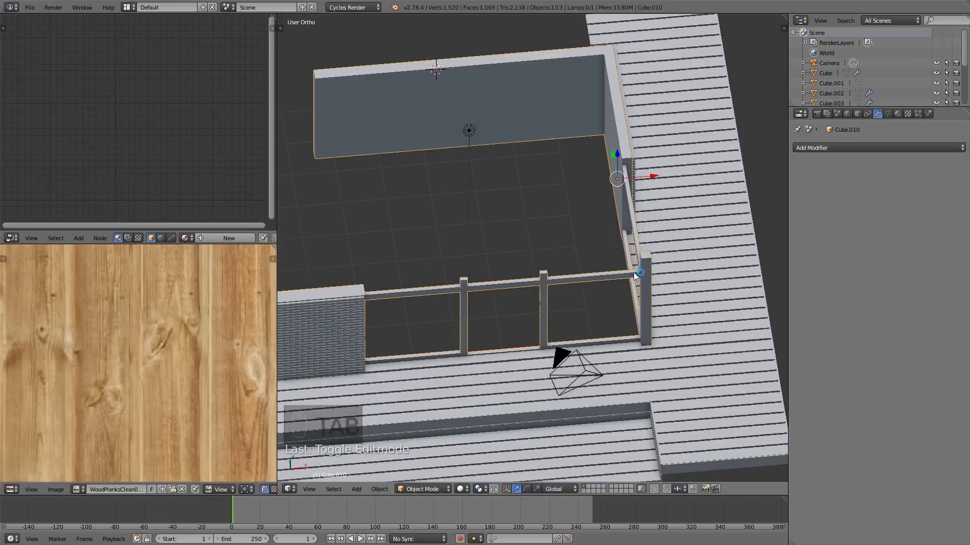
key(KP_7)
drag(642, 261, 522, 262)
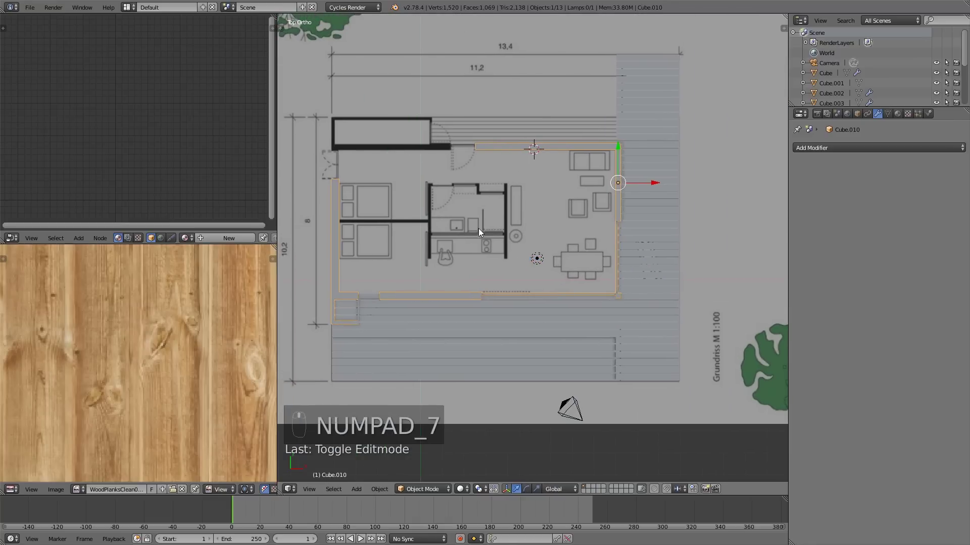
Add a plane and scale it, including along X, to cover the house footprint as a roof slab.
key(shift+a)
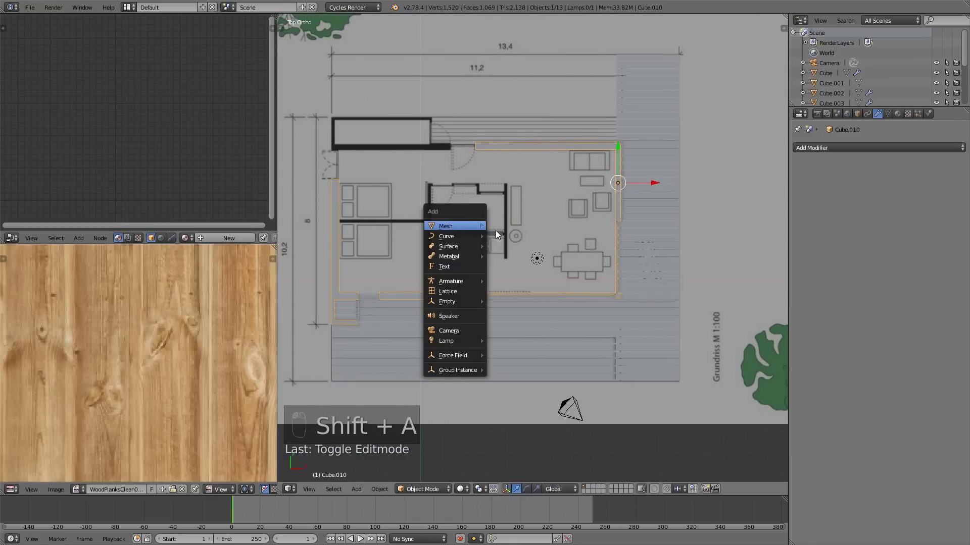
key(s)
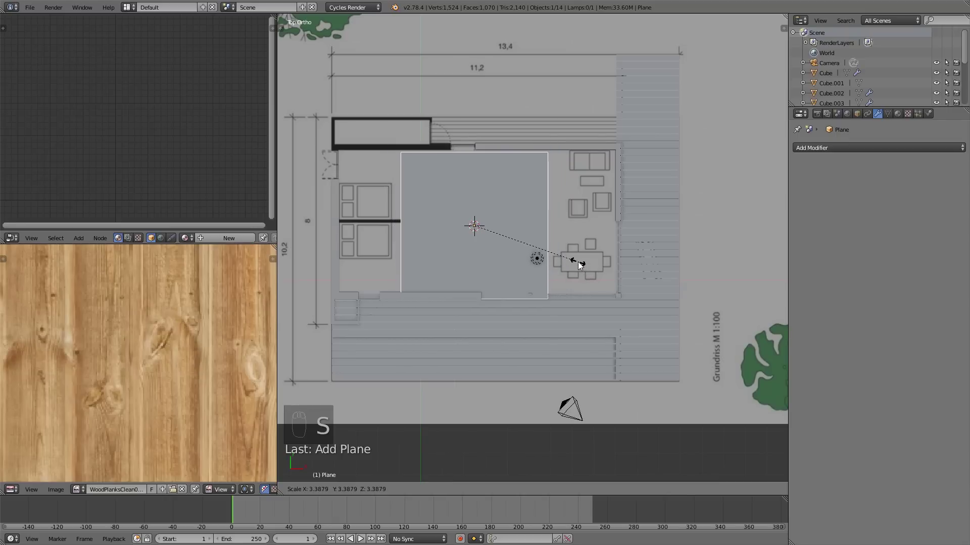
click(474, 192)
key(s)
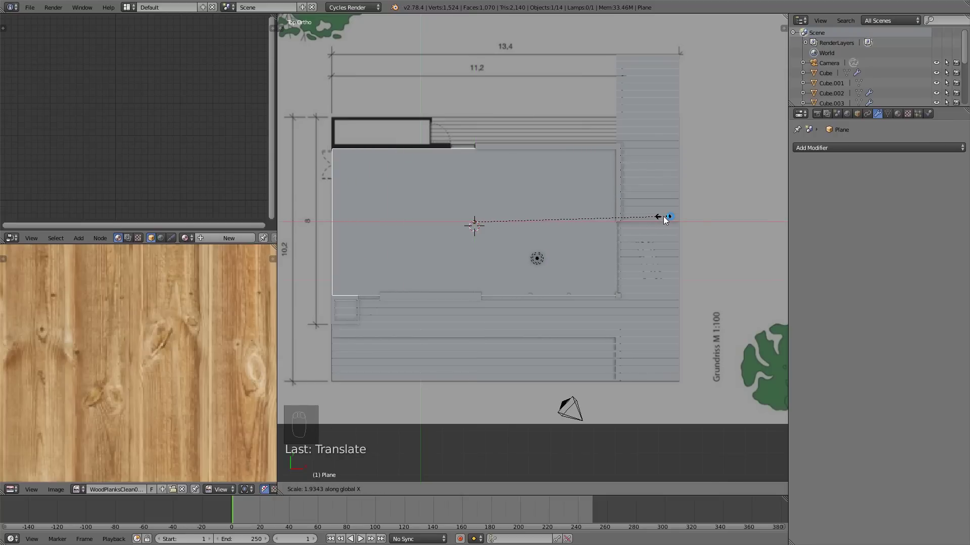
drag(605, 272, 626, 194)
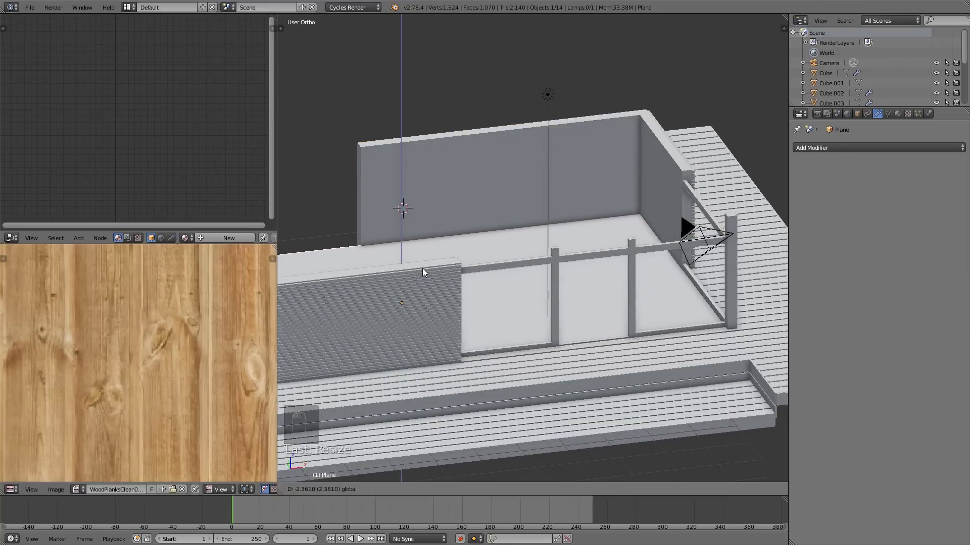
middle_click(556, 325)
key(a)
drag(522, 299, 505, 299)
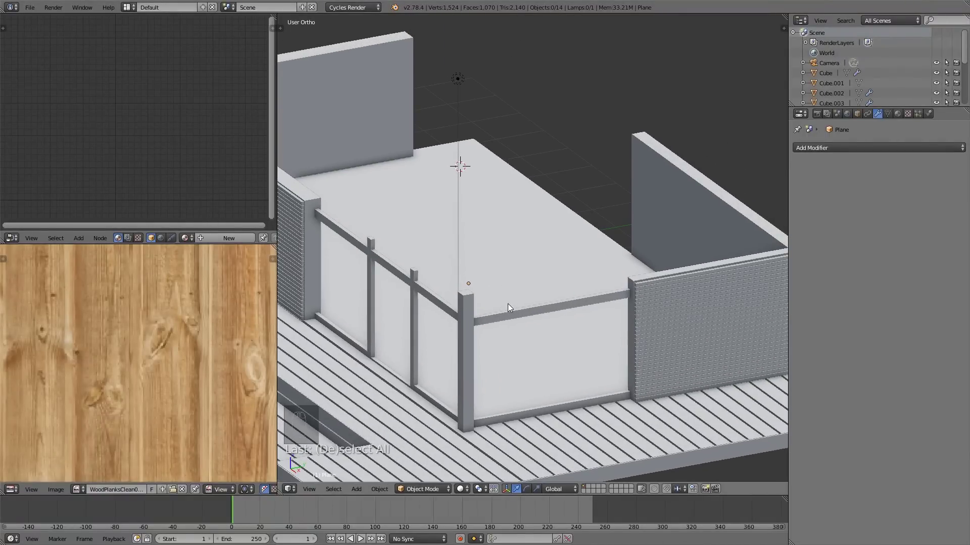
key(KP_1)
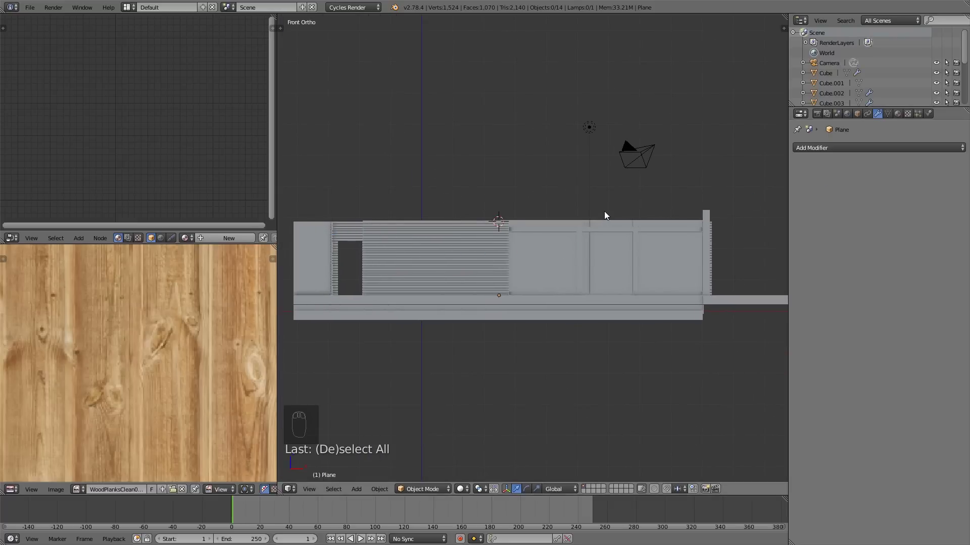
drag(554, 236, 553, 275)
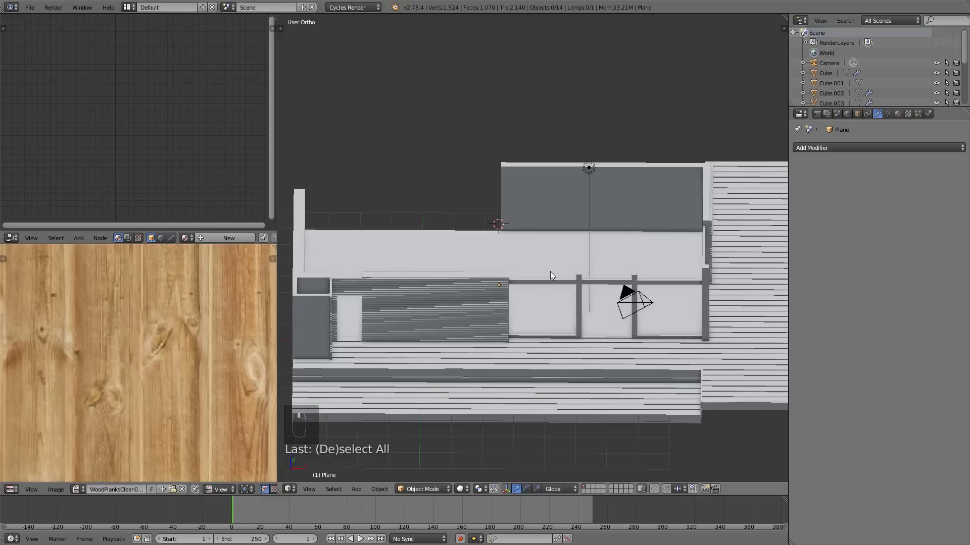
Duplicate the roof plane as Plane.001 and raise the copy above the walls.
key(shift+d)
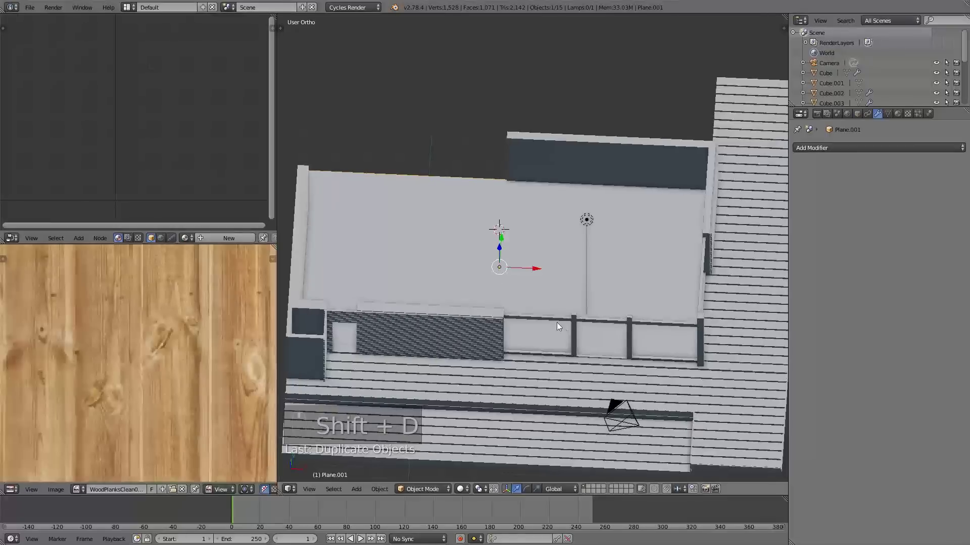
drag(511, 242, 513, 176)
key(KP_1)
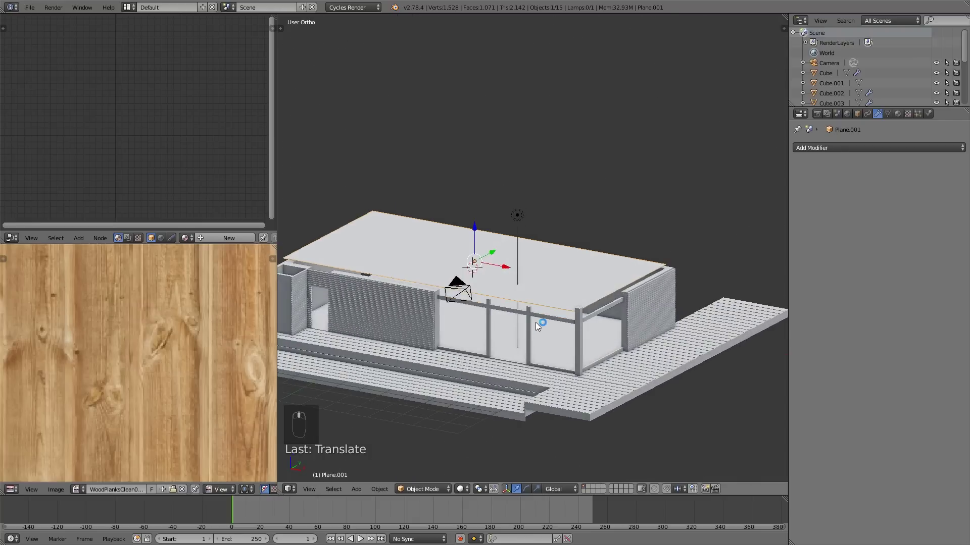
key(KP_7)
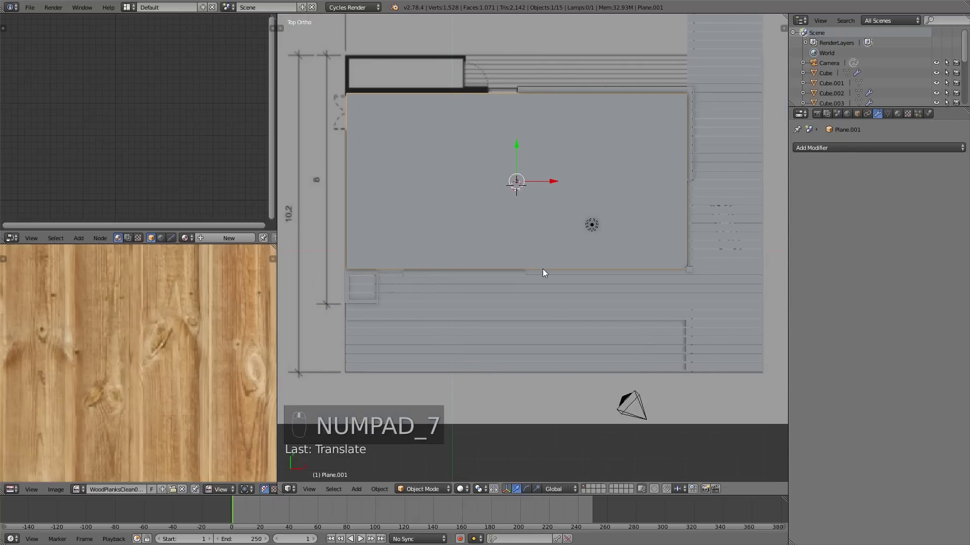
With X-ray on in Top view, scale Plane.001 front-to-back so its edges overhang the walls.
key(s)
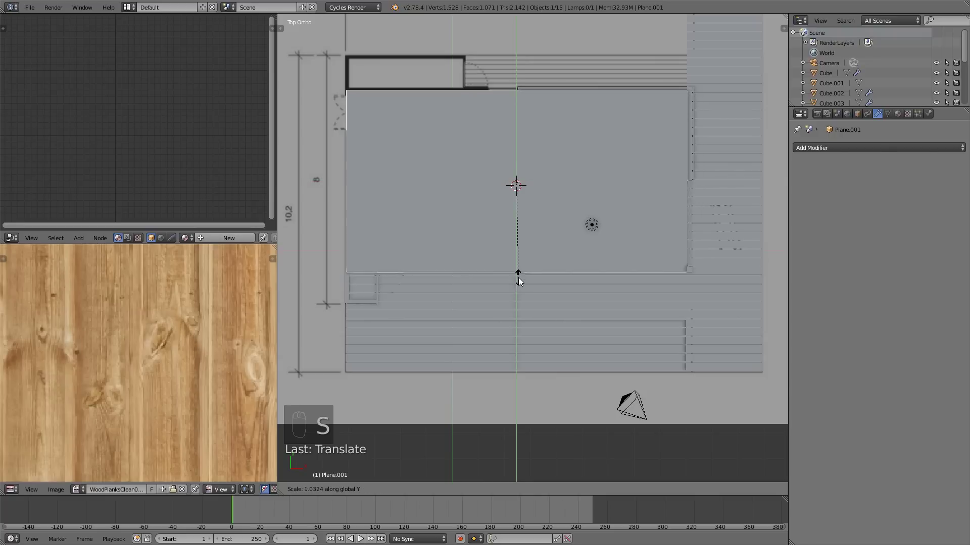
key(z)
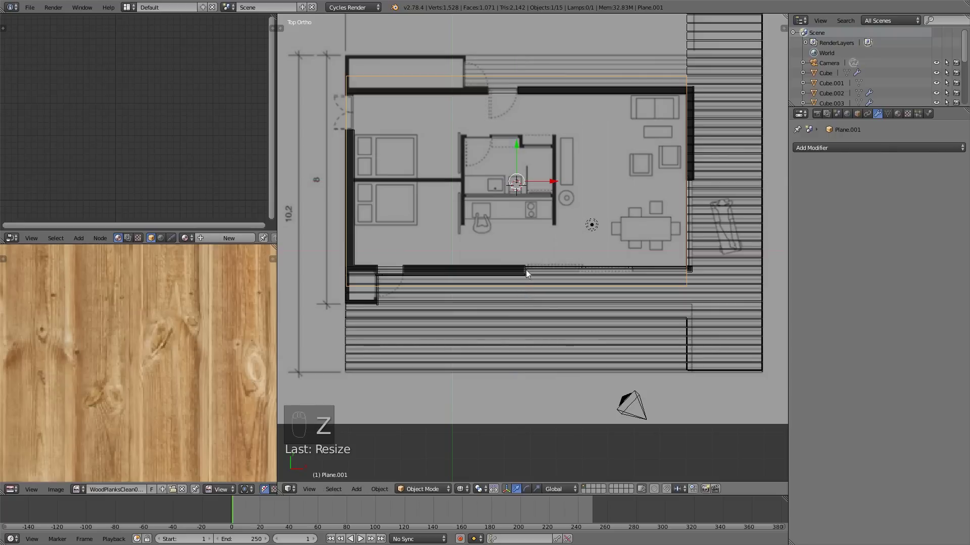
click(523, 141)
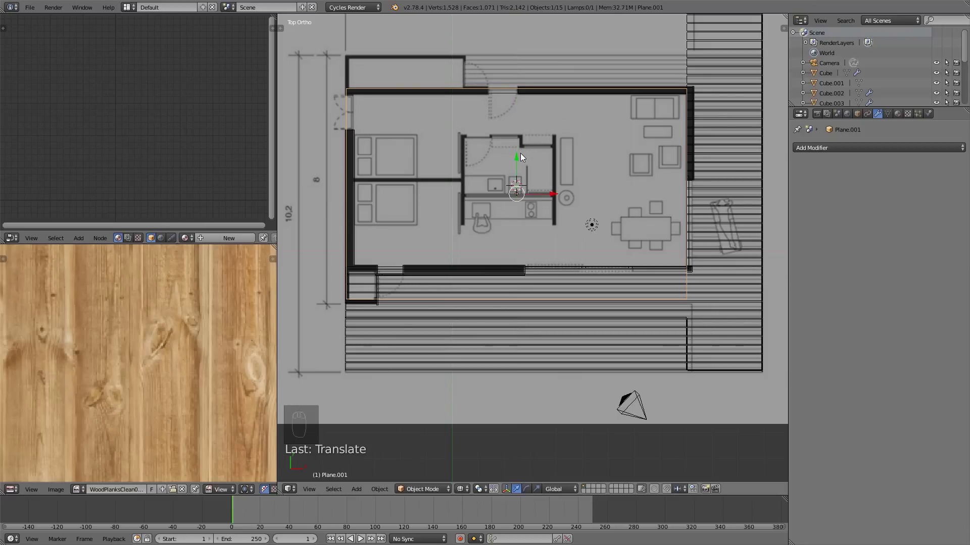
key(s)
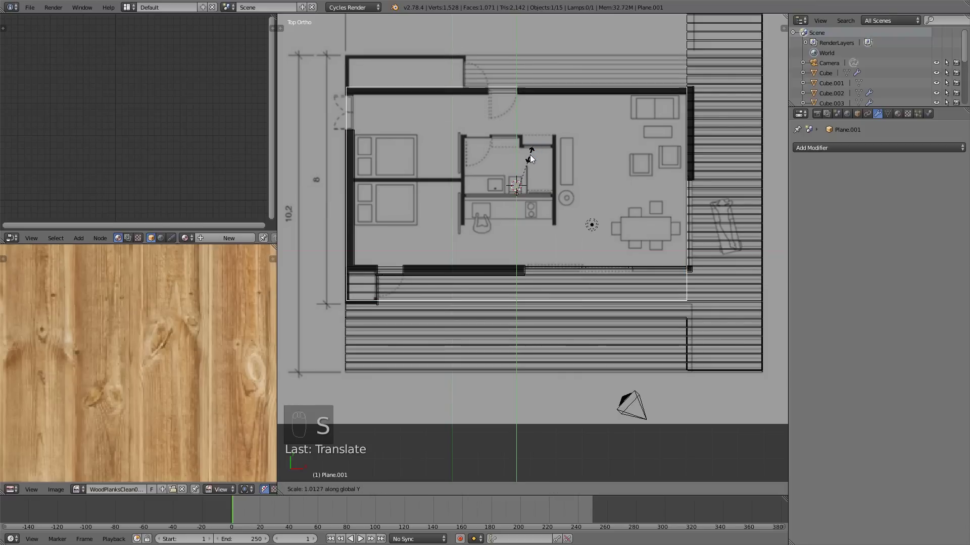
drag(519, 164, 526, 222)
key(s)
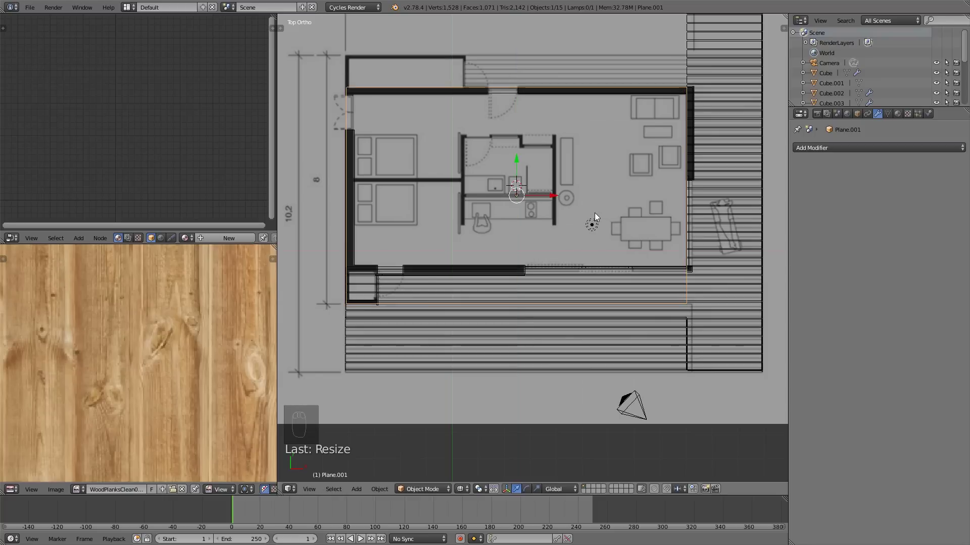
drag(605, 256, 568, 205)
Rotate the roof plane in front view to a gentle slope across the house top.
key(z)
key(KP_1)
key(r)
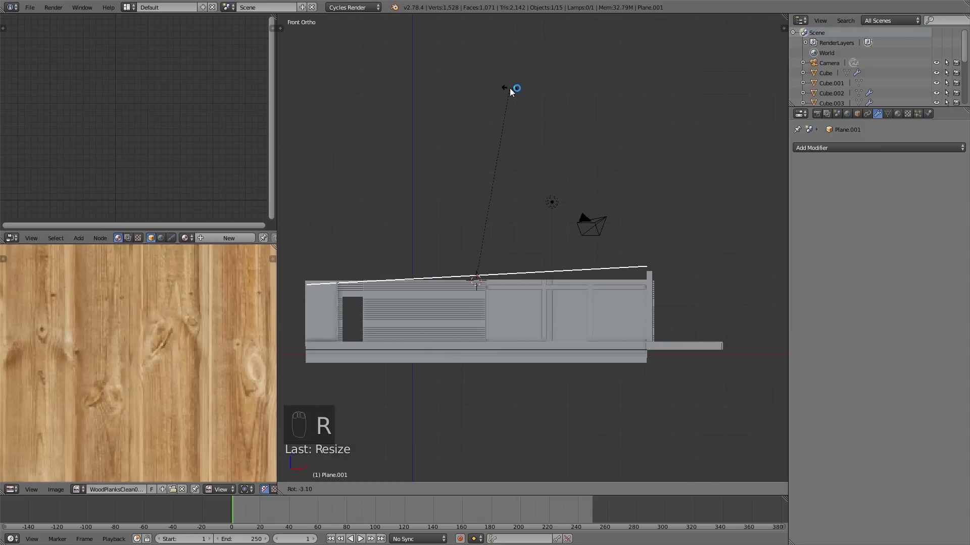
click(481, 237)
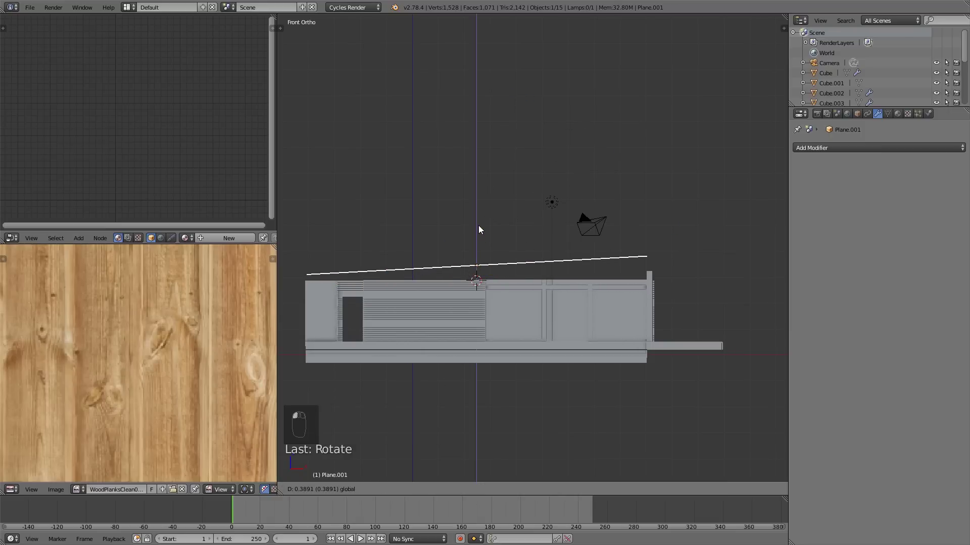
key(r)
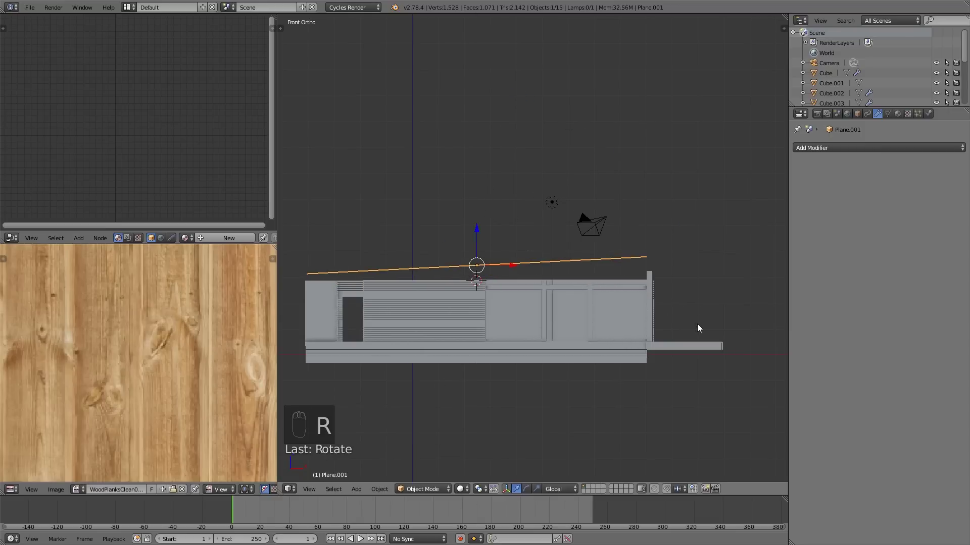
key(r)
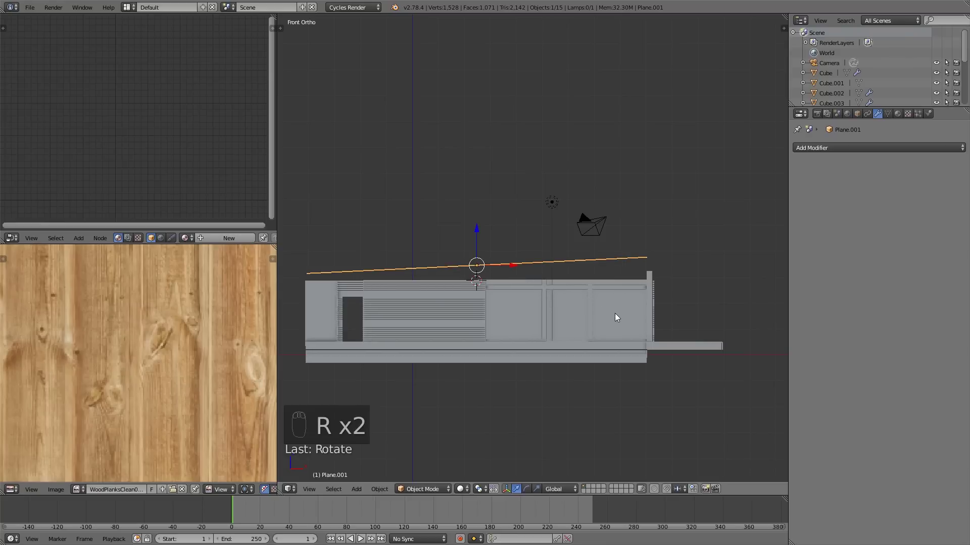
drag(522, 266, 586, 309)
Shift and scale the roof plane so it overhangs the house front, checking from above and the side.
key(Tab)
key(Tab)
key(s)
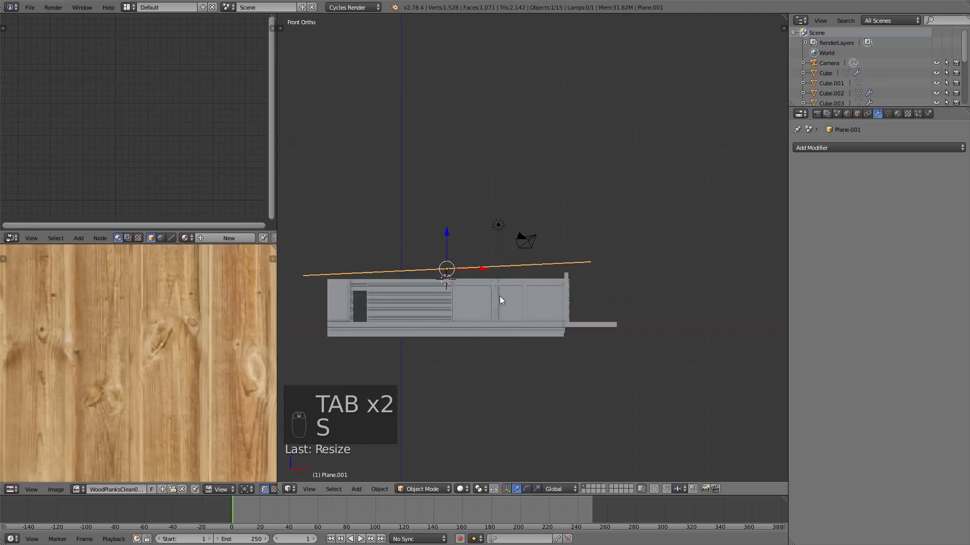
drag(504, 272, 515, 273)
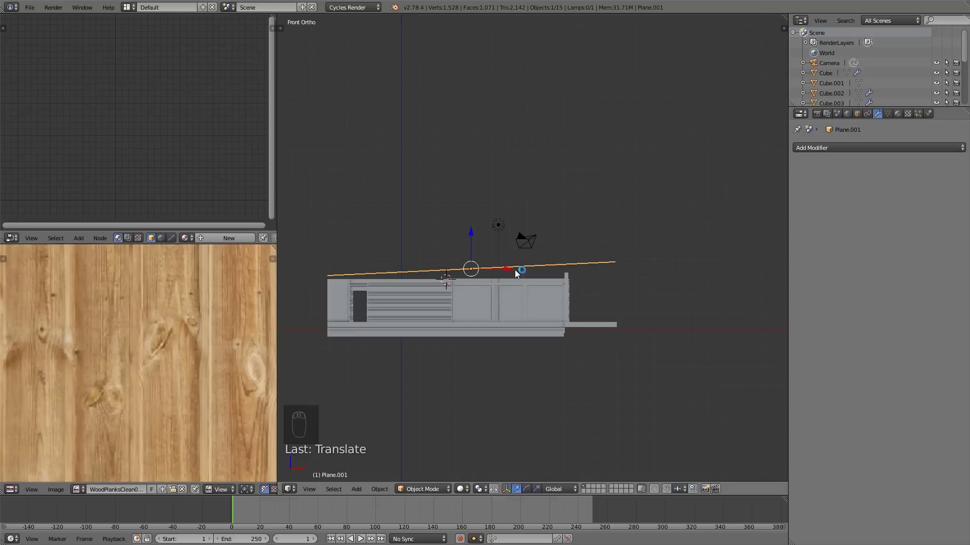
key(s)
drag(508, 272, 473, 233)
drag(474, 229, 512, 262)
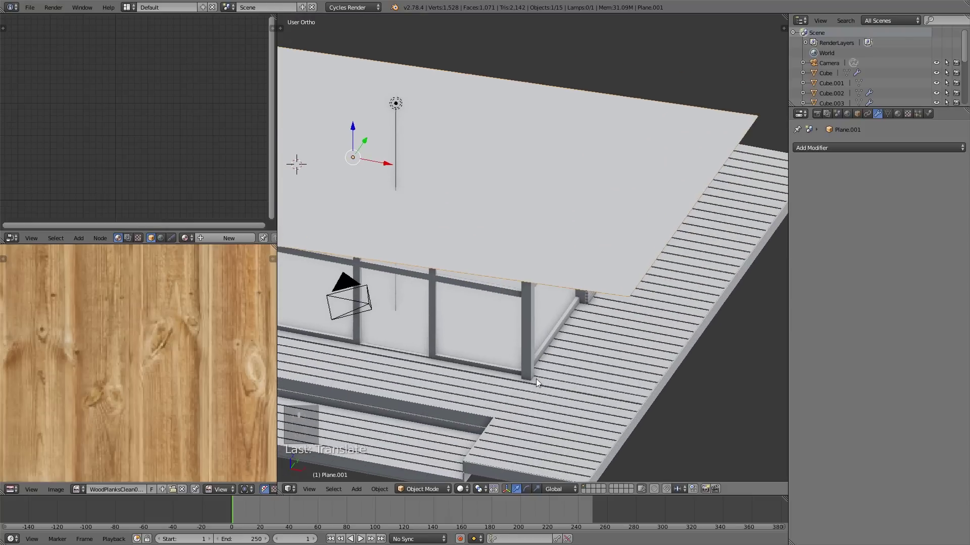
drag(509, 322, 568, 278)
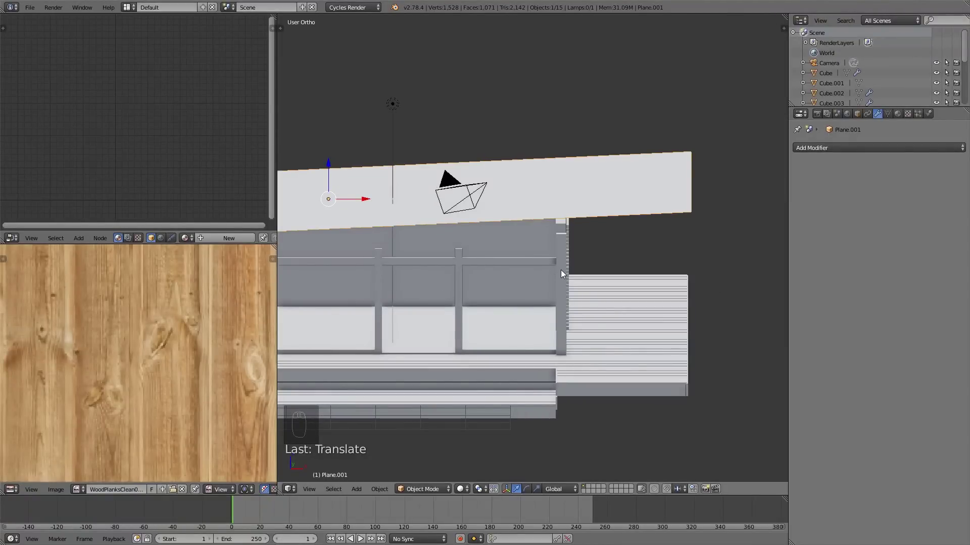
key(KP_1)
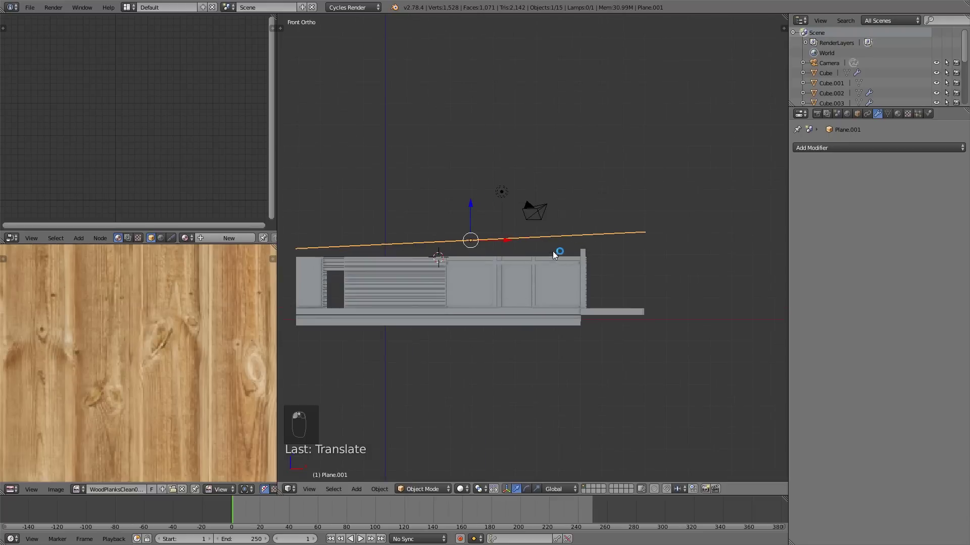
drag(484, 268, 550, 260)
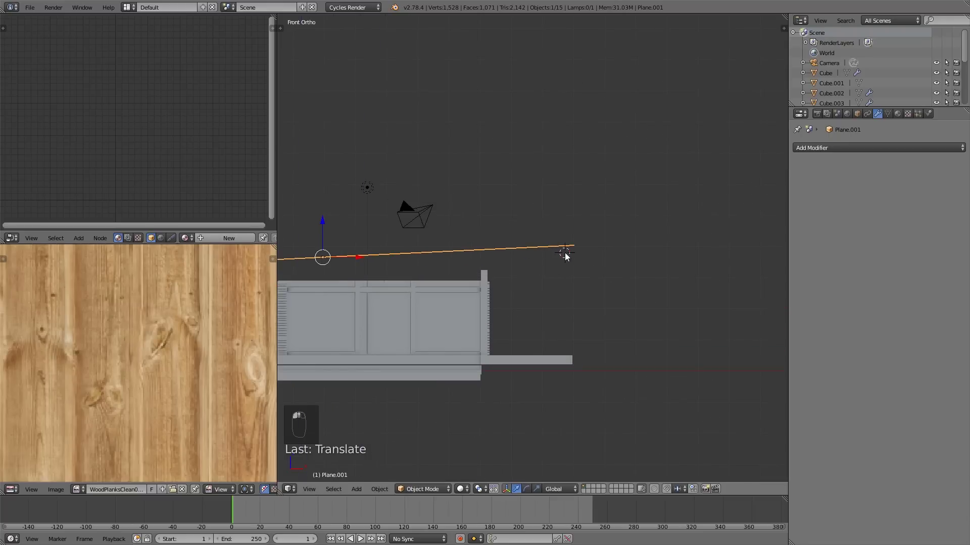
Add a new cube under the roof edge and flatten it into a thin beam.
key(shift+a)
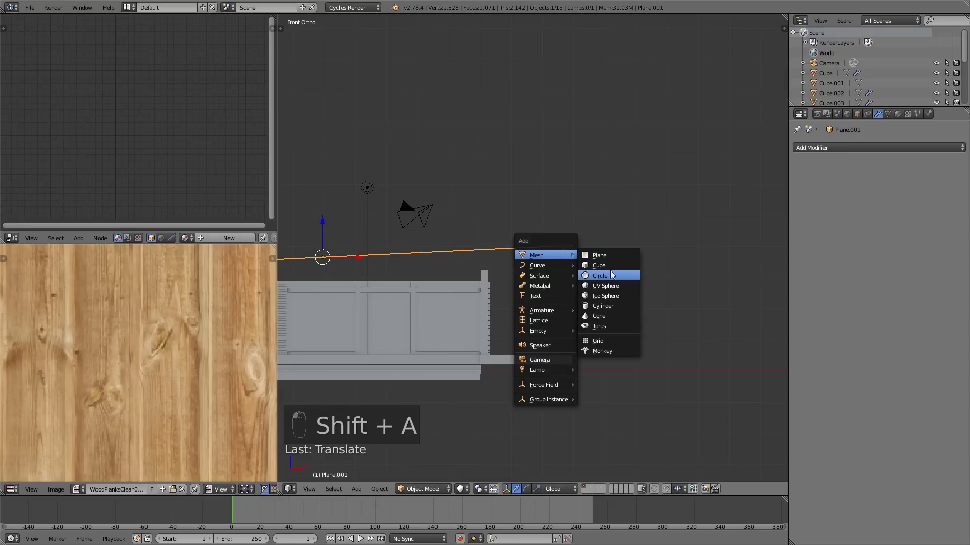
key(s)
key(z)
key(s)
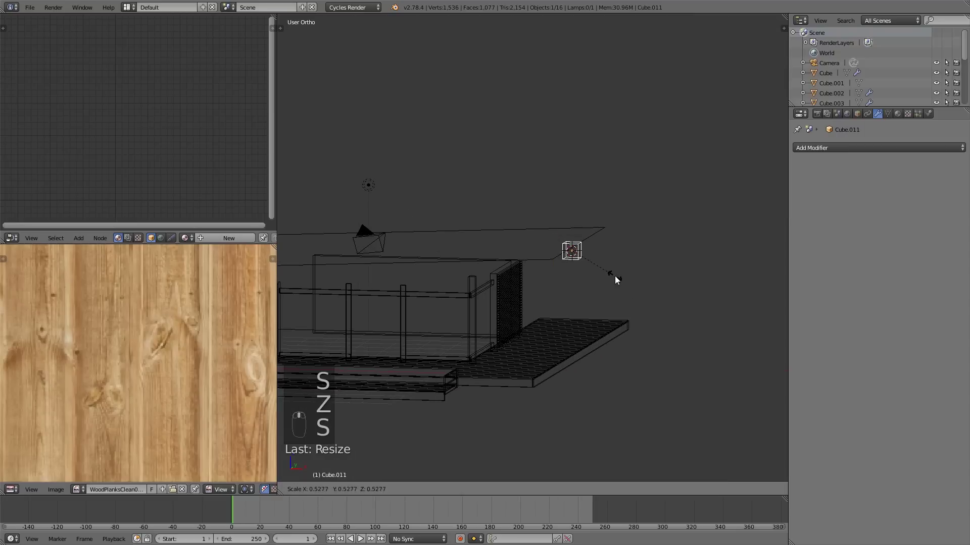
key(s)
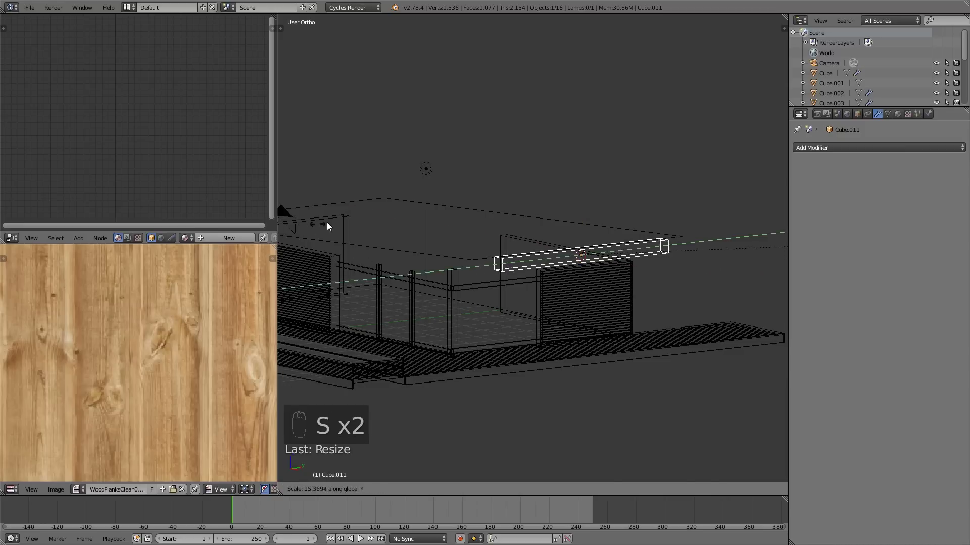
key(KP_7)
key(z)
key(z)
key(z)
drag(605, 335, 565, 314)
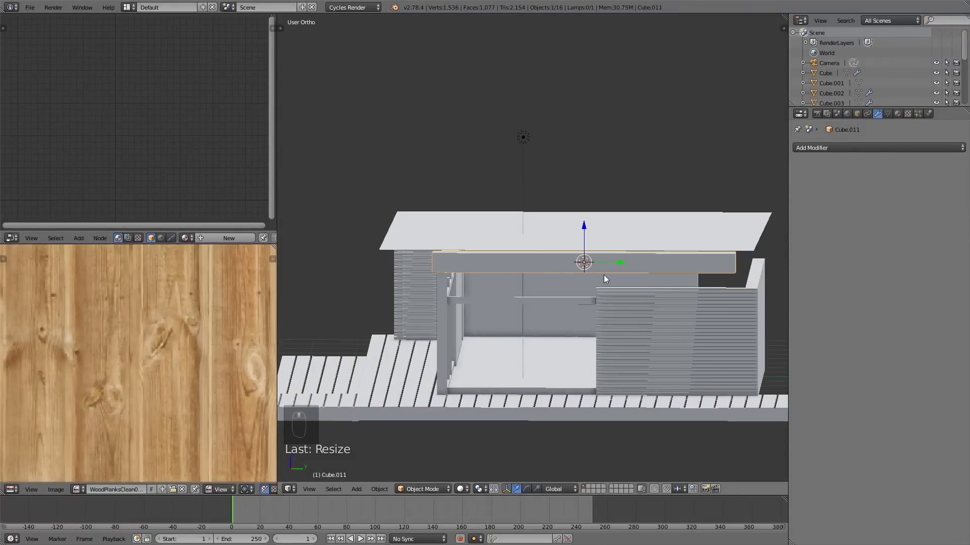
Stretch the beam lengthwise to fit the roof width.
key(s)
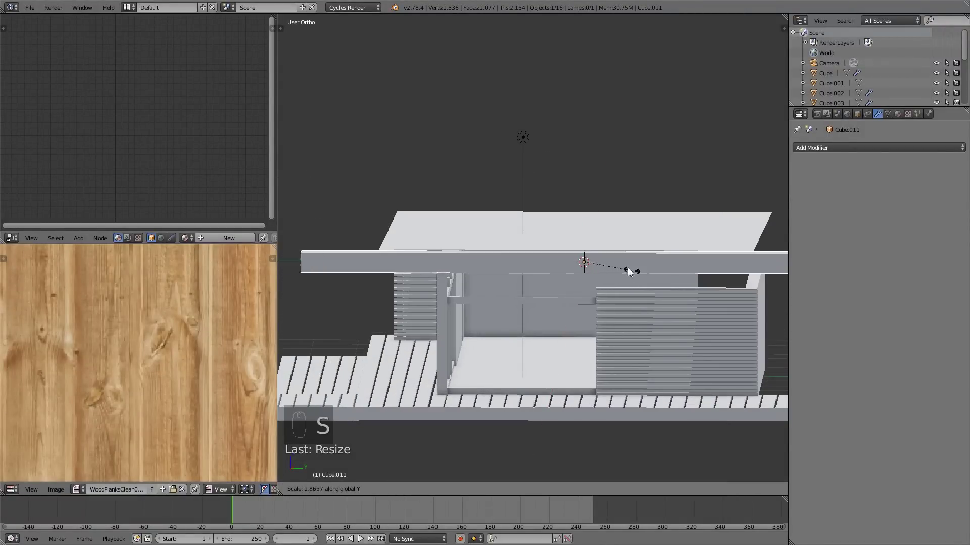
click(627, 266)
click(608, 263)
key(s)
drag(661, 309, 648, 299)
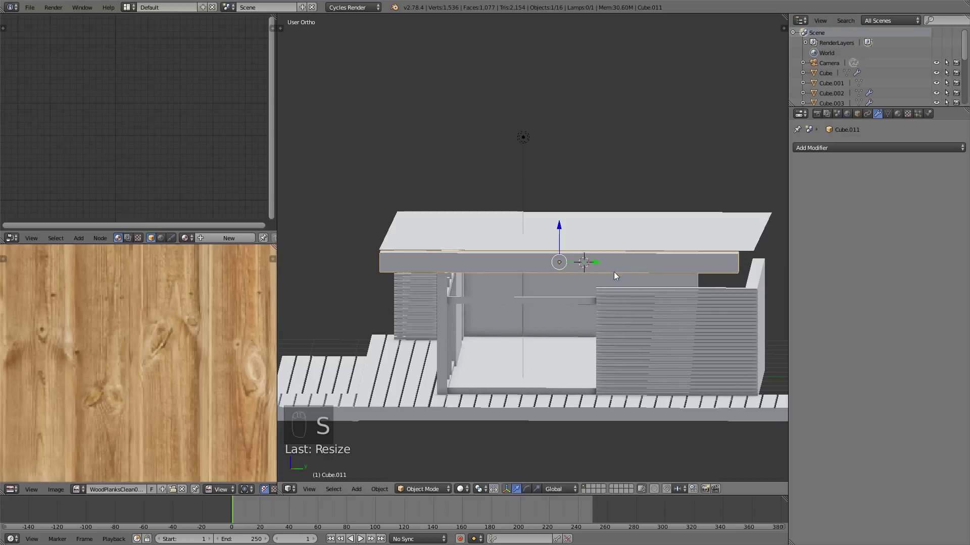
drag(598, 266, 619, 280)
key(s)
drag(658, 276, 650, 269)
drag(677, 287, 727, 279)
Resize the slat from the side view so it spans the roof depth.
key(s)
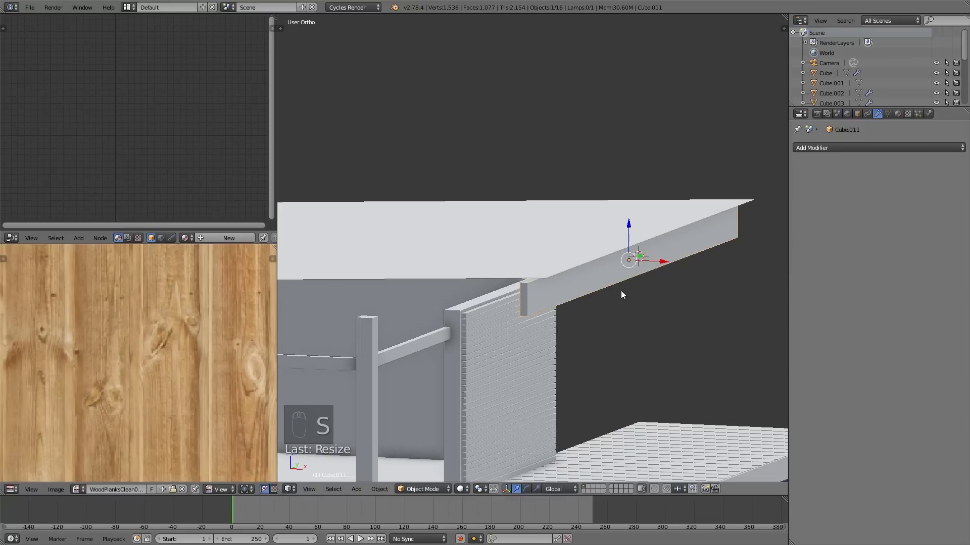
key(s)
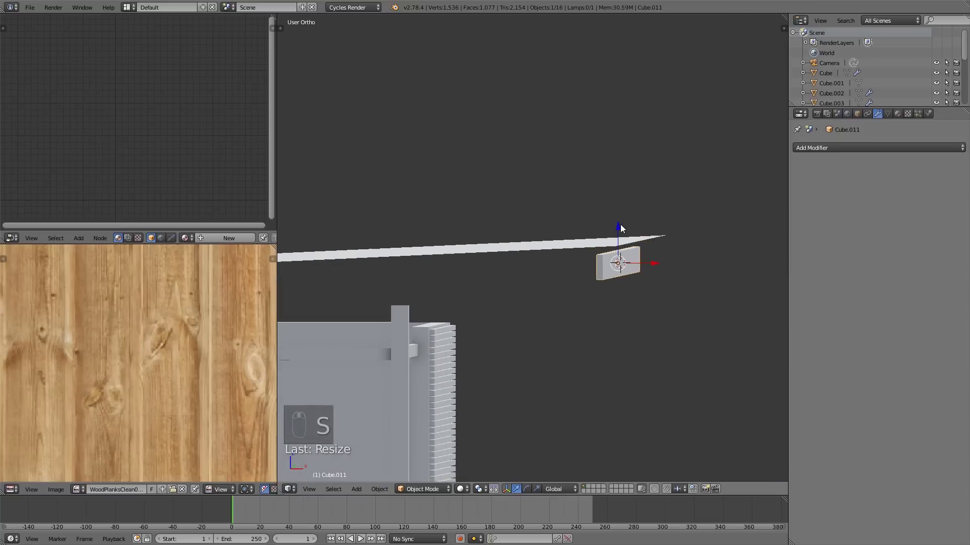
key(KP_3)
key(s)
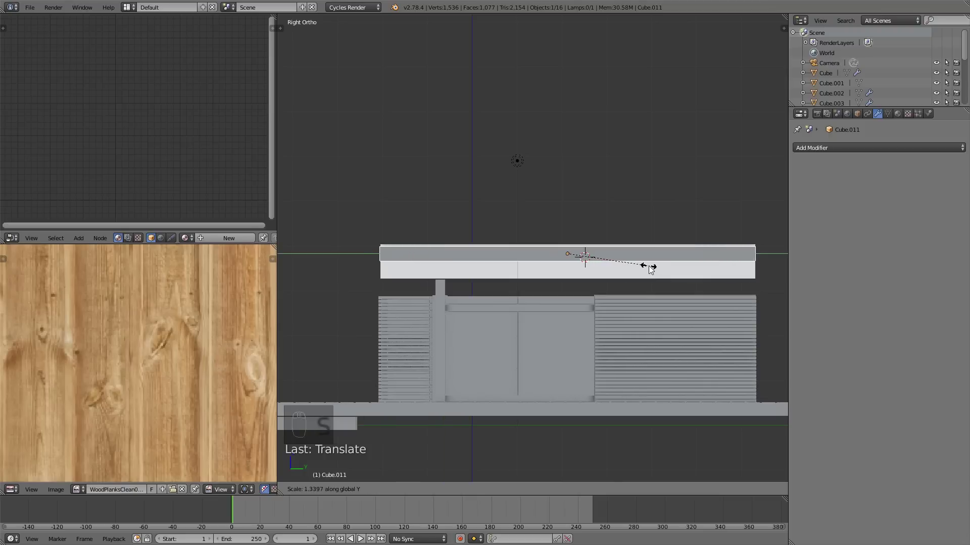
drag(614, 287, 693, 295)
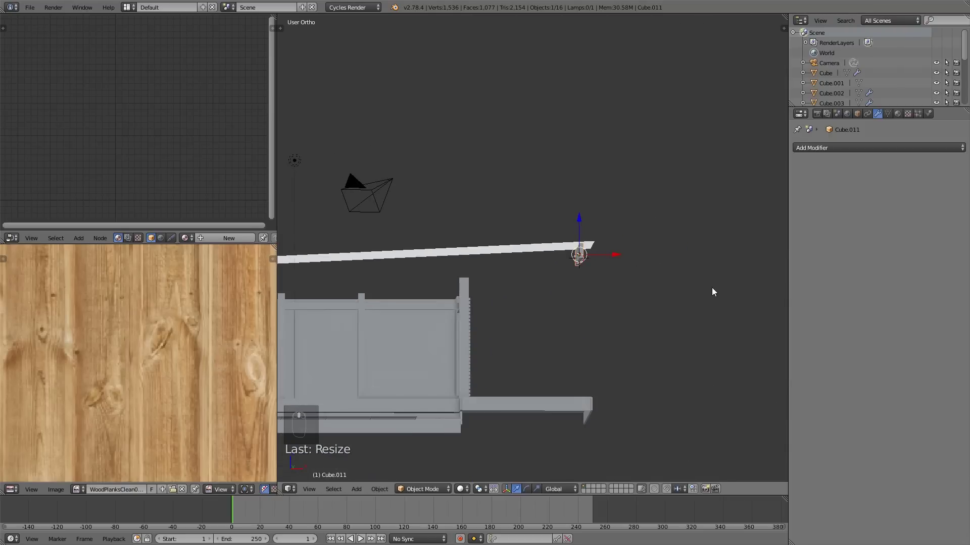
Array the slat 16 times with relative offset X 14.22, Z 0.15 to follow the roof slope.
key(KP_1)
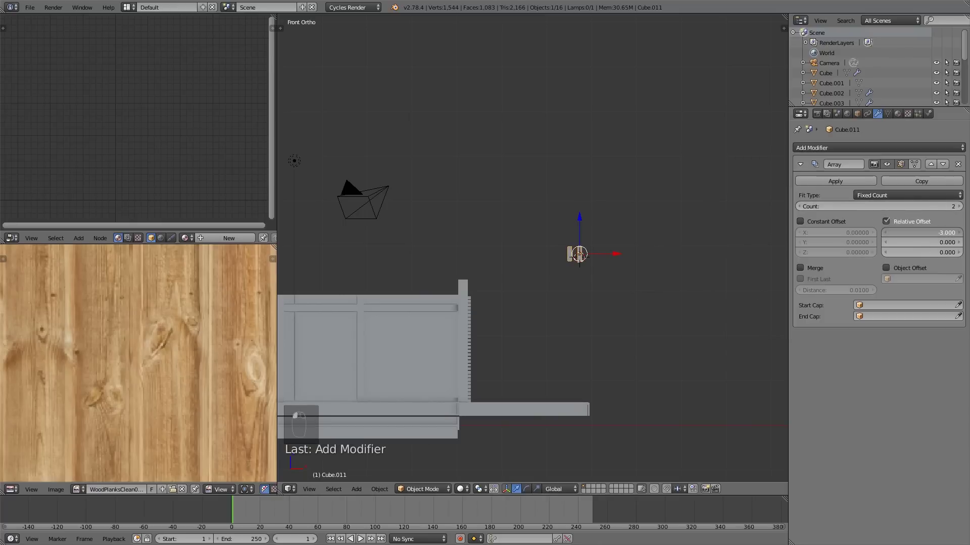
drag(625, 286, 404, 286)
key(z)
key(g)
click(378, 285)
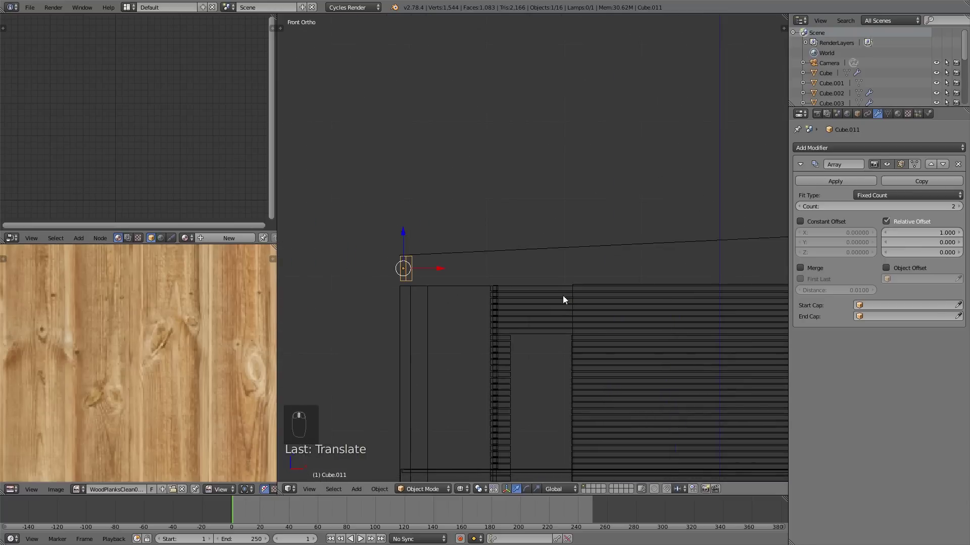
key(KP_1)
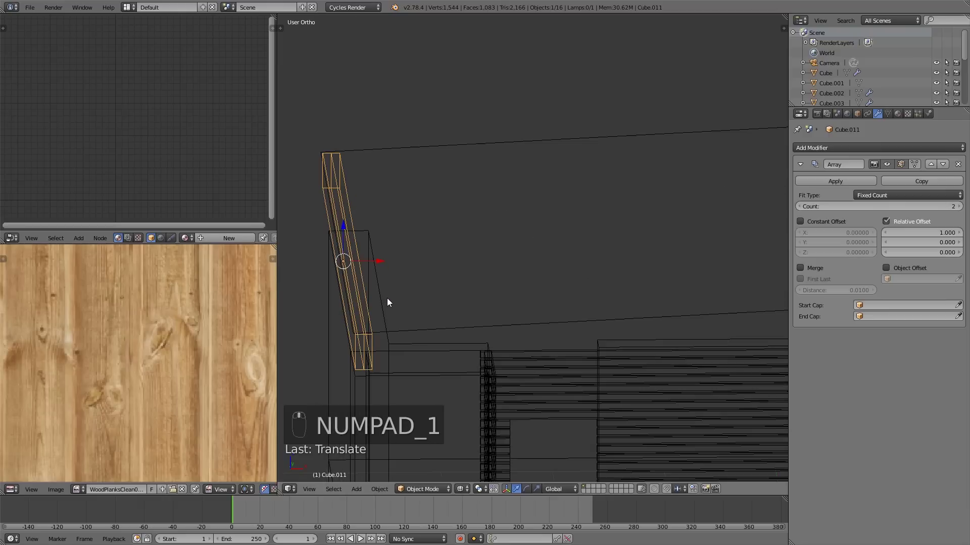
key(KP_1)
key(KP_2)
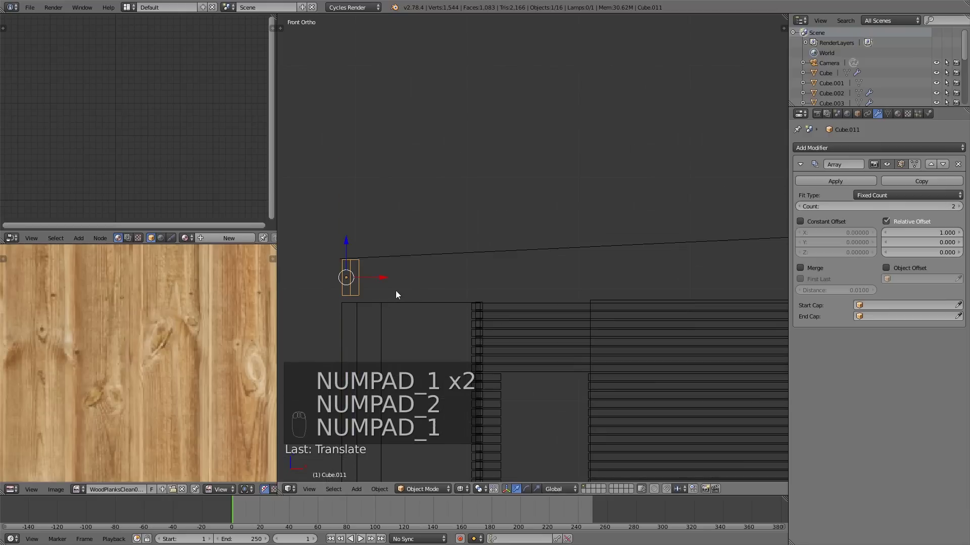
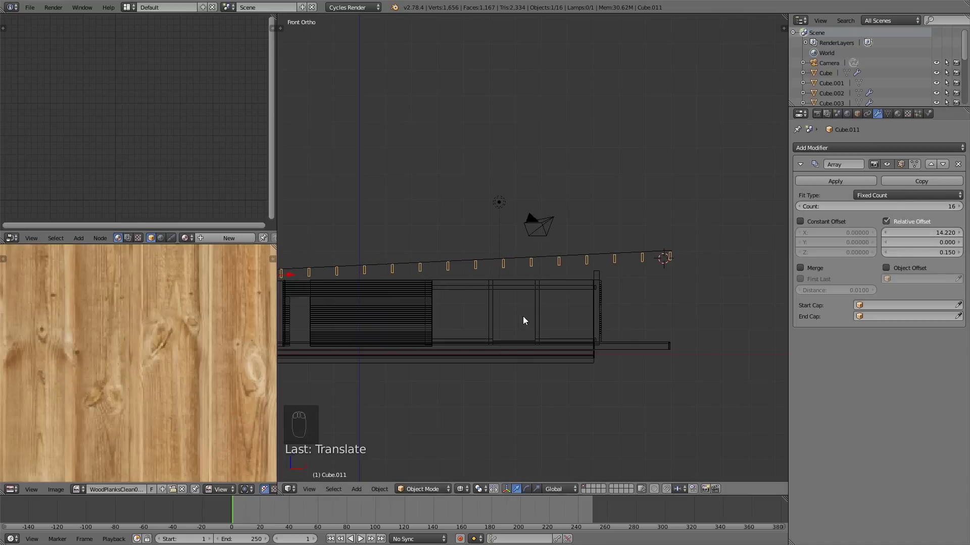
Orbit around the row of slats to check the spacing, ending in front view.
drag(549, 317, 804, 206)
drag(804, 207, 712, 308)
drag(701, 309, 688, 320)
key(KP_1)
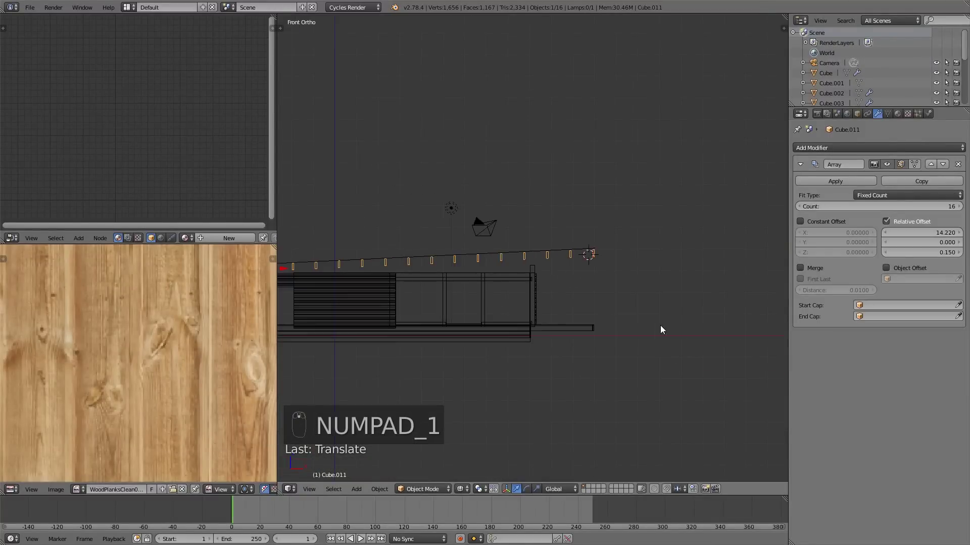
drag(607, 366, 625, 423)
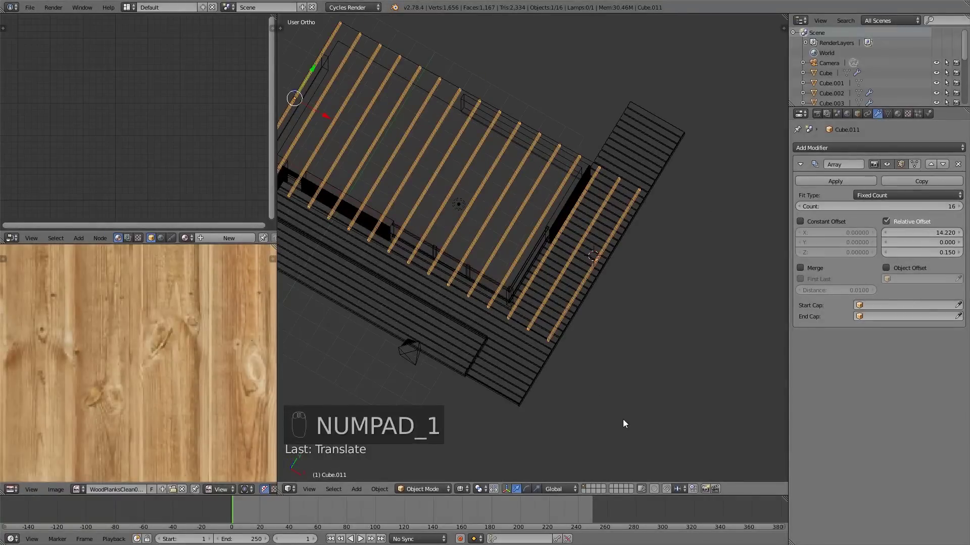
key(KP_7)
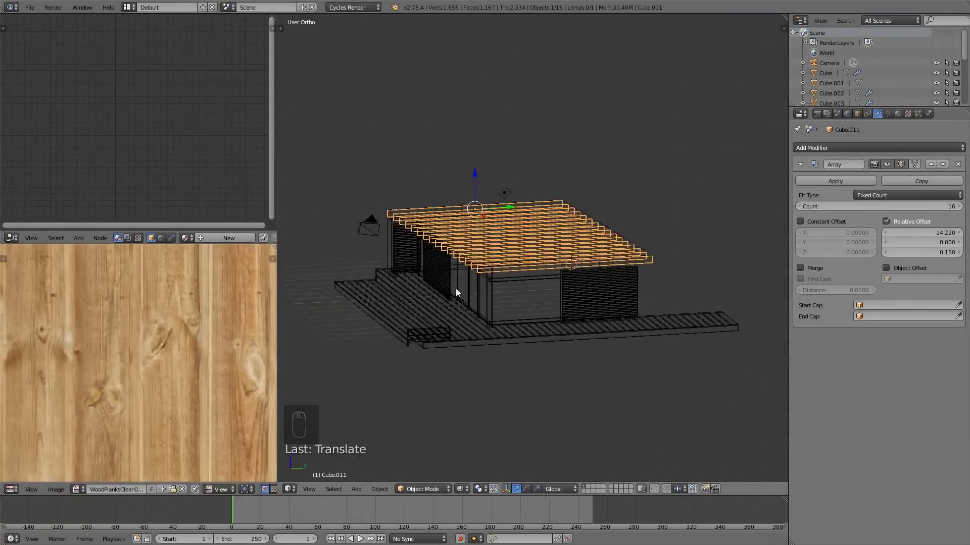
key(KP_1)
middle_click(575, 290)
key(z)
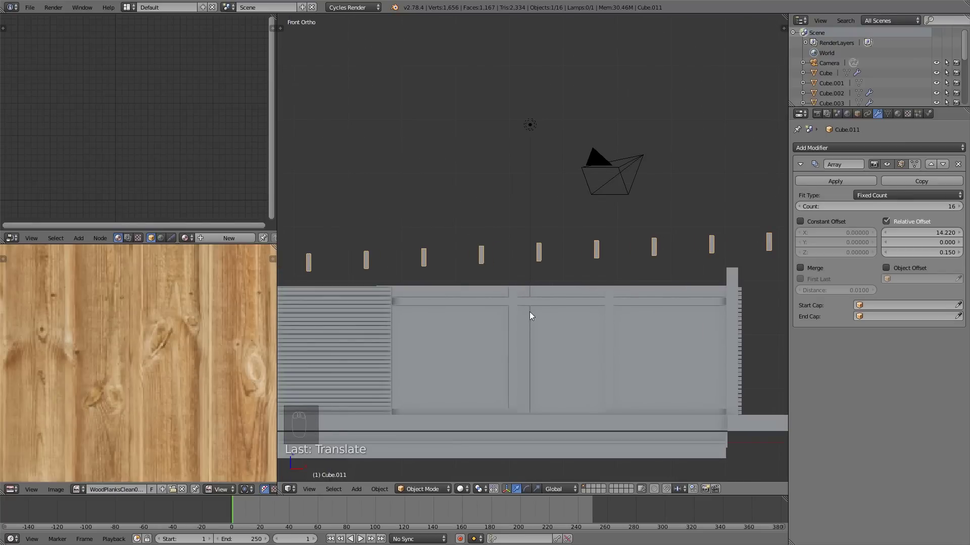
drag(505, 314, 520, 307)
key(Tab)
key(Tab)
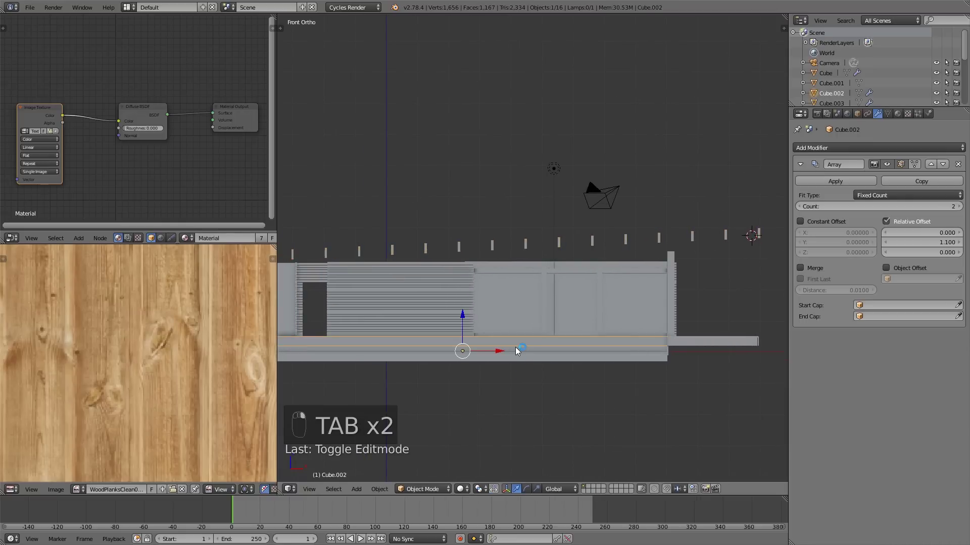
key(Tab)
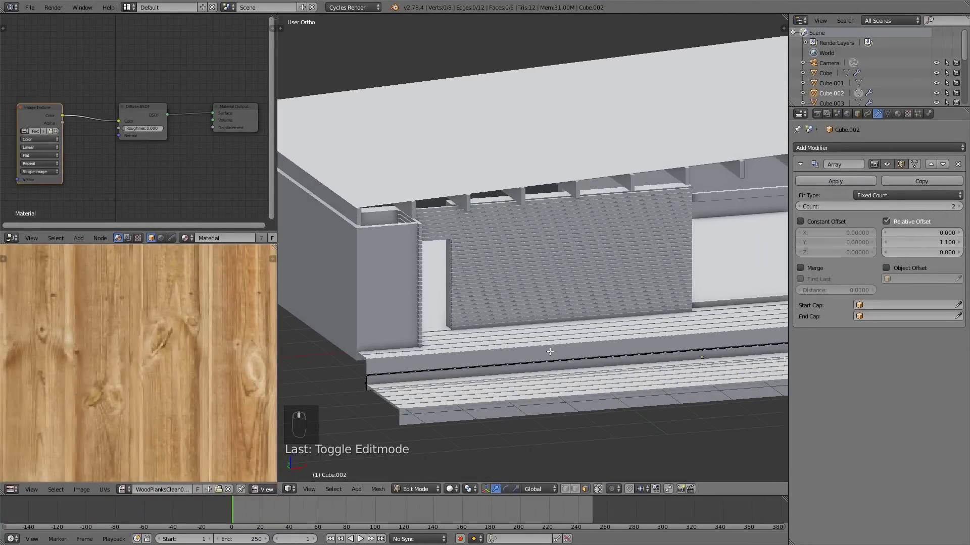
Duplicate a board and bring the wall's base corner by the deck into close view, selecting the board there.
key(Tab)
key(shift+d)
drag(689, 279, 393, 305)
drag(436, 308, 465, 309)
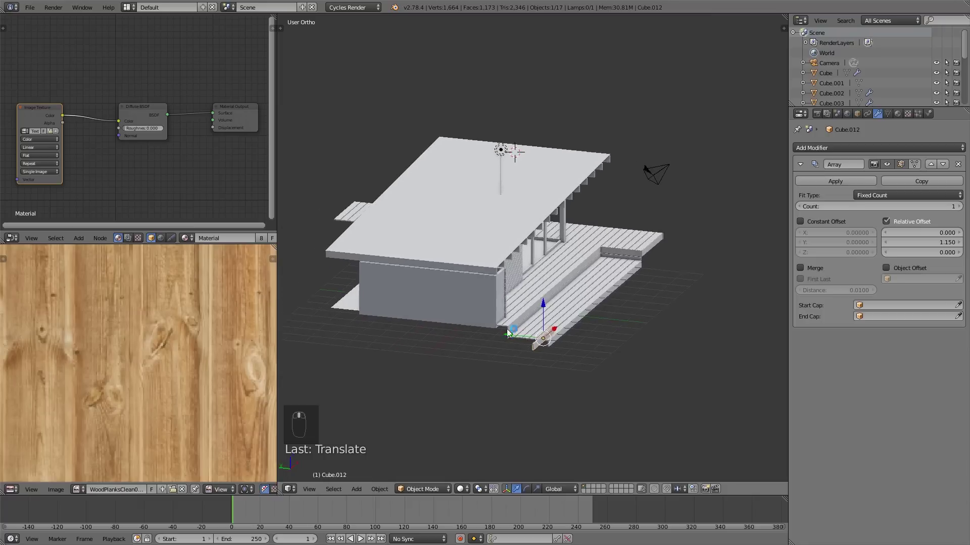
drag(383, 286, 292, 273)
middle_click(318, 280)
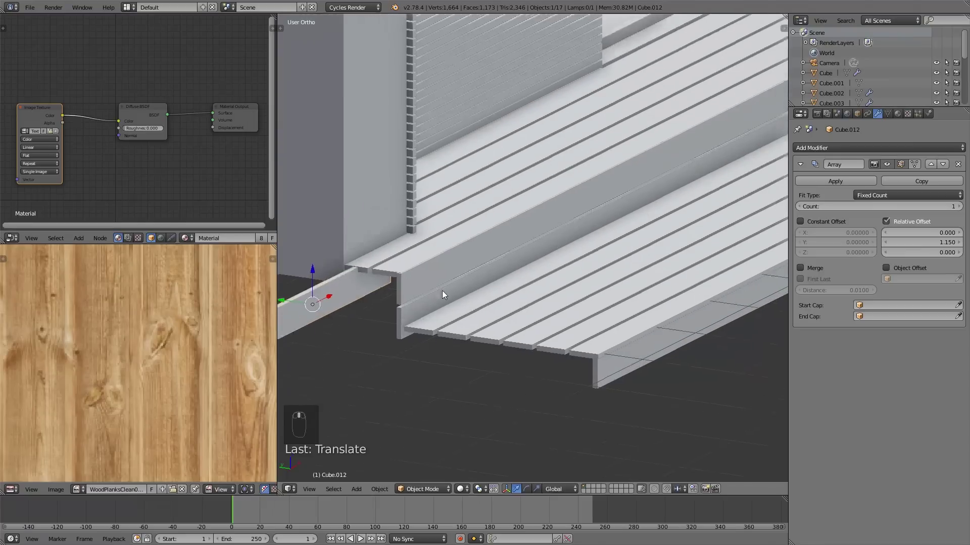
drag(384, 297, 376, 265)
middle_click(411, 297)
key(KP_Decimal)
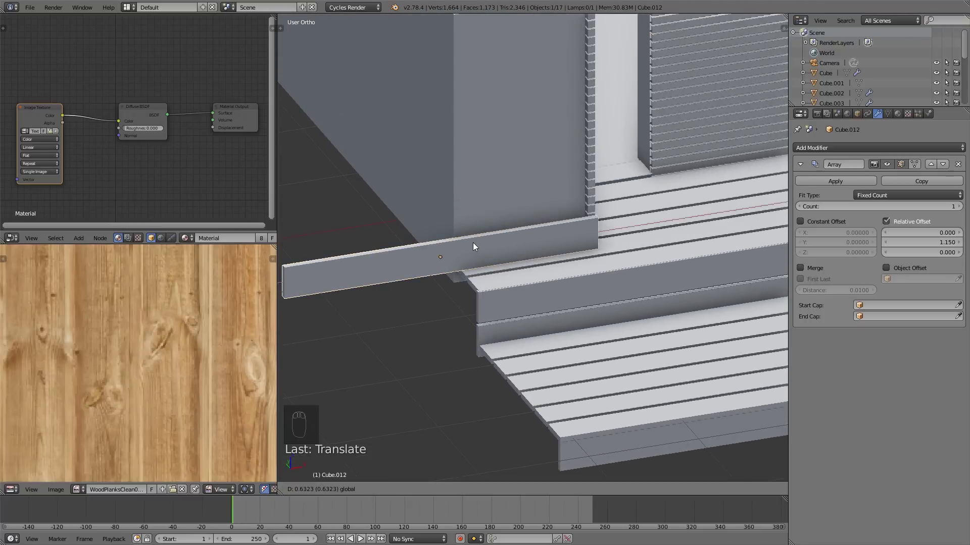
drag(499, 269, 553, 279)
click(588, 277)
drag(590, 277, 452, 302)
click(452, 302)
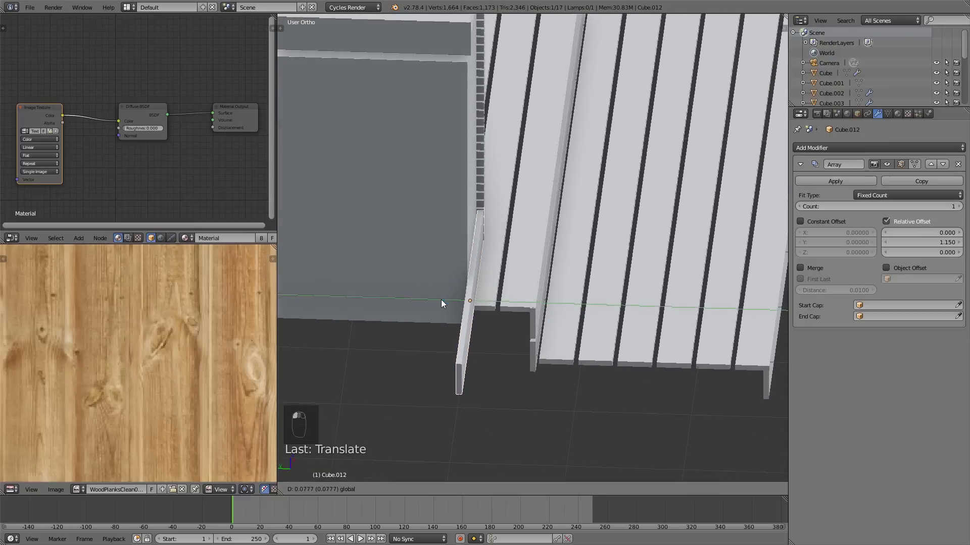
Loop-cut the board at the wall corner and delete the vertices extending past it.
key(KP_3)
key(KP_1)
drag(578, 329, 502, 264)
key(Tab)
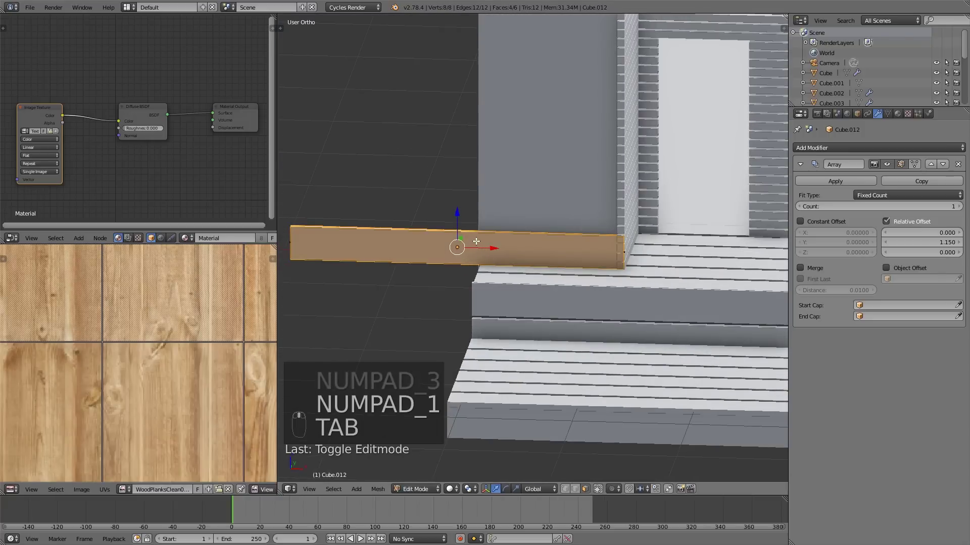
key(ctrl+r)
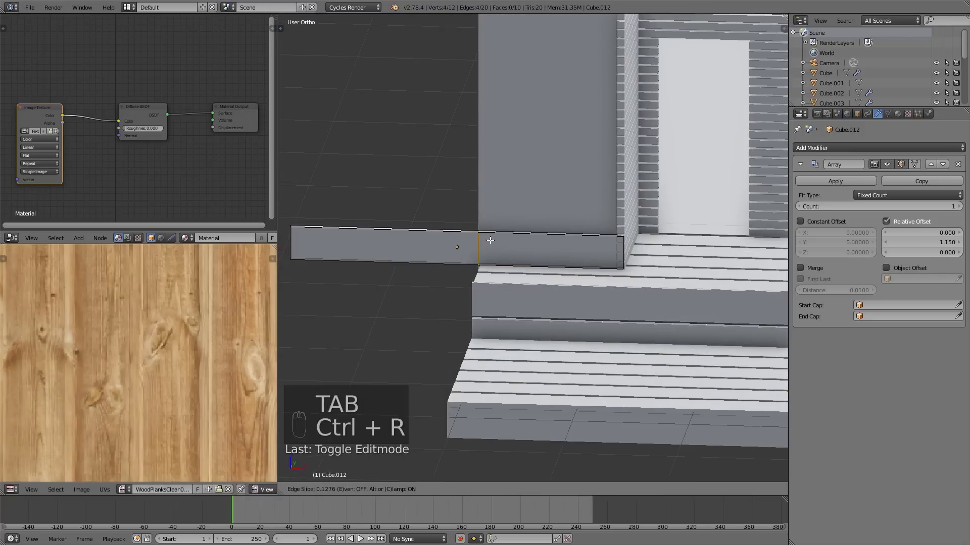
click(591, 489)
key(a)
key(a)
key(b)
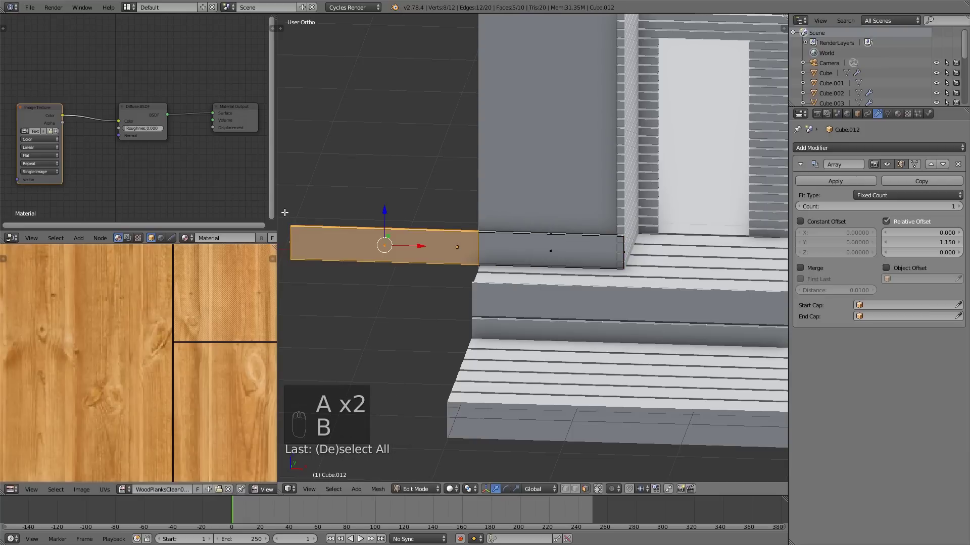
key(x)
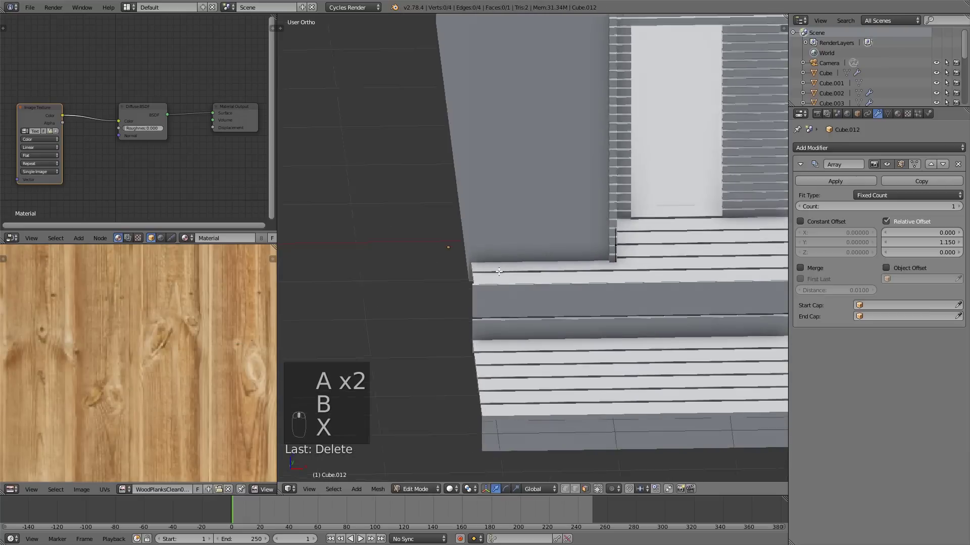
key(ctrl+z)
key(x)
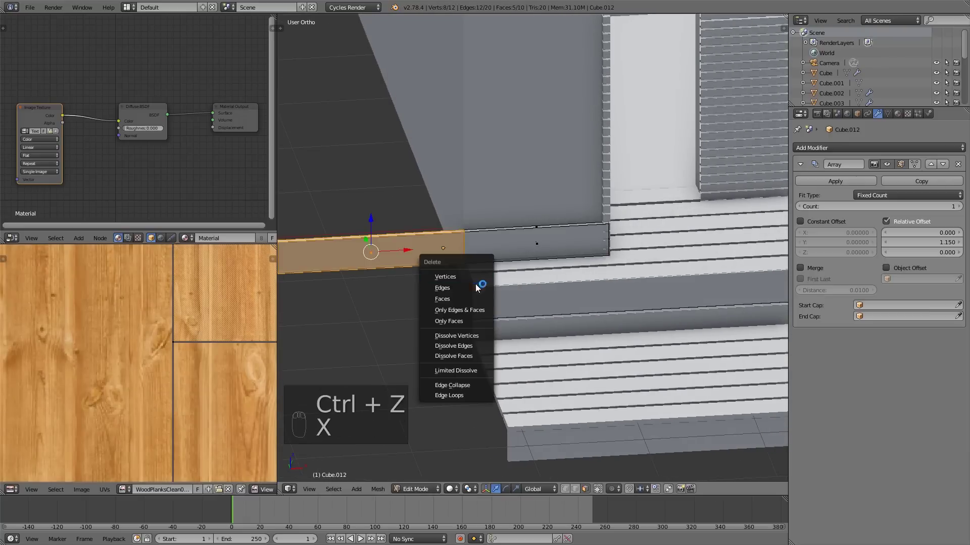
key(a)
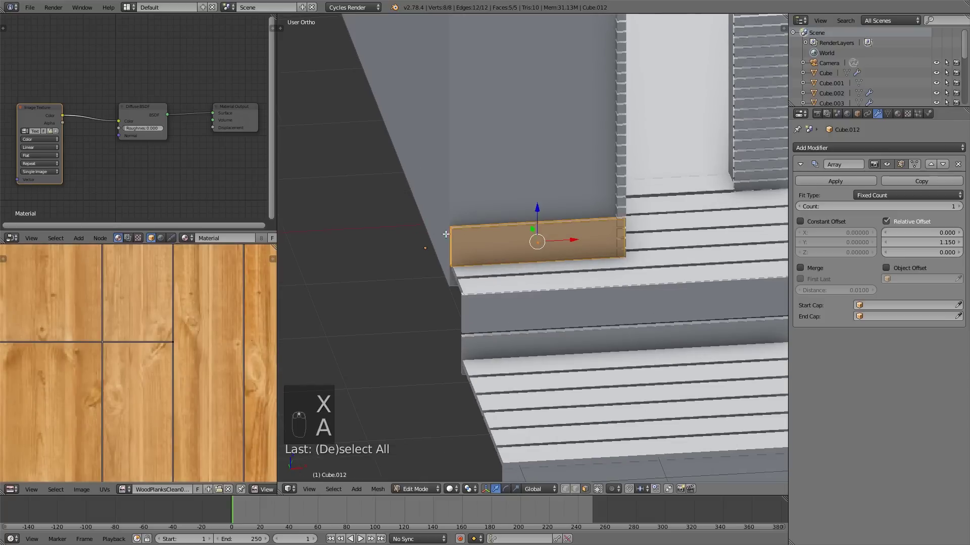
key(Tab)
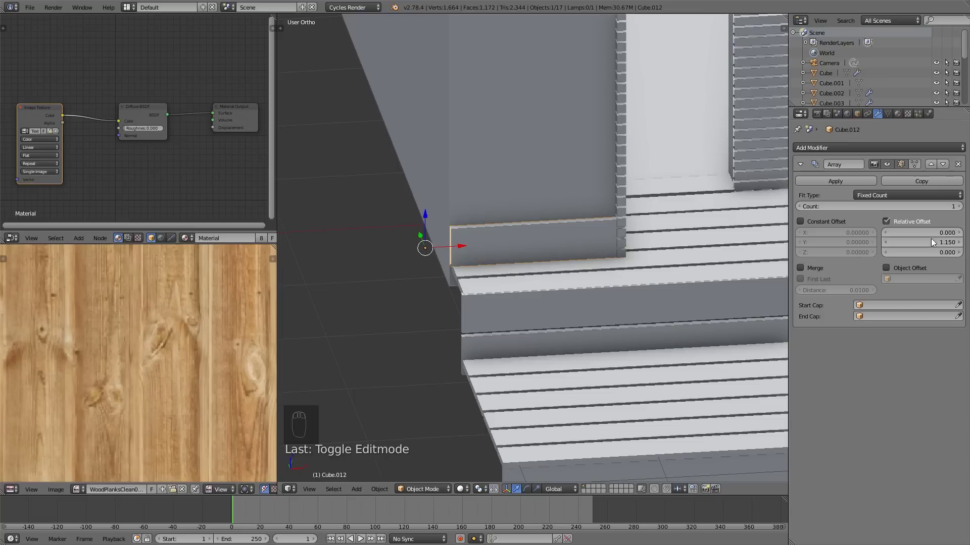
Set the board's Array to relative offset Z 1.1 with a count of 11, stacking it up the wall.
drag(929, 244, 961, 210)
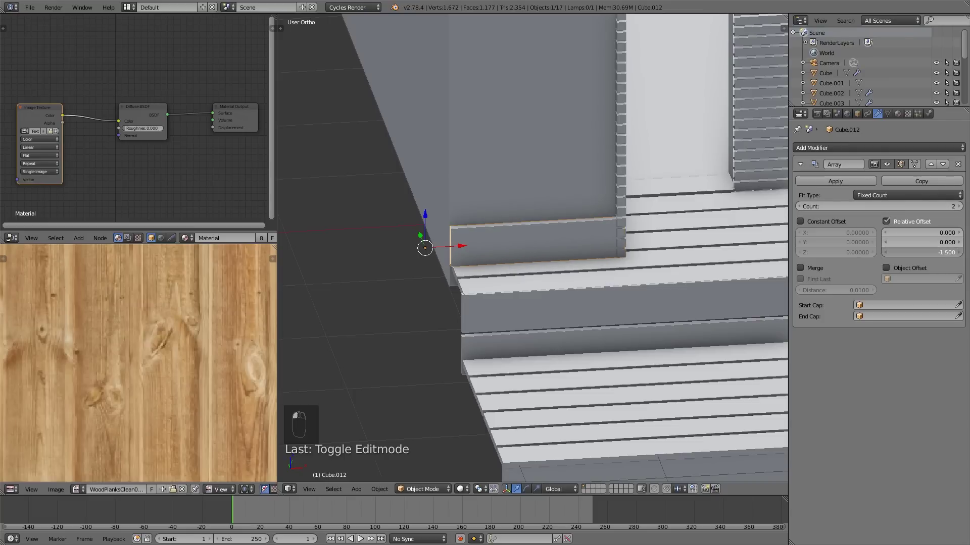
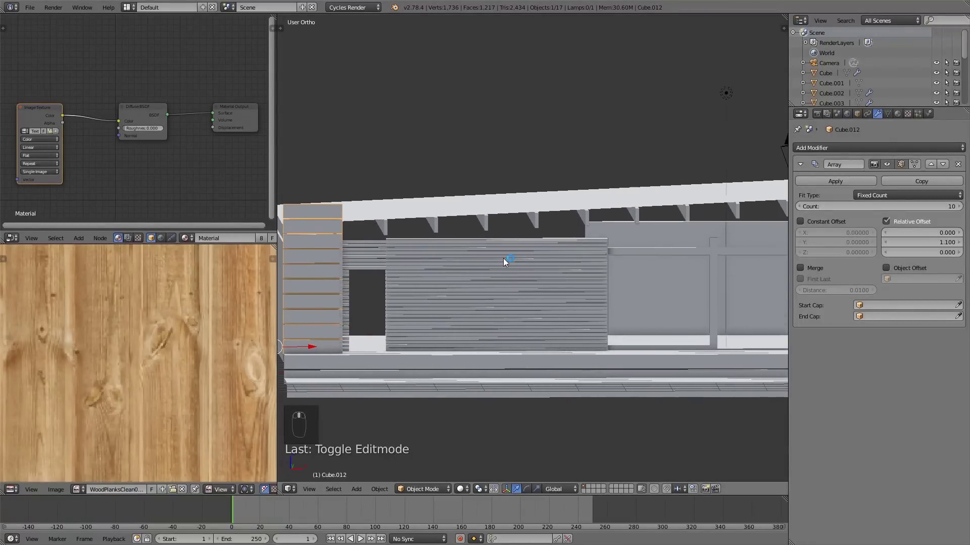
key(KP_1)
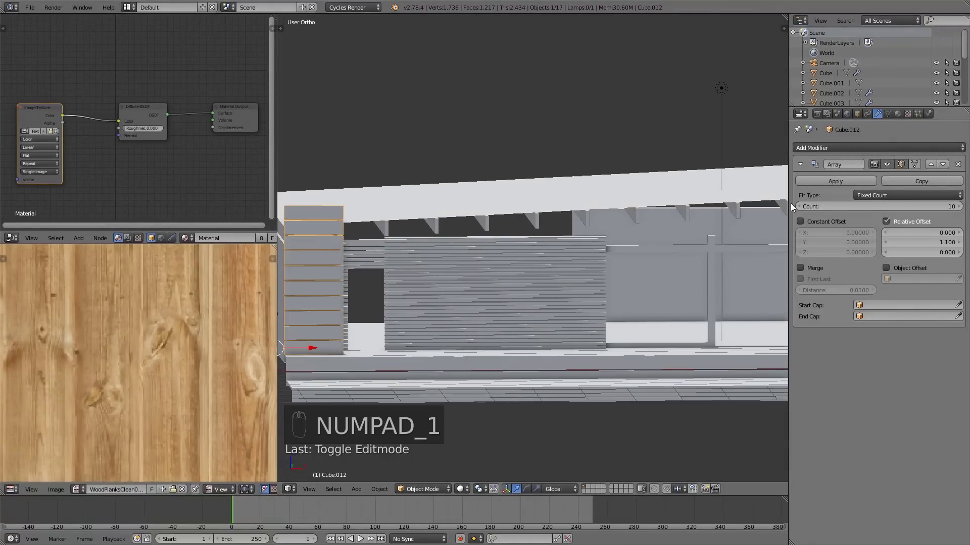
click(603, 235)
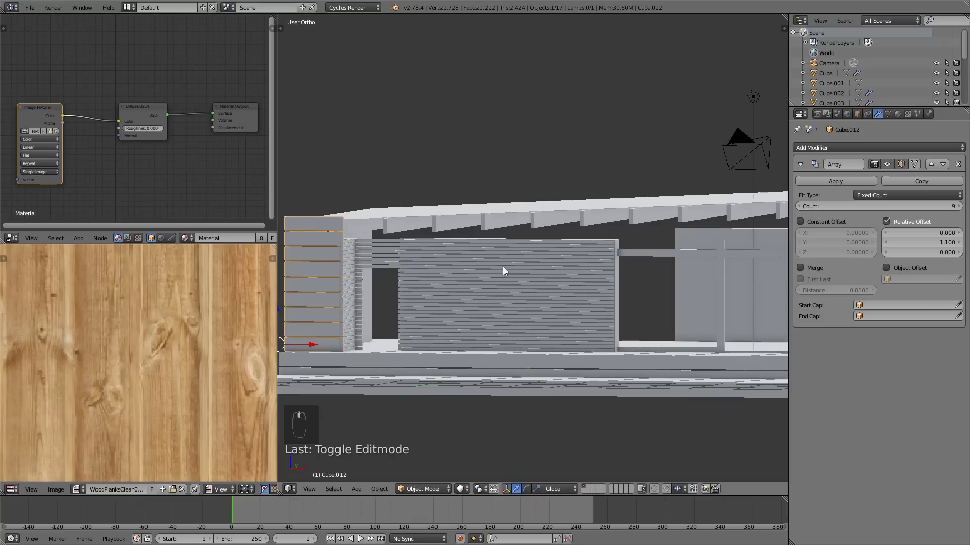
drag(527, 270, 515, 294)
Rescale the stack to fit the wall and apply the Array modifier into real geometry.
key(s)
drag(577, 253, 532, 269)
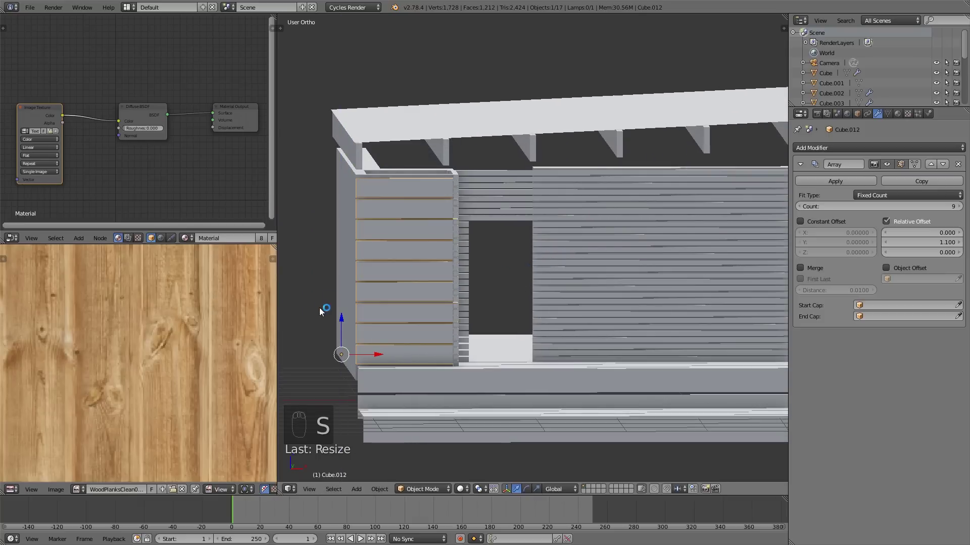
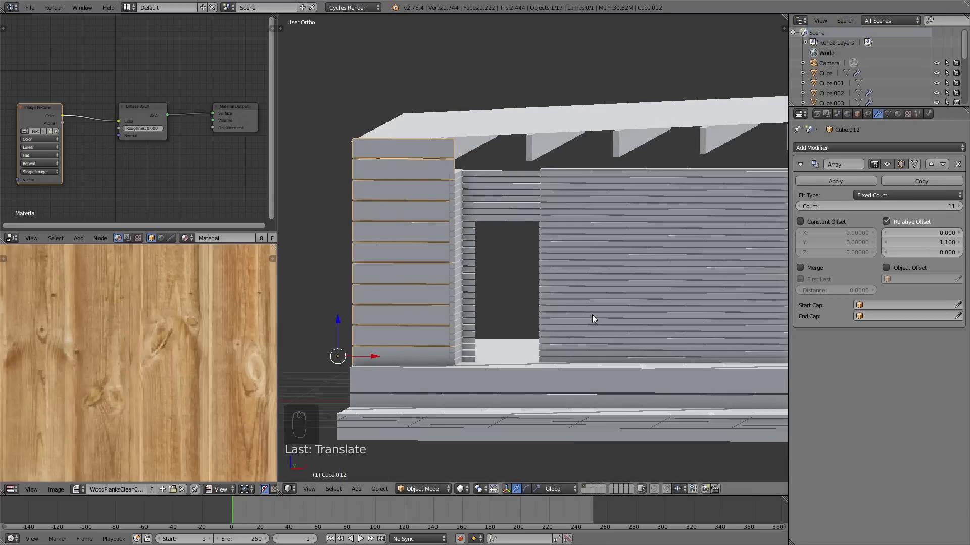
key(s)
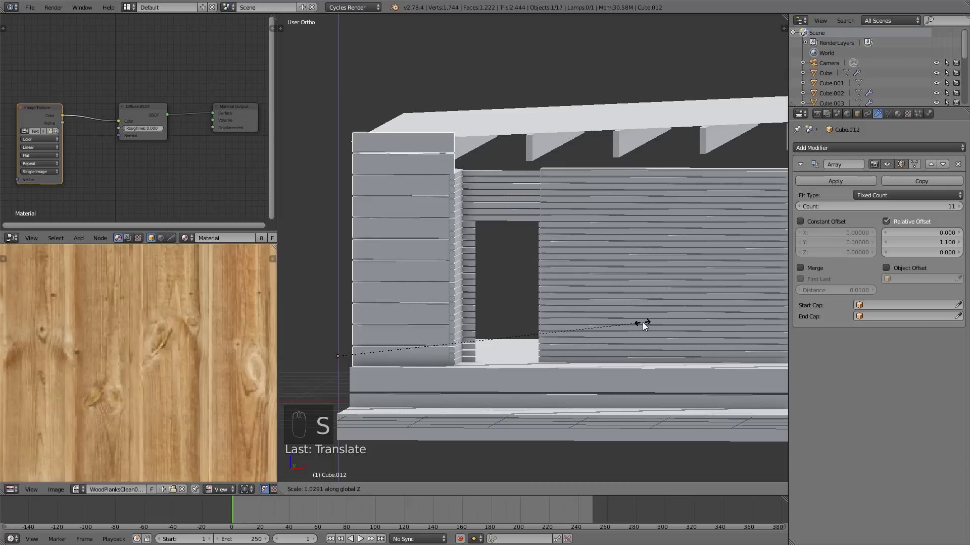
key(KP_1)
key(Tab)
key(Tab)
click(860, 182)
key(Tab)
drag(447, 137, 478, 150)
drag(381, 179, 455, 184)
click(386, 196)
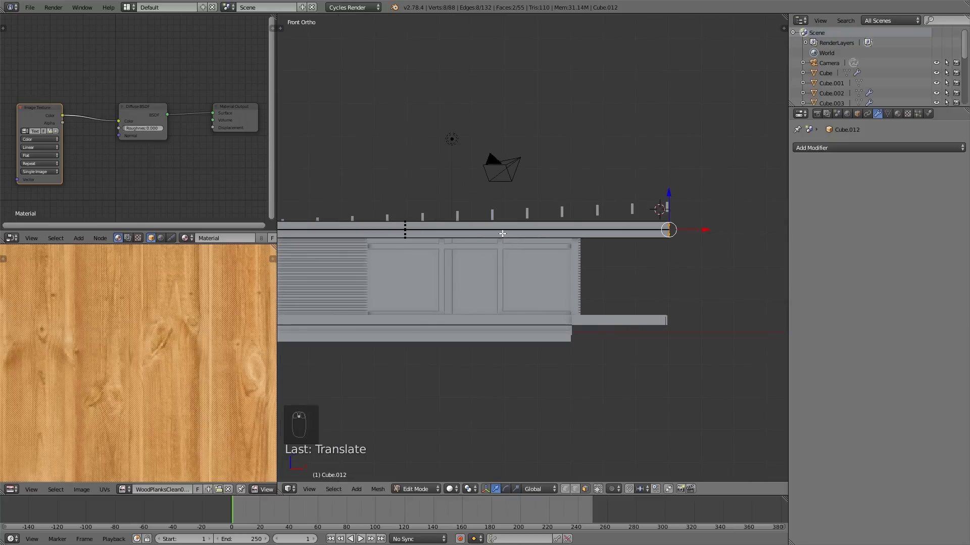
Select the top boards and rotate them to match the roof slope.
key(l)
key(l)
key(l)
key(r)
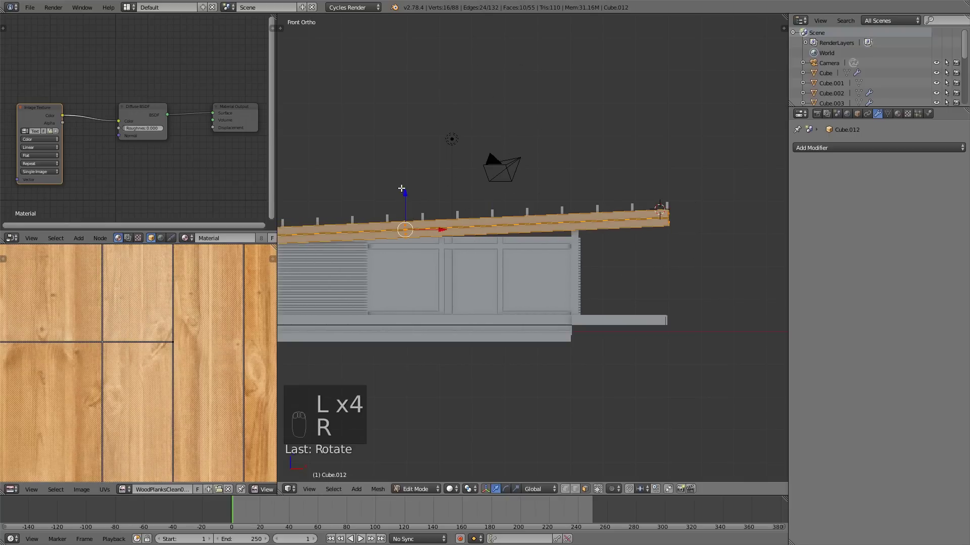
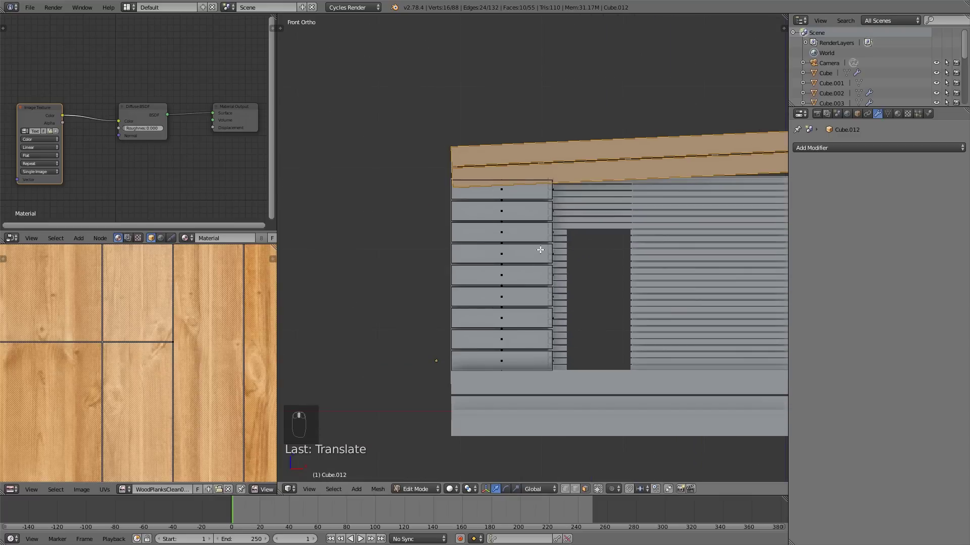
key(Tab)
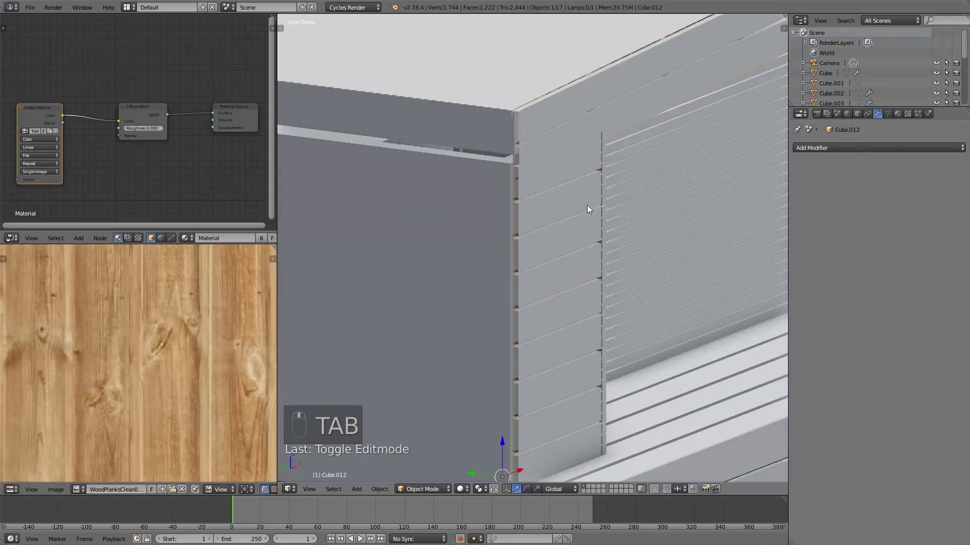
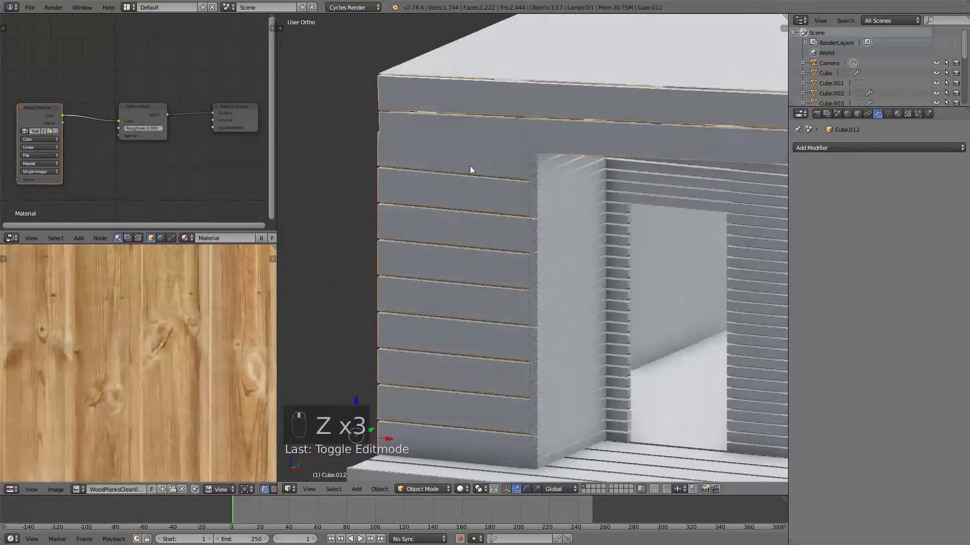
key(Tab)
key(a)
Select the board along the roof's front edge and extend it beneath the roof slab.
key(l)
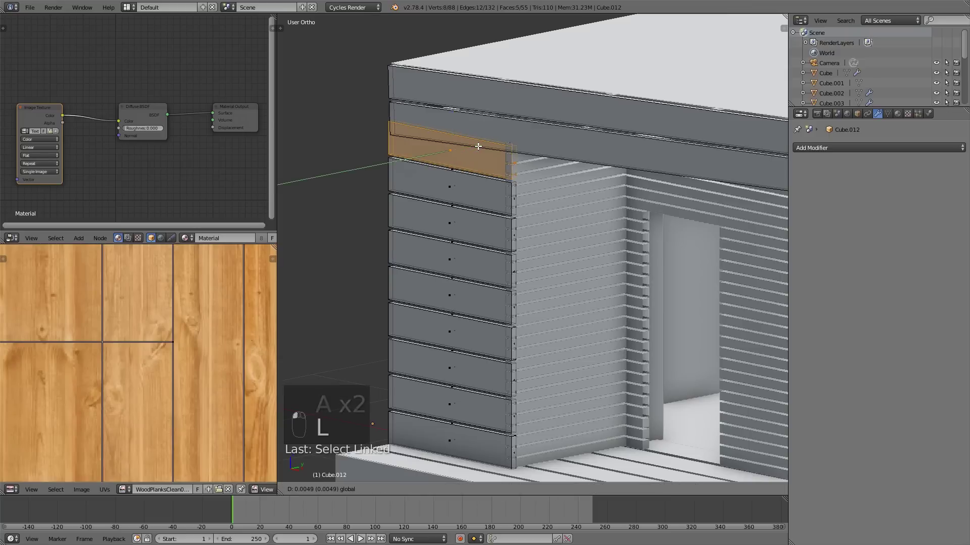
key(a)
key(Tab)
key(Tab)
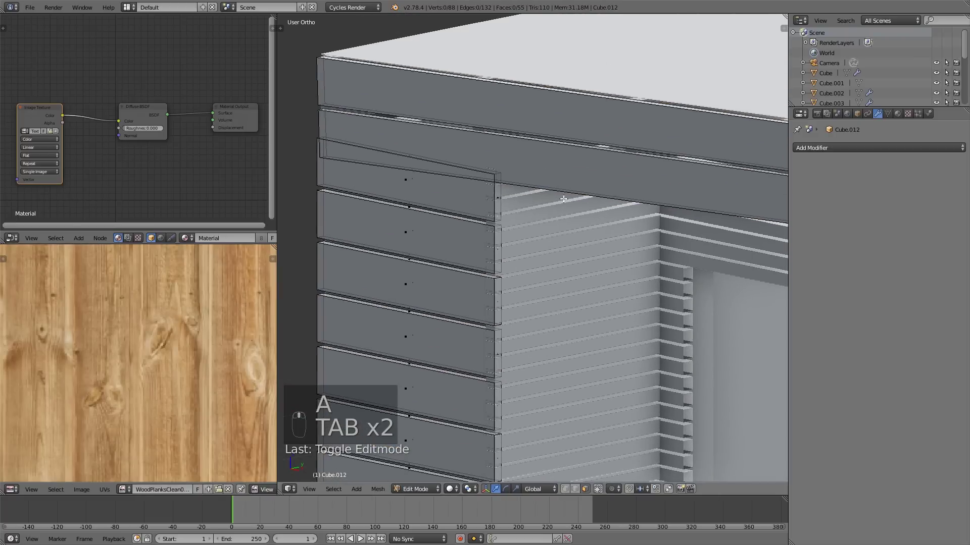
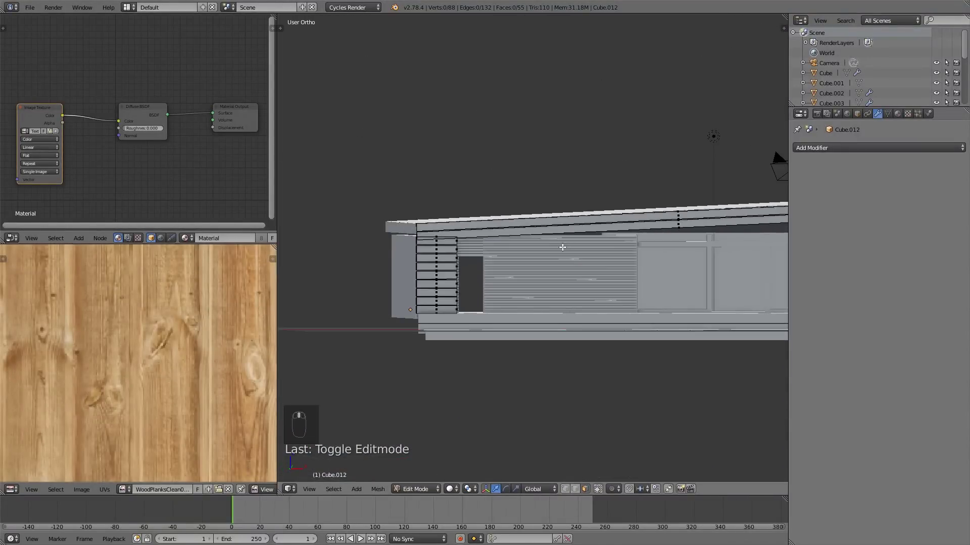
key(Tab)
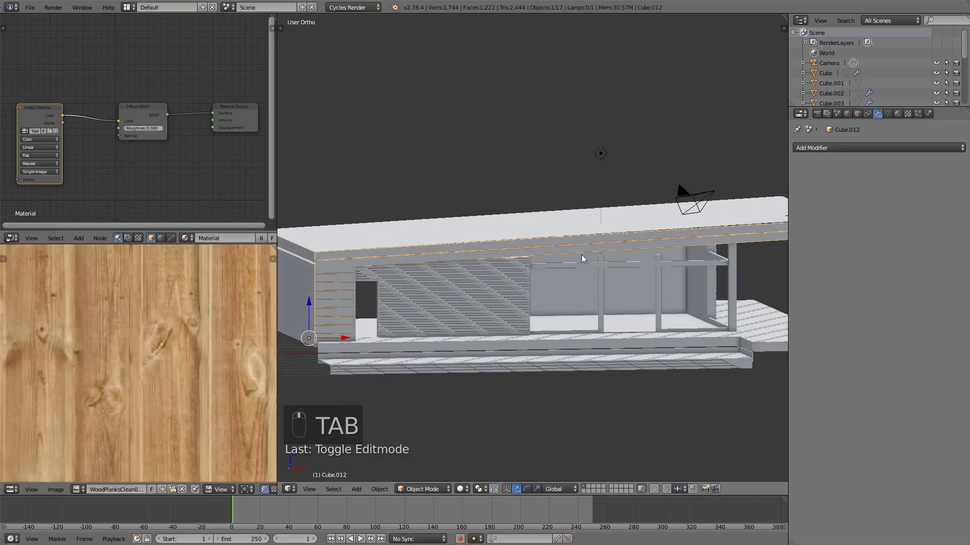
key(Tab)
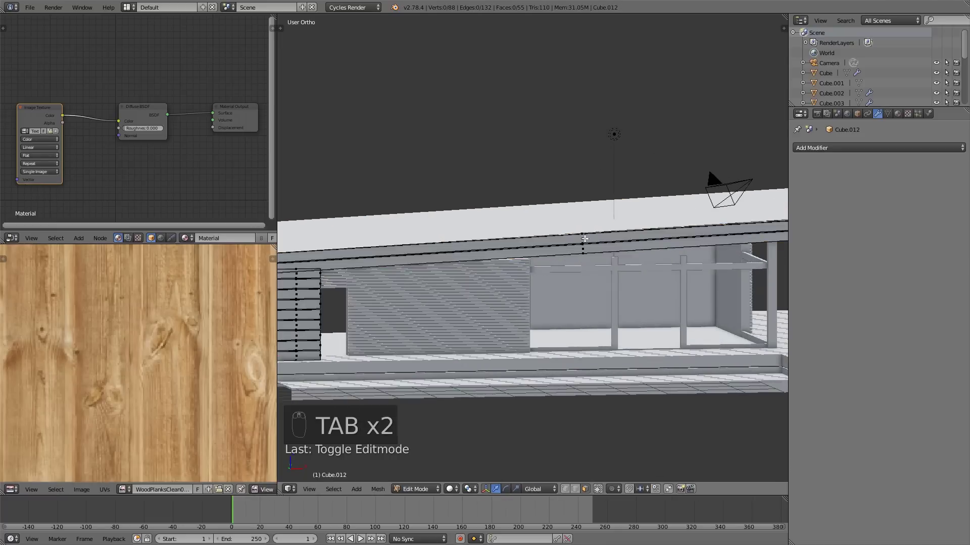
key(l)
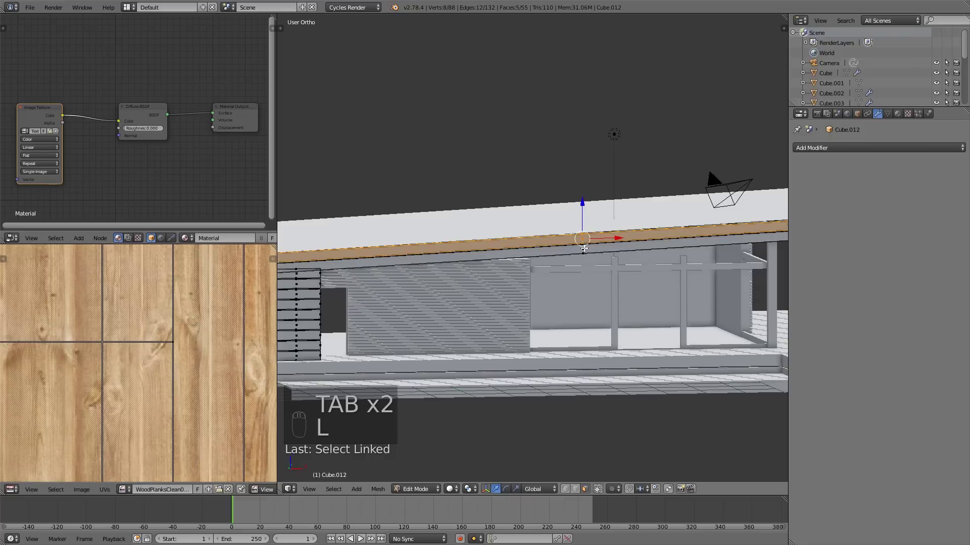
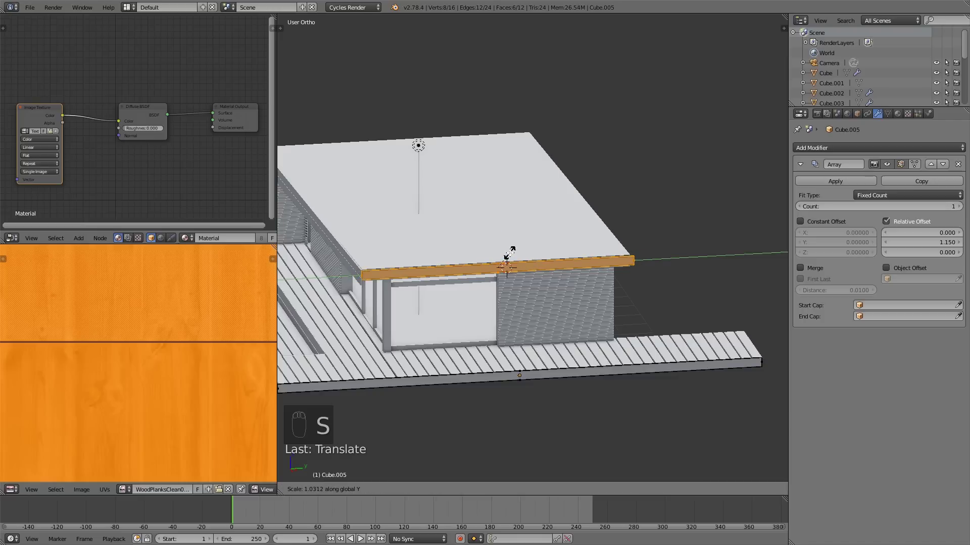
Separate the roof-edge board into its own object and scale it along the roof.
drag(963, 209, 808, 213)
key(Tab)
key(Tab)
key(p)
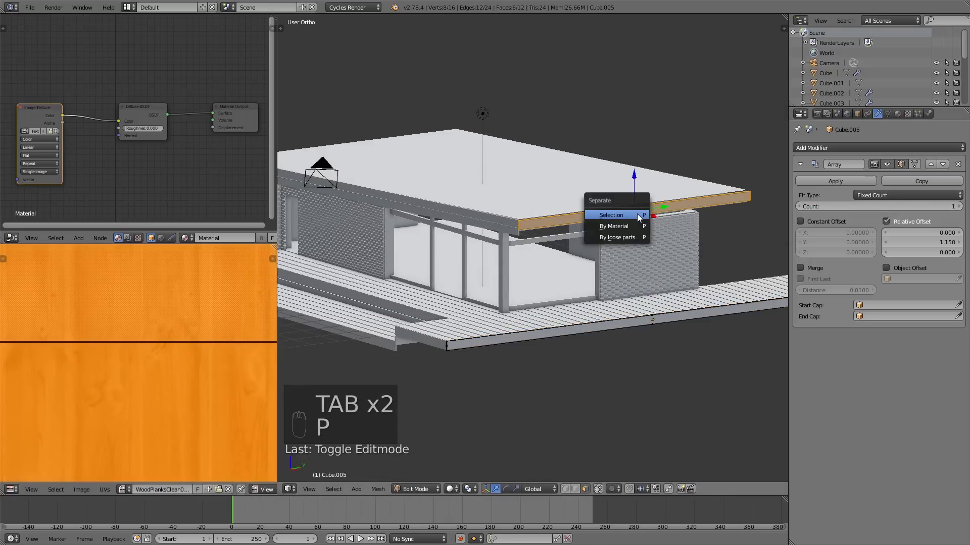
key(Tab)
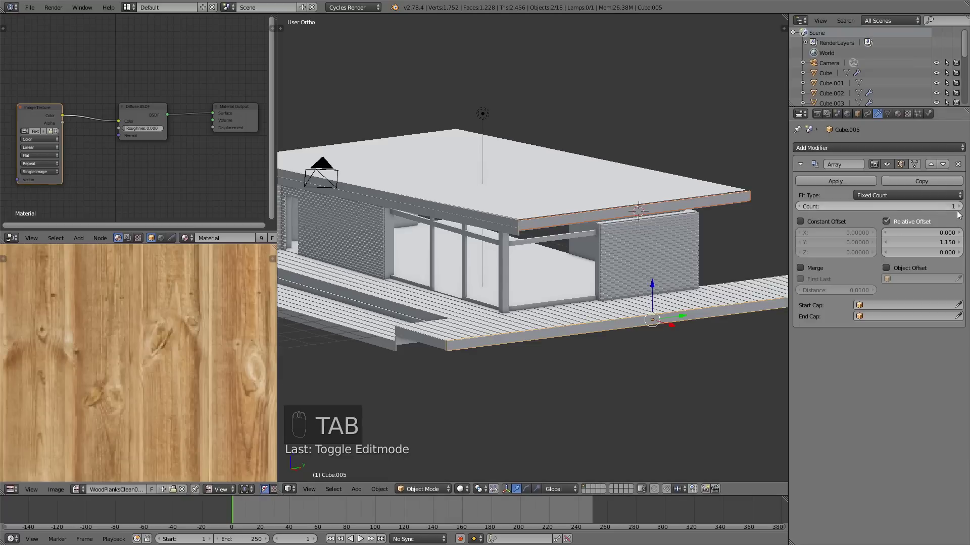
key(ctrl+z)
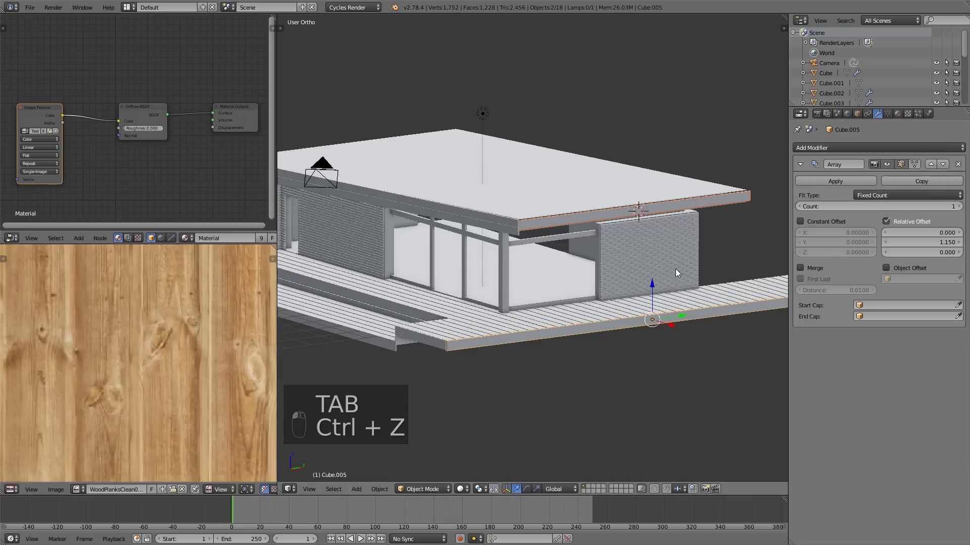
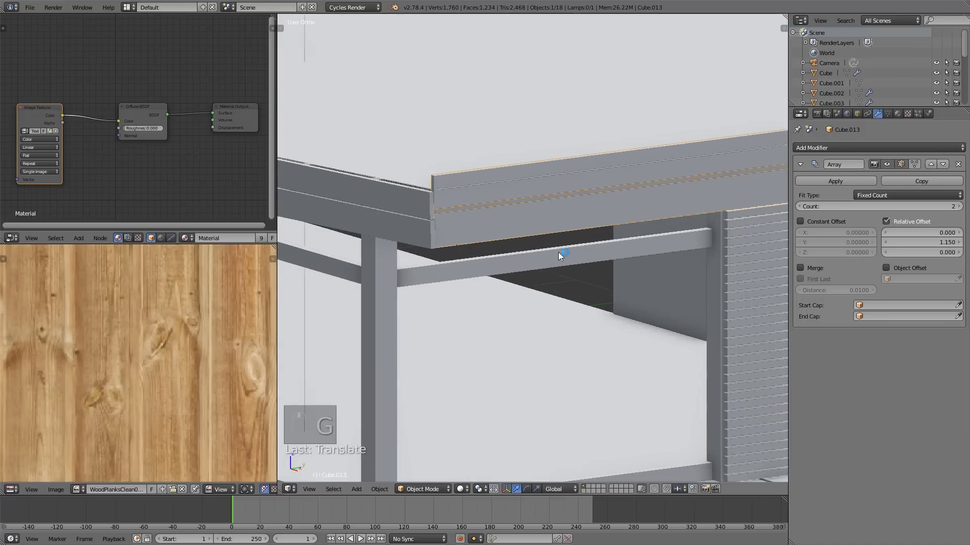
key(s)
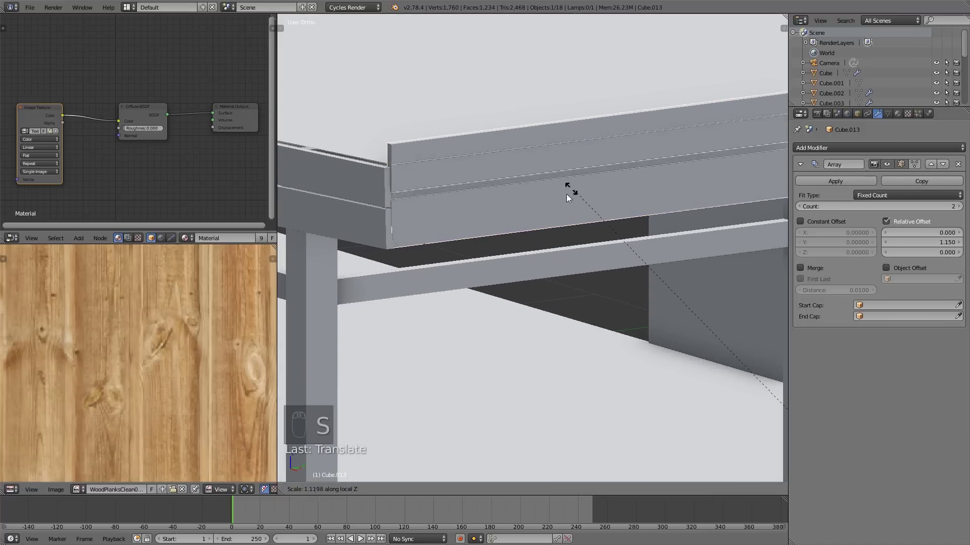
key(s)
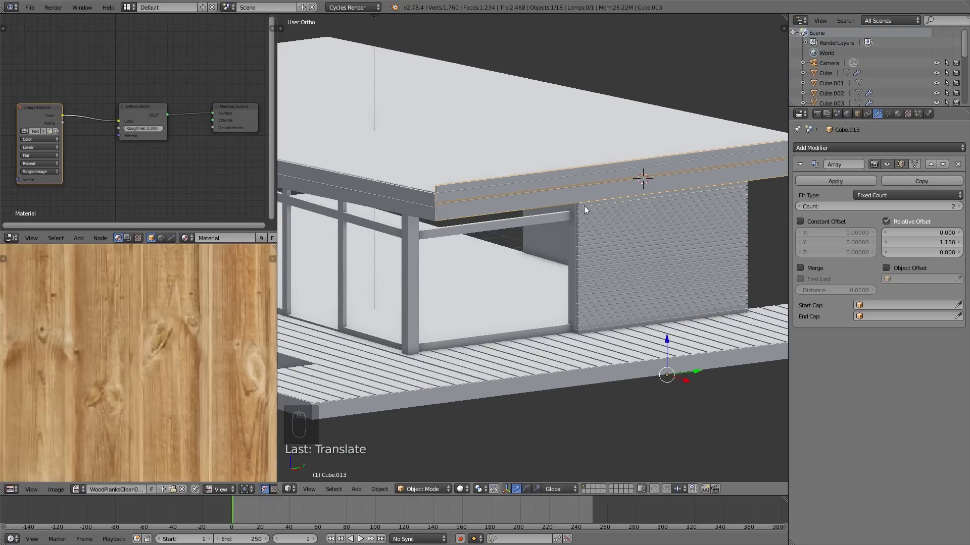
Snap the cursor to the fascia board, then scale and move it just below the roof slab.
key(Tab)
key(l)
key(shift+s)
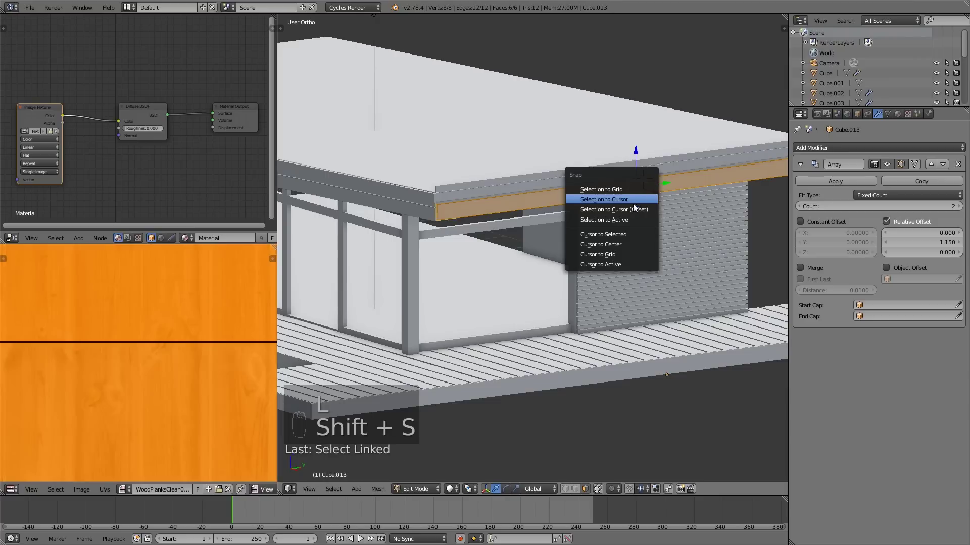
key(Tab)
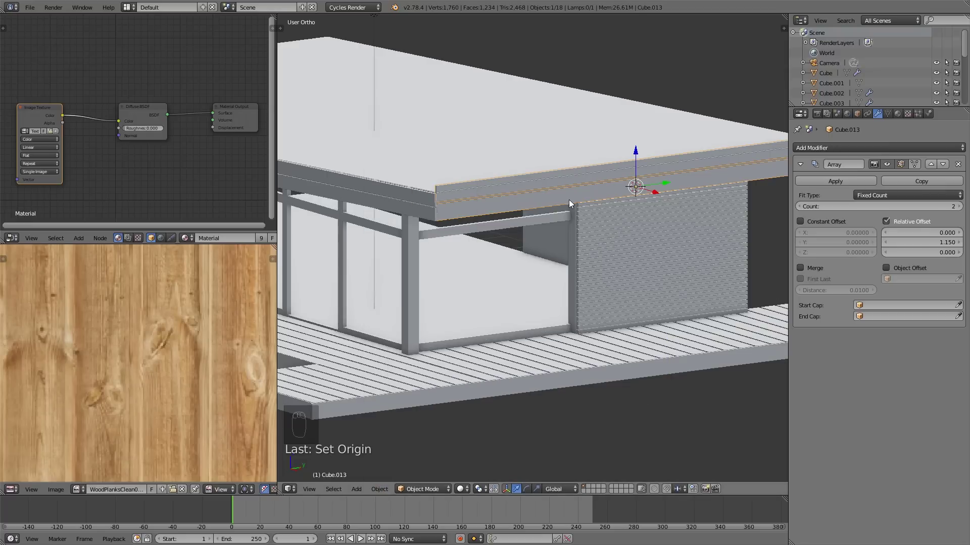
drag(524, 276, 526, 292)
key(s)
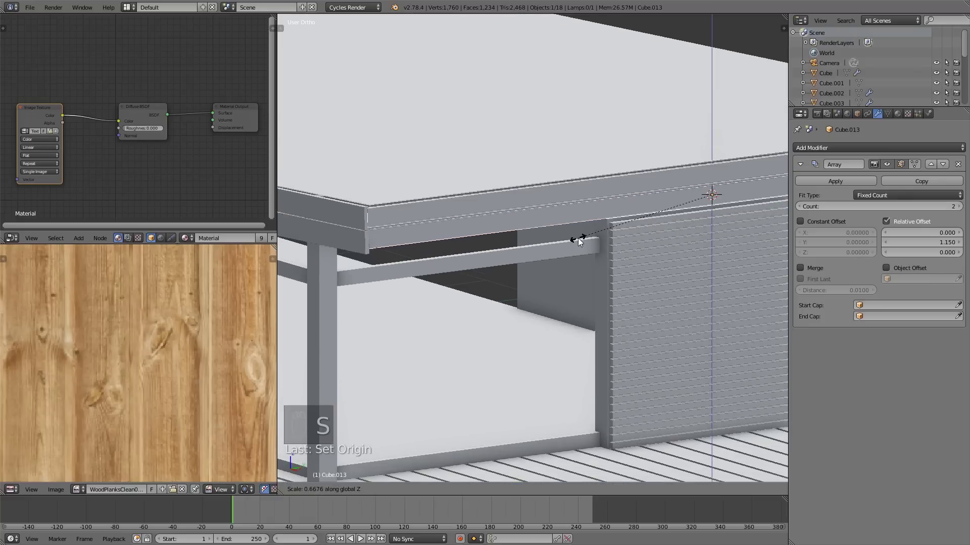
key(g)
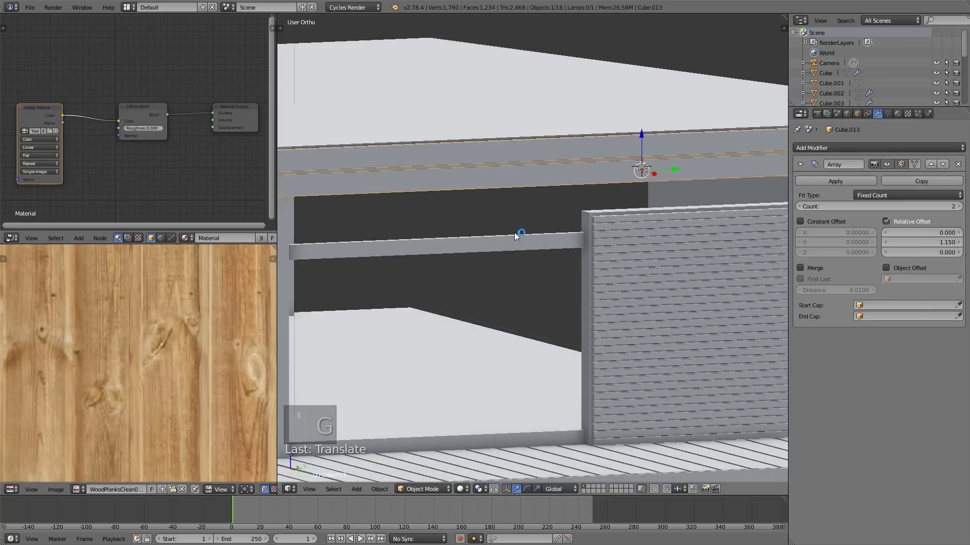
key(Tab)
Adjust the front fascia board in textured shading so it meets the roof corner.
key(a)
key(a)
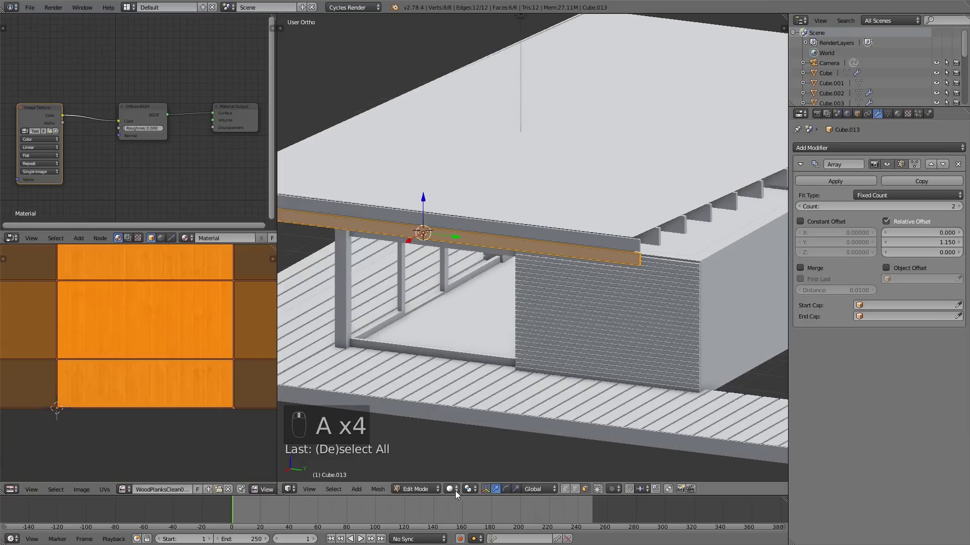
drag(454, 491, 460, 446)
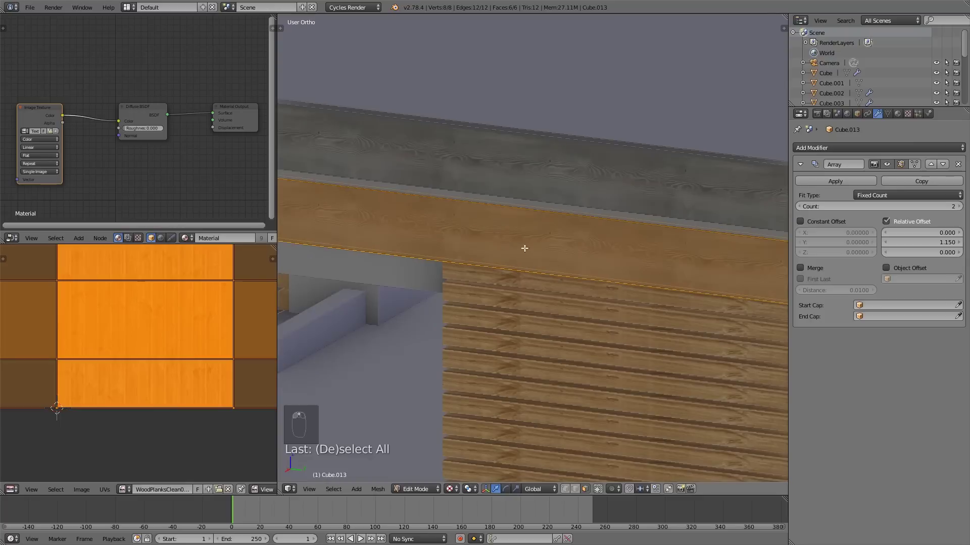
key(s)
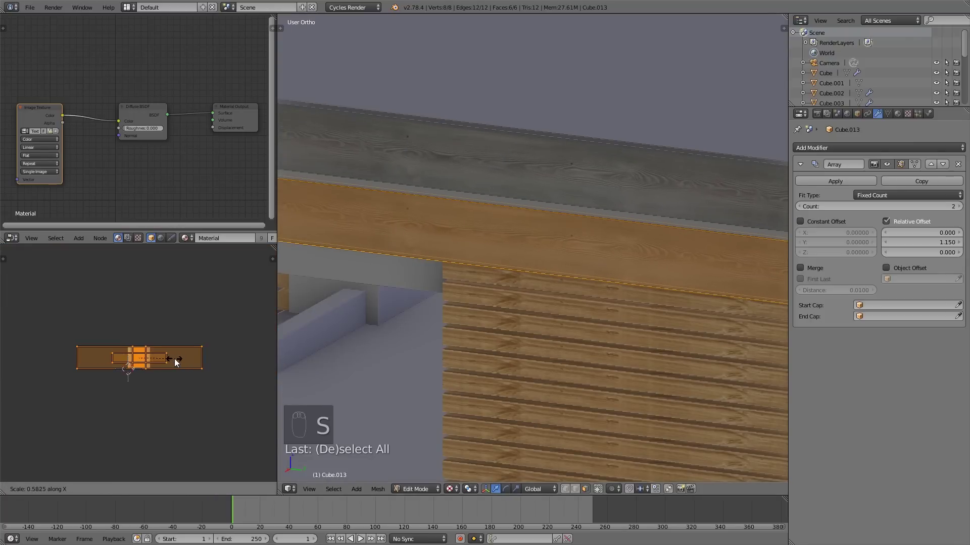
key(a)
key(Tab)
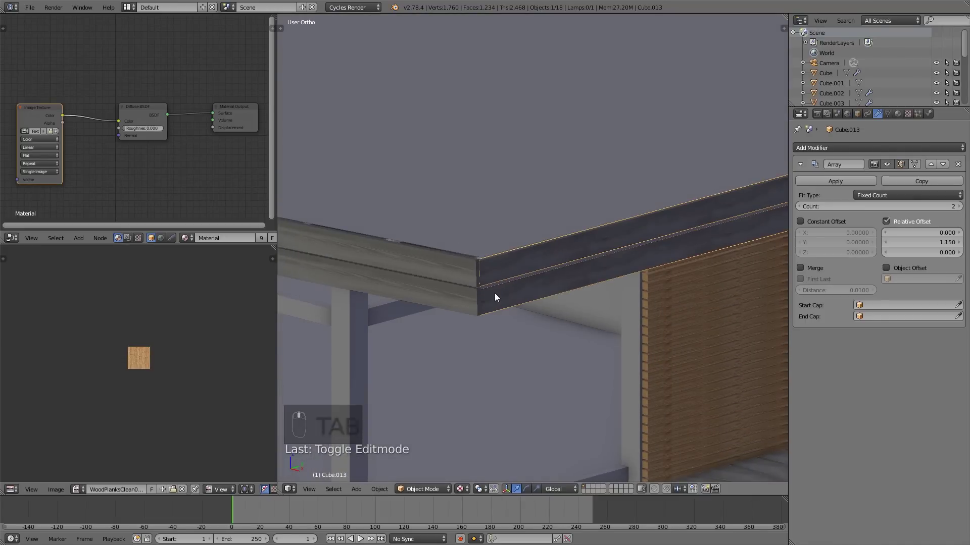
Open the side corner boards for editing and select their vertices at the corner.
key(Tab)
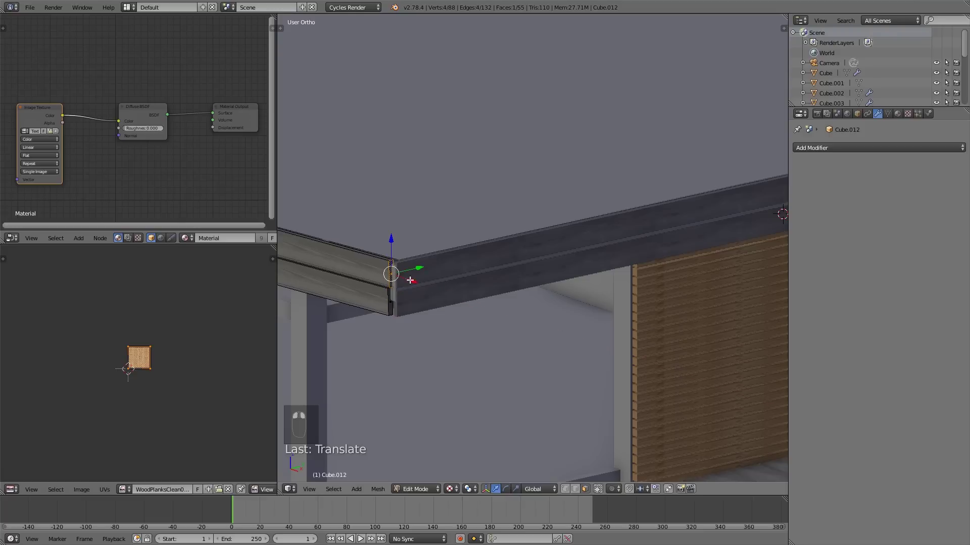
key(a)
key(l)
key(l)
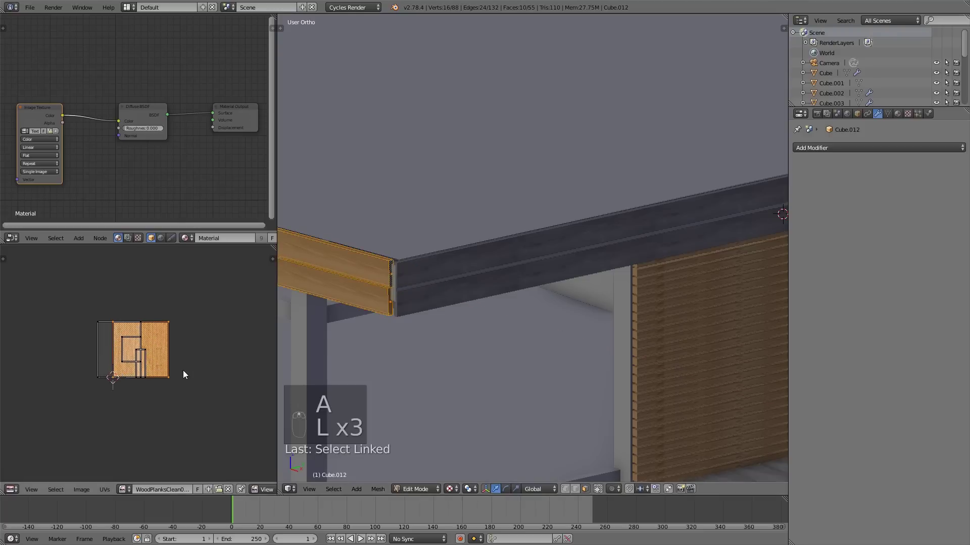
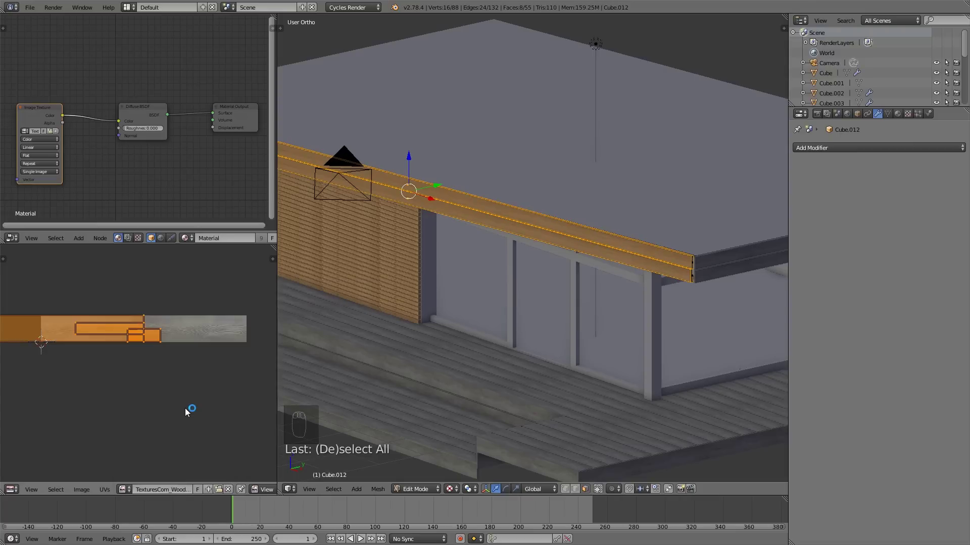
drag(36, 10, 186, 346)
middle_click(186, 345)
key(s)
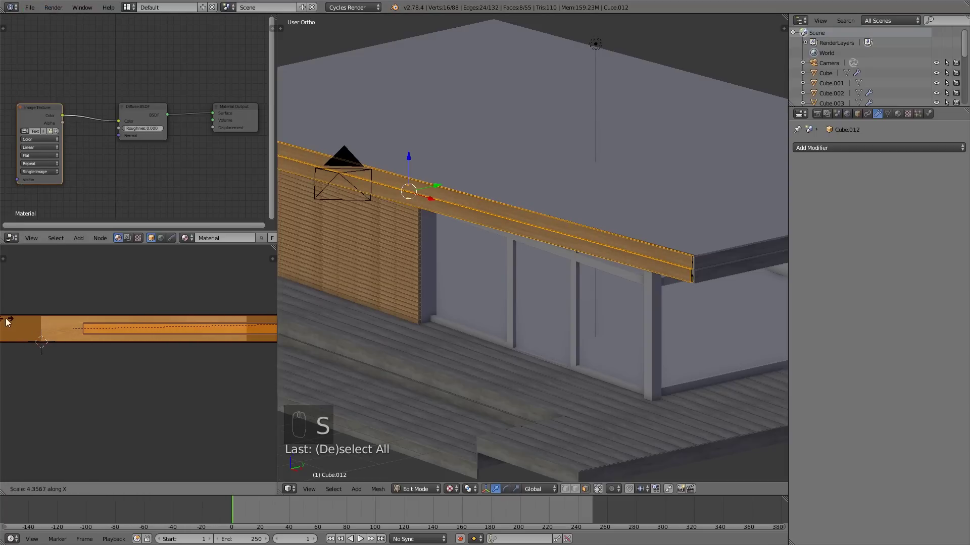
key(a)
key(Tab)
key(a)
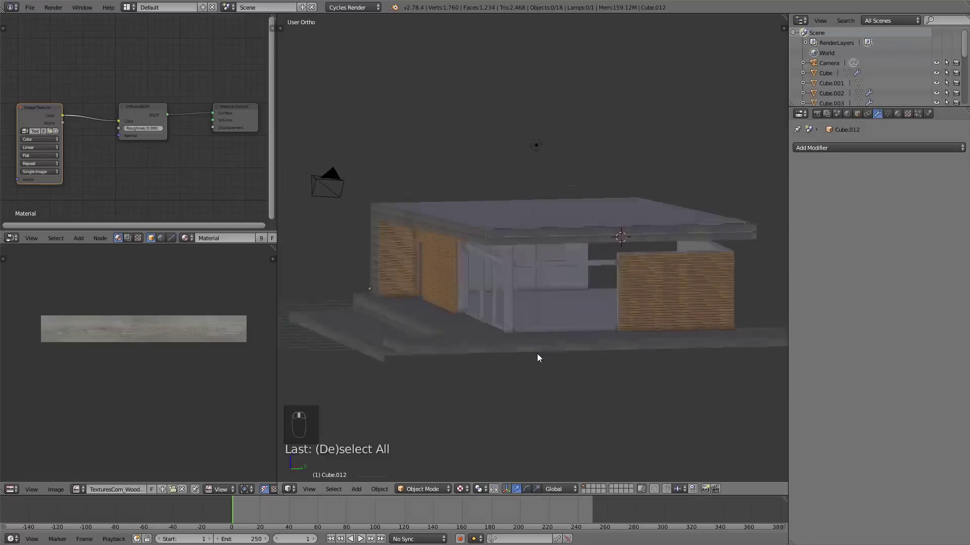
drag(565, 360, 586, 332)
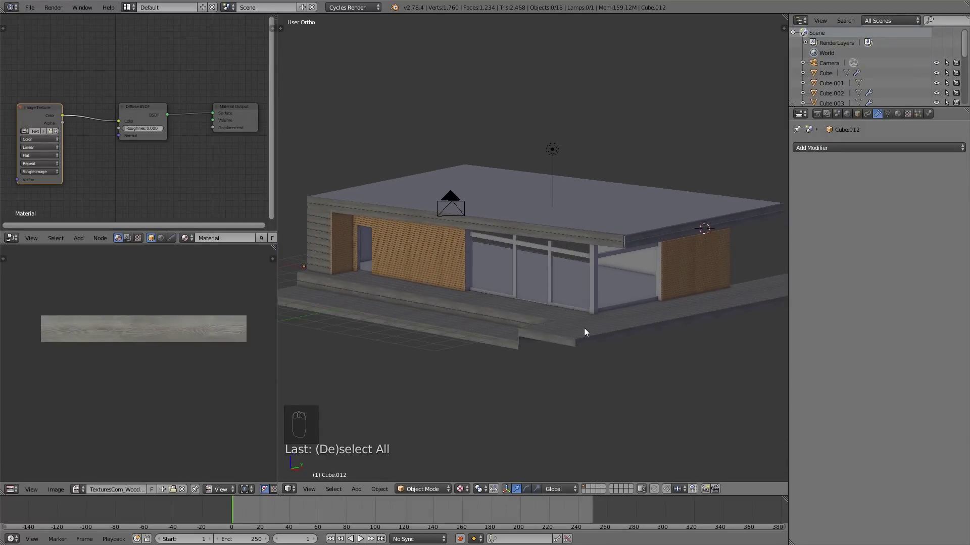
drag(628, 348, 529, 306)
drag(533, 308, 485, 280)
Reduce the fascia boards' Array relative offset Z to 1.100 so the corner boards line up.
key(Tab)
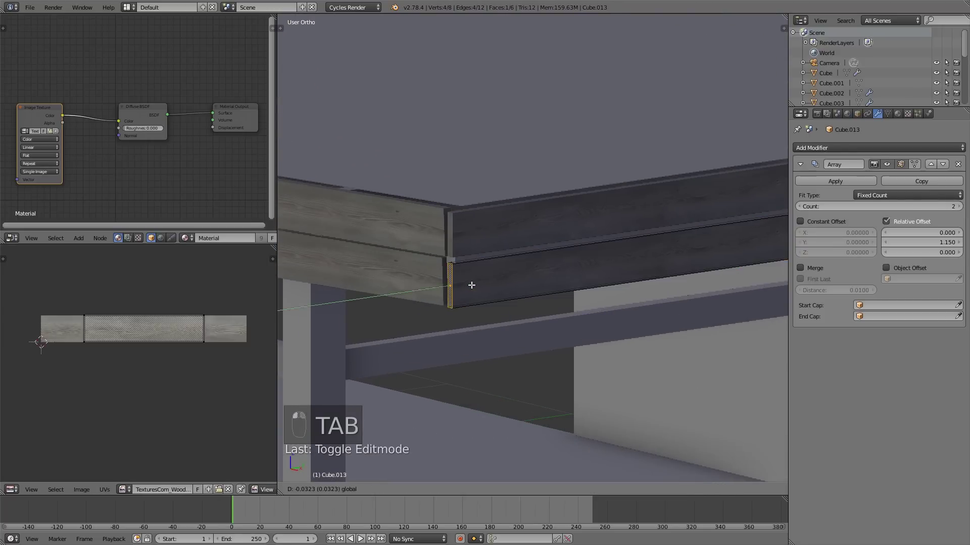
key(Tab)
key(Tab)
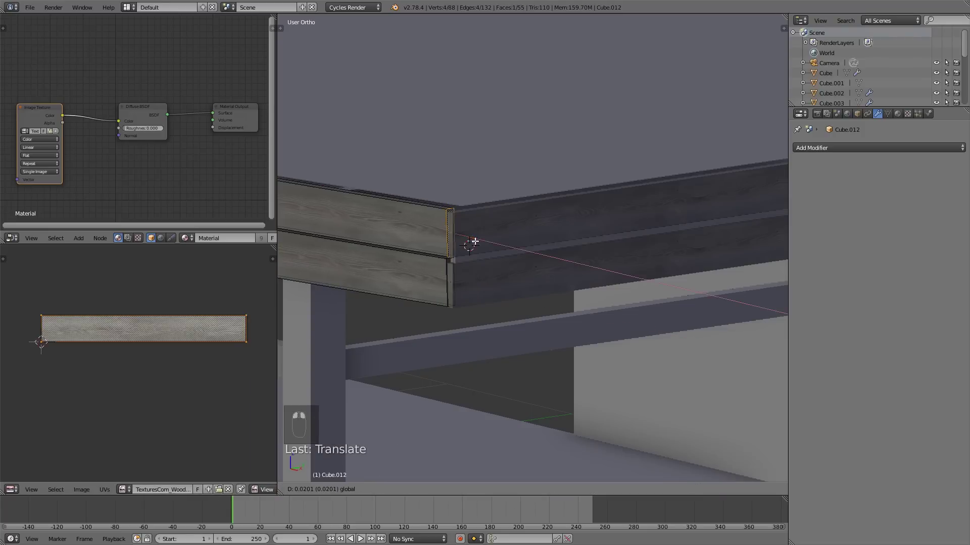
key(a)
key(Tab)
drag(523, 284, 960, 263)
key(Tab)
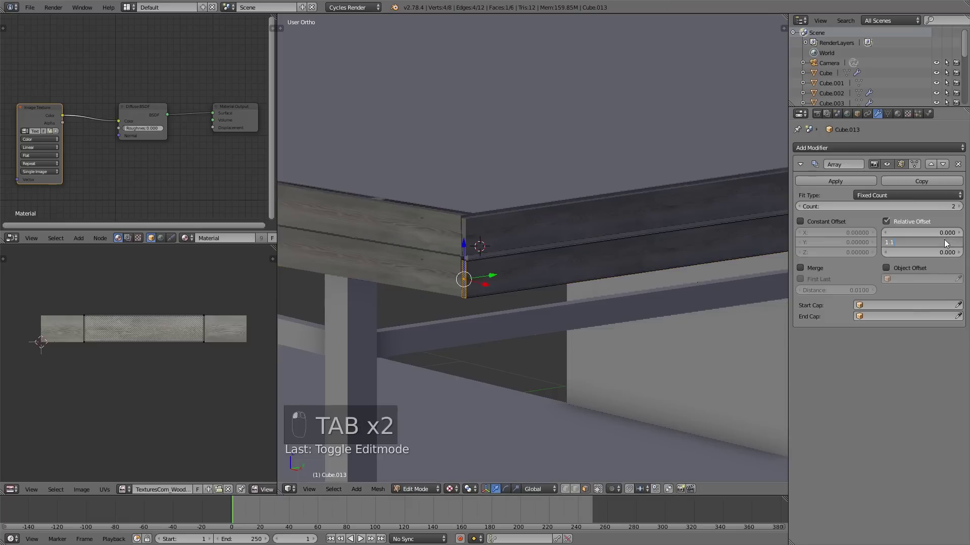
key(Tab)
Leave the fascia board and turn to Cube.010's wall under the roof corner.
key(s)
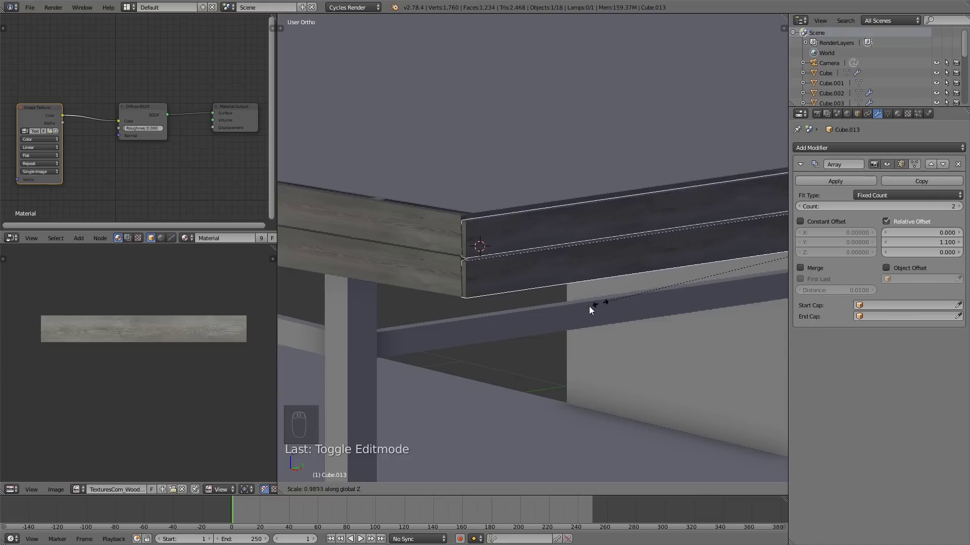
key(a)
key(shift+z)
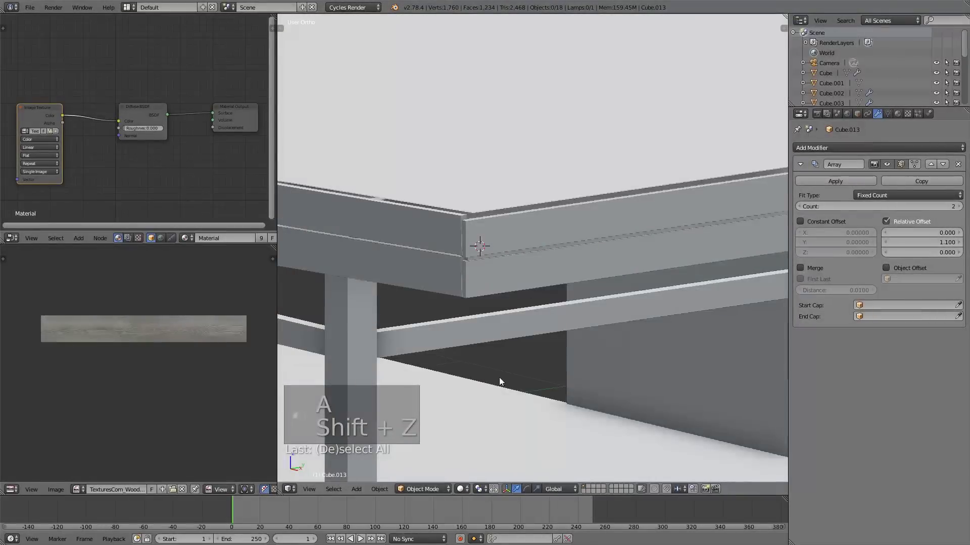
key(s)
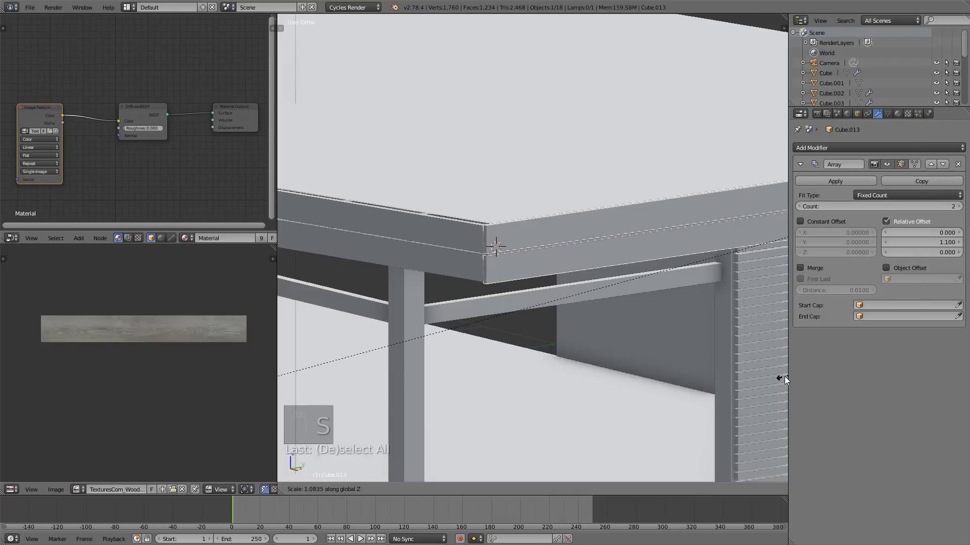
key(shift+a)
key(Tab)
key(a)
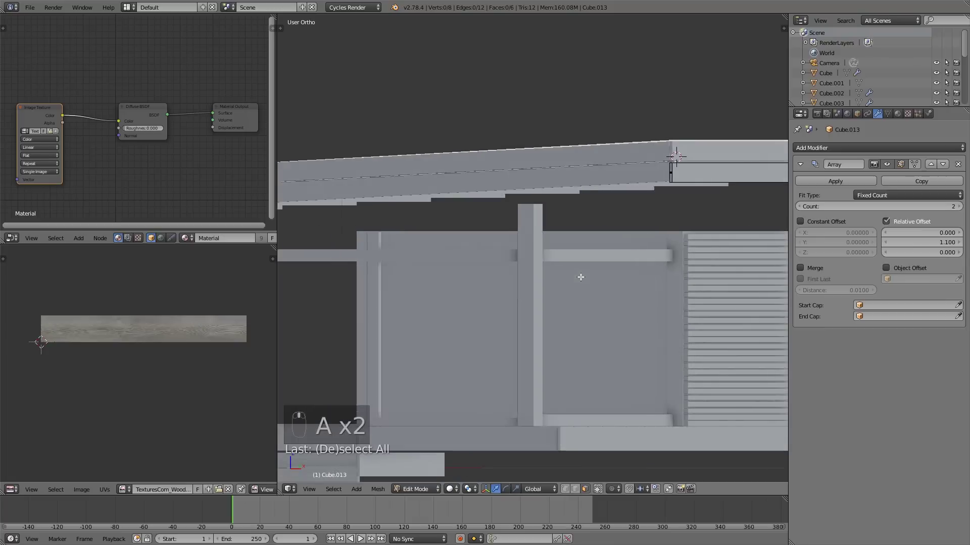
key(Tab)
drag(539, 234, 564, 208)
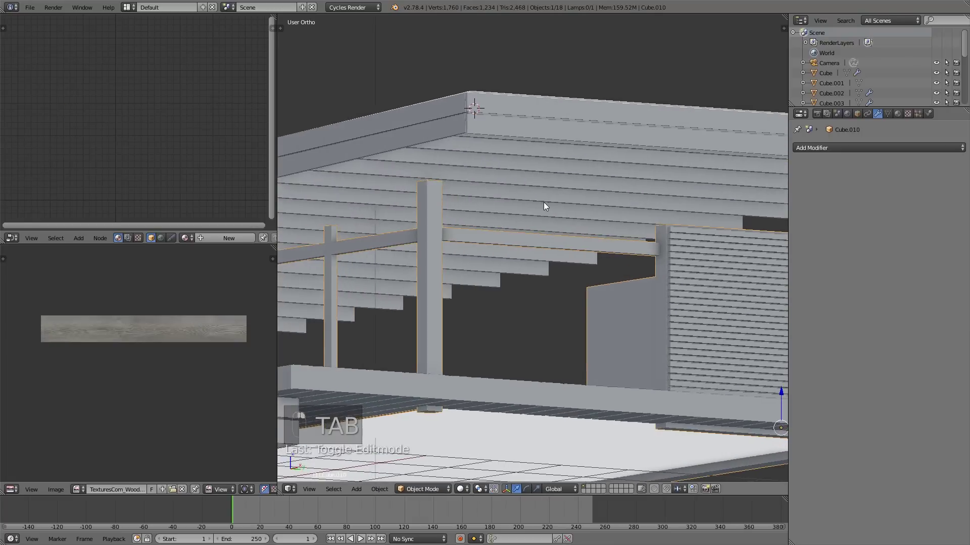
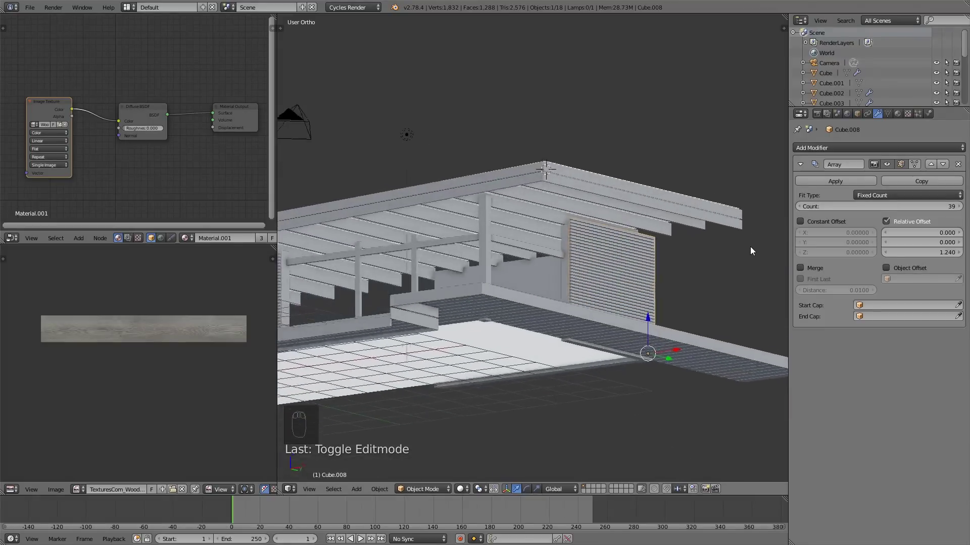
Extend the soffit slat ends on Cube.010 up to the fascia at the roof edge using X-ray selection.
middle_click(586, 264)
drag(641, 292, 645, 292)
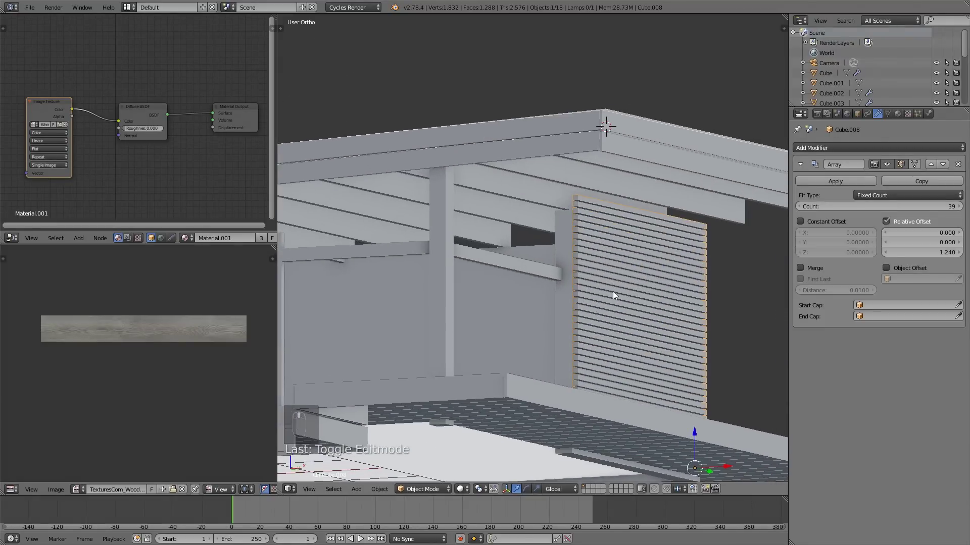
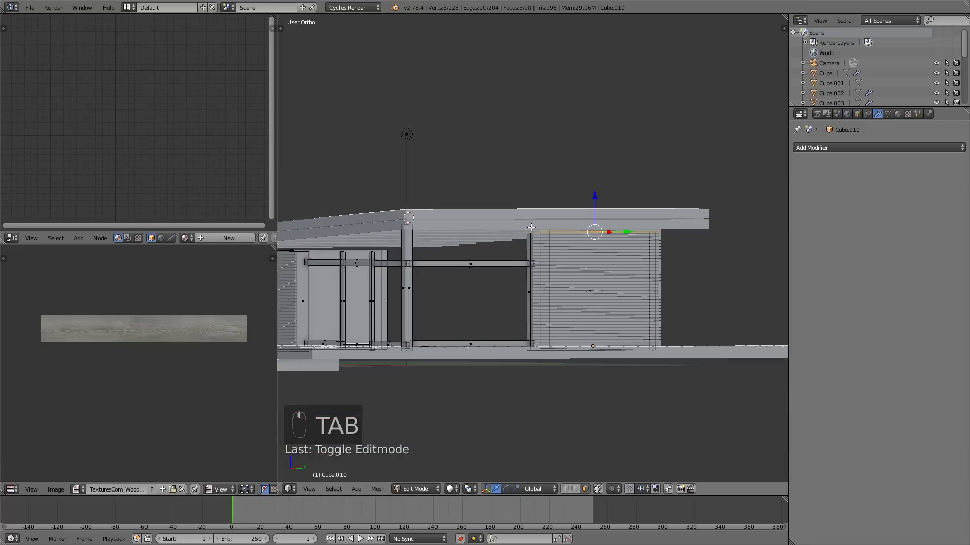
key(KP_1)
key(z)
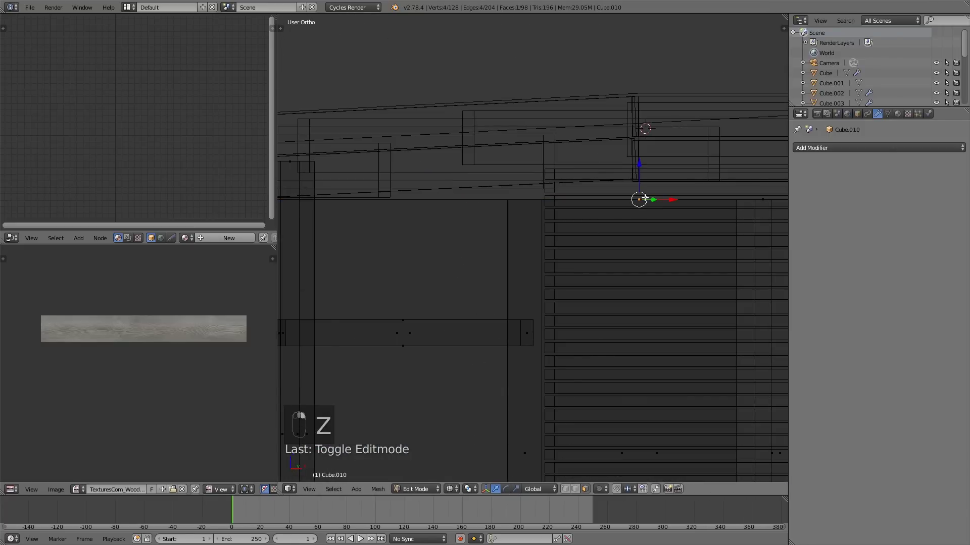
key(z)
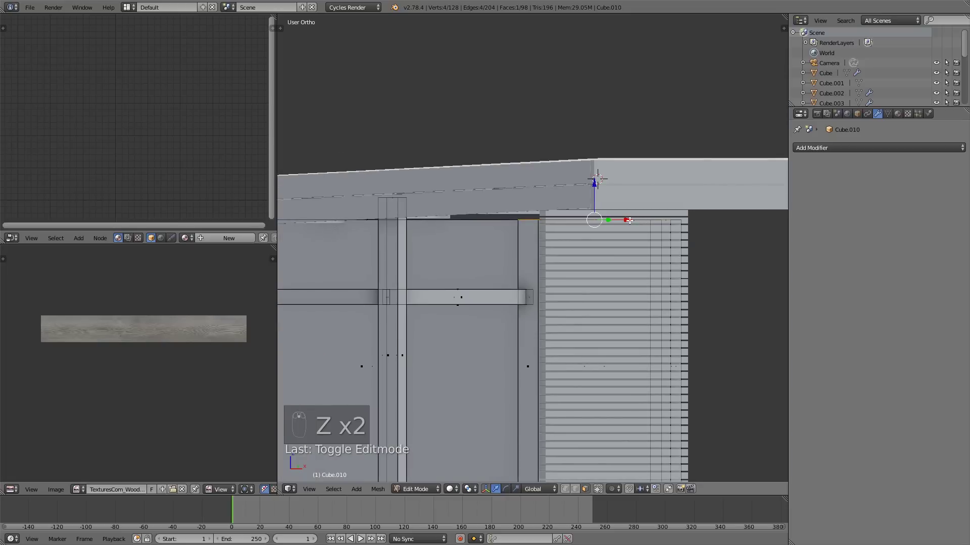
key(e)
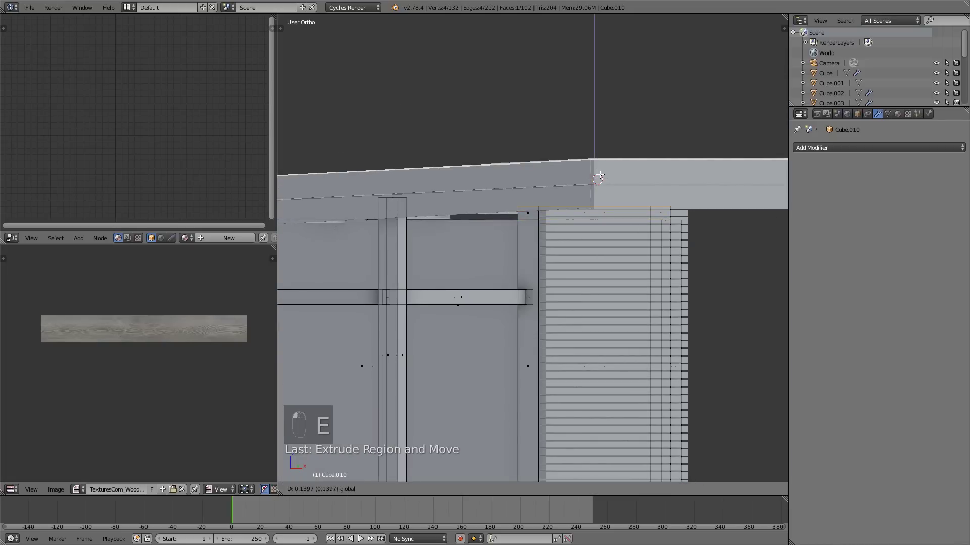
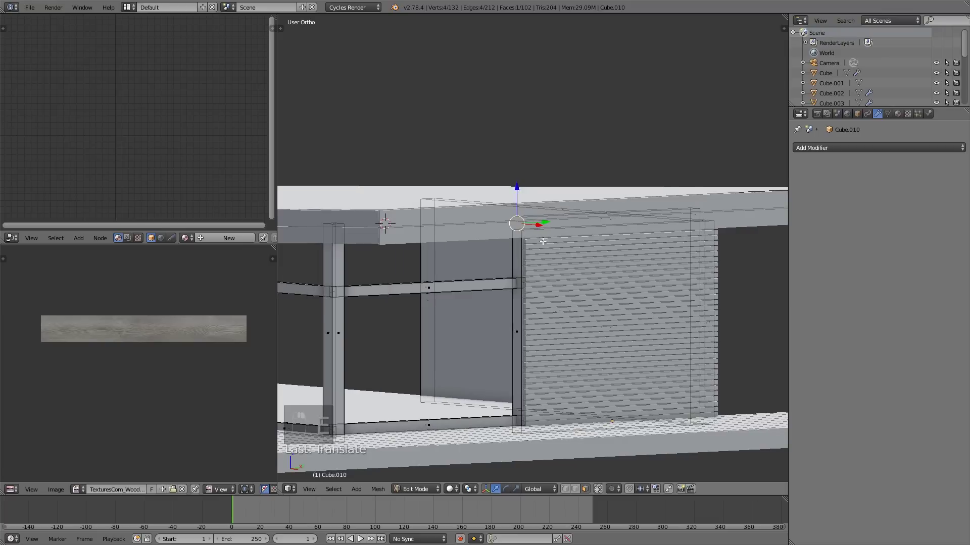
key(e)
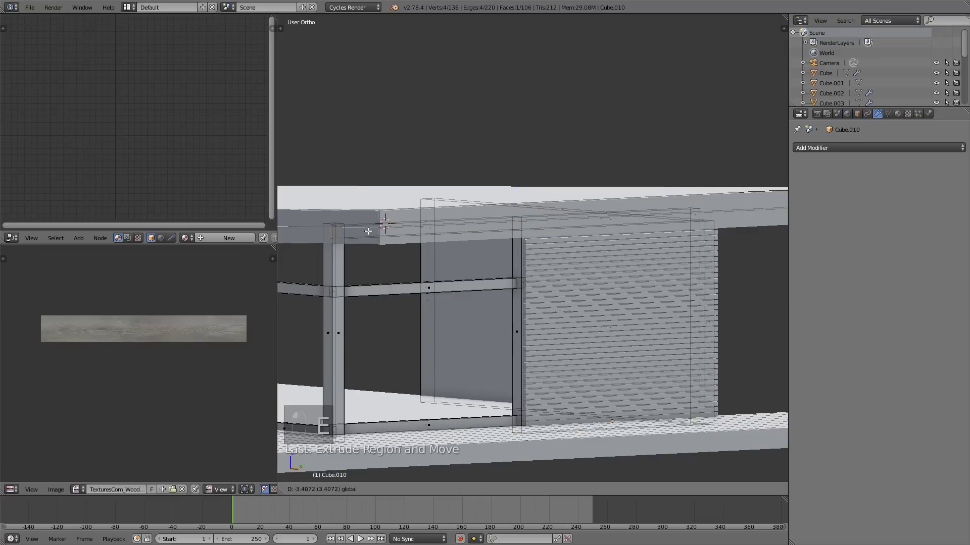
key(a)
key(Tab)
drag(469, 254, 518, 252)
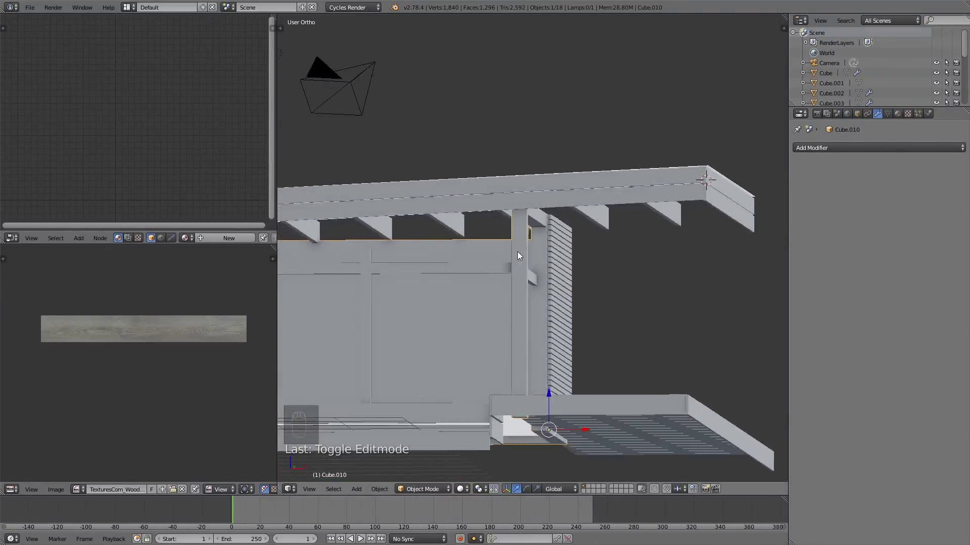
drag(546, 220, 529, 299)
key(Tab)
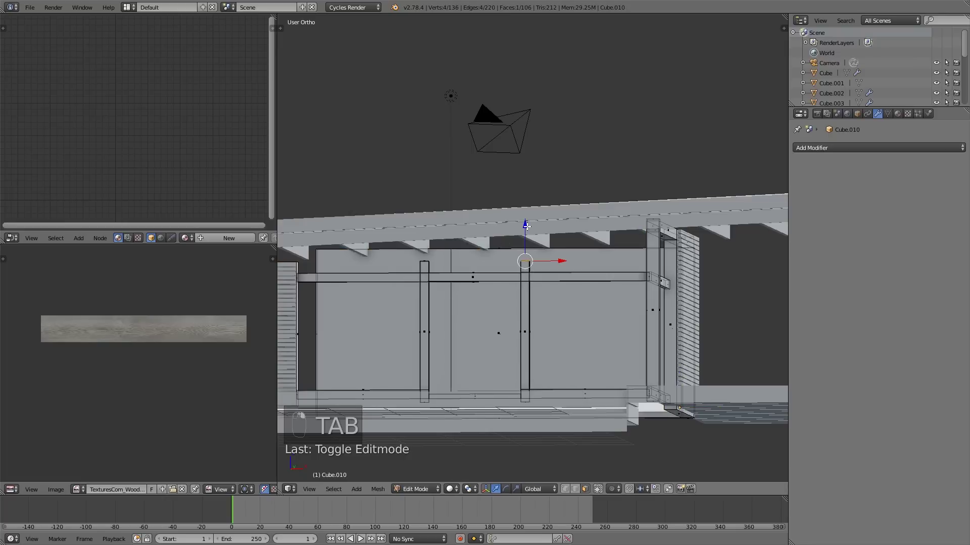
key(KP_1)
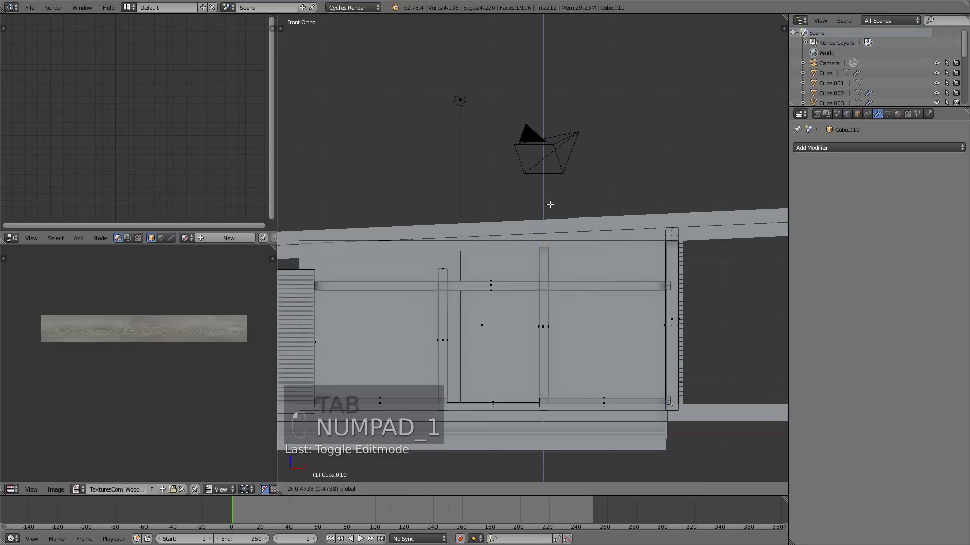
drag(441, 196, 528, 252)
click(528, 252)
middle_click(527, 251)
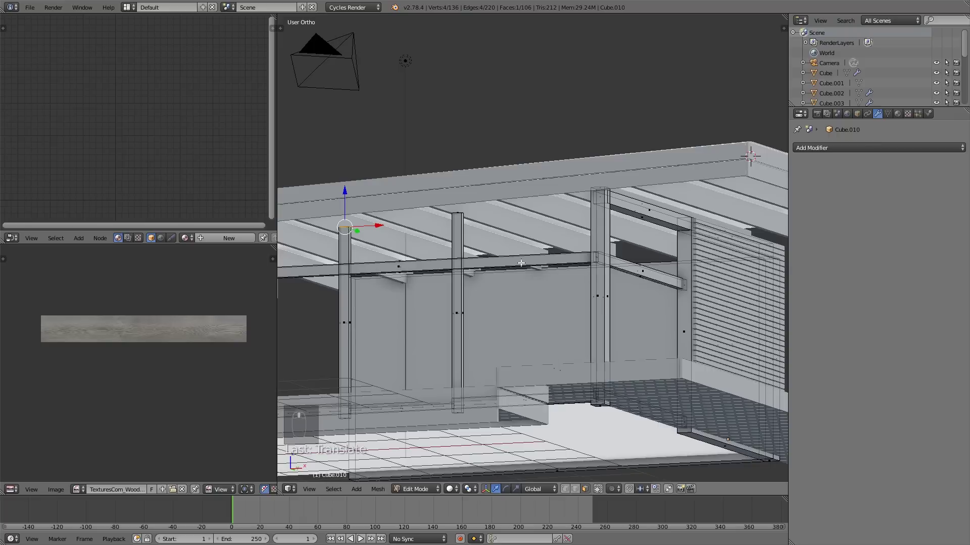
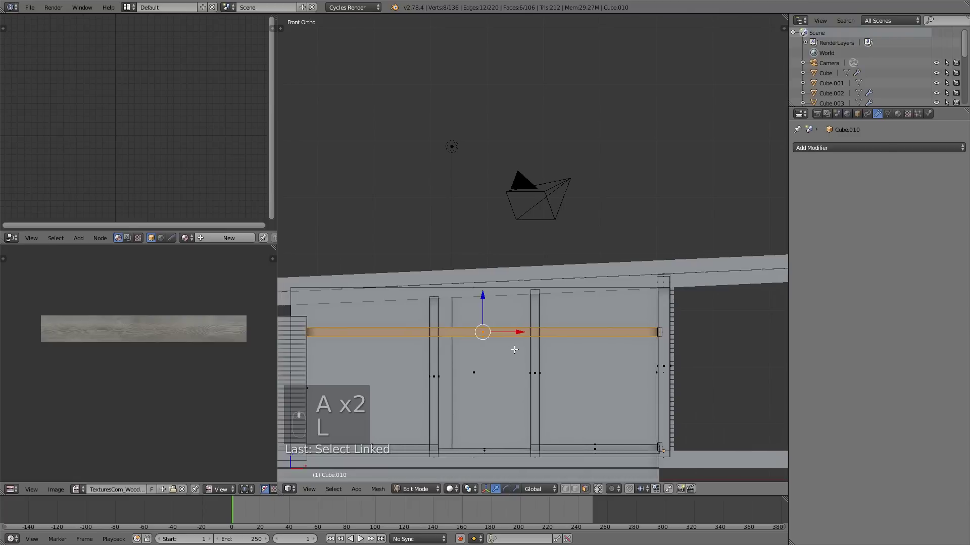
Duplicate the rail, move it up under the roof and tilt it to the roof slope.
key(z)
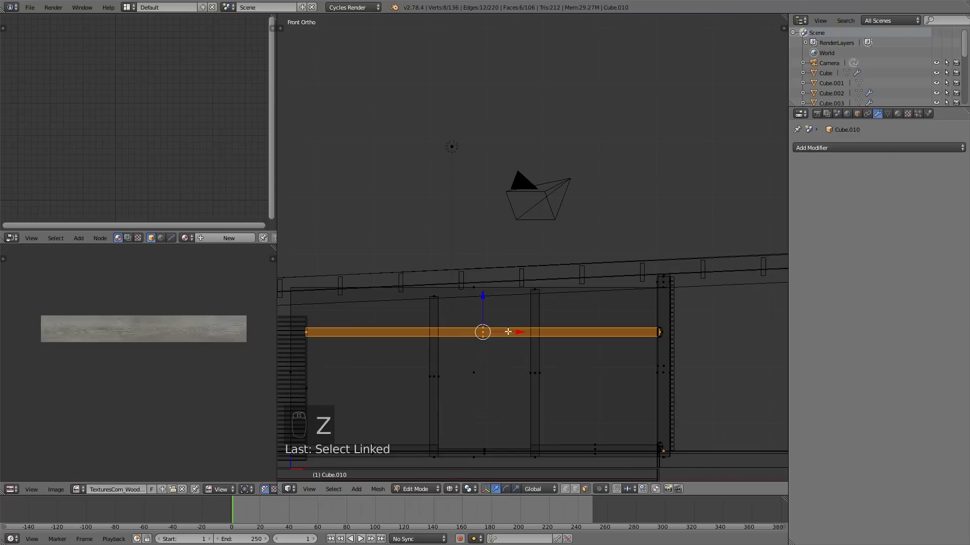
key(shift+d)
drag(483, 280, 705, 344)
key(r)
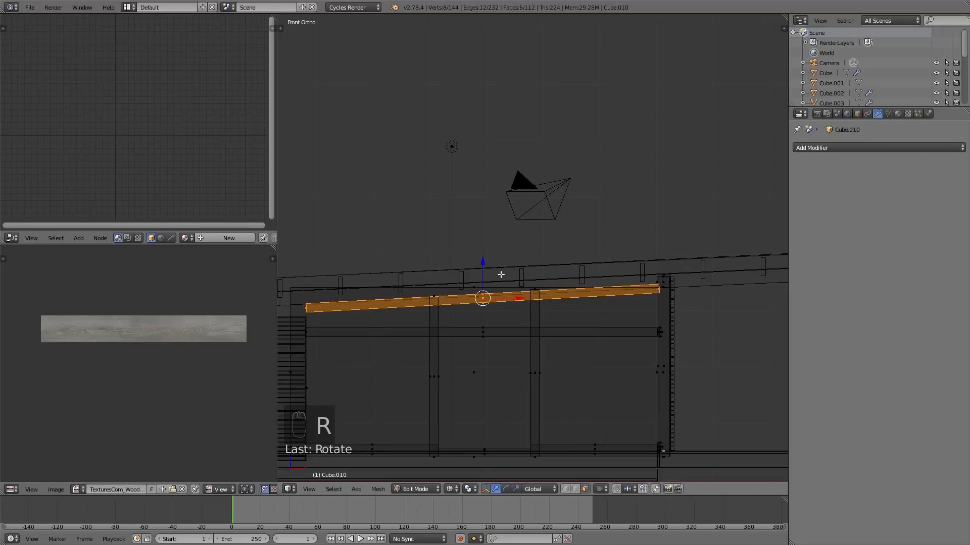
click(486, 258)
key(z)
key(Tab)
click(616, 310)
drag(525, 288, 545, 285)
drag(590, 291, 546, 336)
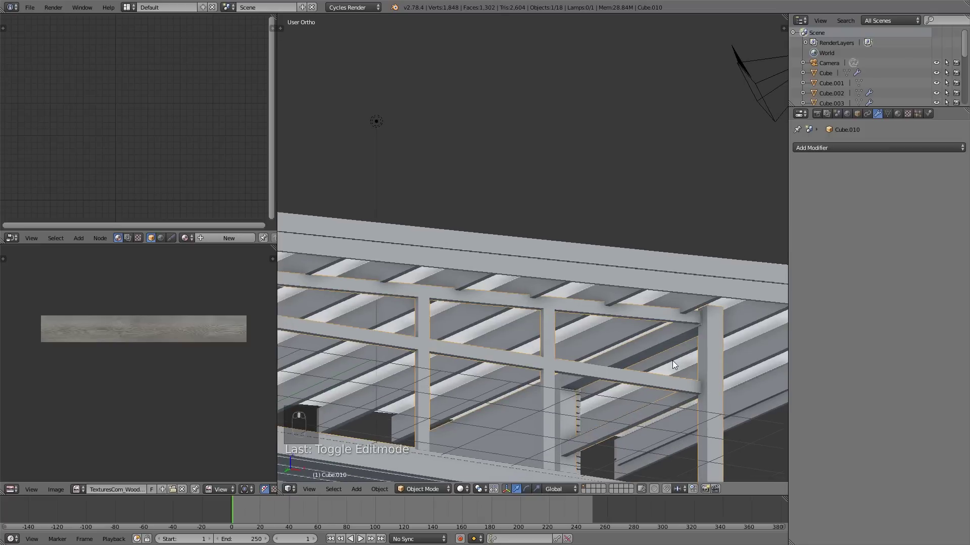
Raise the copied rail to sit just beneath the roof rafters and review it from the side.
key(Tab)
key(r)
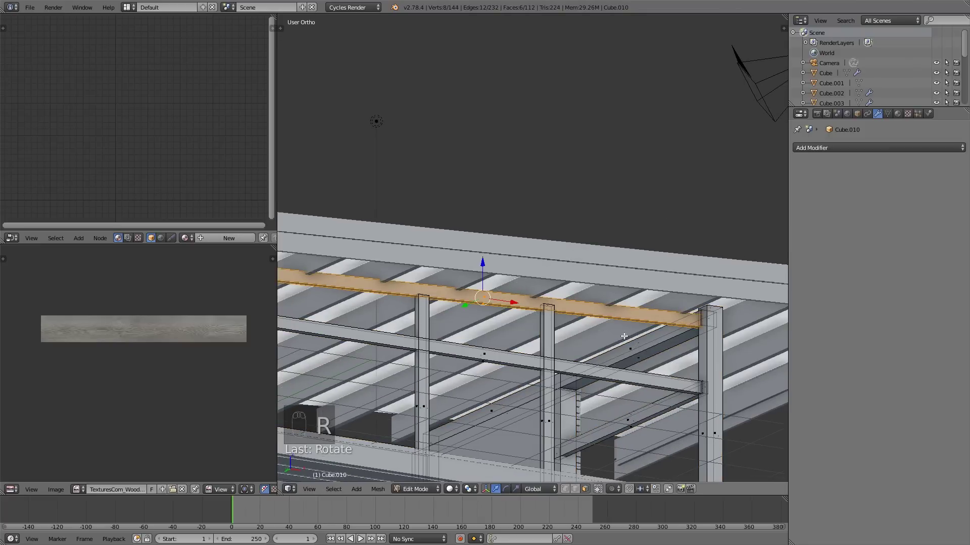
key(g)
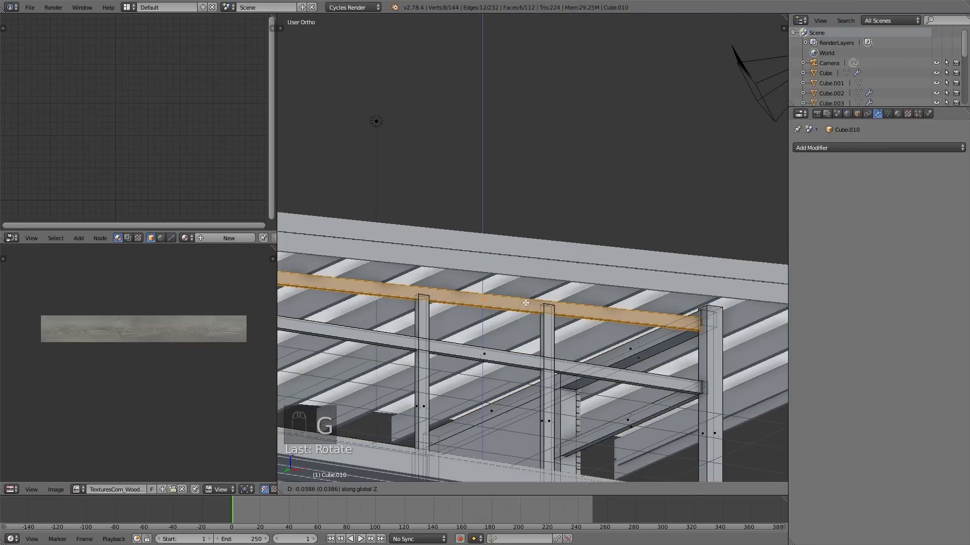
key(a)
key(Tab)
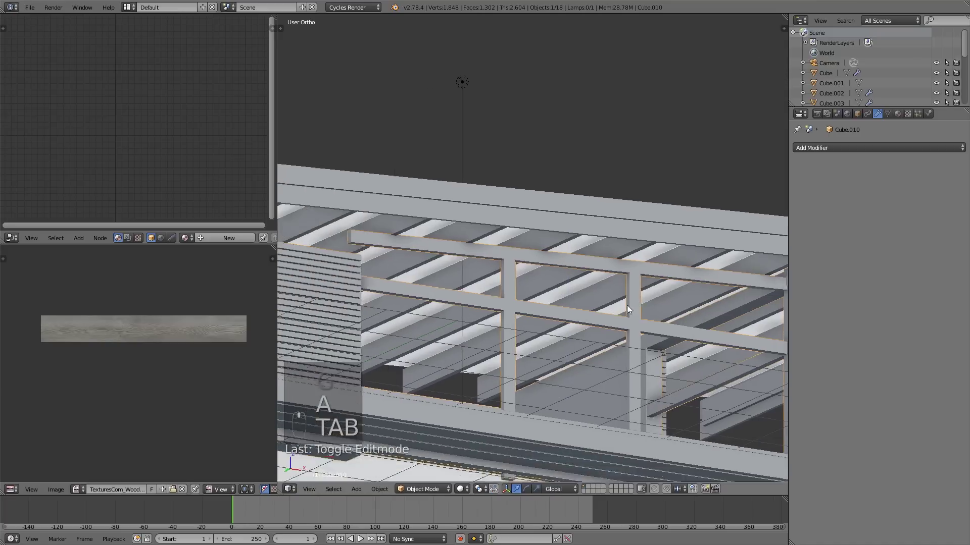
drag(529, 343, 541, 352)
drag(511, 346, 484, 338)
drag(446, 343, 432, 358)
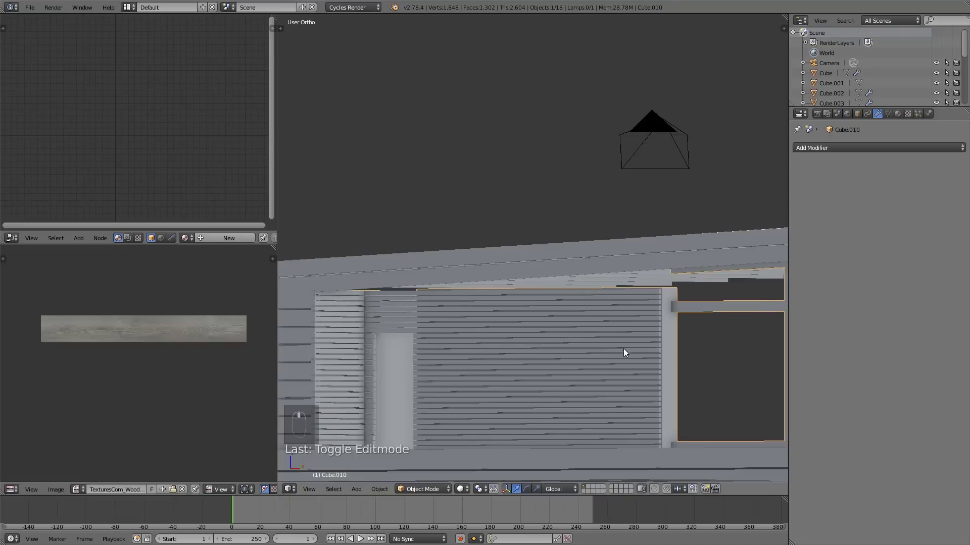
middle_click(552, 352)
key(Tab)
key(Tab)
key(Tab)
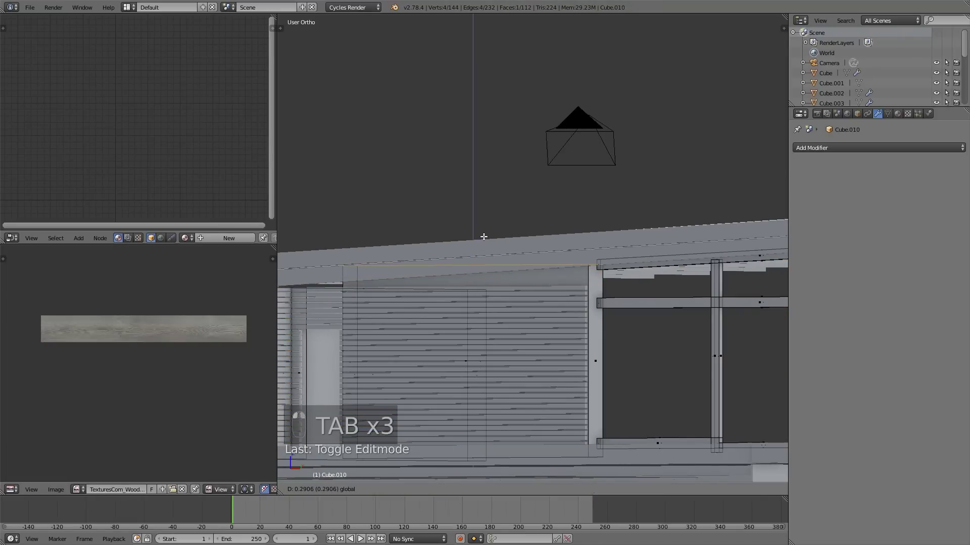
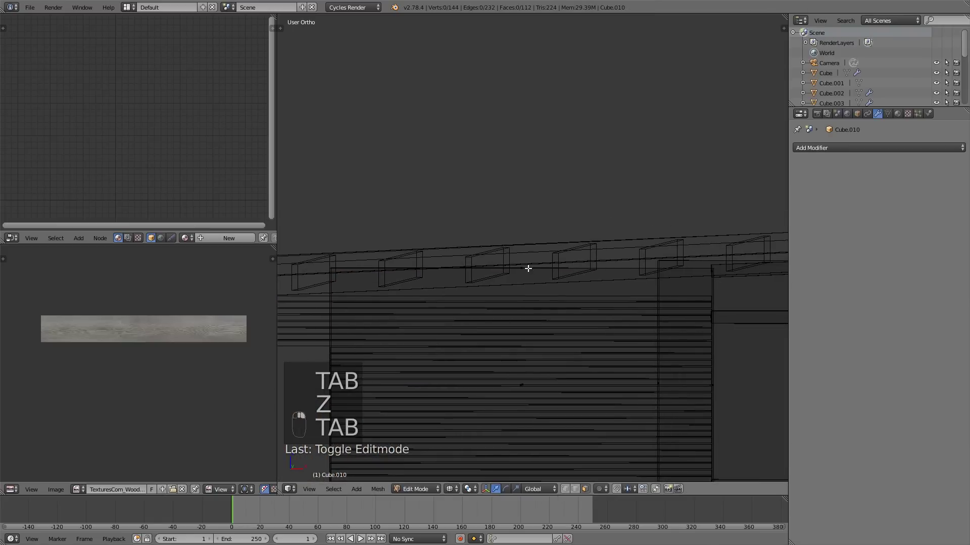
drag(530, 258, 382, 292)
key(a)
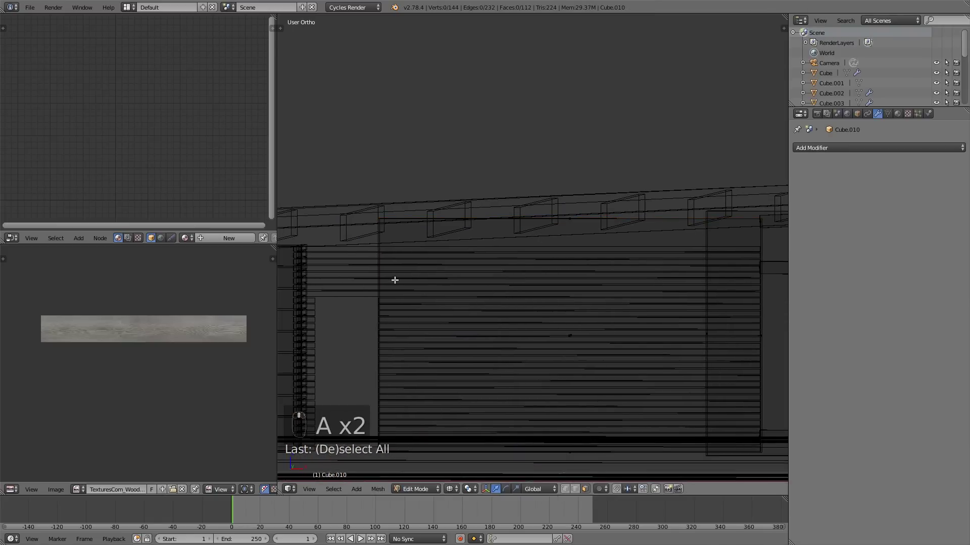
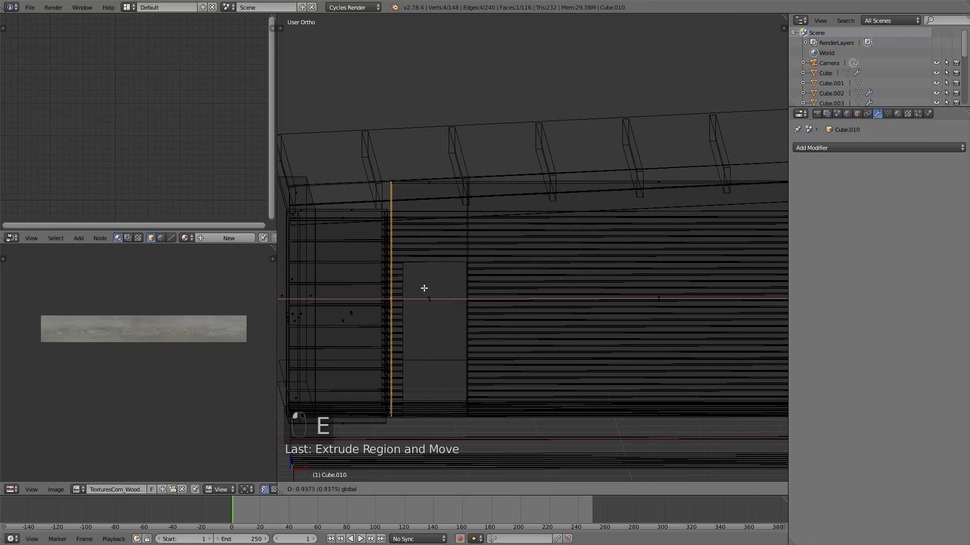
Add loop cuts for the doorway's two sides and its top at door height in the side wall.
click(420, 284)
key(a)
key(Tab)
key(Tab)
drag(476, 299, 457, 261)
key(ctrl+r)
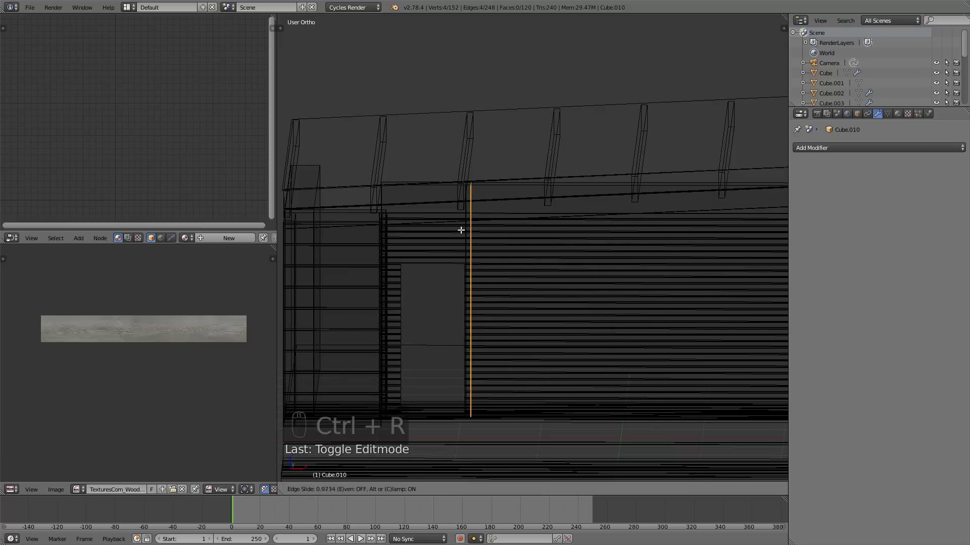
key(ctrl+r)
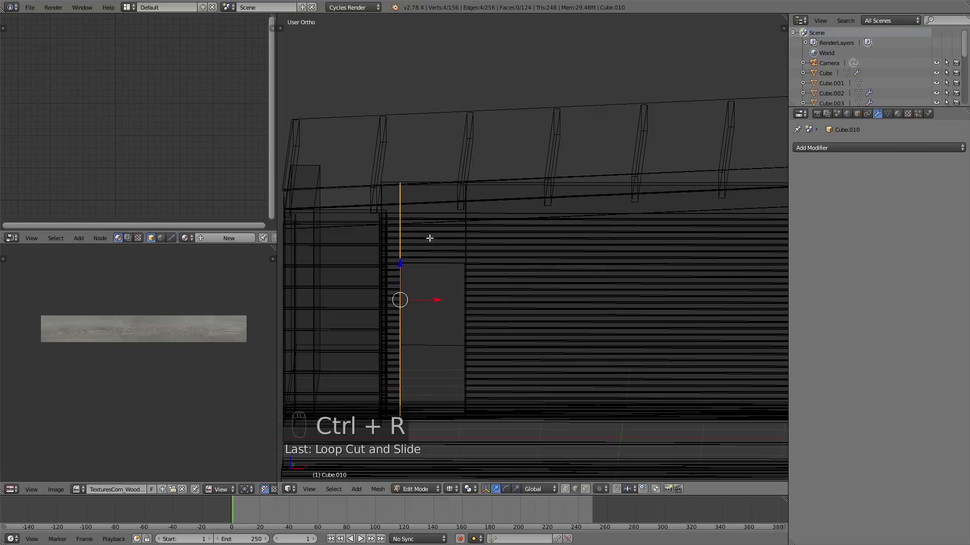
key(ctrl+r)
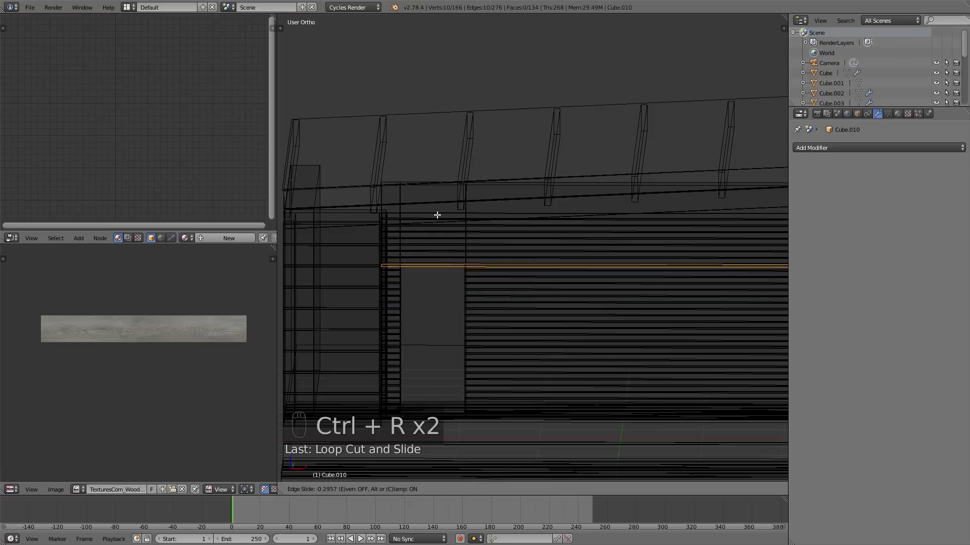
middle_click(488, 266)
key(KP_1)
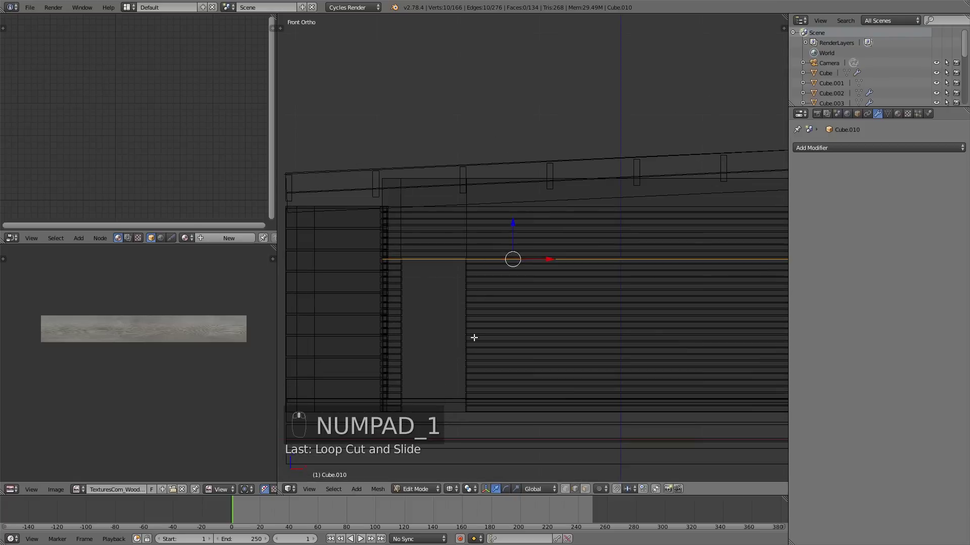
drag(560, 406, 483, 319)
click(479, 320)
Select the door faces and delete them to open the doorway in the wall.
drag(476, 322, 488, 342)
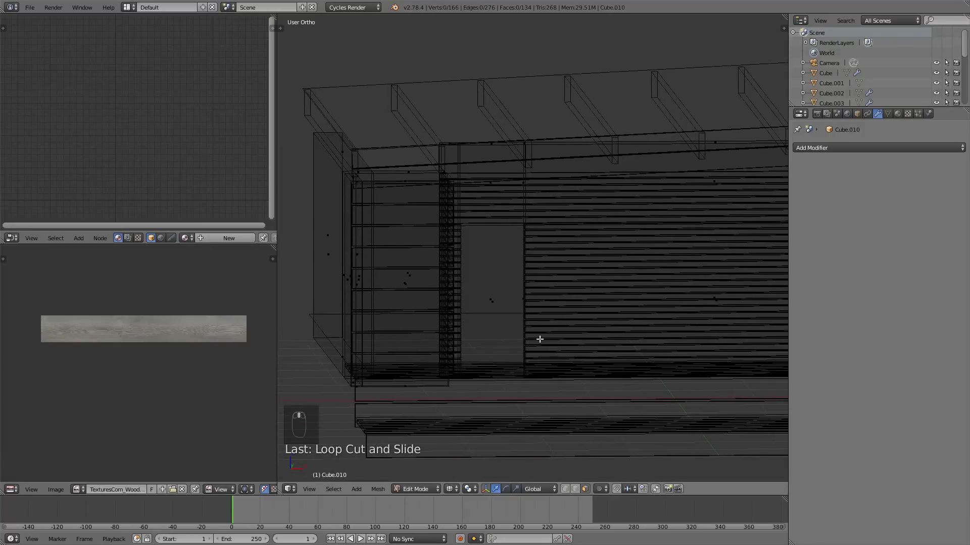
key(a)
key(a)
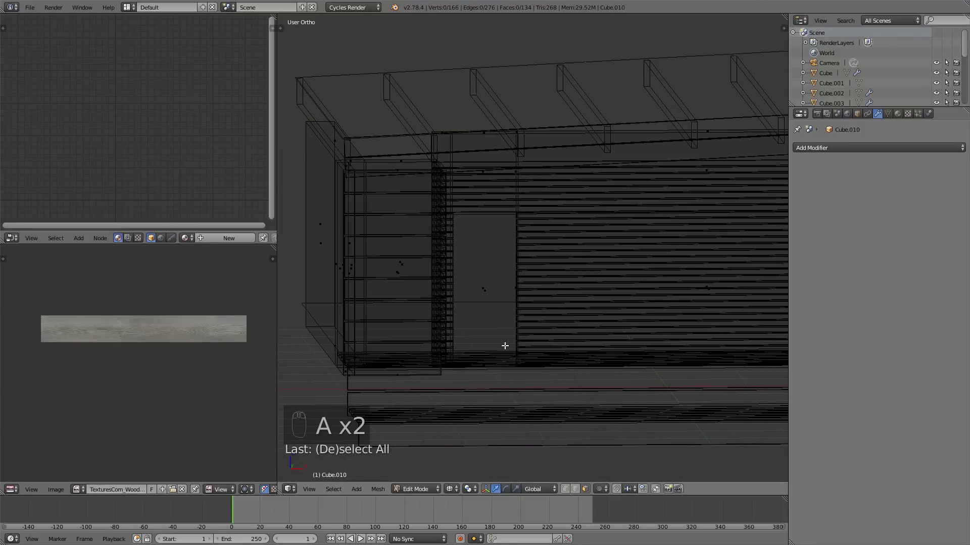
key(b)
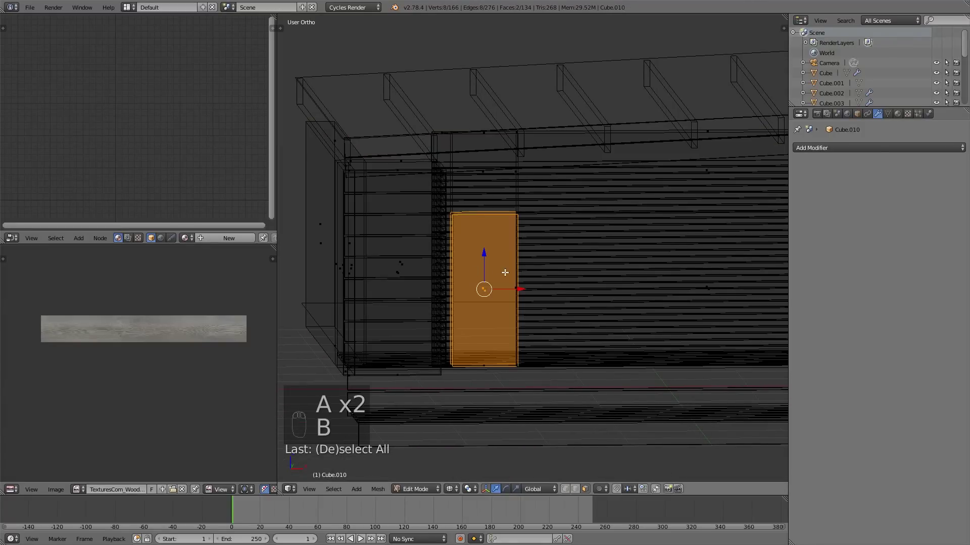
key(w)
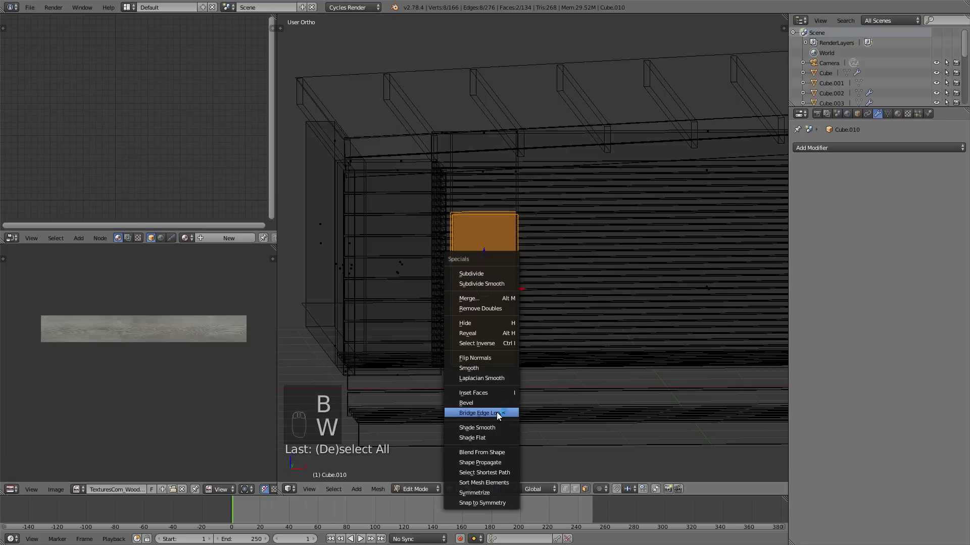
key(z)
key(a)
key(Tab)
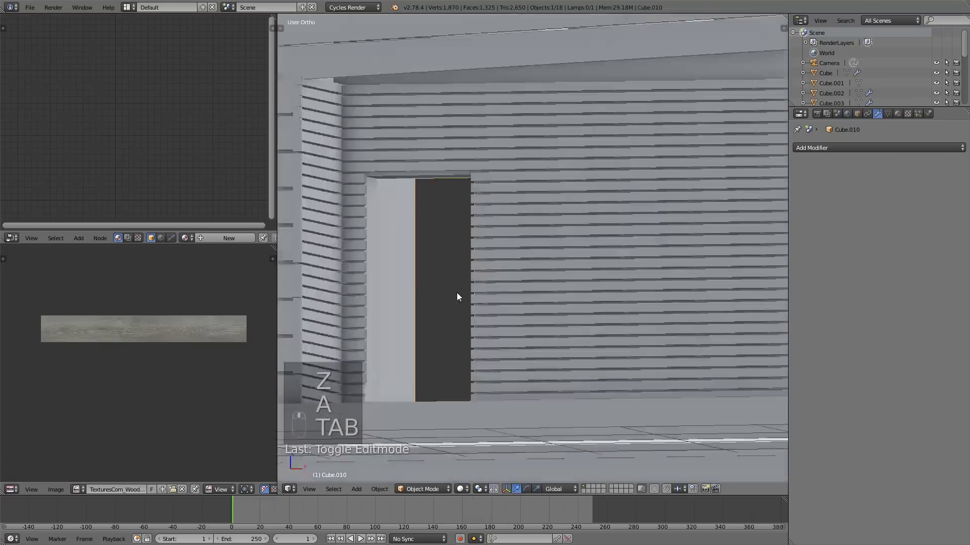
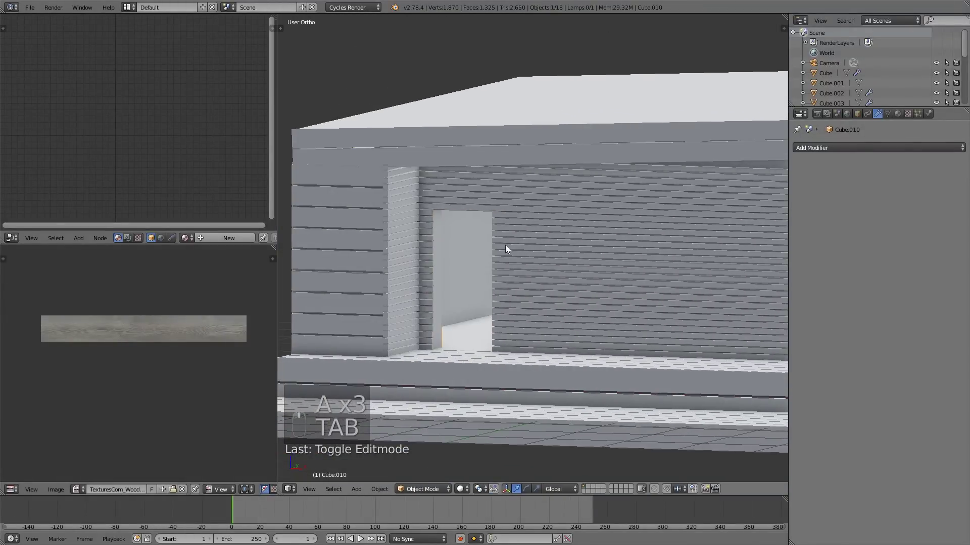
Inspect the new doorway and pick out a slim front-frame post in Cube.010 for reuse.
middle_click(535, 275)
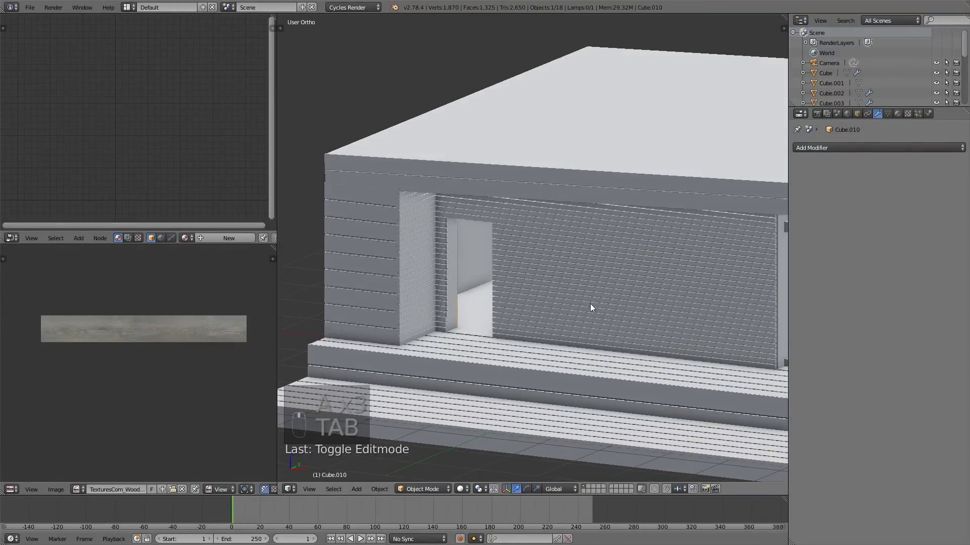
drag(574, 317, 539, 334)
drag(511, 348, 585, 318)
key(Tab)
key(l)
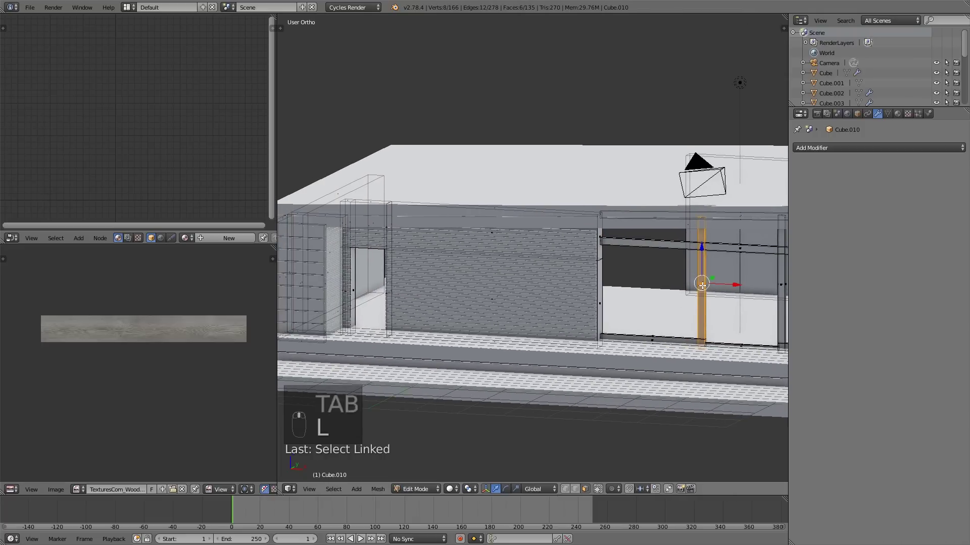
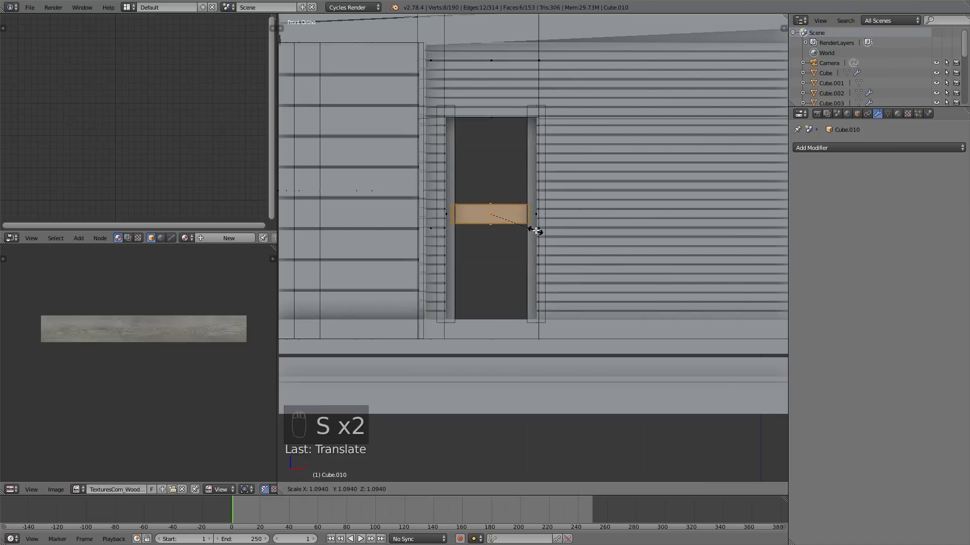
Cut a loop across the front door opening and scale the face strip into a thin crossbar.
key(ctrl+z)
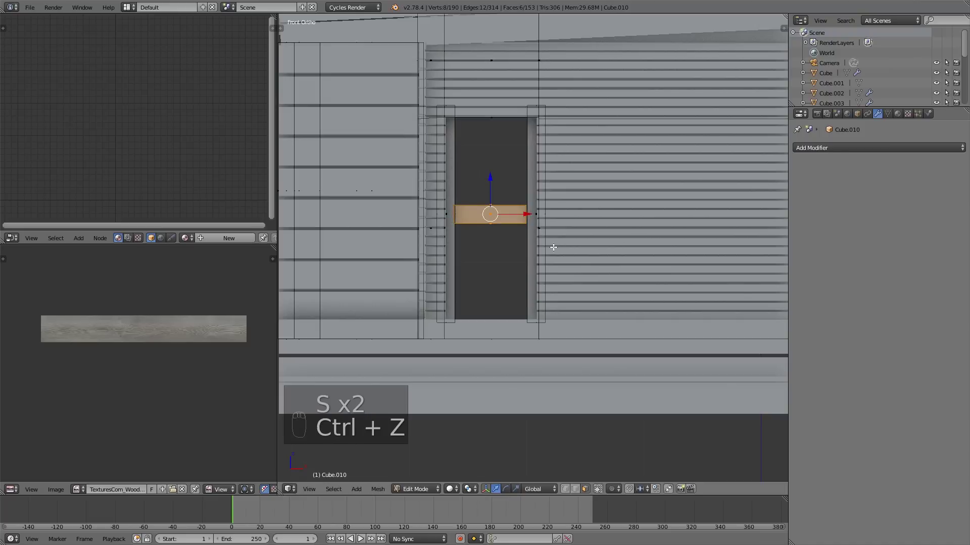
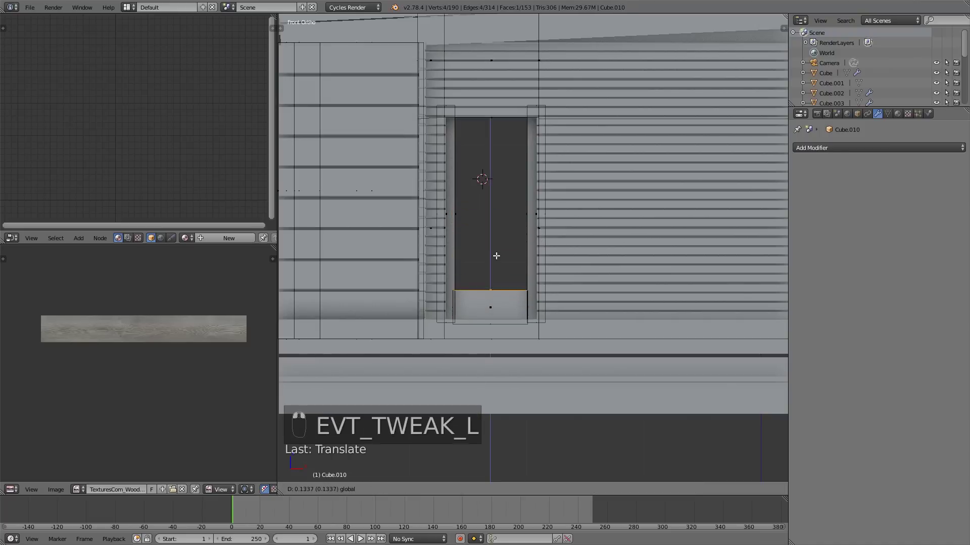
key(a)
key(Tab)
drag(491, 222, 509, 284)
middle_click(522, 306)
key(Tab)
key(l)
key(shift+d)
drag(493, 322, 492, 305)
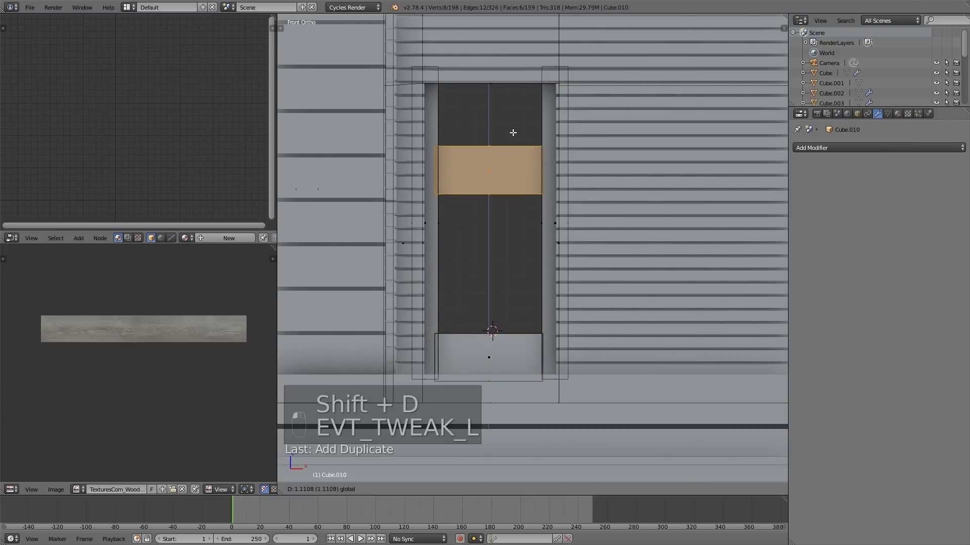
key(s)
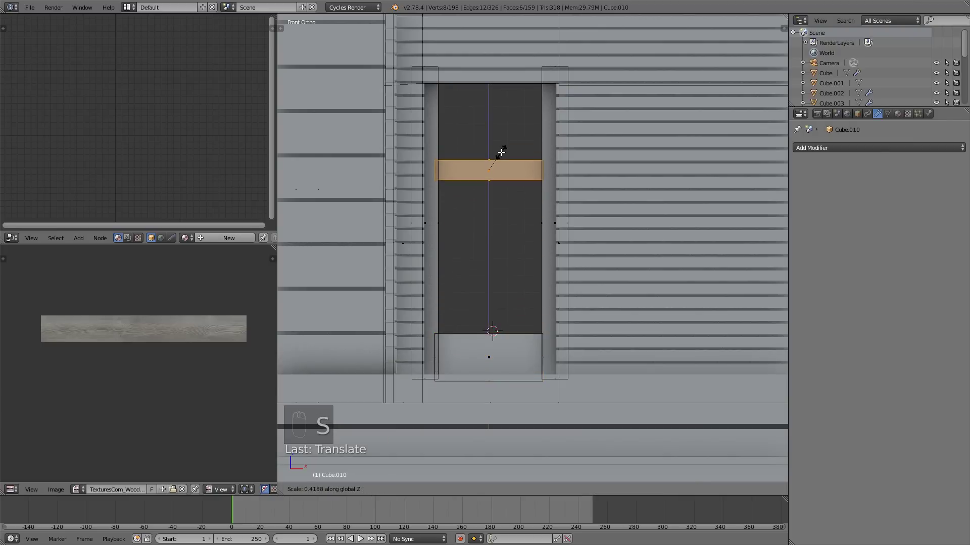
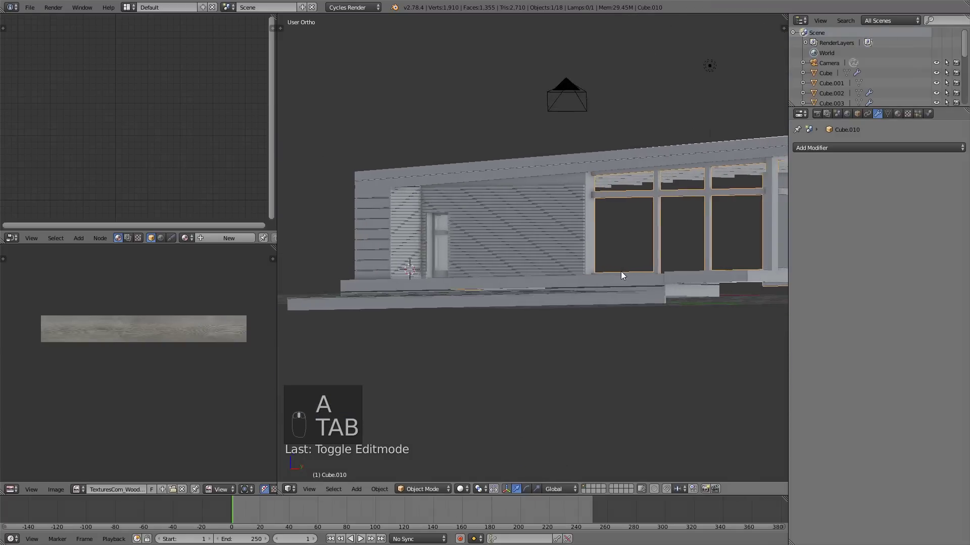
Switch to an orthographic top-down wireframe view of the house over the floor plan.
drag(596, 296, 562, 301)
middle_click(585, 297)
drag(655, 314, 620, 301)
drag(590, 275, 551, 301)
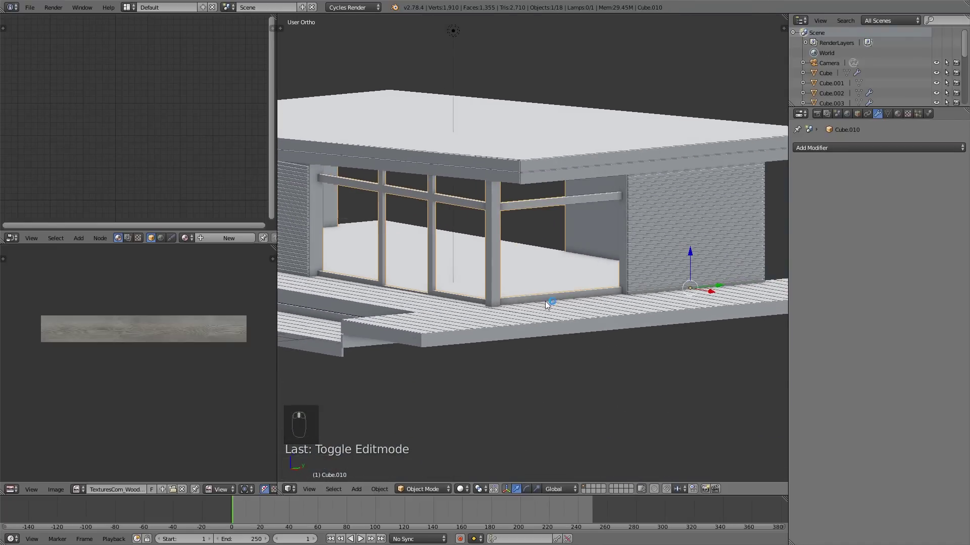
key(KP_7)
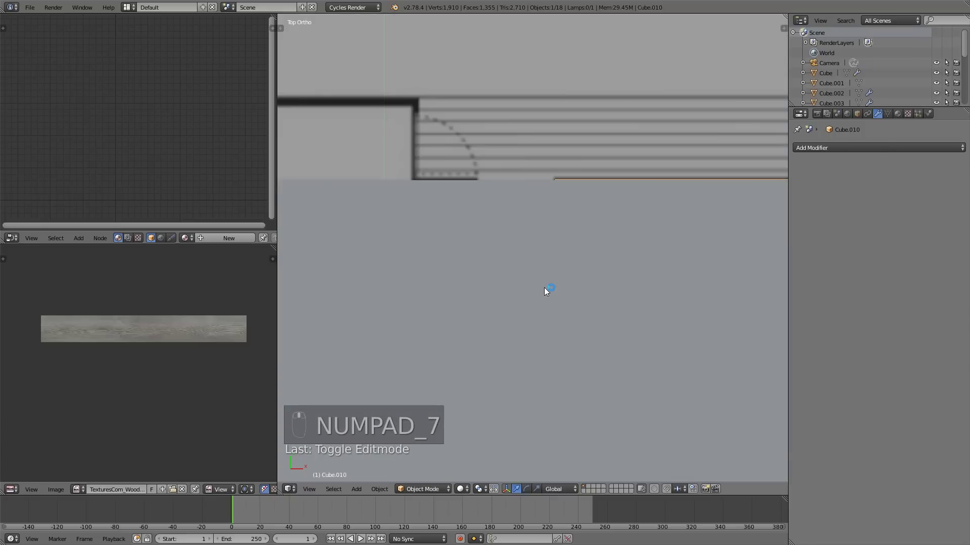
key(KP_5)
key(KP_8)
key(KP_7)
key(z)
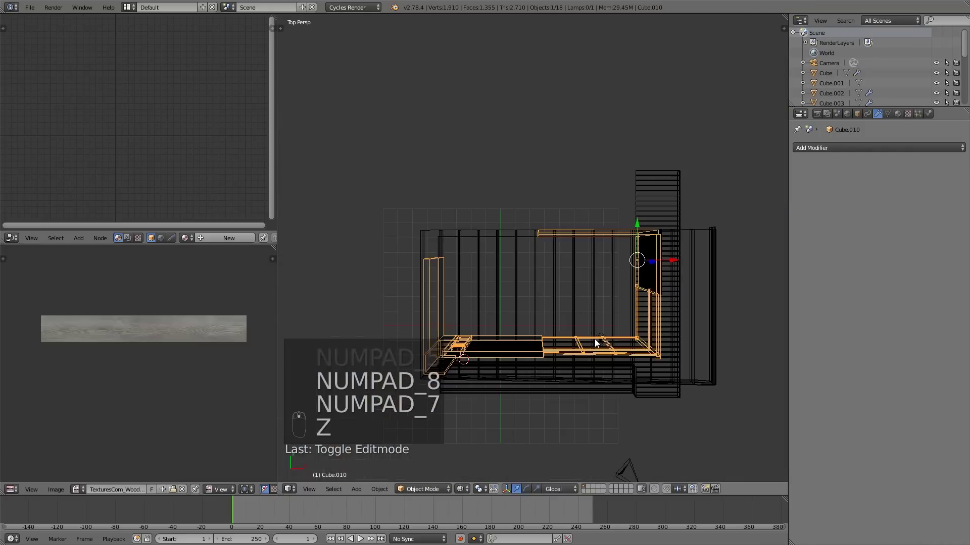
key(KP_5)
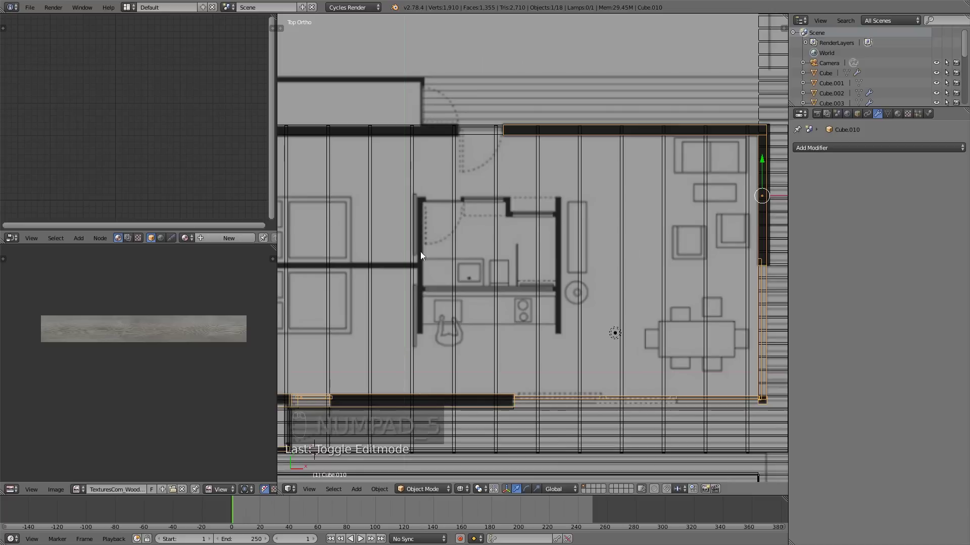
Pan to centre the bathroom and living area of the plan in view.
drag(490, 272, 469, 251)
drag(472, 264, 557, 327)
drag(580, 318, 605, 295)
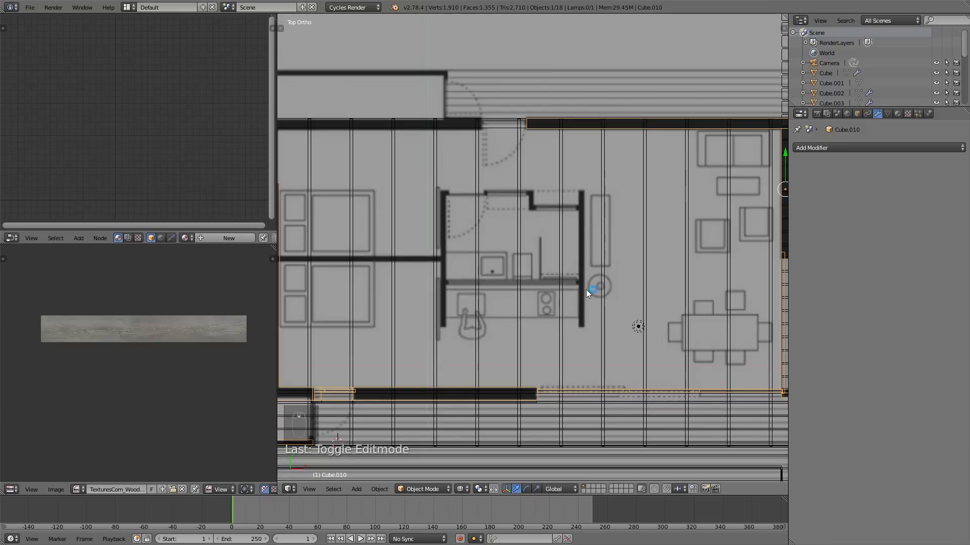
key(Tab)
key(Tab)
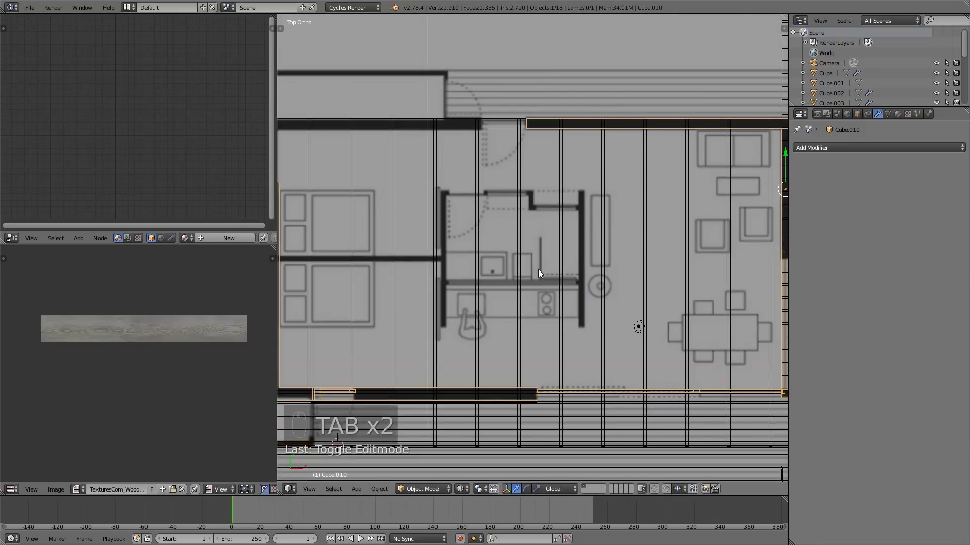
Add a new cube and move its vertices onto the bathroom's right wall line as a thin partition.
key(a)
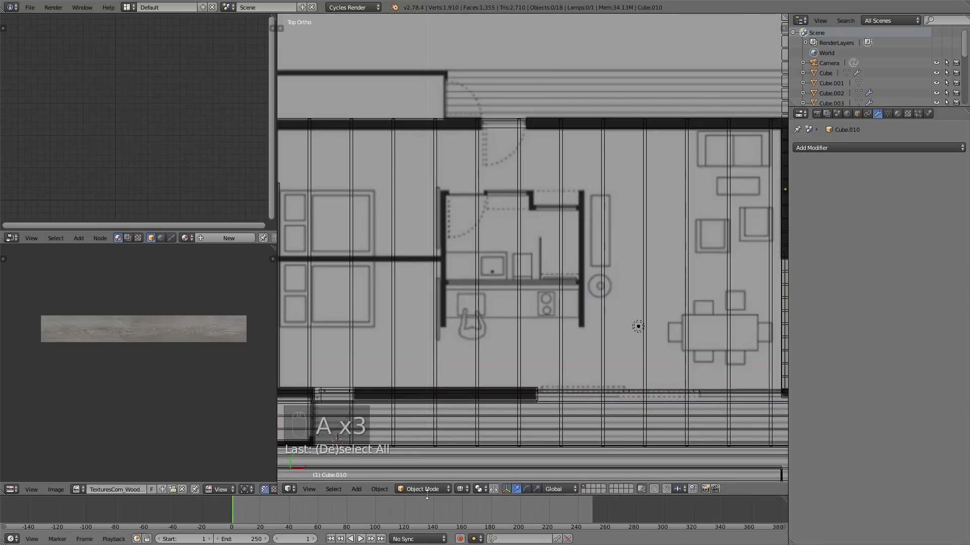
key(shift+a)
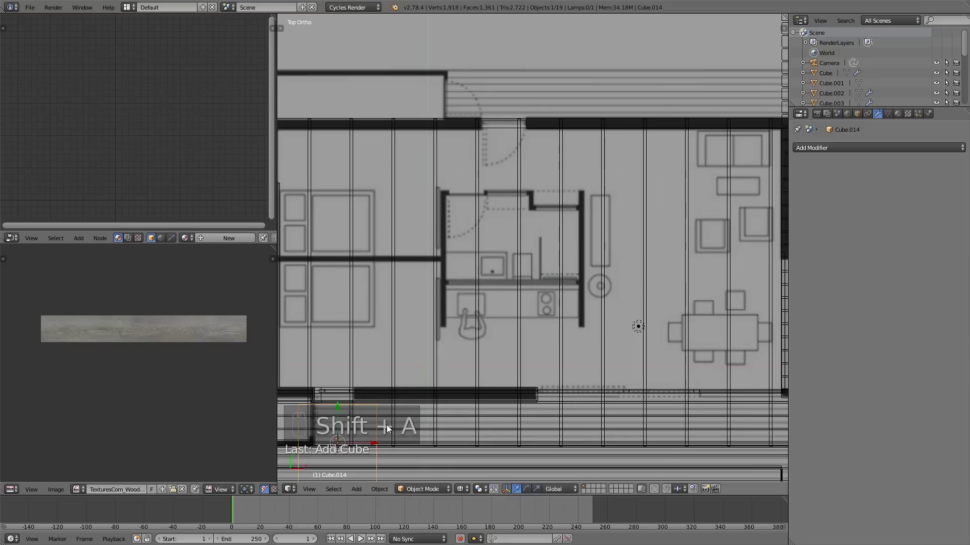
key(g)
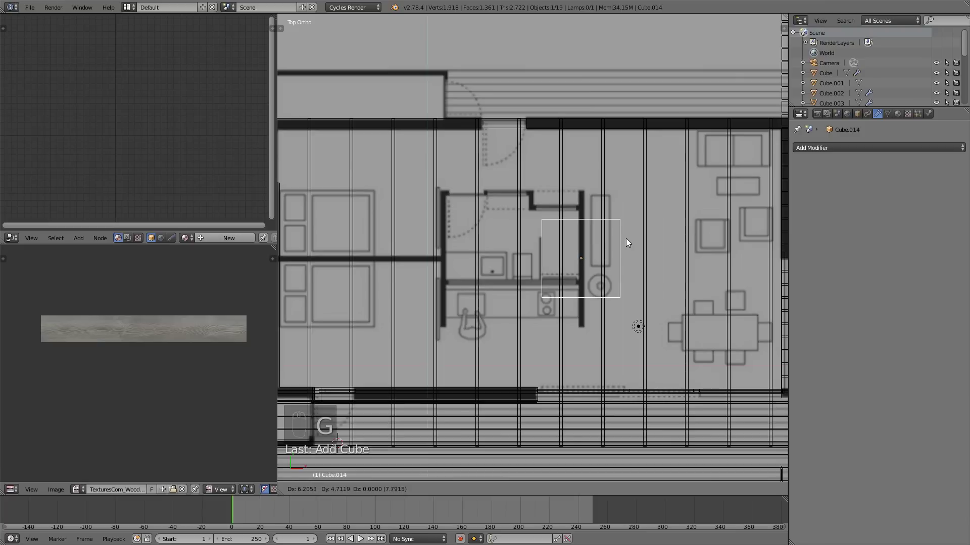
key(s)
key(s)
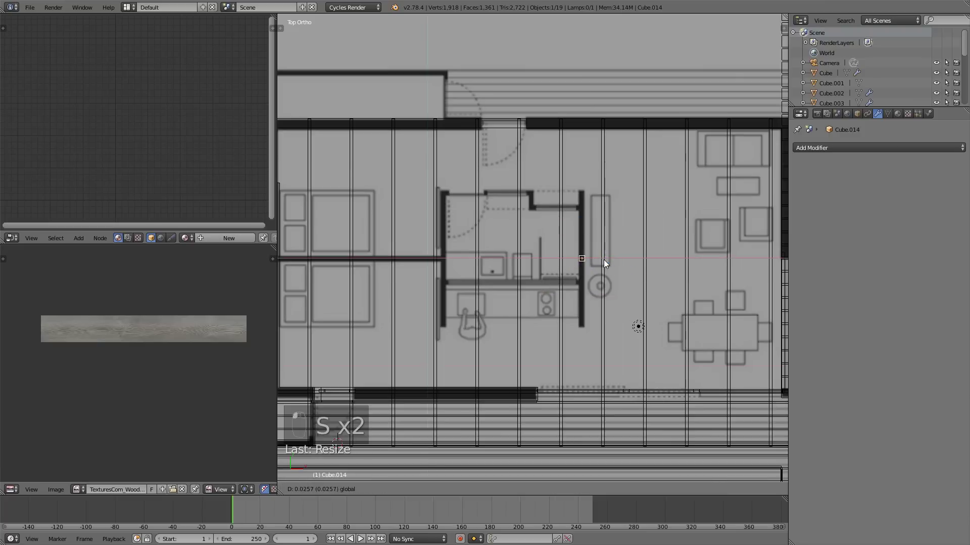
drag(607, 263, 612, 298)
key(s)
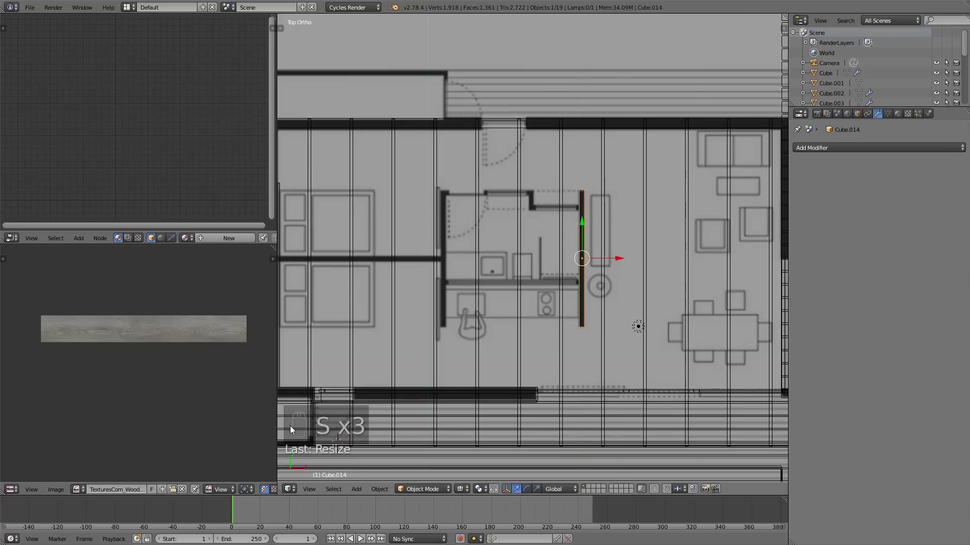
key(KP_1)
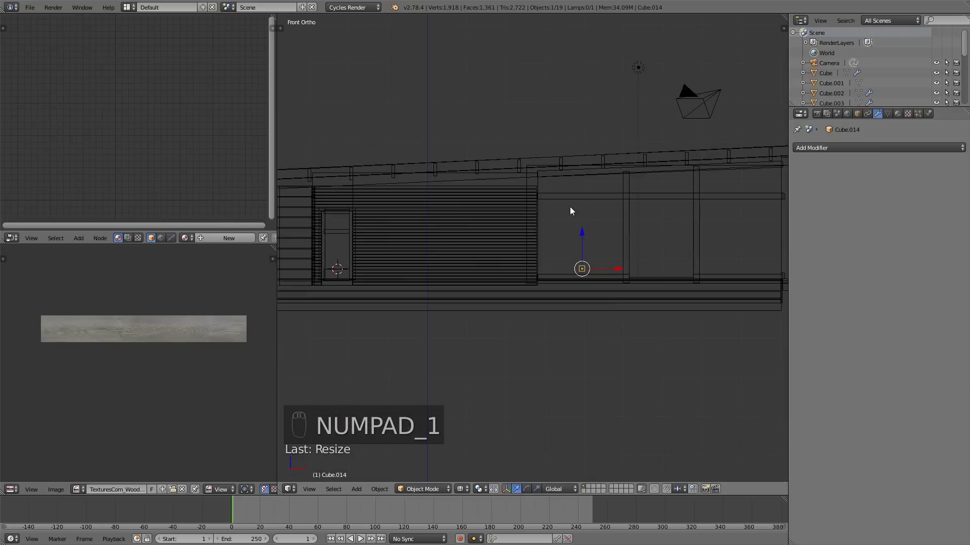
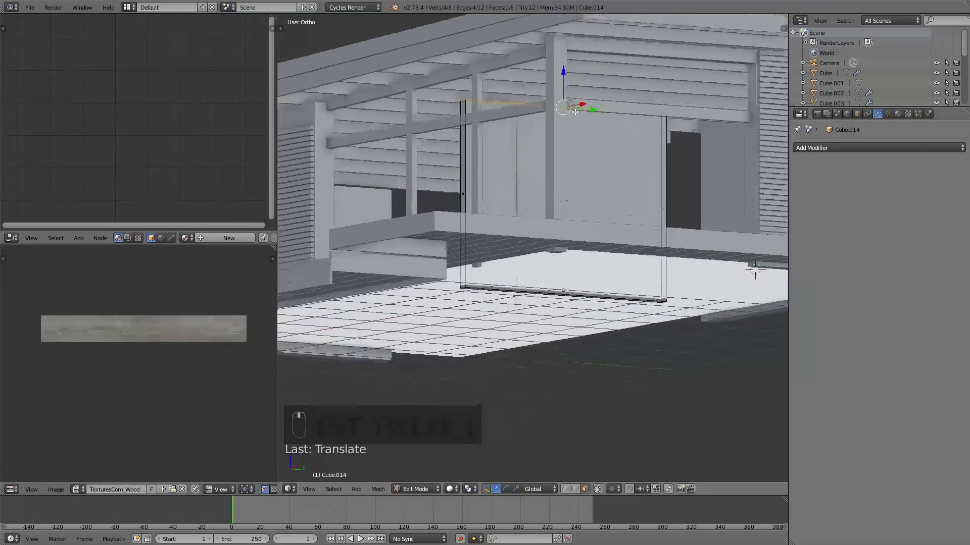
Extrude the wall for thickness, then duplicate it for the left wall and a 90°-rotated bottom wall.
key(KP_7)
key(z)
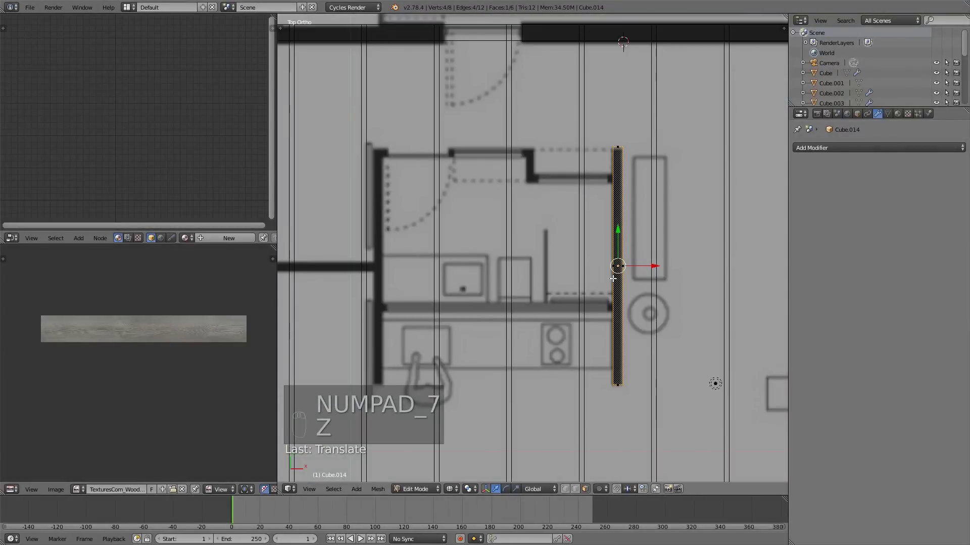
key(Tab)
key(Tab)
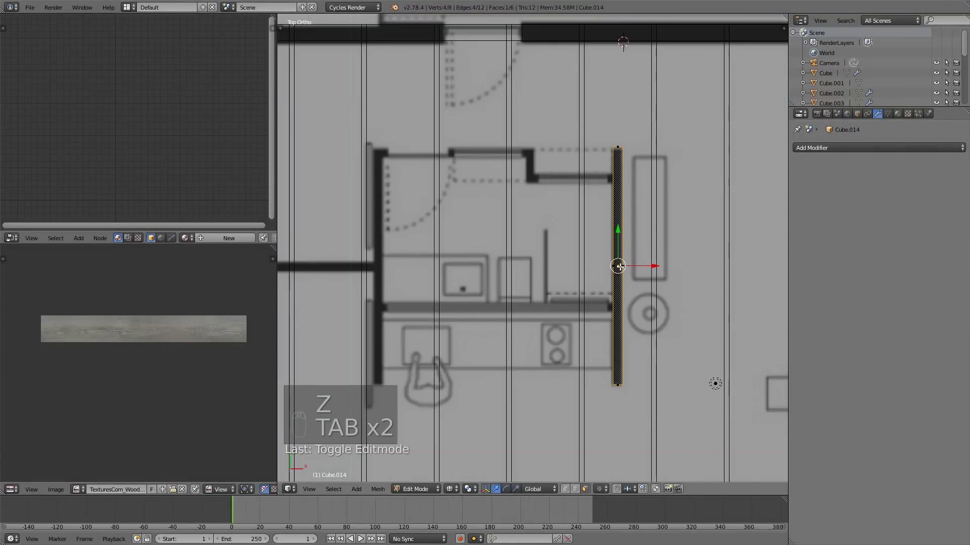
key(l)
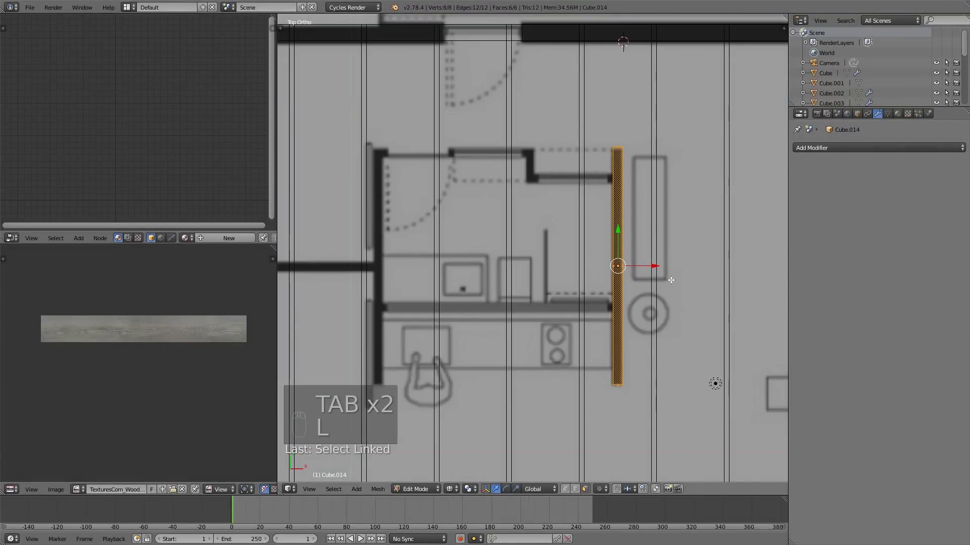
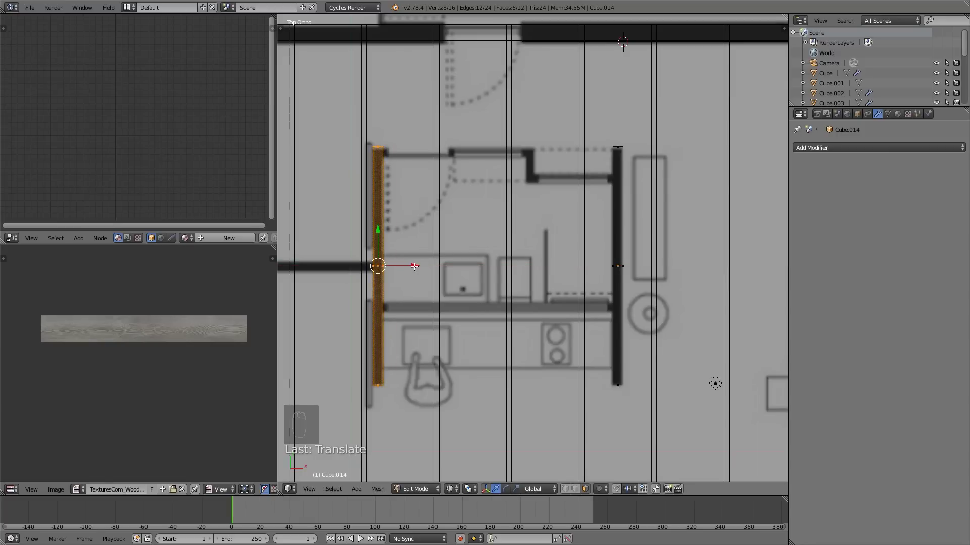
key(shift+d)
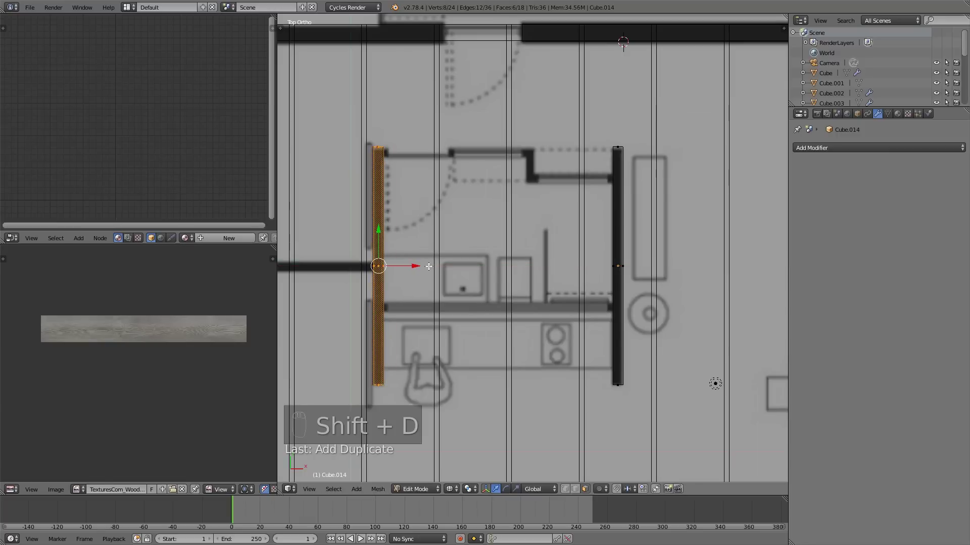
key(r)
key(g)
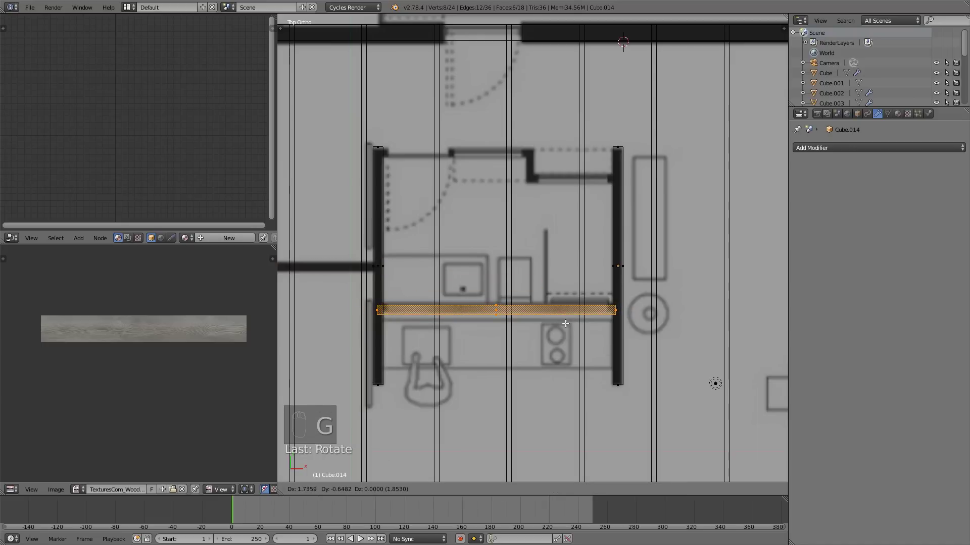
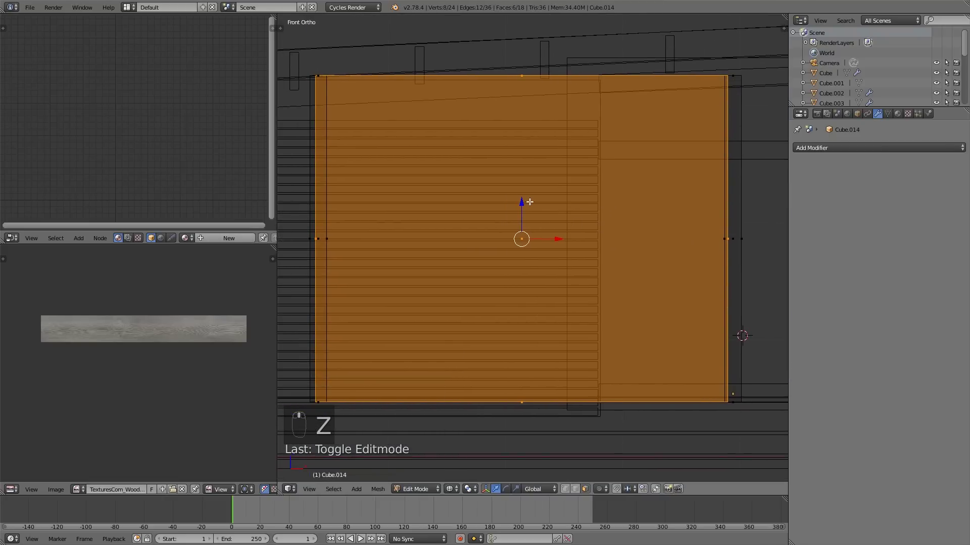
Add vertical and horizontal loop cuts through the bathroom partition walls.
key(ctrl+r)
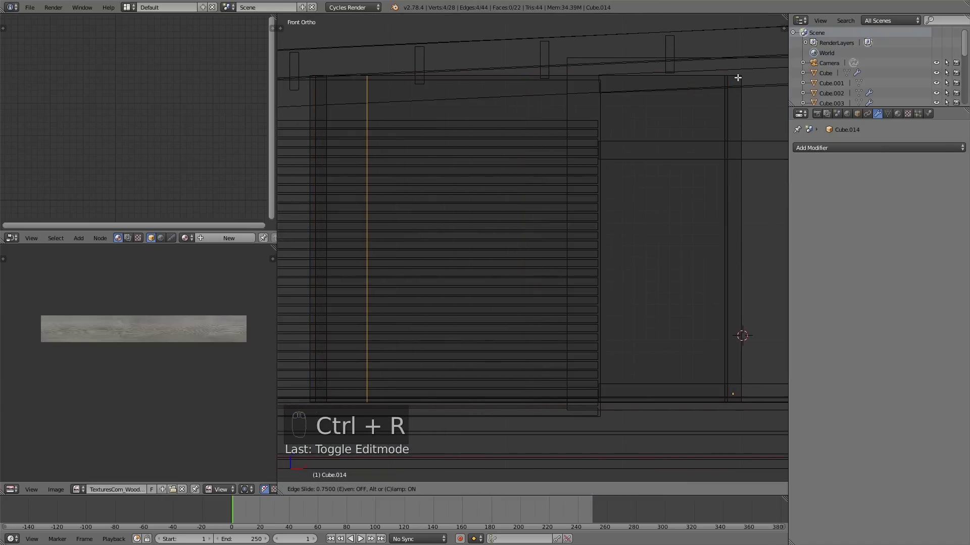
key(ctrl+r)
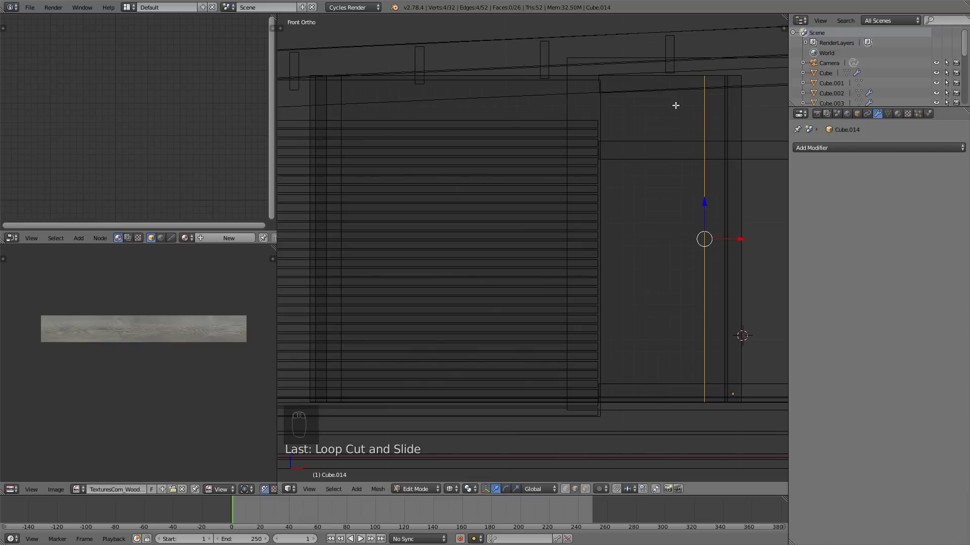
key(ctrl+r)
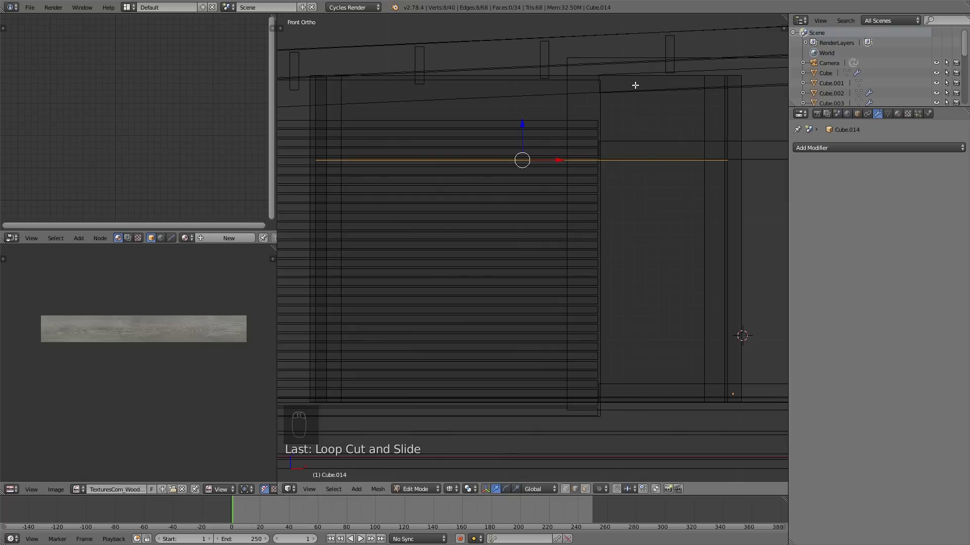
key(ctrl+r)
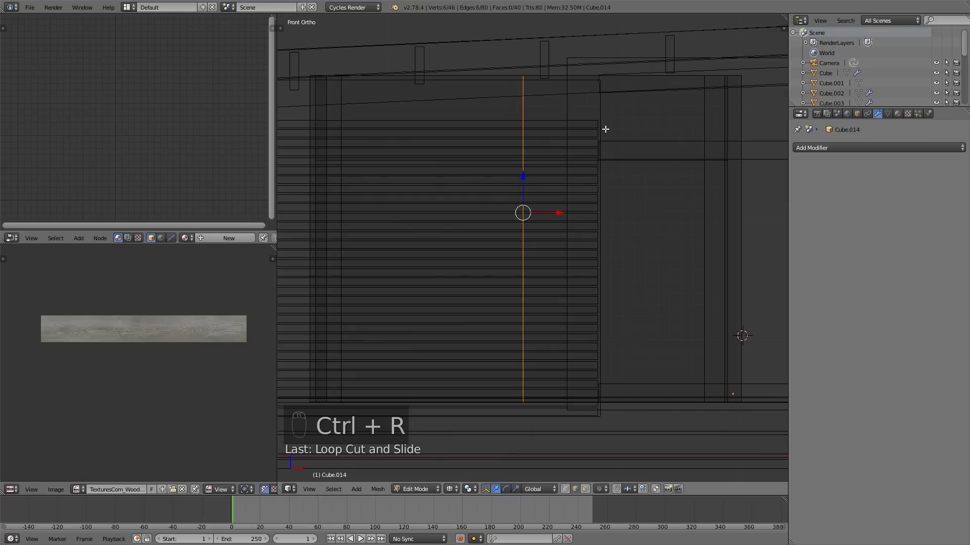
key(ctrl+z)
key(ctrl+r)
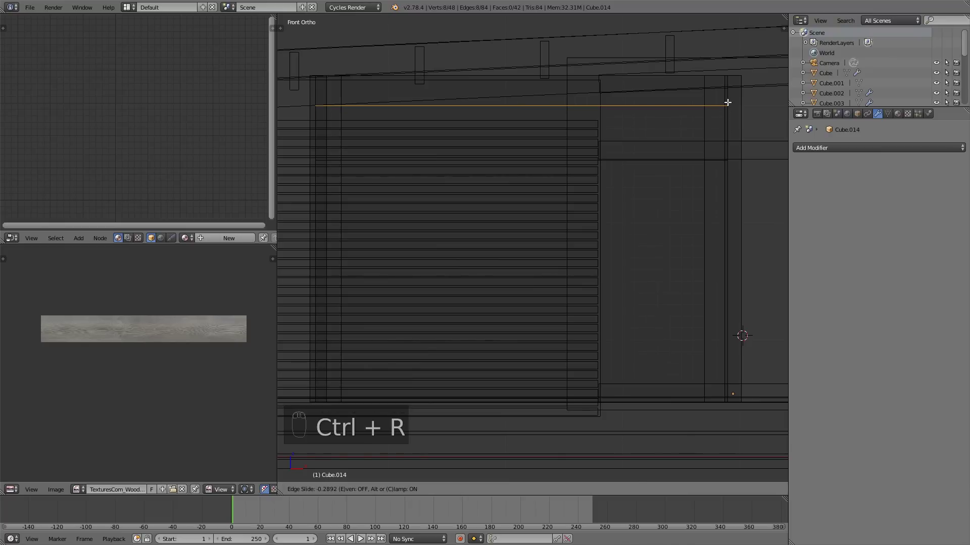
Place a horizontal loop near the top to form a narrow band for the high window.
key(a)
click(588, 491)
key(w)
drag(523, 144, 512, 183)
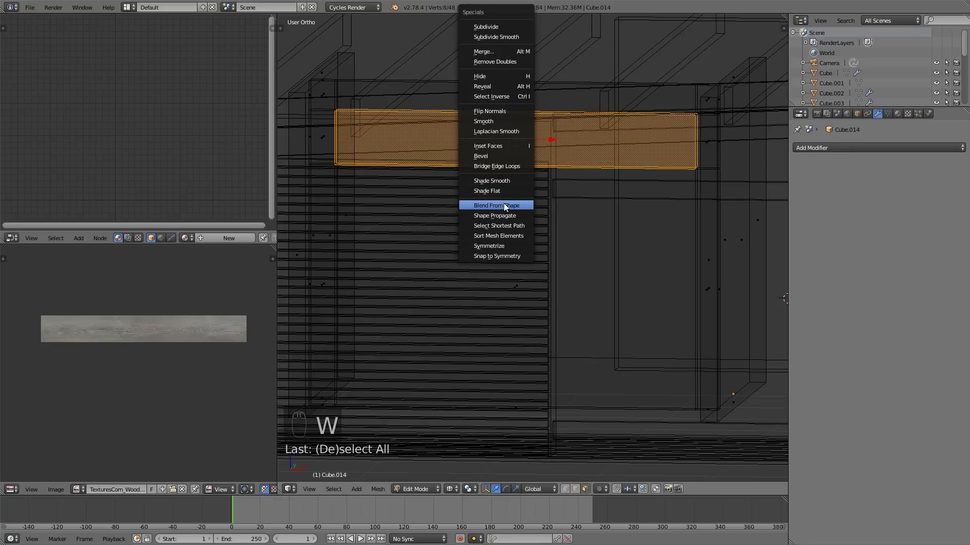
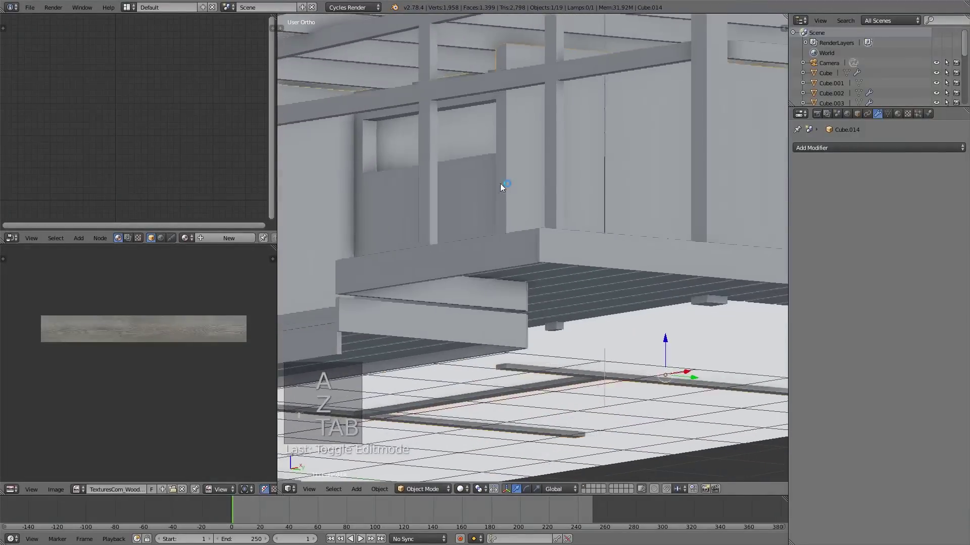
Orbit around the house front and briefly inspect the Cube.010 wall piece's vertices in Edit Mode.
drag(530, 212, 489, 232)
middle_click(507, 232)
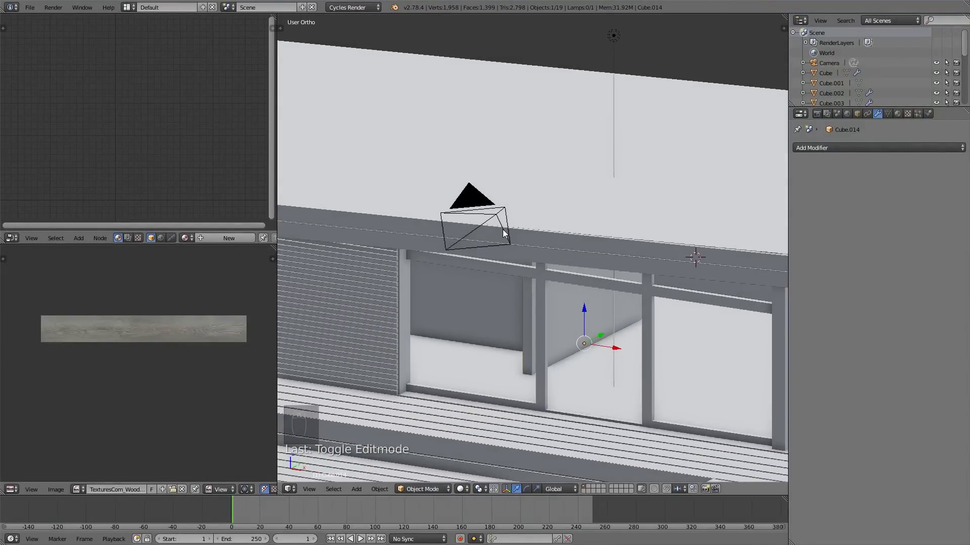
middle_click(459, 217)
drag(463, 217, 502, 213)
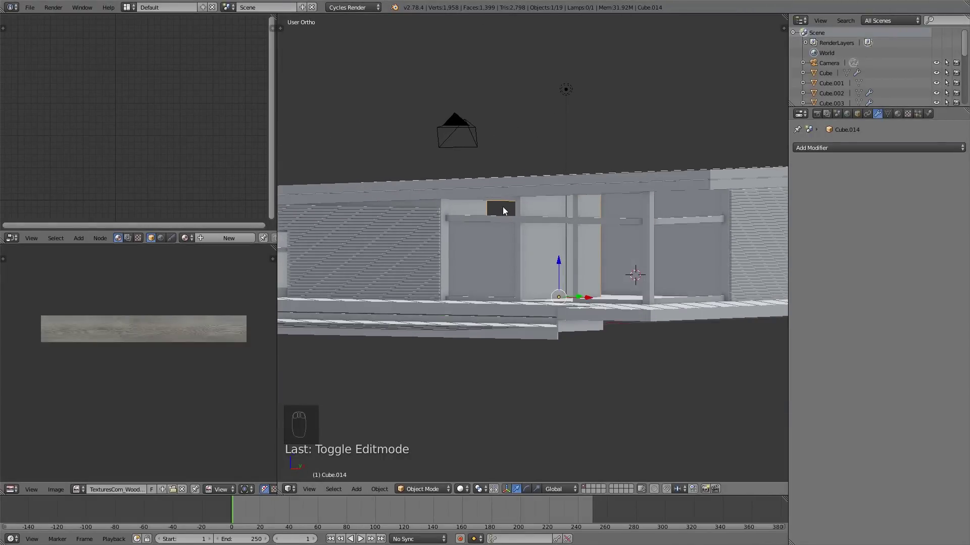
drag(505, 206, 380, 251)
key(Tab)
key(Tab)
key(Tab)
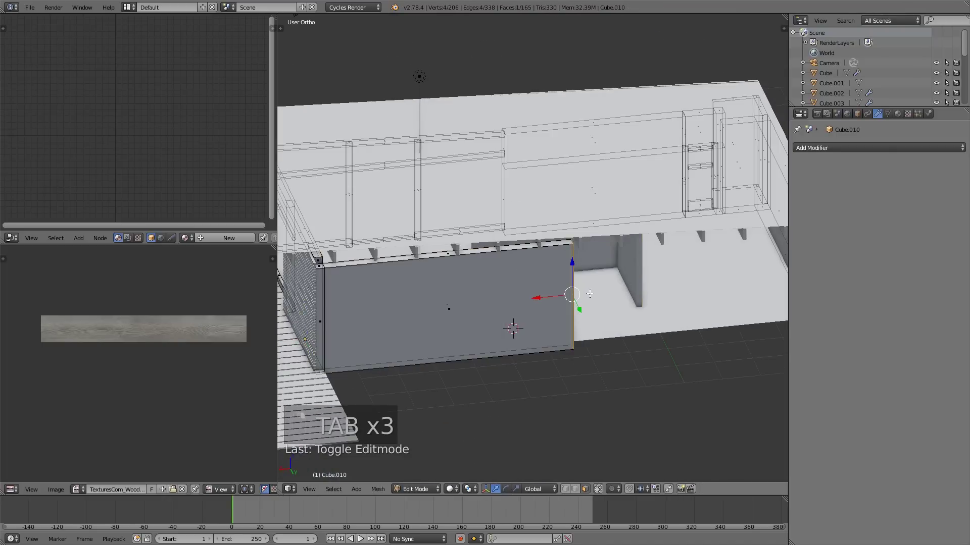
key(a)
key(Tab)
View the roof from below the front posts and add a new mesh Plane (Plane.002) there.
drag(624, 269, 431, 239)
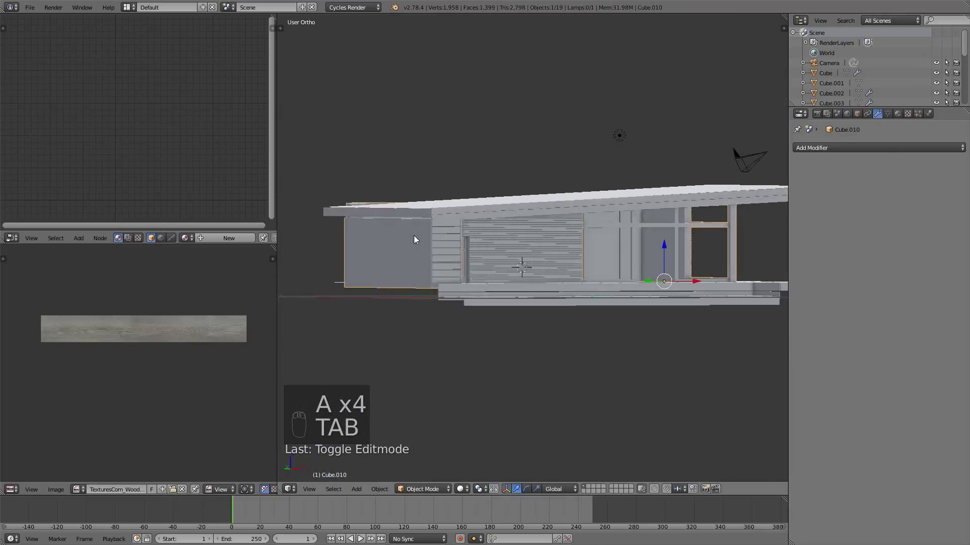
drag(506, 243, 557, 320)
drag(584, 334, 558, 303)
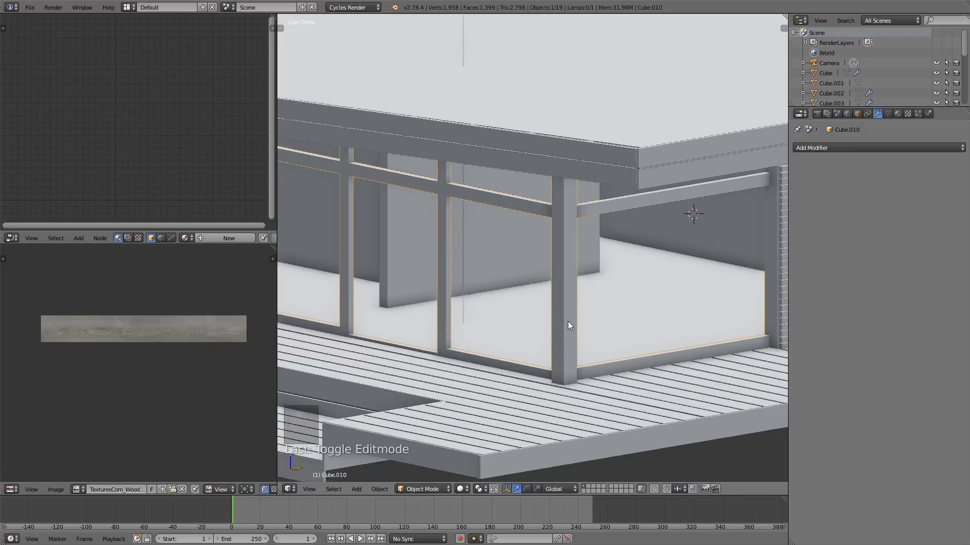
middle_click(575, 296)
drag(584, 314, 561, 139)
drag(568, 315, 588, 283)
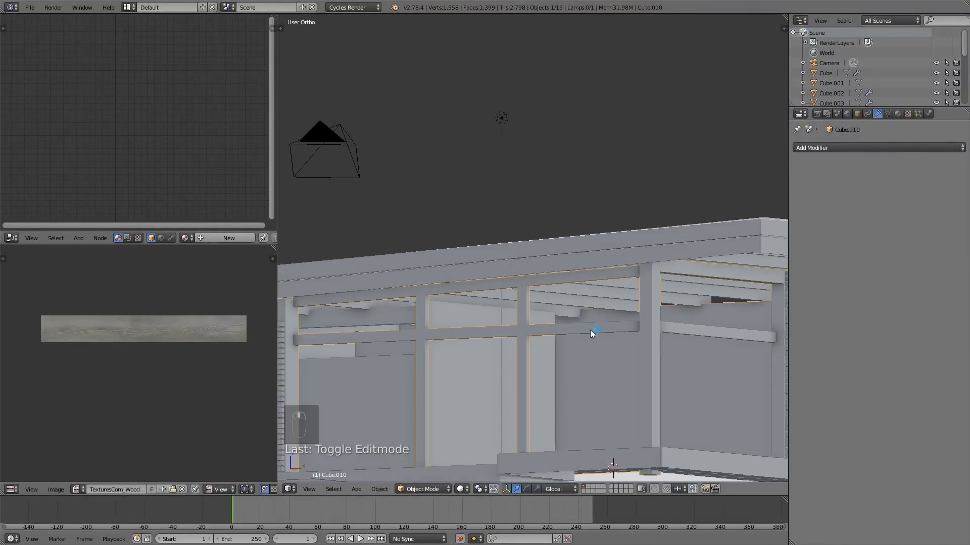
drag(596, 344, 575, 292)
drag(581, 291, 588, 221)
click(588, 220)
drag(521, 203, 521, 203)
Move the new plane toward the deck railing and resize its geometry in Edit Mode.
key(shift+d)
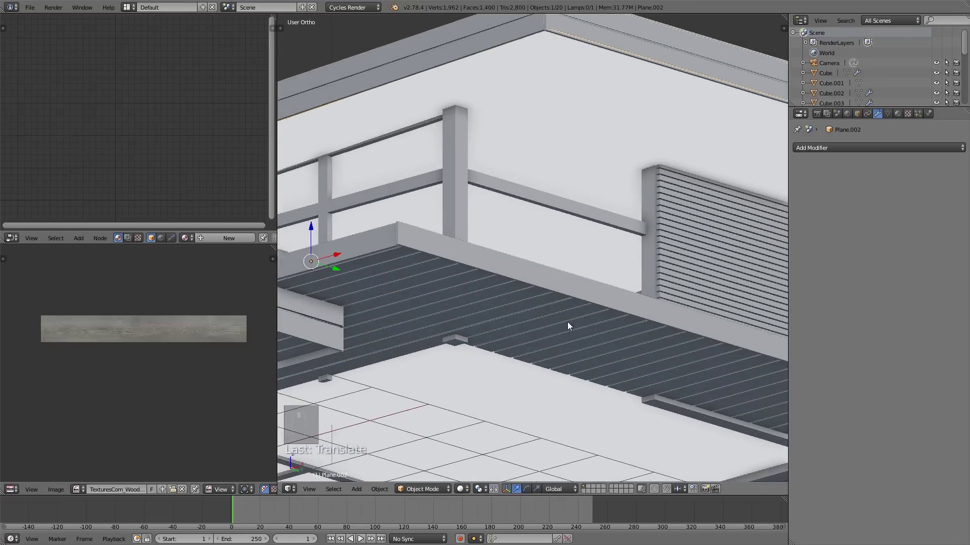
drag(560, 248, 551, 267)
key(g)
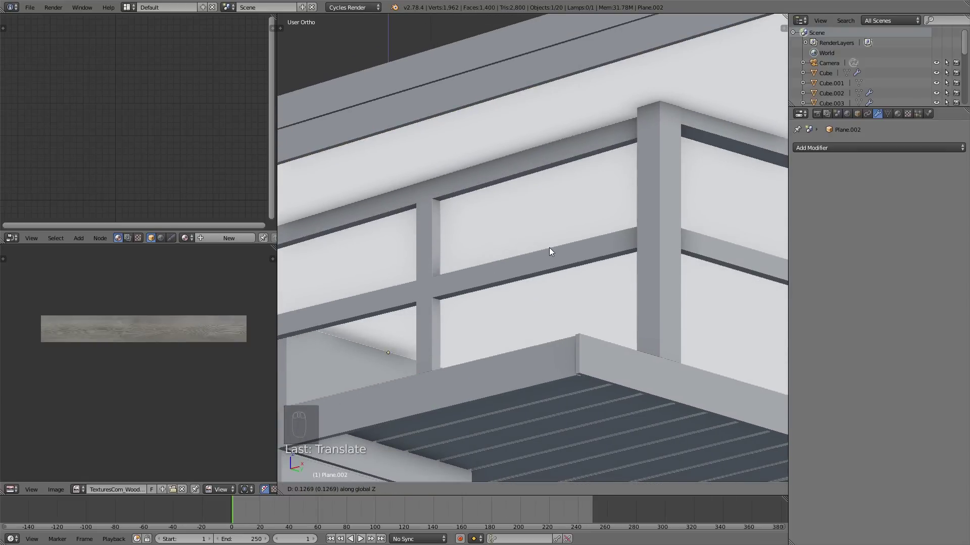
drag(556, 252, 582, 284)
key(a)
key(Tab)
key(Tab)
middle_click(634, 331)
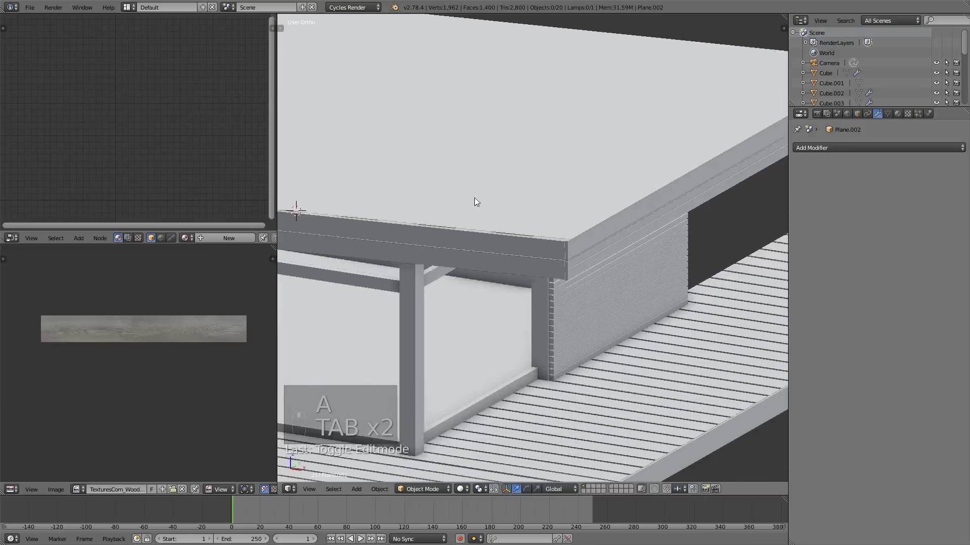
key(Tab)
key(s)
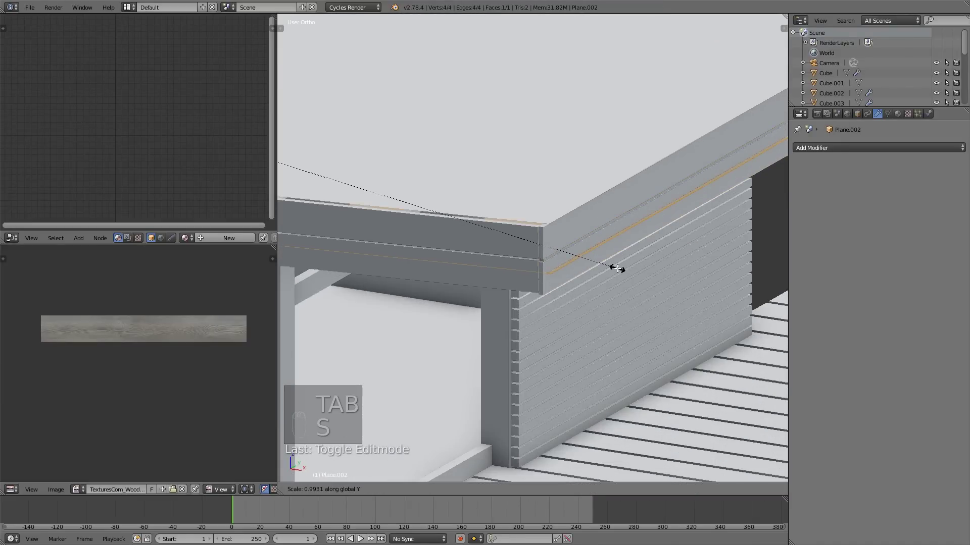
key(s)
key(a)
key(Tab)
drag(617, 353, 593, 337)
drag(587, 330, 575, 319)
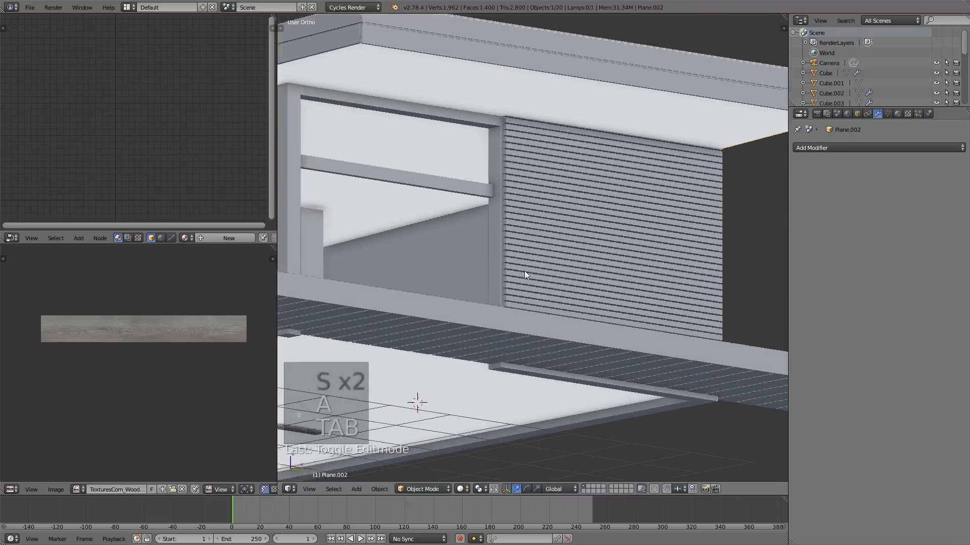
From Front Ortho view of the roof corner, add a new mesh Cube (Cube.015) and begin resizing it.
drag(497, 136, 539, 264)
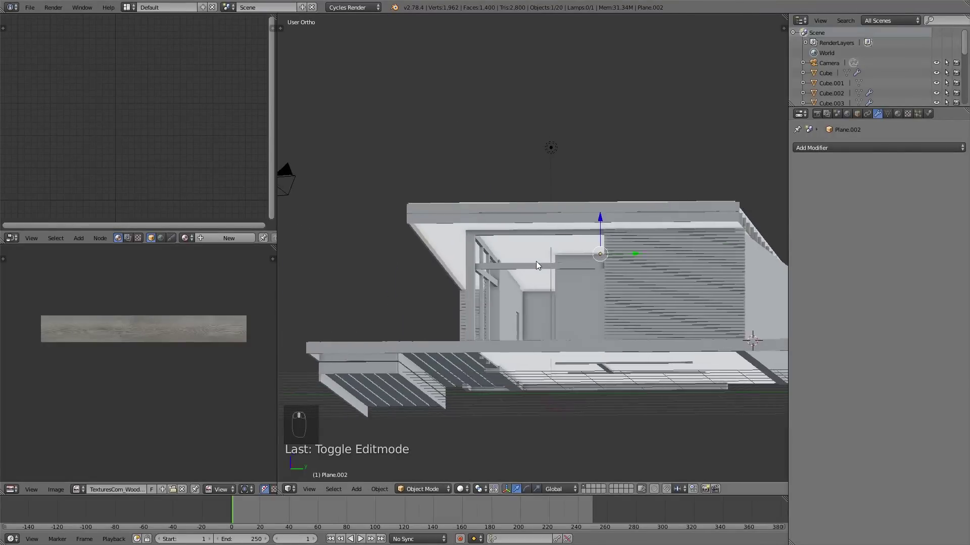
drag(442, 291, 454, 294)
key(KP_1)
drag(509, 255, 590, 279)
key(a)
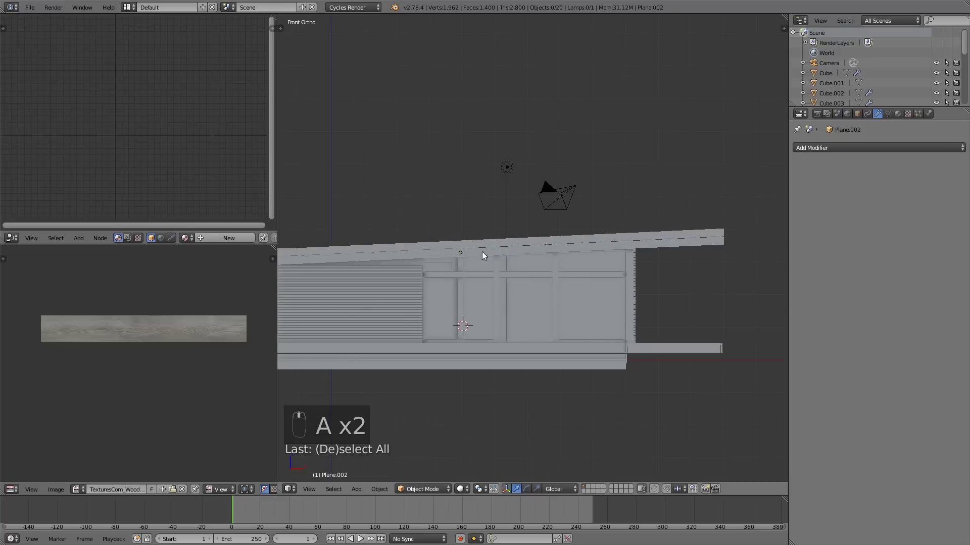
key(shift+a)
key(s)
key(s)
key(s)
drag(603, 261, 380, 333)
Shrink Cube.015 in wireframe and stretch it along X into a long beam reaching past the front wall.
key(s)
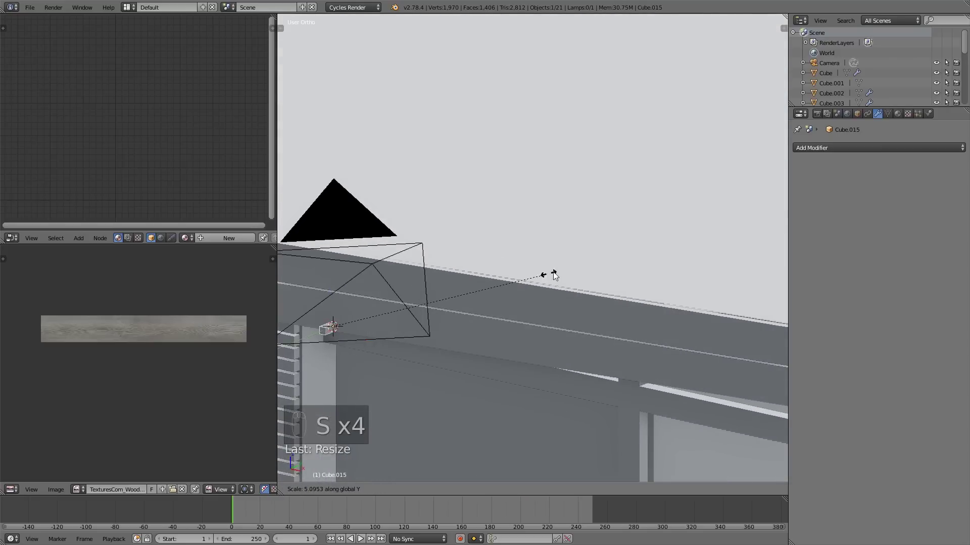
key(z)
drag(431, 315, 531, 299)
key(s)
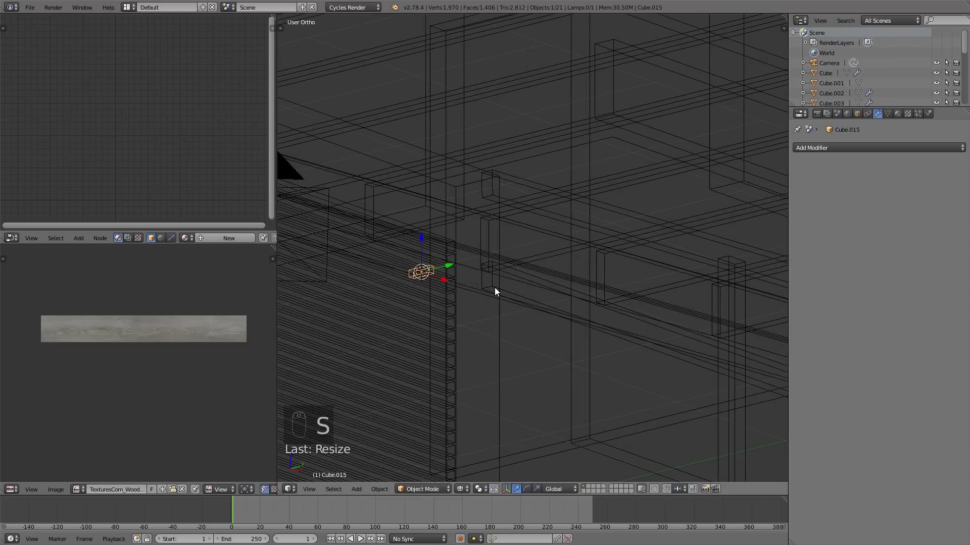
drag(454, 265, 549, 294)
key(s)
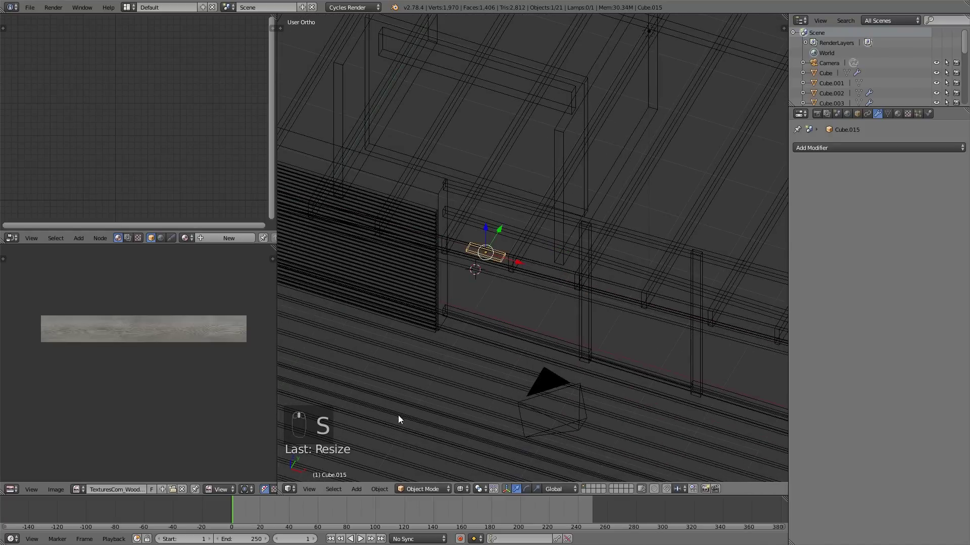
drag(396, 409, 514, 334)
key(s)
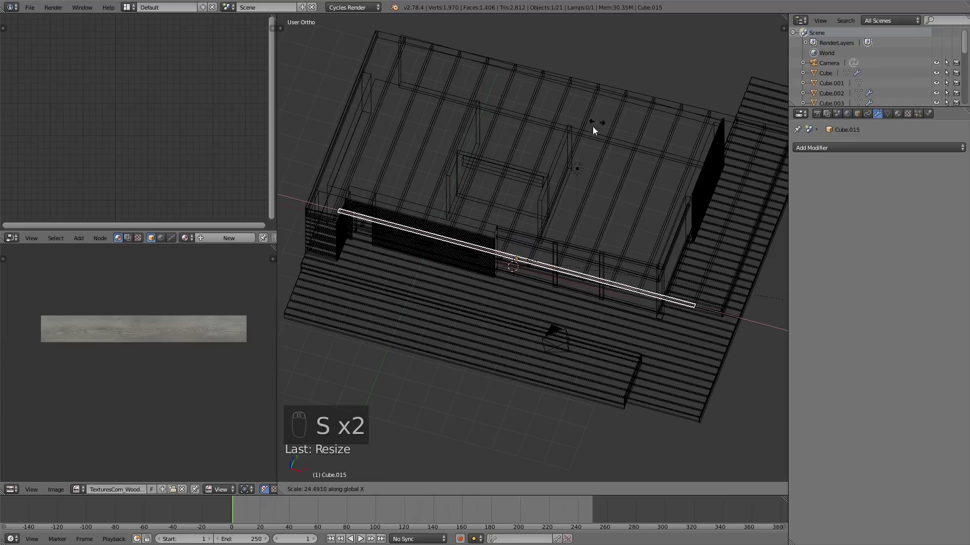
drag(555, 266, 539, 279)
key(s)
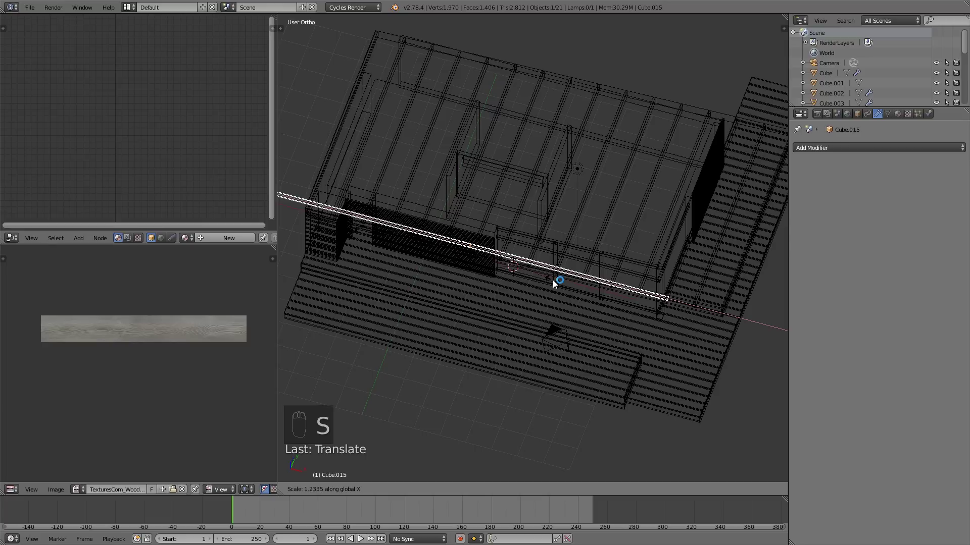
drag(504, 257, 557, 276)
drag(600, 297, 616, 235)
In Front Ortho, move and rotate the beam under the roof edge so it follows the roof slope.
key(KP_1)
drag(590, 245, 635, 282)
key(g)
key(r)
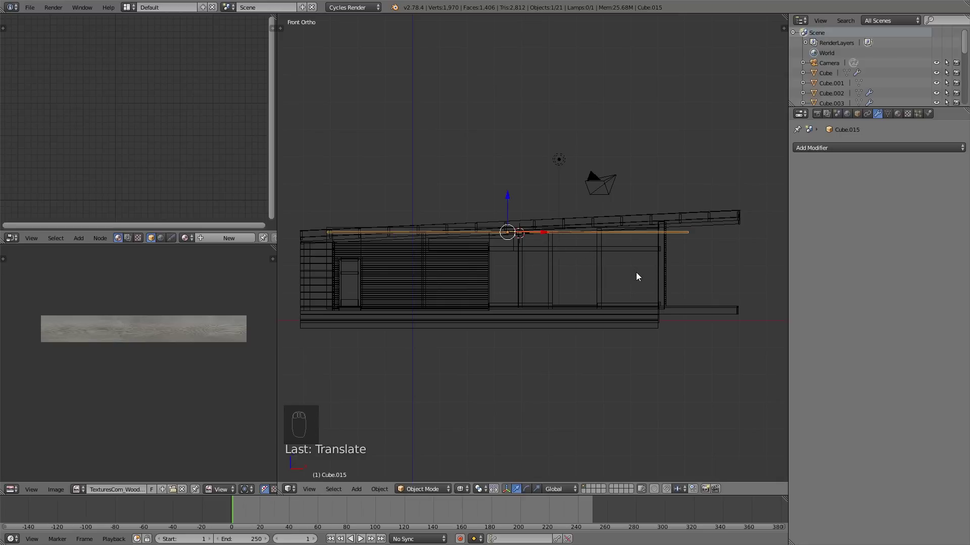
key(s)
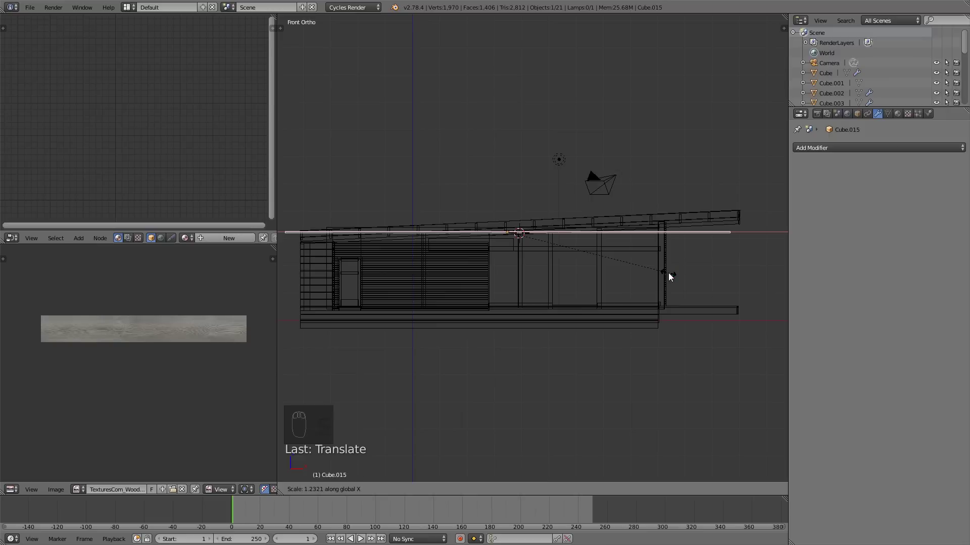
key(g)
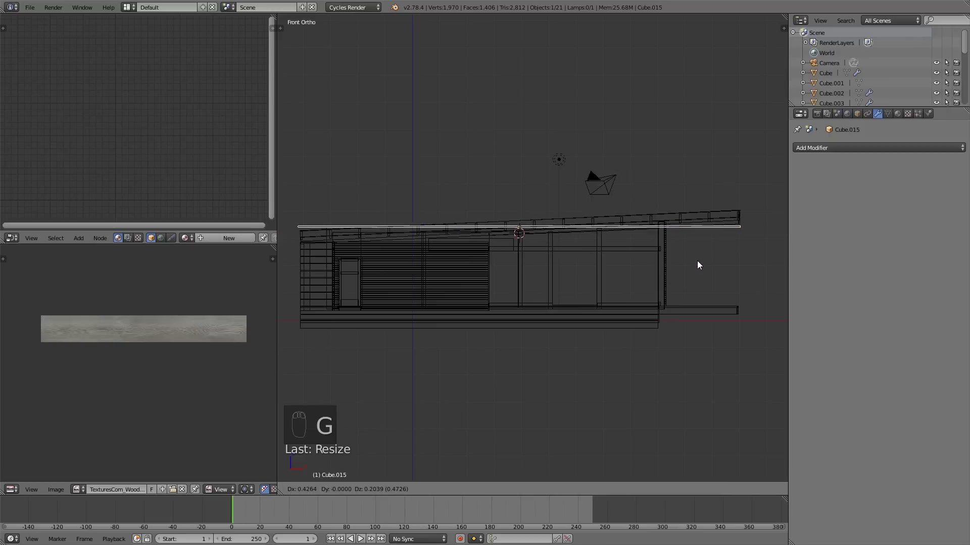
key(r)
key(g)
key(r)
drag(634, 267, 549, 203)
key(s)
key(g)
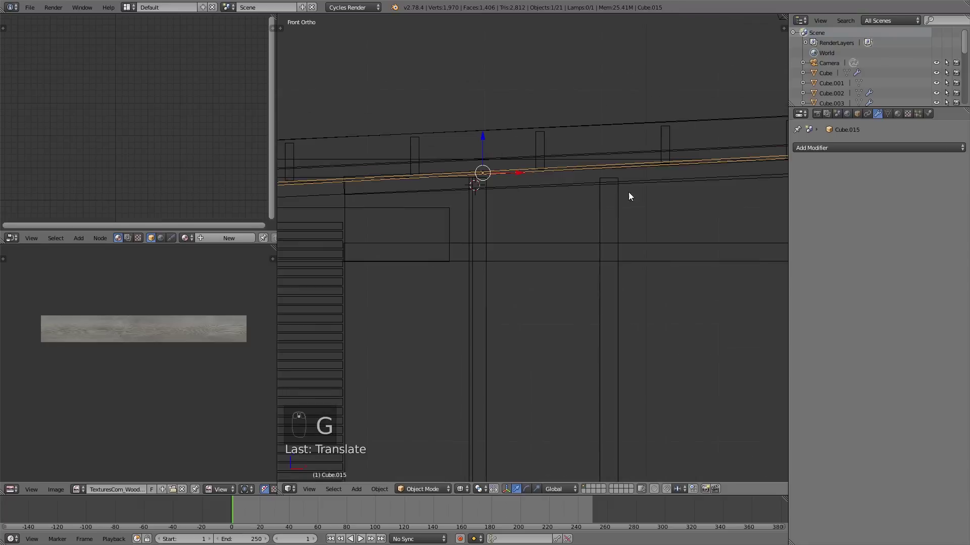
key(Tab)
drag(510, 218, 361, 209)
Adjust the beam's vertices in wireframe, then return to Object Mode with solid shading.
key(g)
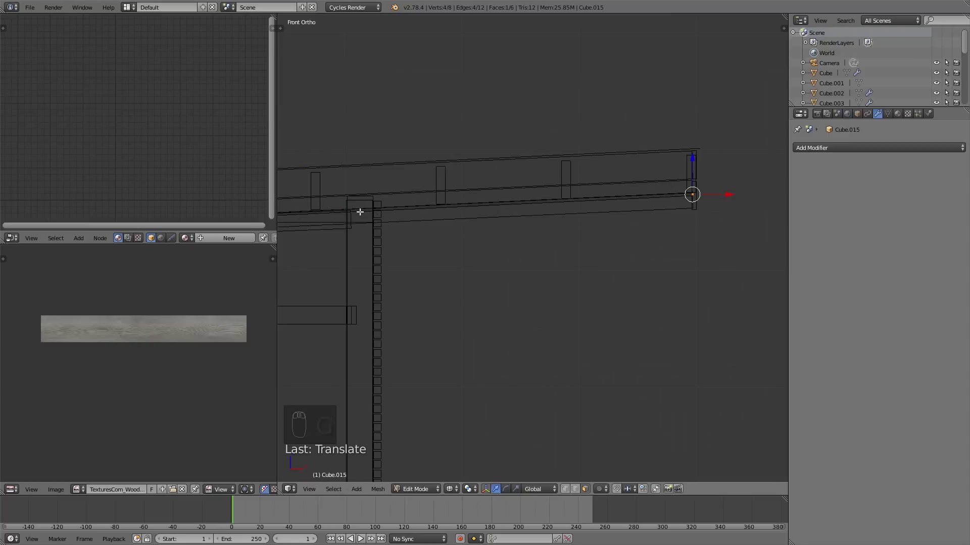
drag(278, 265, 545, 193)
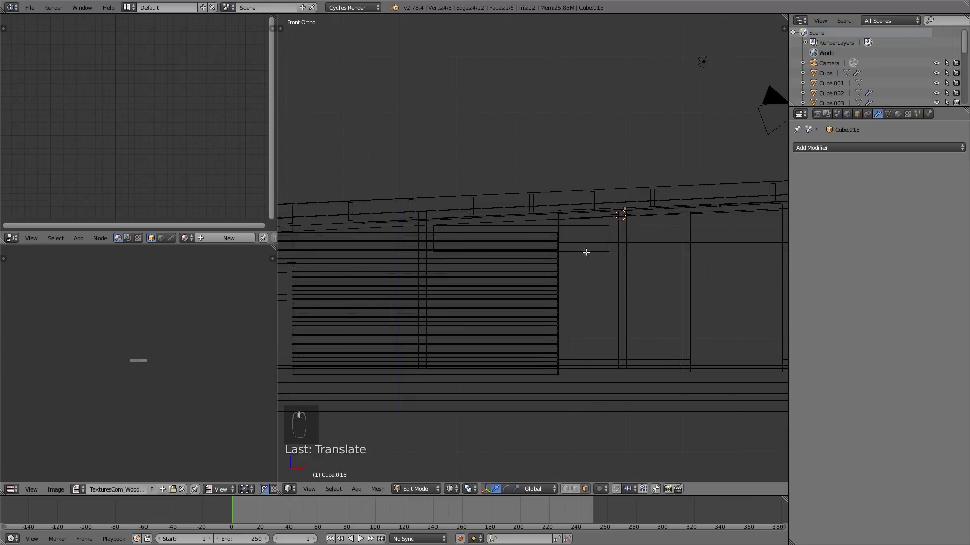
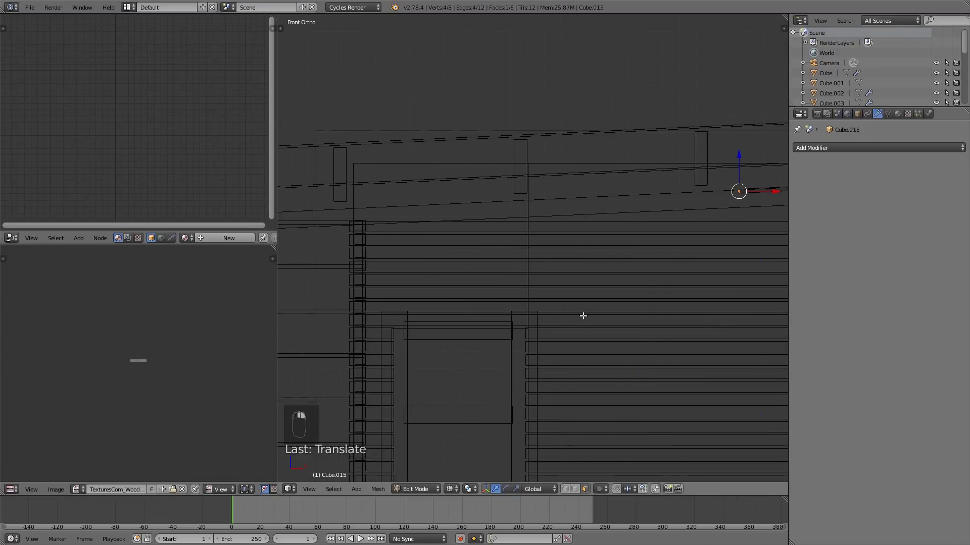
key(g)
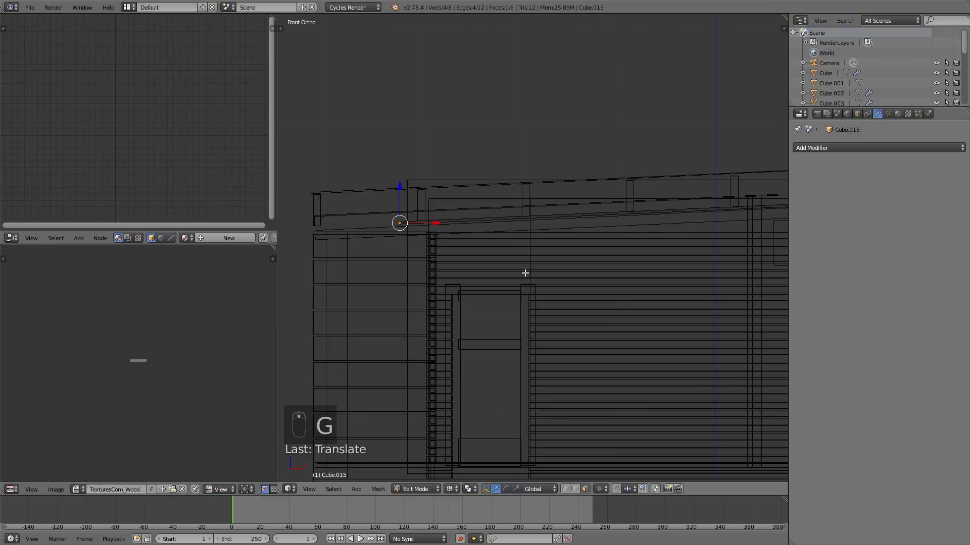
key(g)
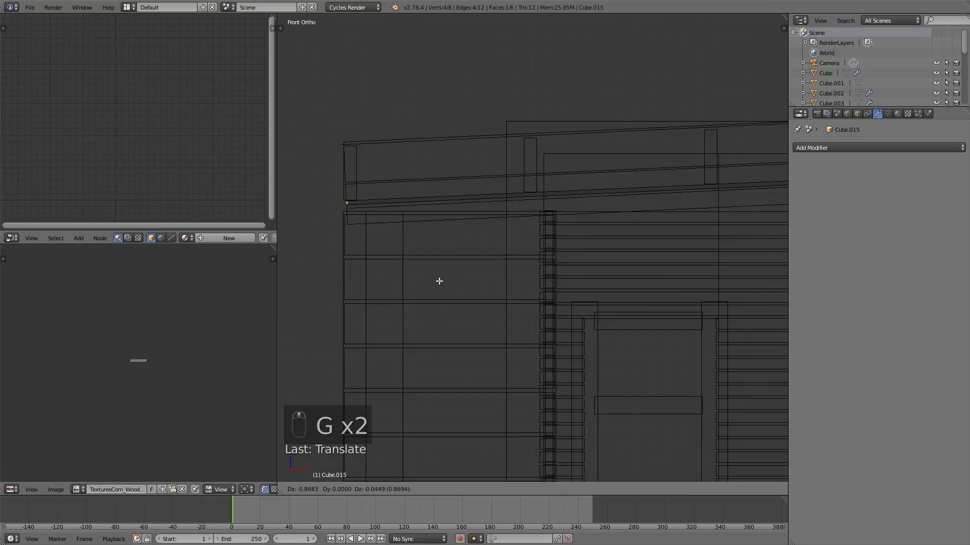
key(a)
key(Tab)
drag(642, 247, 680, 234)
middle_click(668, 234)
key(z)
middle_click(539, 210)
key(z)
middle_click(525, 209)
middle_click(535, 212)
middle_click(545, 217)
key(Tab)
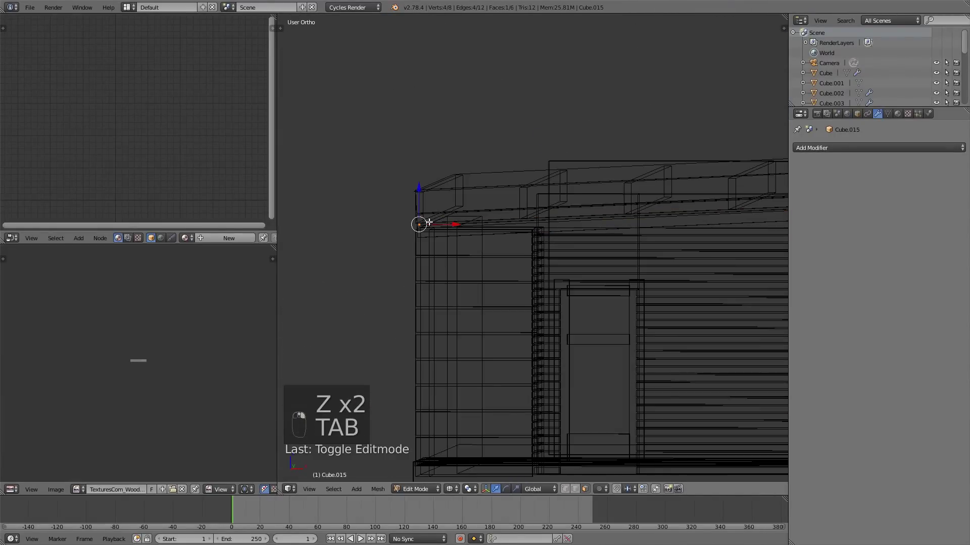
key(a)
key(Tab)
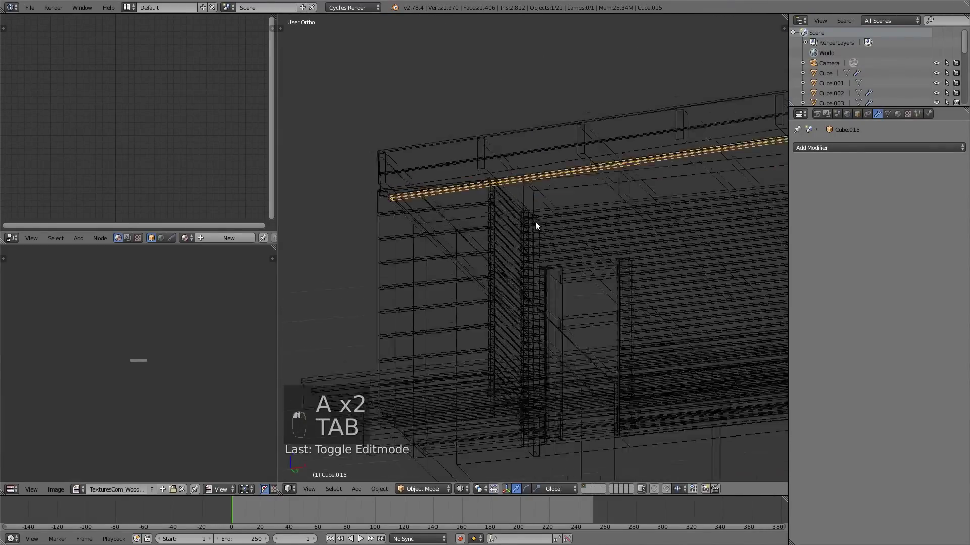
key(z)
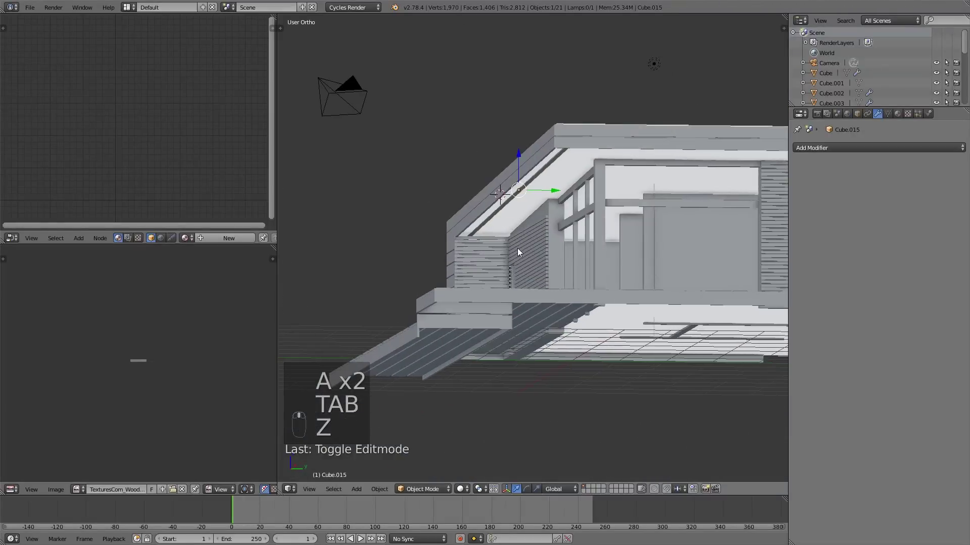
Select the soffit slat Cube.015 and add an Array modifier to it from the Modifiers panel.
drag(553, 190, 565, 213)
click(561, 211)
key(Tab)
middle_click(566, 487)
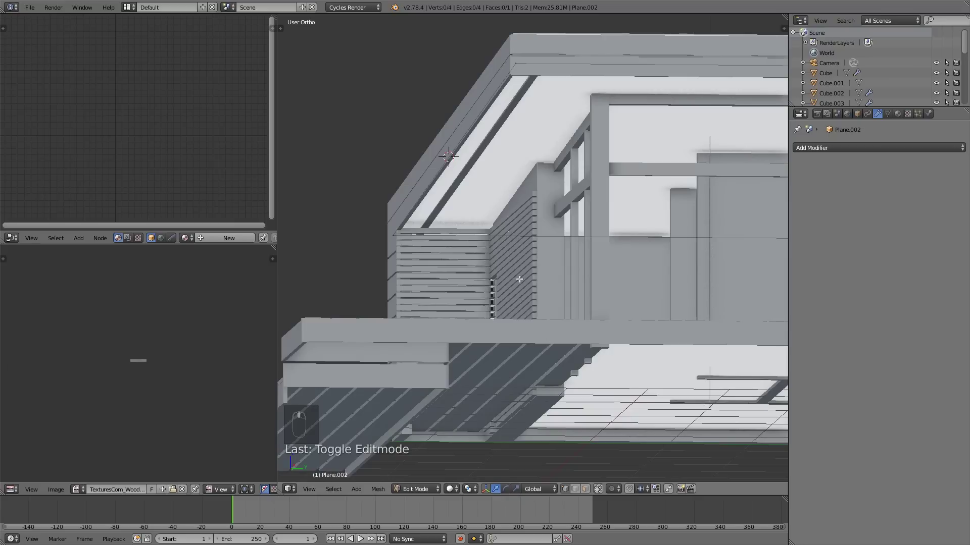
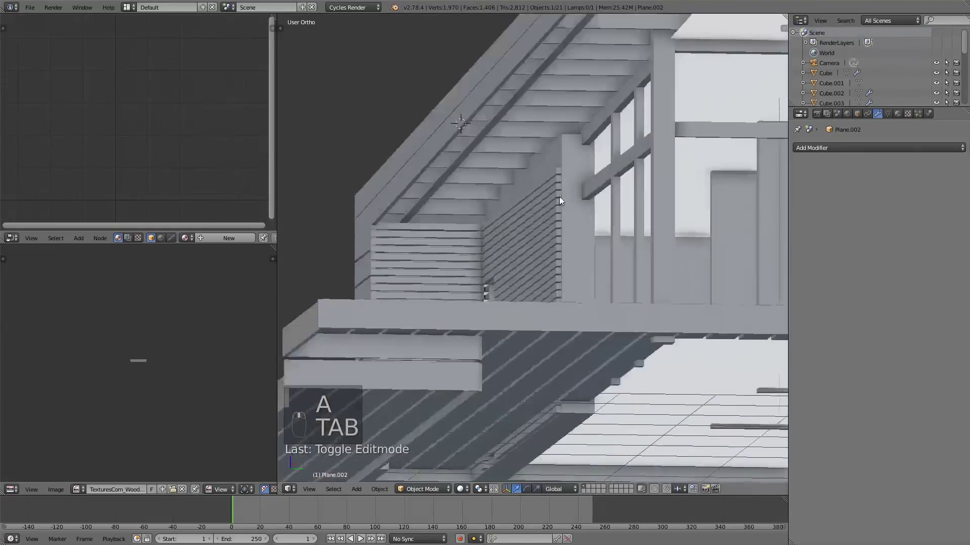
drag(446, 250, 478, 290)
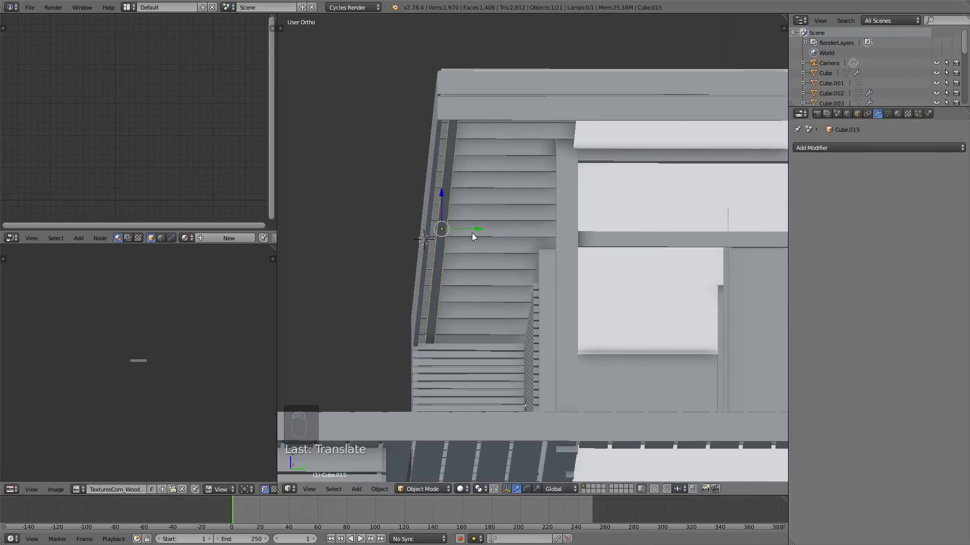
Set the Array Relative Offset to X 0, Y 2 and Count 47, lining slats under the soffit.
middle_click(470, 250)
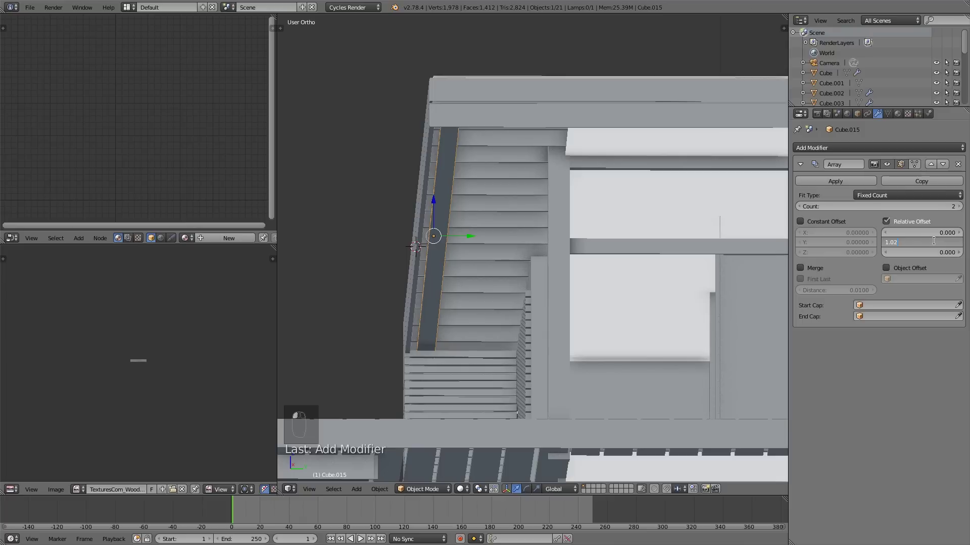
key(BackSpace)
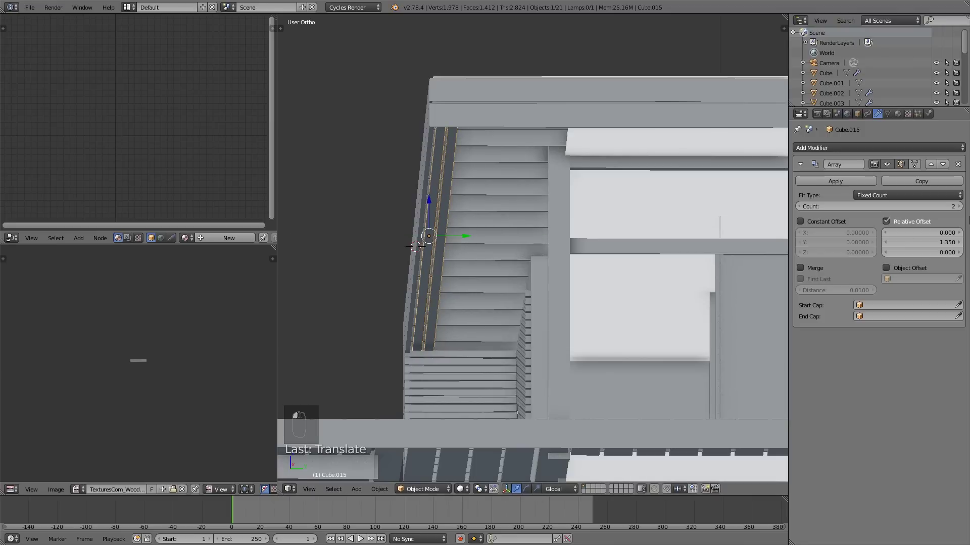
key(BackSpace)
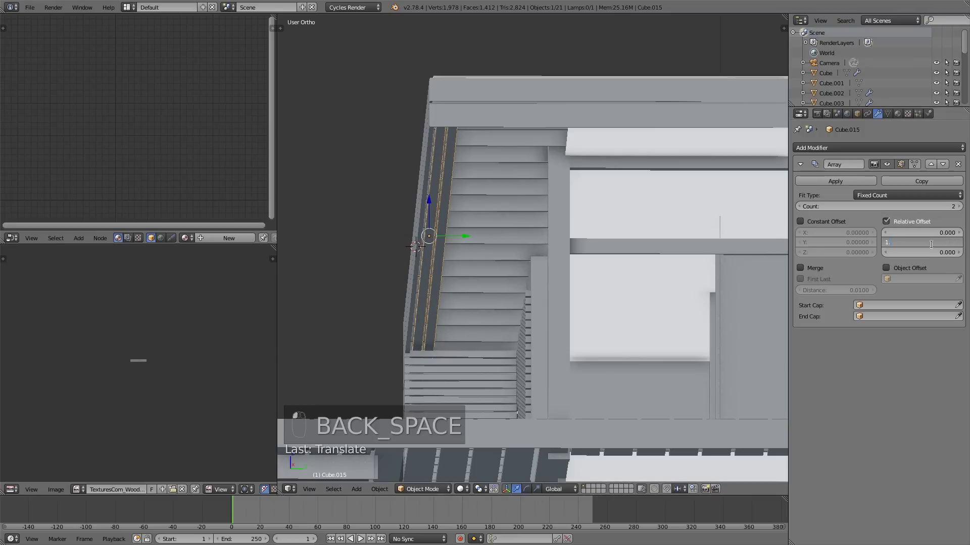
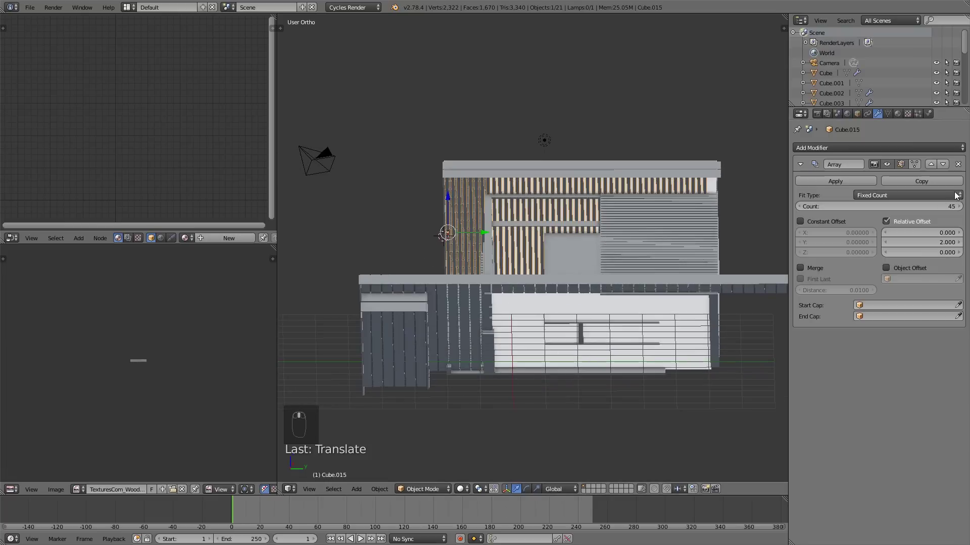
middle_click(960, 205)
drag(953, 208, 939, 247)
click(958, 206)
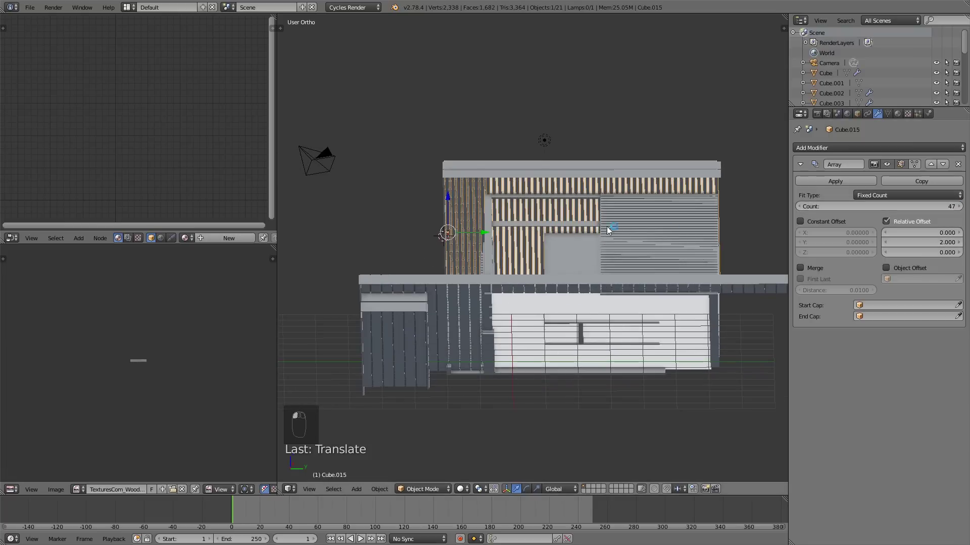
drag(619, 262, 548, 267)
middle_click(563, 264)
drag(572, 268, 572, 271)
key(g)
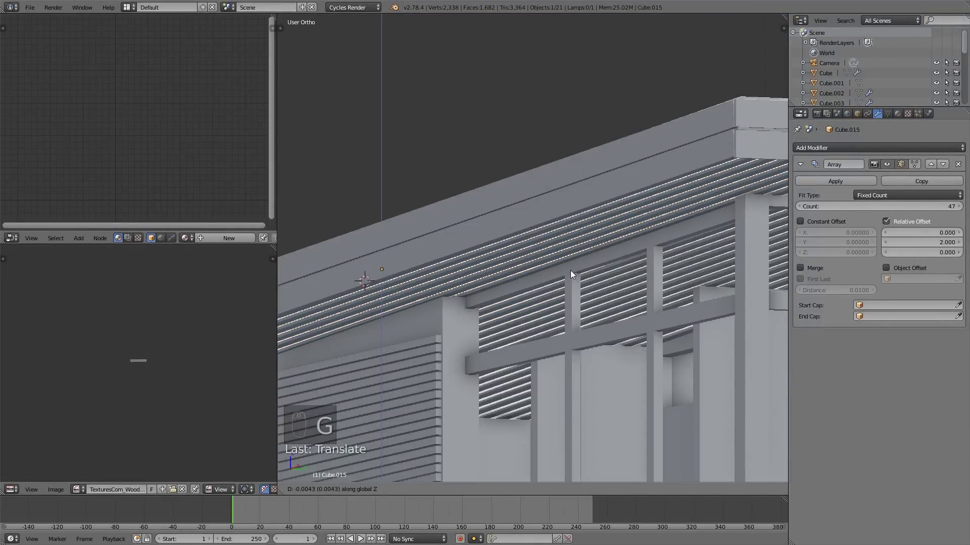
middle_click(715, 301)
key(Tab)
key(Tab)
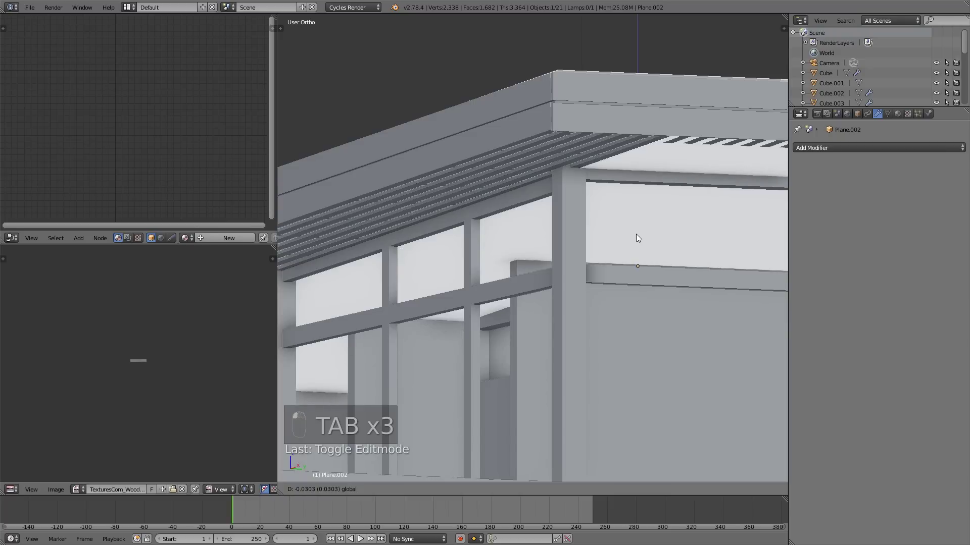
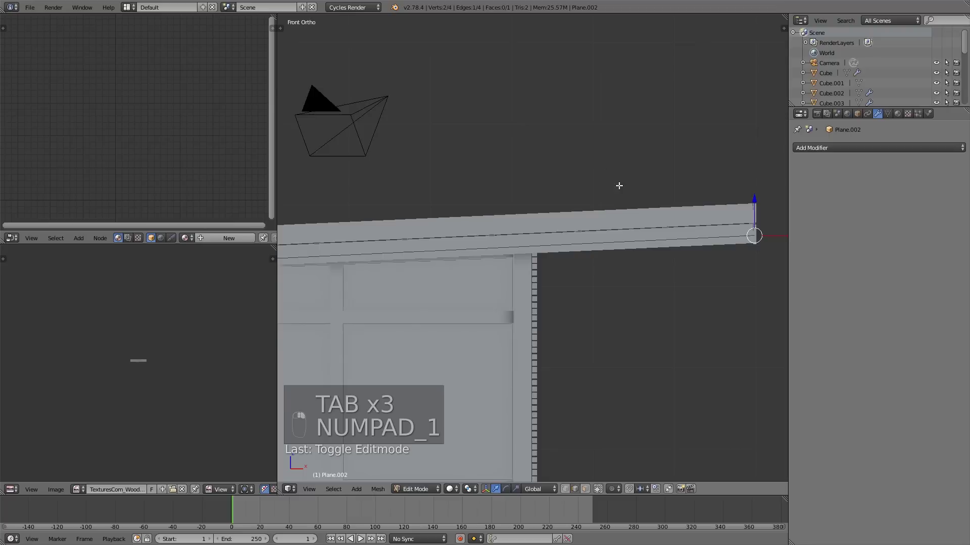
middle_click(731, 248)
key(g)
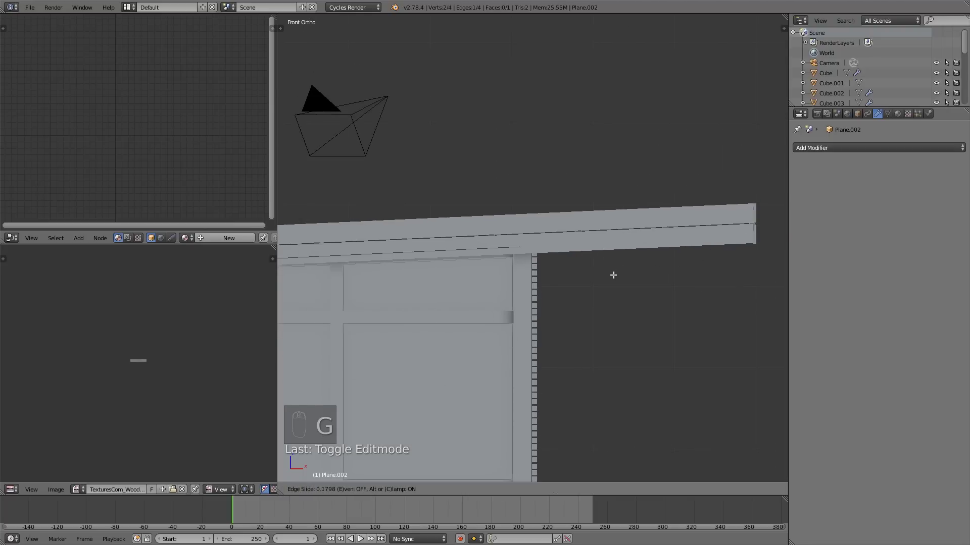
key(a)
key(Tab)
middle_click(612, 264)
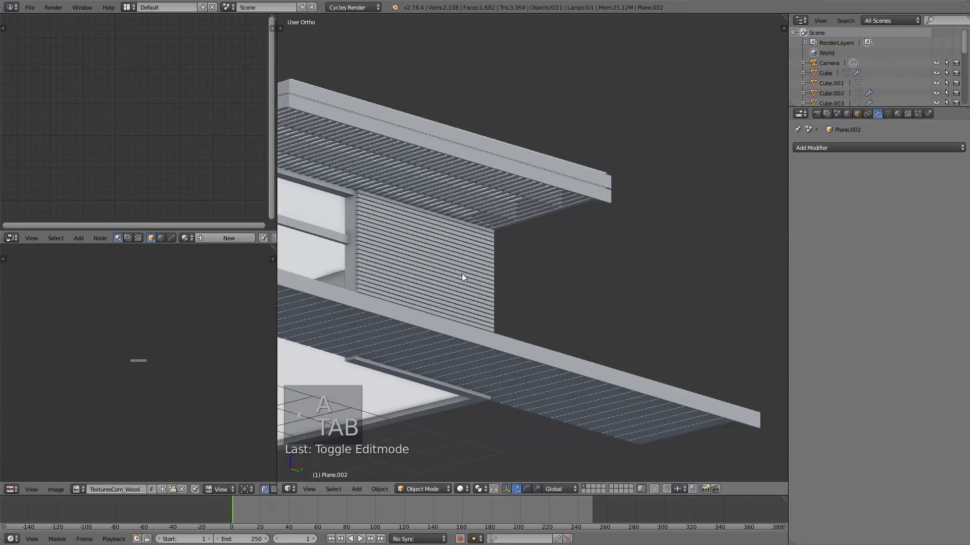
drag(561, 282, 588, 214)
key(Tab)
key(Tab)
drag(655, 230, 602, 222)
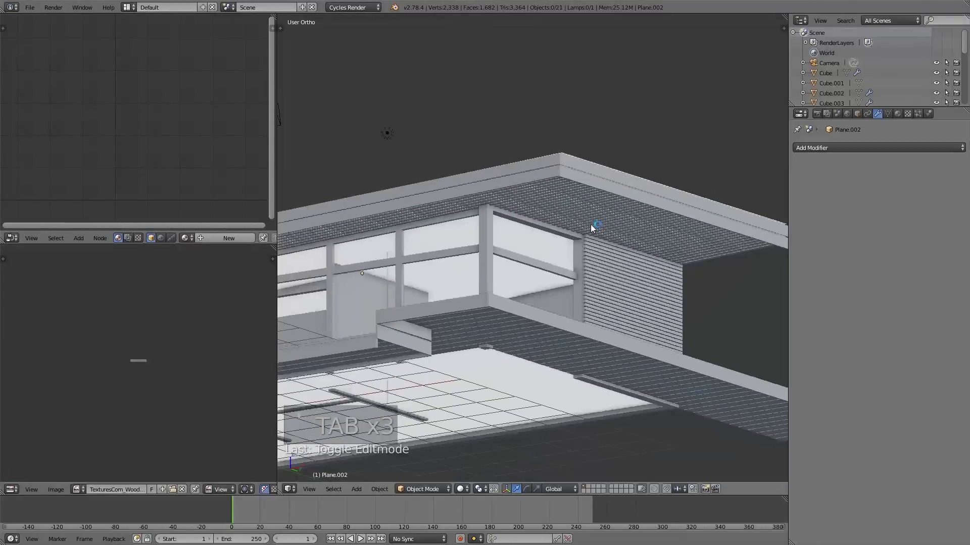
key(z)
Toggle shading and orbit to view the house front, camera and slatted wall under the roof.
key(z)
drag(503, 239, 604, 272)
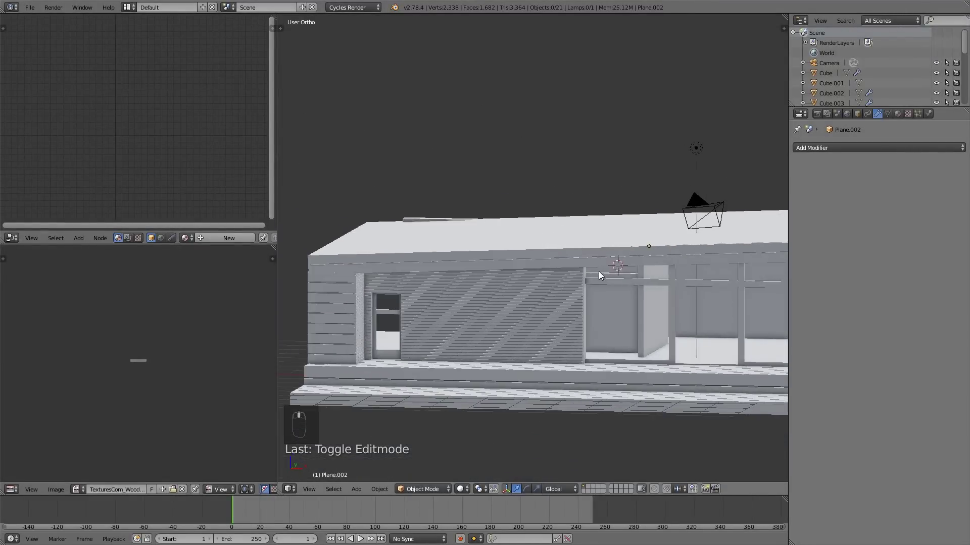
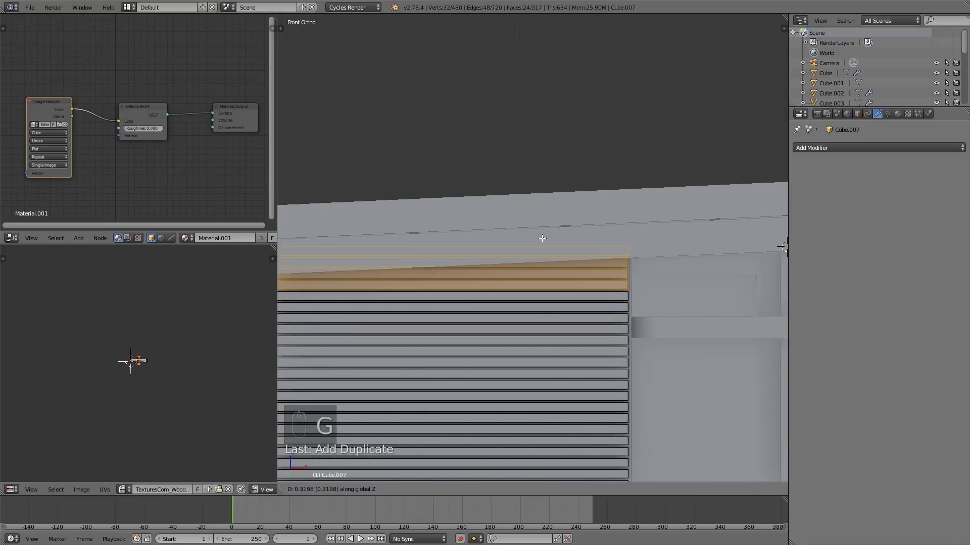
Edit the Cube.007 wall's top board, cutting and splitting its top edge toward the roof line.
key(a)
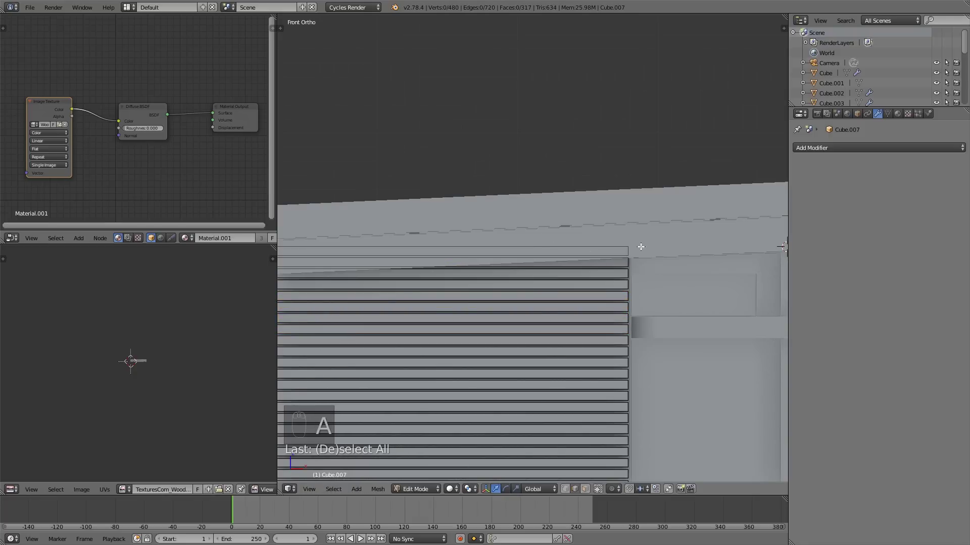
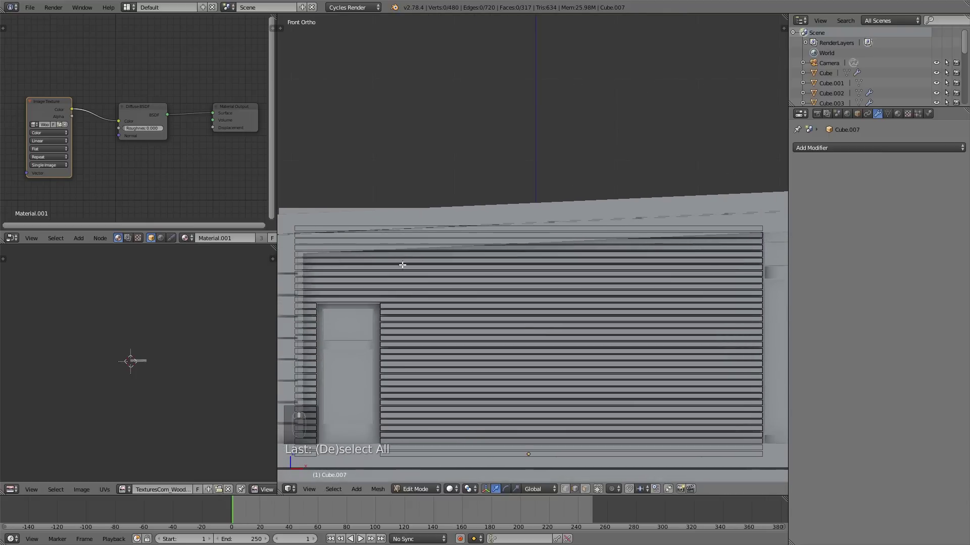
key(k)
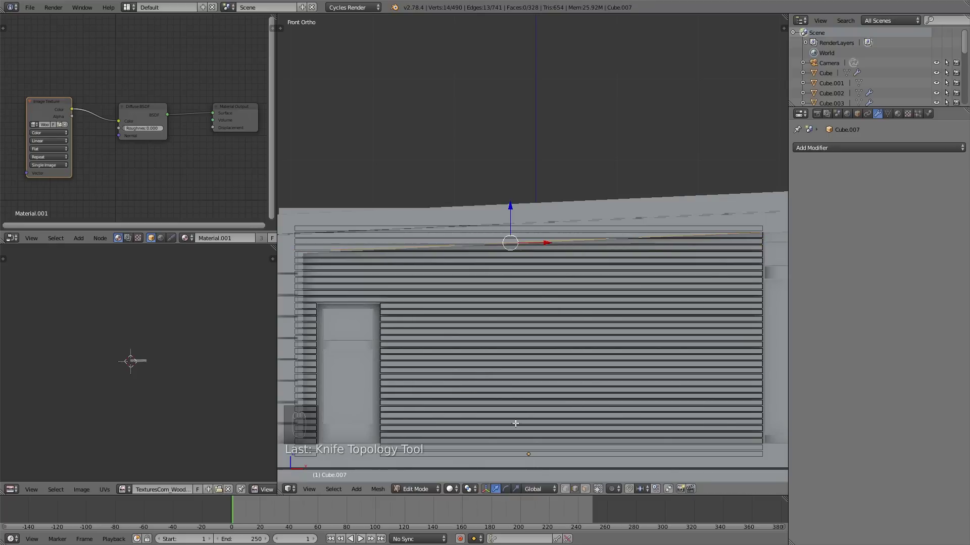
key(a)
key(v)
key(c)
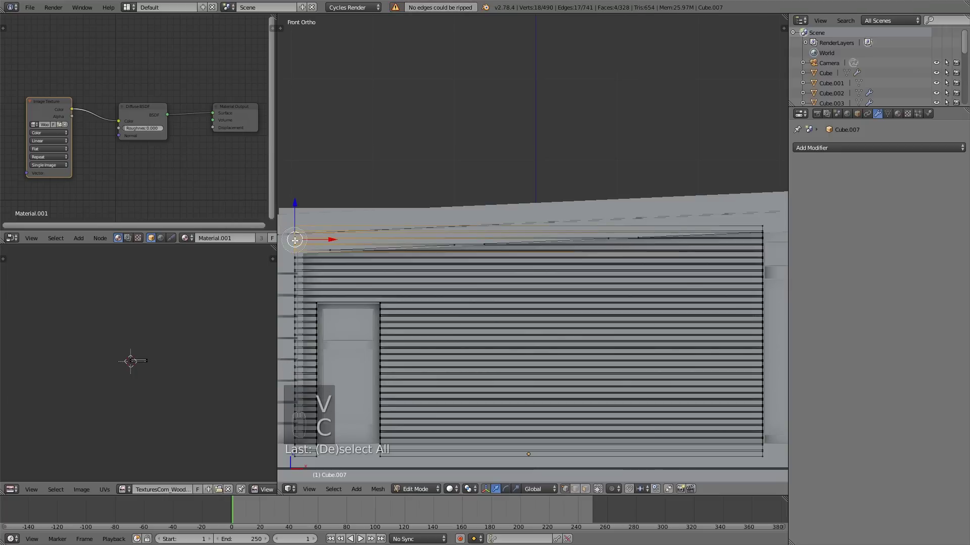
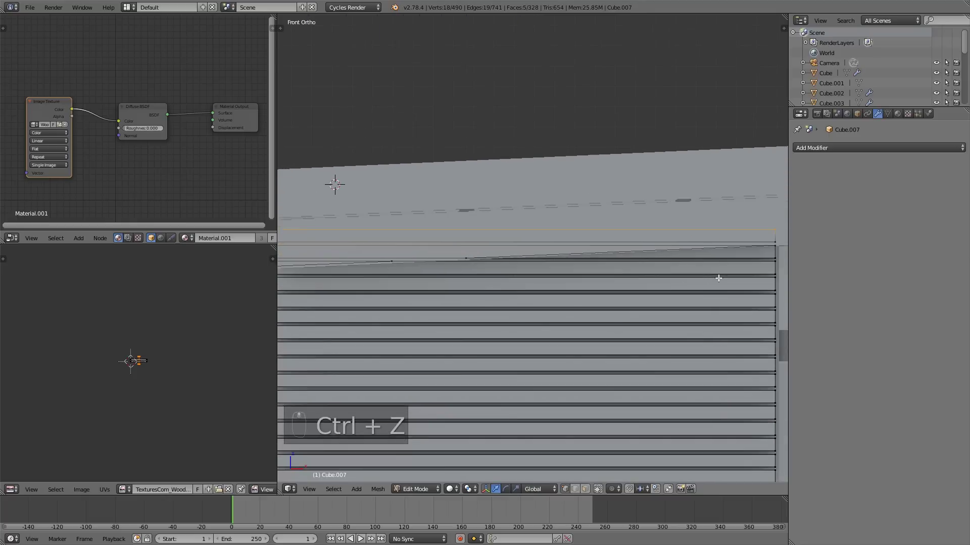
key(x)
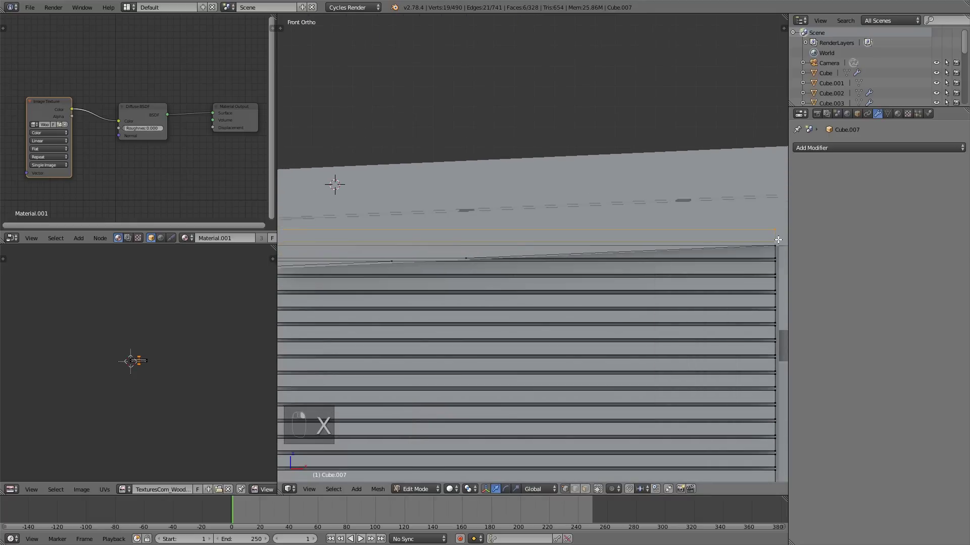
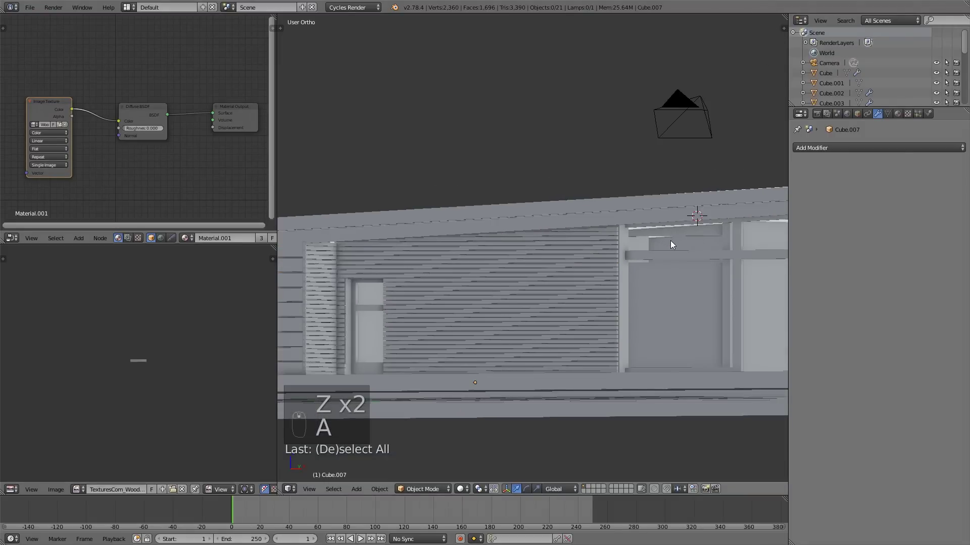
Orbit out to see the whole house and select the scene Camera object.
drag(668, 248, 640, 257)
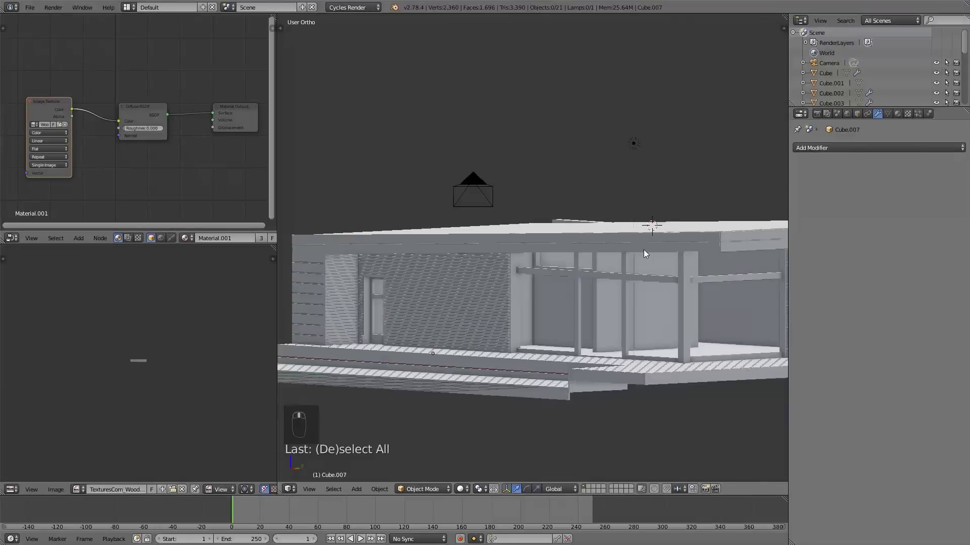
middle_click(647, 253)
key(KP_1)
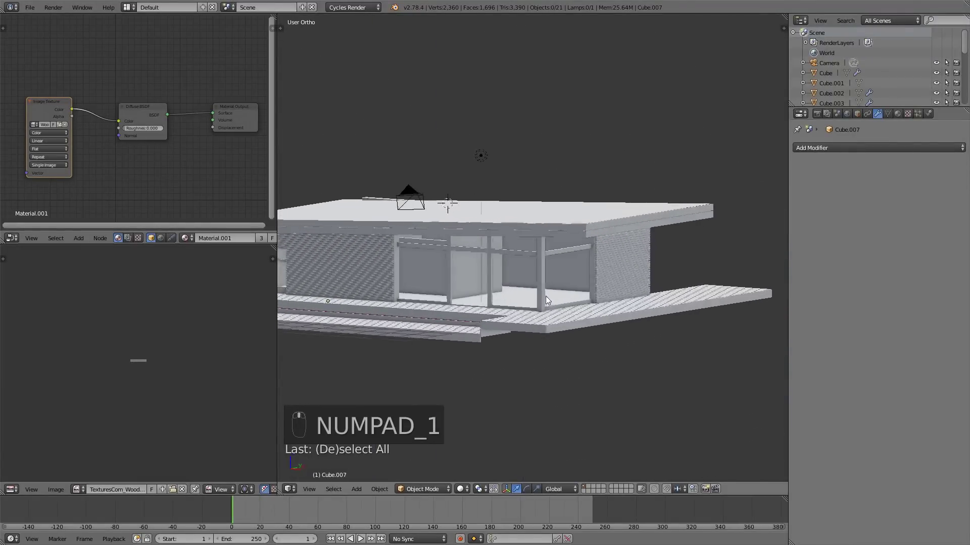
drag(552, 322, 626, 301)
drag(625, 300, 621, 298)
drag(595, 307, 599, 288)
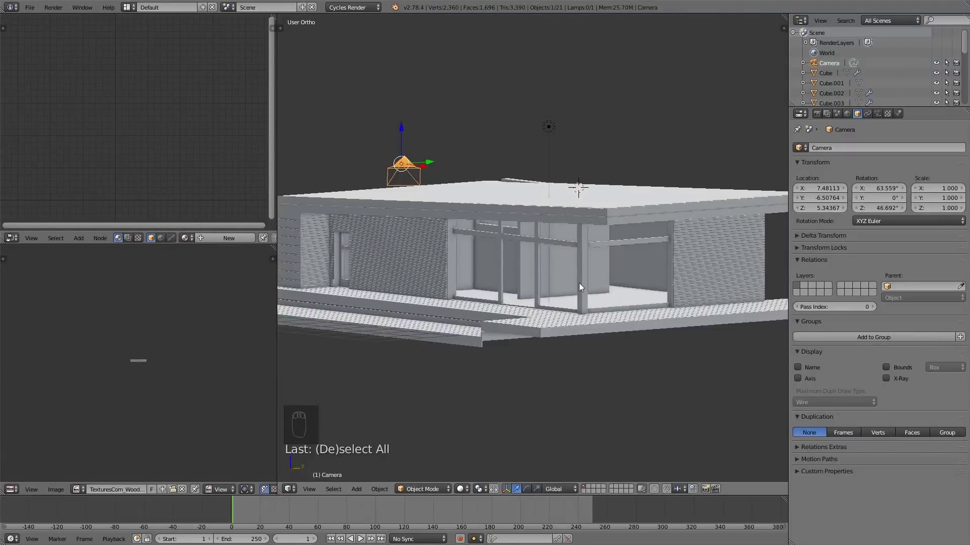
Through the camera view, move the camera back and down and rotate it to frame house and deck.
key(ctrl+alt+KP_0)
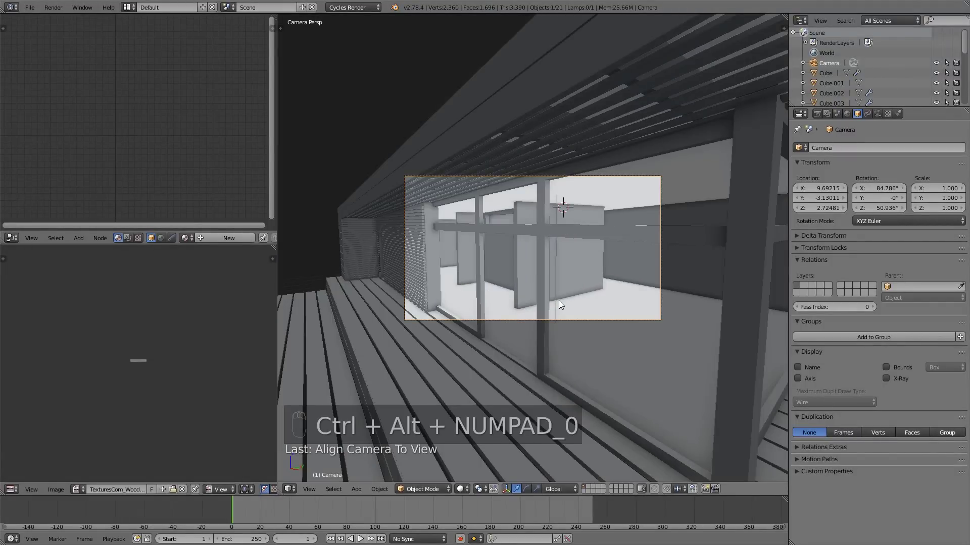
key(g)
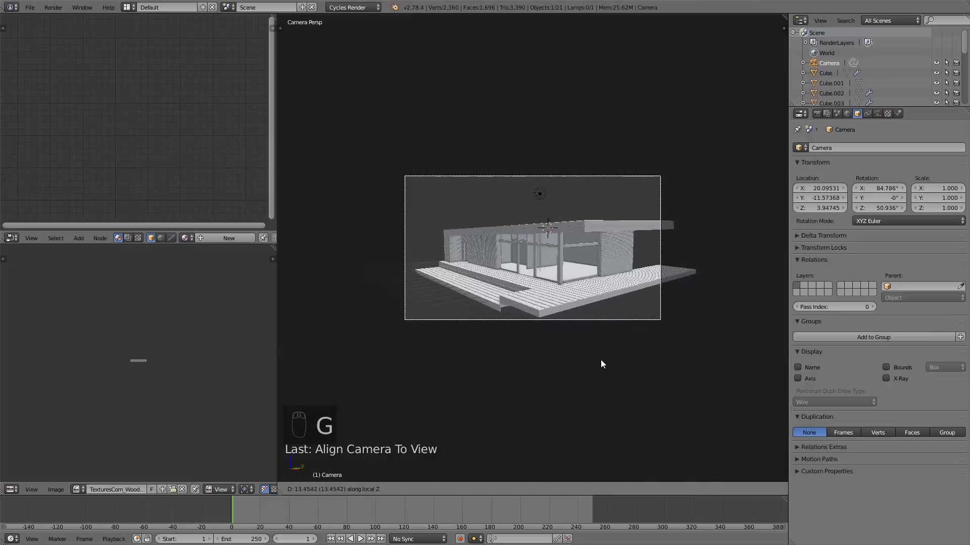
key(g)
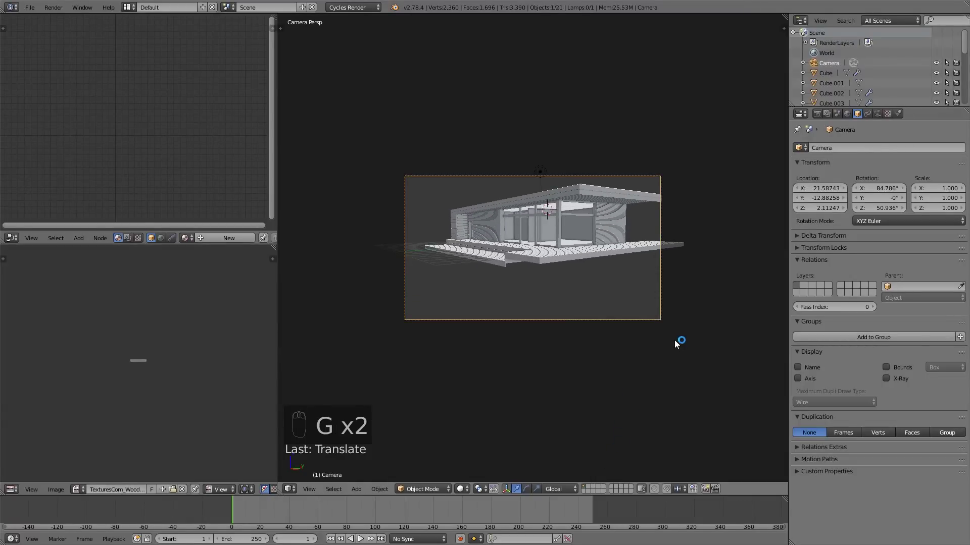
key(r)
key(g)
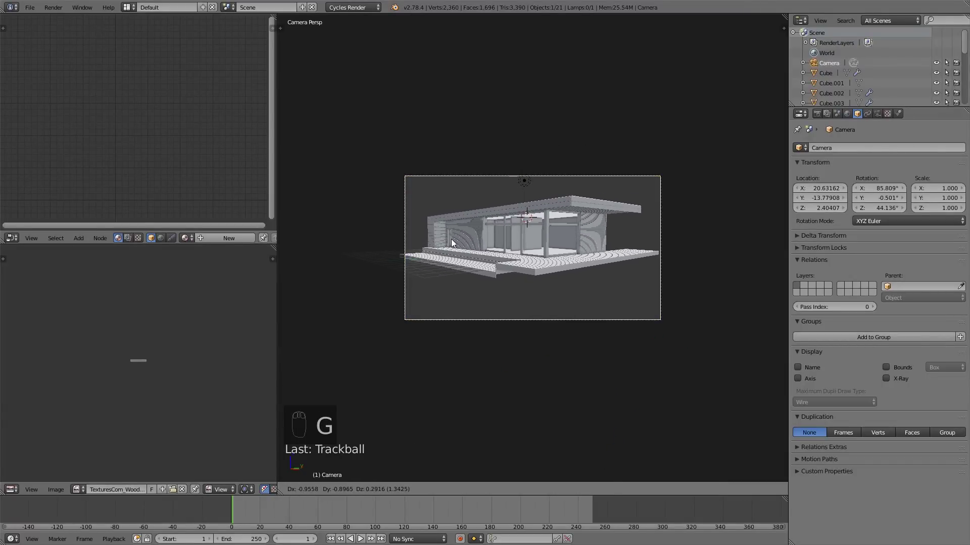
key(g)
drag(574, 311, 595, 335)
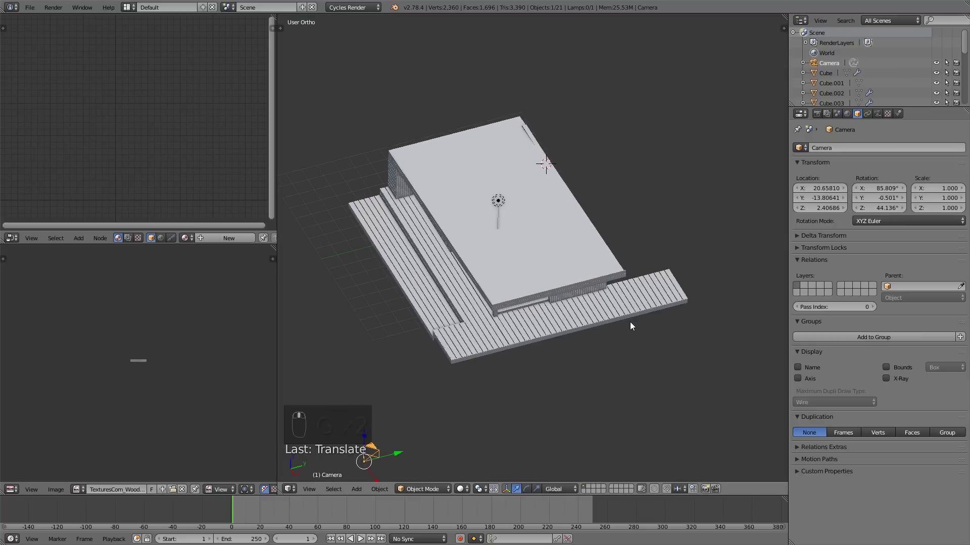
Check the floor plan from Top Ortho view, toggling Edit Mode on the deck boards.
key(Tab)
key(Tab)
key(KP_7)
key(Tab)
key(Tab)
key(Tab)
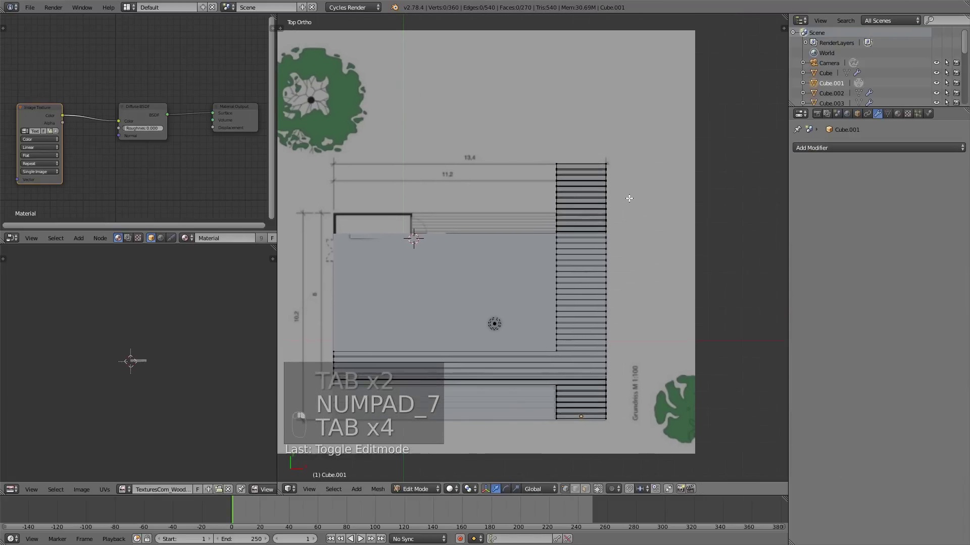
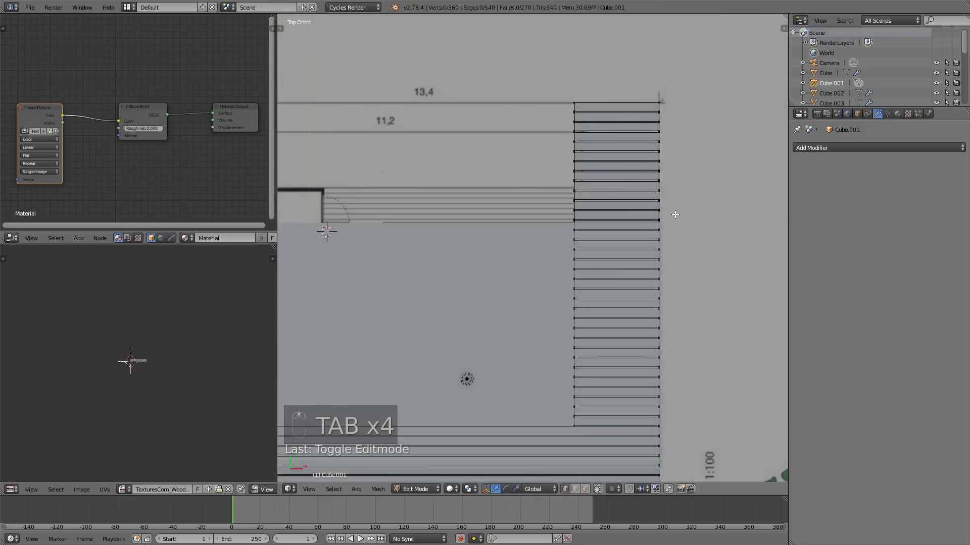
key(b)
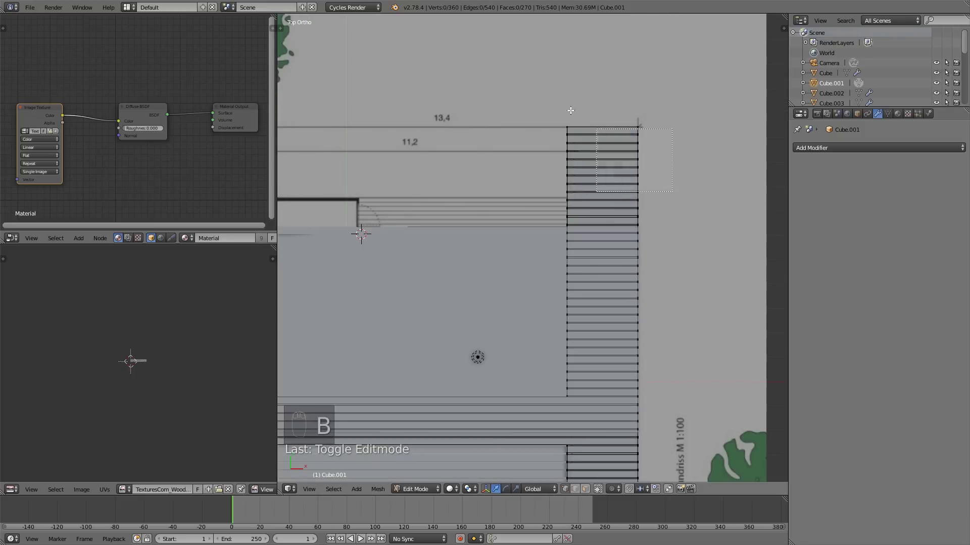
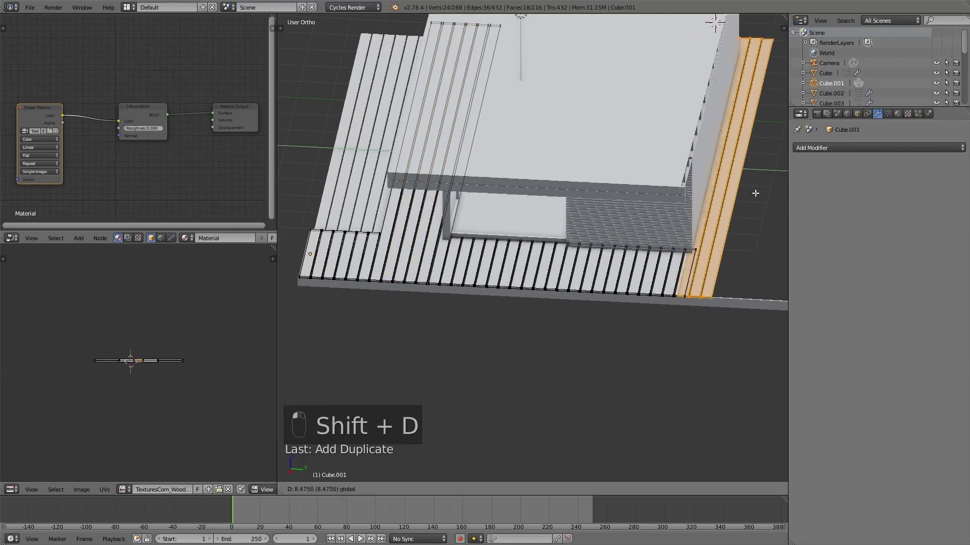
Inspect the Cube.005 deck-edge board's edges, then view the finished house through the scene camera.
key(Tab)
key(Tab)
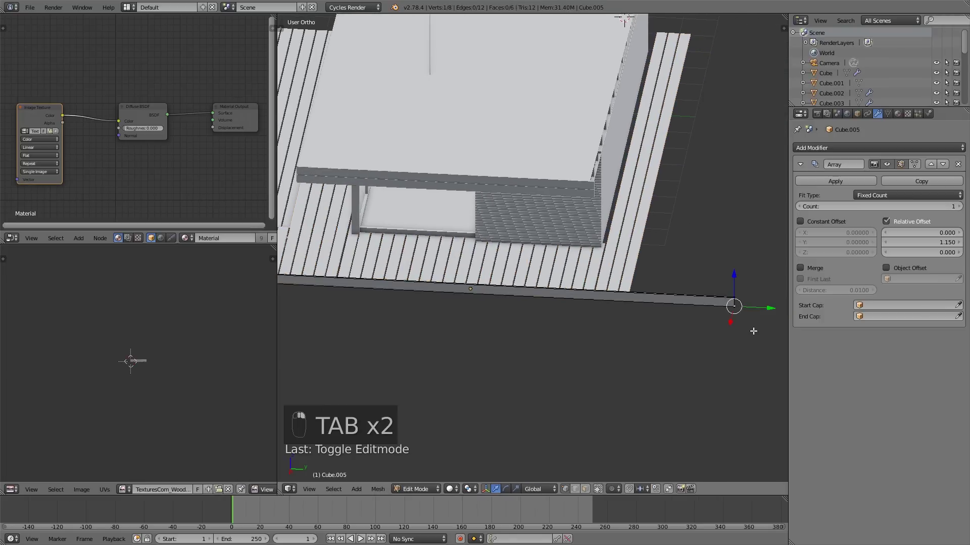
key(b)
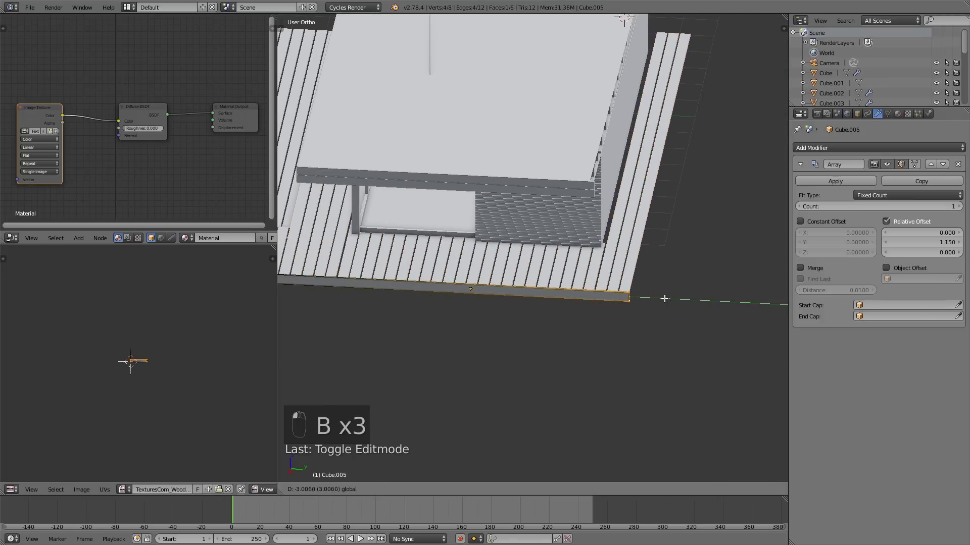
key(Tab)
key(KP_0)
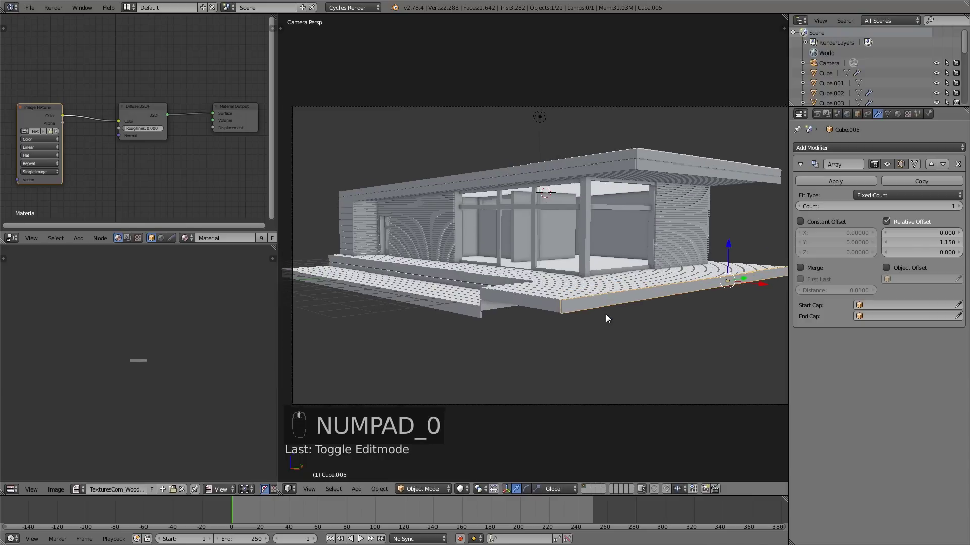
Edit the wall slat mesh and select the first two slat end faces at the corner.
drag(456, 314, 437, 286)
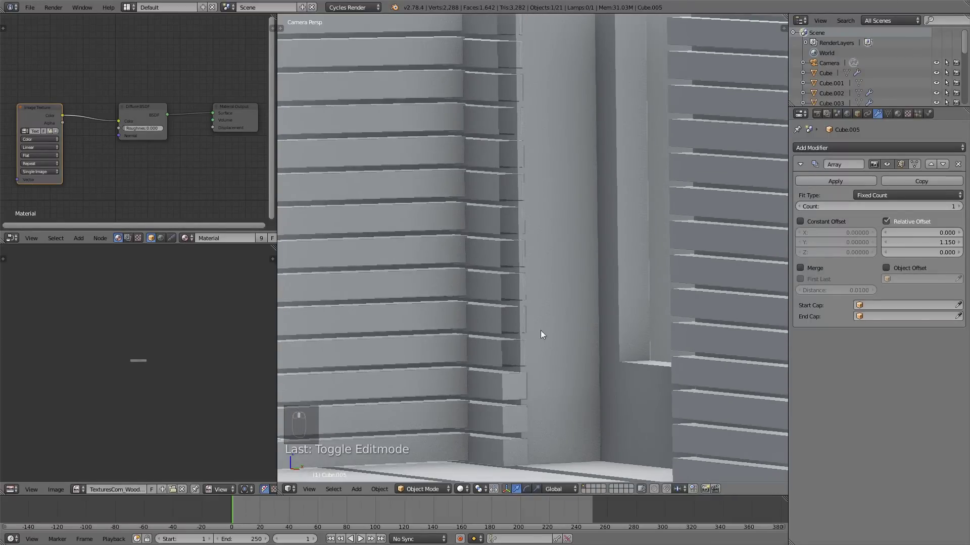
key(Tab)
key(Tab)
key(Tab)
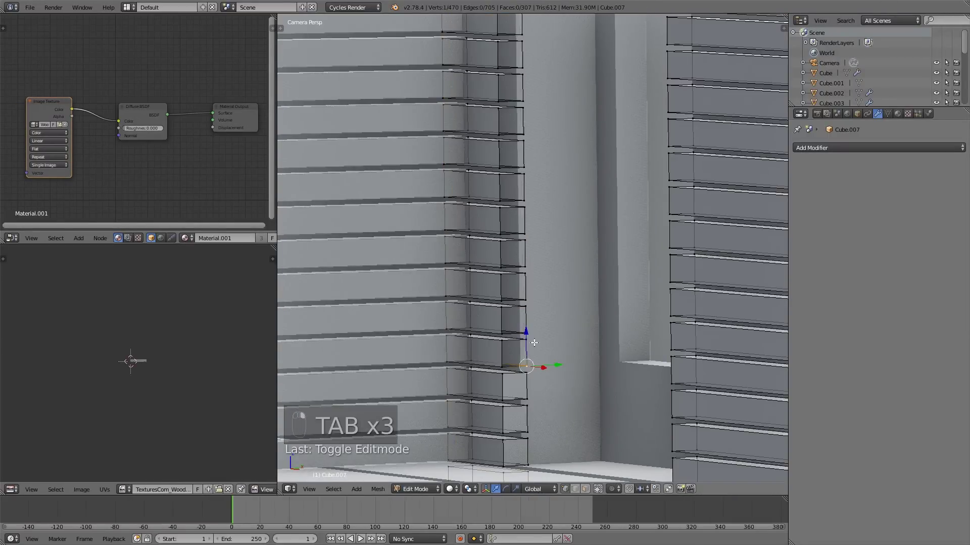
key(f)
key(f)
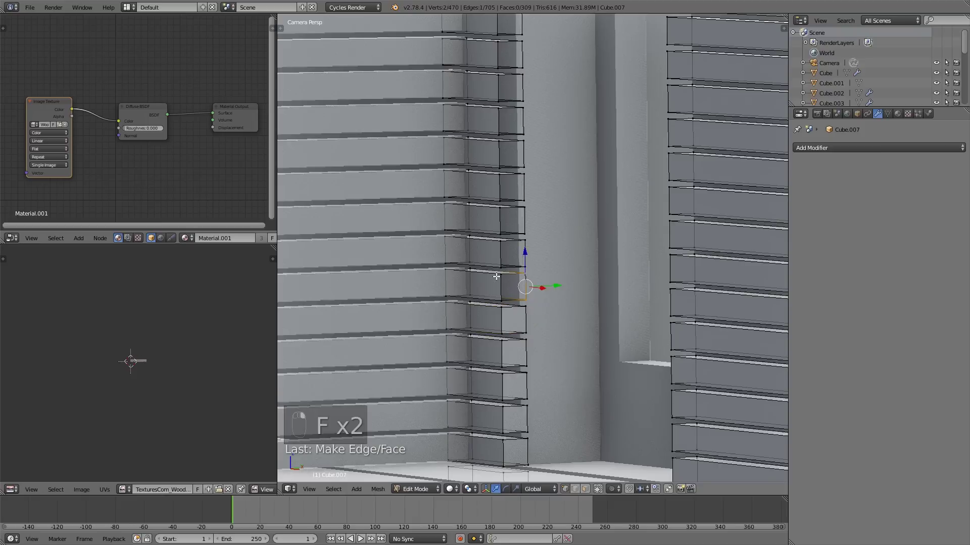
key(f)
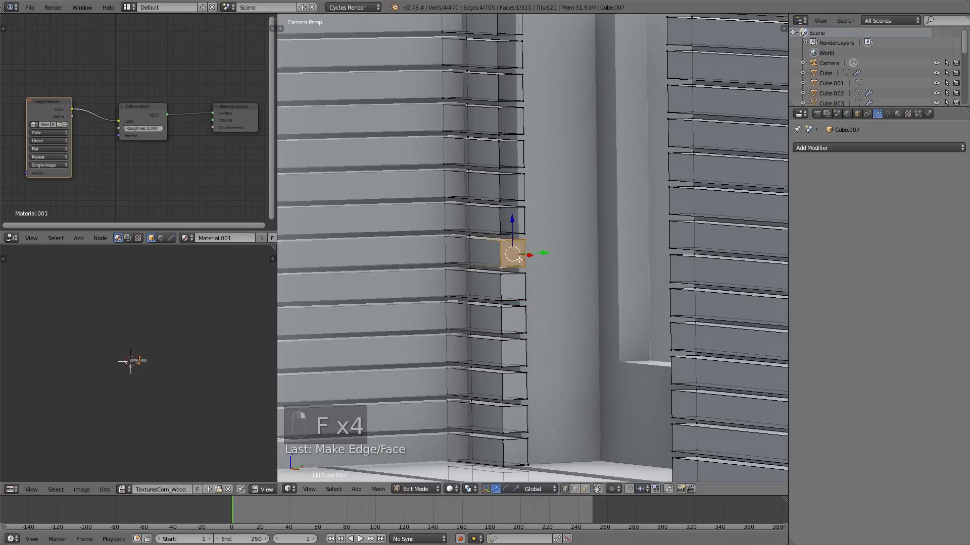
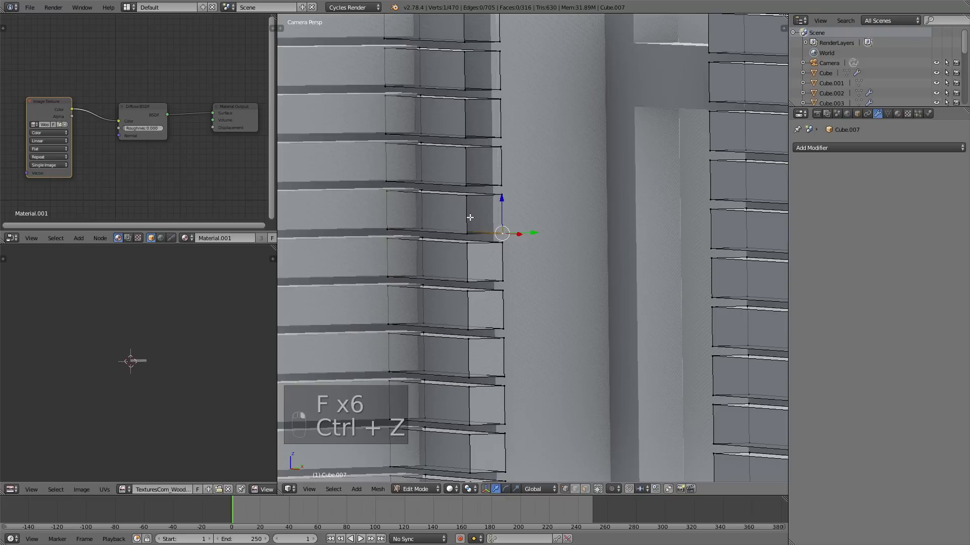
key(f)
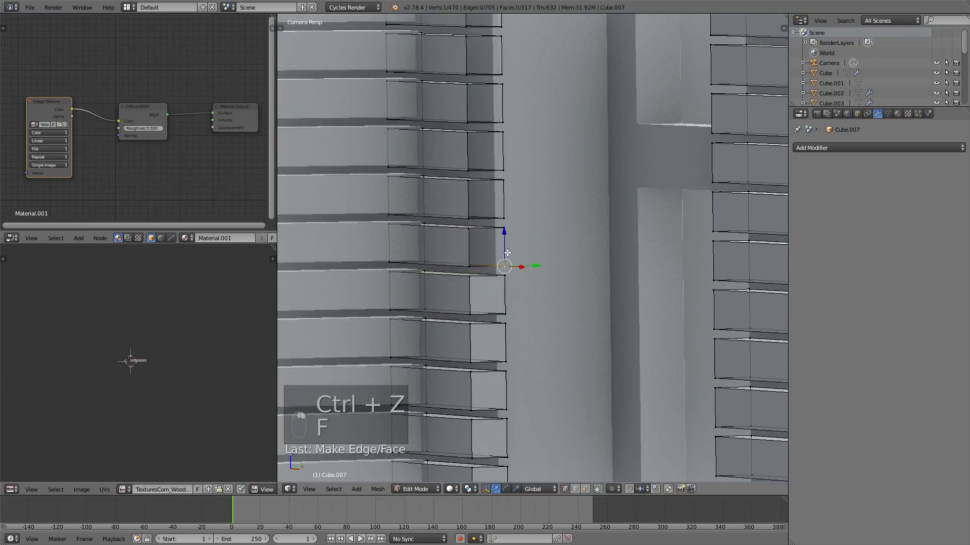
key(f)
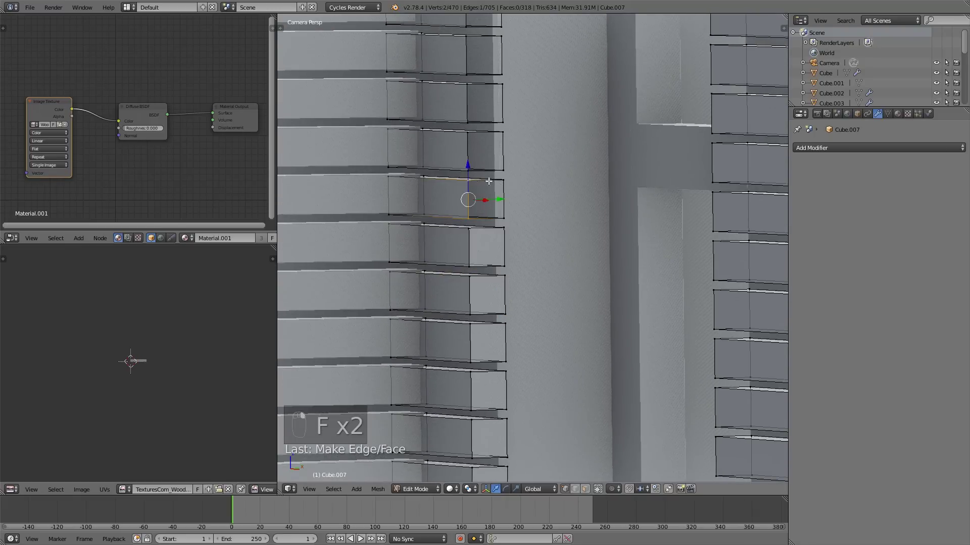
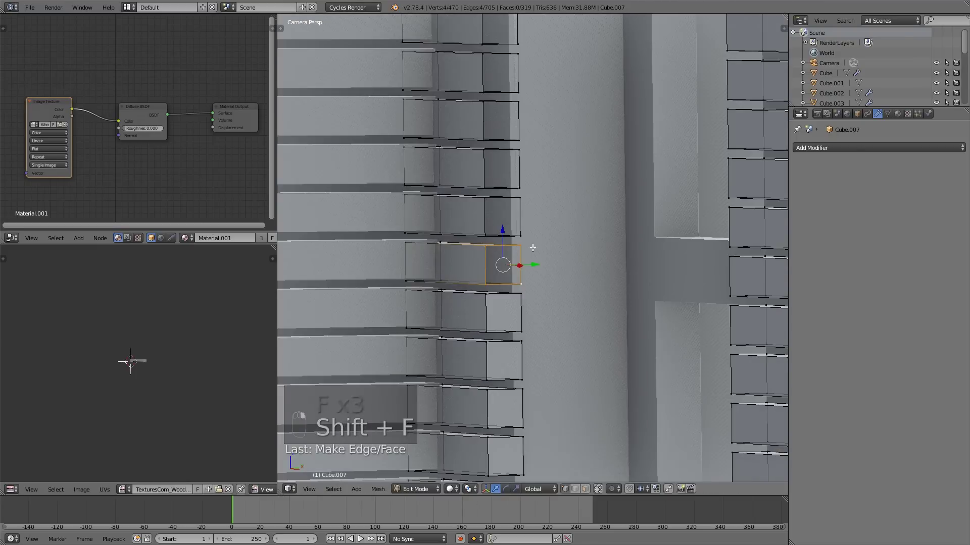
Nudge the remaining Cube.007 slat ends to meet at the corner, undoing a misstep, and finish the edit.
key(f)
key(f)
key(f)
key(ctrl+z)
key(f)
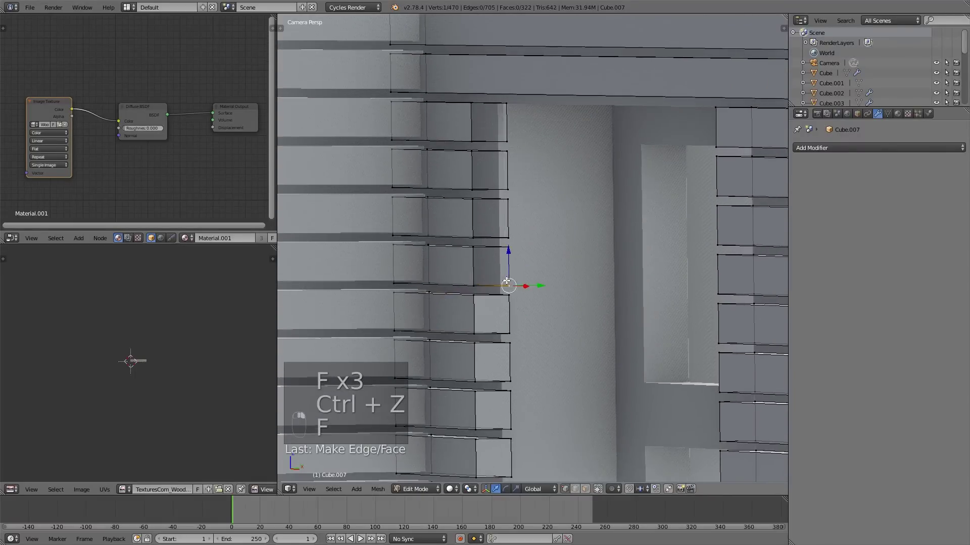
key(f)
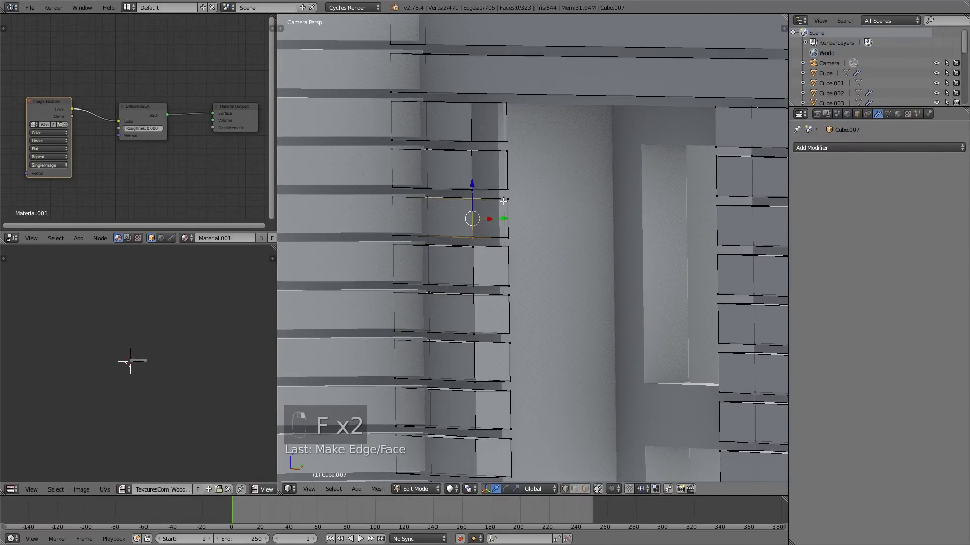
key(f)
key(f)
key(f)
key(Tab)
key(Tab)
middle_click(586, 373)
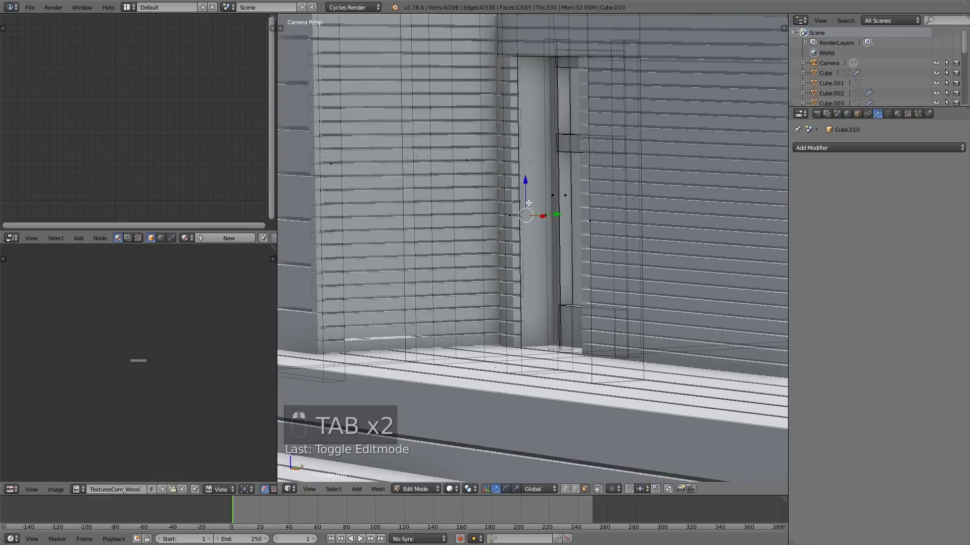
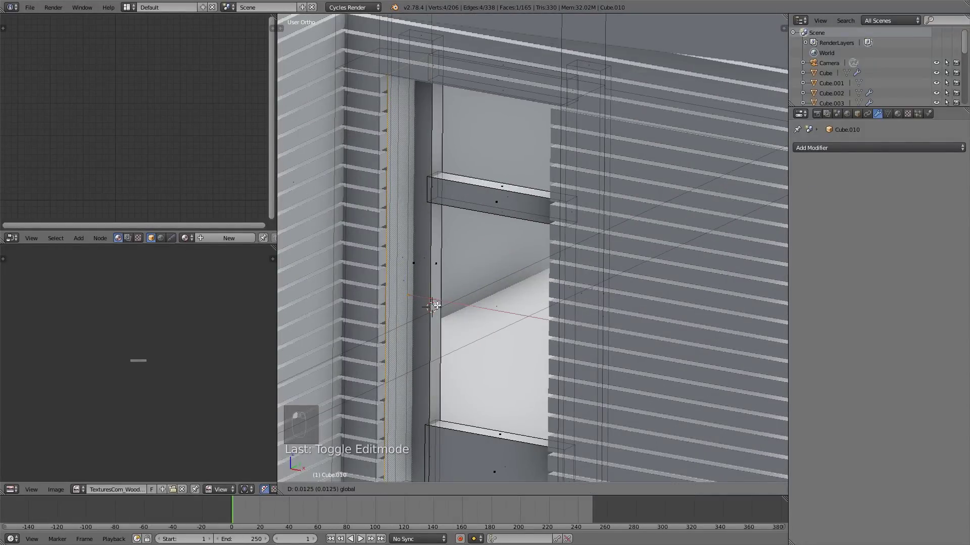
key(a)
key(Tab)
drag(461, 310, 445, 305)
key(a)
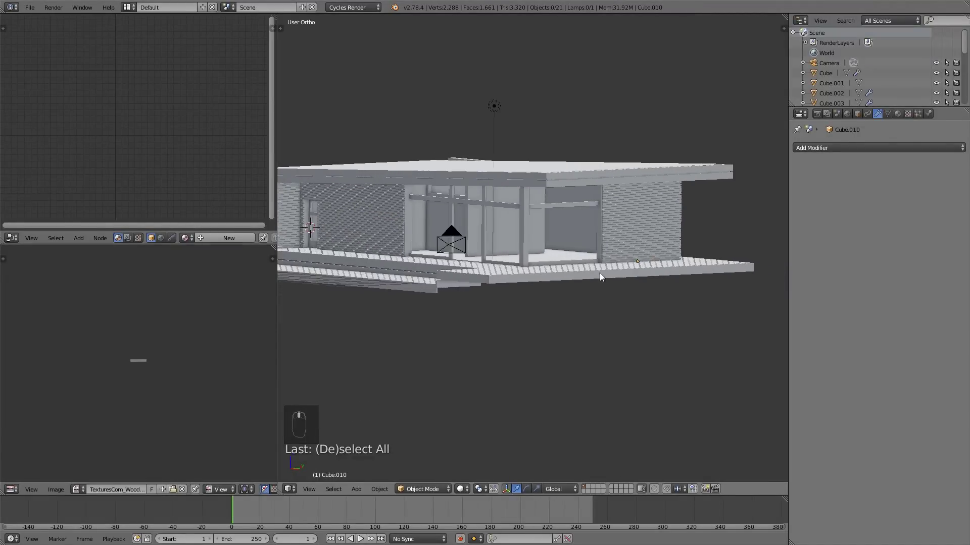
Frame the whole house and deck through the scene camera and grab the camera to reposition it.
key(KP_0)
middle_click(587, 271)
drag(588, 271, 650, 292)
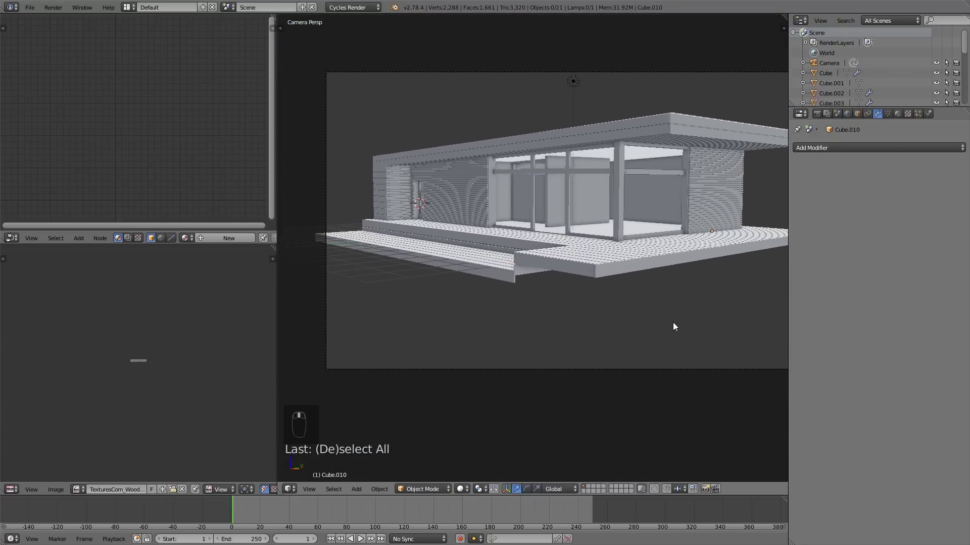
click(659, 338)
key(g)
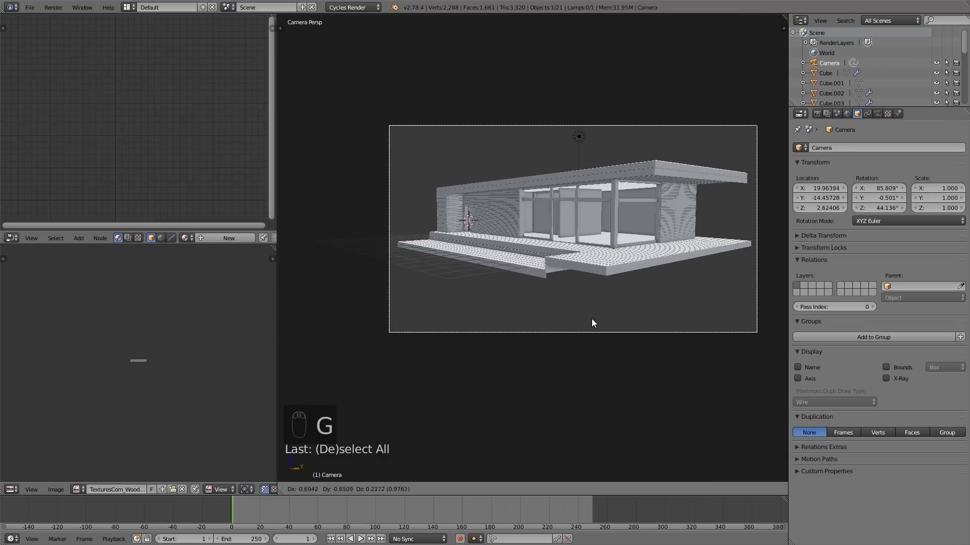